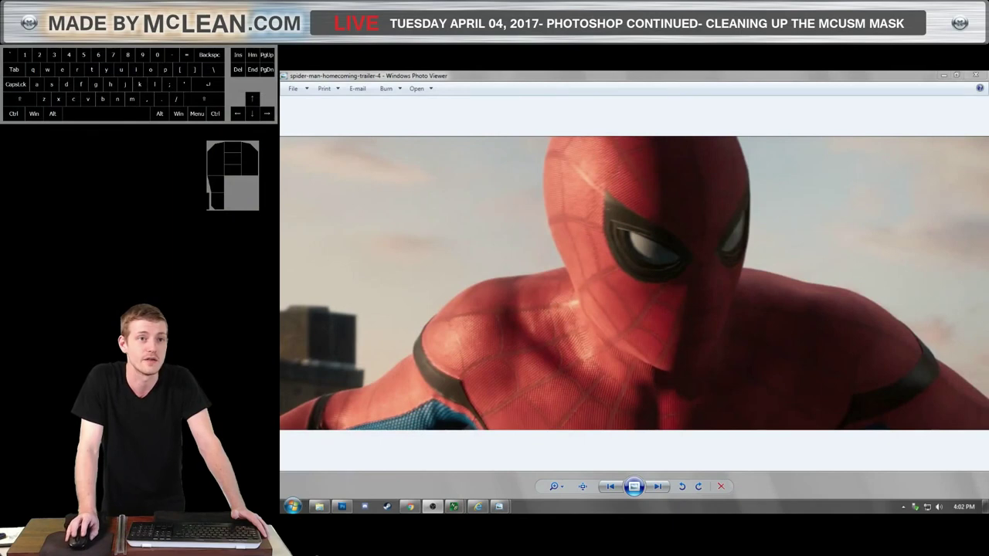
# Zoom the Spider-Man reference still slightly before returning to the web pattern document.
pyautogui.scroll(3)
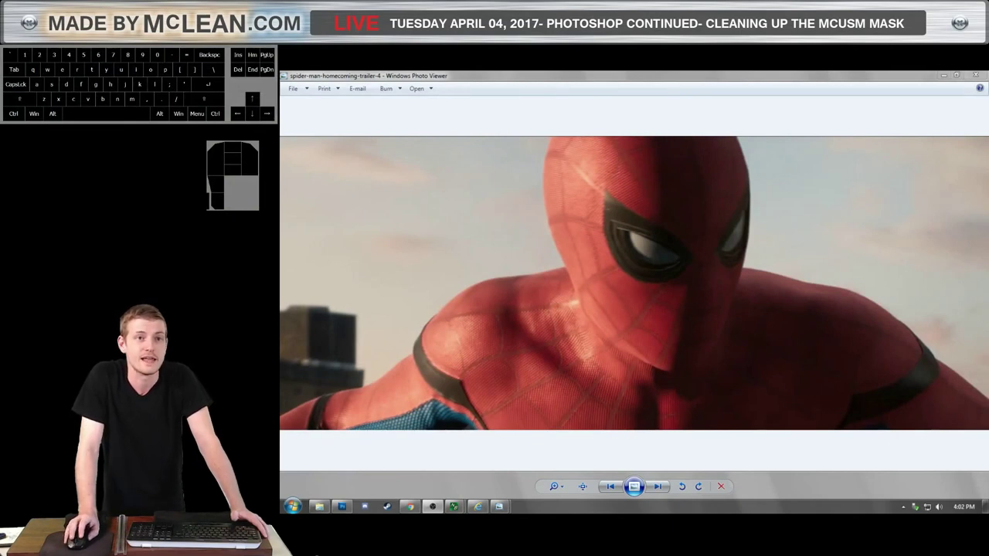
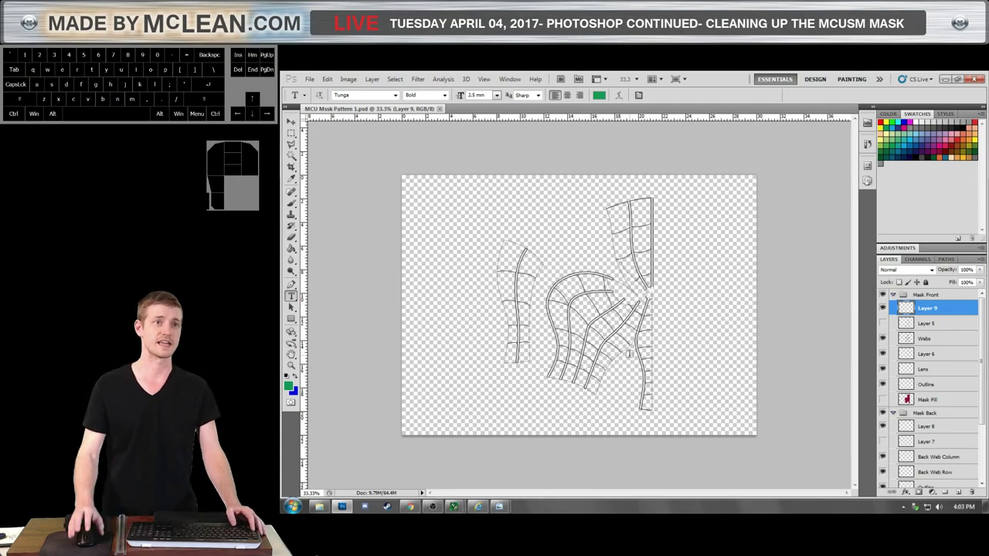
# Zoom in and out on the stroked front-mask web lines to inspect them closely.
pyautogui.scroll(3)
pyautogui.scroll(-3)
pyautogui.scroll(3)
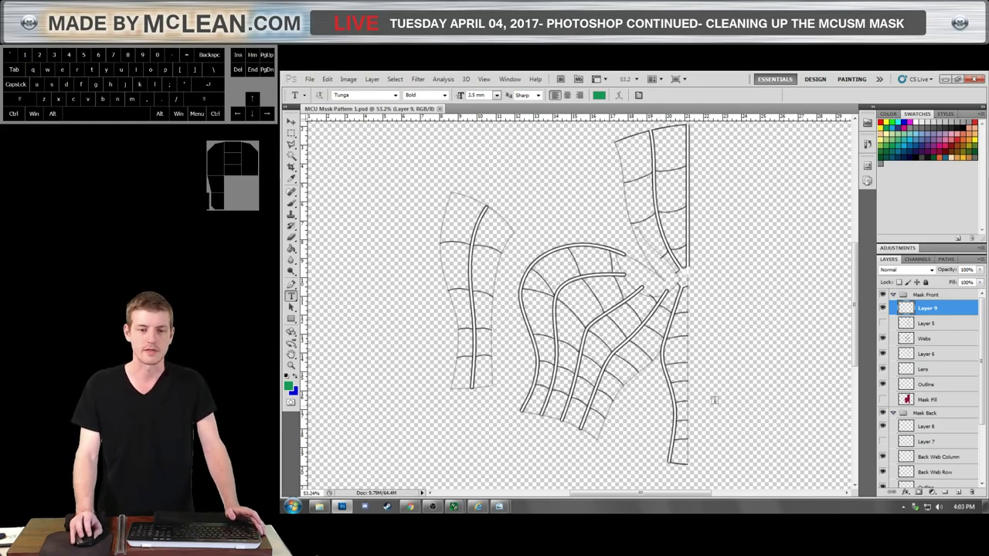
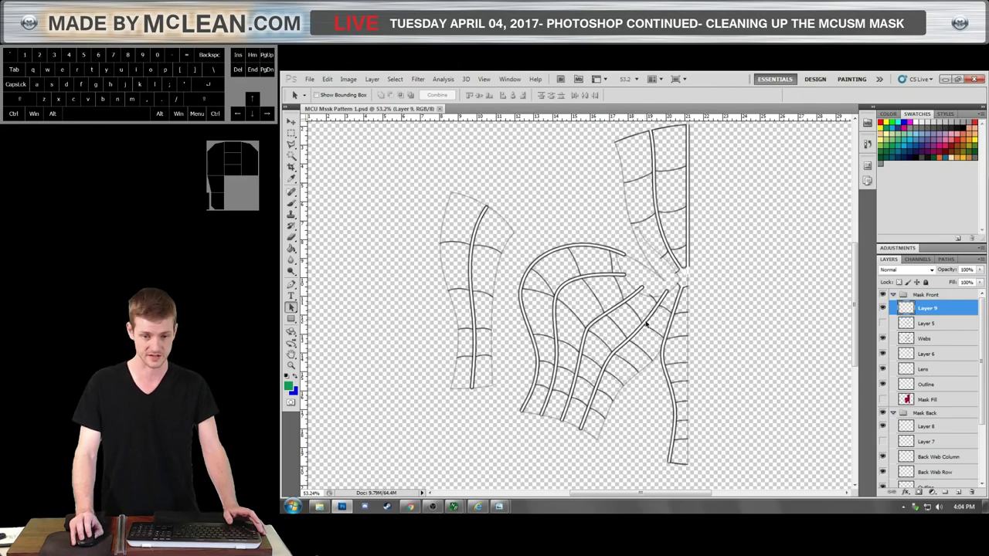
pyautogui.scroll(3)
pyautogui.scroll(-3)
pyautogui.scroll(3)
pyautogui.scroll(3)
pyautogui.scroll(-3)
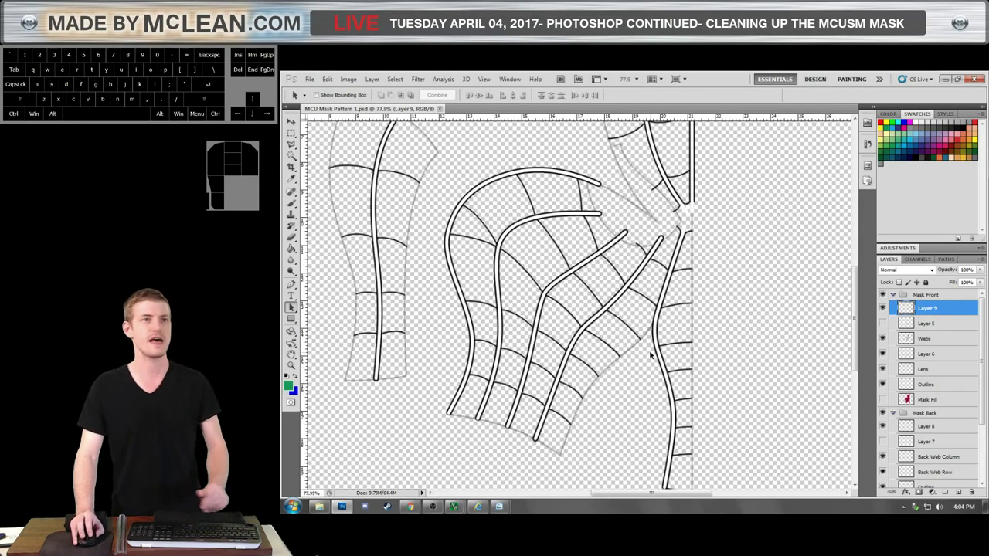
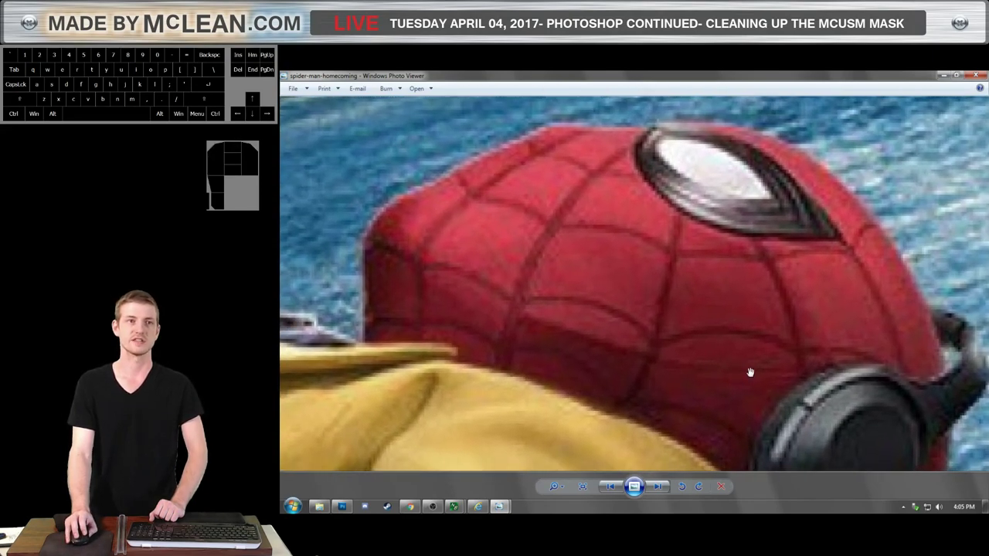
# Zoom the close-up mask photo to study its web lines and eye lens.
pyautogui.scroll(3)
pyautogui.scroll(-3)
pyautogui.scroll(3)
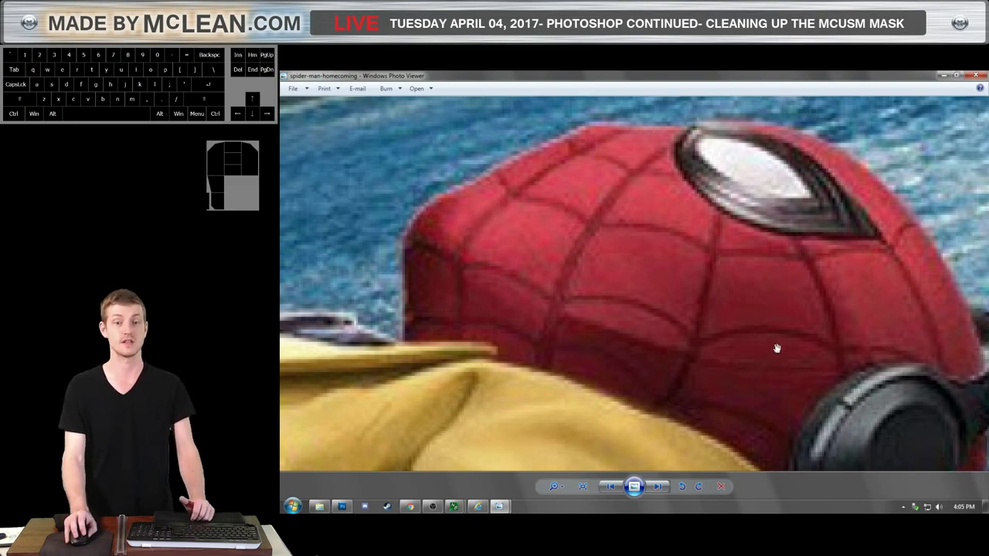
# Zoom the mask close-up out to show more of the yellow jacket and emblem.
pyautogui.scroll(-3)
pyautogui.scroll(3)
pyautogui.scroll(-3)
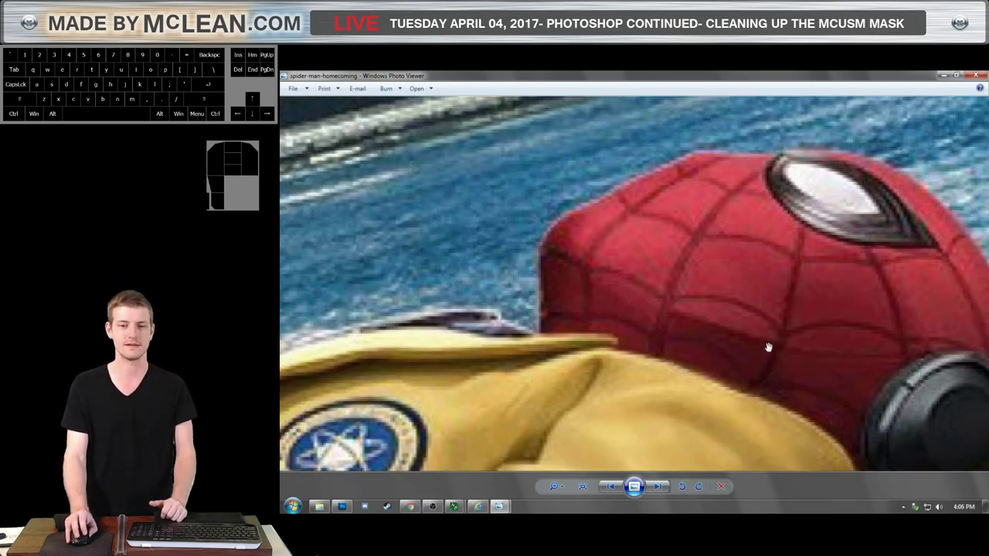
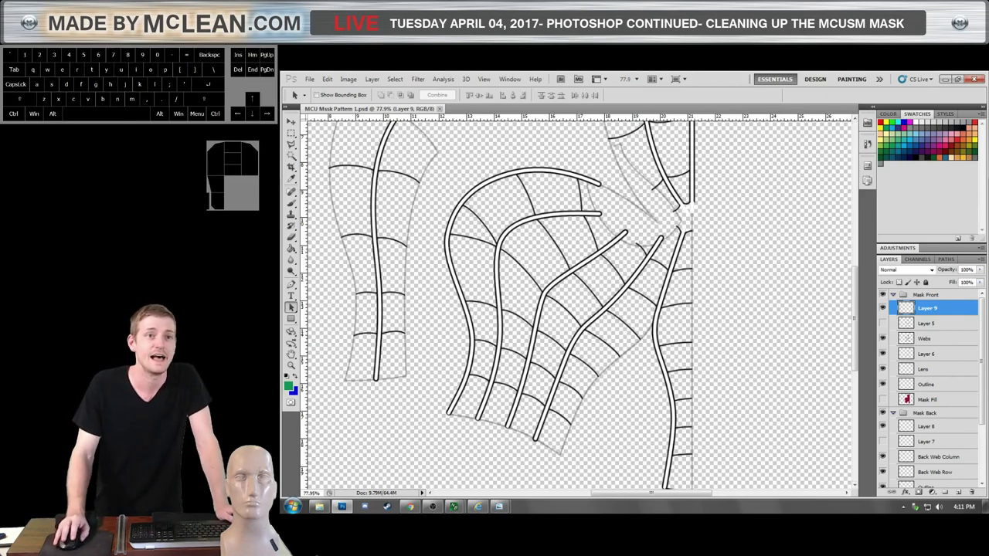
pyautogui.scroll(-3)
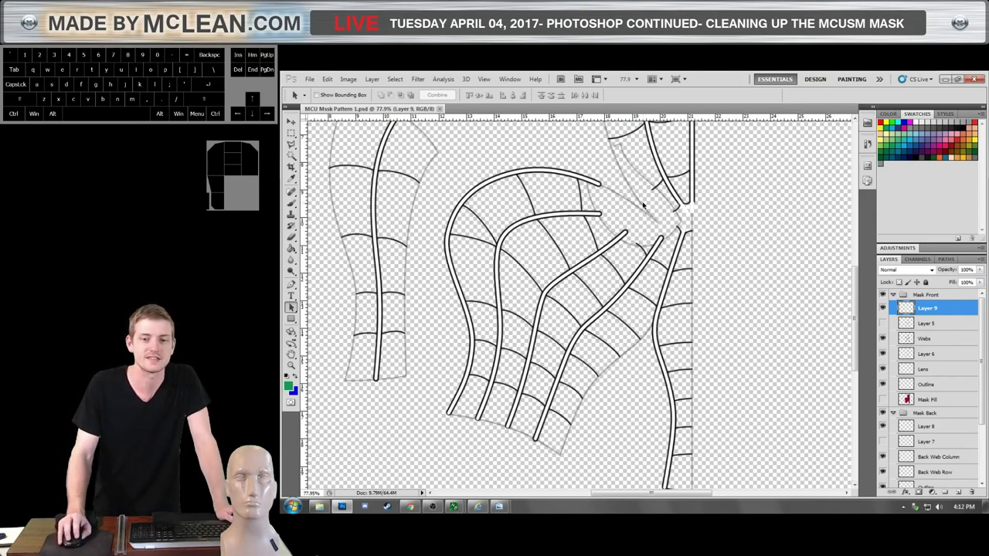
pyautogui.click(598, 226)
pyautogui.scroll(-3)
pyautogui.scroll(3)
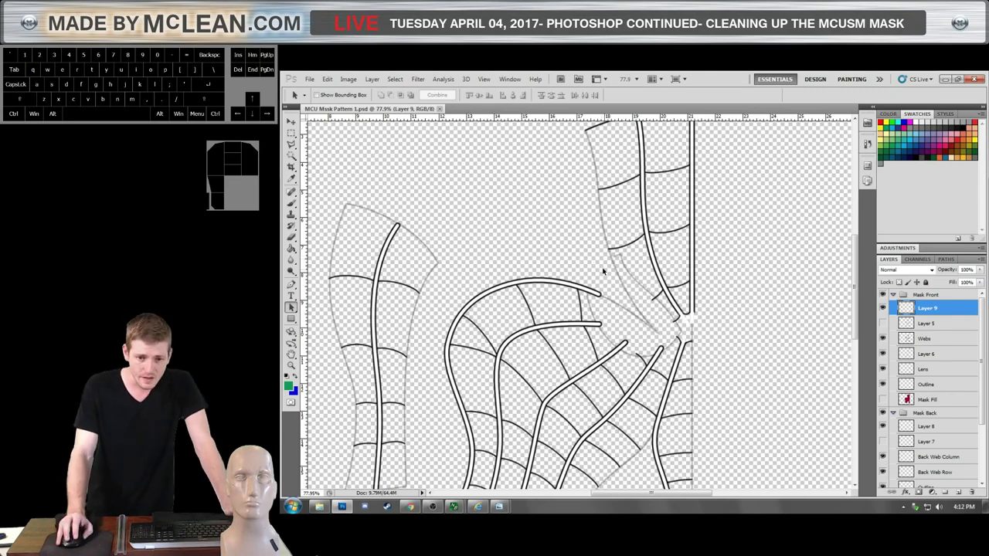
pyautogui.scroll(-3)
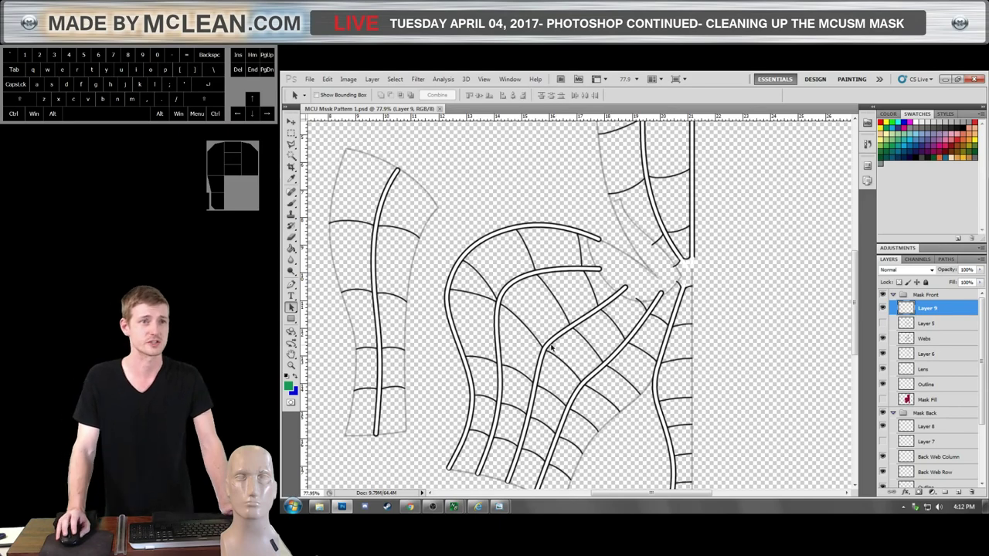
pyautogui.scroll(-3)
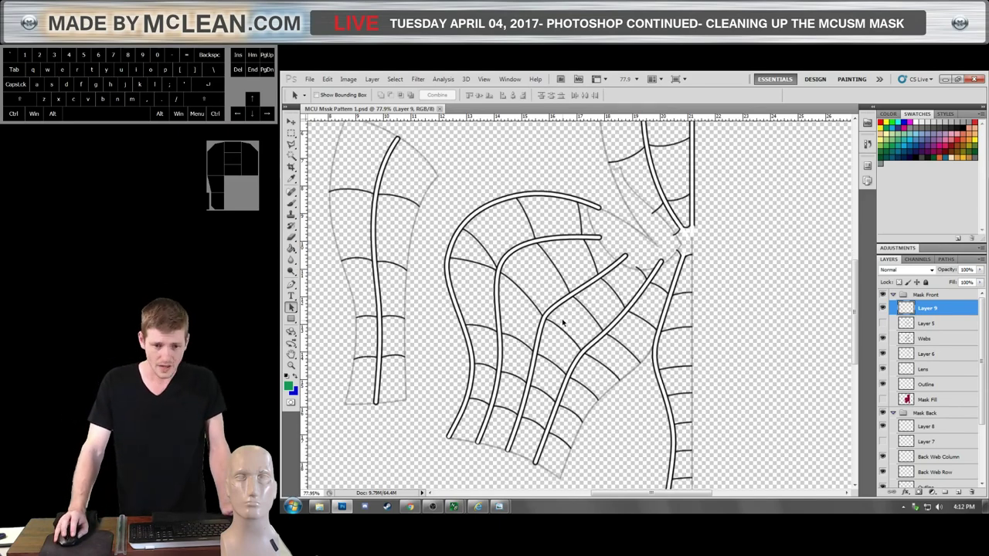
pyautogui.scroll(3)
pyautogui.scroll(3)
pyautogui.scroll(-3)
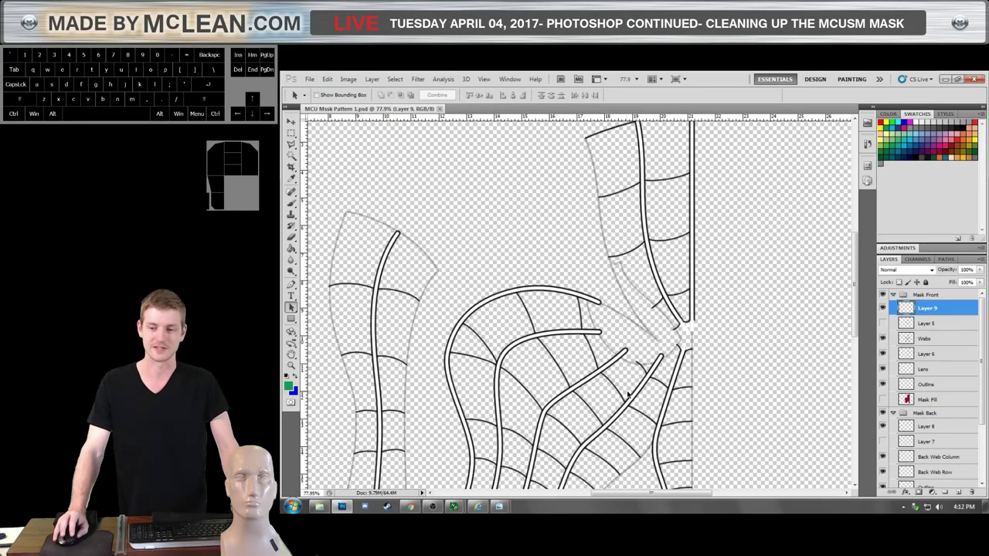
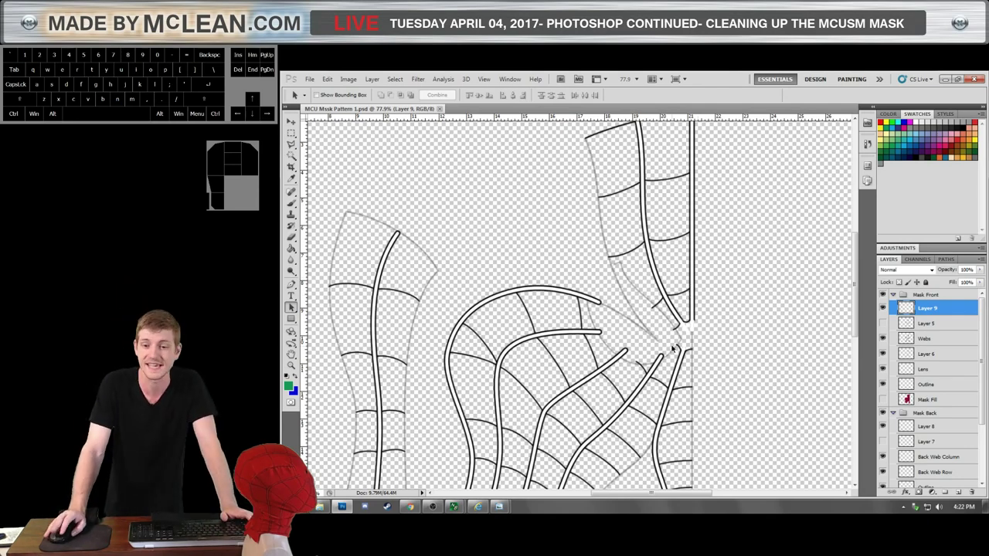
# Scroll the Layers panel to the new Layer 9 at the top of the Mask Front group.
pyautogui.scroll(-3)
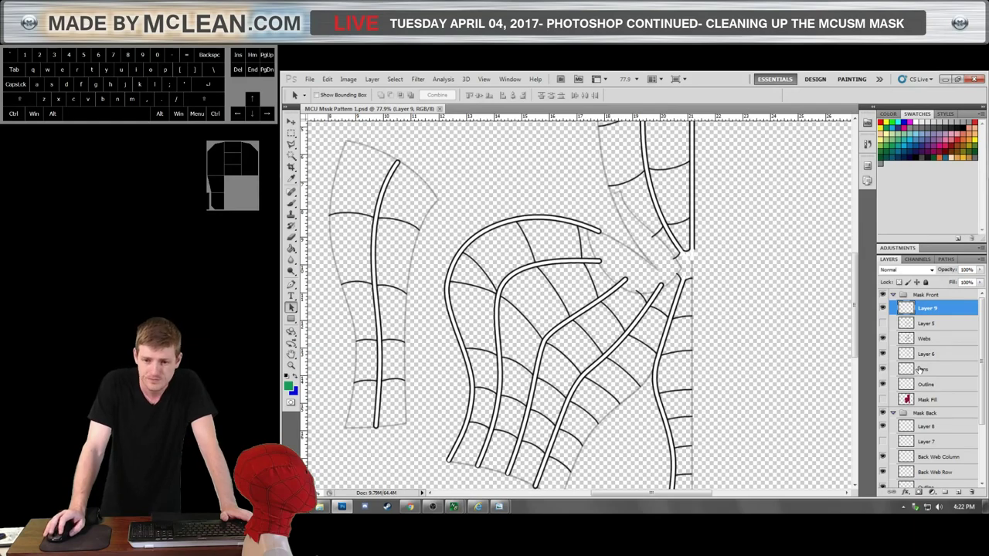
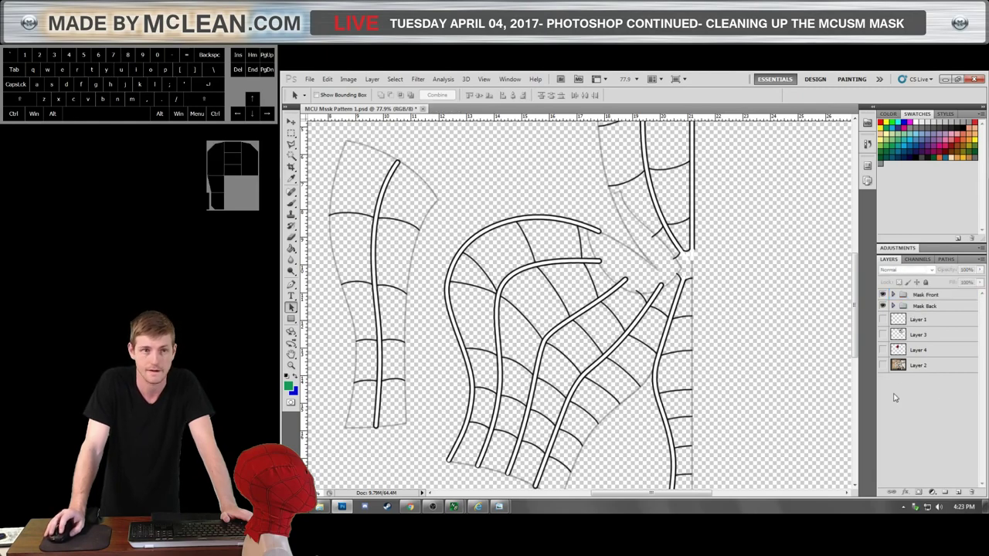
# Scroll the Layers and Paths panels while stroking the web rows and columns on Layer 10.
pyautogui.scroll(-3)
pyautogui.scroll(3)
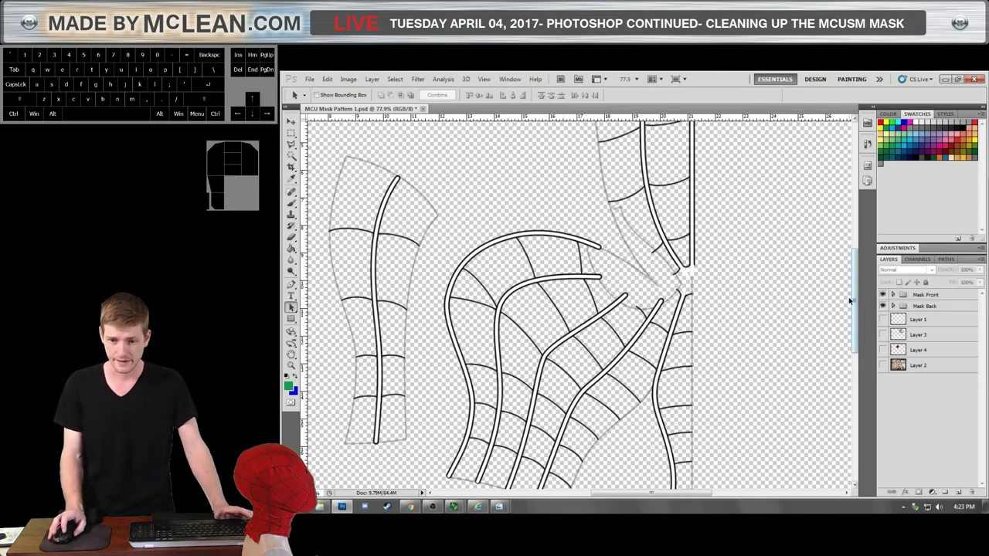
pyautogui.scroll(3)
pyautogui.scroll(-3)
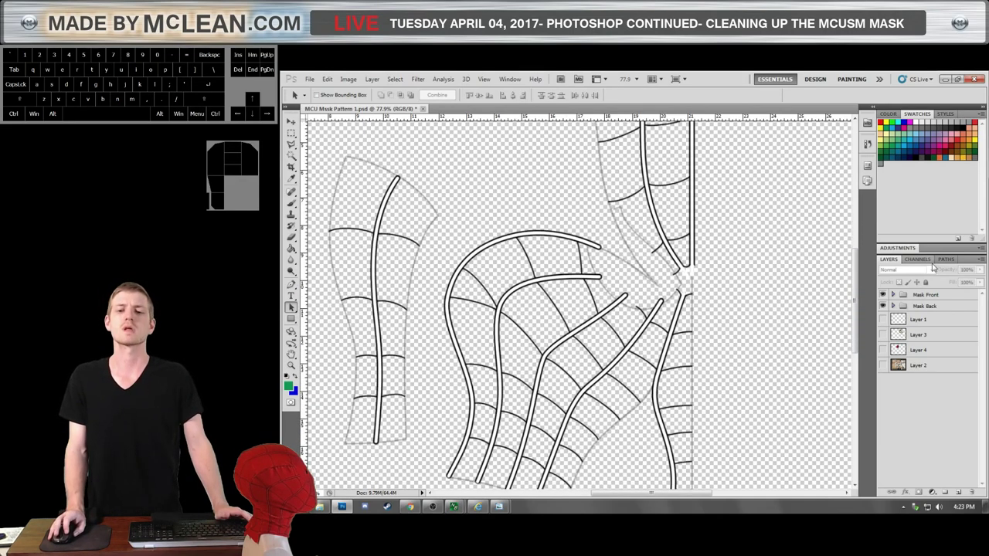
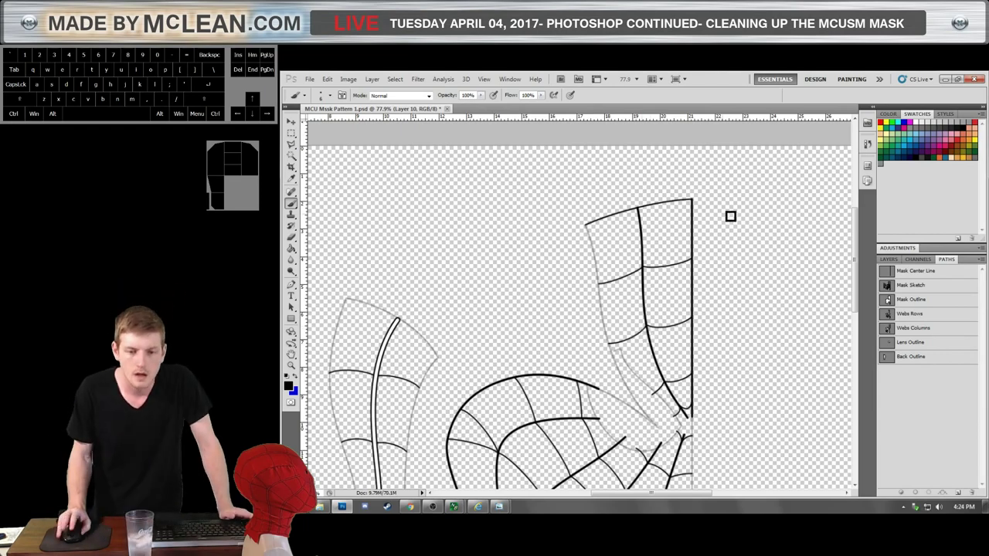
# Scroll the Layers panel down to the old outlined web layers to hide them.
pyautogui.scroll(-3)
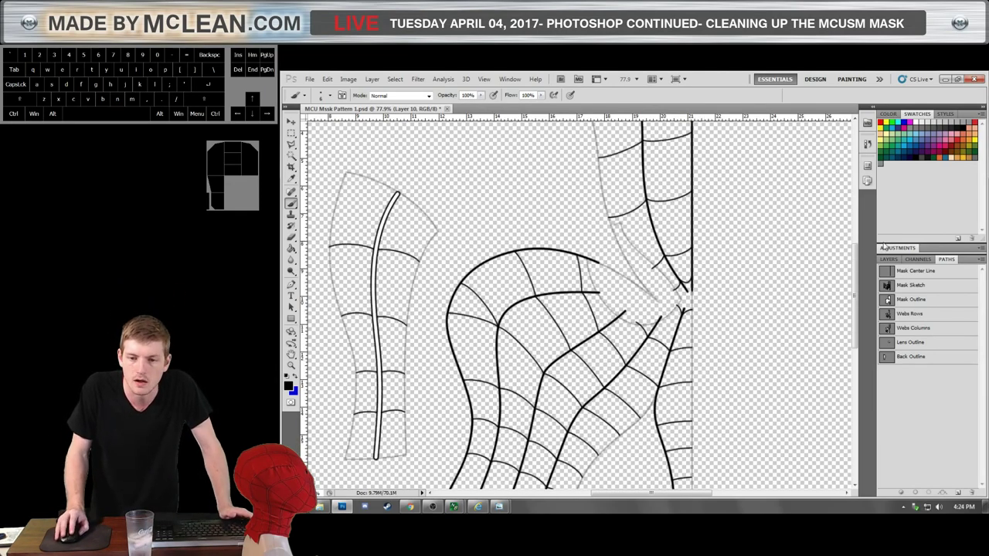
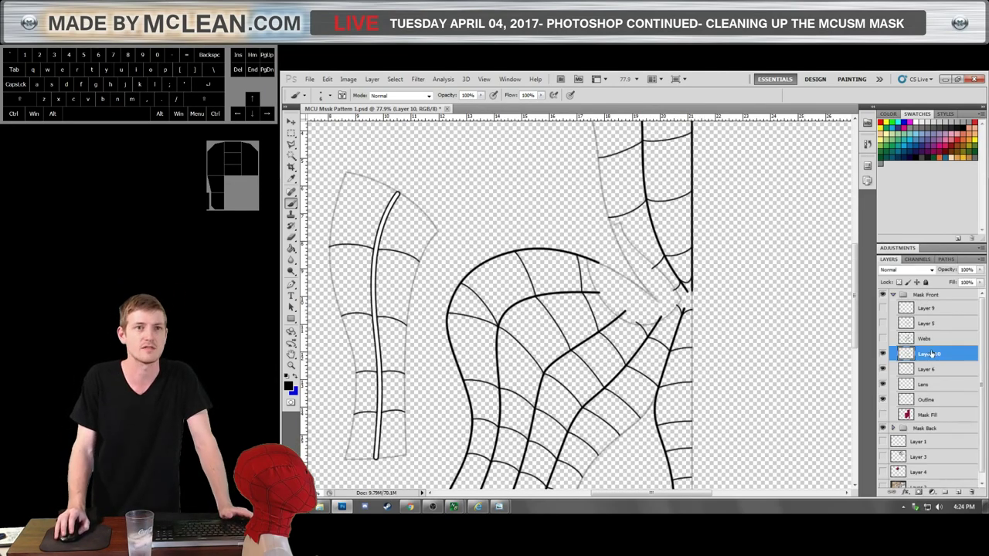
pyautogui.scroll(-3)
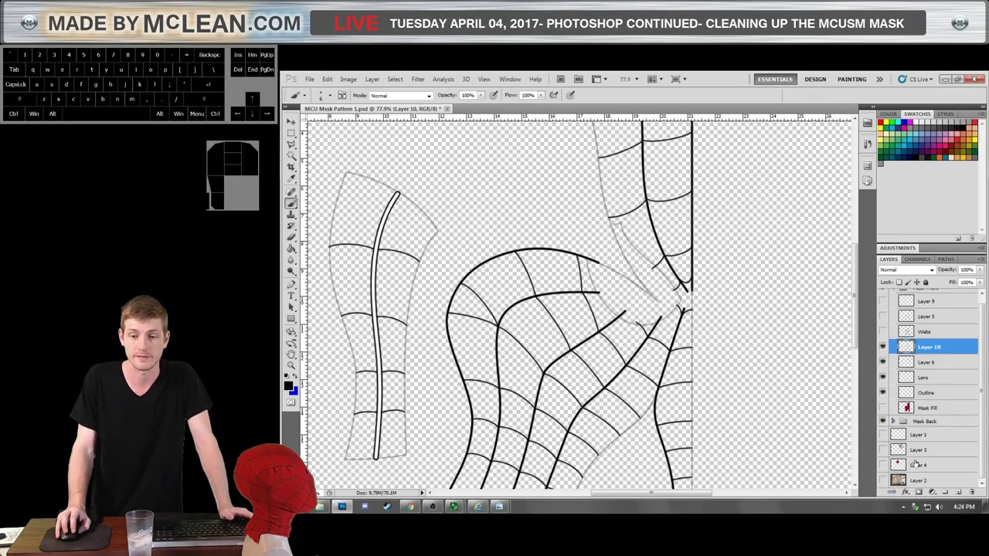
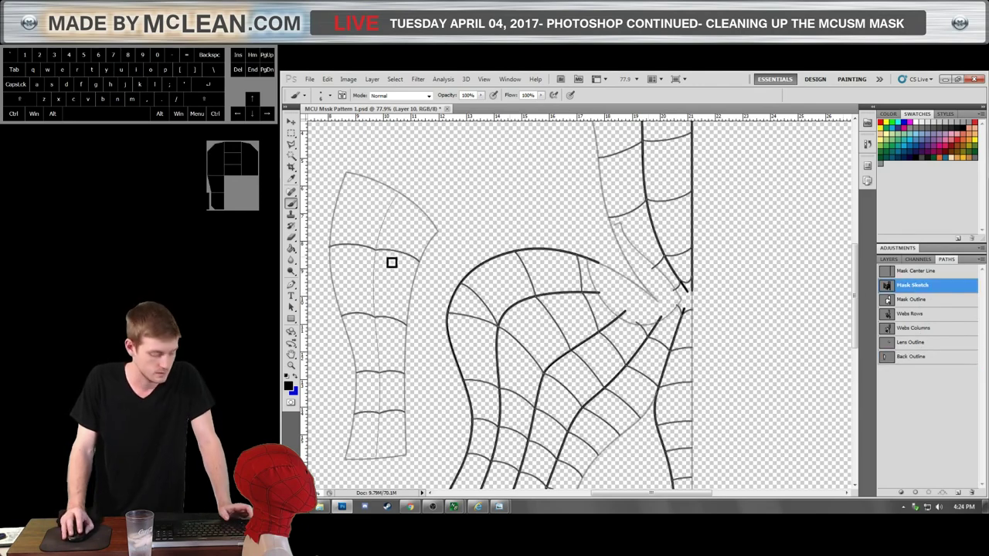
# Select the sketch centre line on the left strip with Direct Selection and copy it.
pyautogui.press('a')
pyautogui.click(372, 267)
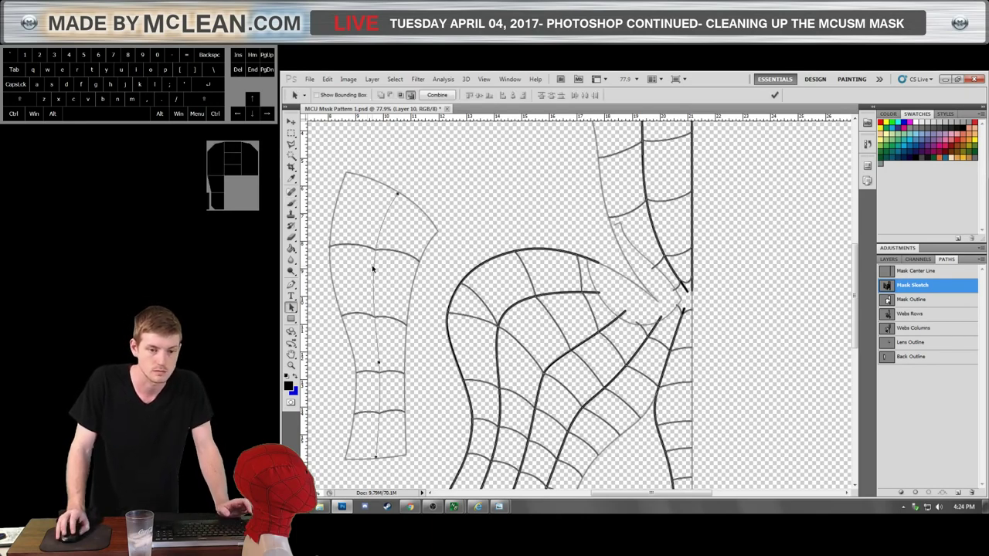
pyautogui.press('ctrl+c')
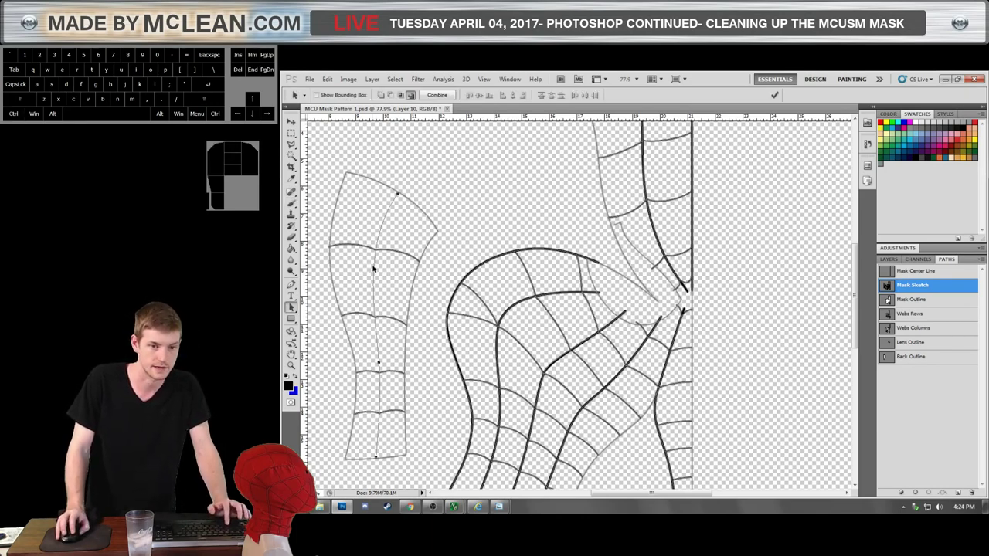
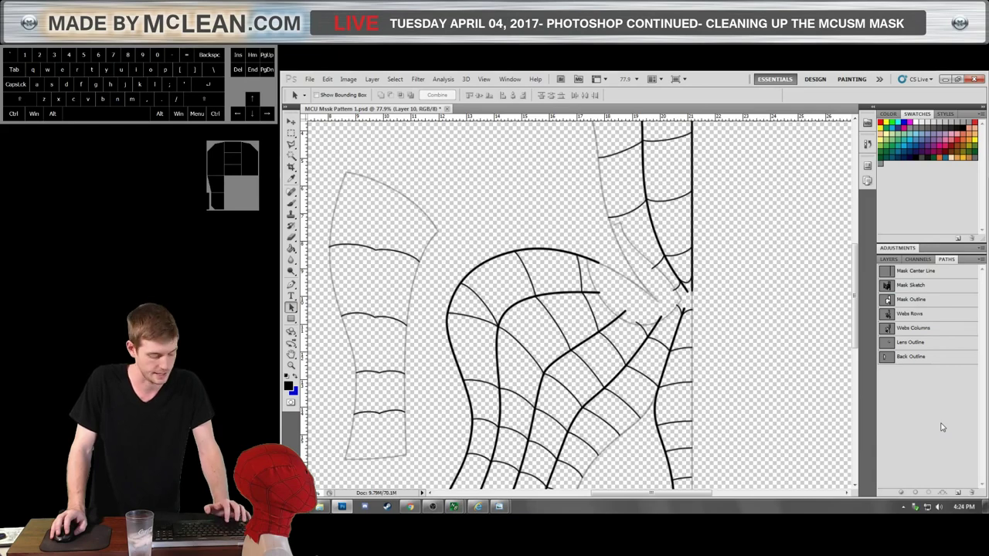
pyautogui.press('v')
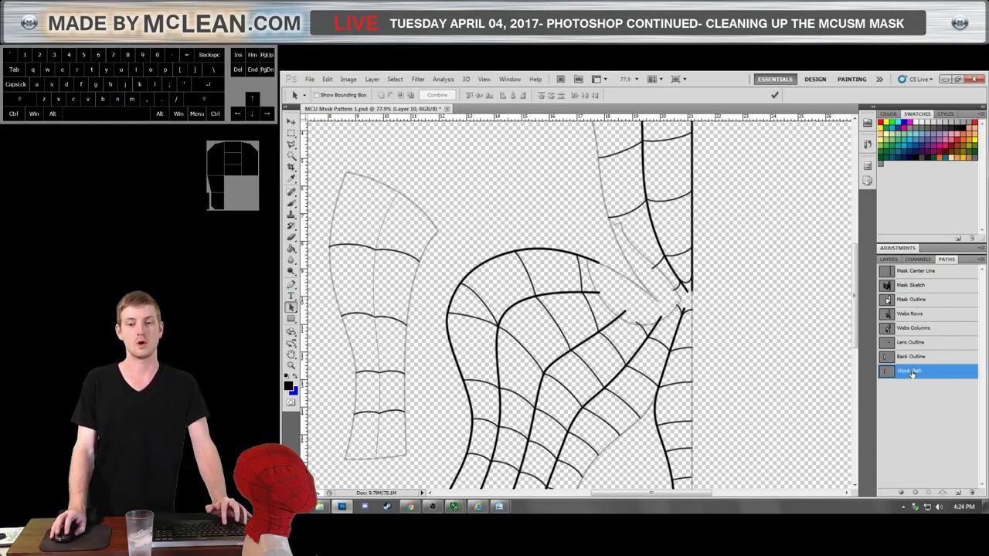
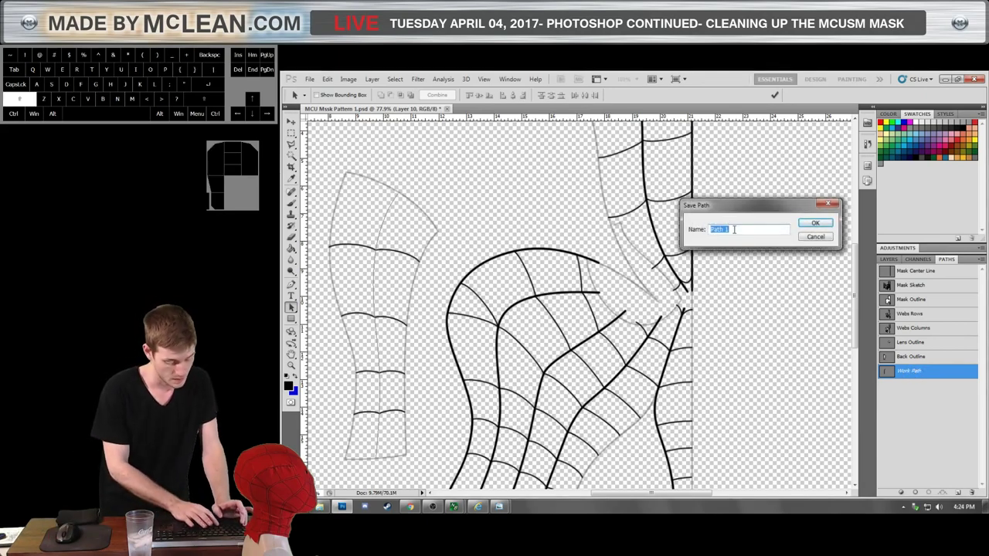
# Name the saved work path 'Back Web' in the Save Path dialog.
pyautogui.press('shift+b')
pyautogui.press('c')
pyautogui.press('space')
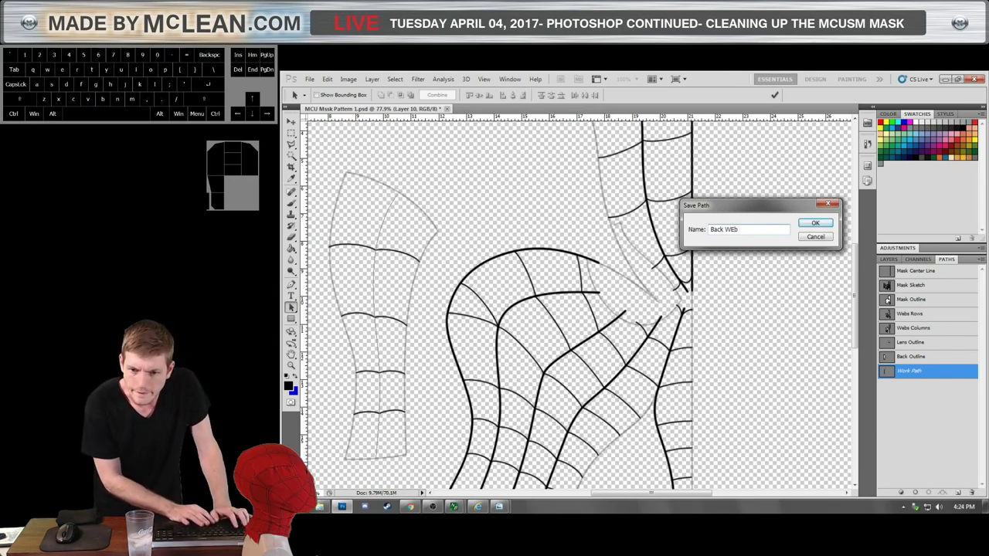
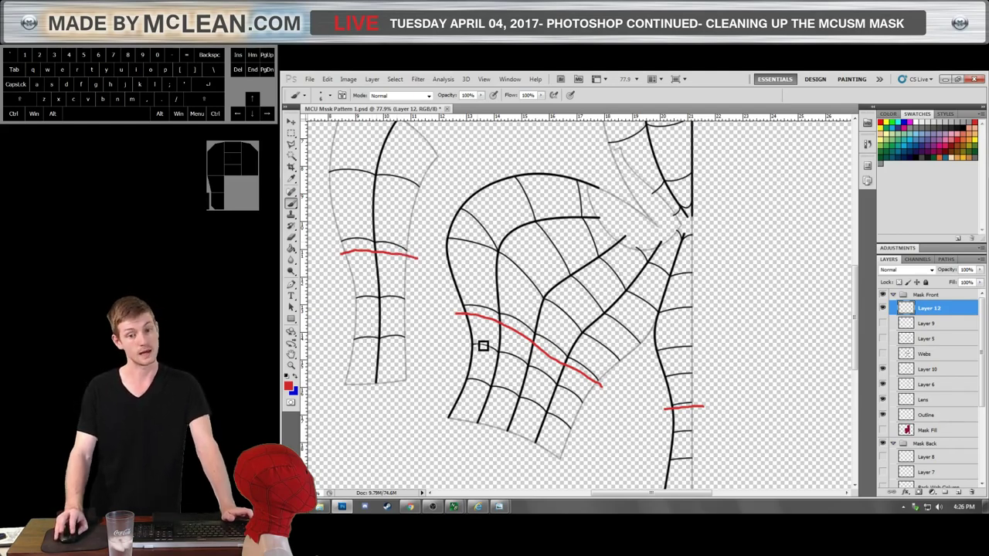
pyautogui.scroll(3)
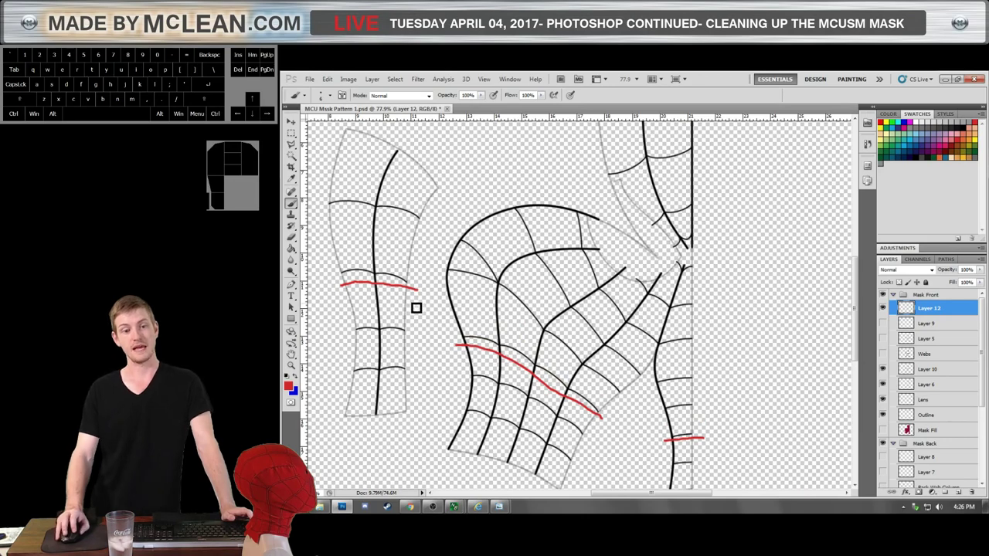
pyautogui.scroll(3)
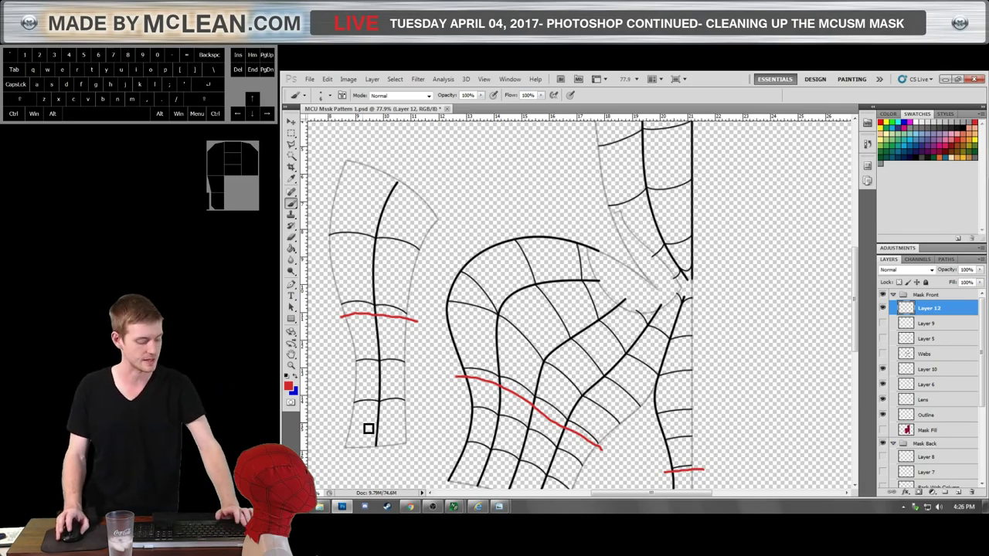
pyautogui.scroll(-3)
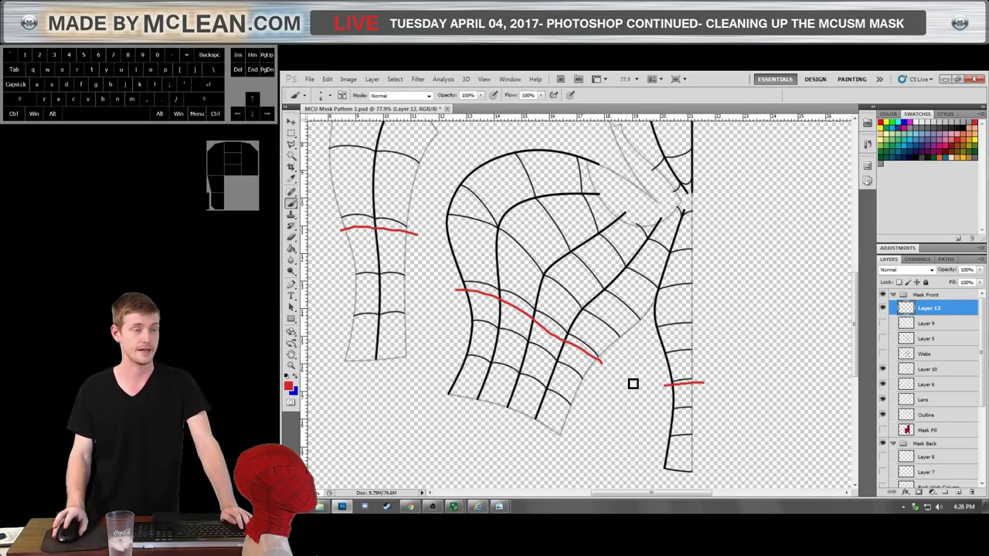
pyautogui.scroll(-3)
pyautogui.scroll(3)
pyautogui.scroll(3)
pyautogui.scroll(-3)
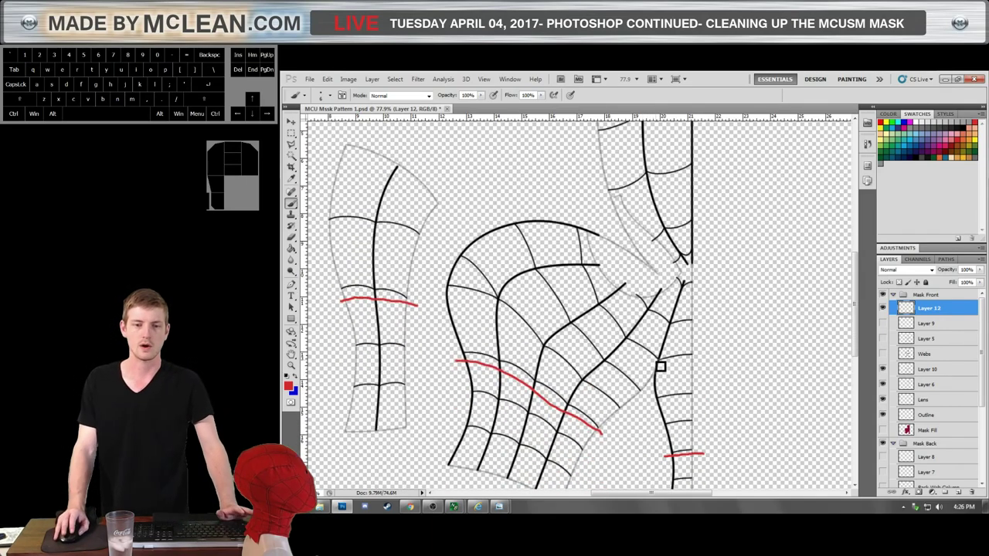
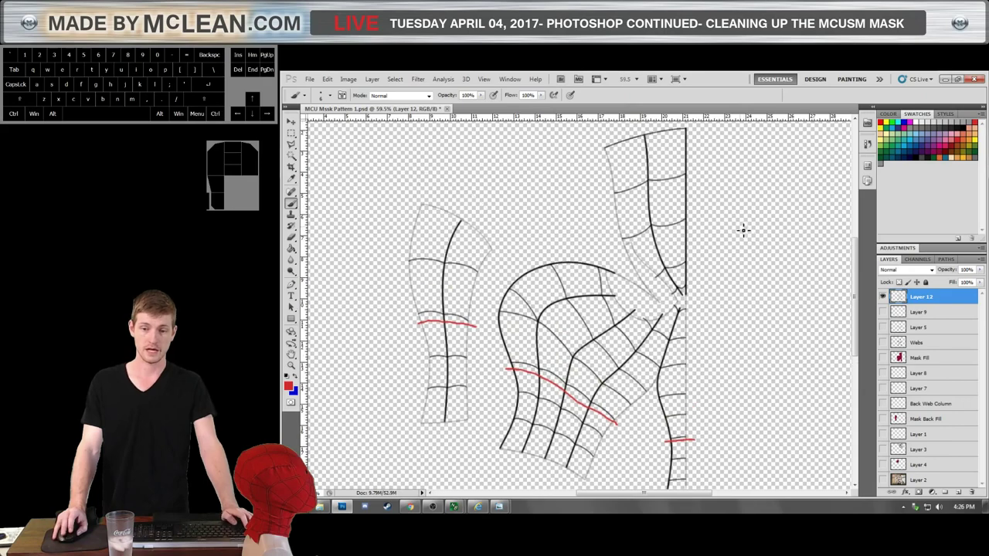
# Copy the merged visible web artwork and paste it as new Layer 13.
pyautogui.scroll(-3)
pyautogui.scroll(3)
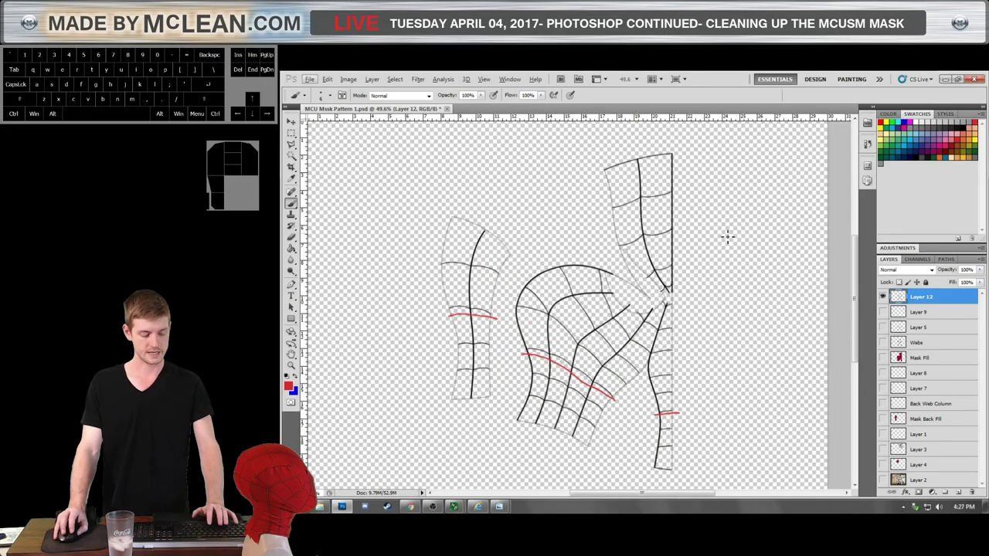
pyautogui.press('m')
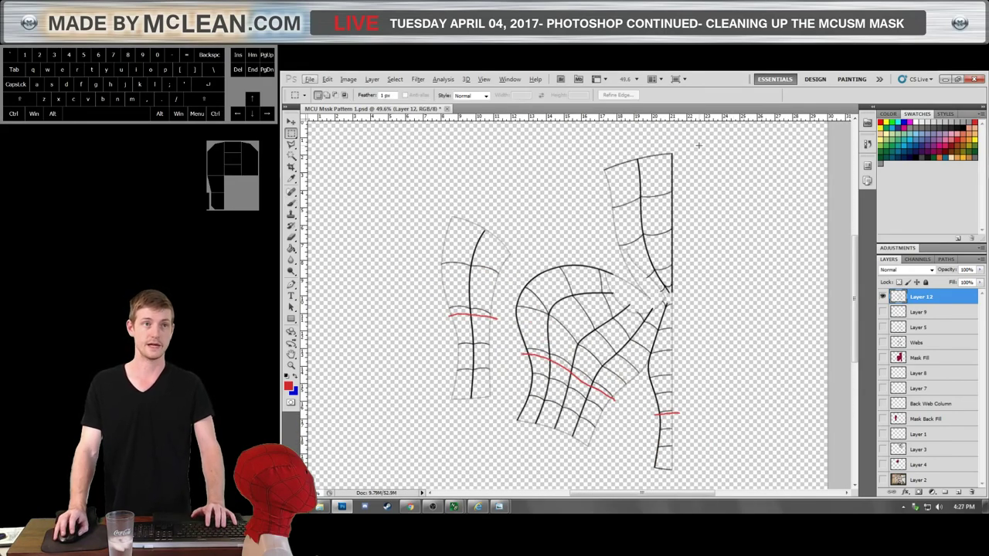
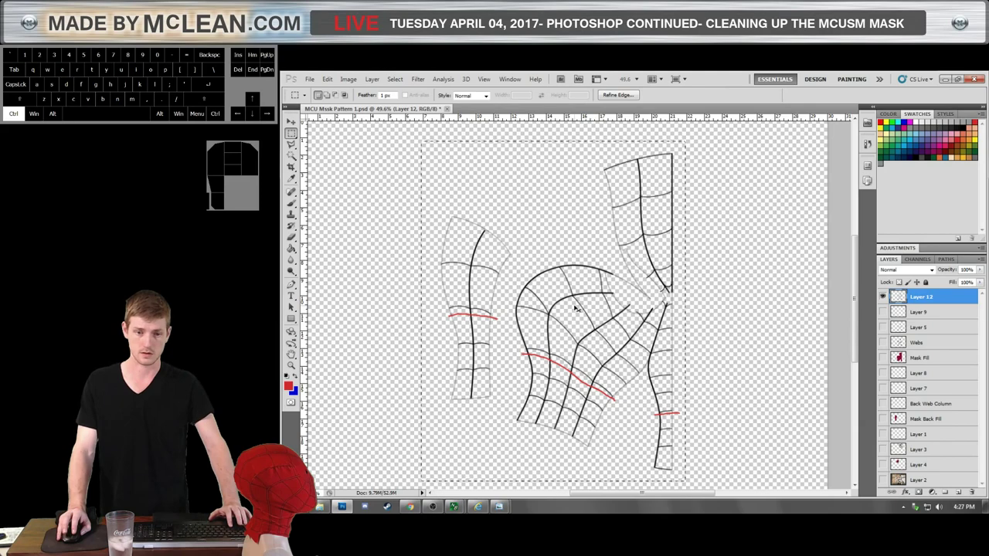
pyautogui.press('ctrl+c')
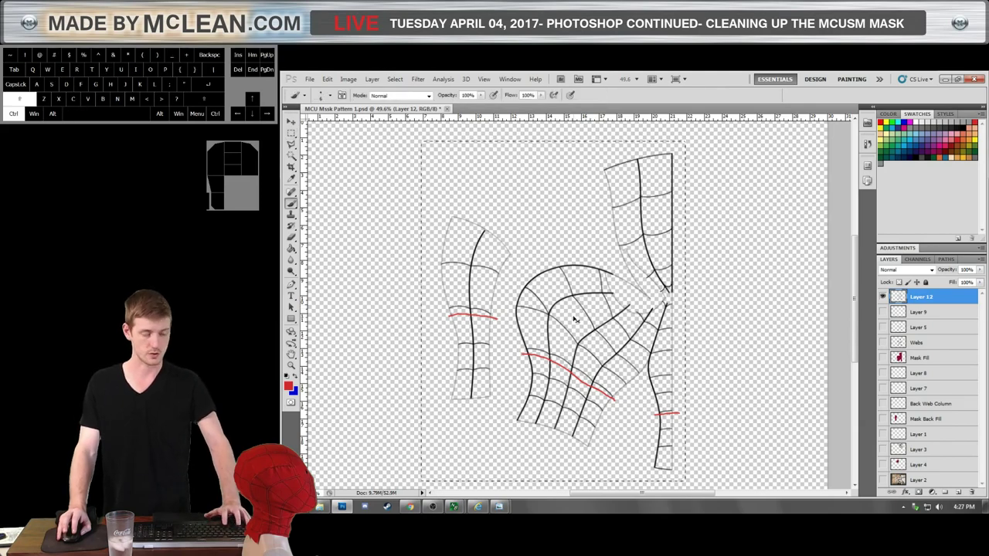
pyautogui.press('ctrl+shift+v')
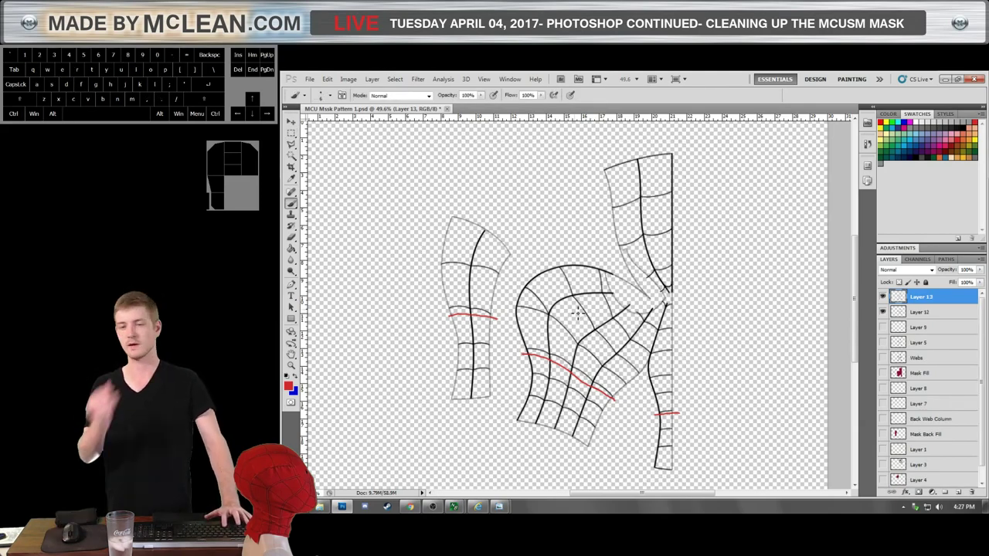
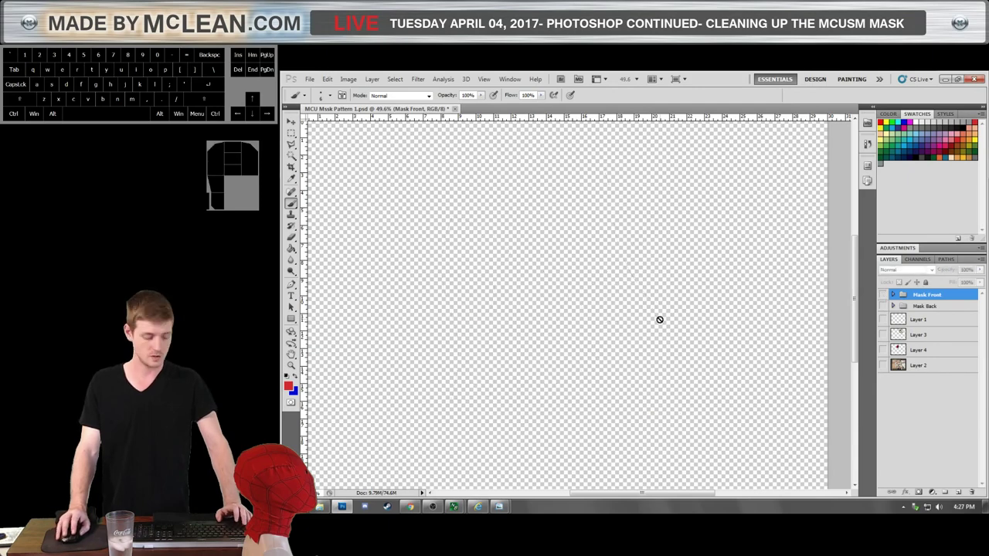
# Restore the merged pattern layer and cut away the left strip's web lines.
pyautogui.press('ctrl+shift+v')
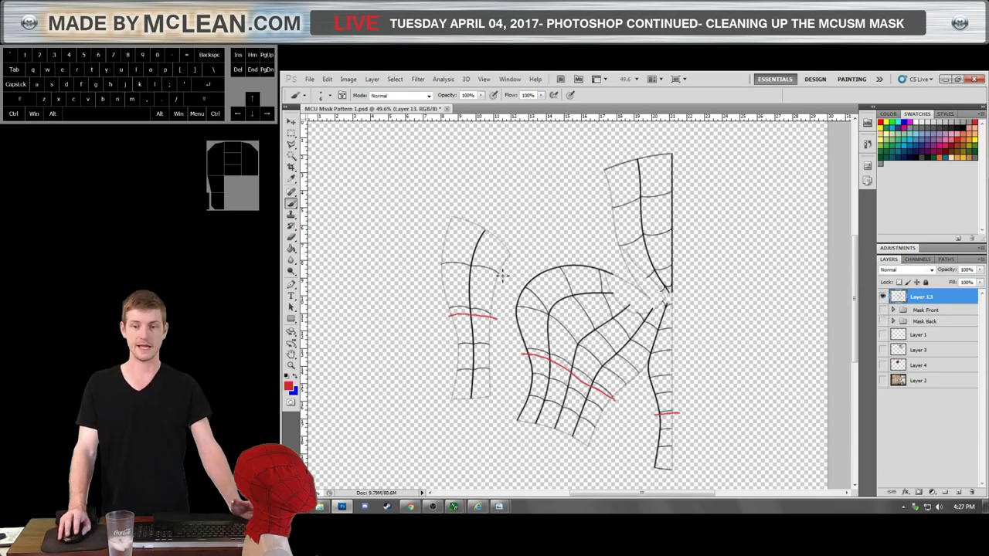
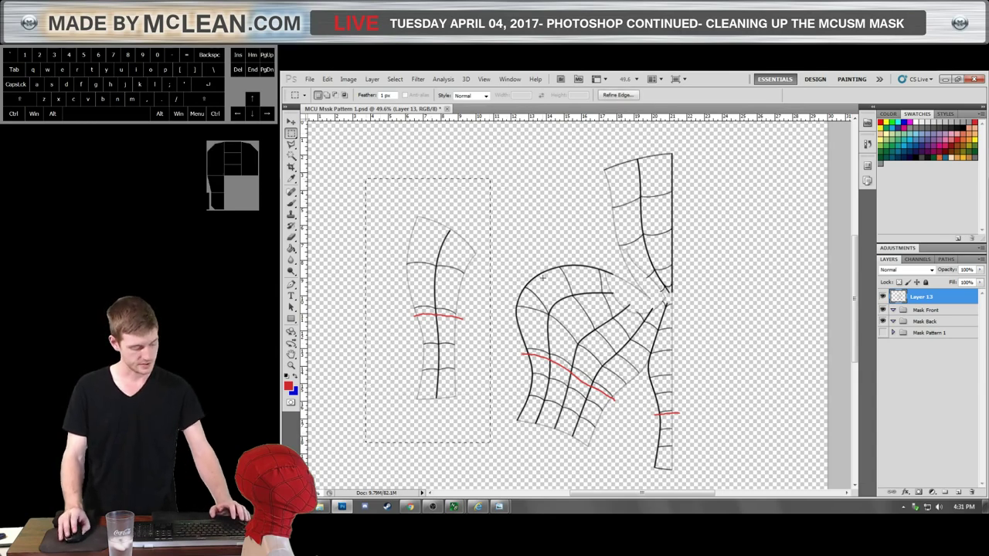
pyautogui.press('ctrl+x')
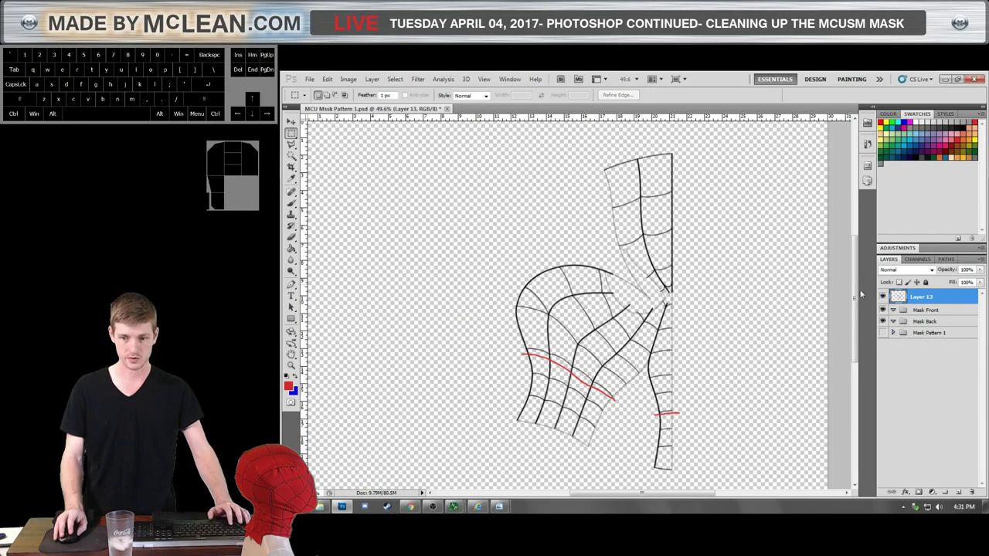
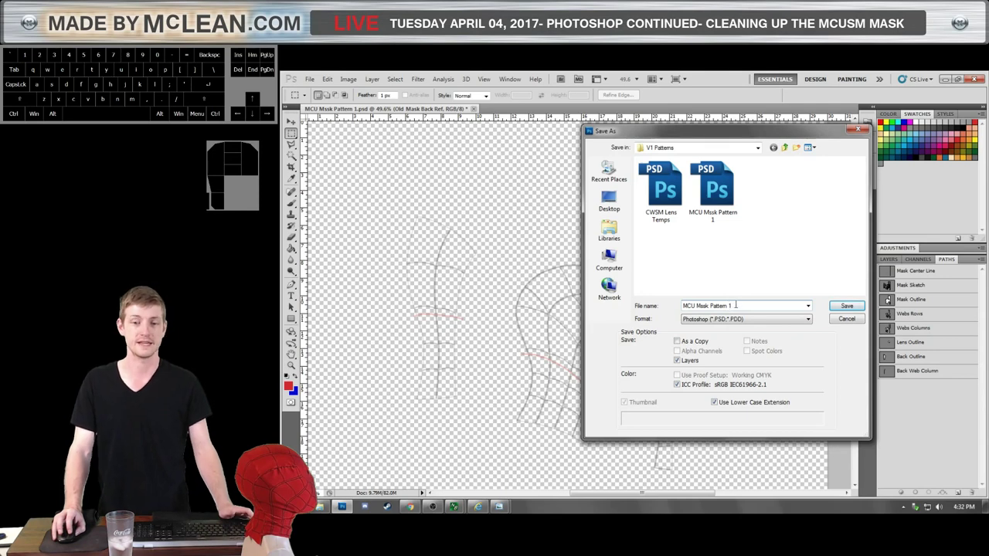
# Edit the Save As file name to read 'MCU Mask Pattern 2' in the V1 Patterns folder.
pyautogui.press('BackSpace')
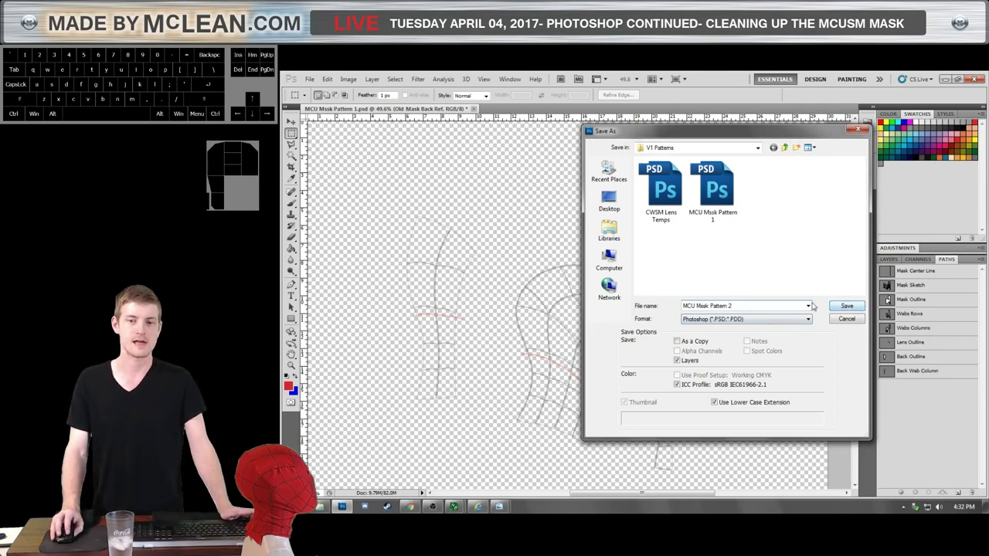
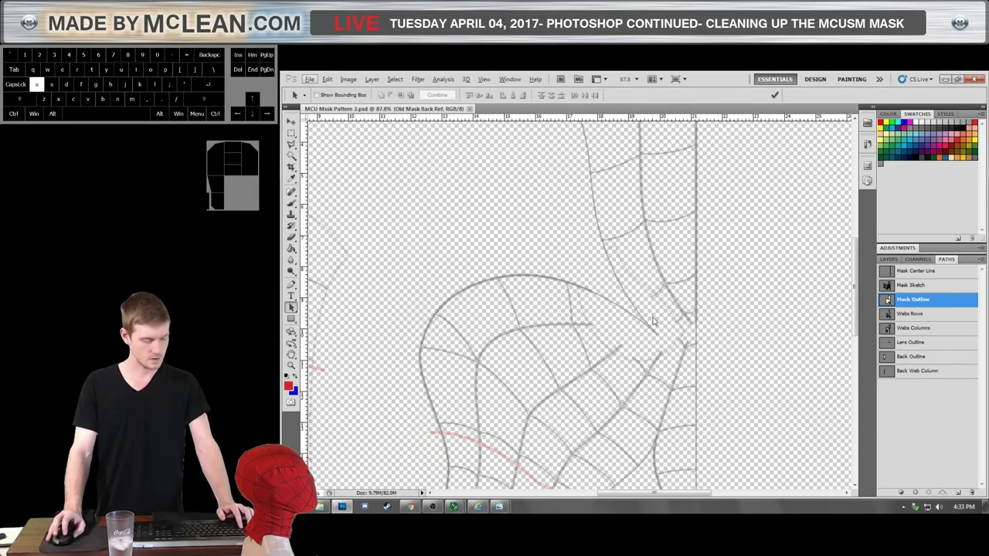
# Load the Mask Outline path's anchors, then display the Mask Sketch path over the faint reference.
pyautogui.click(448, 309)
pyautogui.click(441, 304)
pyautogui.click(443, 310)
pyautogui.click(442, 312)
pyautogui.click(443, 314)
pyautogui.click(422, 351)
pyautogui.scroll(-3)
pyautogui.scroll(-3)
pyautogui.scroll(-3)
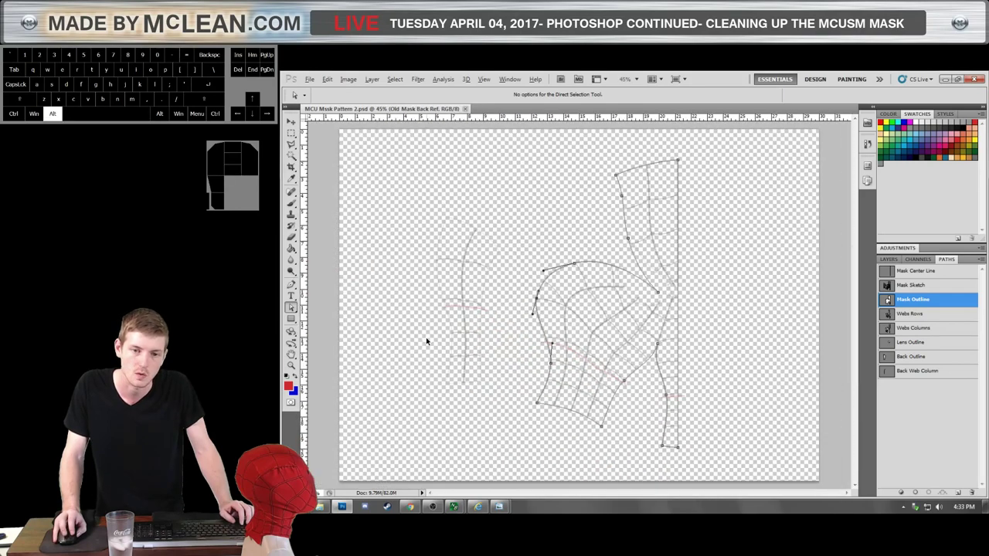
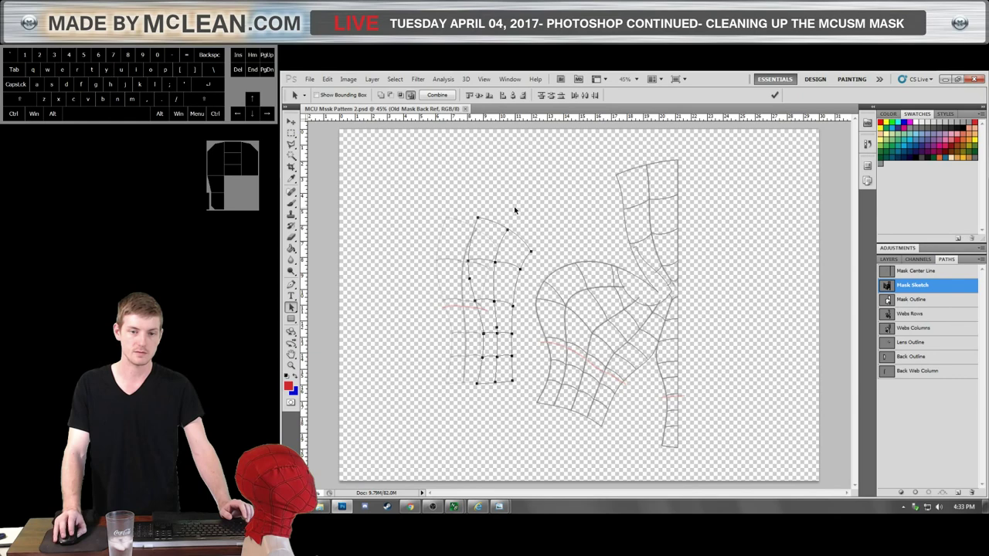
# Select the left strip's path points and its top-edge anchors with the Direct Selection Tool.
pyautogui.moveTo(509, 228); pyautogui.dragTo(478, 230)
pyautogui.scroll(3)
pyautogui.click(504, 212)
pyautogui.click(474, 229)
pyautogui.scroll(3)
pyautogui.press('a')
# Move the strip's top anchors and curve handles onto the faint reference outline.
pyautogui.click(466, 210)
pyautogui.click(461, 222)
pyautogui.scroll(3)
pyautogui.click(470, 204)
pyautogui.scroll(3)
pyautogui.click(445, 233)
pyautogui.click(443, 233)
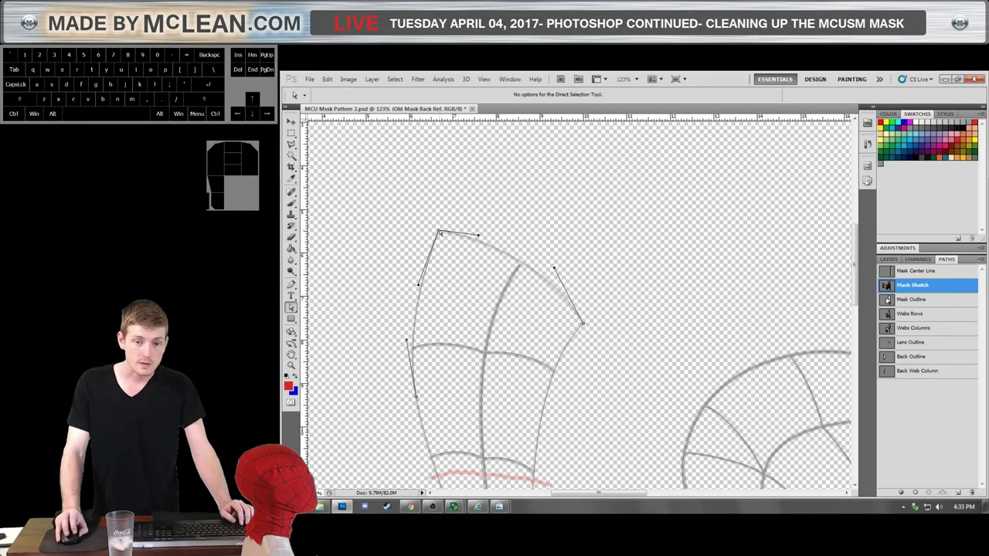
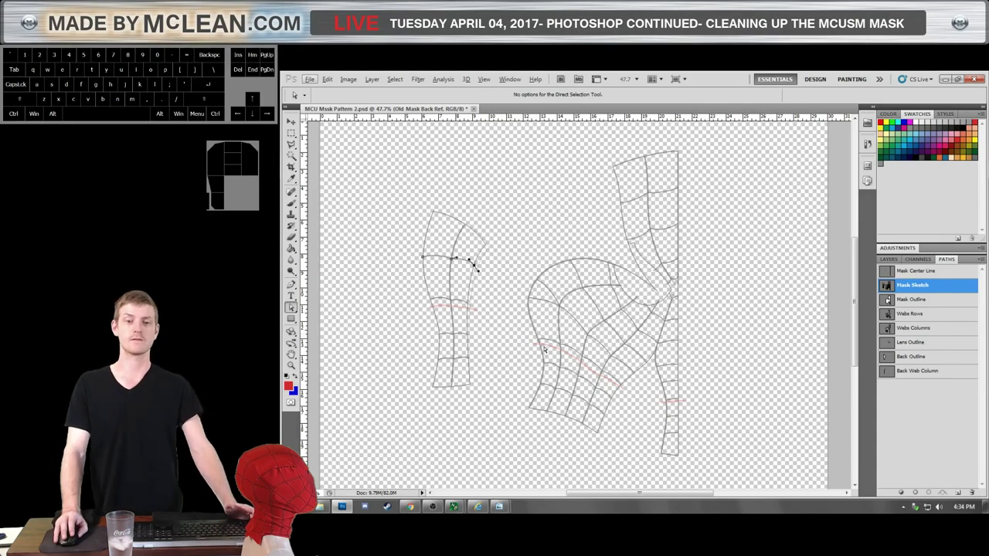
# Zoom onto the narrow left piece and select the path along its left edge.
pyautogui.scroll(-3)
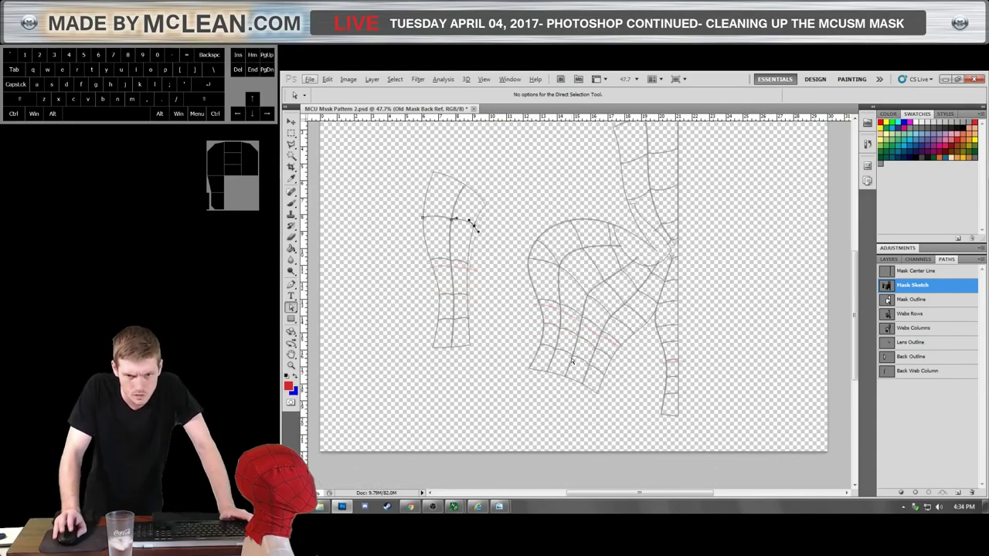
pyautogui.scroll(3)
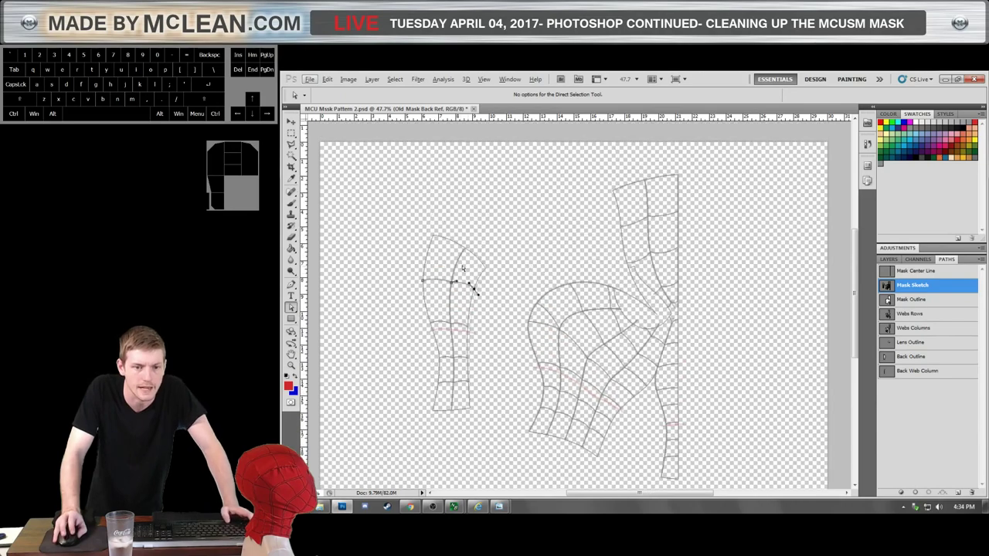
pyautogui.press('space')
pyautogui.scroll(3)
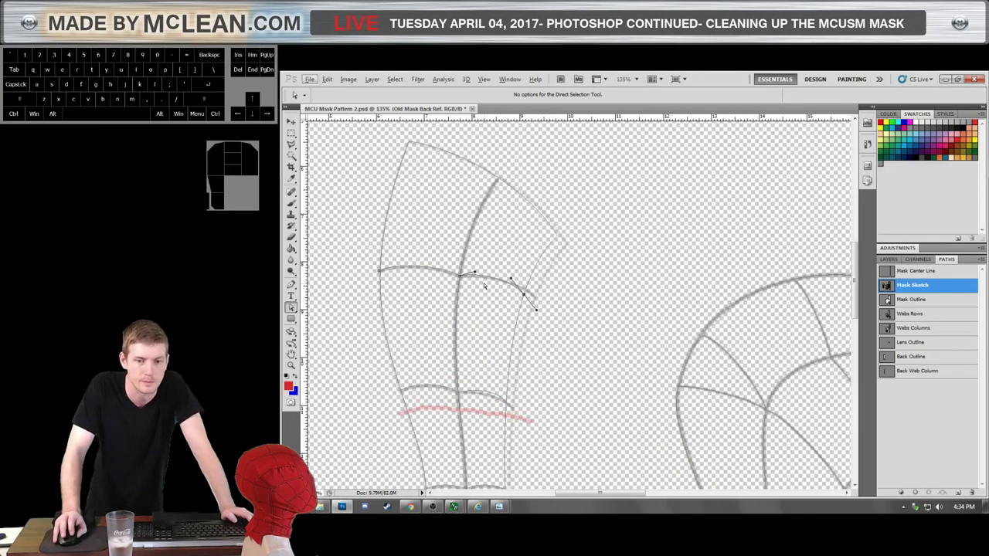
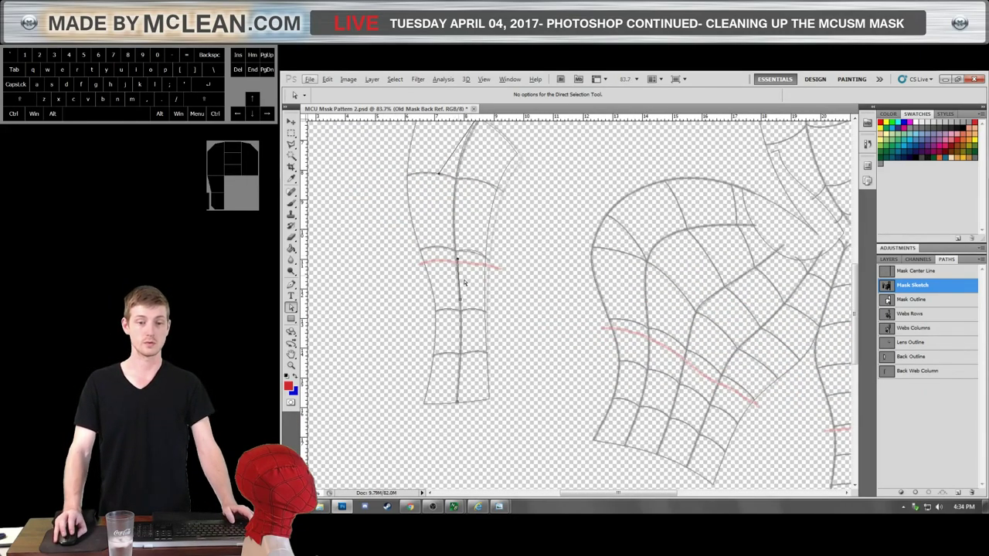
pyautogui.scroll(3)
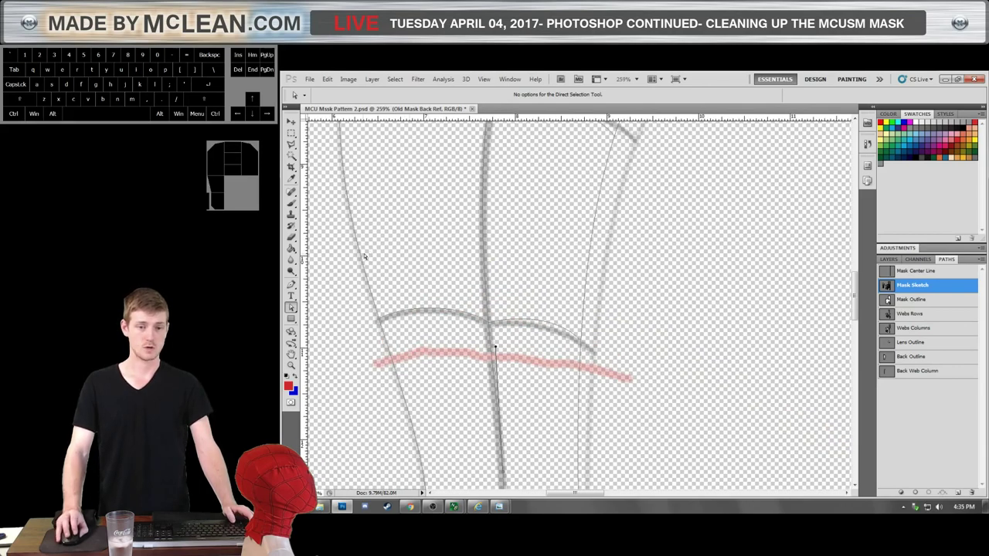
pyautogui.click(365, 258)
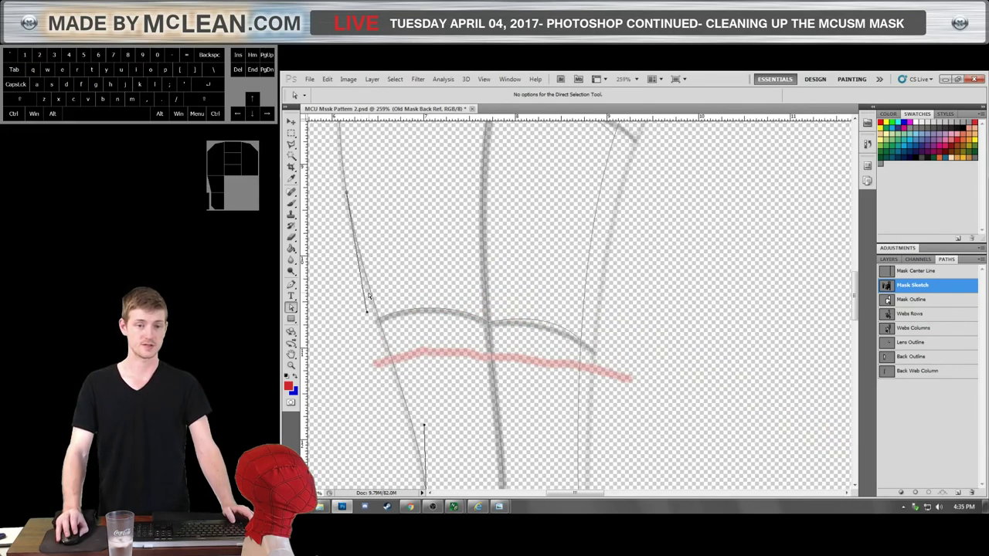
pyautogui.click(374, 293)
pyautogui.middleClick(377, 290)
pyautogui.middleClick(375, 291)
# Adjust a point on the left edge path so the web-row curve sits above the red guide line.
pyautogui.scroll(-3)
pyautogui.scroll(3)
pyautogui.click(374, 257)
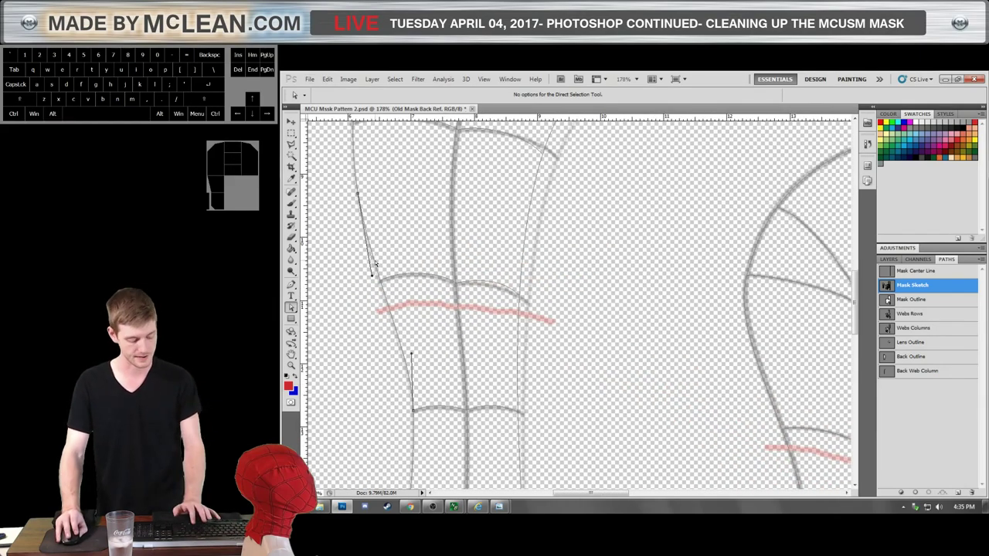
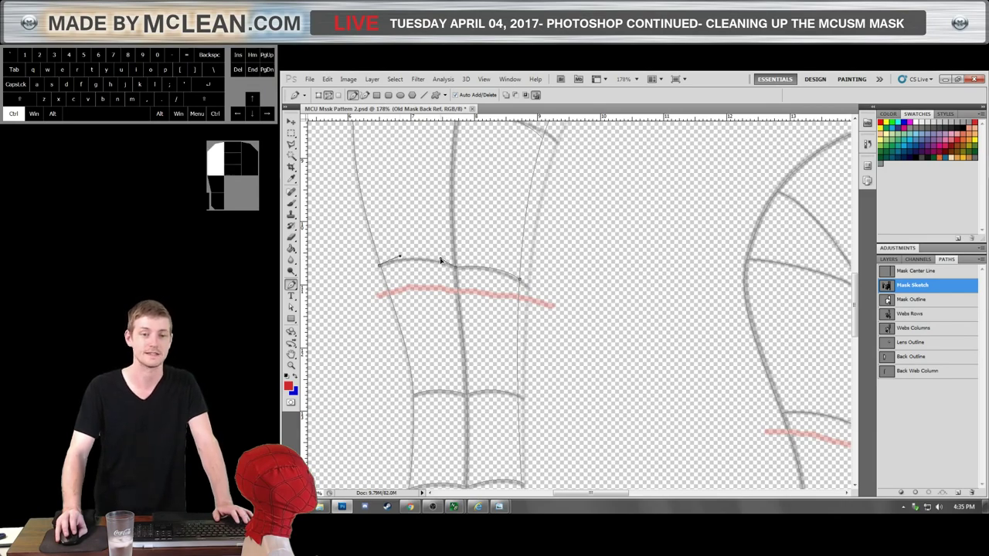
pyautogui.scroll(-3)
pyautogui.scroll(3)
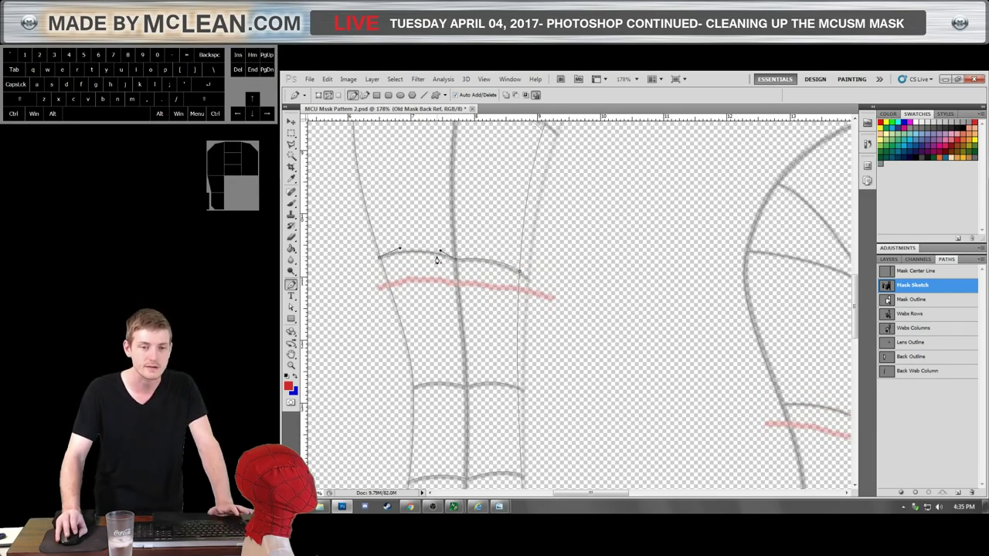
pyautogui.scroll(3)
pyautogui.scroll(3)
pyautogui.scroll(-3)
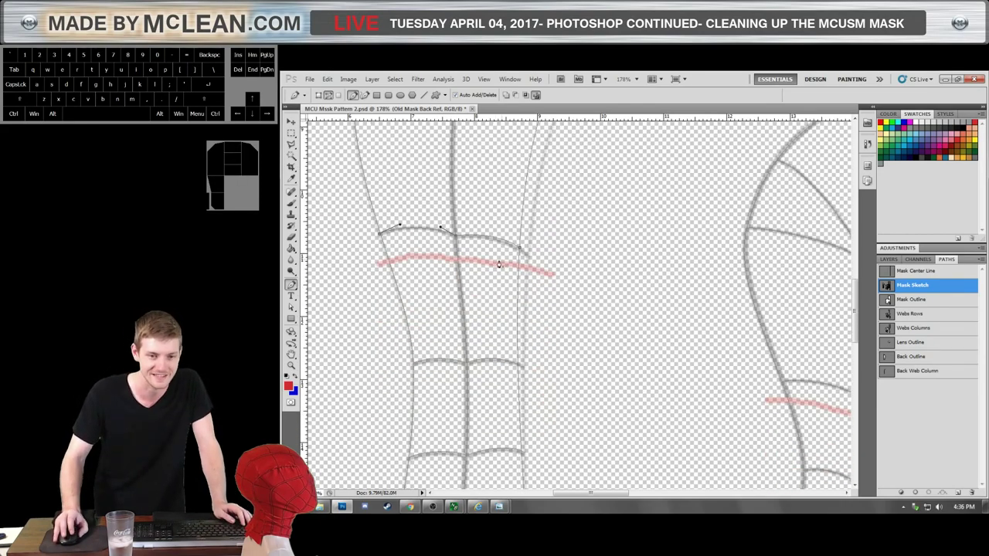
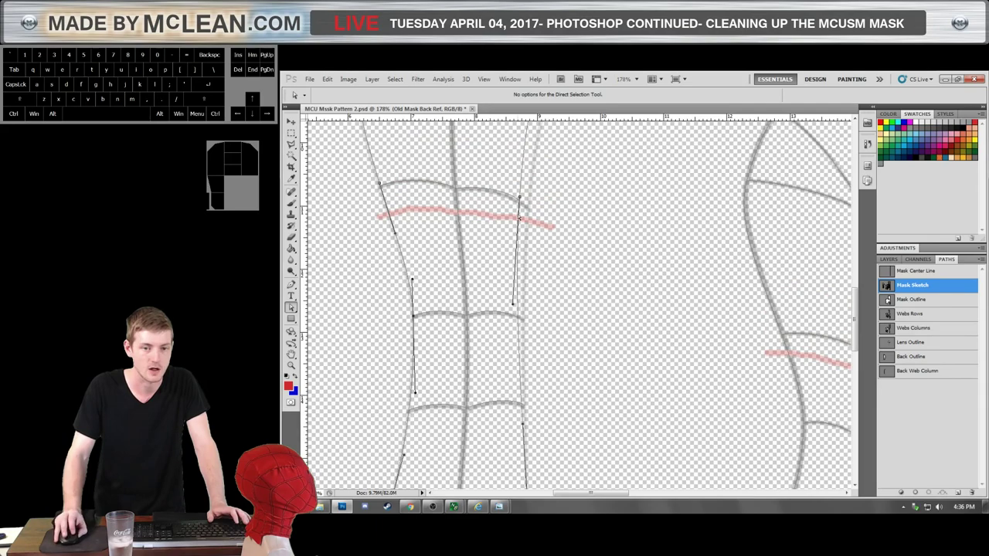
# Zoom in on the web row crossing the left strip and ready the Pen tool on the Mask Sketch path.
pyautogui.scroll(-3)
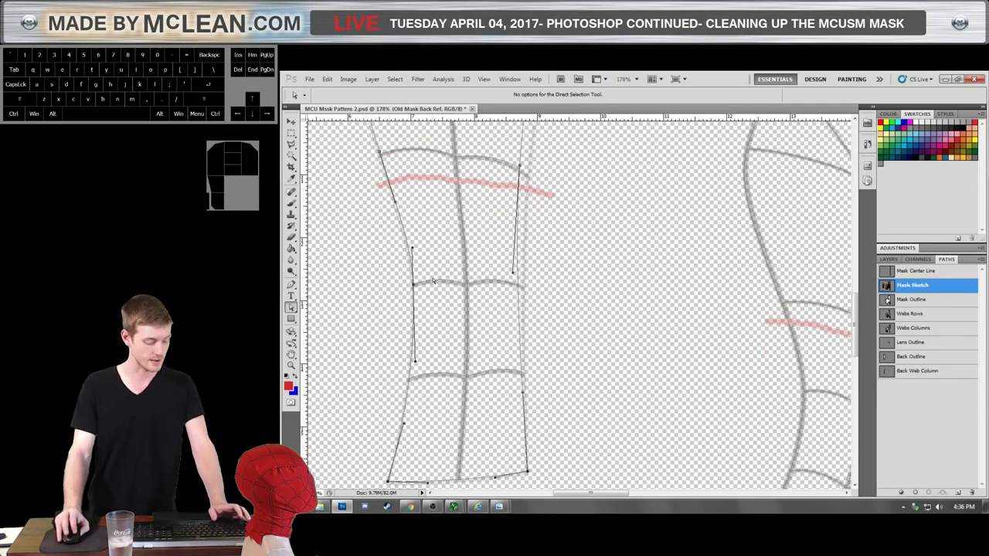
pyautogui.press('ctrl+x')
pyautogui.scroll(3)
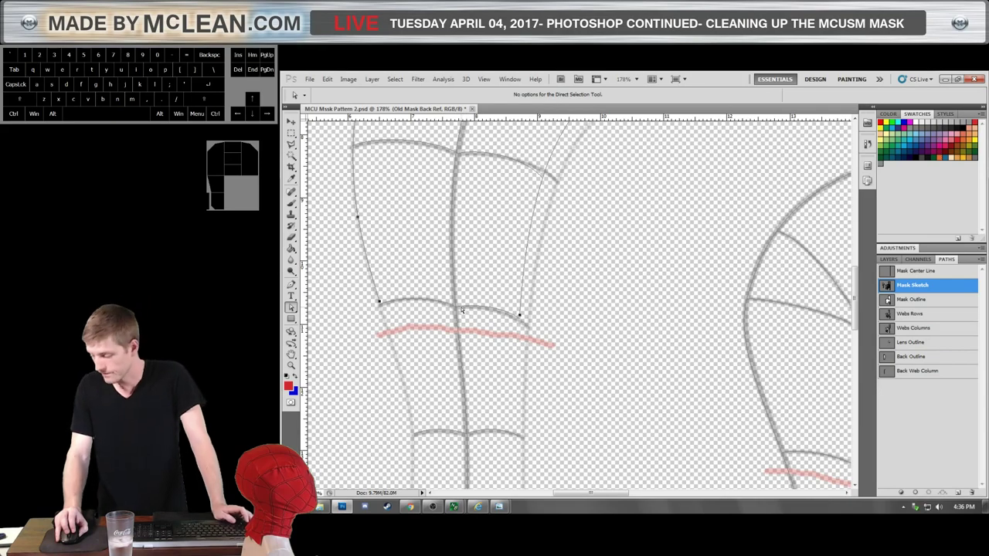
pyautogui.scroll(3)
pyautogui.scroll(3)
pyautogui.click(350, 287)
pyautogui.press('p')
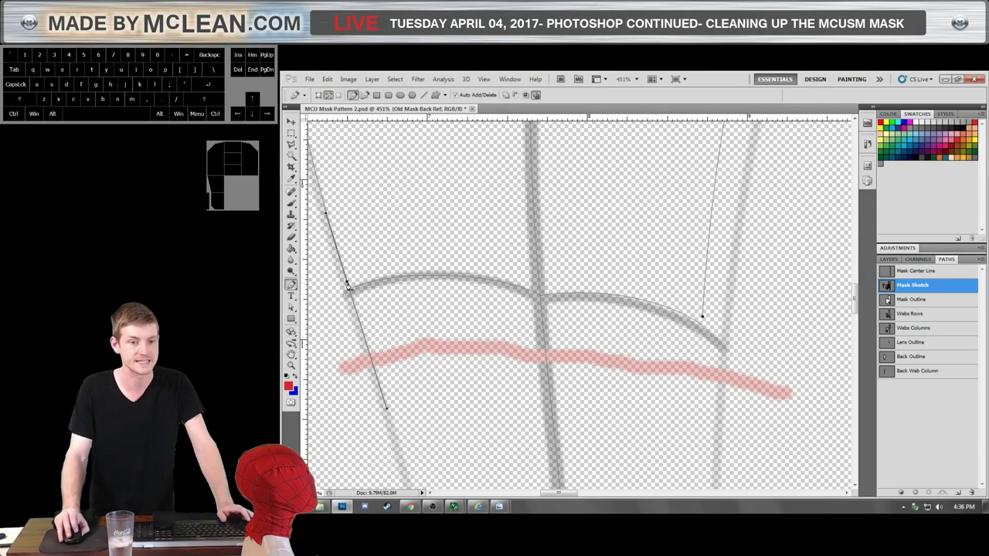
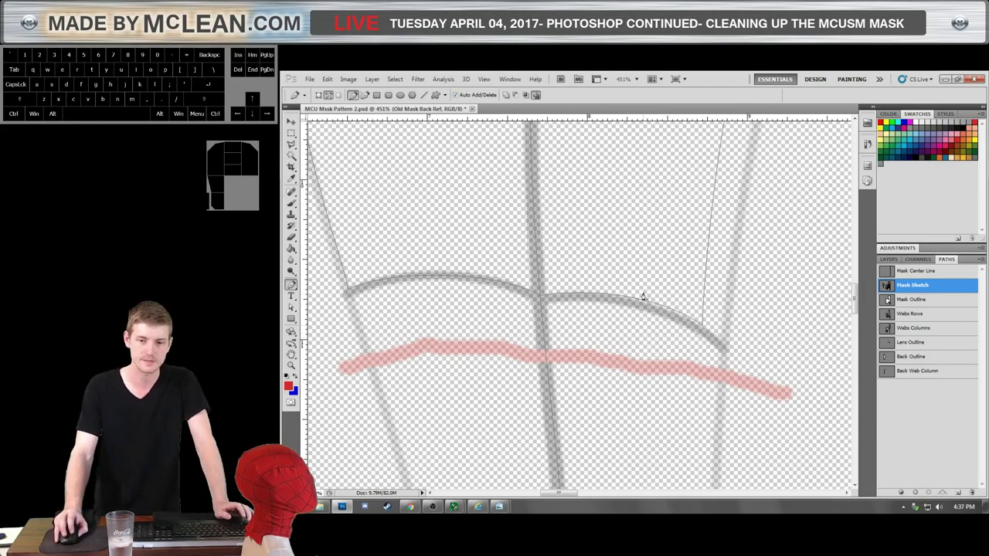
# Add three anchor points to the web row curve and bend it along the sketched line at the strip's edge.
pyautogui.click(641, 300)
pyautogui.click(609, 291)
pyautogui.click(674, 305)
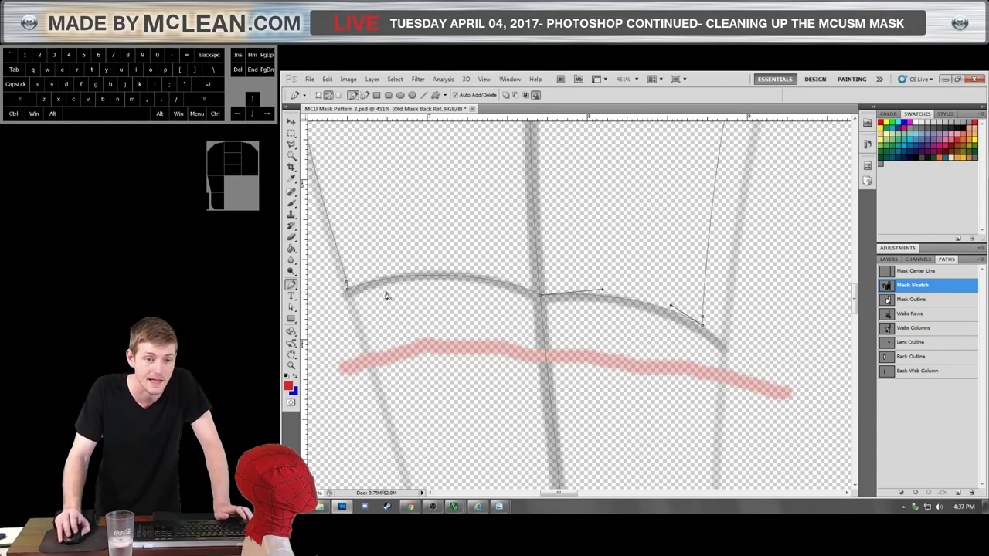
pyautogui.scroll(-3)
pyautogui.scroll(3)
pyautogui.scroll(-3)
pyautogui.scroll(3)
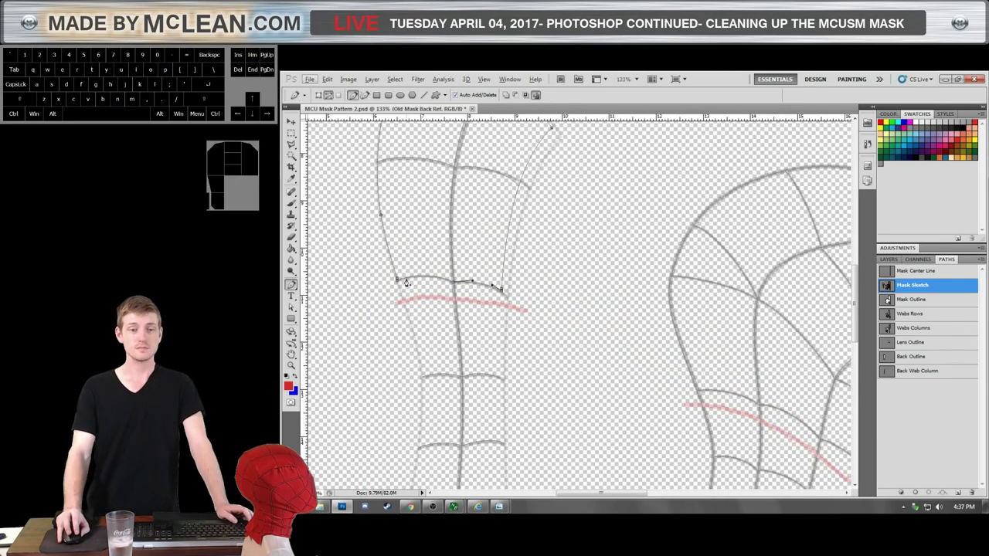
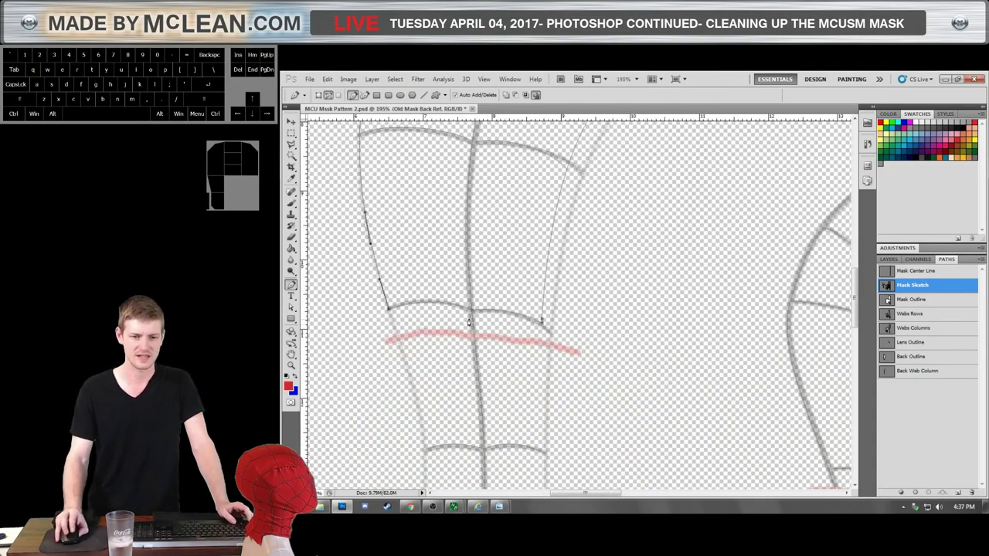
pyautogui.scroll(3)
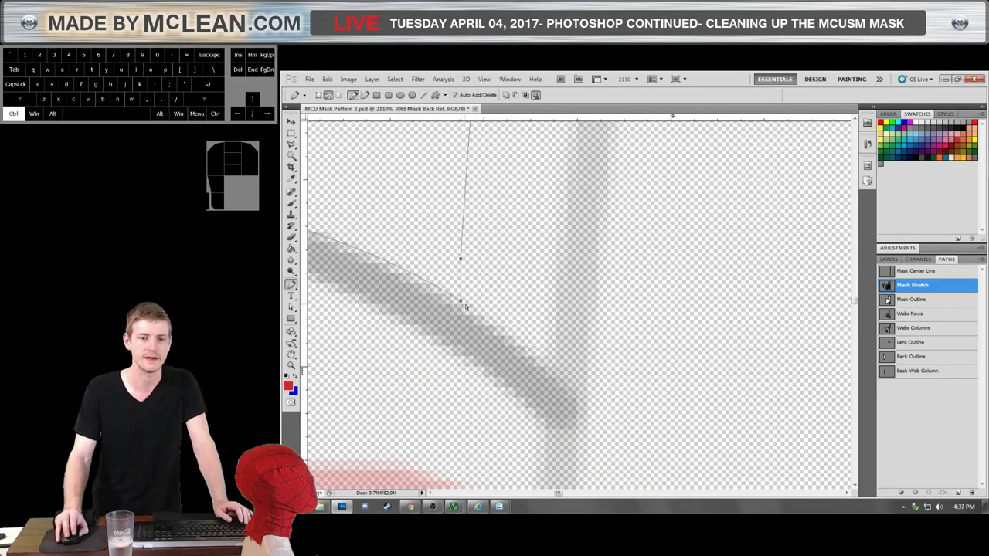
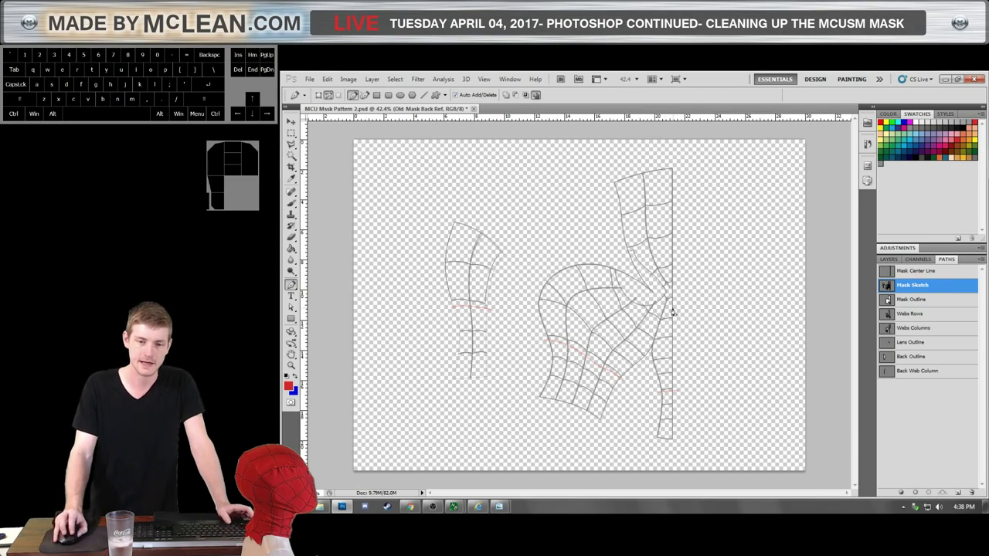
pyautogui.scroll(3)
pyautogui.scroll(3)
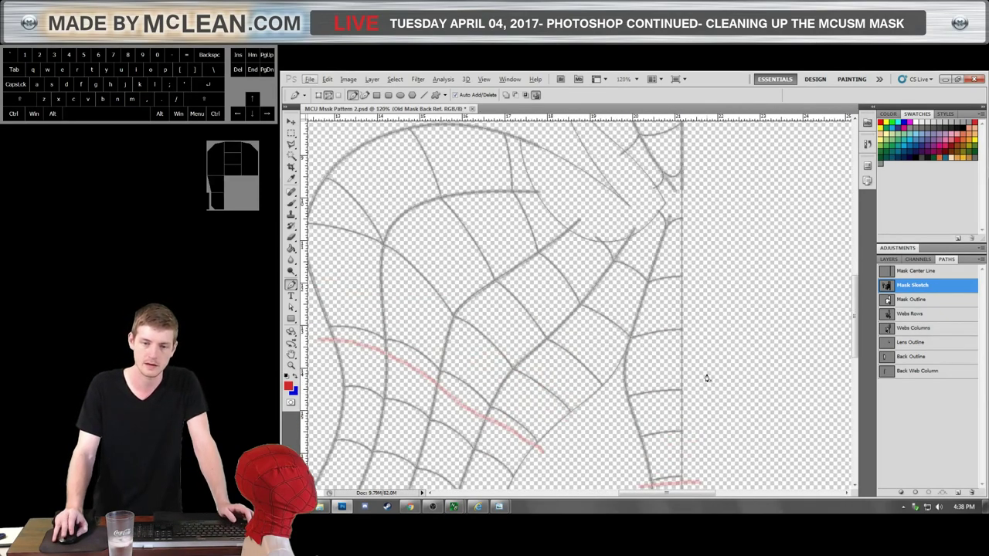
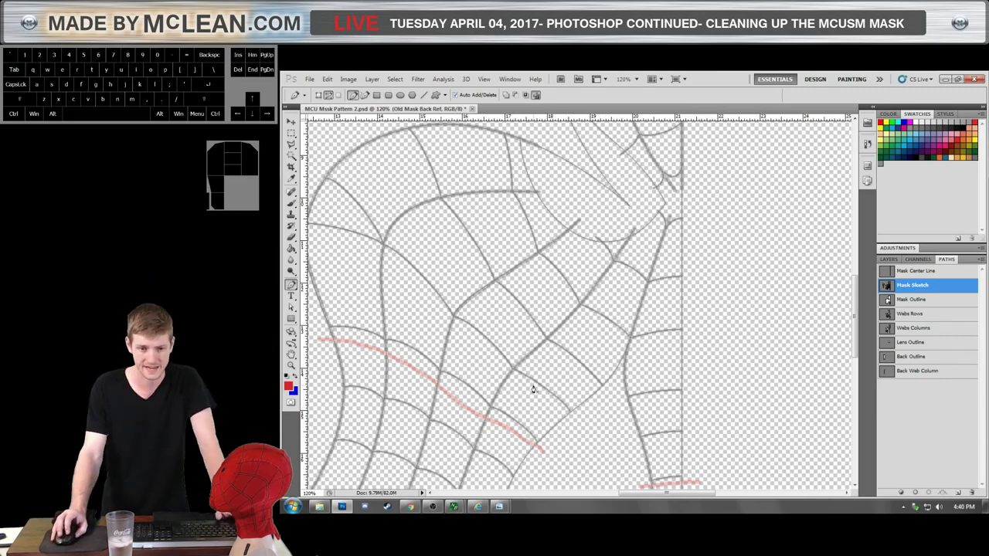
pyautogui.scroll(-3)
pyautogui.scroll(-3)
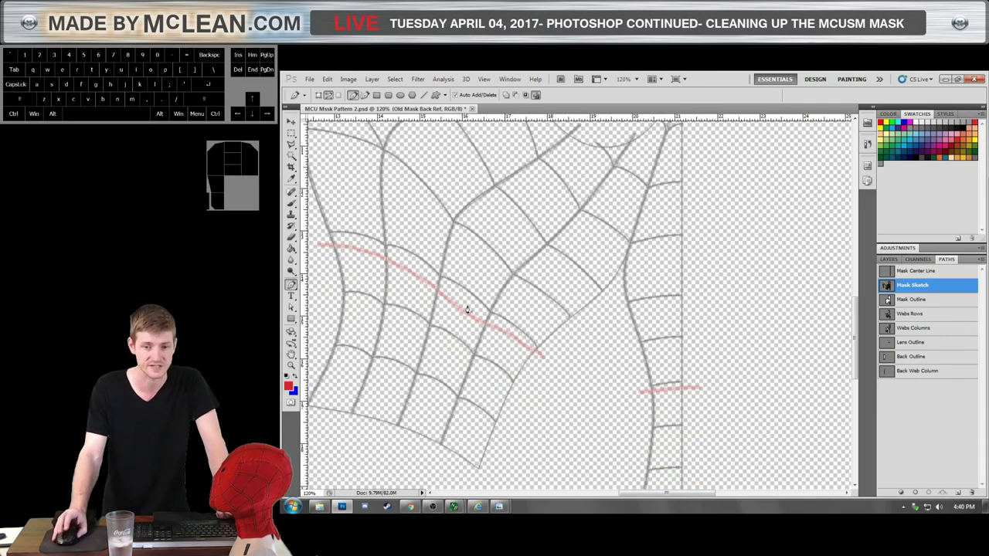
pyautogui.scroll(3)
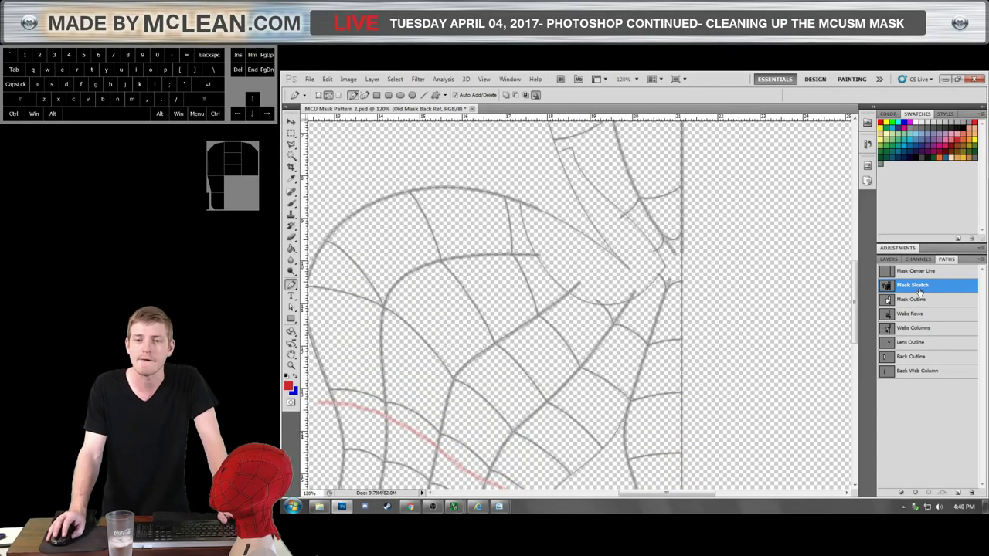
pyautogui.scroll(3)
pyautogui.scroll(-3)
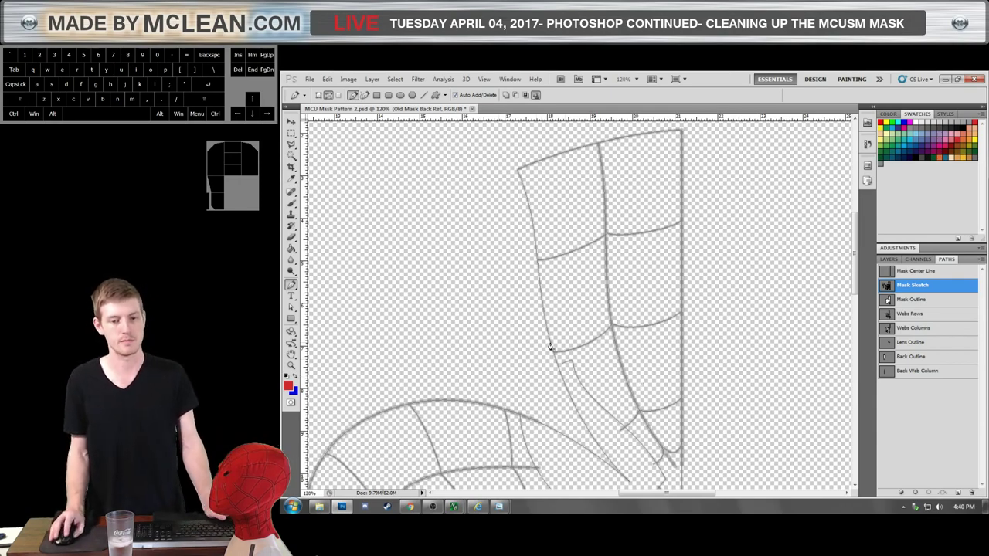
pyautogui.click(554, 341)
pyautogui.click(553, 344)
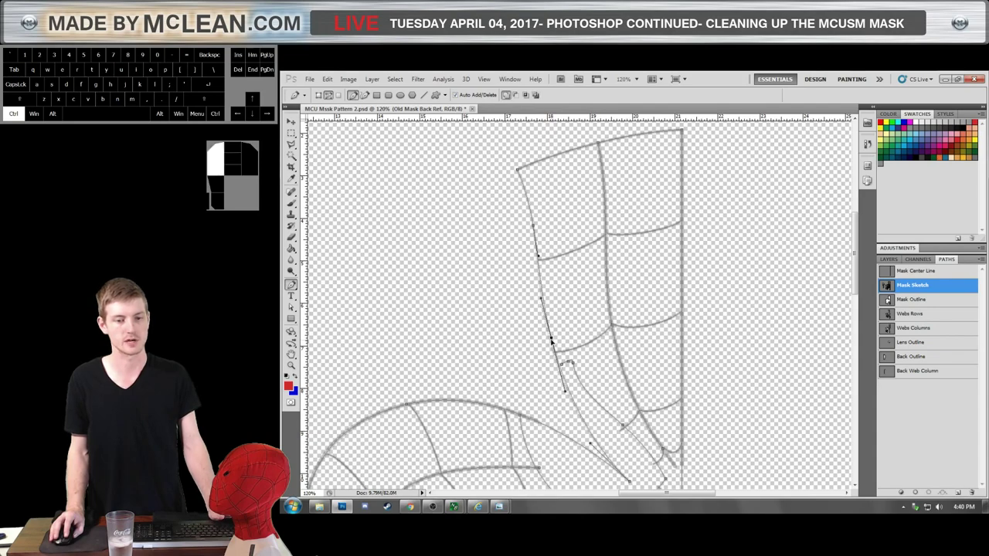
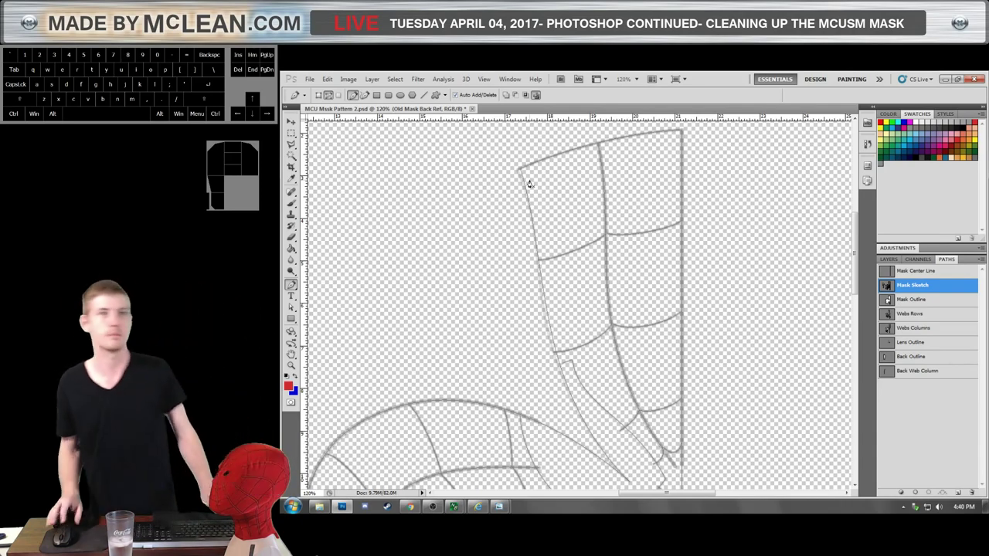
pyautogui.scroll(-3)
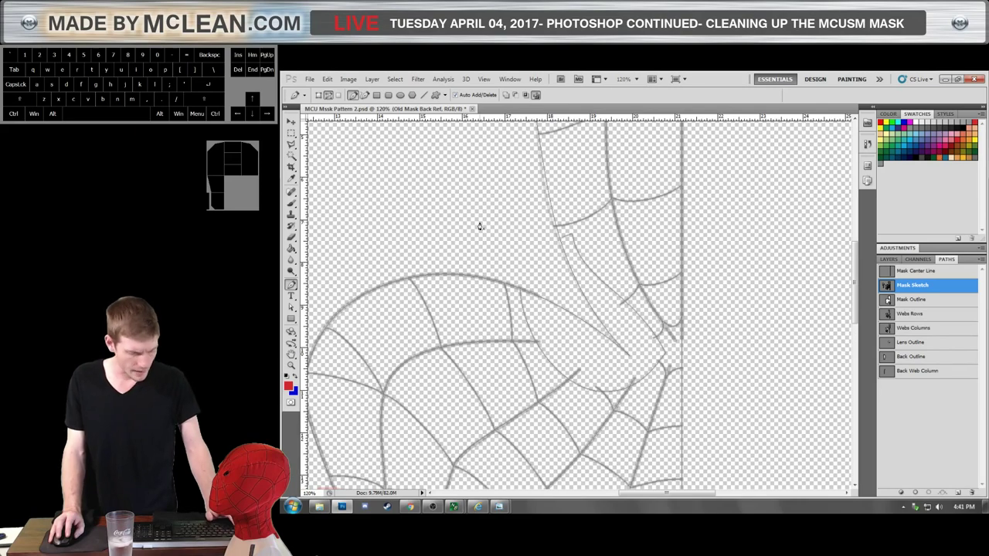
pyautogui.scroll(-3)
pyautogui.scroll(3)
pyautogui.scroll(-3)
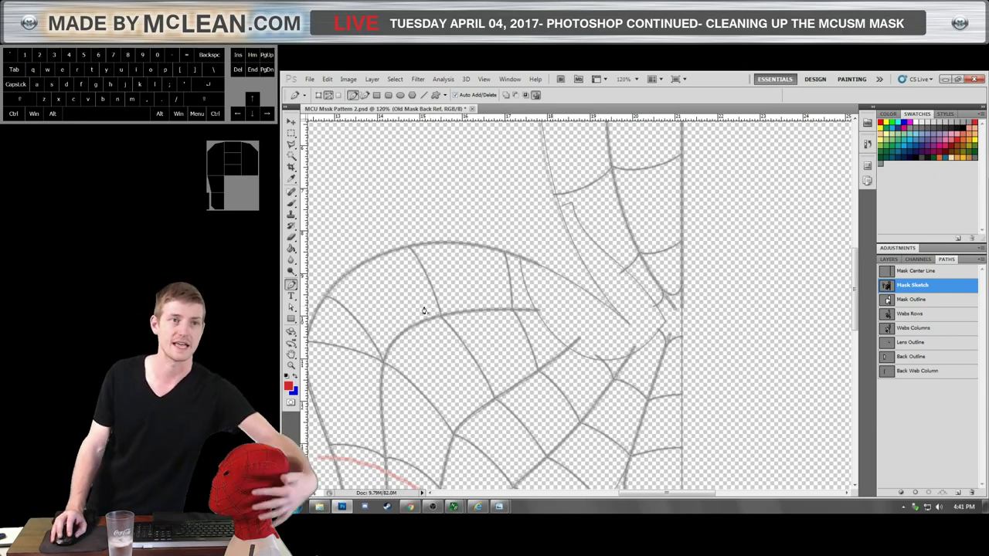
pyautogui.scroll(-3)
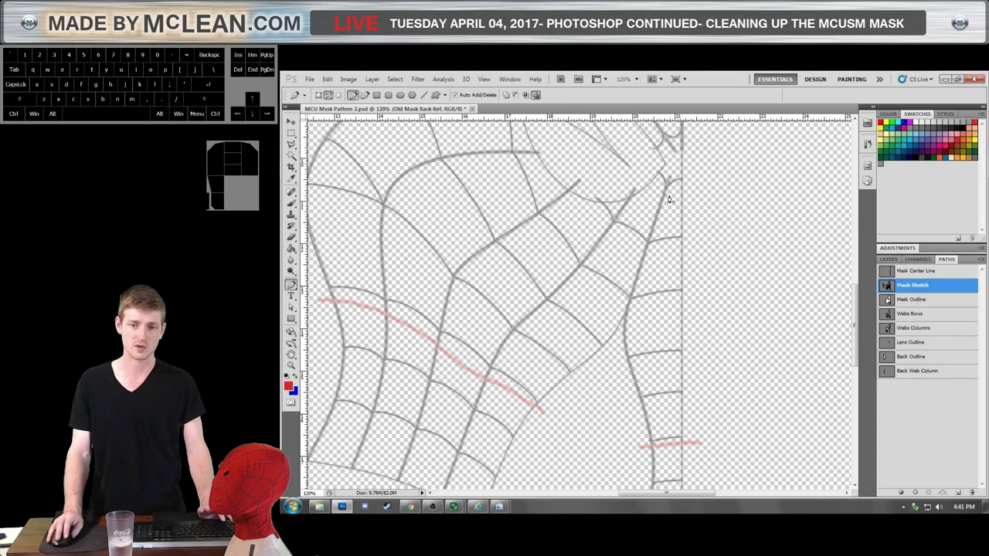
pyautogui.scroll(3)
pyautogui.scroll(-3)
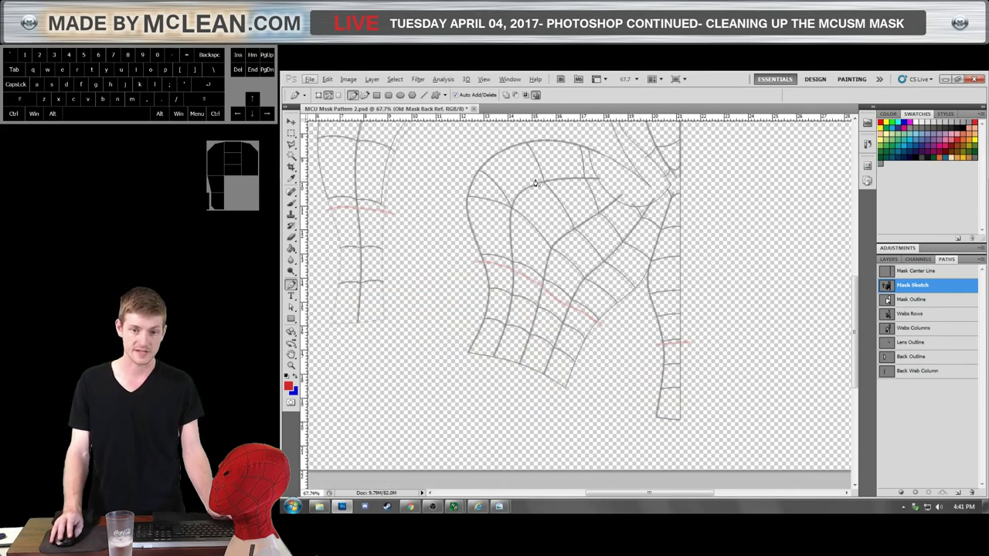
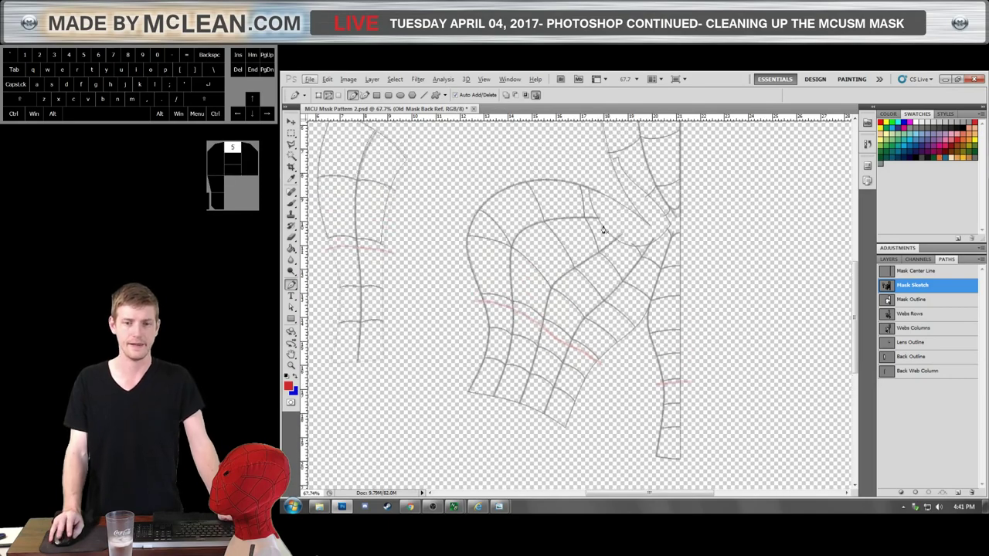
# Zoom around the central mask piece's upper web lines where they meet the right-edge strip.
pyautogui.scroll(-3)
pyautogui.scroll(3)
pyautogui.scroll(-3)
pyautogui.scroll(3)
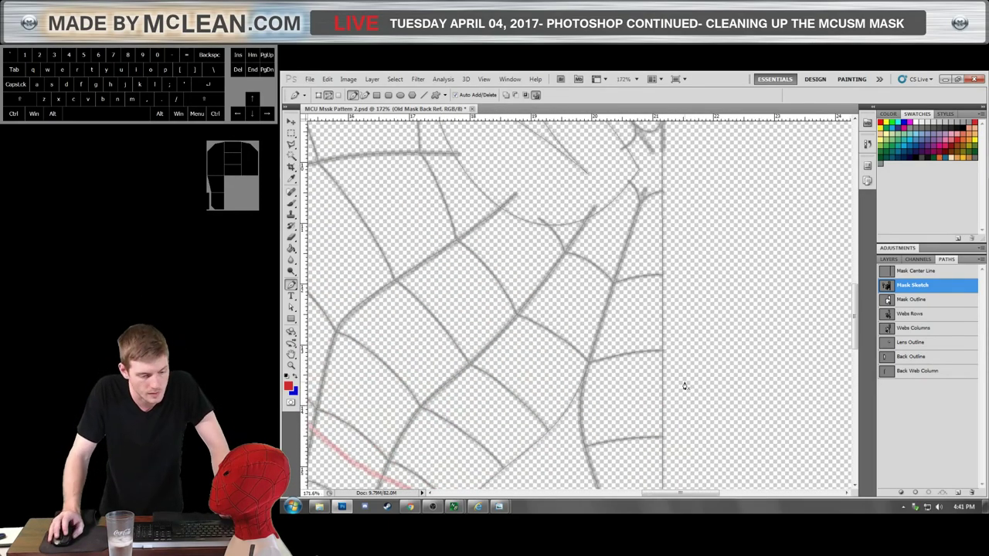
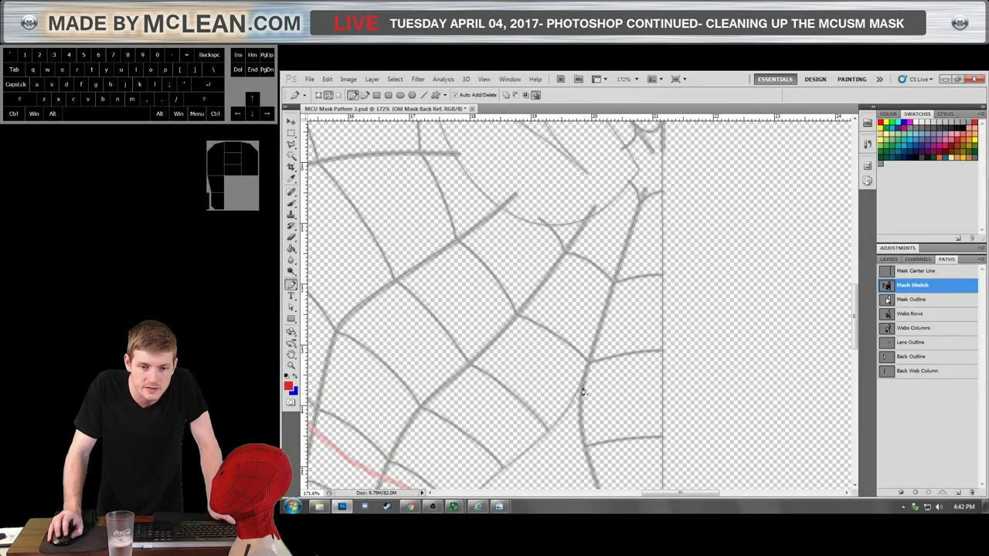
# Move two anchors of the centre-seam web line onto the drawn strand, deselect, and undo the last change.
pyautogui.press('a')
pyautogui.click(583, 401)
pyautogui.scroll(-3)
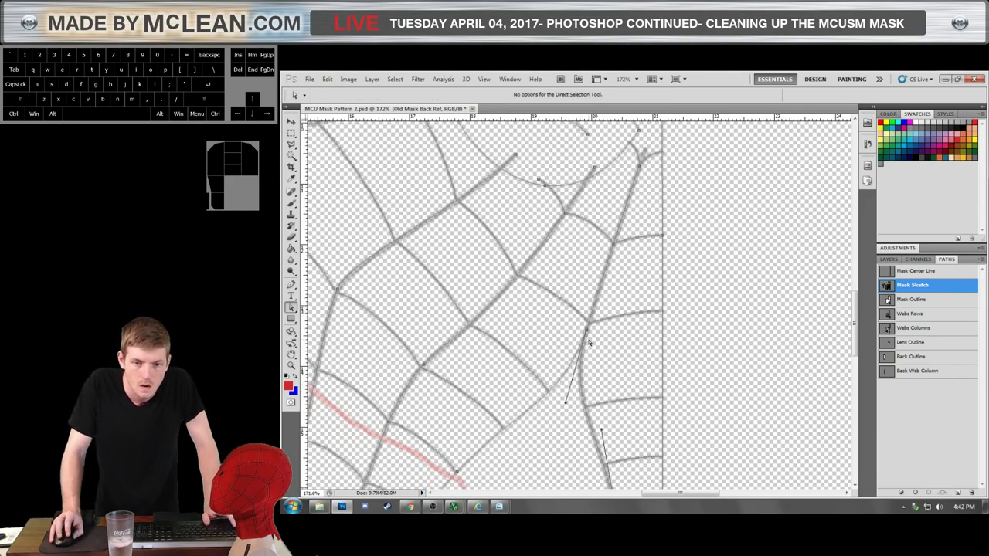
pyautogui.moveTo(595, 343); pyautogui.dragTo(584, 330)
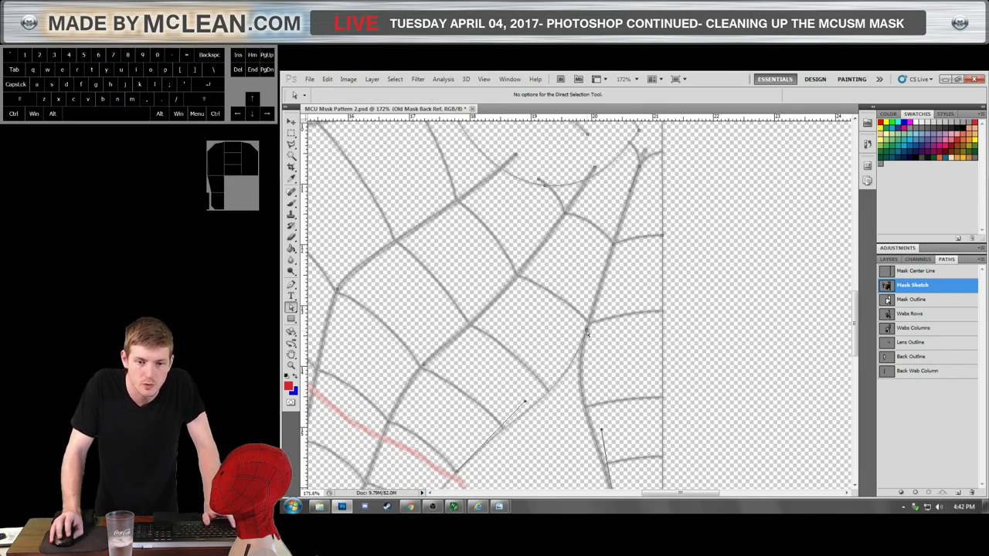
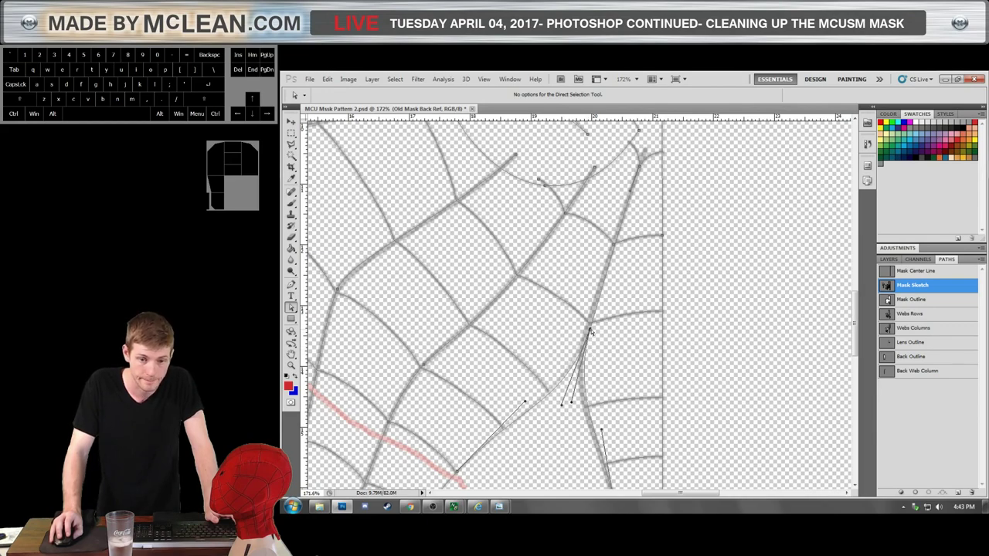
pyautogui.moveTo(591, 334); pyautogui.dragTo(578, 345)
pyautogui.click(587, 354)
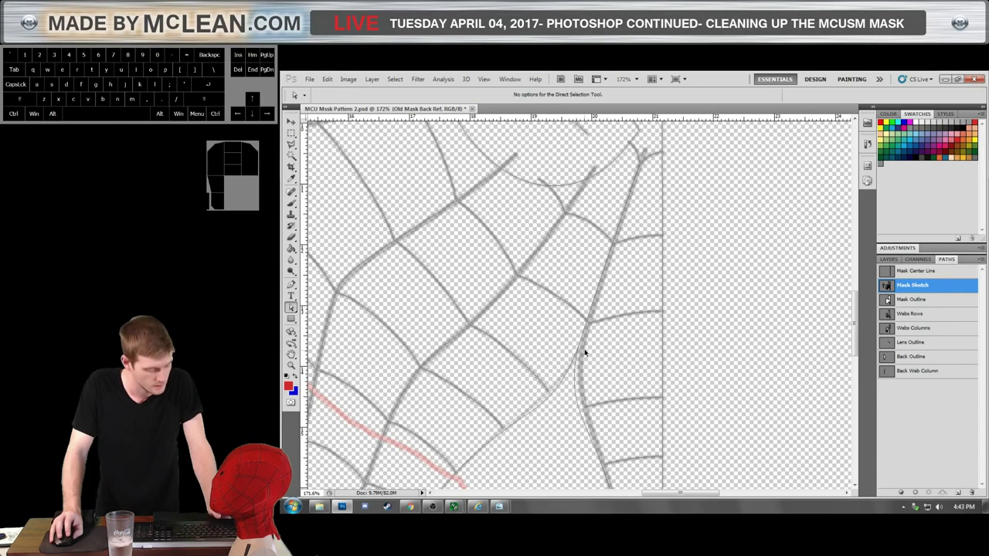
pyautogui.press('ctrl+z')
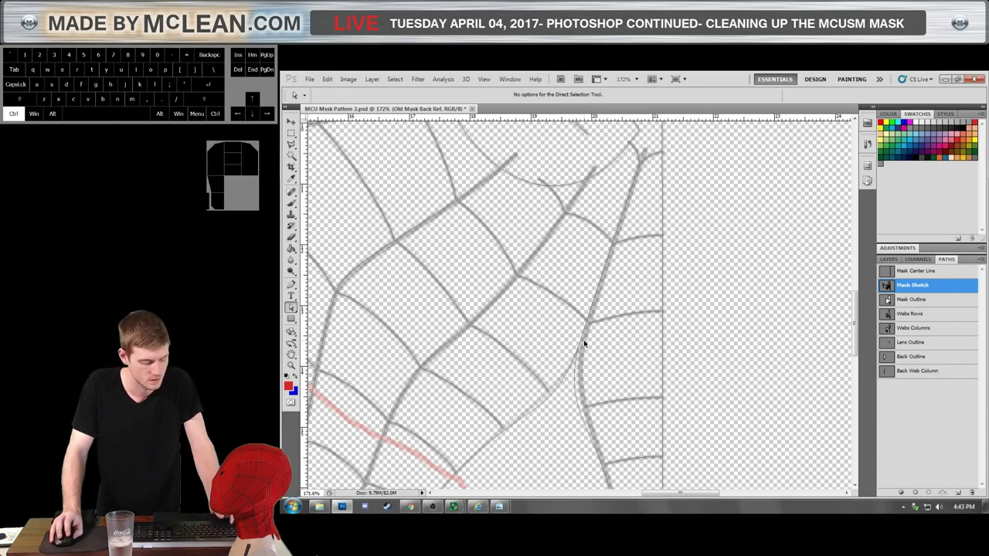
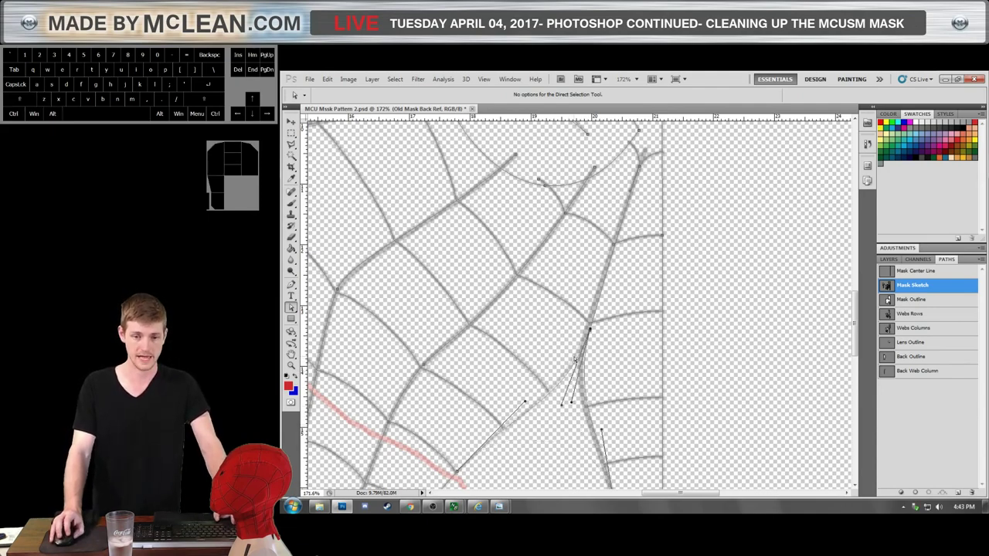
# Marquee-select the web path's anchors and drag four points in the upper strands near the top seam into place.
pyautogui.scroll(-3)
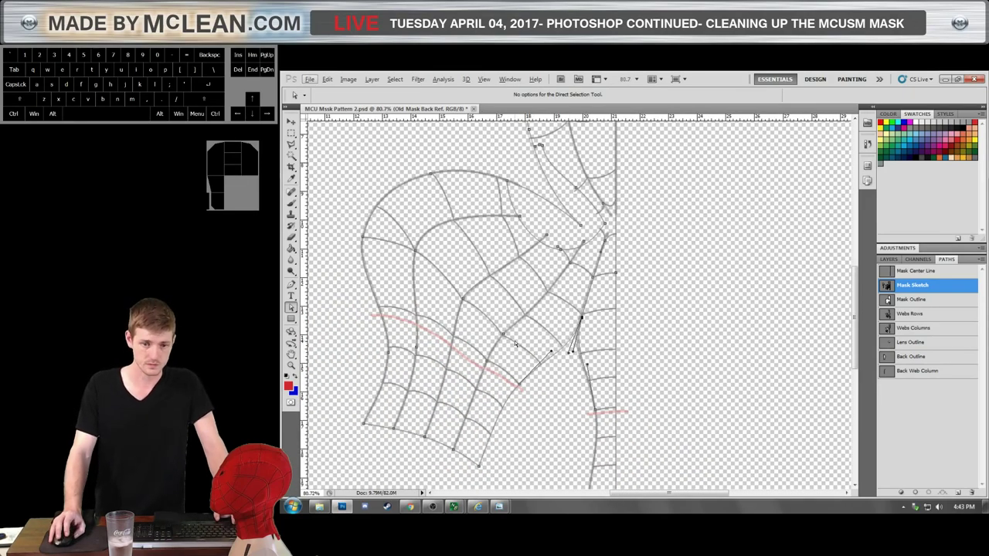
pyautogui.moveTo(331, 156); pyautogui.dragTo(523, 477)
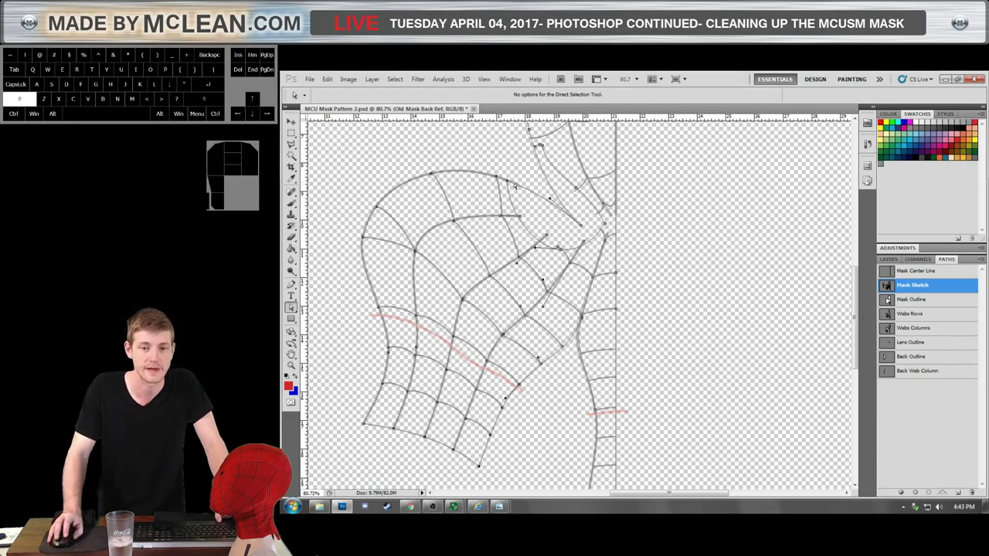
pyautogui.moveTo(534, 182); pyautogui.dragTo(504, 261)
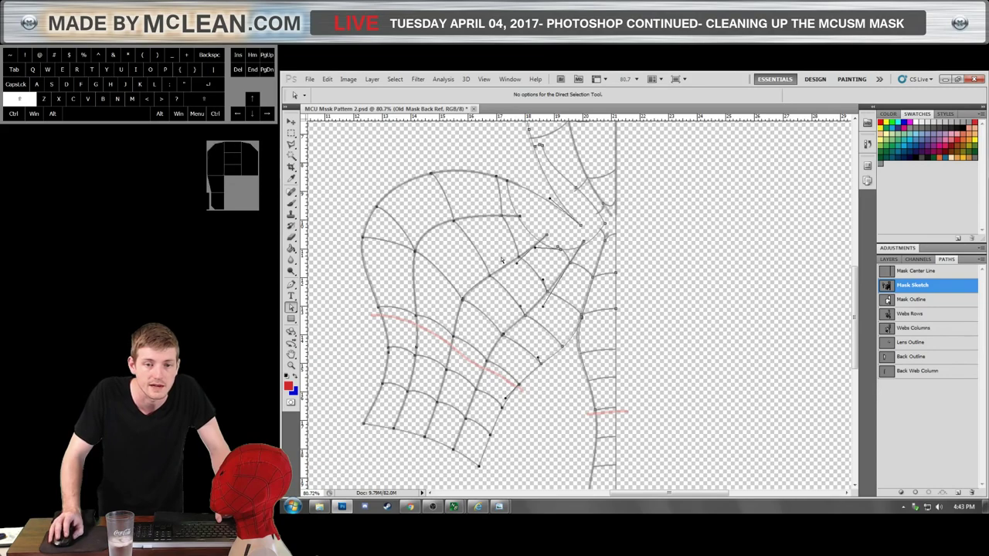
pyautogui.moveTo(555, 234); pyautogui.dragTo(535, 254)
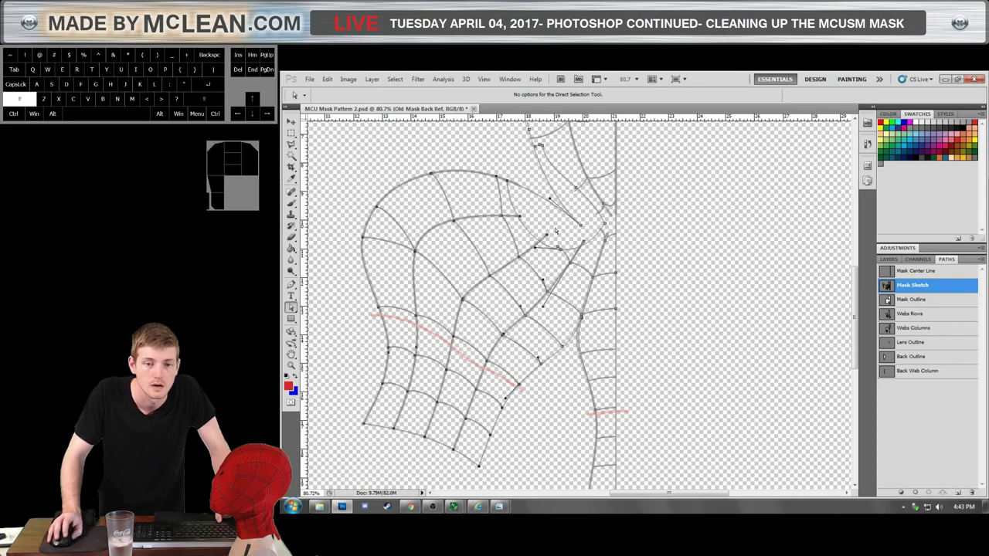
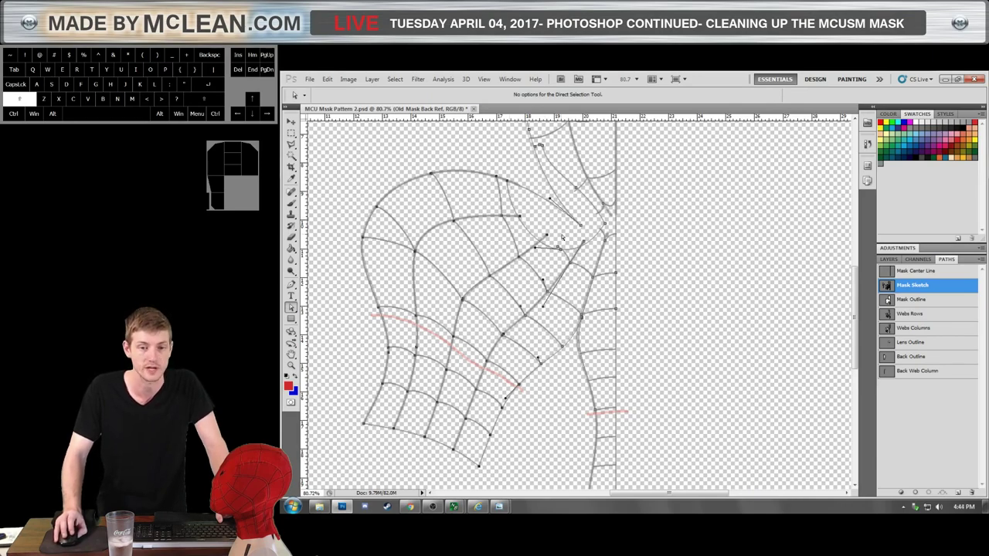
pyautogui.moveTo(573, 241); pyautogui.dragTo(557, 261)
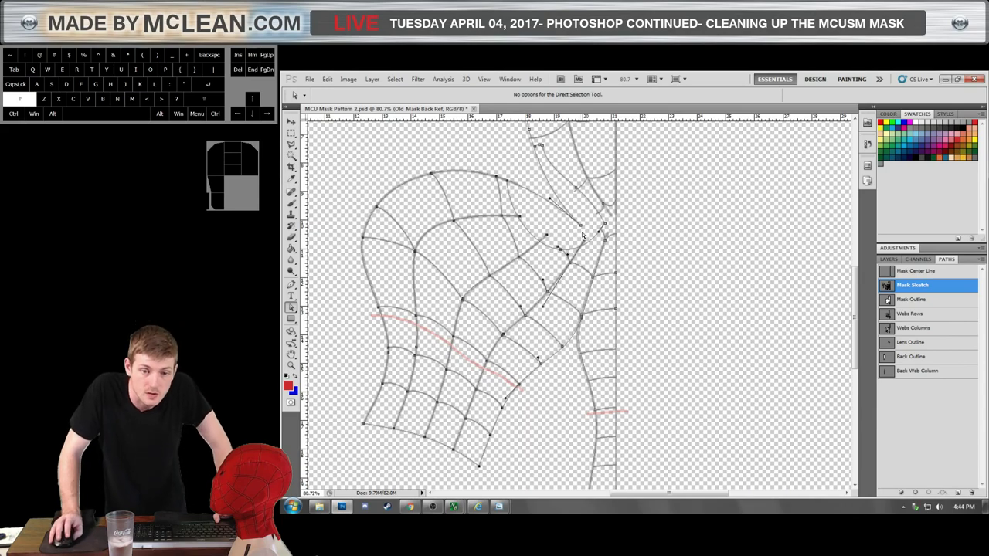
pyautogui.moveTo(583, 241); pyautogui.dragTo(592, 252)
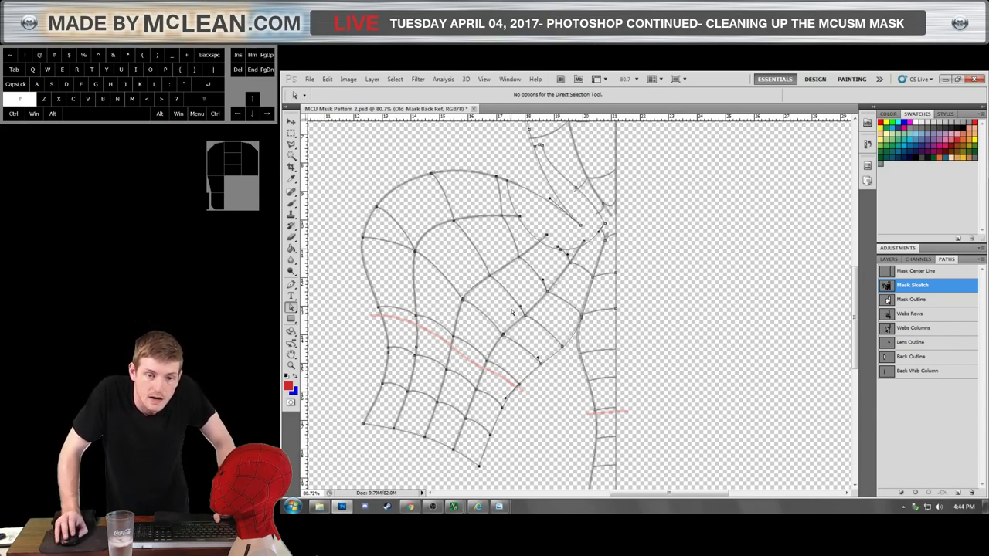
# Drag five more anchors in the lower web grid so the strands connect cleanly.
pyautogui.moveTo(512, 315); pyautogui.dragTo(540, 331)
pyautogui.moveTo(550, 346); pyautogui.dragTo(572, 358)
pyautogui.moveTo(535, 361); pyautogui.dragTo(552, 375)
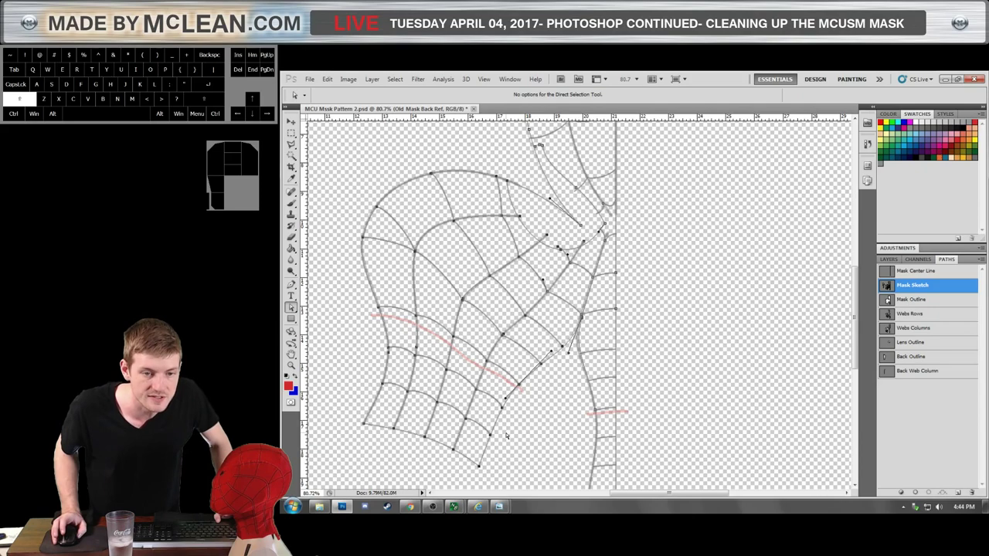
pyautogui.moveTo(532, 288); pyautogui.dragTo(559, 307)
pyautogui.moveTo(558, 261); pyautogui.dragTo(581, 275)
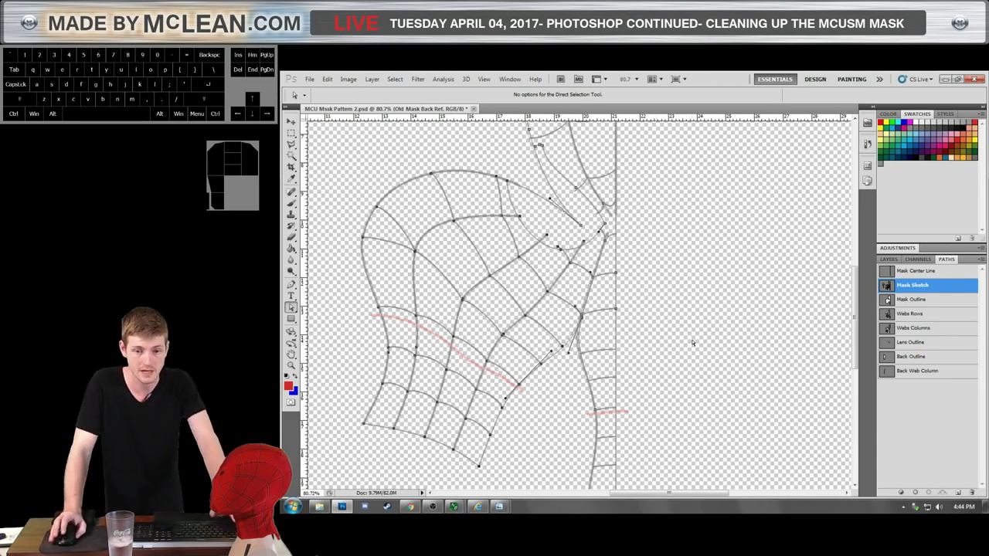
pyautogui.press('ctrl+t')
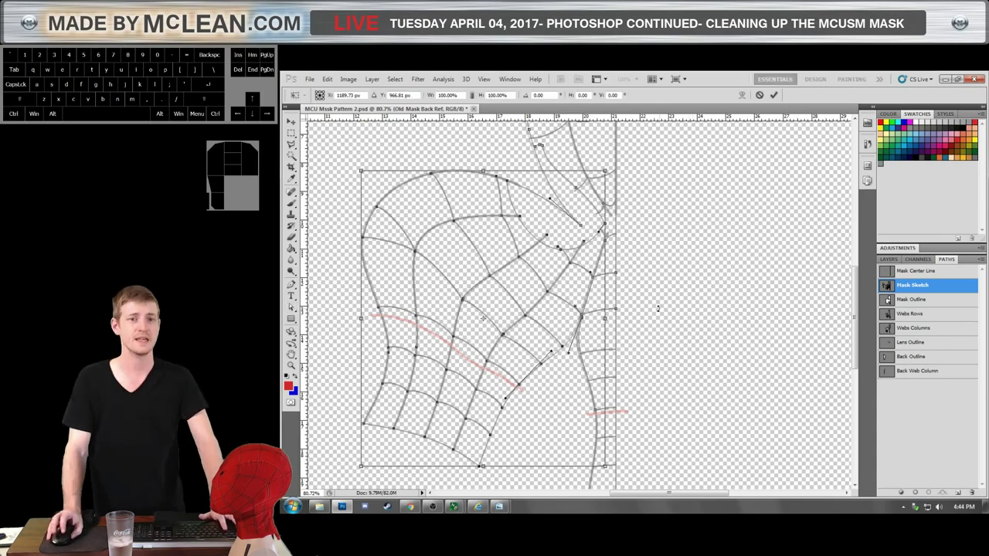
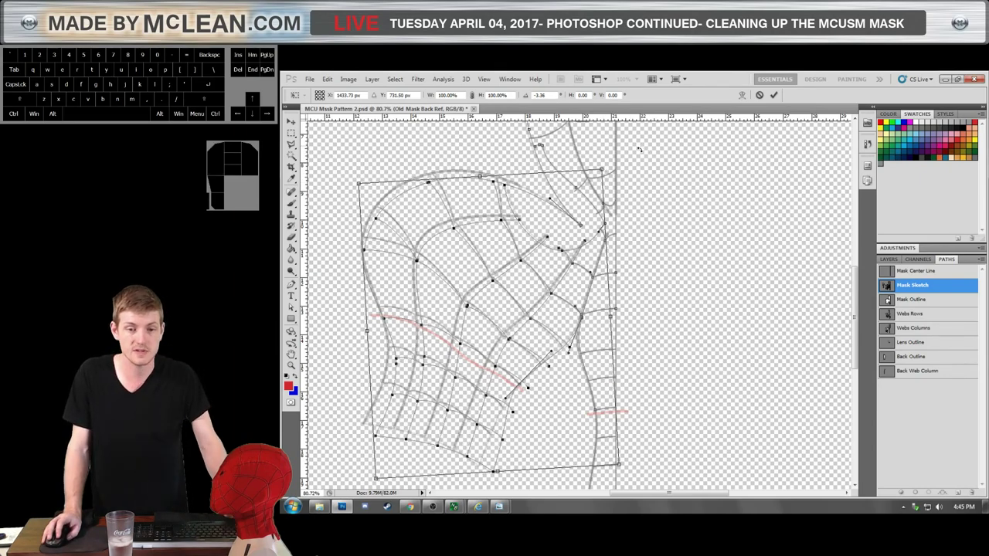
pyautogui.press('ctrl+z')
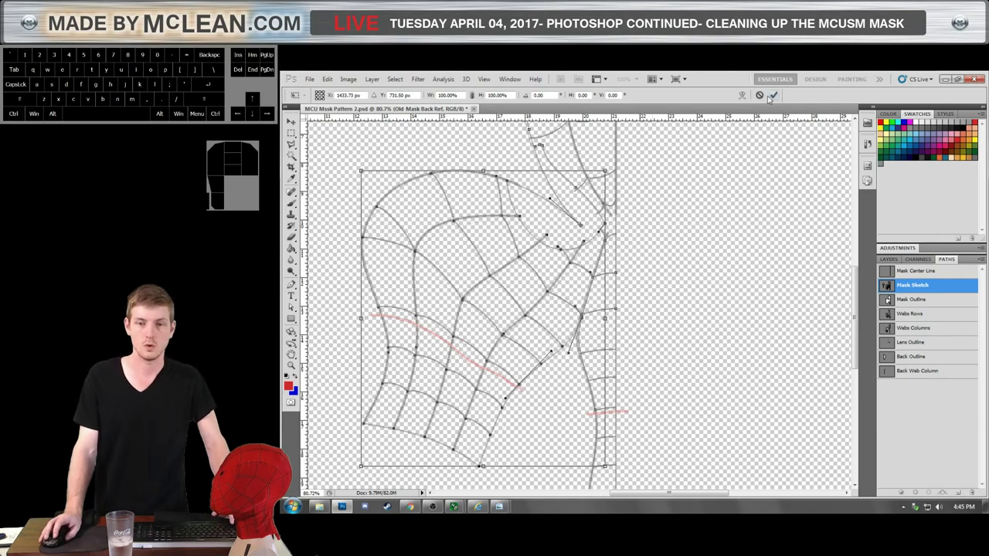
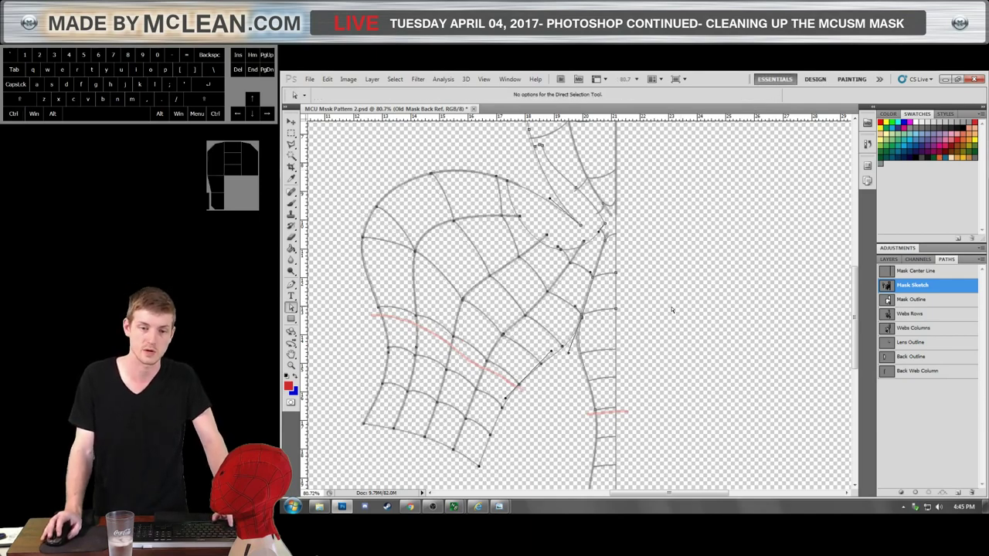
# Select web sketch points and tilt them about -8° with Transform Points > Rotate to match the grey column line.
pyautogui.moveTo(546, 429); pyautogui.dragTo(513, 381)
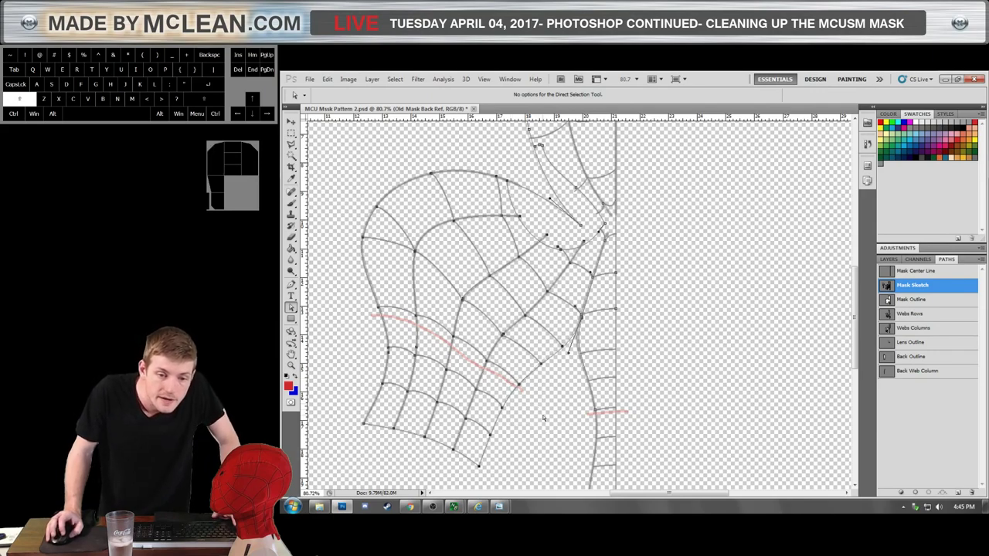
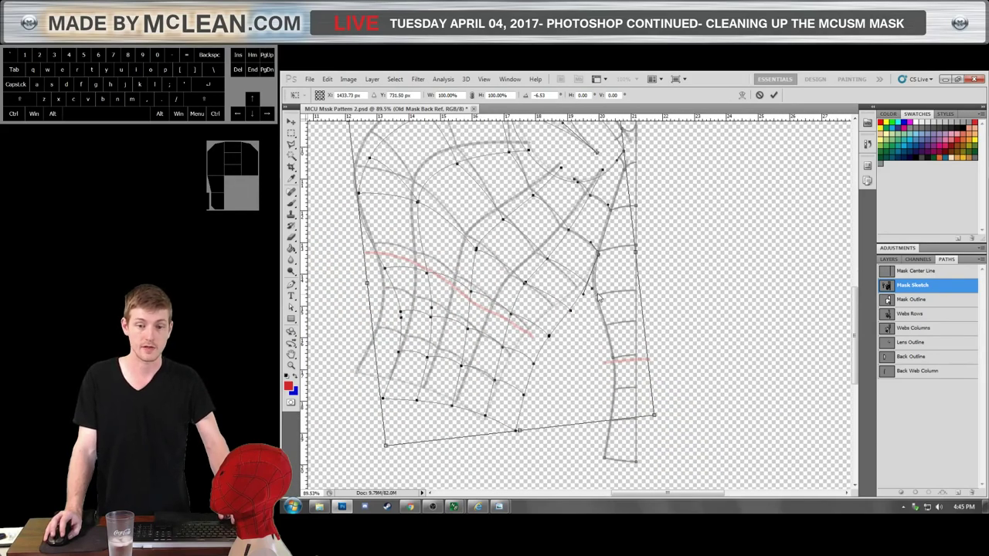
pyautogui.scroll(3)
pyautogui.scroll(3)
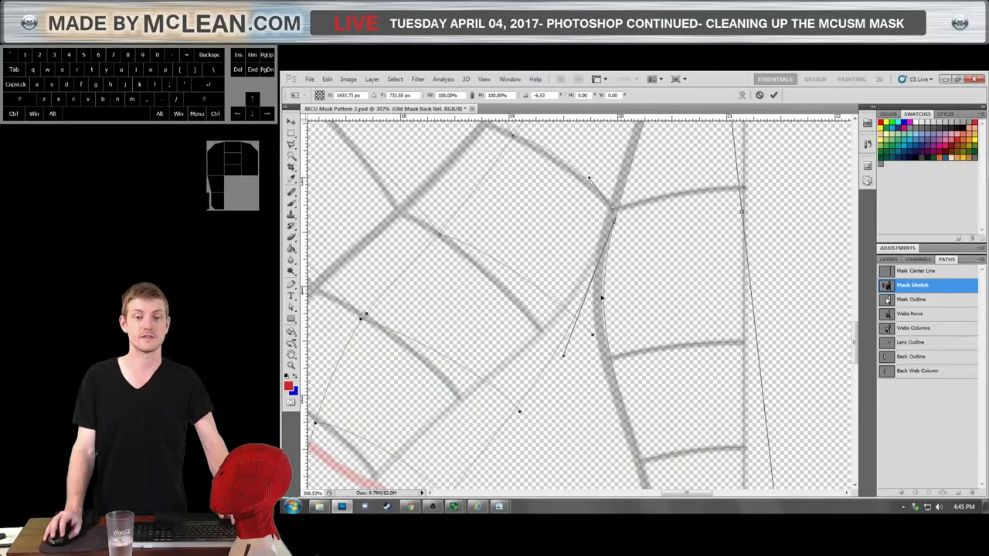
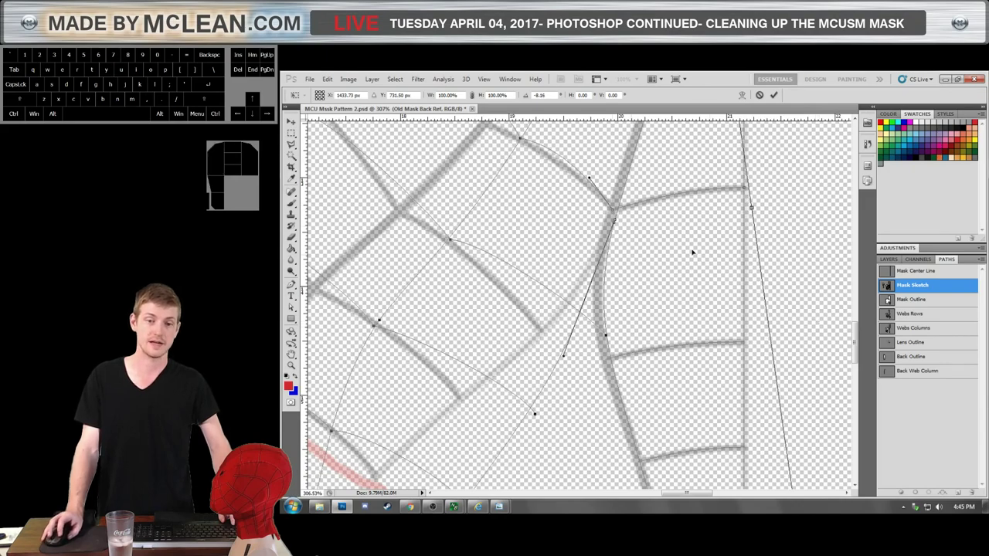
pyautogui.scroll(3)
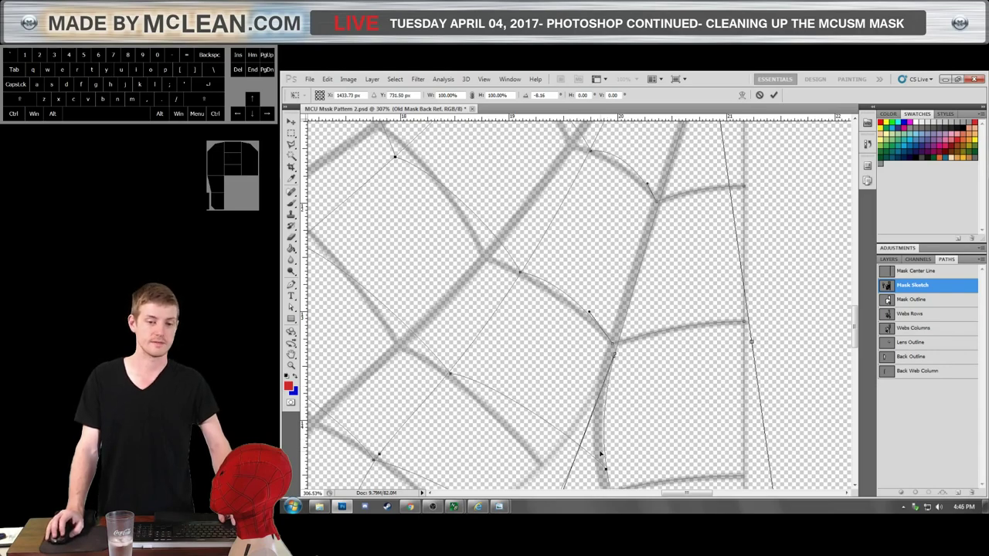
pyautogui.scroll(-3)
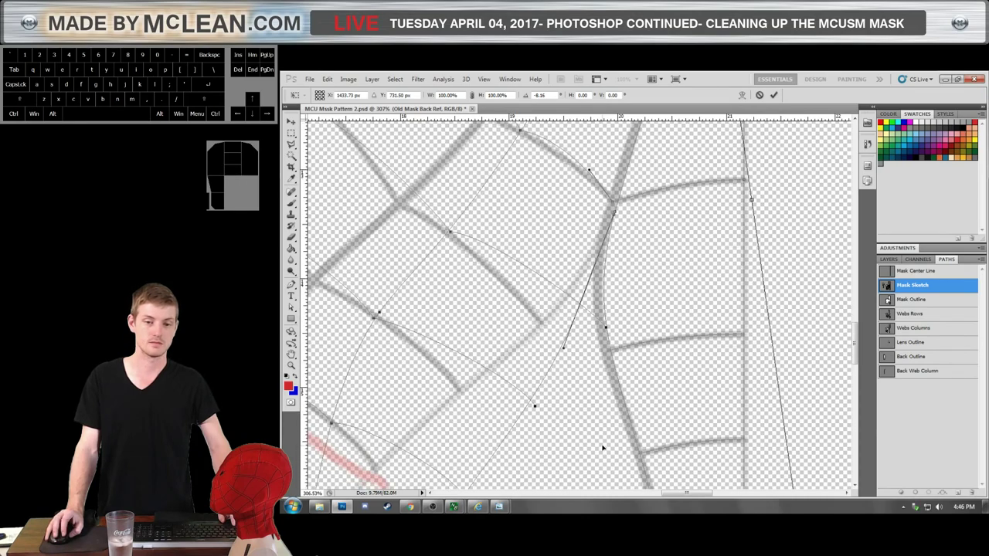
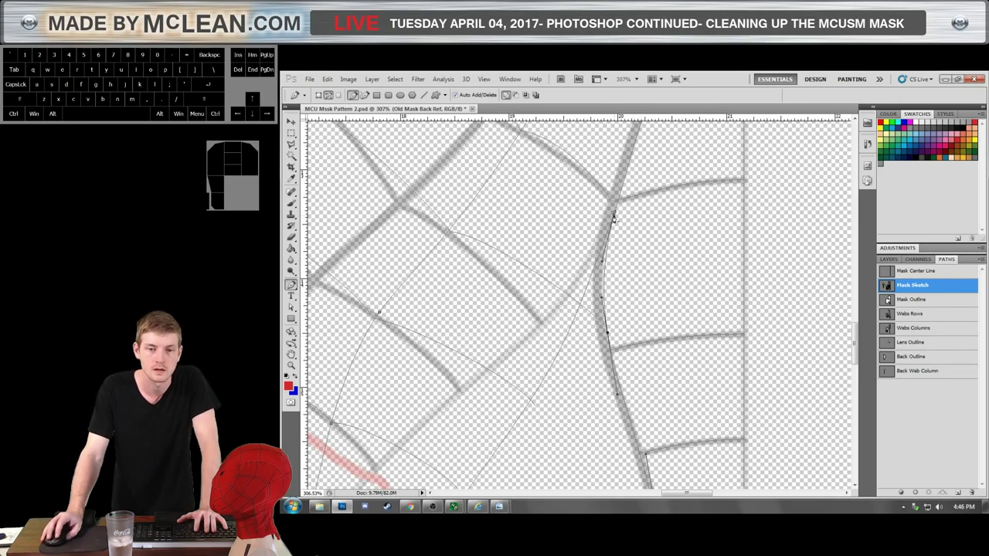
pyautogui.press('a')
pyautogui.click(617, 218)
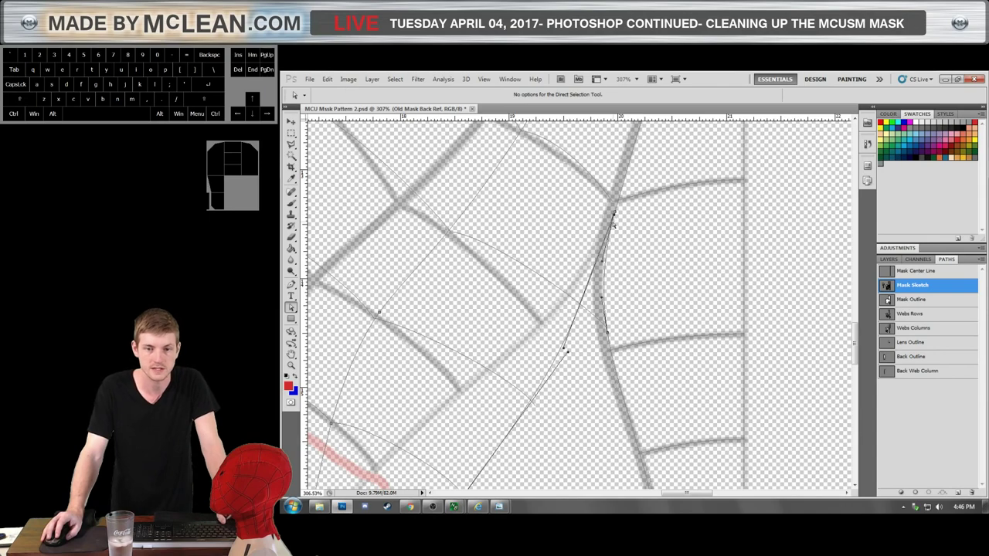
pyautogui.press('ctrl+x')
pyautogui.scroll(-3)
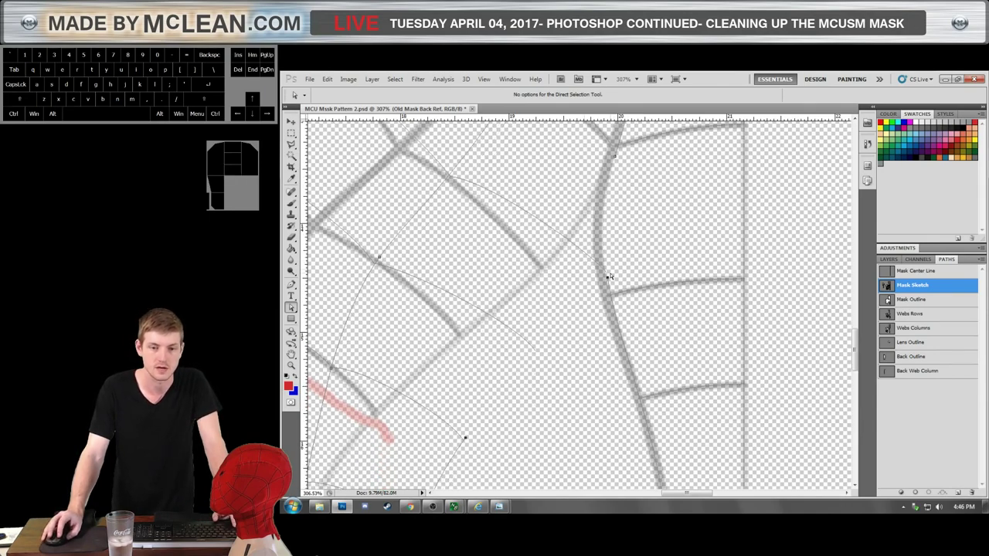
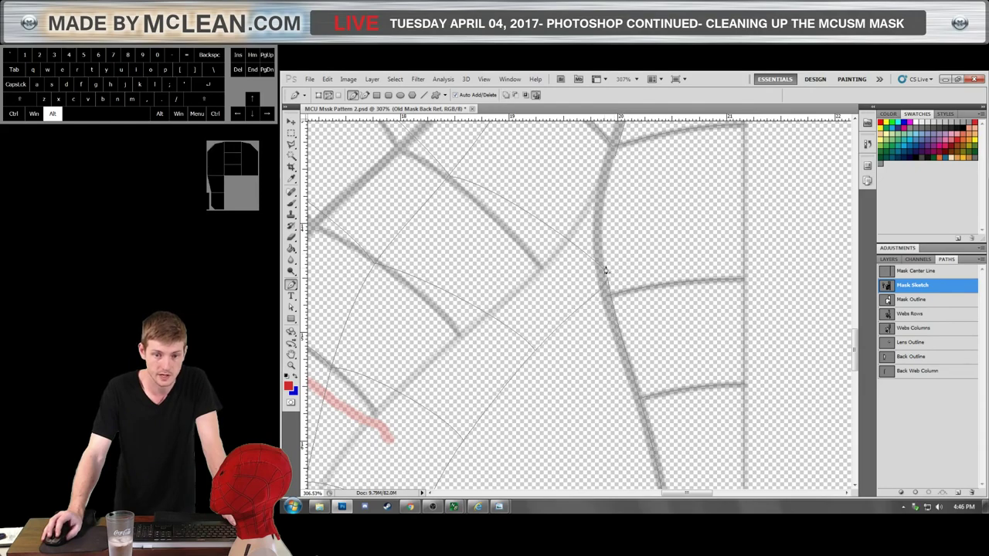
# Zoom and scroll around the junction where the web row meets the curved column to place the new path.
pyautogui.scroll(3)
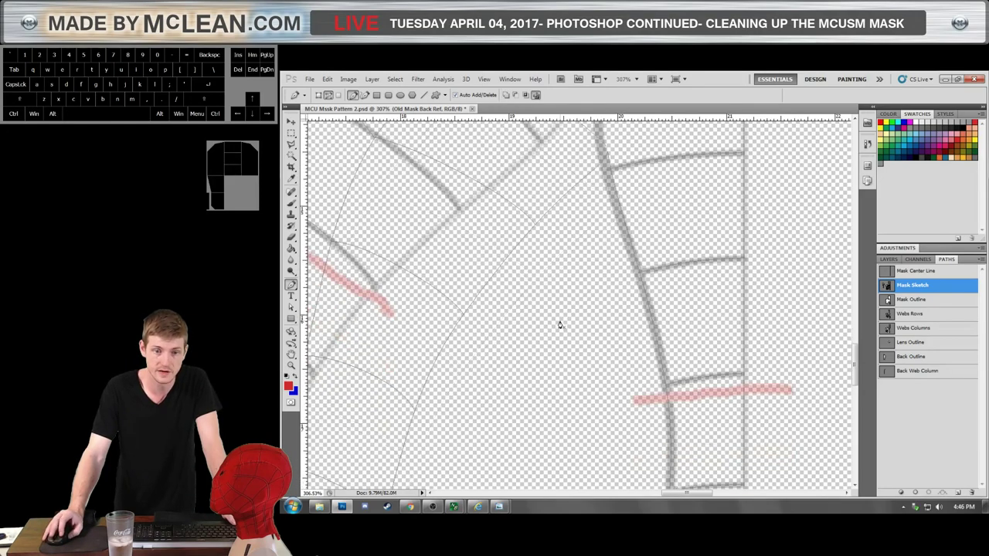
pyautogui.scroll(-3)
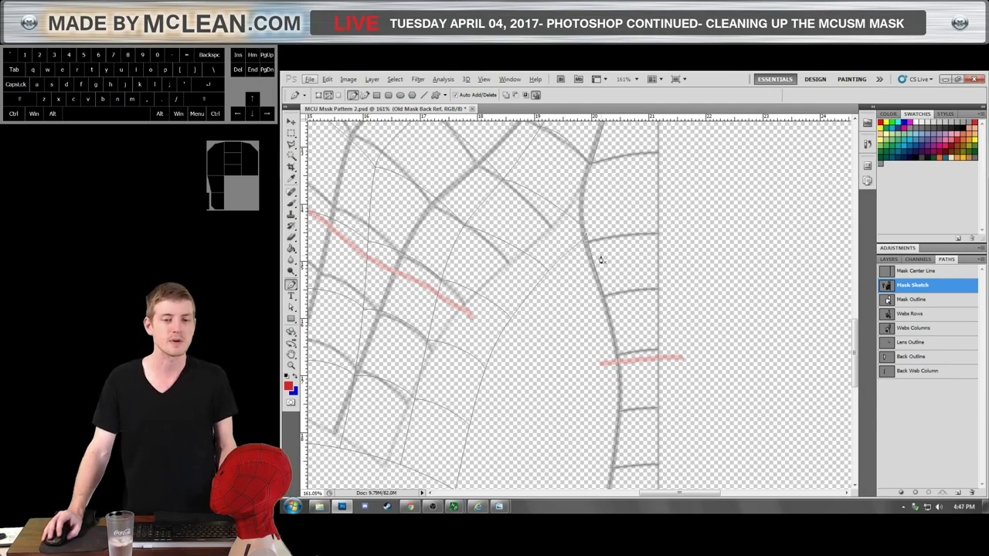
pyautogui.scroll(-3)
pyautogui.scroll(-3)
pyautogui.scroll(3)
pyautogui.scroll(-3)
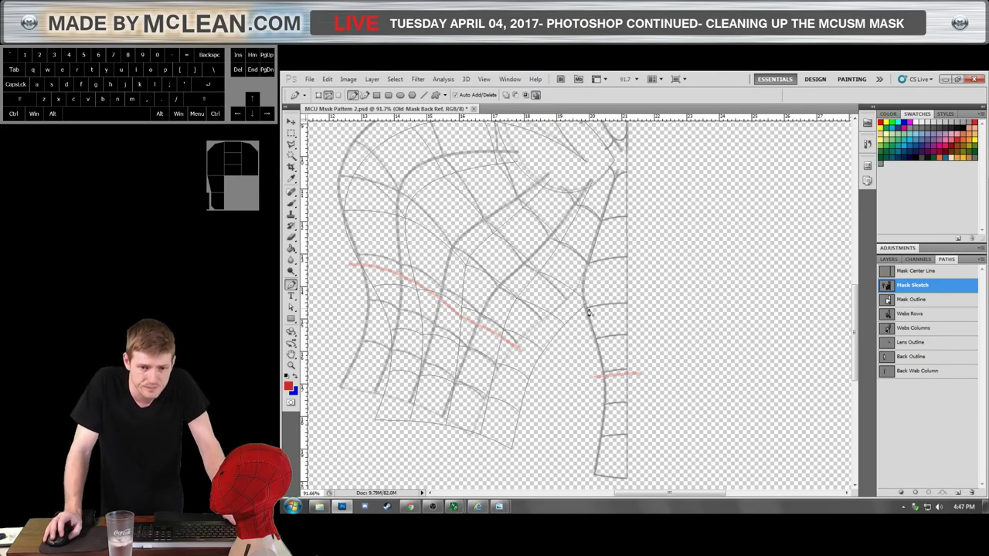
pyautogui.scroll(3)
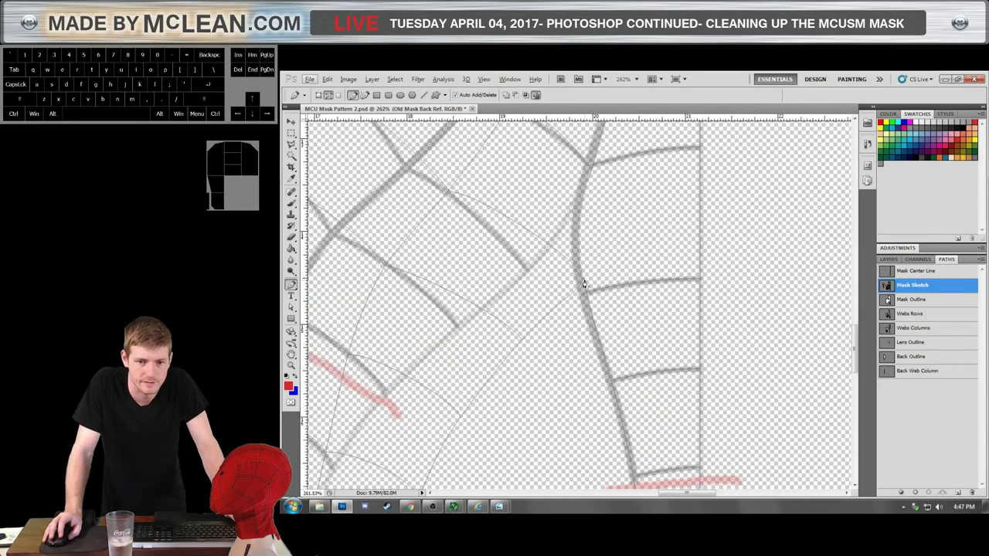
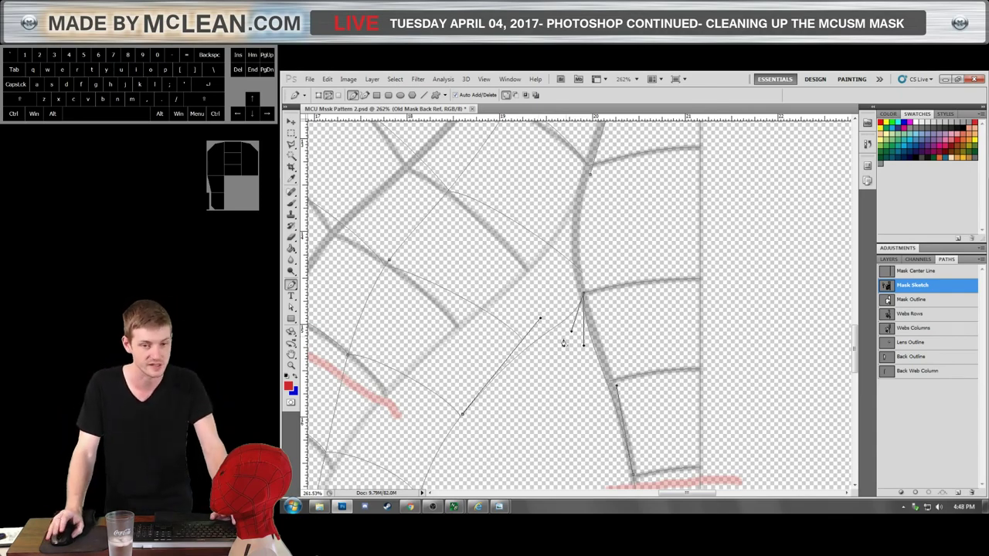
pyautogui.scroll(3)
pyautogui.scroll(3)
pyautogui.scroll(-3)
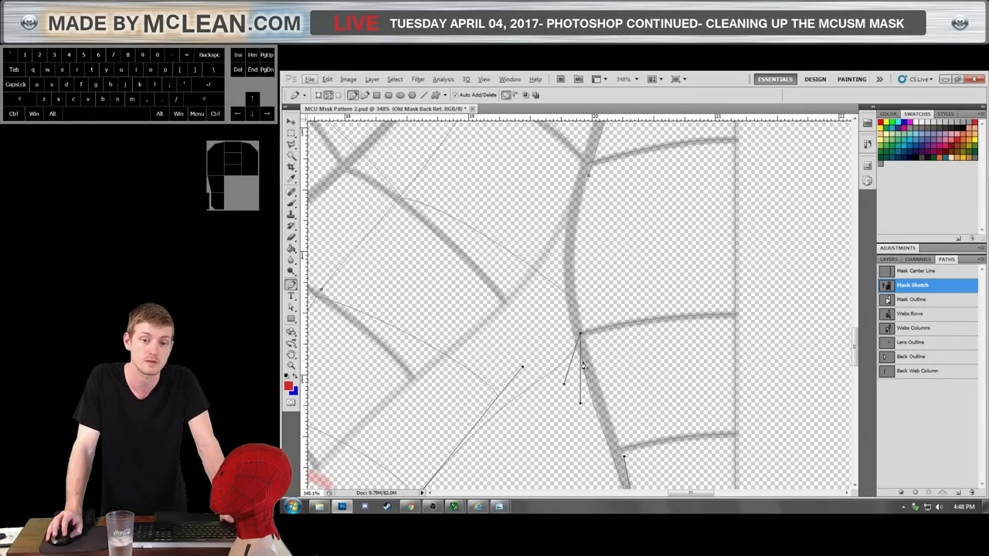
pyautogui.scroll(-3)
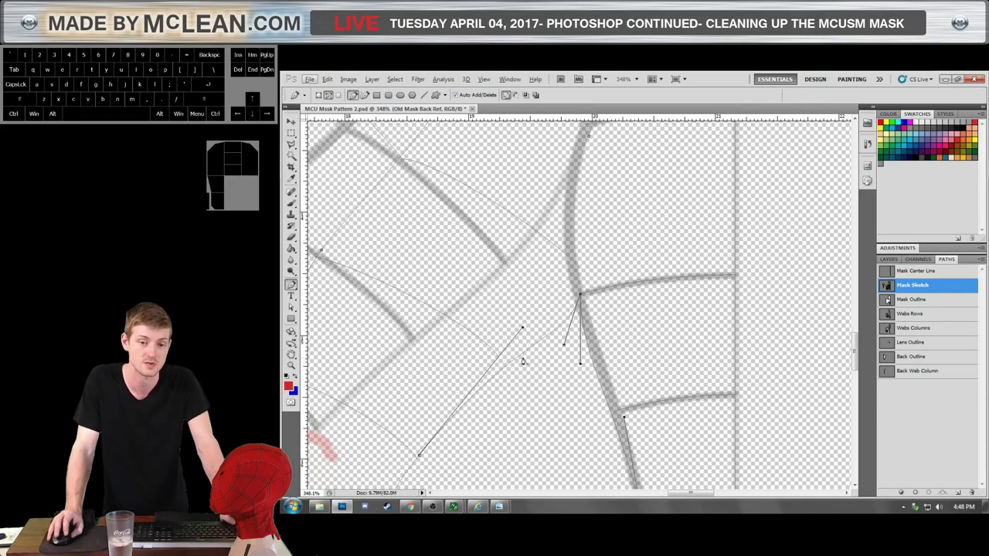
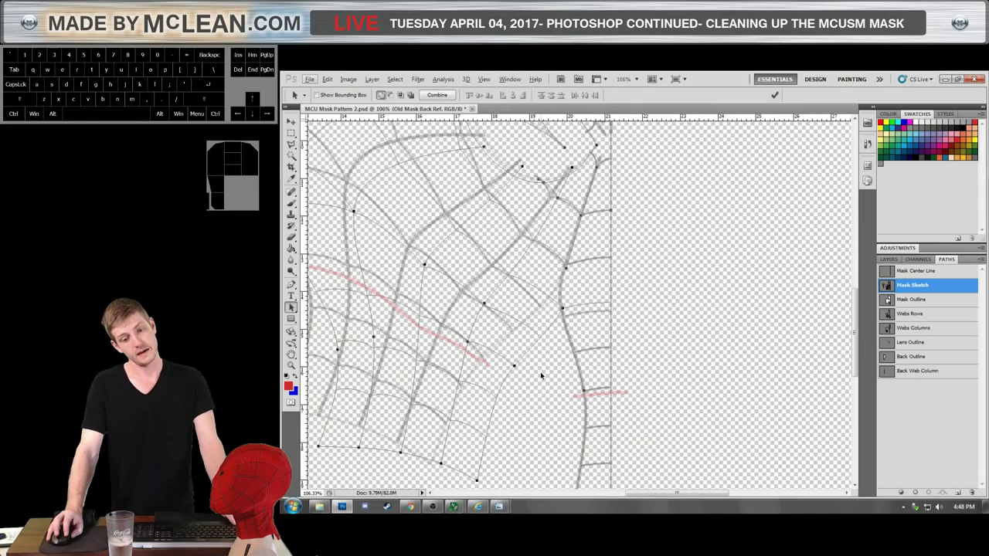
# Select the Mask Sketch path and reposition the middle anchor of the diagonal web segment.
pyautogui.scroll(3)
pyautogui.click(523, 338)
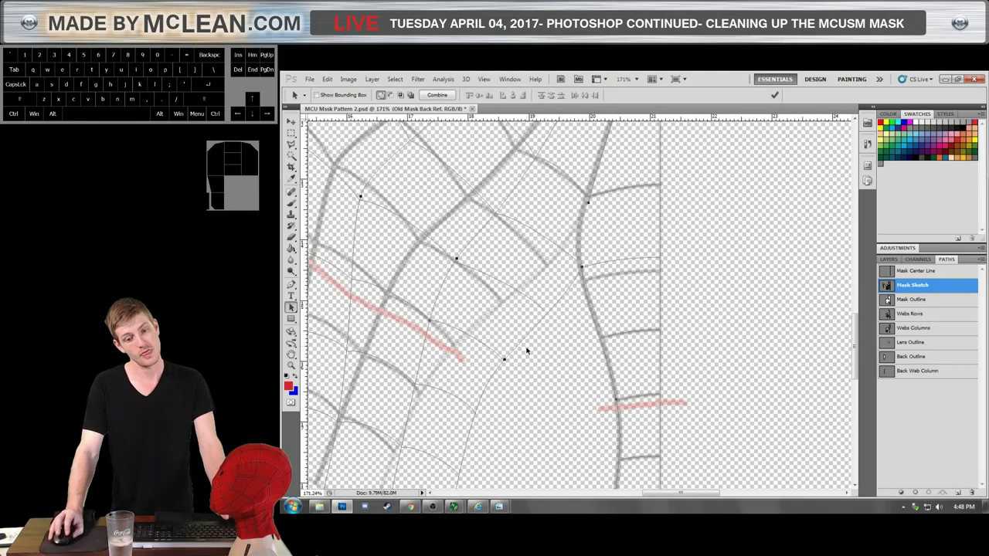
pyautogui.click(534, 333)
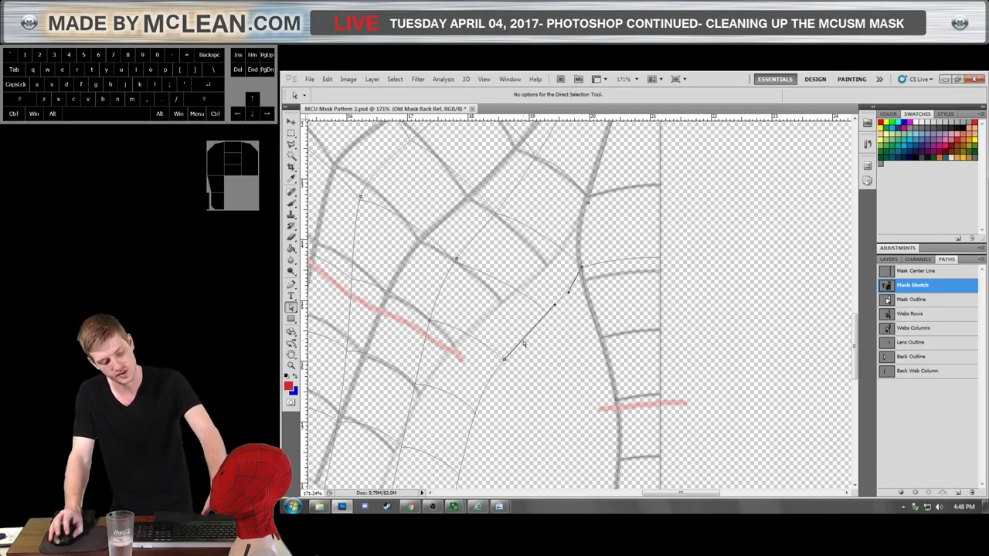
pyautogui.moveTo(558, 310); pyautogui.dragTo(557, 318)
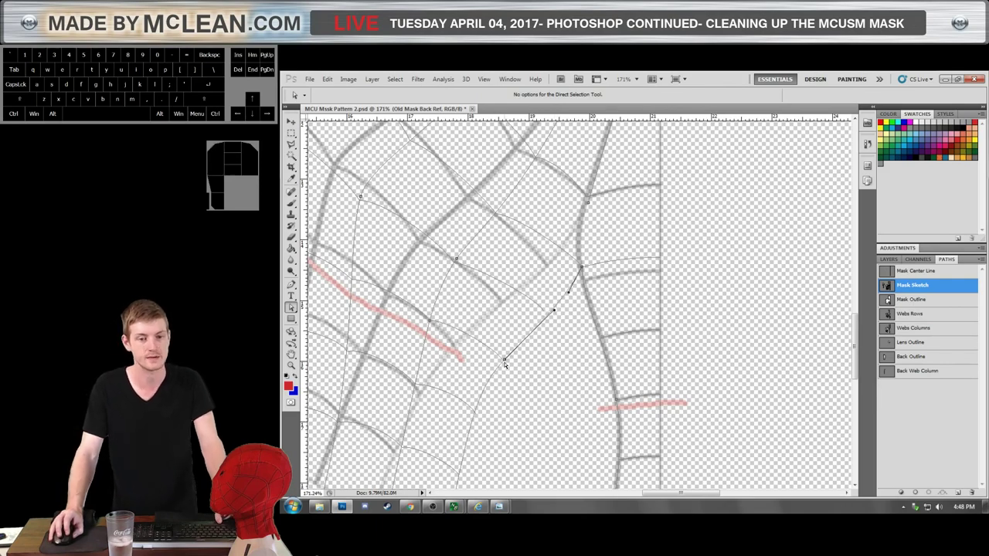
pyautogui.scroll(-3)
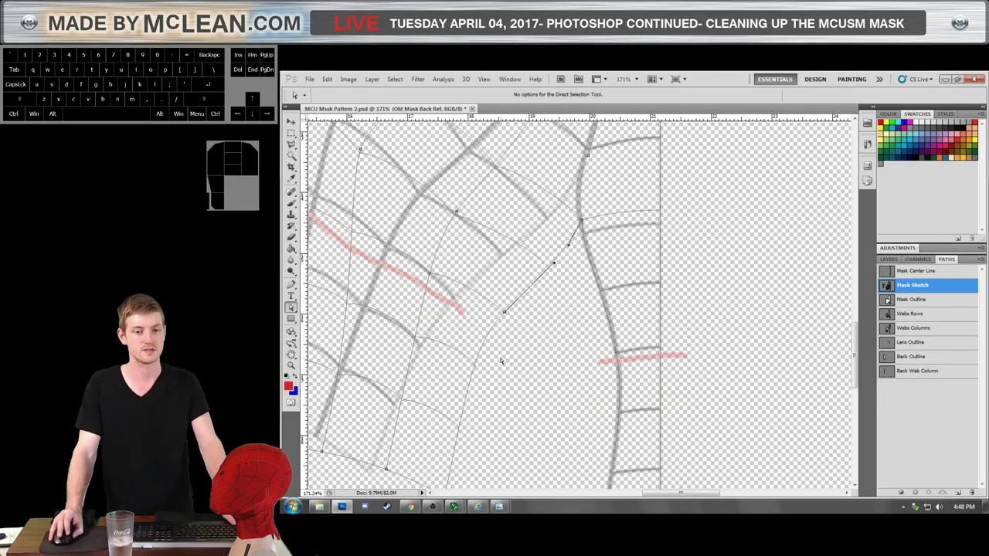
pyautogui.scroll(-3)
pyautogui.scroll(-3)
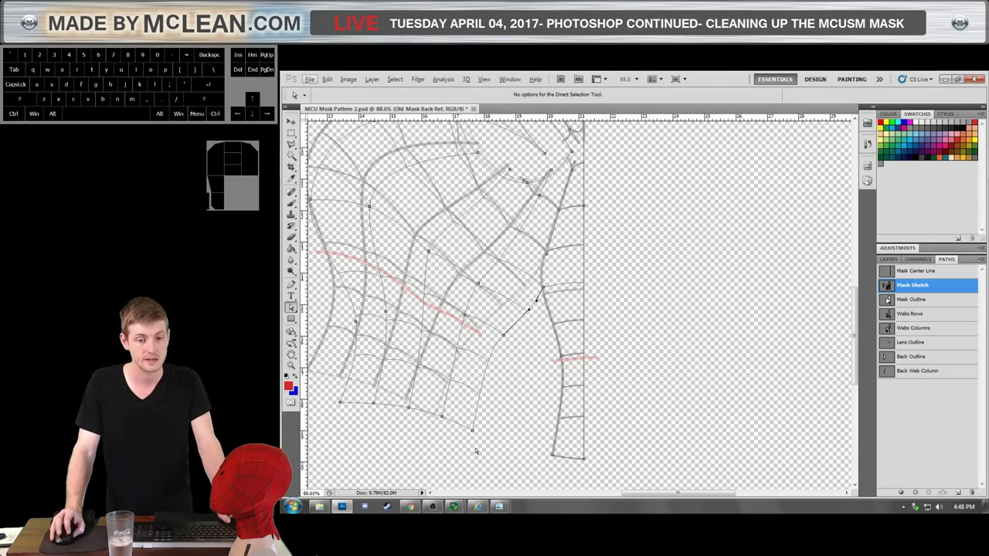
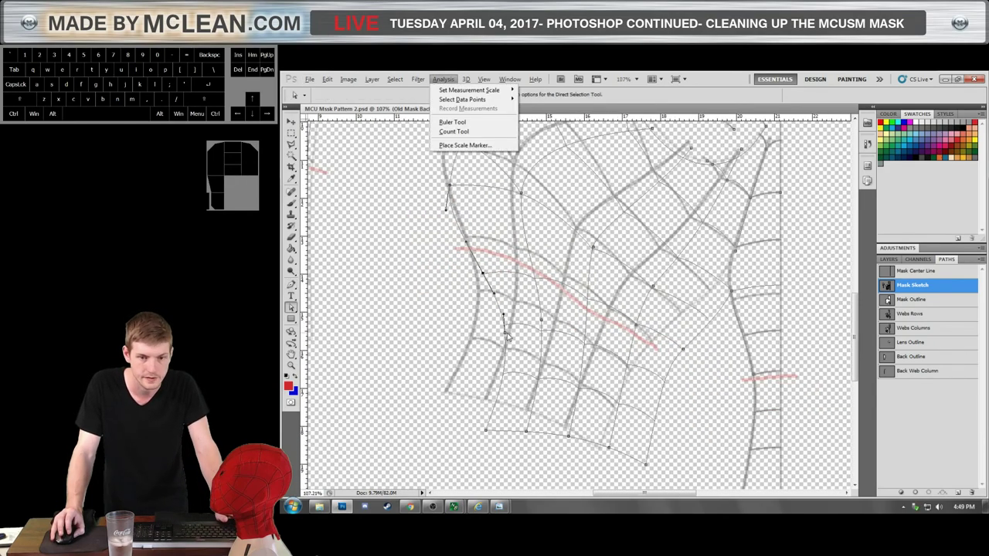
# Dismiss the stray menu and select the anchors along the lower web grid and bottom edge.
pyautogui.click(508, 335)
pyautogui.click(486, 435)
pyautogui.click(509, 434)
pyautogui.click(505, 435)
pyautogui.click(490, 434)
pyautogui.click(507, 336)
pyautogui.click(650, 469)
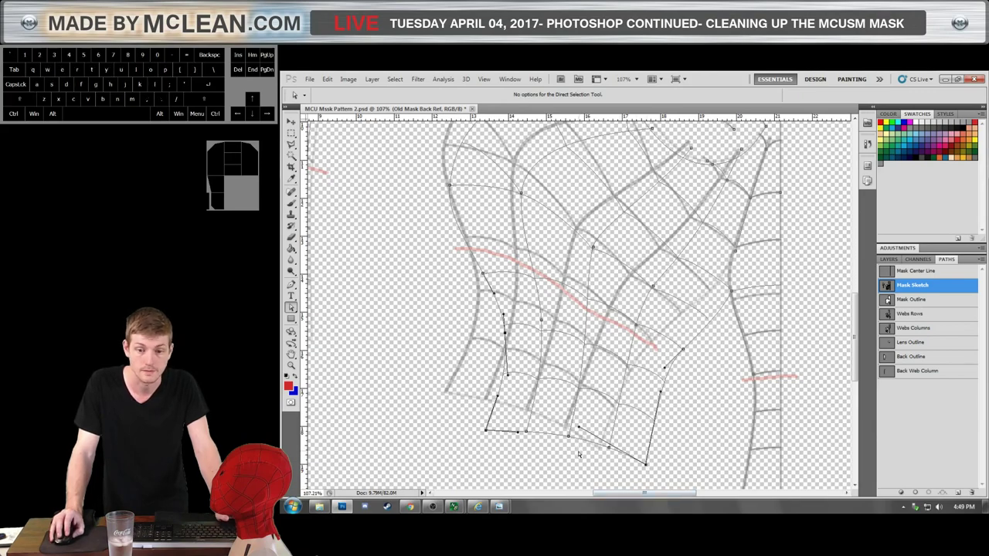
pyautogui.press('ctrl+x')
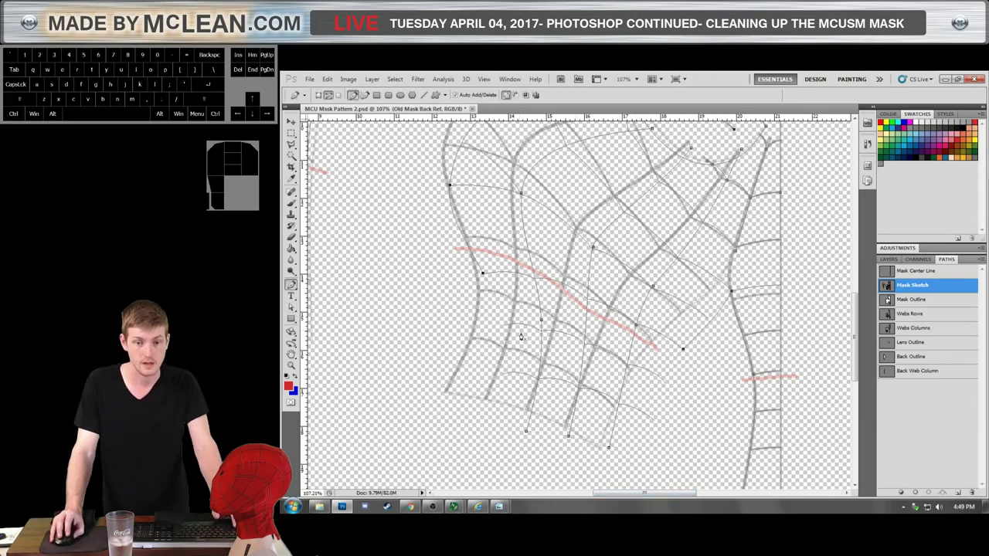
pyautogui.scroll(3)
pyautogui.scroll(-3)
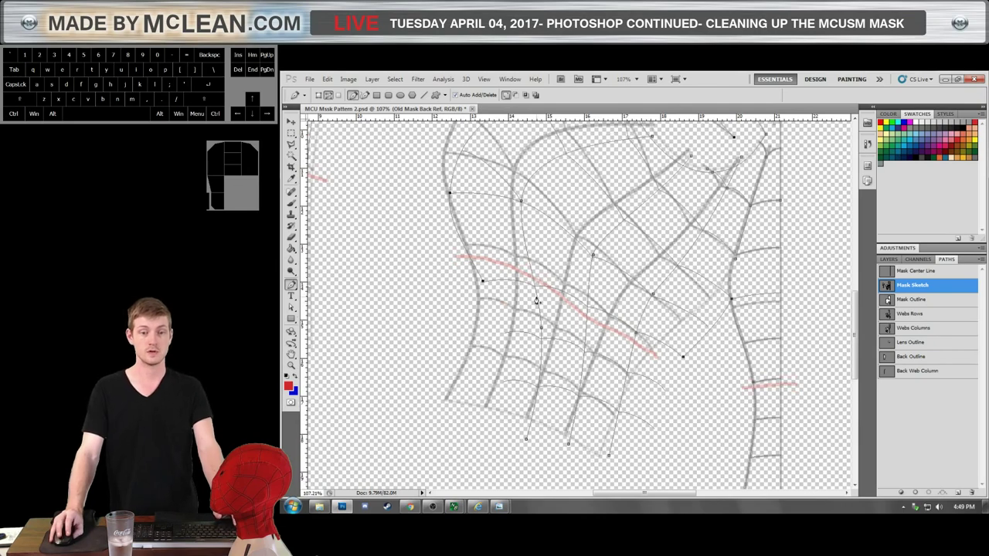
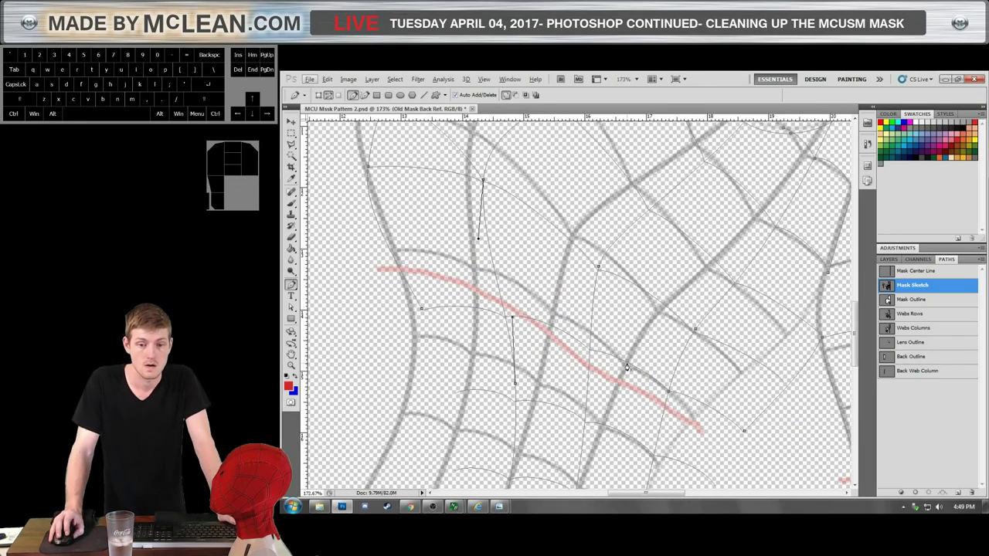
pyautogui.scroll(-3)
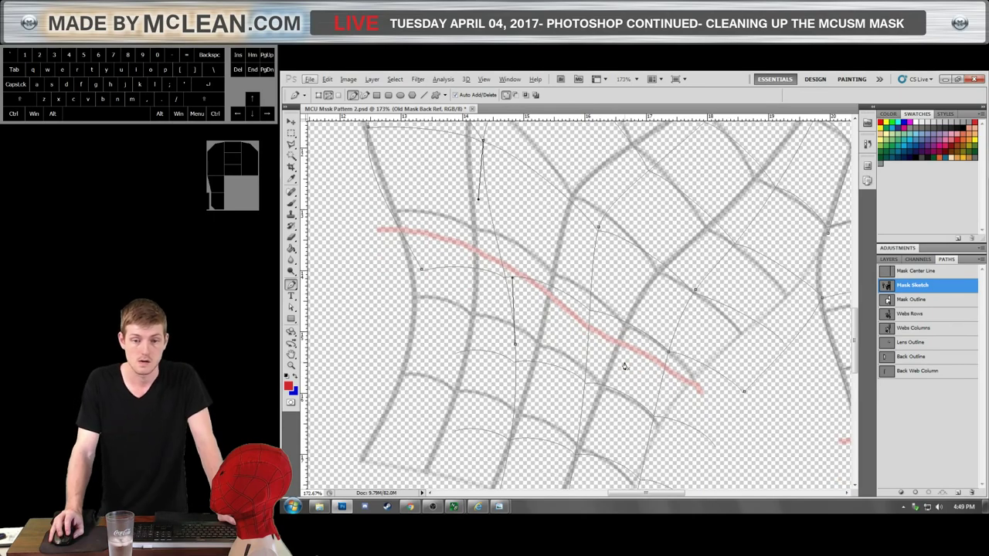
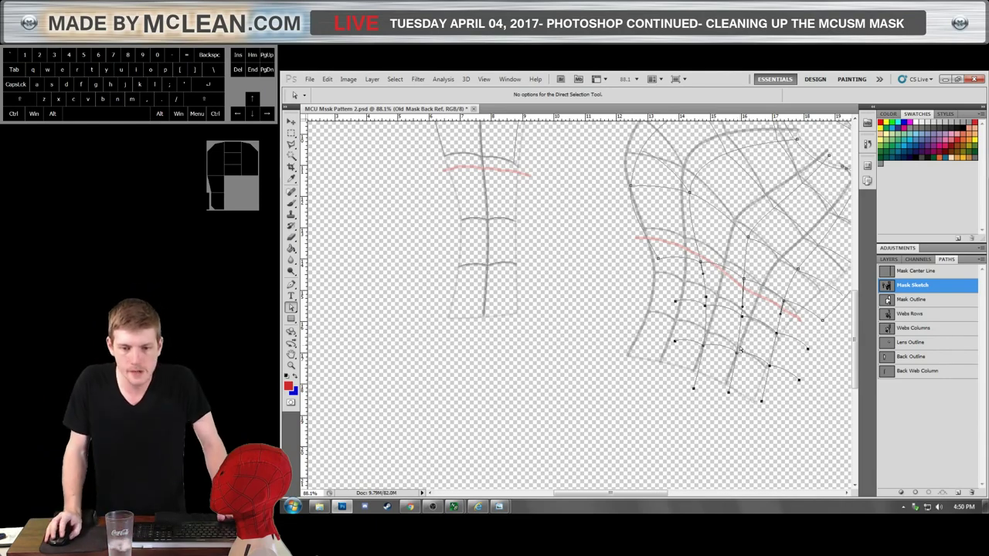
# Zoom out to the full canvas showing the Mask Sketch paths over all three pieces.
pyautogui.scroll(3)
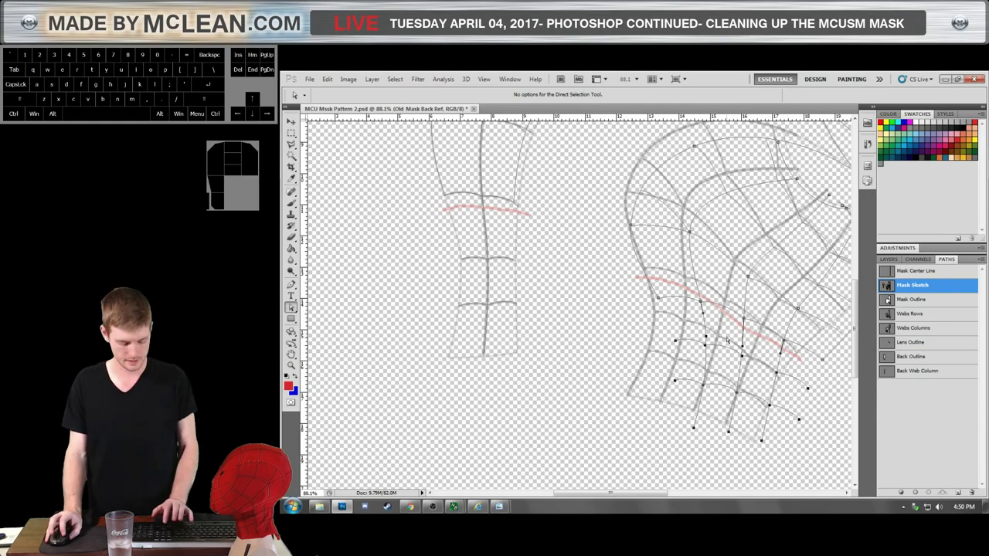
pyautogui.press('ctrl+x')
pyautogui.scroll(-3)
pyautogui.scroll(3)
pyautogui.scroll(-3)
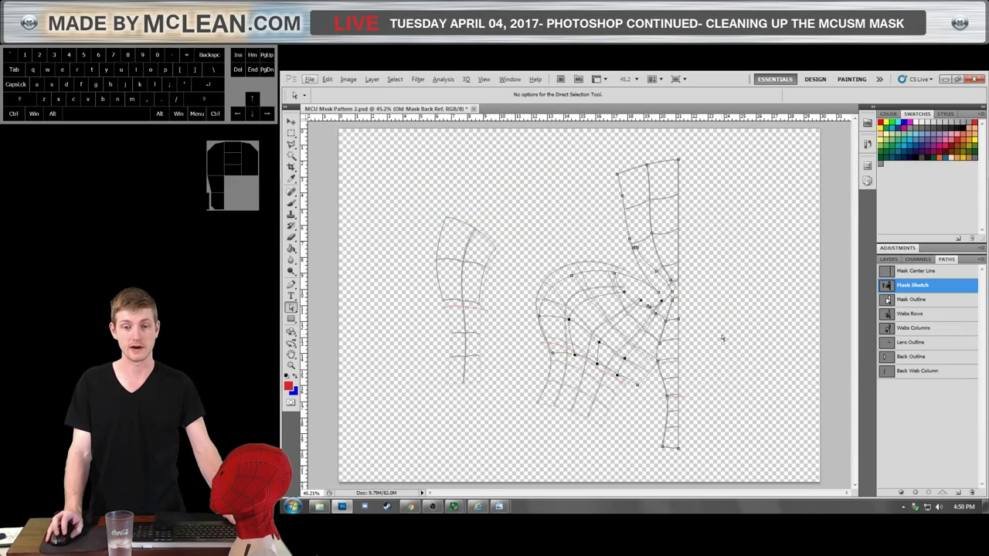
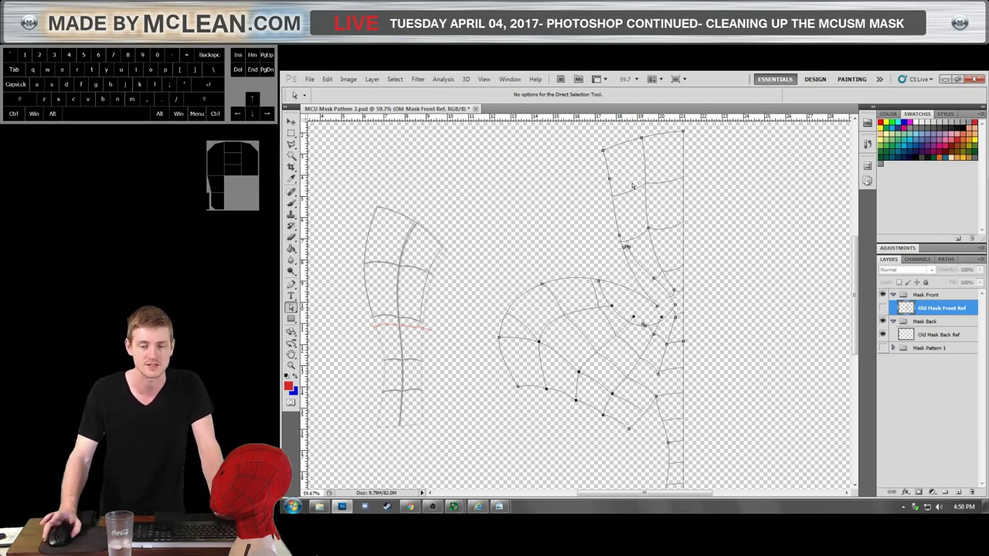
# Zoom in on the centre-edge column, add anchors at the row intersections and switch to the Pen tool.
pyautogui.scroll(-3)
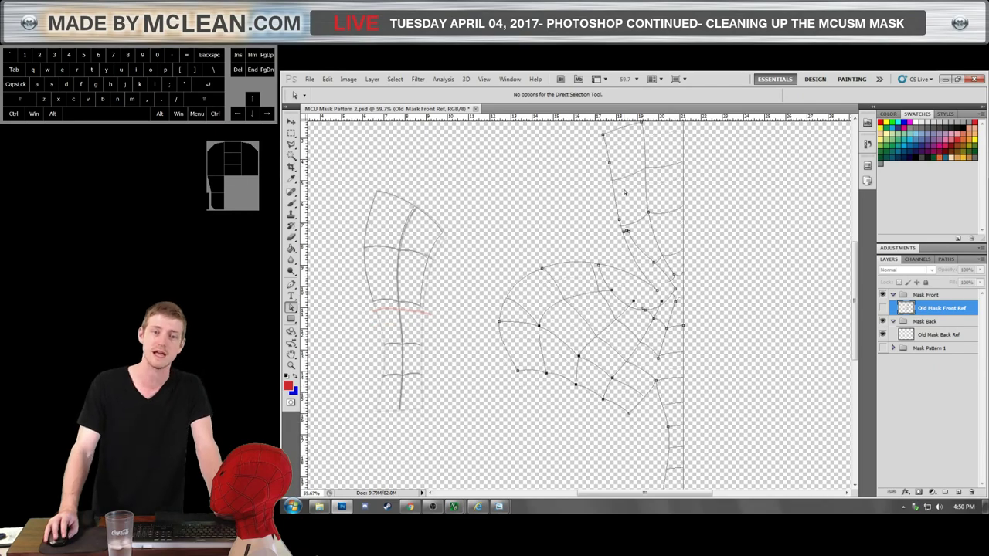
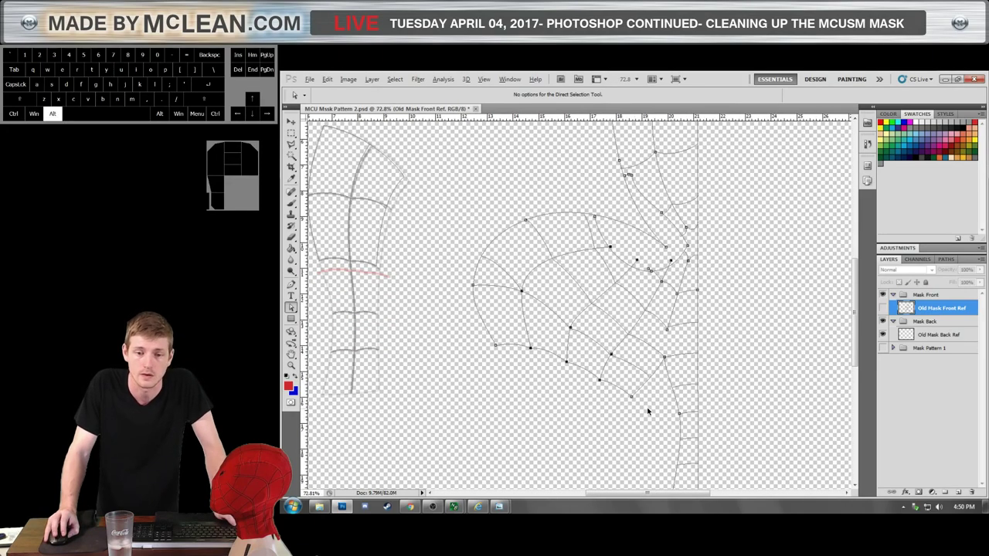
pyautogui.scroll(-3)
pyautogui.scroll(3)
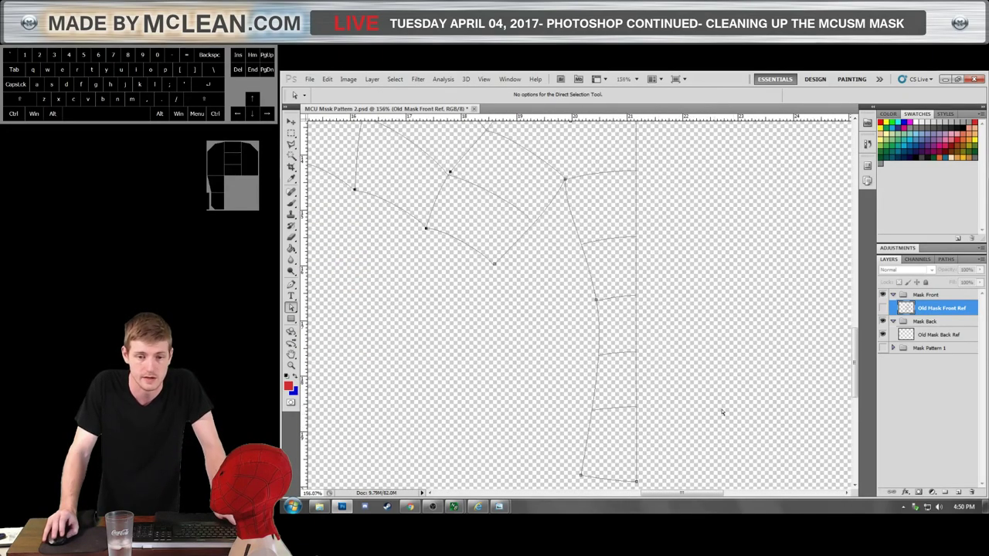
pyautogui.scroll(-3)
pyautogui.click(600, 326)
pyautogui.click(601, 324)
pyautogui.scroll(3)
pyautogui.press('p')
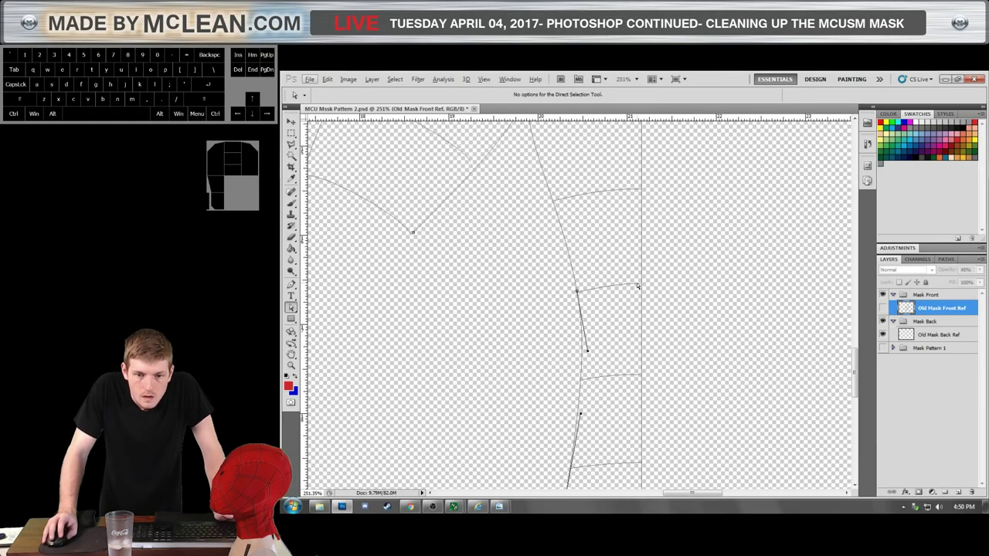
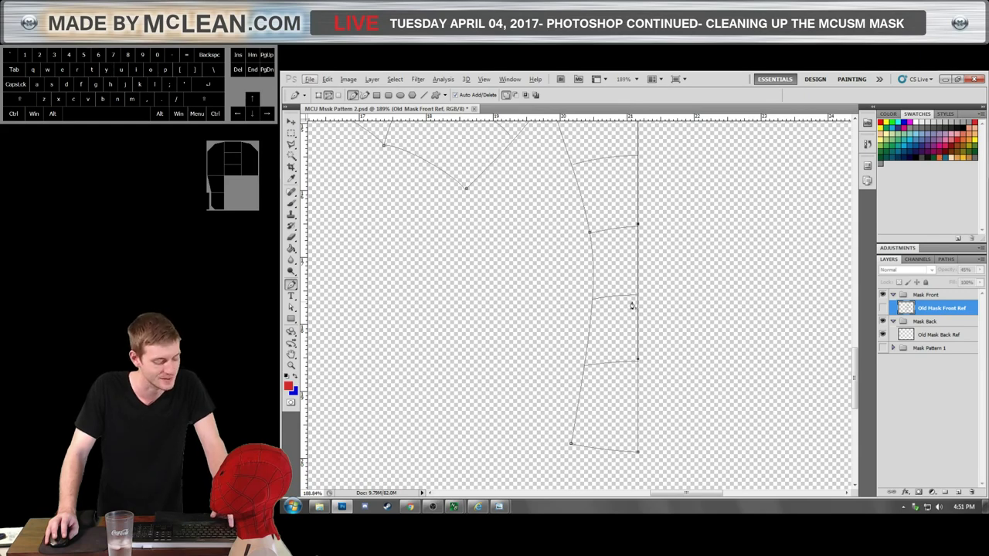
# Reshape the edge column's left curve with the Direct Selection tool, then zoom in on the web junctions.
pyautogui.press('a')
pyautogui.click(543, 276)
pyautogui.moveTo(559, 291); pyautogui.dragTo(675, 462)
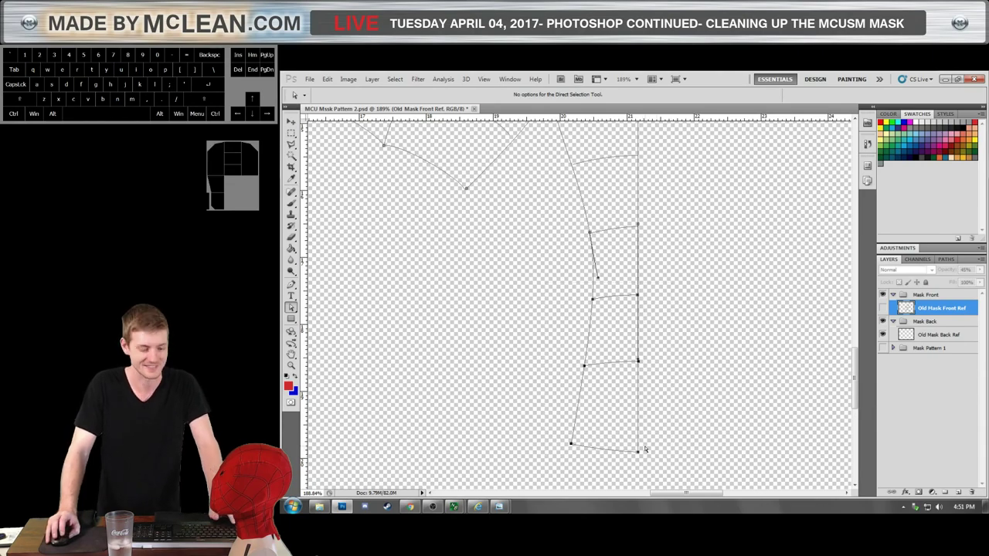
pyautogui.press('ctrl+x')
pyautogui.scroll(3)
pyautogui.press('x')
pyautogui.scroll(3)
pyautogui.scroll(-3)
pyautogui.press('x')
pyautogui.scroll(3)
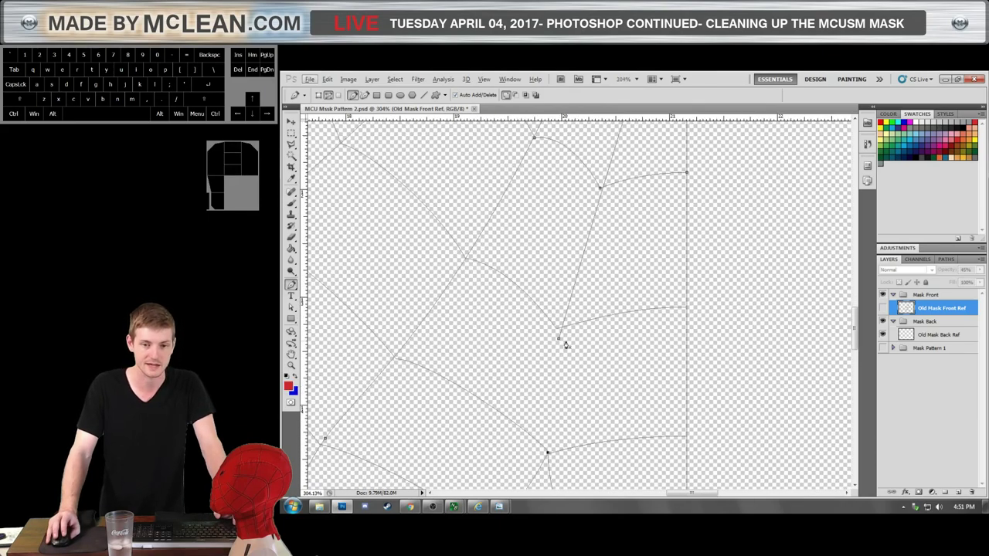
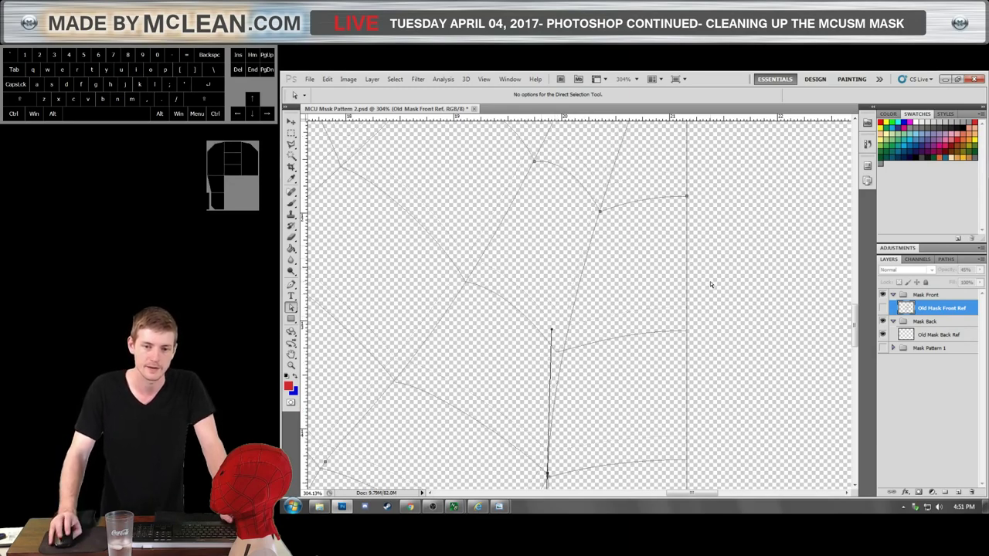
# Select a web line at the junction and step its point back and forth with undo/redo until it sits right.
pyautogui.click(712, 280)
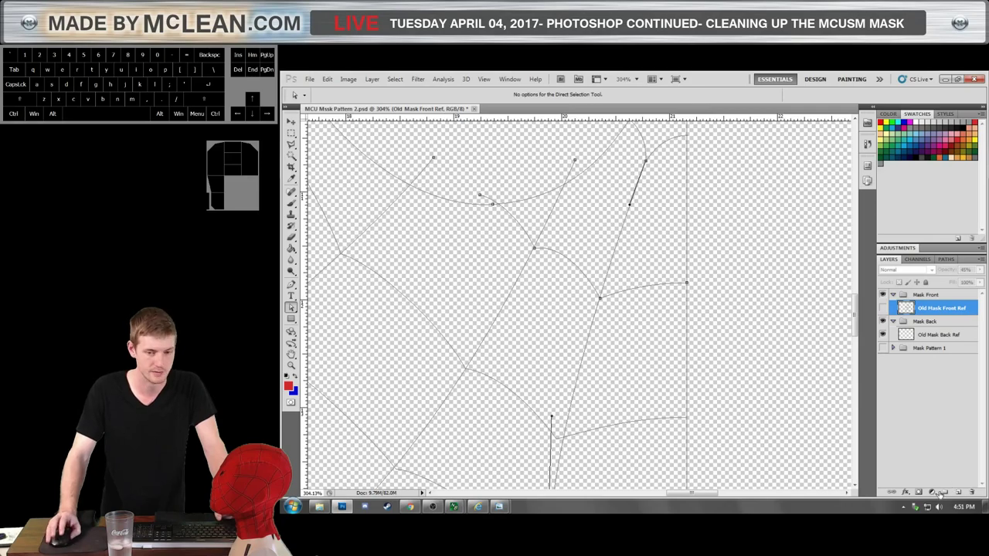
pyautogui.press('ctrl+z')
pyautogui.press('ctrl+z')
pyautogui.press('ctrl+z')
pyautogui.press('ctrl+alt+z')
pyautogui.press('ctrl+alt+z')
pyautogui.press('ctrl+alt+z')
pyautogui.scroll(-3)
pyautogui.scroll(3)
pyautogui.scroll(-3)
pyautogui.scroll(-3)
pyautogui.press('ctrl+z')
pyautogui.scroll(3)
pyautogui.scroll(3)
pyautogui.scroll(-3)
pyautogui.scroll(3)
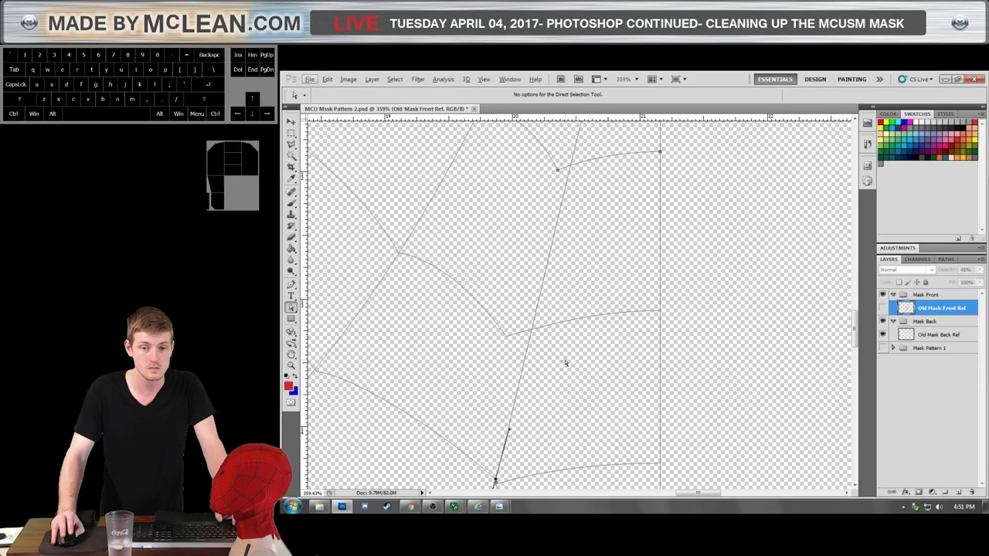
# Nudge the anchors where the web lines meet the column into place and select the junction anchor.
pyautogui.press('ctrl+z')
pyautogui.click(732, 323)
pyautogui.press('ctrl+z')
pyautogui.press('ctrl+z')
pyautogui.click(573, 348)
pyautogui.press('ctrl+z')
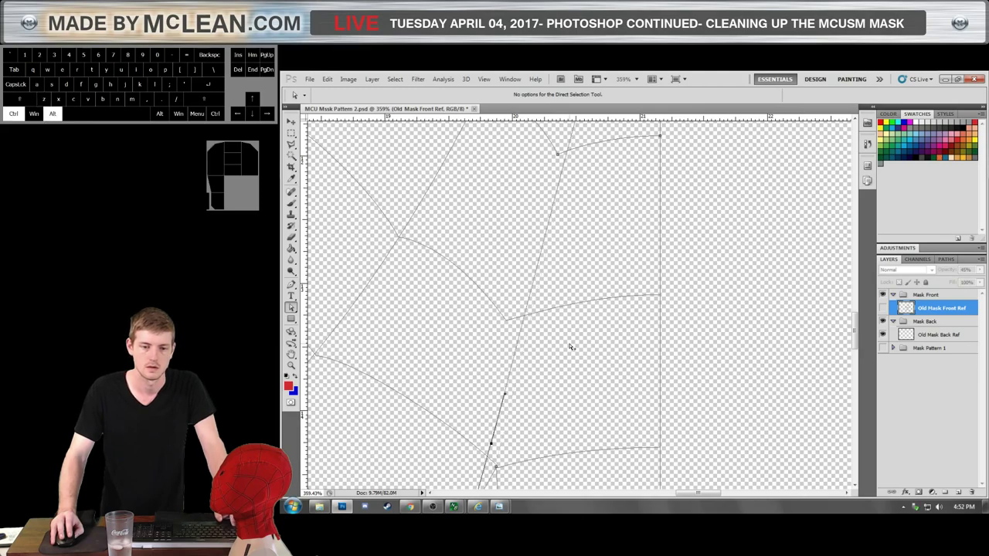
pyautogui.press('ctrl+alt+z')
pyautogui.scroll(-3)
pyautogui.scroll(3)
pyautogui.click(513, 297)
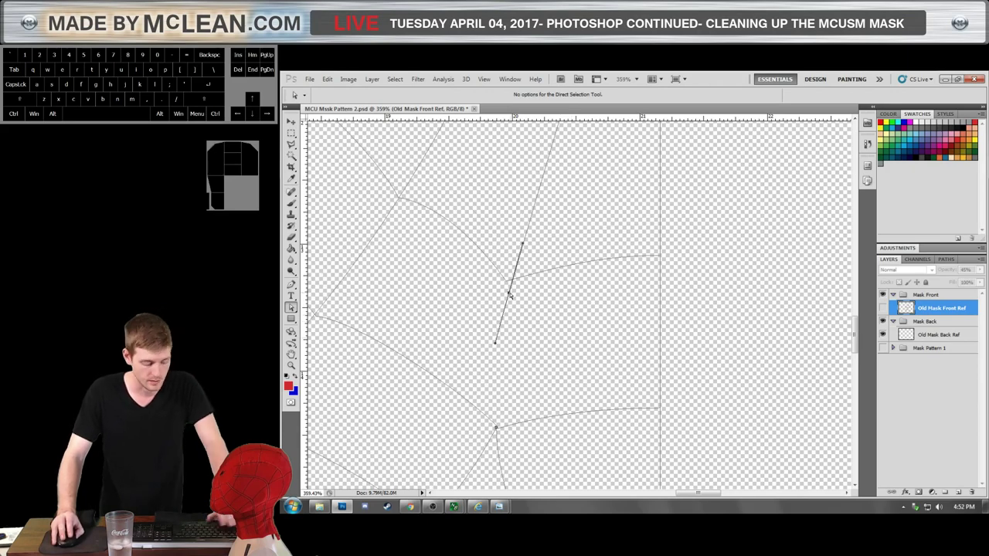
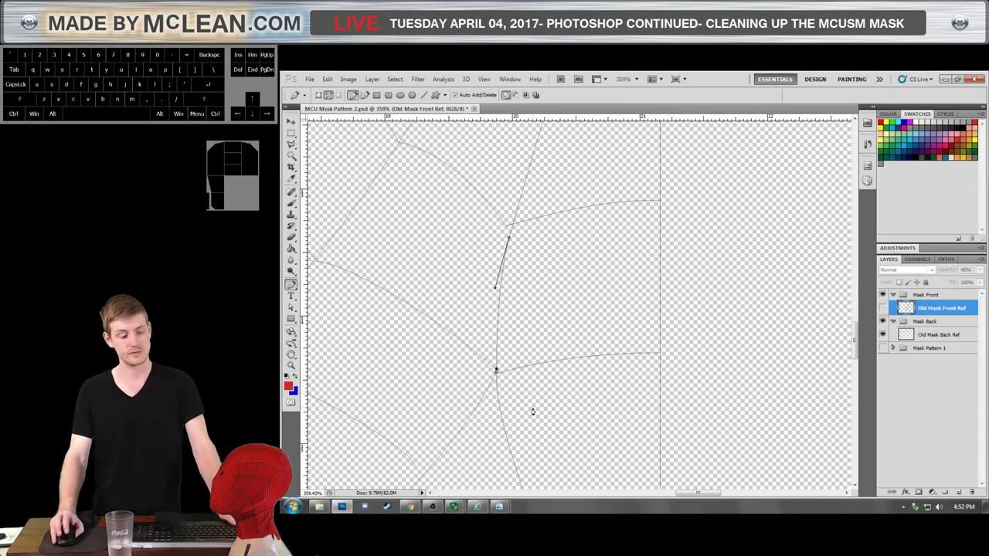
pyautogui.scroll(3)
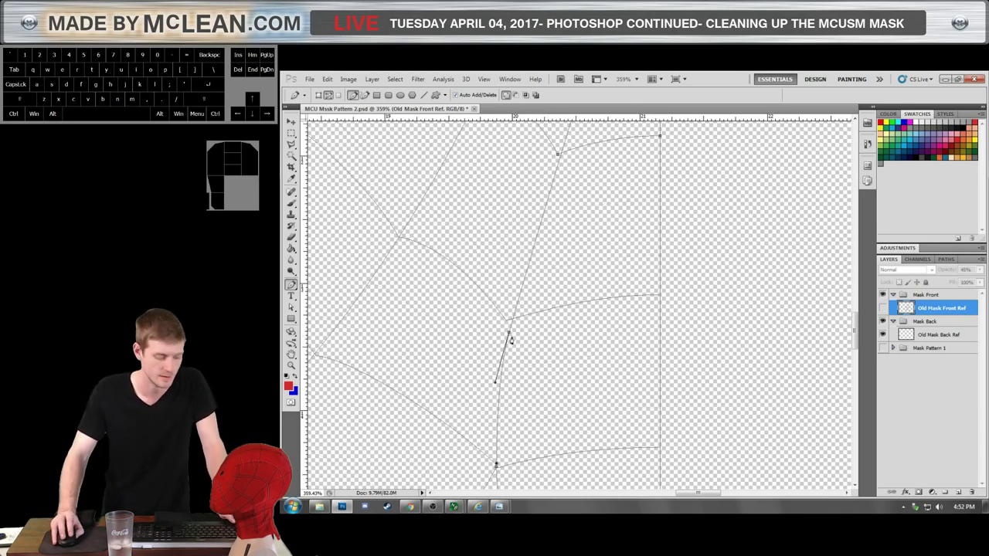
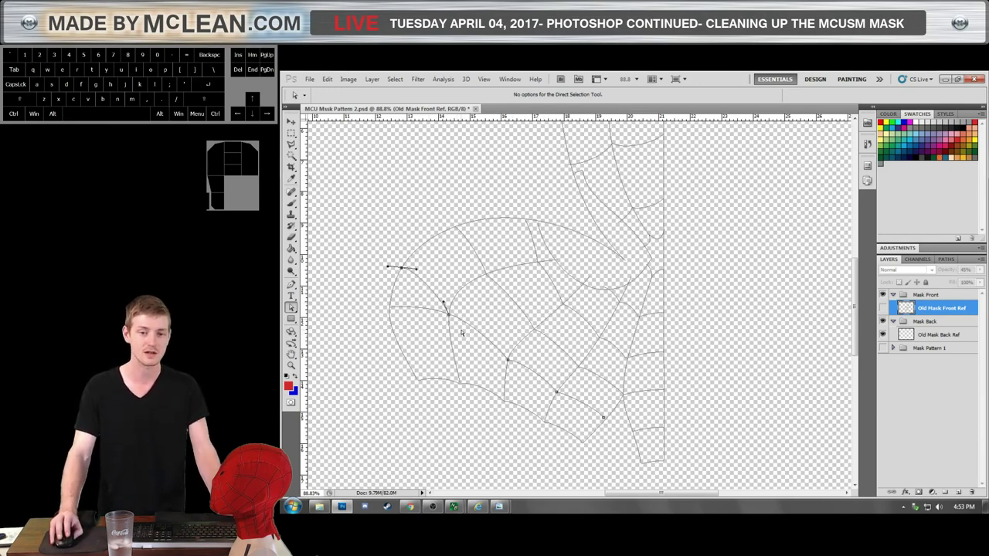
# Pan over the pattern and switch to the Spider-Man reference still in Windows Photo Viewer.
pyautogui.scroll(3)
pyautogui.scroll(3)
pyautogui.scroll(-3)
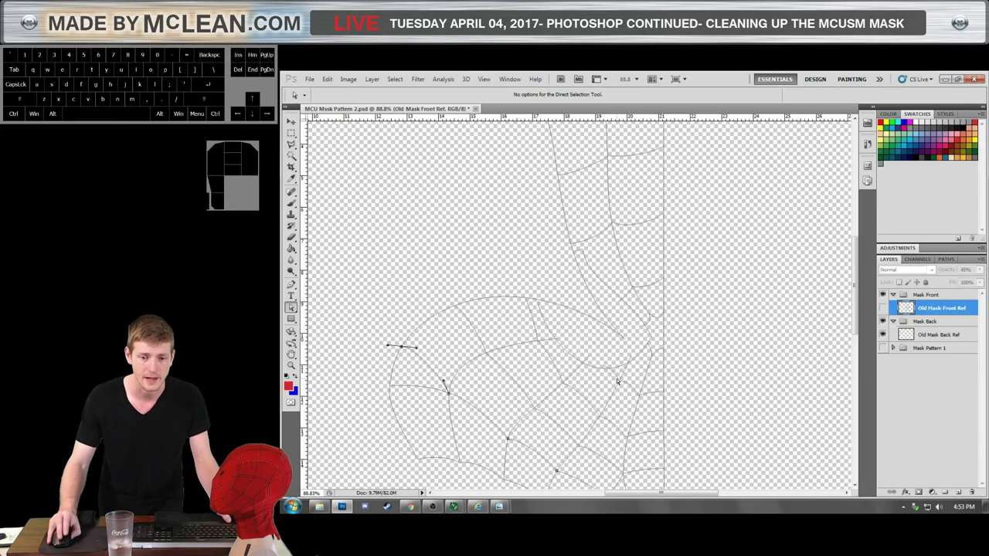
pyautogui.press('1')
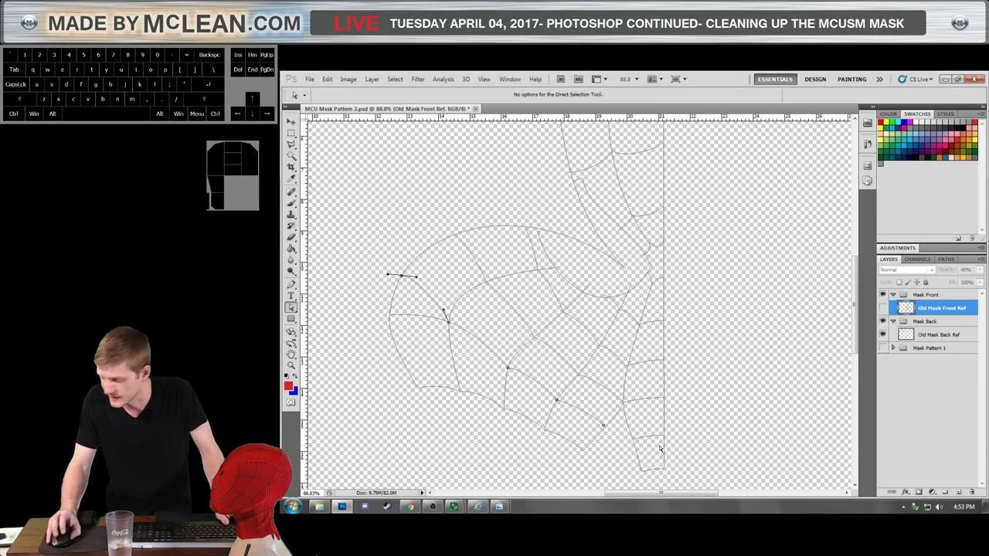
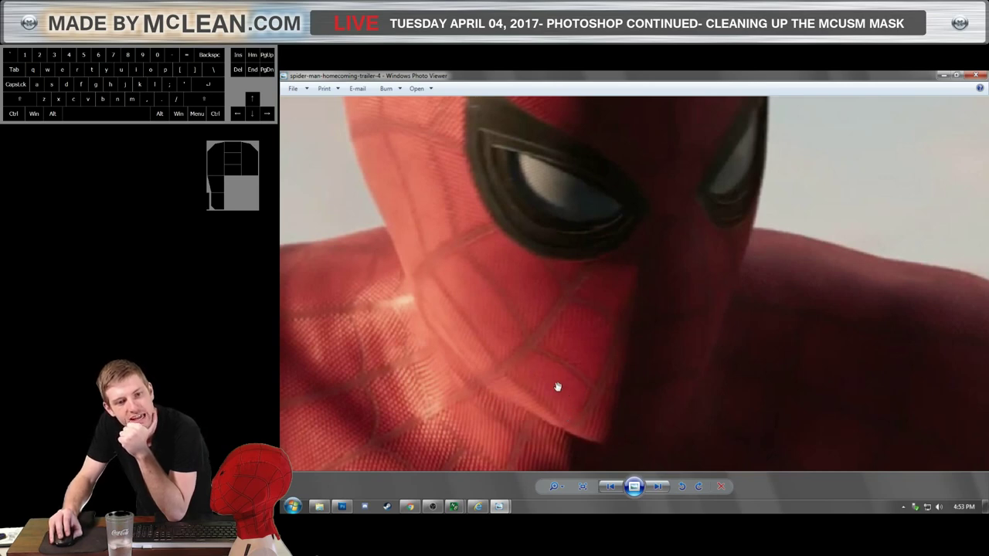
pyautogui.scroll(3)
pyautogui.scroll(-3)
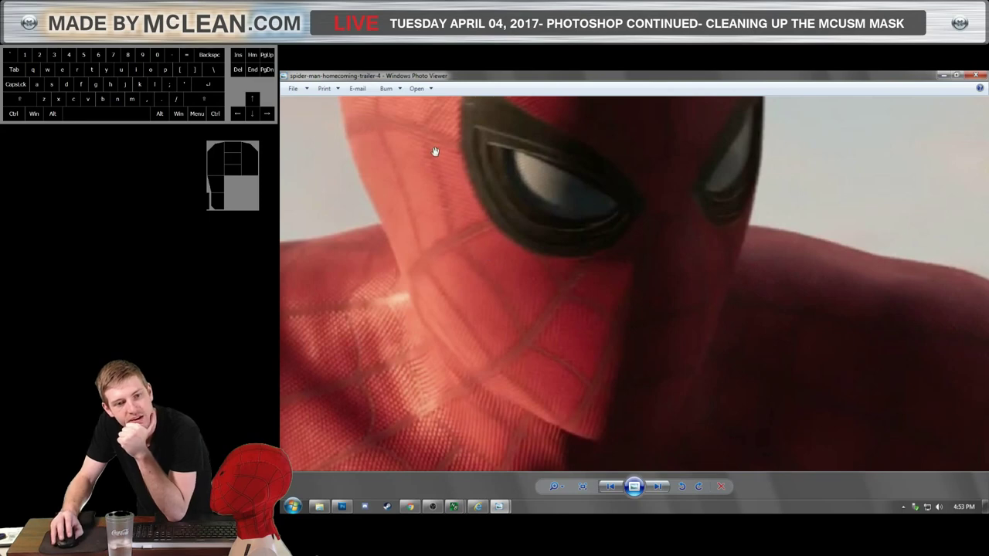
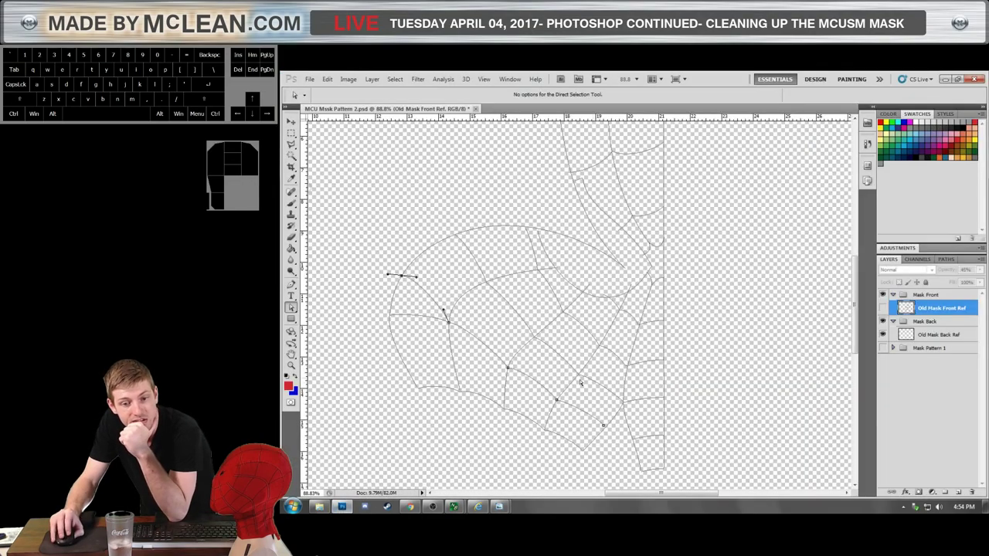
# Back in Photoshop, nudge the web strands near the edge column and zoom out to about 79.5% on the front mask paths.
pyautogui.scroll(3)
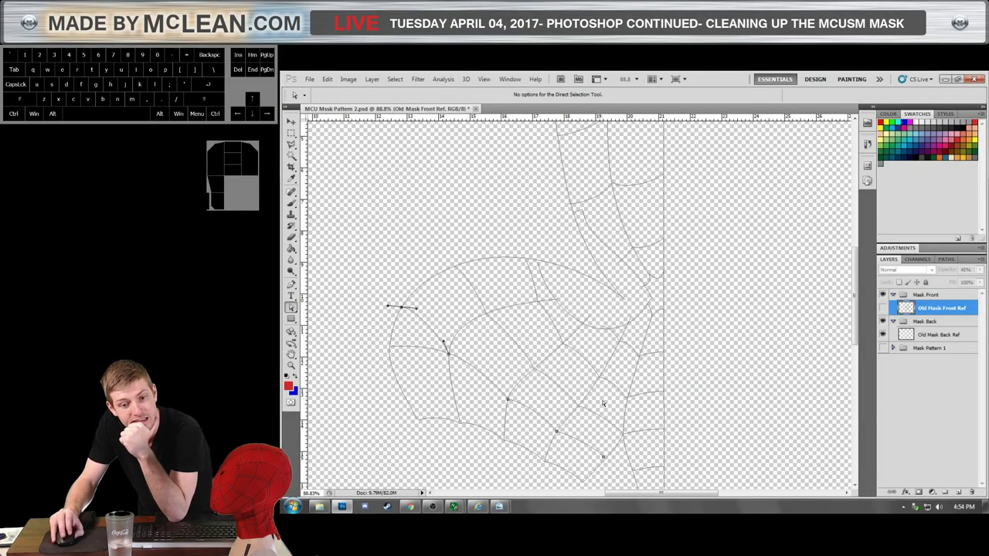
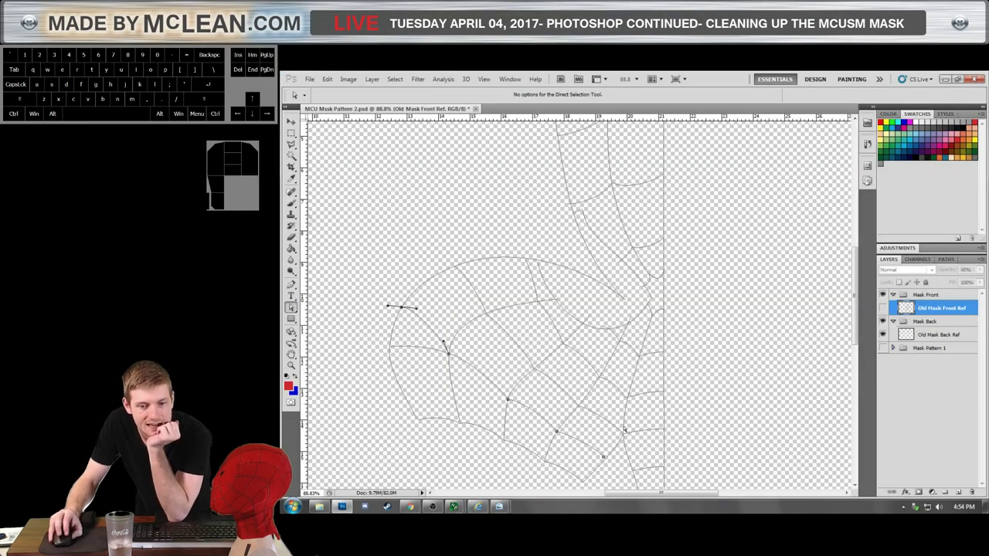
pyautogui.scroll(3)
pyautogui.scroll(-3)
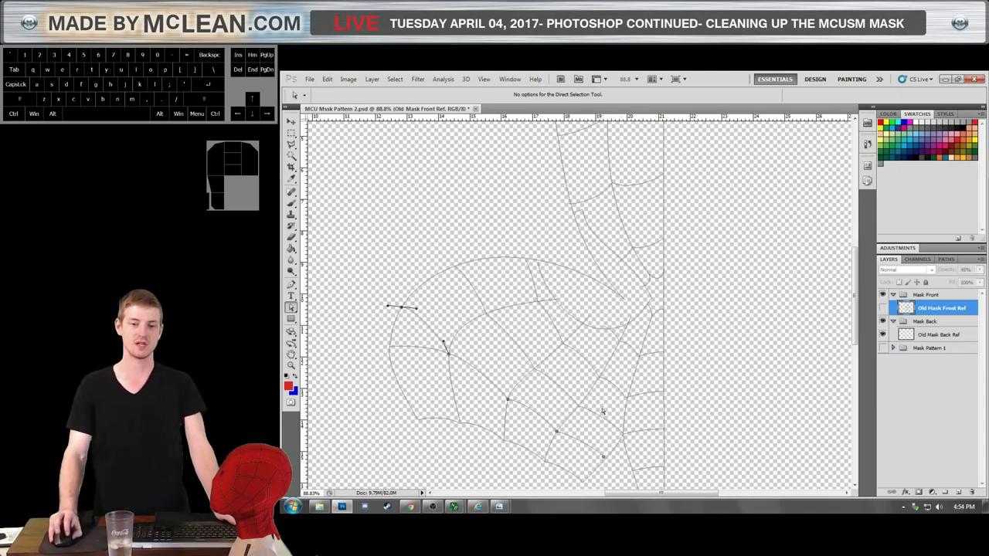
pyautogui.click(629, 405)
pyautogui.scroll(3)
pyautogui.click(635, 397)
pyautogui.moveTo(624, 398); pyautogui.dragTo(612, 398)
pyautogui.click(611, 400)
pyautogui.scroll(-3)
pyautogui.scroll(-3)
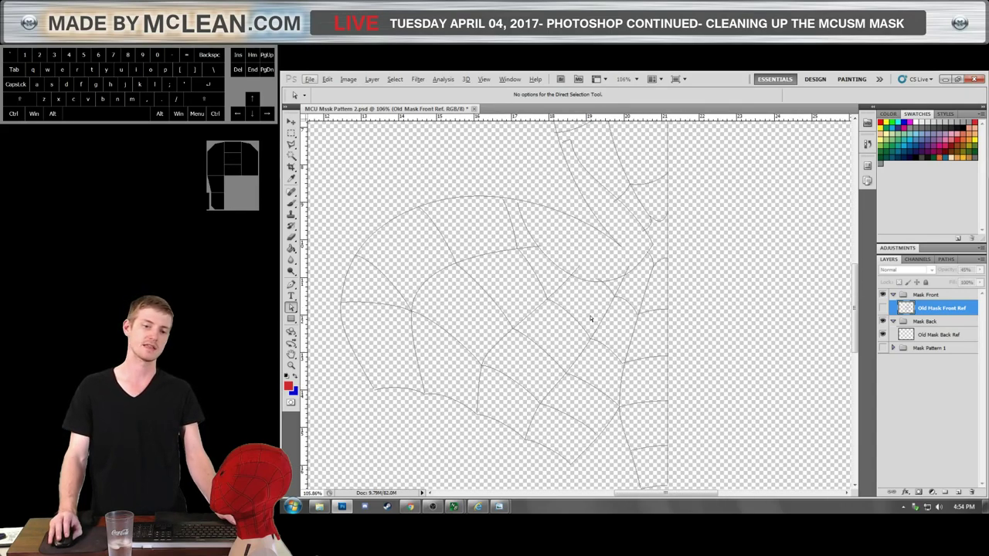
pyautogui.scroll(3)
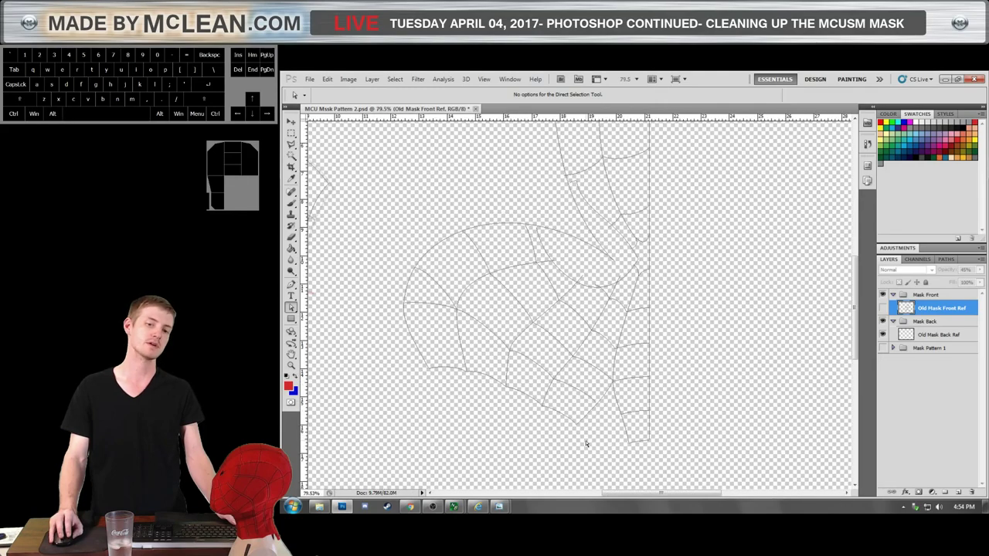
# Marquee-select the central piece's web path points and start a Free Transform (Ctrl+T) on them.
pyautogui.moveTo(610, 442); pyautogui.dragTo(397, 244)
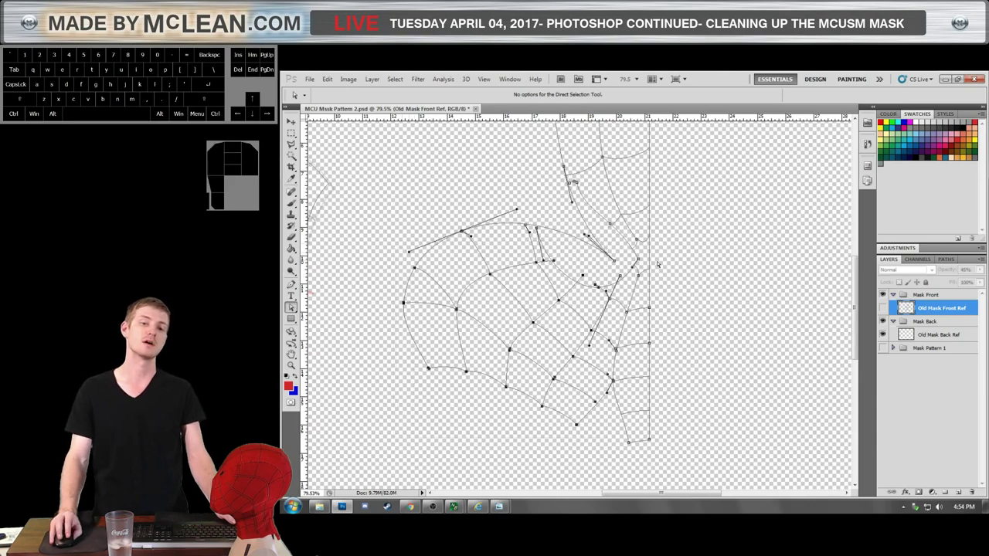
pyautogui.moveTo(433, 199); pyautogui.dragTo(552, 257)
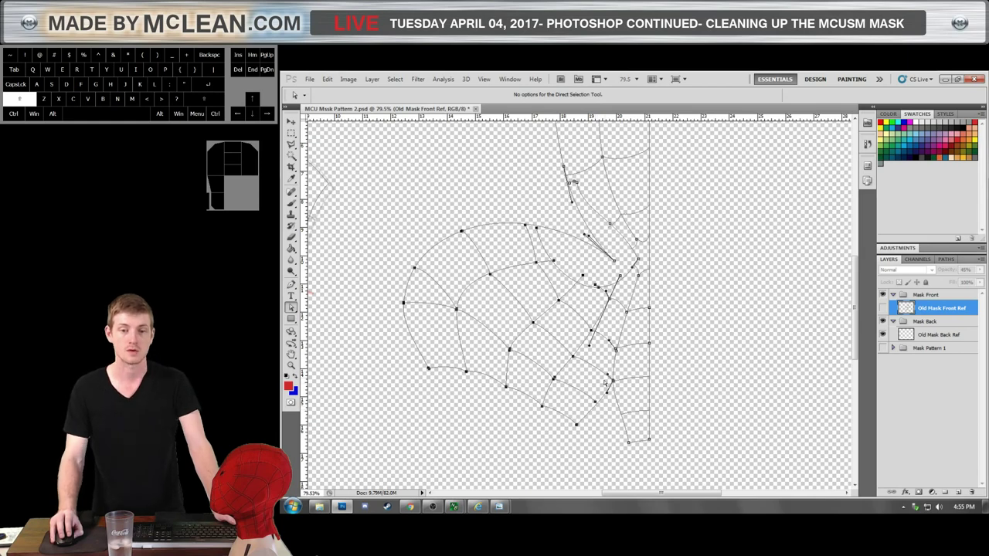
pyautogui.press('ctrl+t')
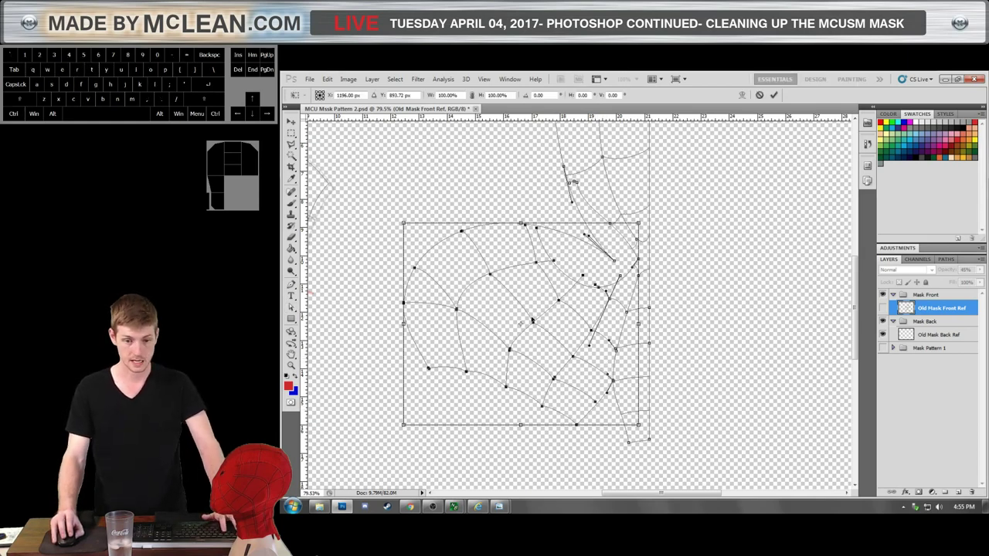
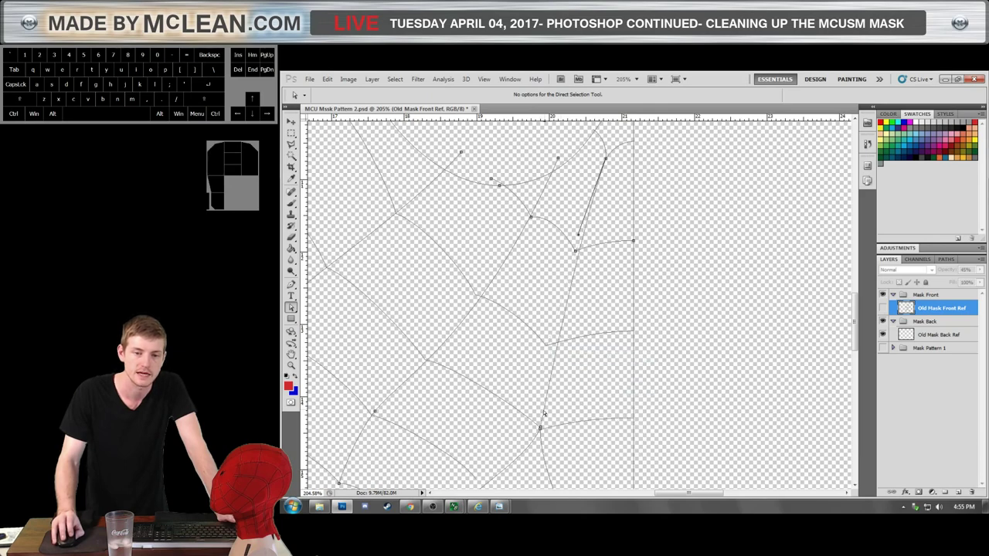
# Rework anchors on the web line beside the centre seam, undoing and redoing the edits.
pyautogui.doubleClick(549, 412)
pyautogui.doubleClick(545, 428)
pyautogui.press('ctrl+z')
pyautogui.press('ctrl+z')
pyautogui.press('ctrl+alt+z')
# Move and select the lower web line's anchor near the seam, undo the unwanted change and switch to the Pen tool.
pyautogui.moveTo(546, 429); pyautogui.dragTo(545, 427)
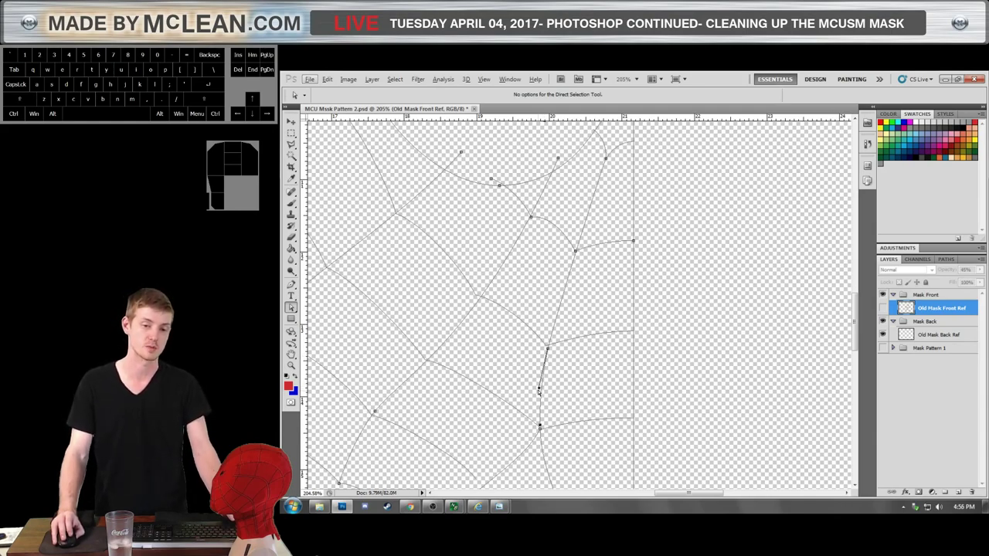
pyautogui.click(543, 428)
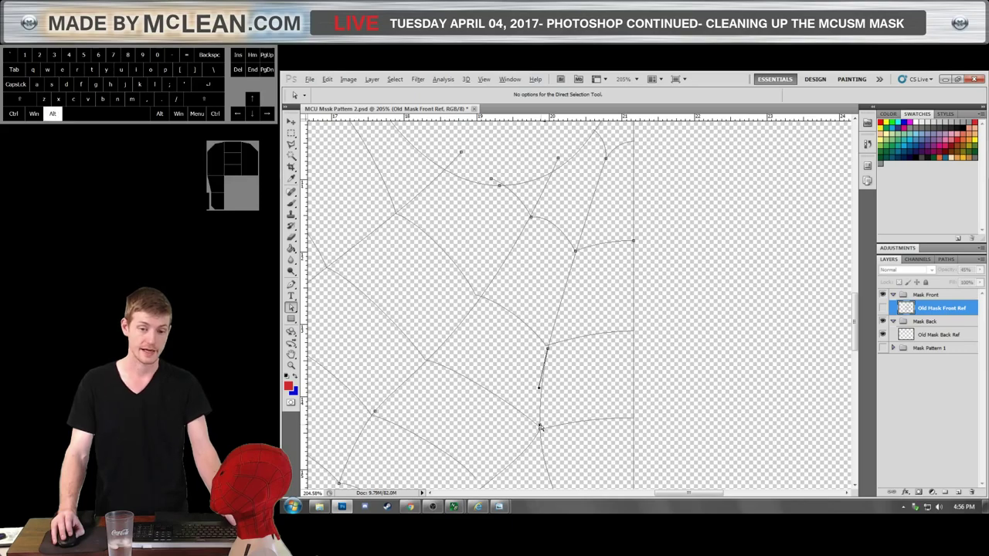
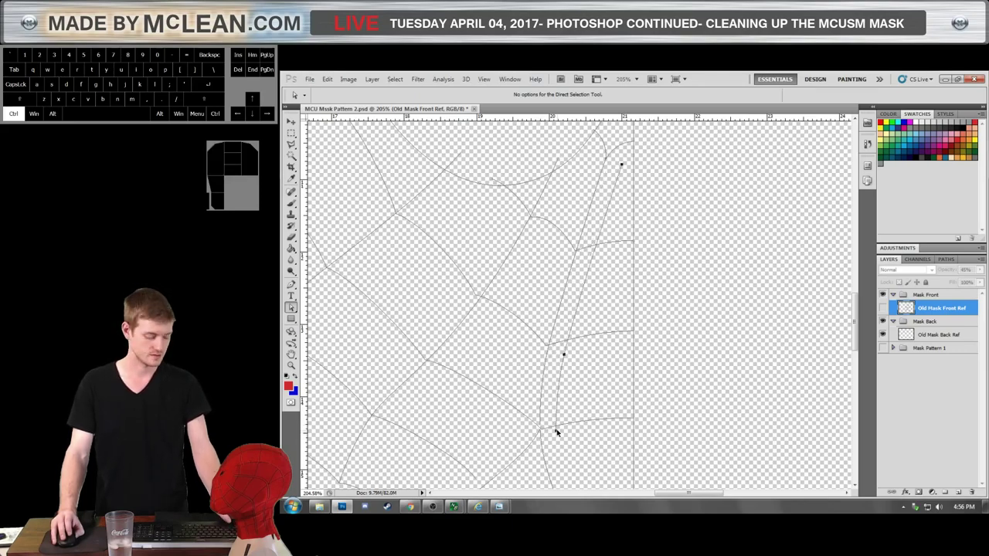
pyautogui.press('ctrl+z')
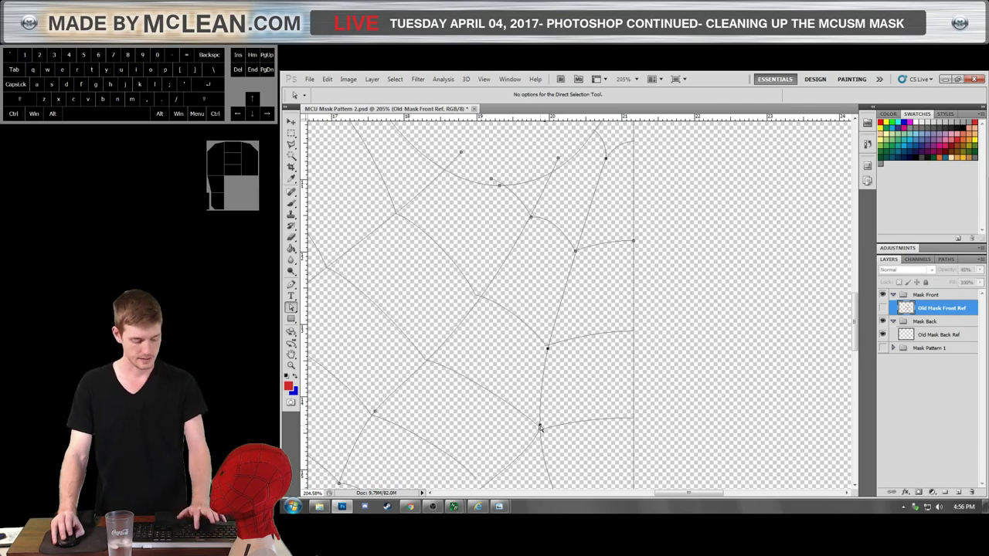
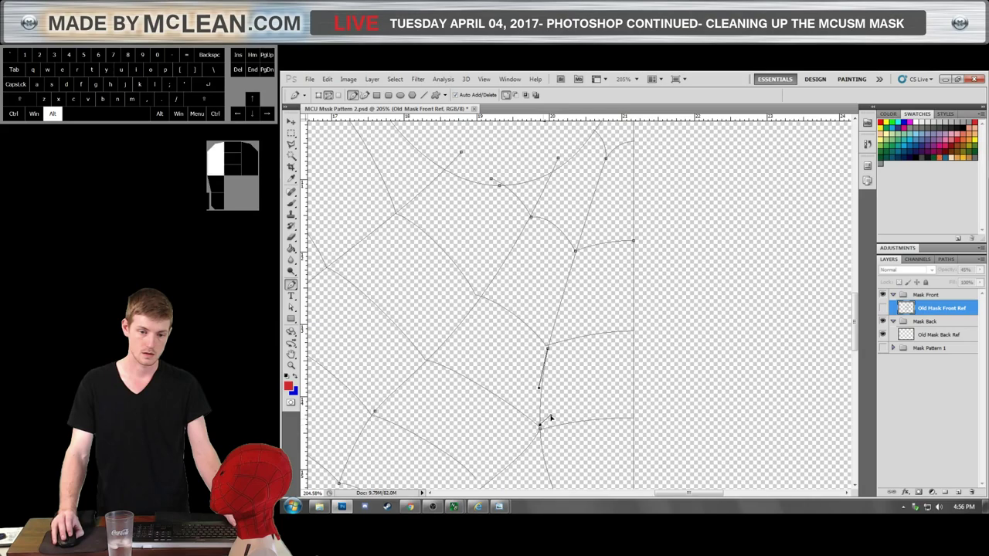
pyautogui.press('ctrl+z')
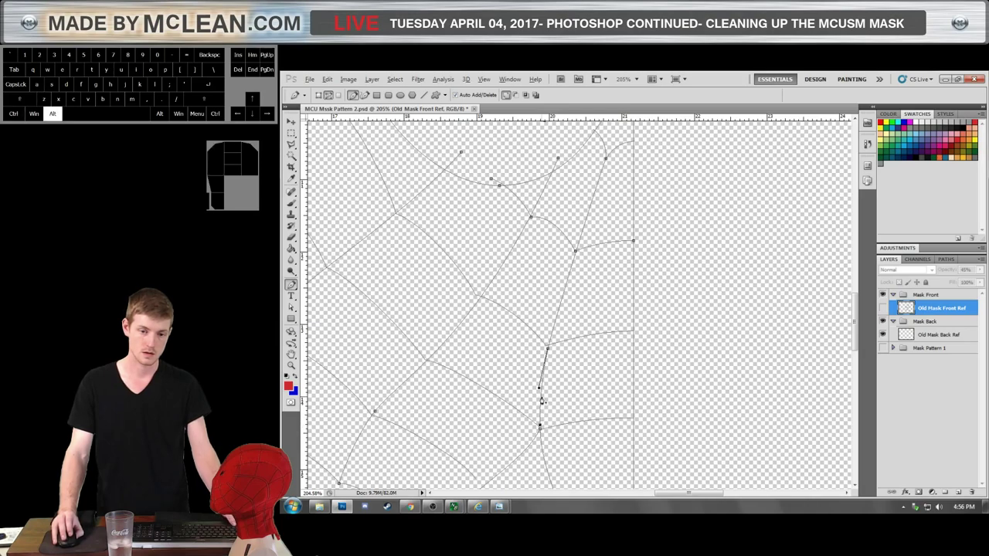
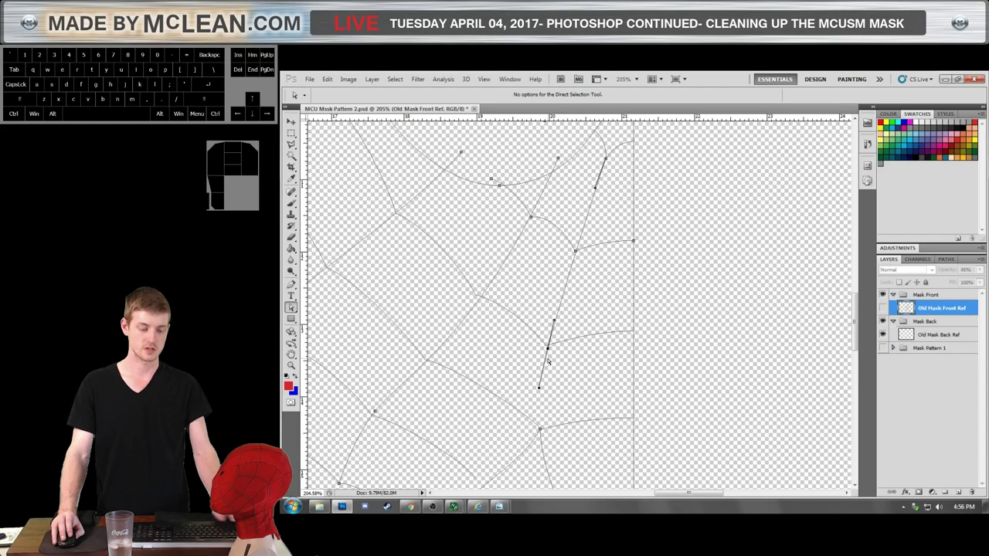
pyautogui.press('p')
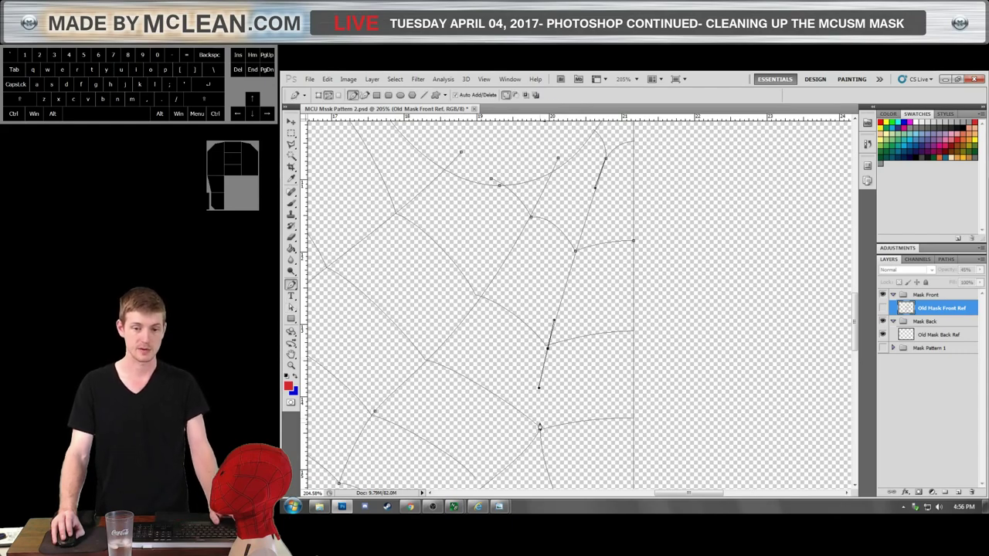
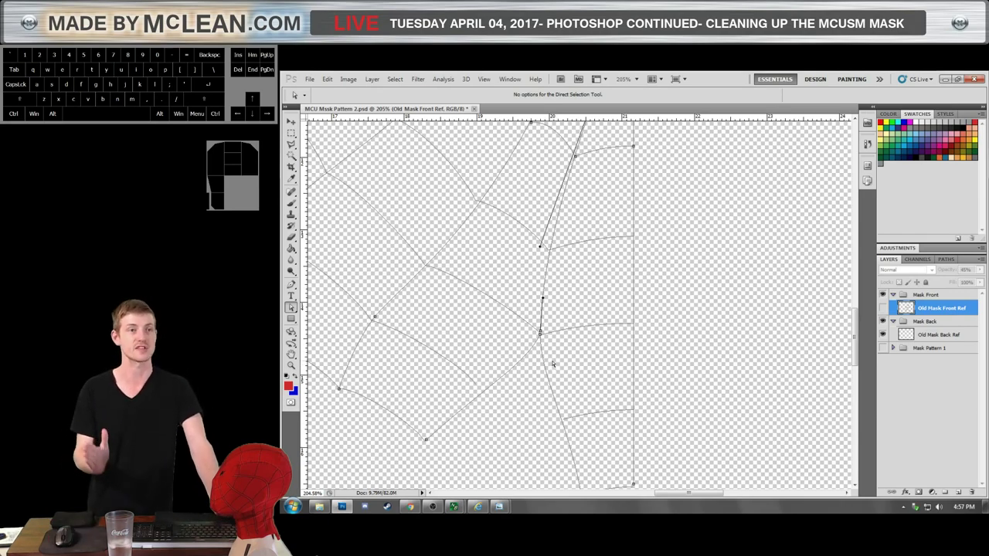
# Zoom in, reposition a web junction anchor near the centre seam, then zoom back out to the whole pattern.
pyautogui.scroll(3)
pyautogui.scroll(3)
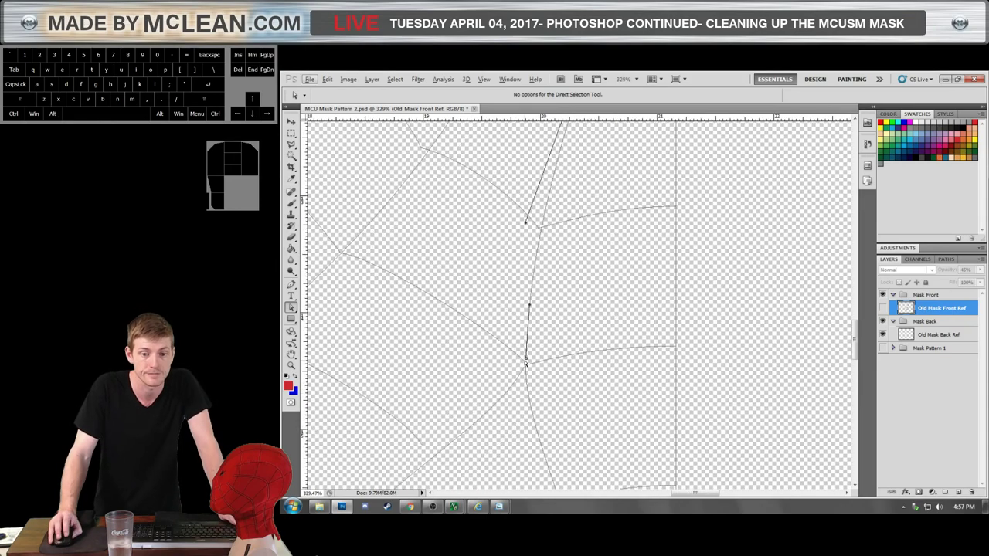
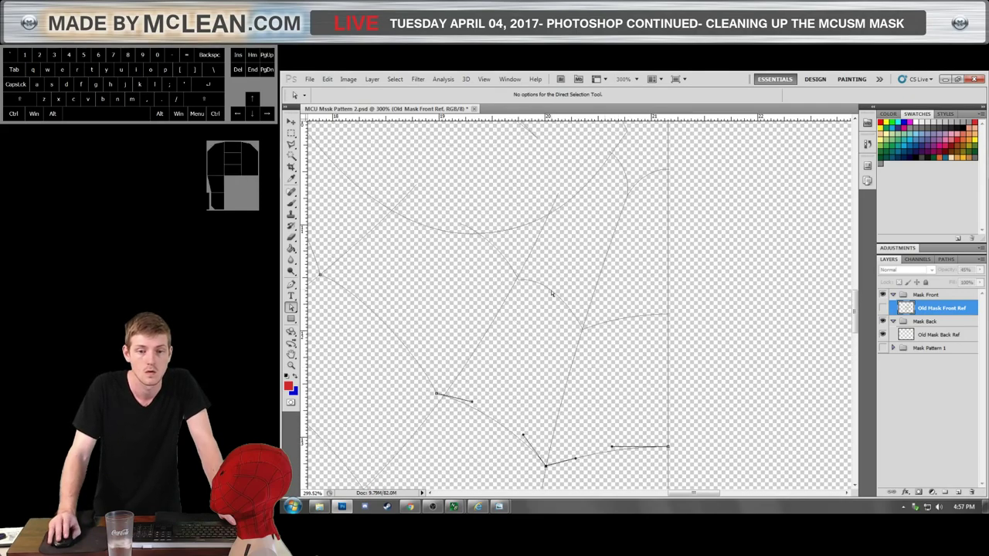
pyautogui.click(544, 286)
pyautogui.moveTo(521, 283); pyautogui.dragTo(519, 285)
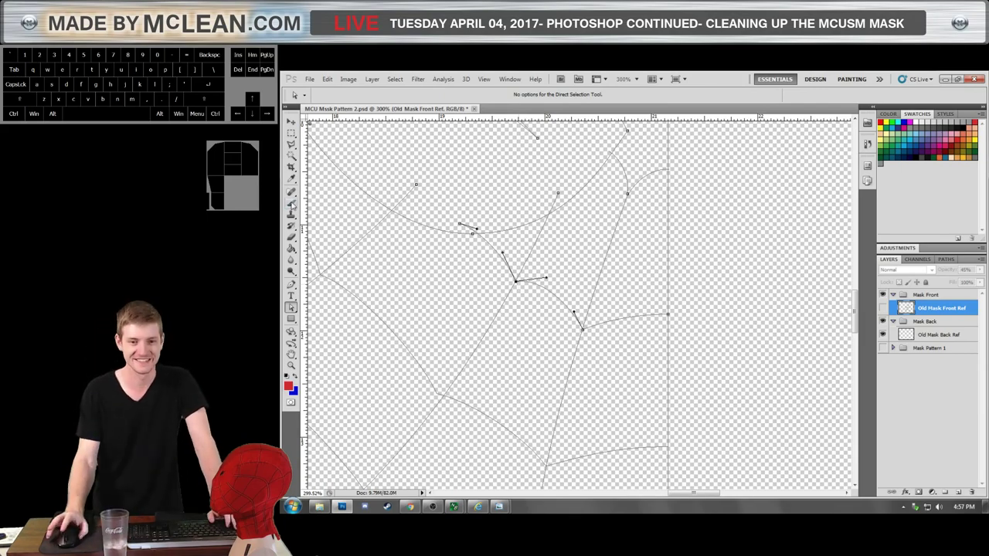
pyautogui.scroll(-3)
pyautogui.scroll(3)
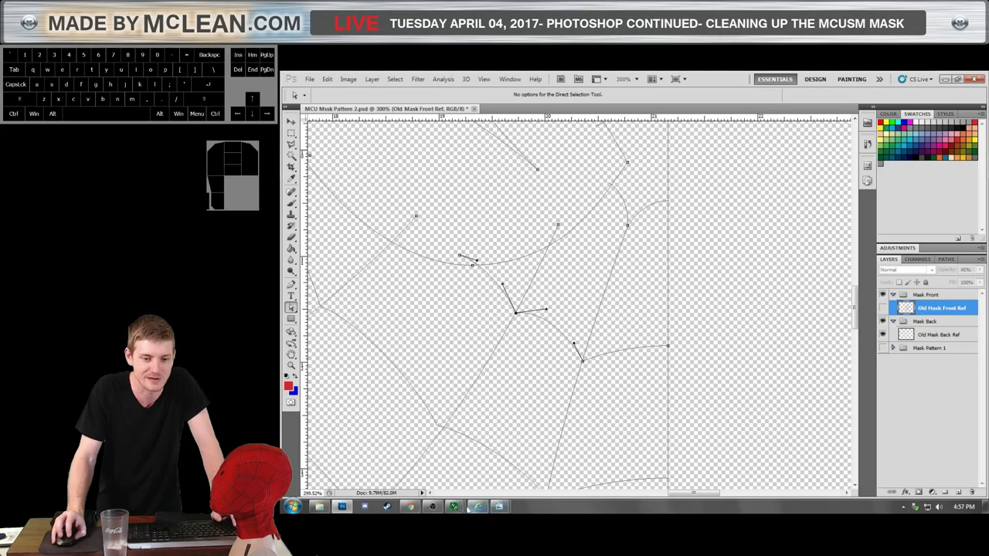
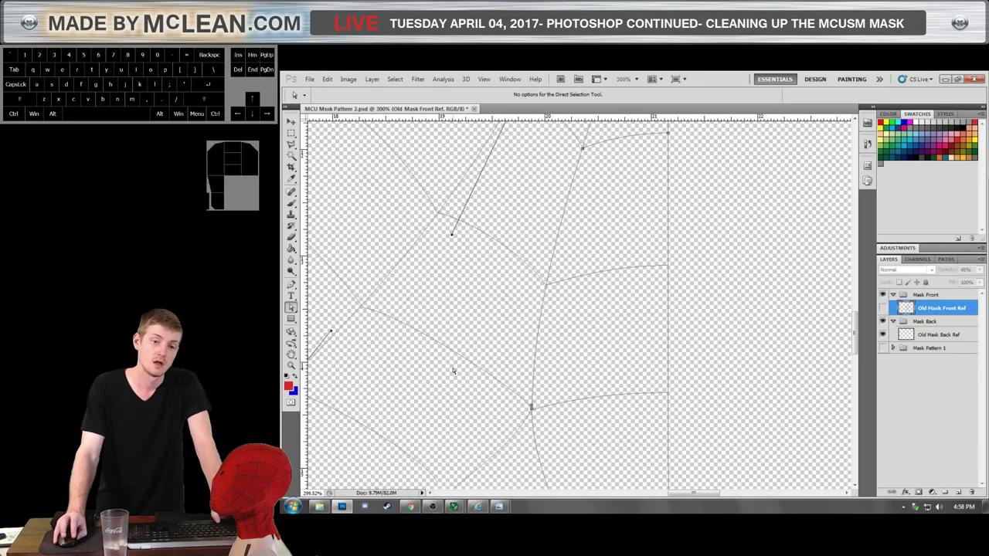
pyautogui.scroll(3)
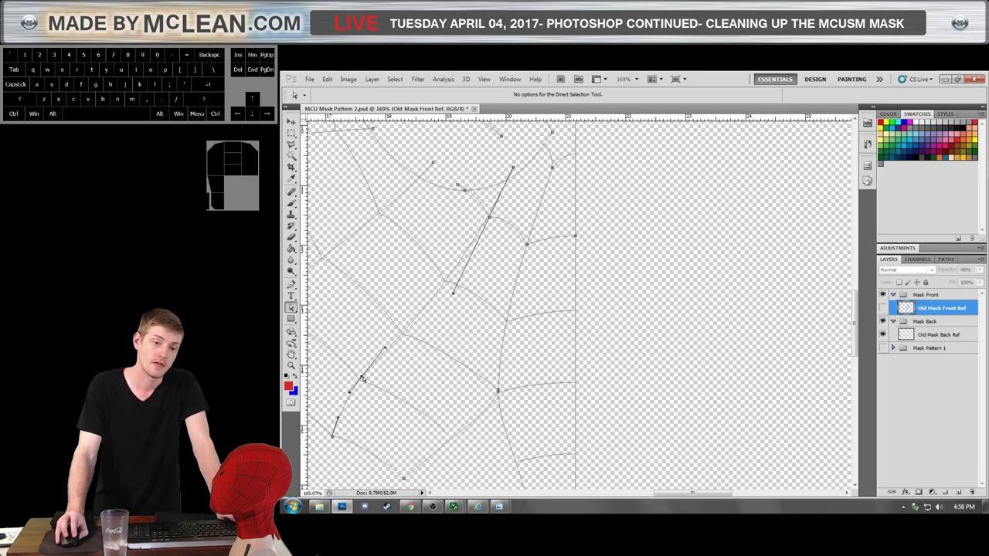
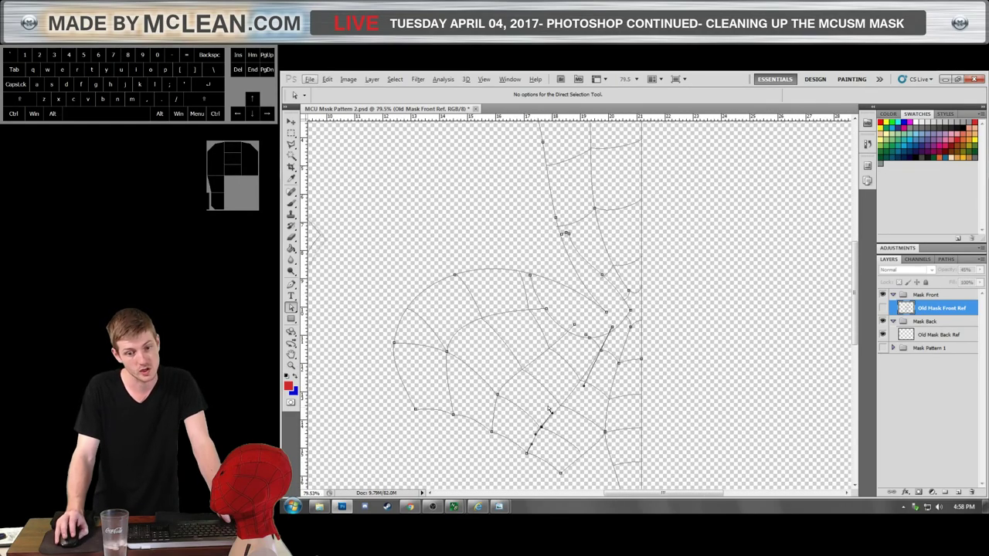
# Marquee-select the curved web paths of the front mask, leaving the centre strip unselected.
pyautogui.scroll(-3)
pyautogui.click(579, 451)
pyautogui.moveTo(580, 479); pyautogui.dragTo(372, 224)
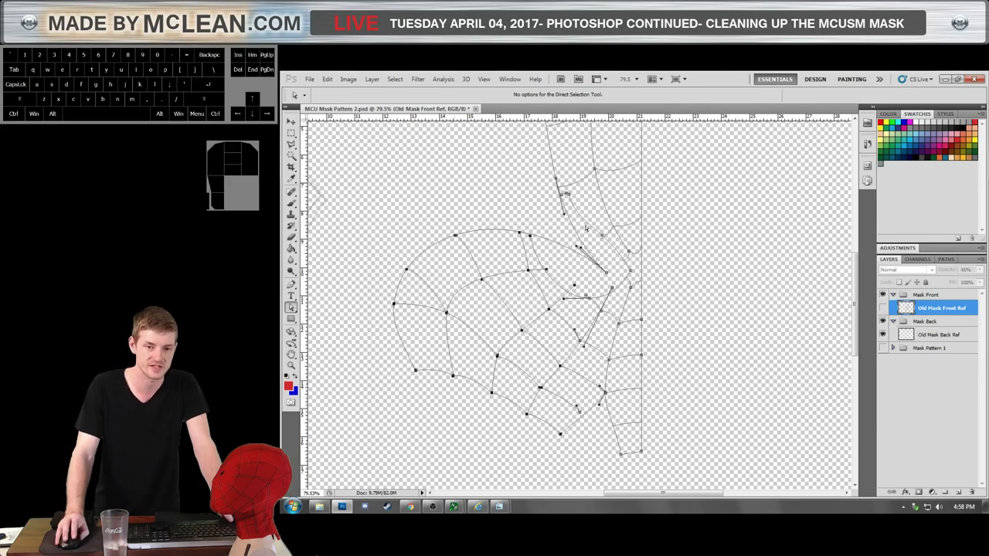
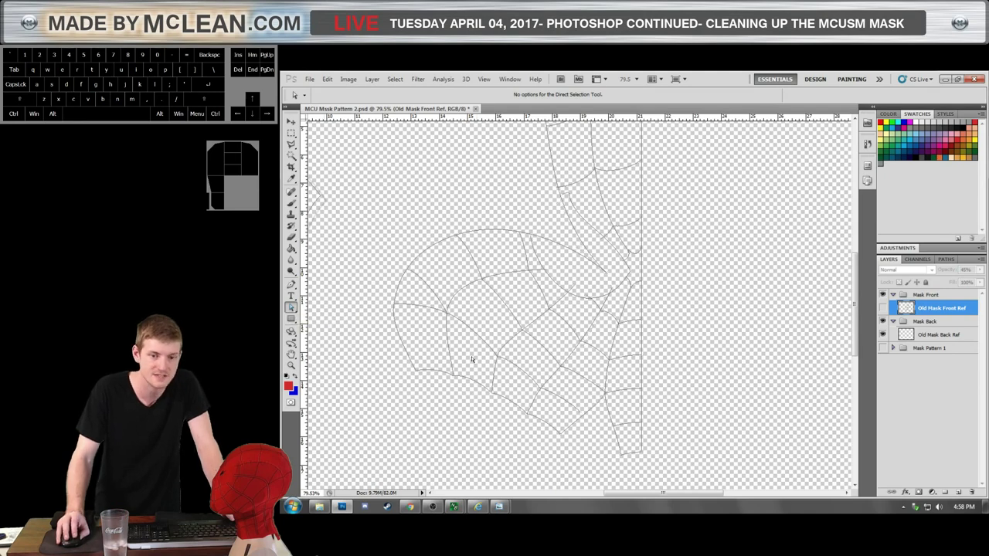
pyautogui.moveTo(602, 454); pyautogui.dragTo(367, 231)
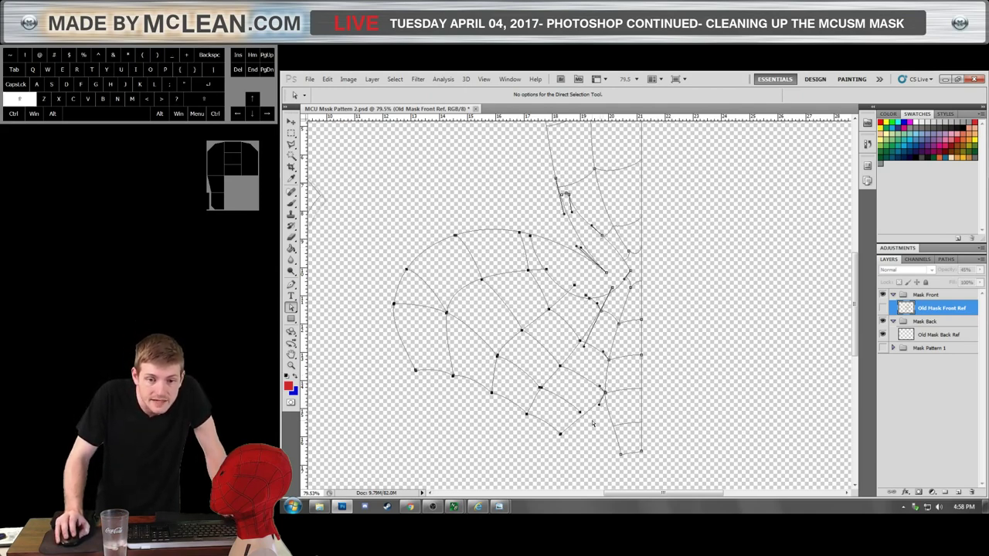
pyautogui.moveTo(612, 309); pyautogui.dragTo(596, 324)
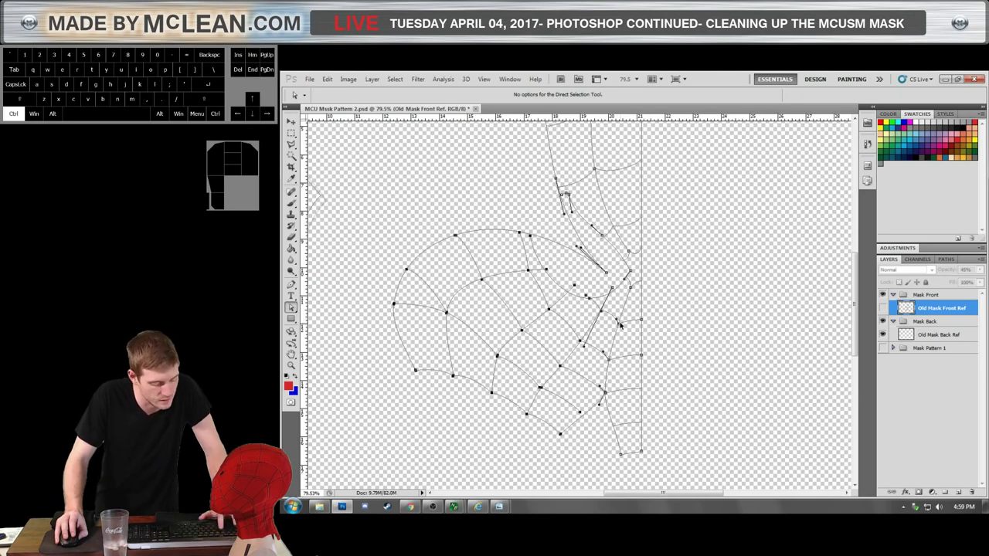
# Free-transform the selected web paths, scaling them to about 95% width over the faded reference.
pyautogui.press('ctrl+t')
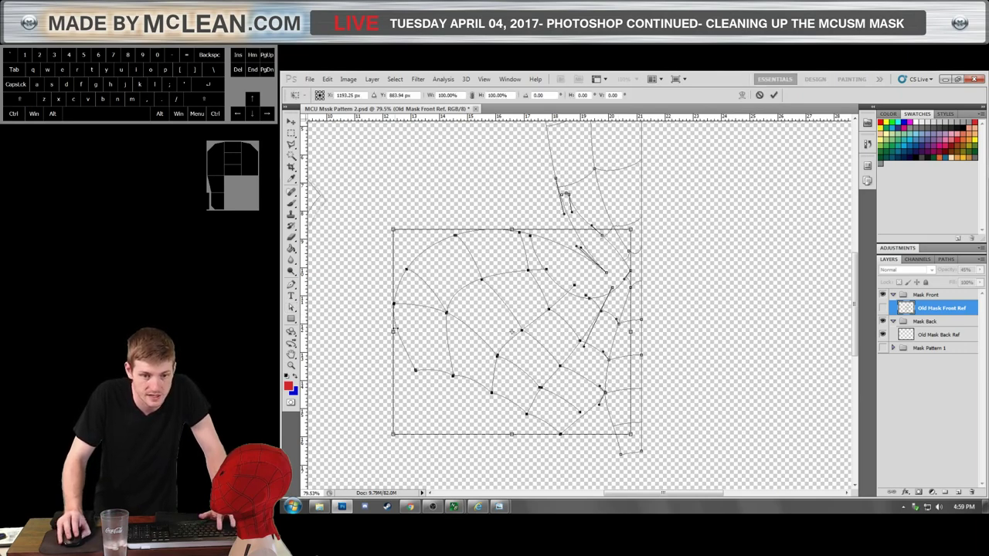
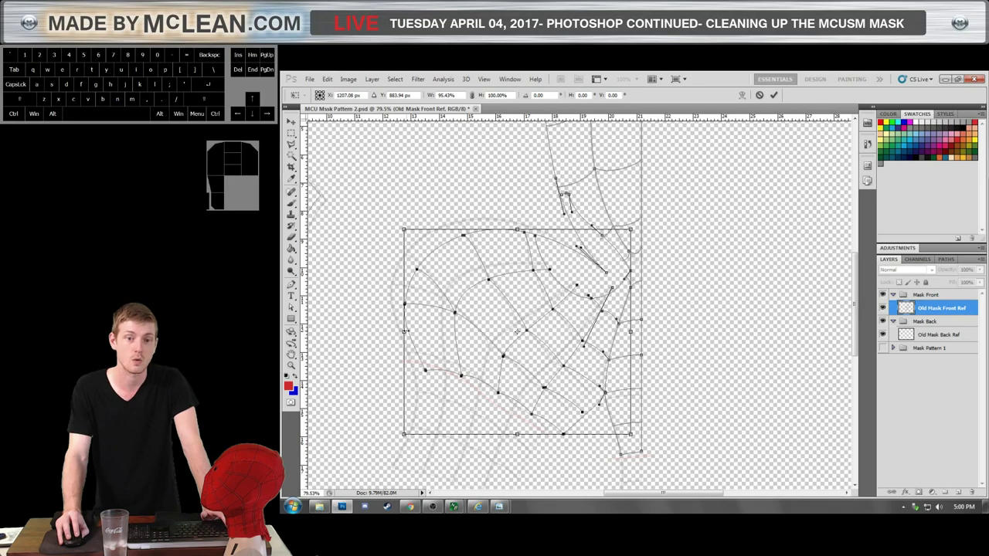
pyautogui.scroll(3)
pyautogui.scroll(3)
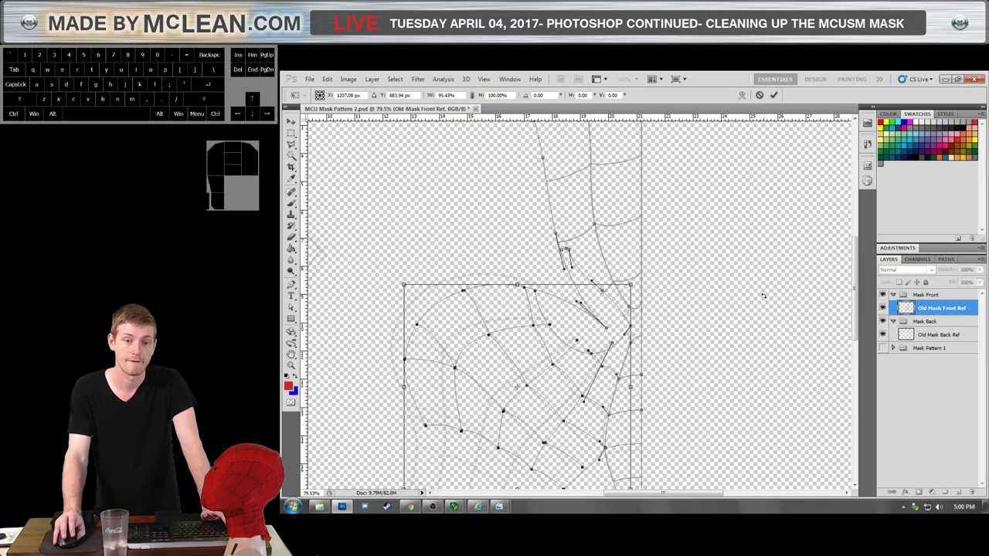
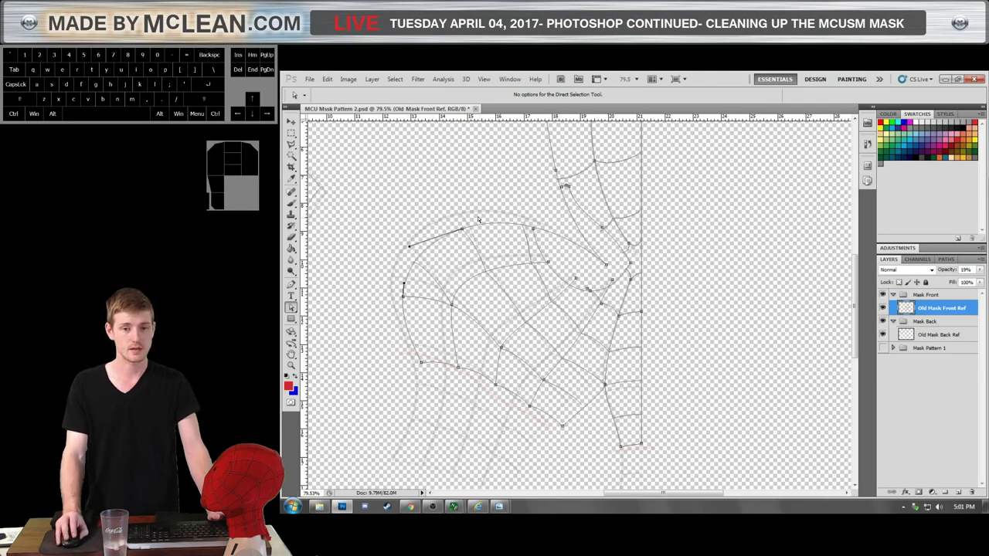
# Commit the transform and nudge the lower-left web anchor onto the old mask reference outline.
pyautogui.click(495, 225)
pyautogui.moveTo(521, 212); pyautogui.dragTo(521, 213)
pyautogui.click(500, 240)
pyautogui.scroll(-3)
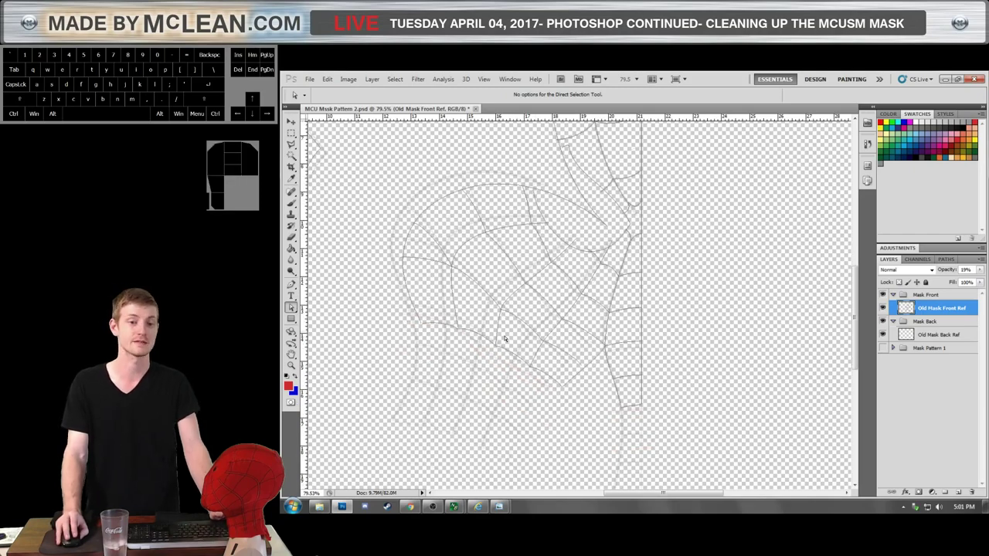
pyautogui.click(415, 309)
pyautogui.click(413, 305)
pyautogui.moveTo(418, 315); pyautogui.dragTo(417, 320)
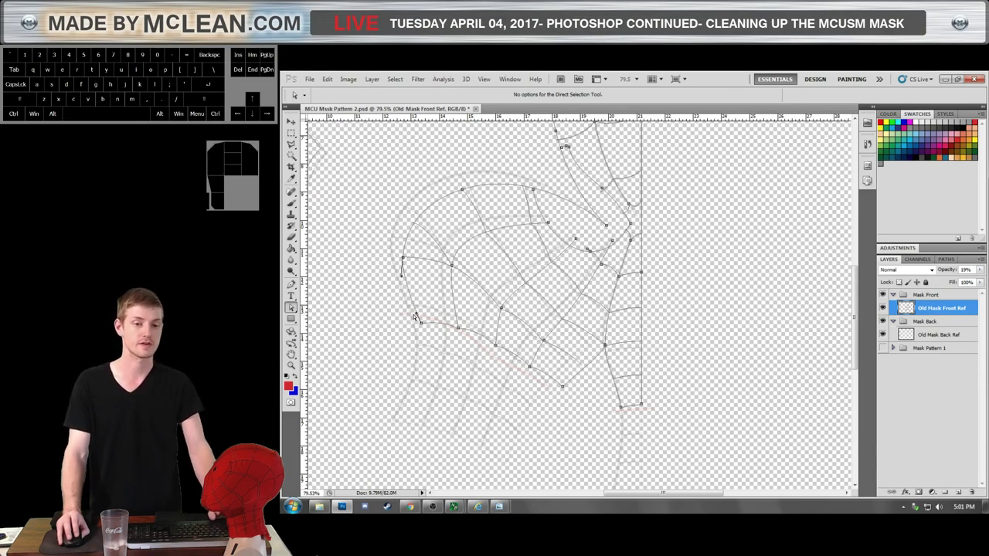
pyautogui.press('ctrl+z')
pyautogui.press('ctrl+alt+z')
# Move the upper-left web strand's end anchor outward onto the reference edge.
pyautogui.click(407, 293)
pyautogui.click(409, 293)
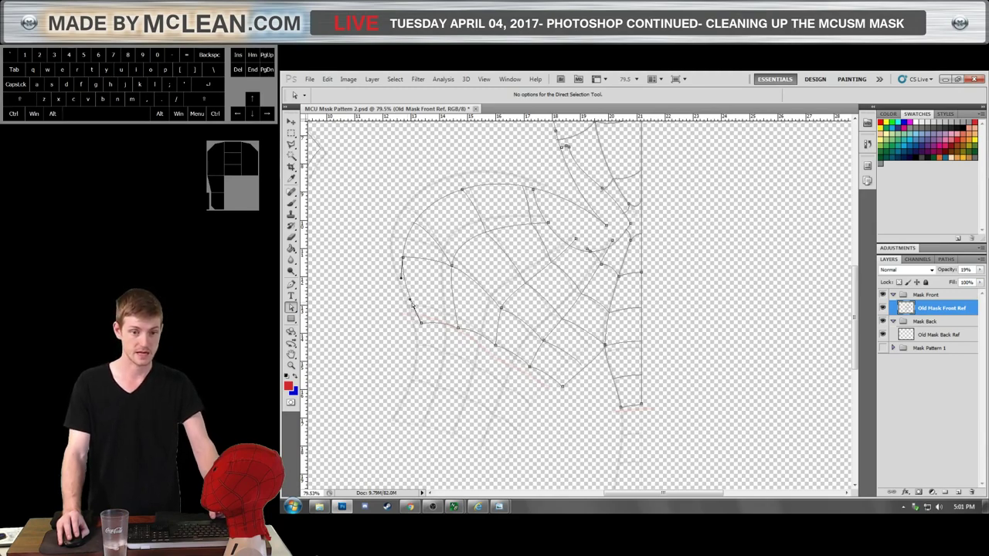
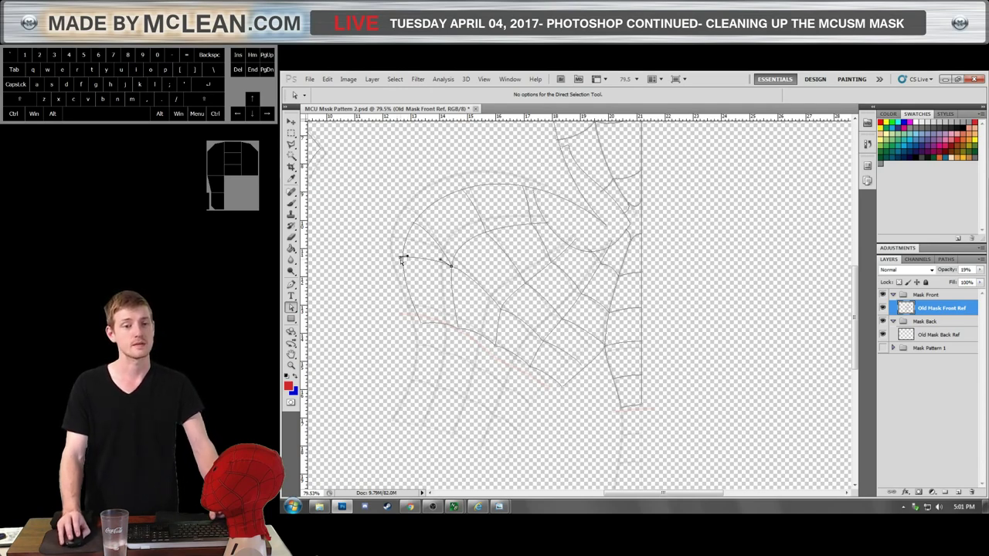
pyautogui.click(403, 262)
pyautogui.moveTo(403, 262); pyautogui.dragTo(407, 268)
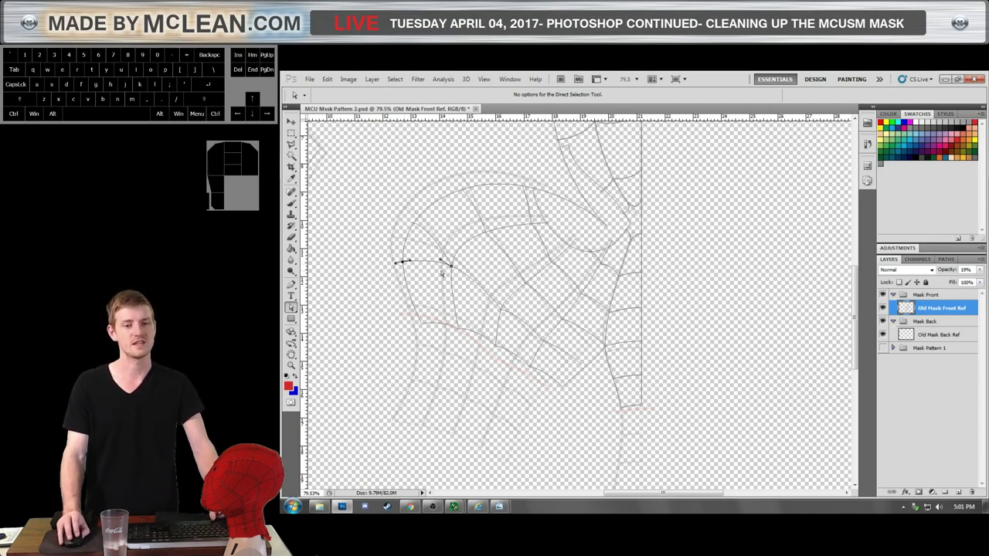
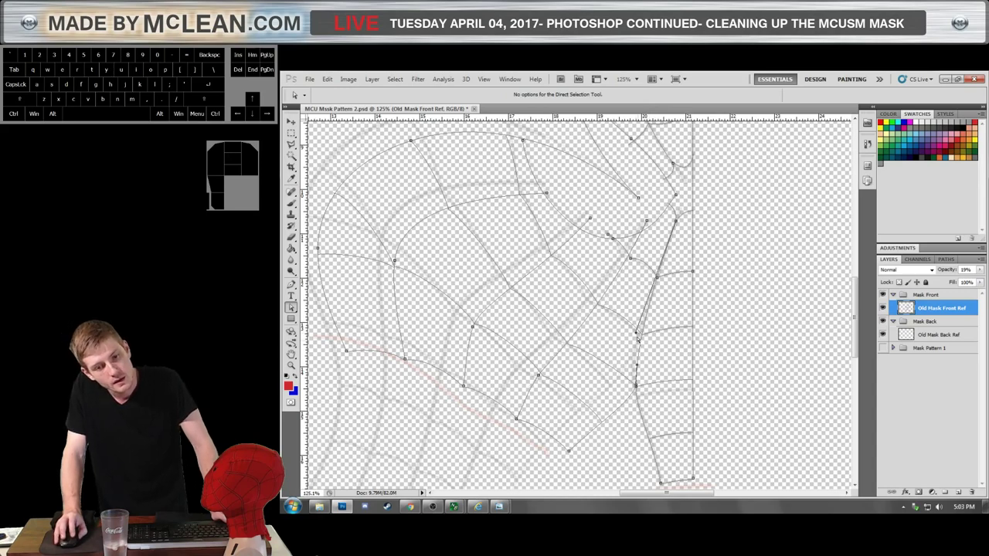
# Extend the right-seam horizontal strand's end anchor out to the seam.
pyautogui.moveTo(640, 369); pyautogui.dragTo(640, 373)
pyautogui.click(678, 312)
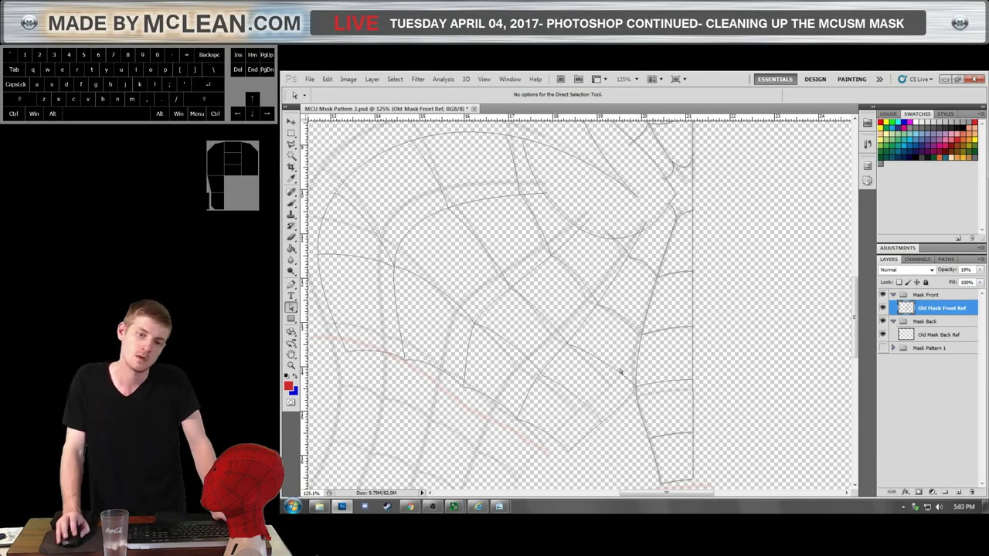
pyautogui.click(637, 335)
pyautogui.click(653, 335)
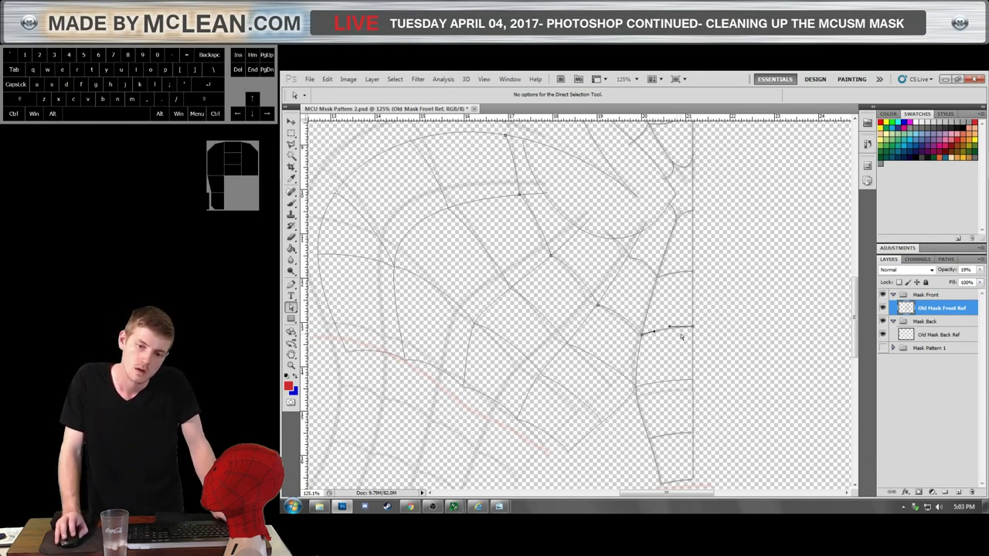
pyautogui.click(699, 331)
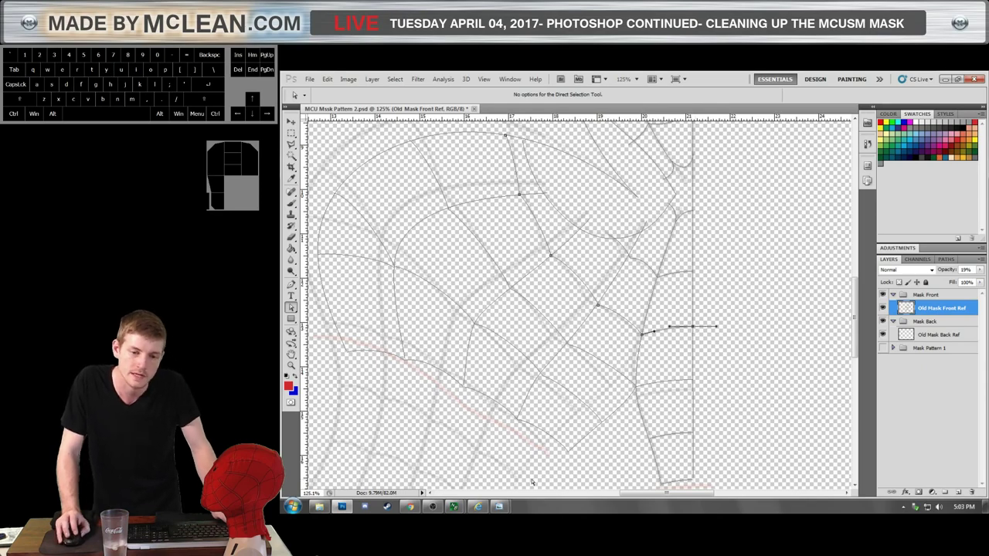
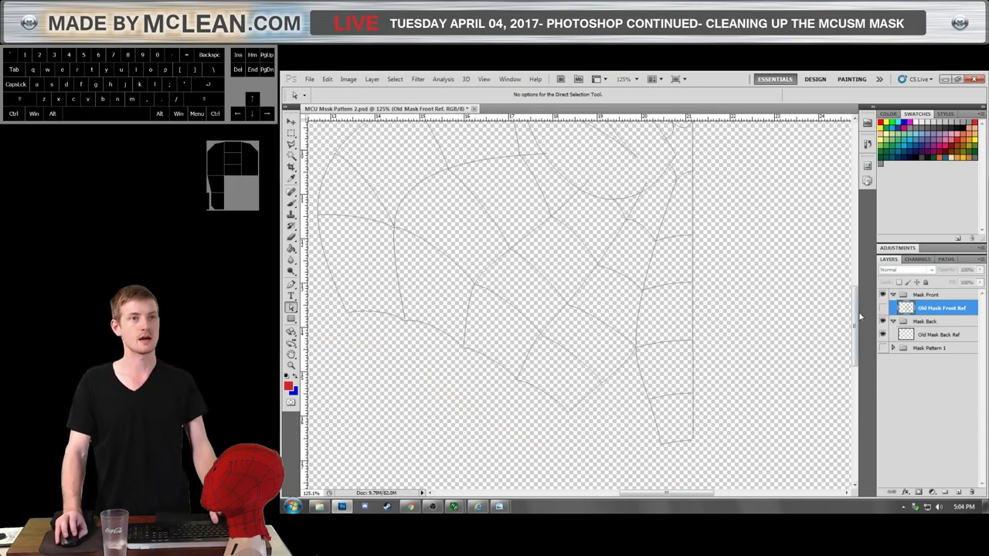
# Cut away the stray vertical web line with its two short cross strands.
pyautogui.scroll(-3)
pyautogui.scroll(3)
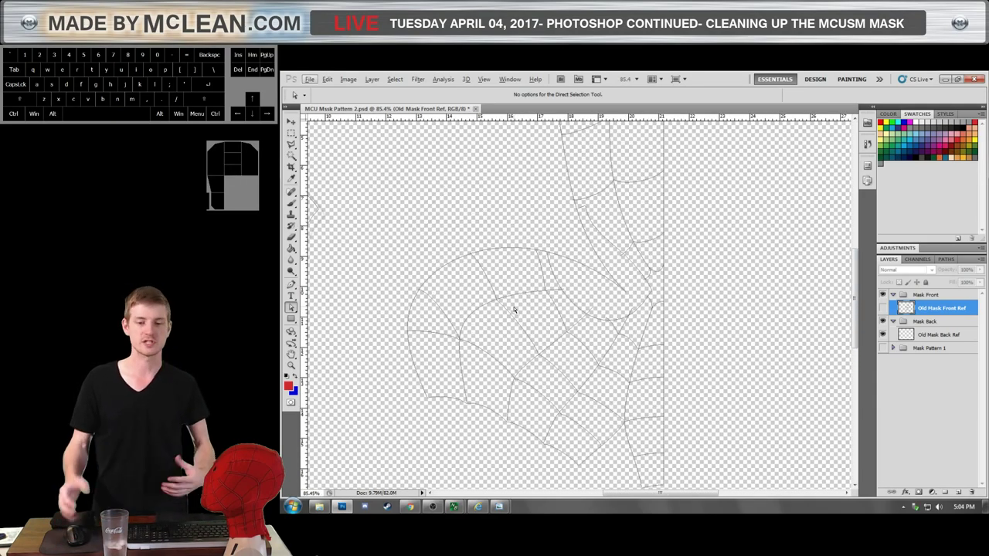
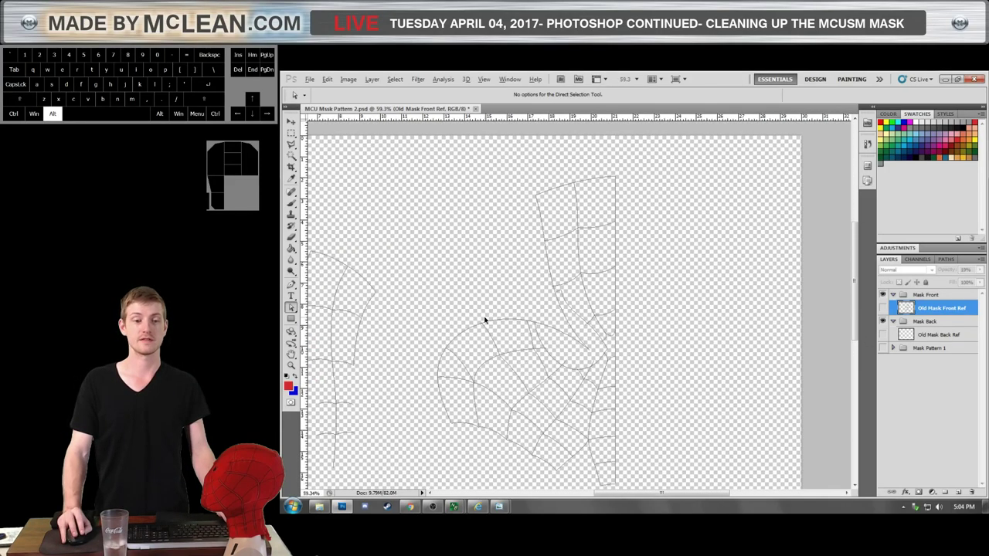
pyautogui.scroll(3)
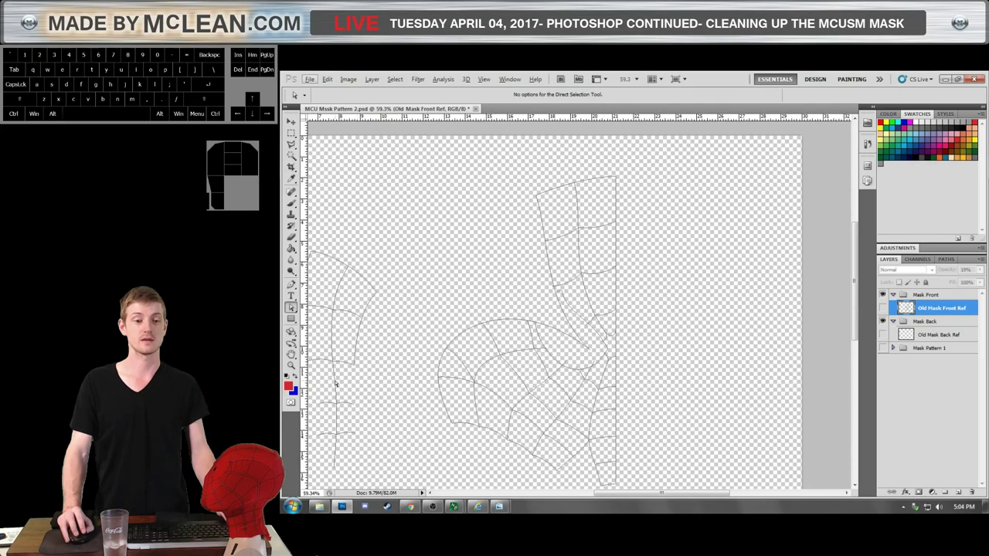
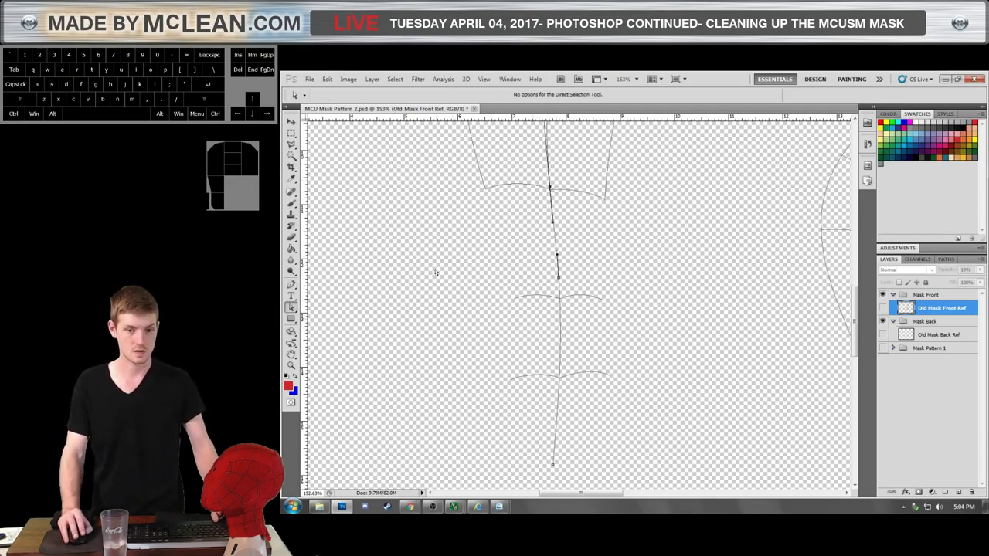
pyautogui.moveTo(456, 241); pyautogui.dragTo(650, 485)
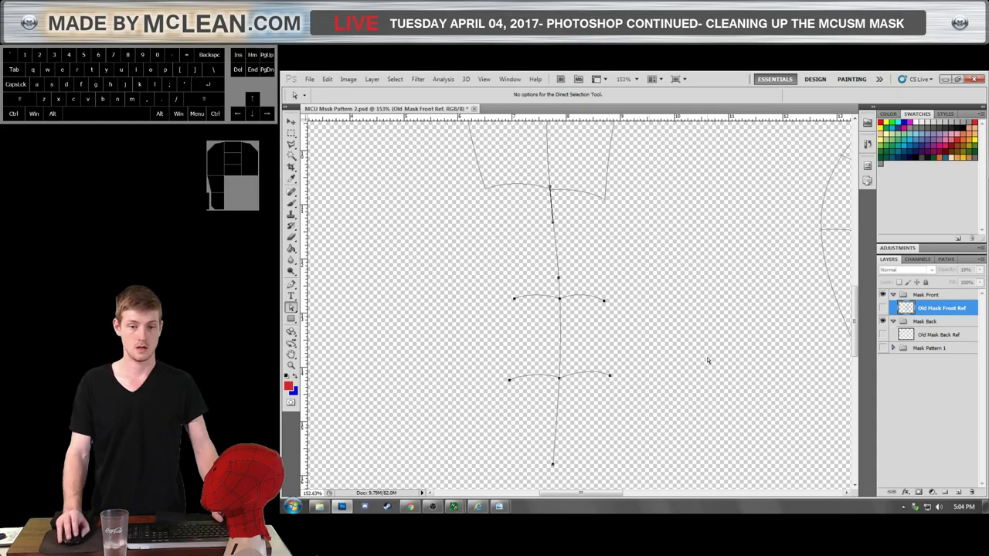
pyautogui.press('ctrl+x')
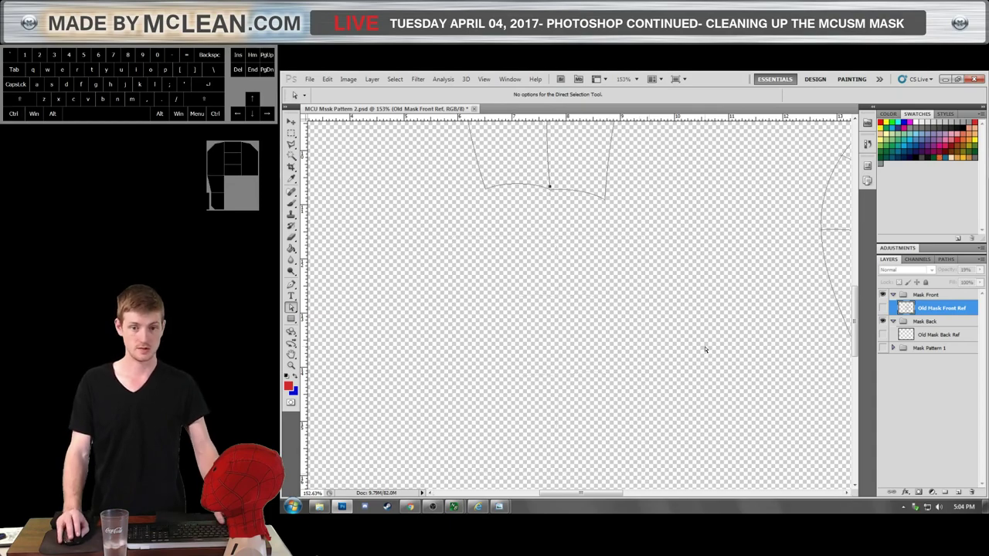
pyautogui.scroll(-3)
pyautogui.scroll(3)
pyautogui.scroll(3)
pyautogui.scroll(-3)
pyautogui.scroll(3)
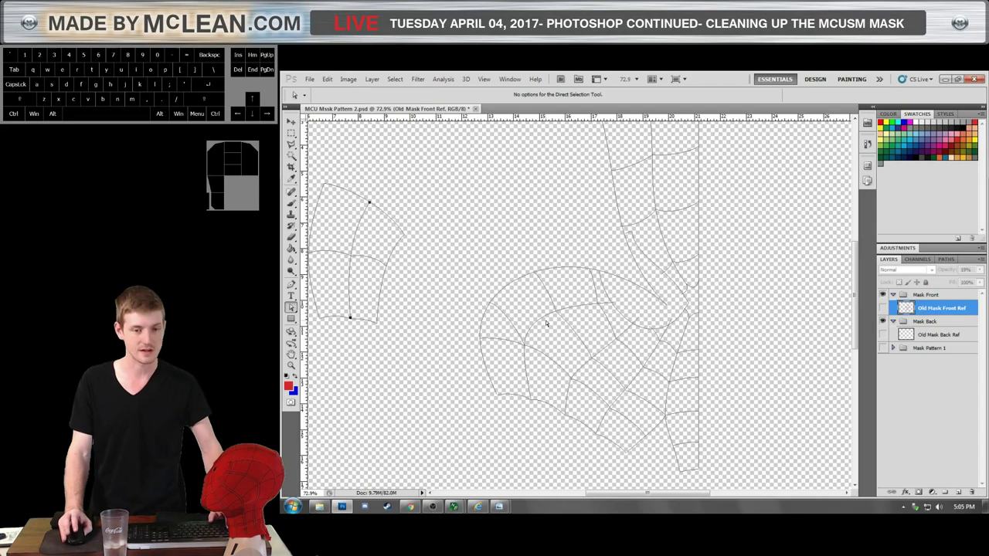
pyautogui.scroll(3)
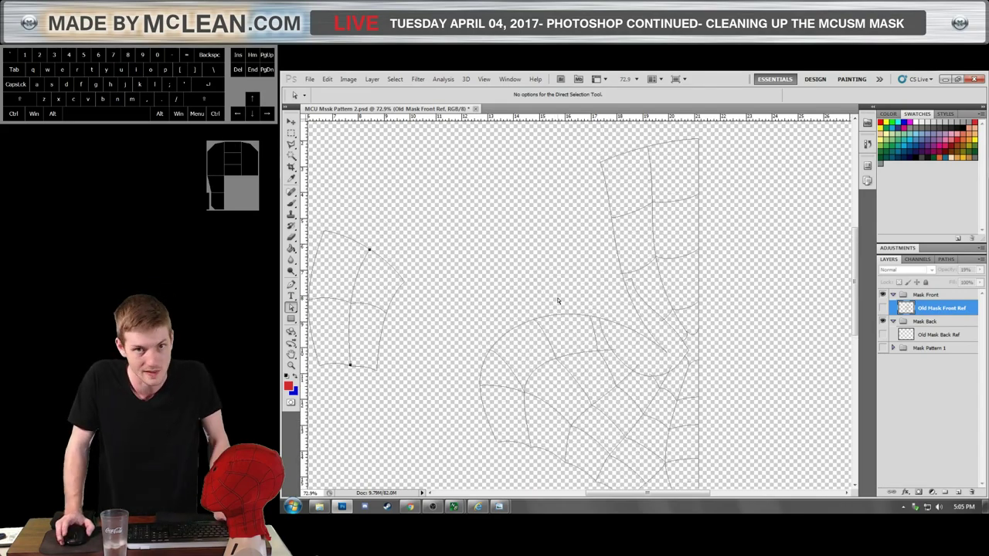
pyautogui.scroll(-3)
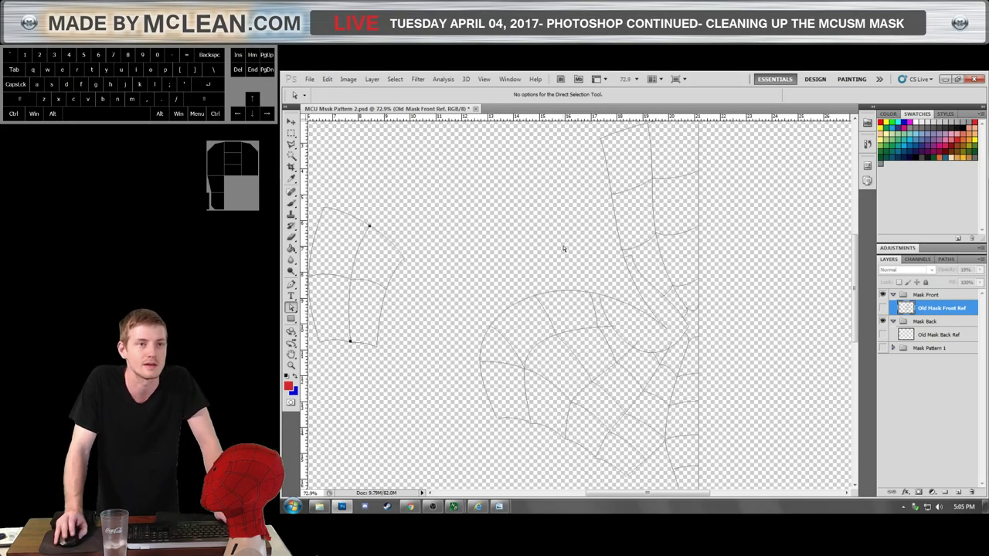
pyautogui.scroll(-3)
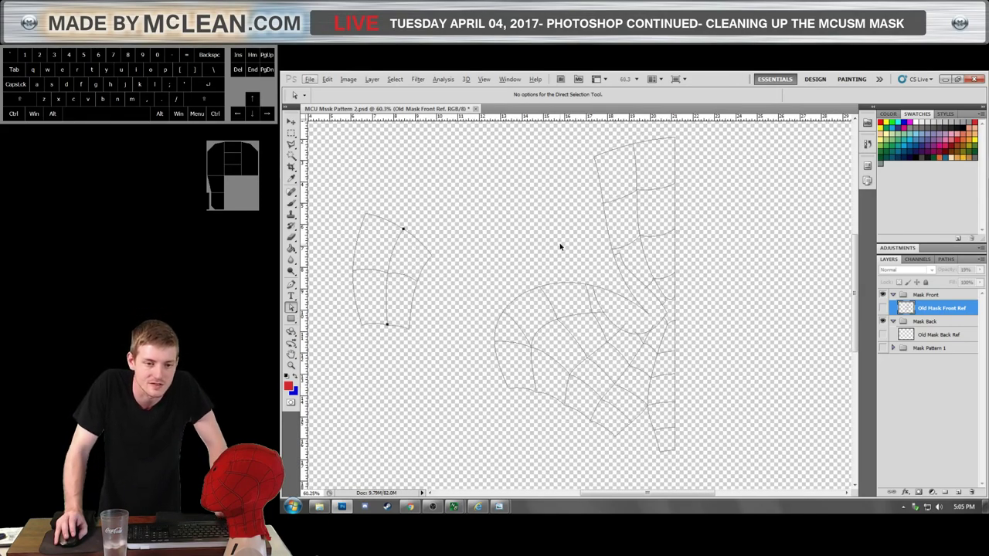
pyautogui.scroll(3)
pyautogui.scroll(3)
pyautogui.click(442, 251)
pyautogui.click(442, 243)
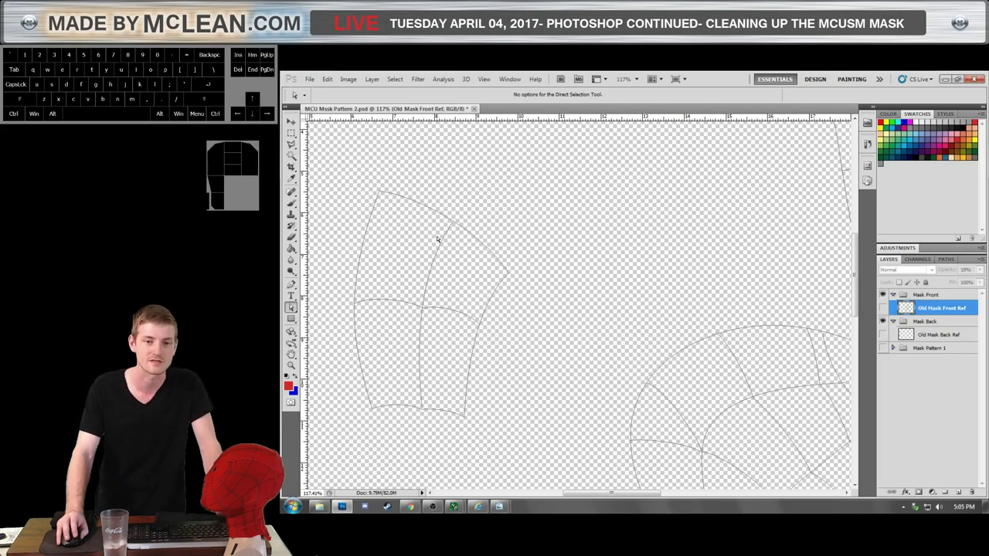
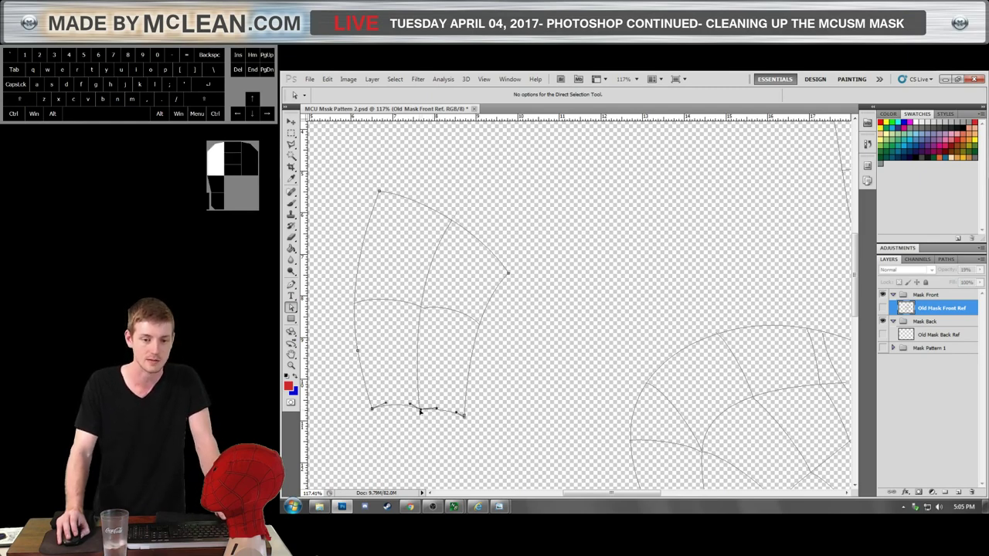
pyautogui.click(463, 228)
pyautogui.click(558, 263)
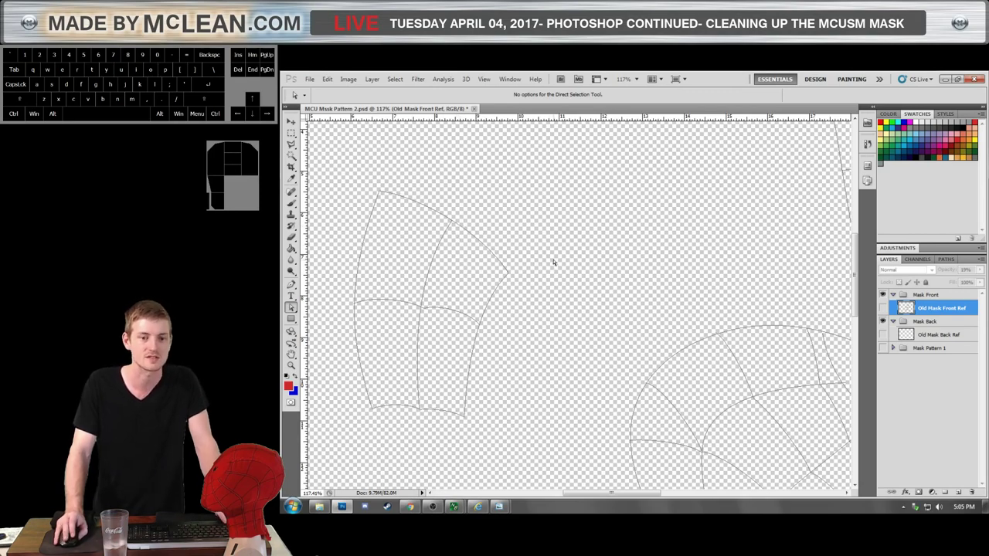
pyautogui.scroll(-3)
pyautogui.scroll(-3)
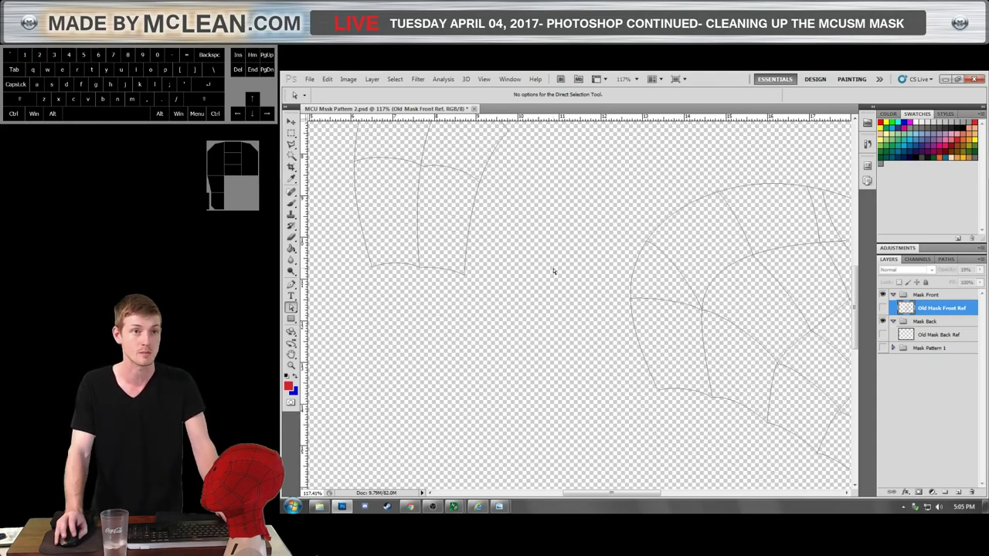
pyautogui.scroll(3)
pyautogui.scroll(3)
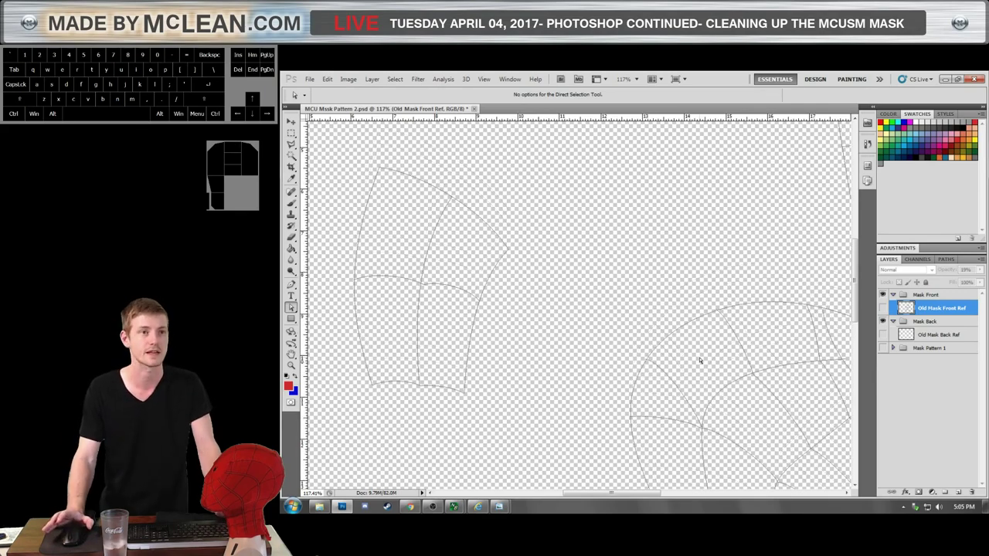
pyautogui.scroll(3)
pyautogui.scroll(-3)
pyautogui.scroll(3)
pyautogui.scroll(3)
pyautogui.scroll(3)
pyautogui.press('ctrl+KP_2')
pyautogui.press('ctrl+KP_2')
pyautogui.press('ctrl+KP_1')
pyautogui.press('ctrl+KP_3')
pyautogui.scroll(3)
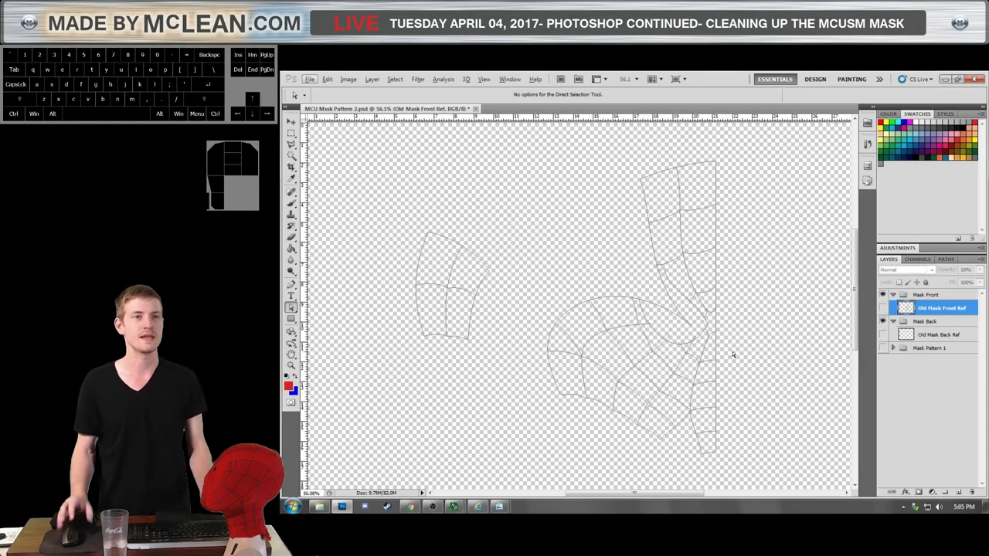
pyautogui.scroll(3)
pyautogui.scroll(-3)
pyautogui.scroll(-3)
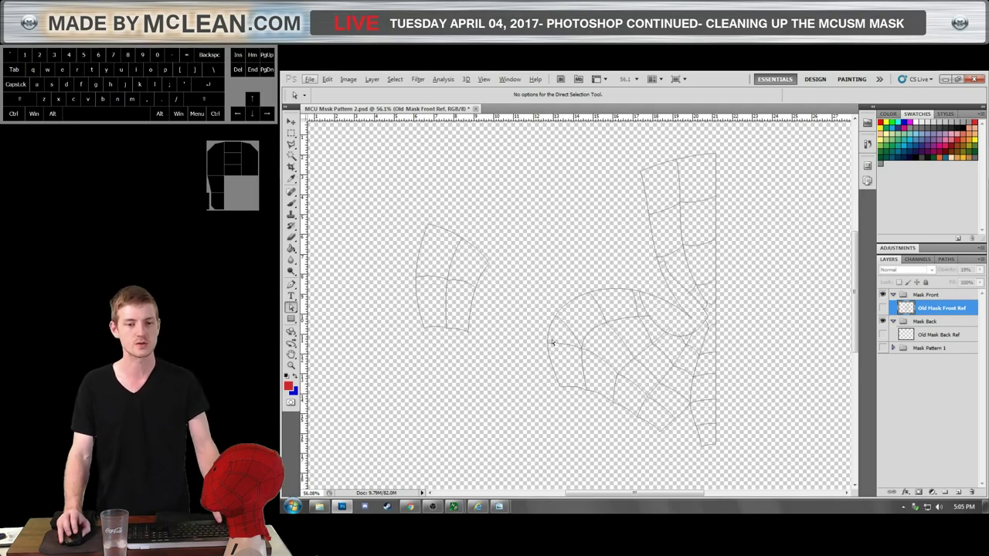
pyautogui.scroll(3)
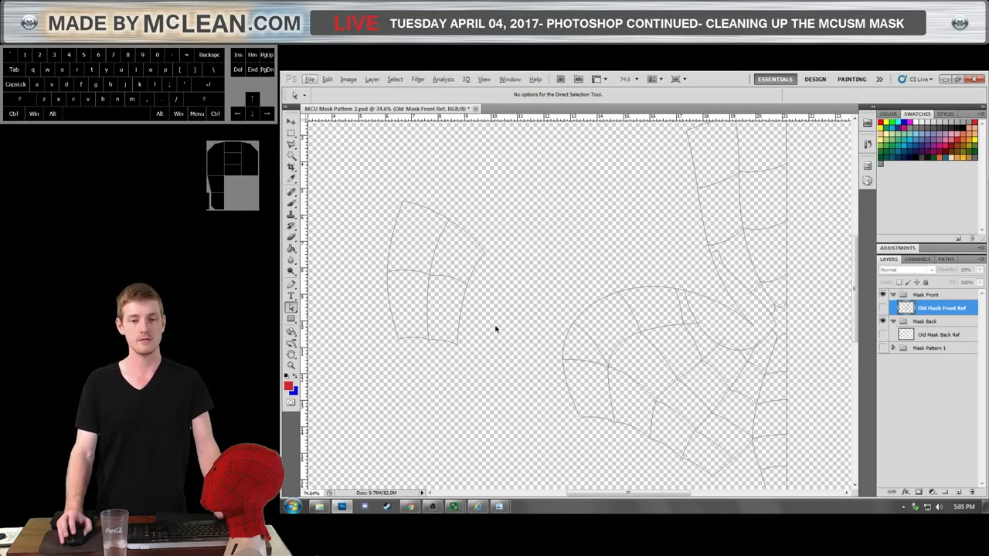
pyautogui.scroll(3)
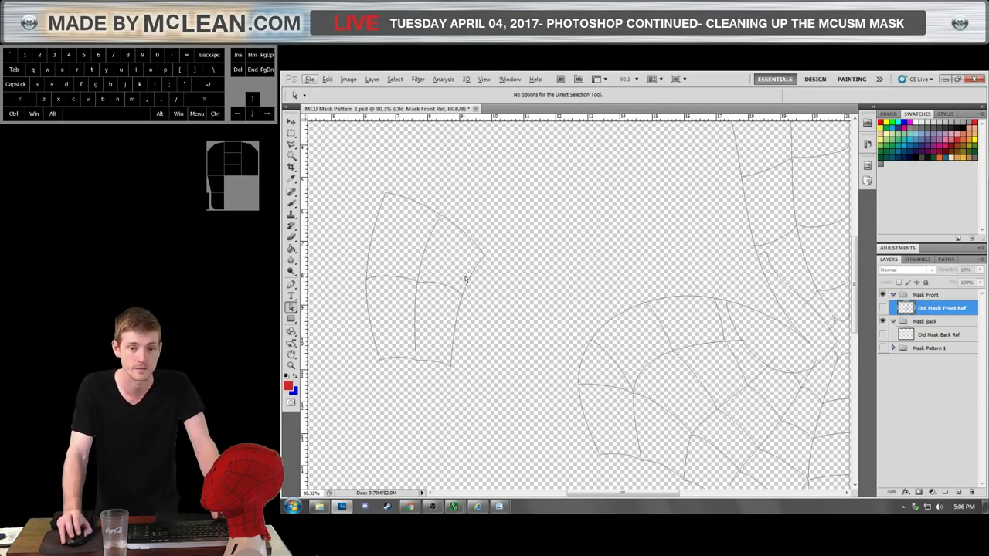
# Select all the small four-panel piece's web paths and place it against the large cheek piece.
pyautogui.click(471, 287)
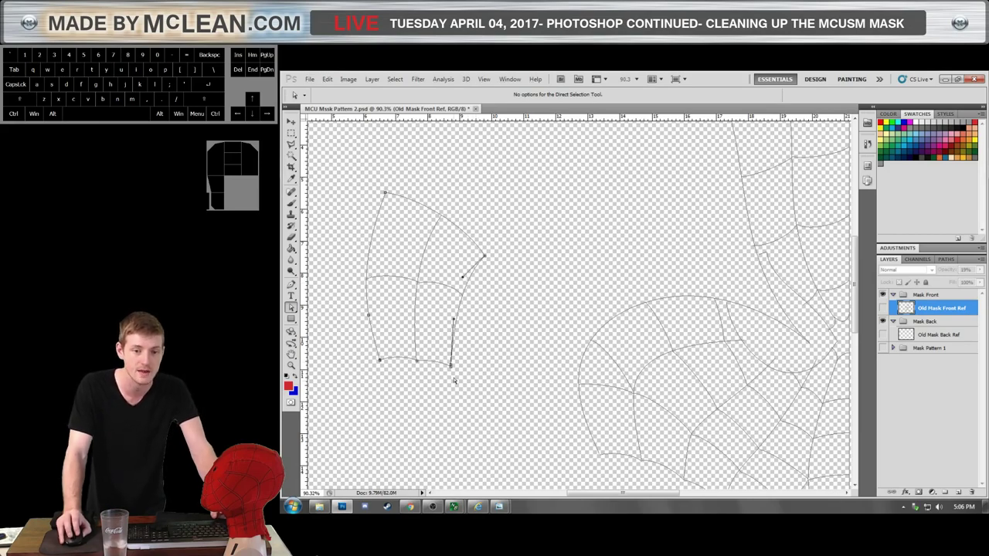
pyautogui.click(438, 288)
pyautogui.click(435, 284)
pyautogui.click(413, 308)
pyautogui.click(456, 319)
pyautogui.moveTo(465, 289); pyautogui.dragTo(572, 374)
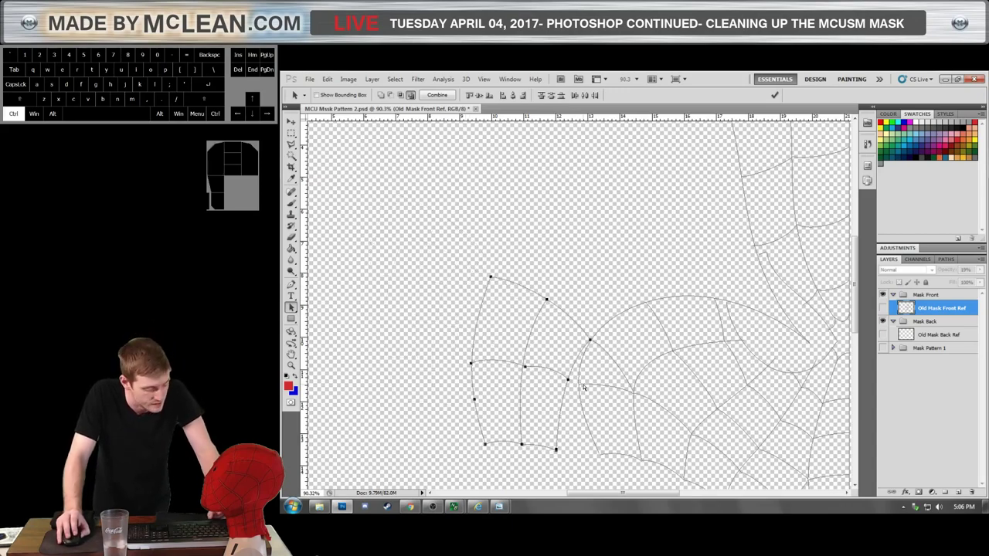
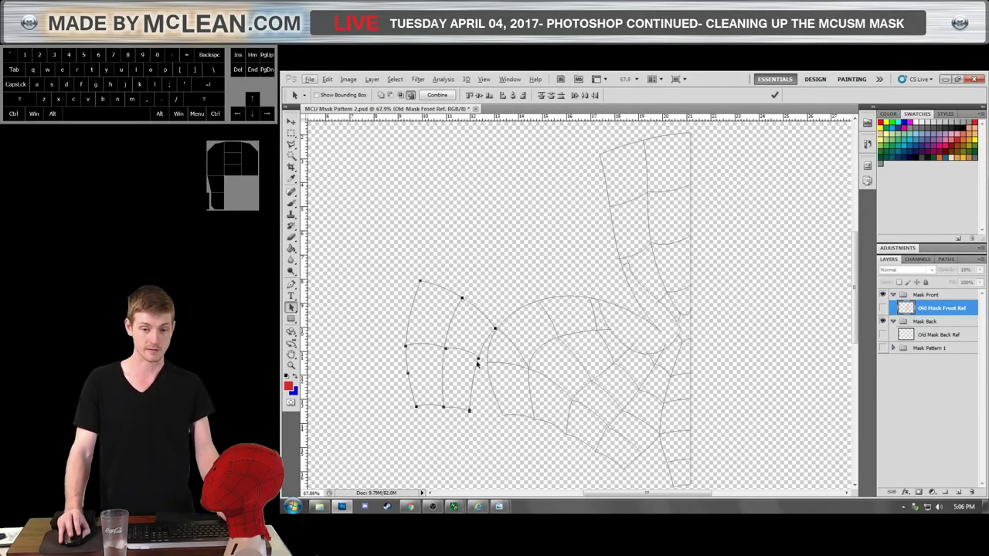
# Undo the moves and set the small piece back off to the upper left of the cheek piece.
pyautogui.moveTo(459, 297); pyautogui.dragTo(391, 276)
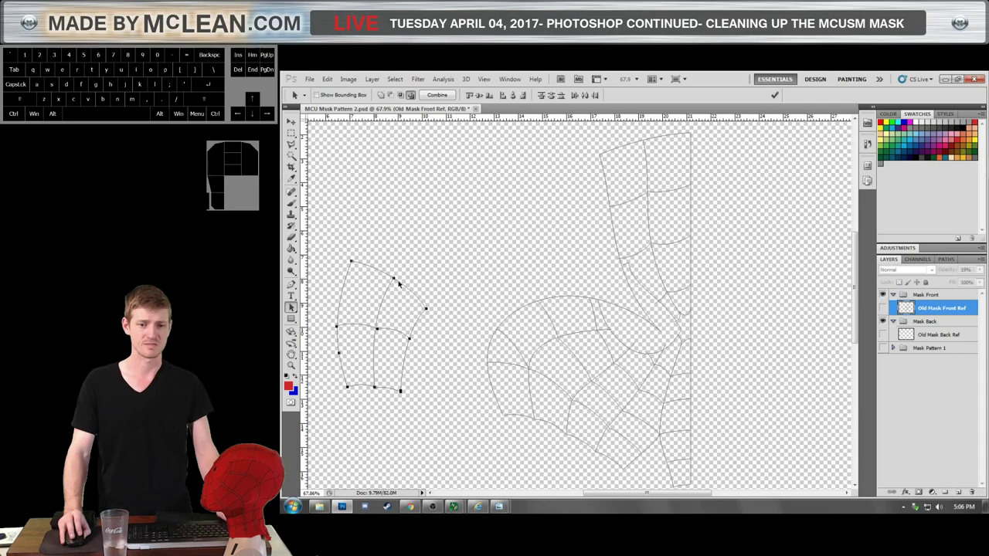
pyautogui.moveTo(395, 280); pyautogui.dragTo(389, 260)
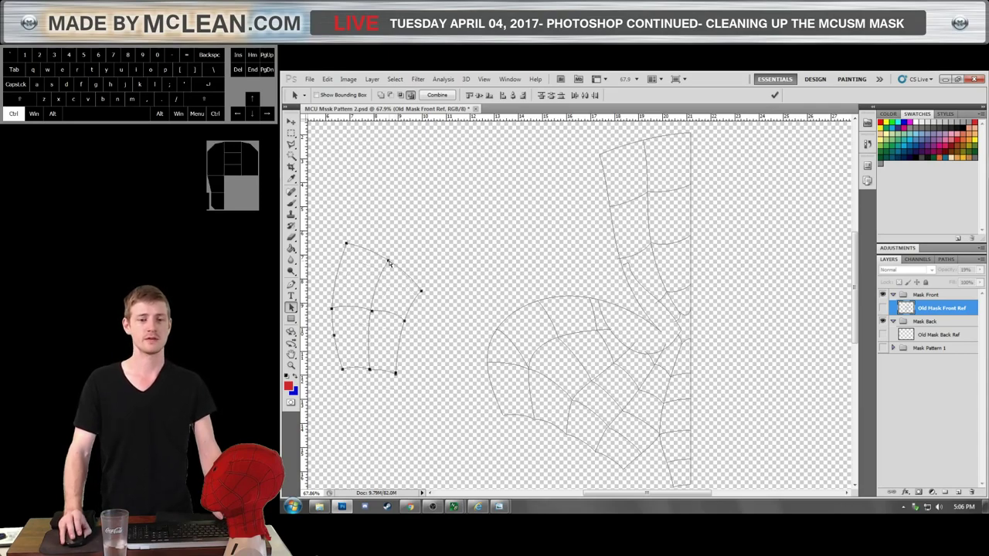
pyautogui.press('ctrl+z')
pyautogui.press('ctrl+alt+z')
pyautogui.press('ctrl+alt+z')
pyautogui.press('ctrl+alt+z')
pyautogui.click(411, 341)
pyautogui.moveTo(415, 387); pyautogui.dragTo(321, 198)
pyautogui.scroll(-3)
pyautogui.scroll(-3)
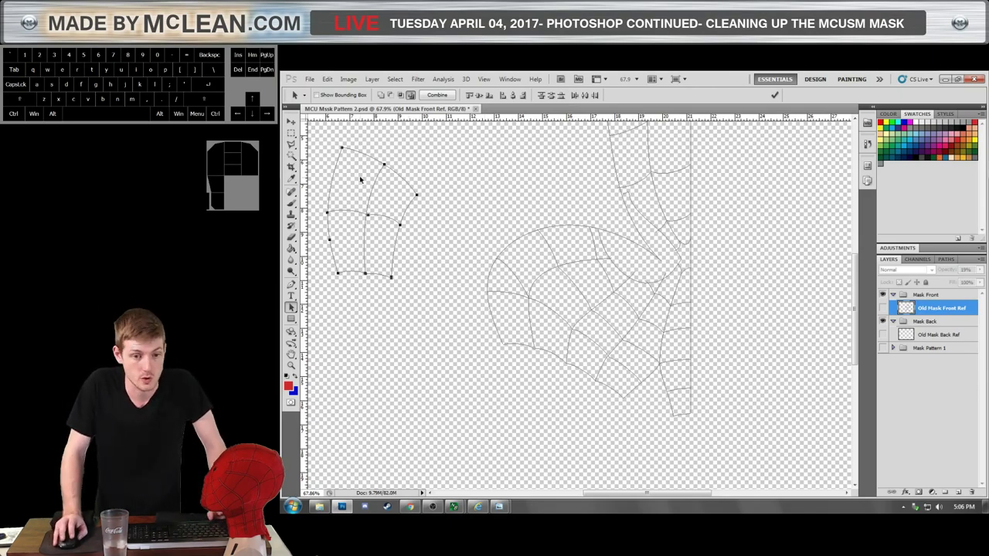
pyautogui.scroll(3)
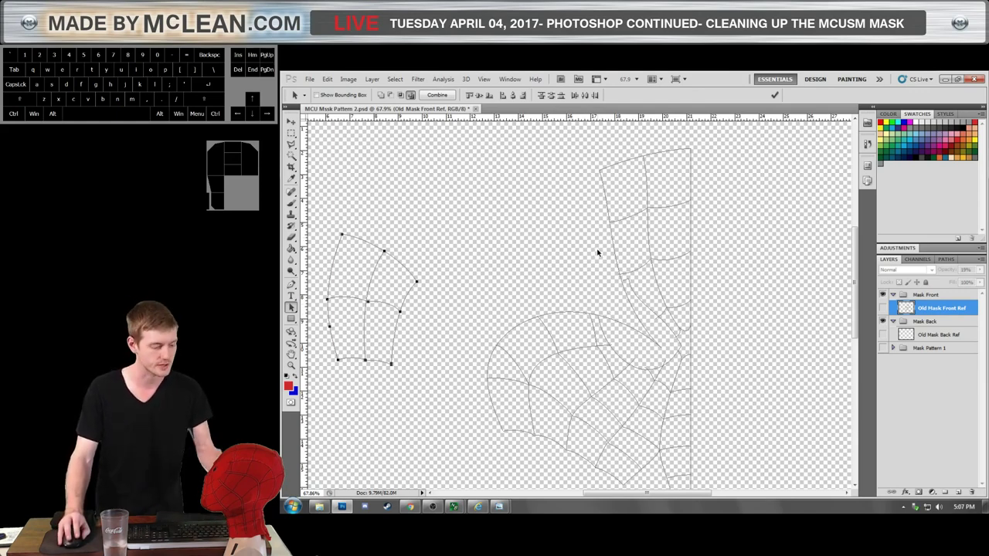
# Select the Mask Sketch path in the Paths panel and switch to the Pen tool for tracing.
pyautogui.click(549, 327)
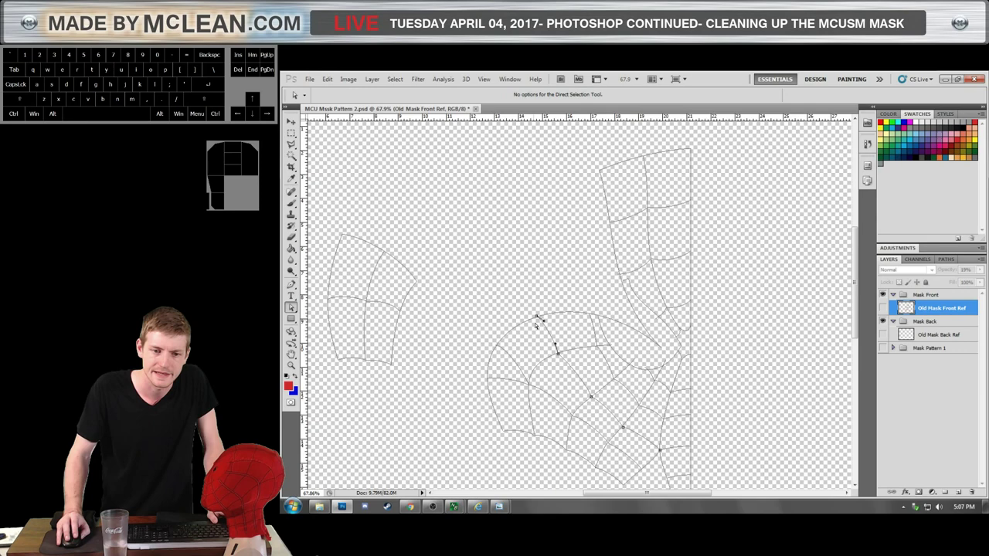
pyautogui.click(405, 309)
pyautogui.click(402, 307)
pyautogui.click(393, 328)
pyautogui.click(409, 329)
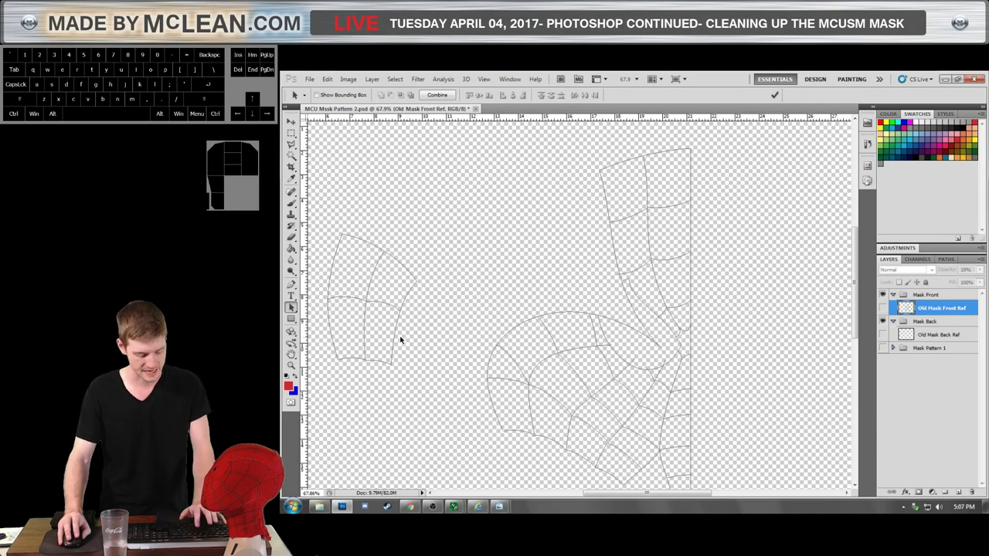
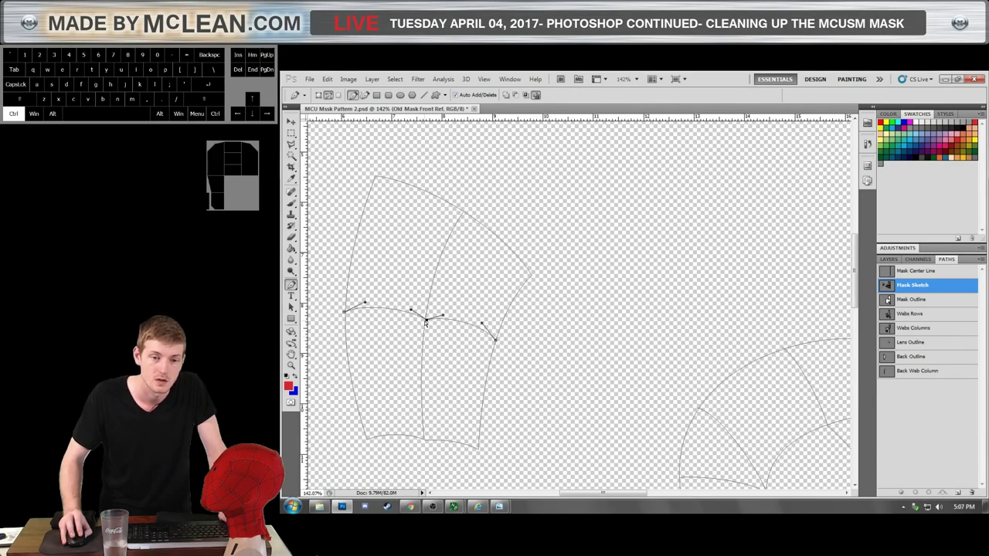
# Zoom in to check the flipped path section's alignment against the piece.
pyautogui.scroll(3)
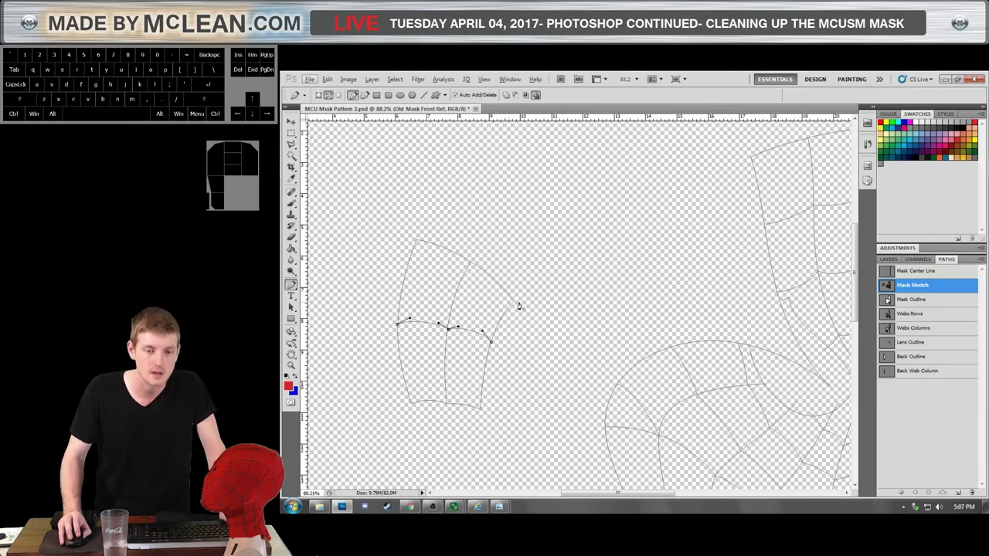
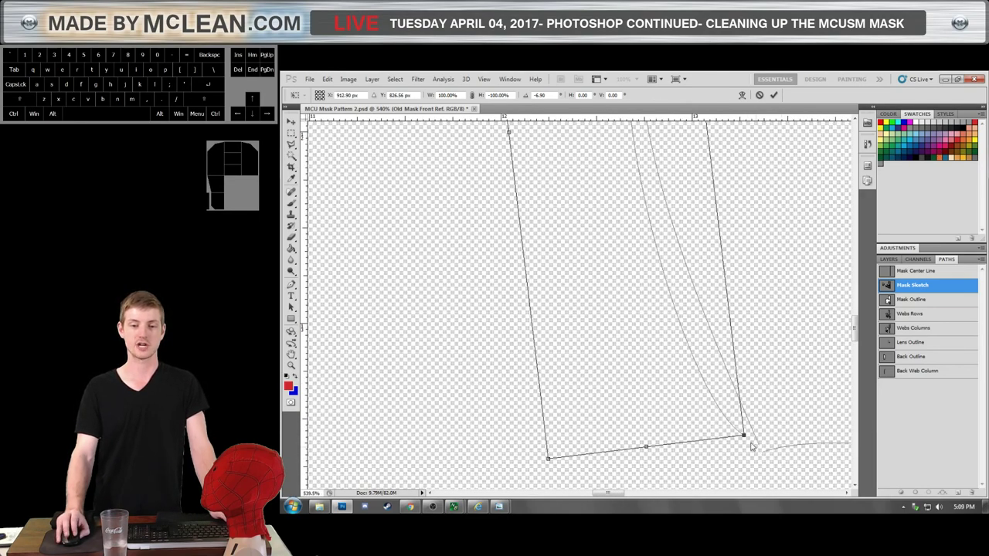
# Inspect and commit the rotated path section, then deselect it.
pyautogui.scroll(-3)
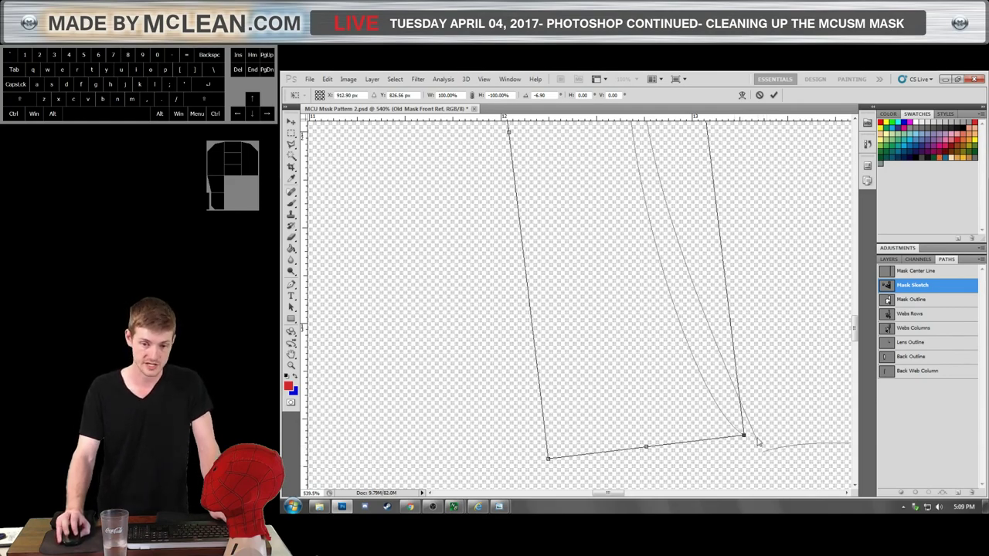
pyautogui.scroll(-3)
pyautogui.scroll(3)
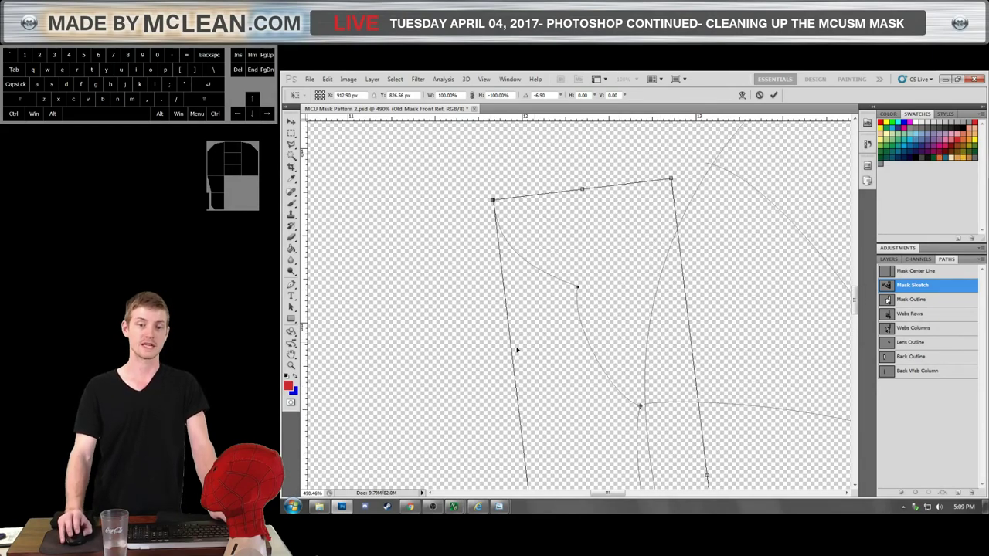
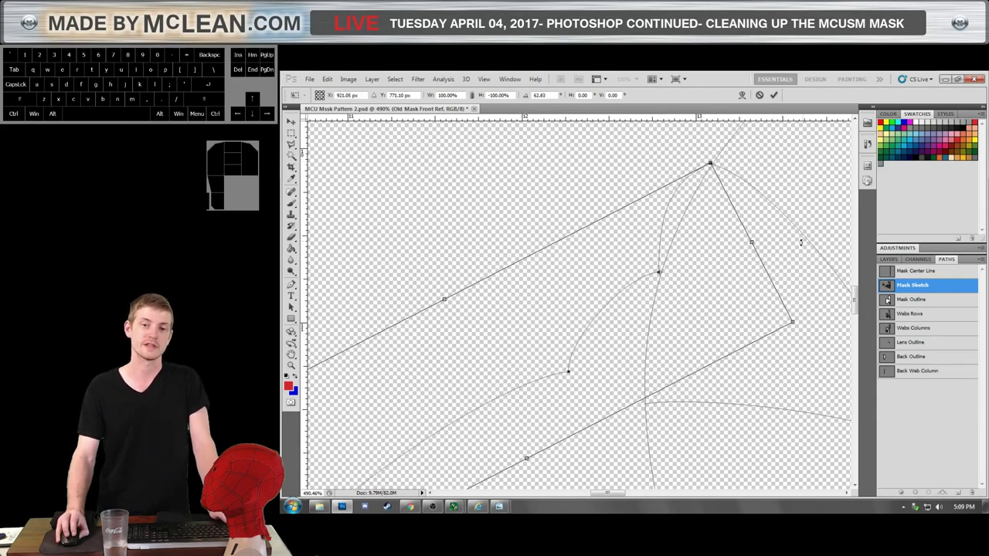
pyautogui.scroll(-3)
pyautogui.scroll(3)
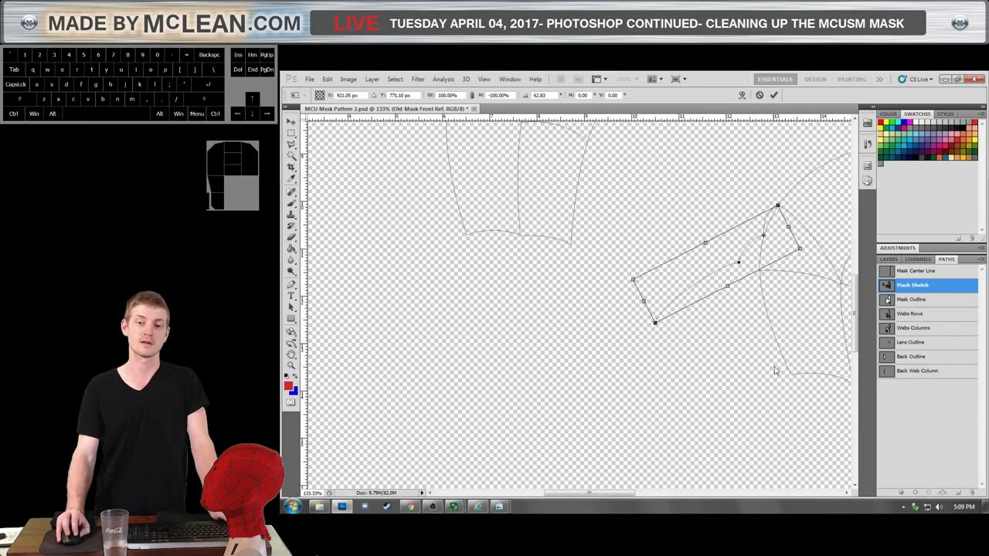
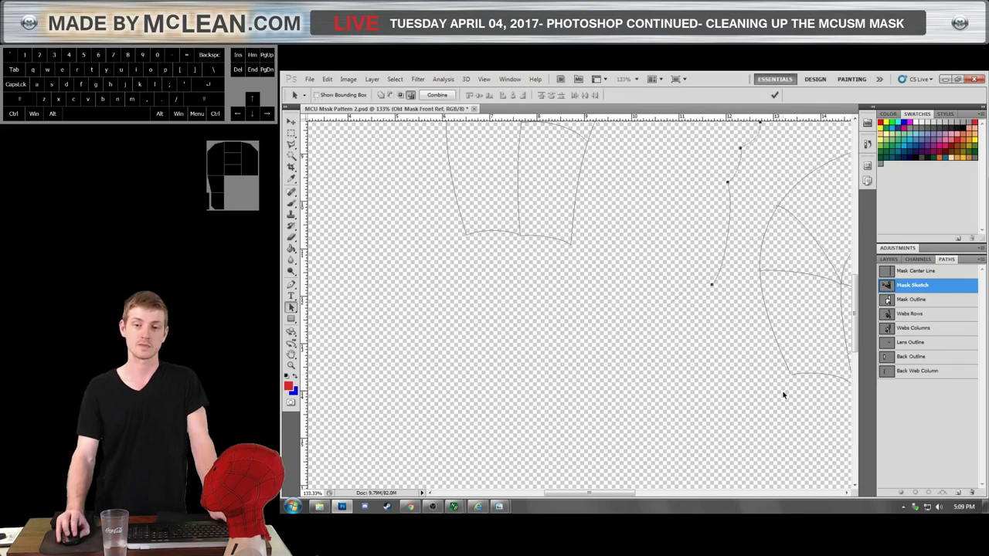
pyautogui.click(790, 376)
pyautogui.click(789, 392)
# Drag anchors to reshape the web lines at the cheek piece's lower junctions.
pyautogui.moveTo(788, 399); pyautogui.dragTo(802, 393)
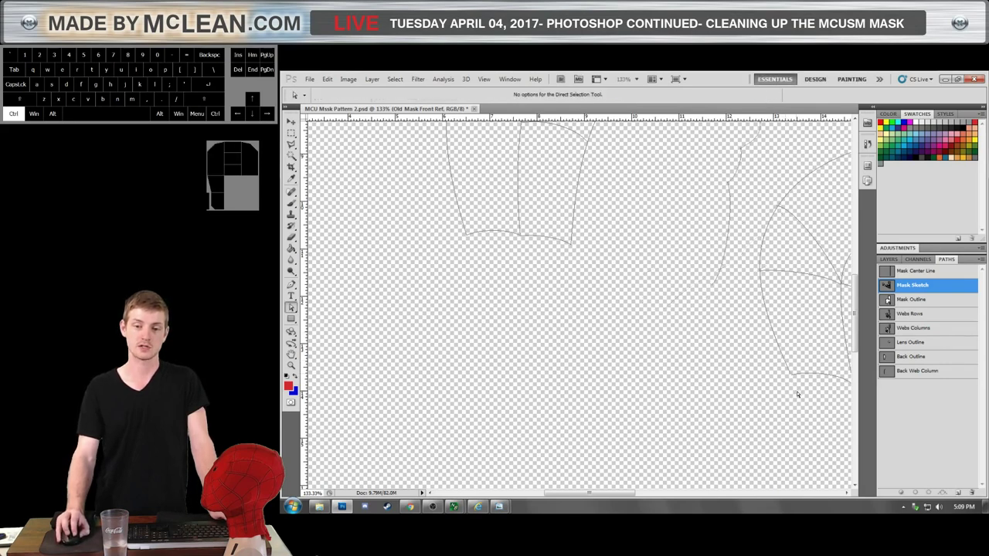
pyautogui.moveTo(790, 388); pyautogui.dragTo(805, 367)
pyautogui.moveTo(794, 380); pyautogui.dragTo(790, 372)
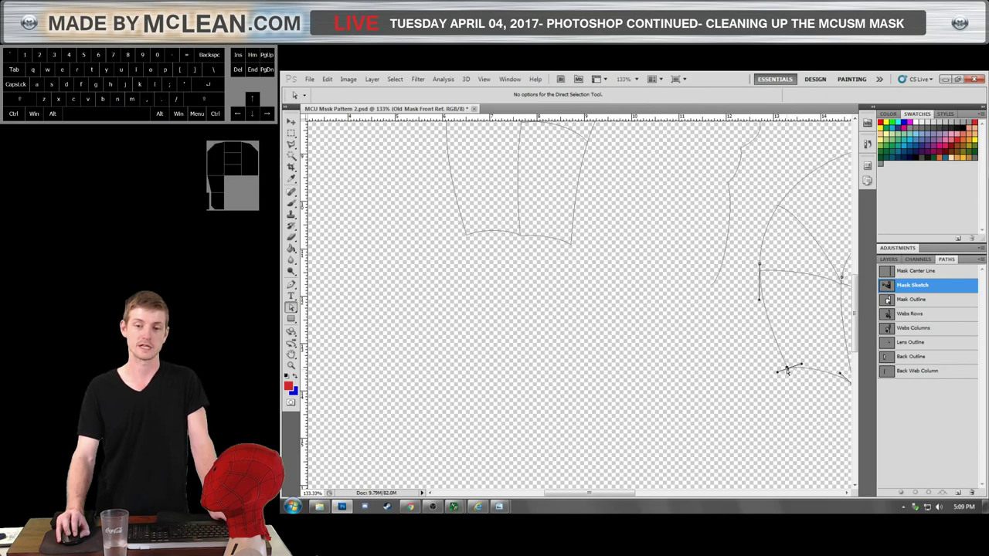
pyautogui.scroll(-3)
pyautogui.scroll(-3)
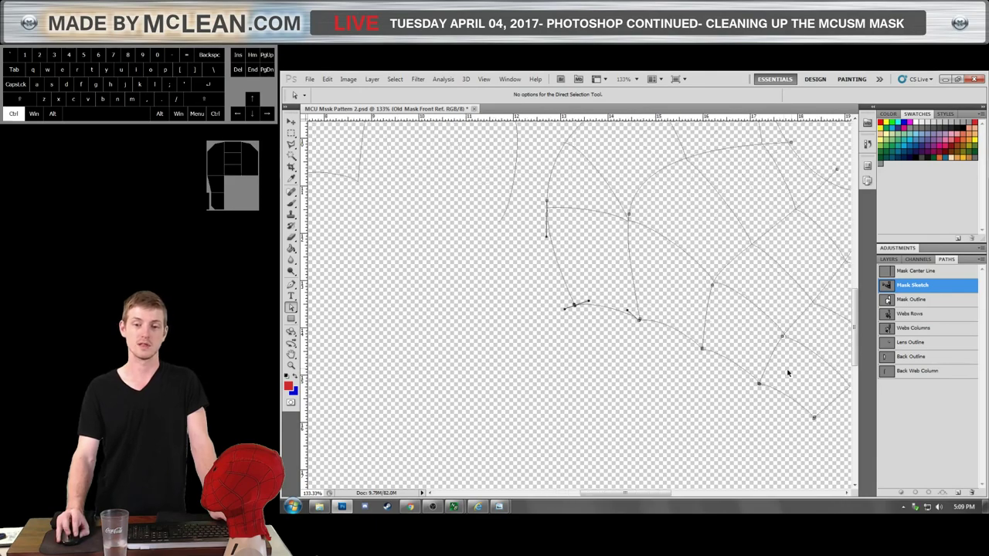
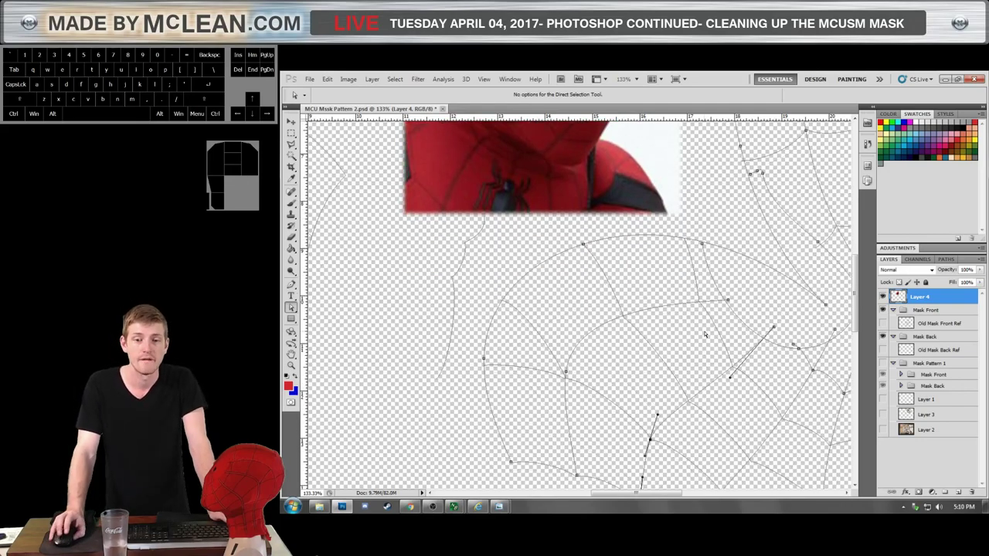
pyautogui.scroll(3)
pyautogui.scroll(-3)
pyautogui.scroll(3)
pyautogui.scroll(3)
pyautogui.scroll(-3)
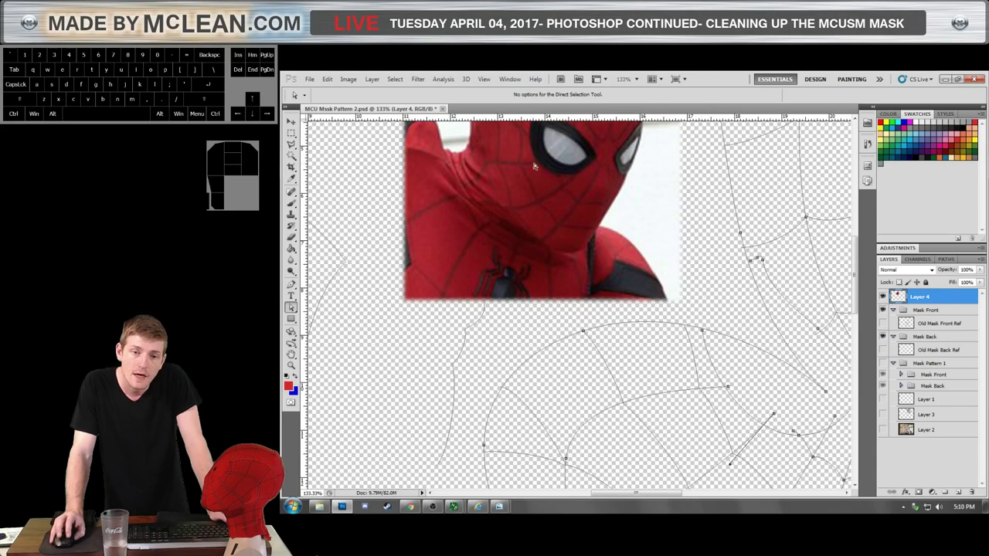
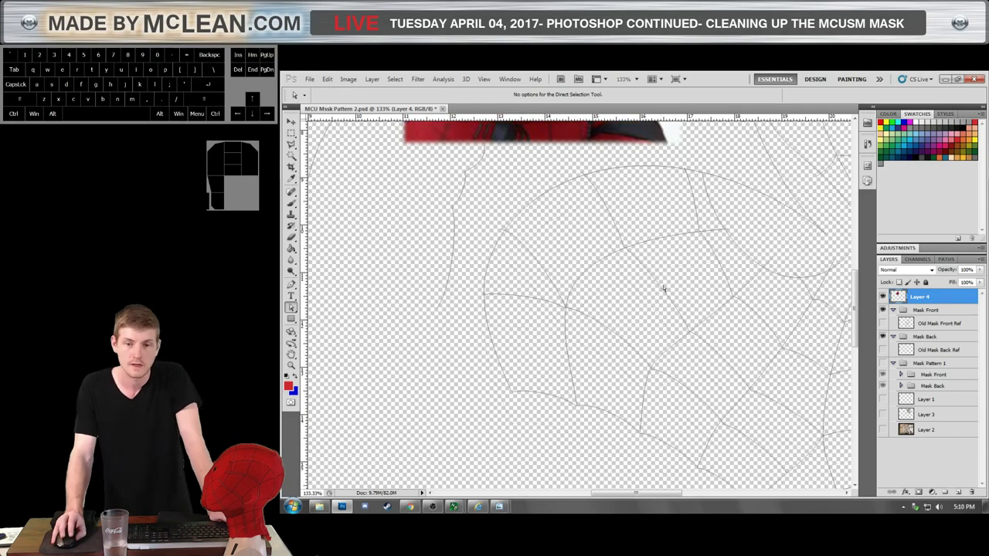
# Drag the anchor and handles of the web strand meeting the left outline to smooth its curve.
pyautogui.click(490, 286)
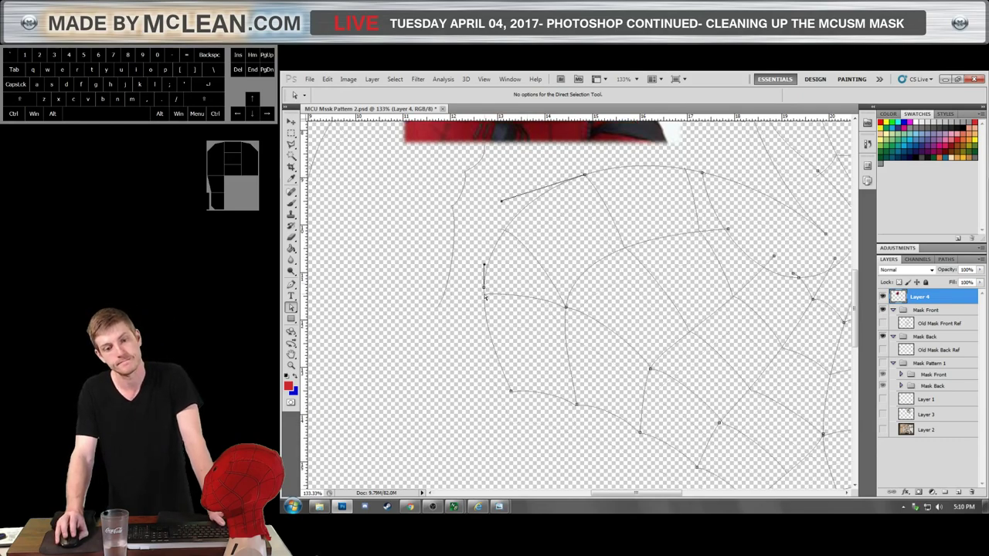
pyautogui.click(487, 293)
pyautogui.moveTo(482, 285); pyautogui.dragTo(495, 310)
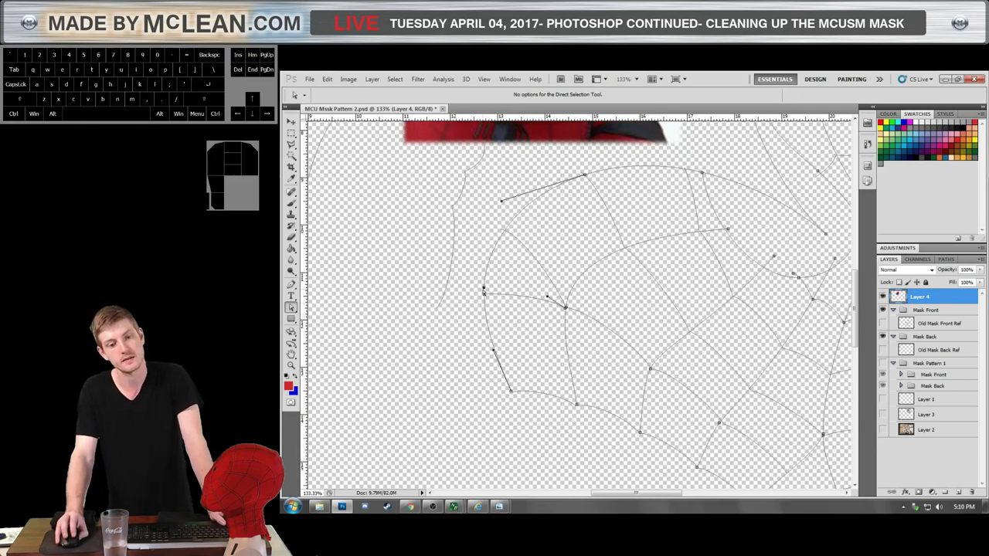
pyautogui.moveTo(491, 414); pyautogui.dragTo(539, 374)
pyautogui.moveTo(487, 299); pyautogui.dragTo(490, 298)
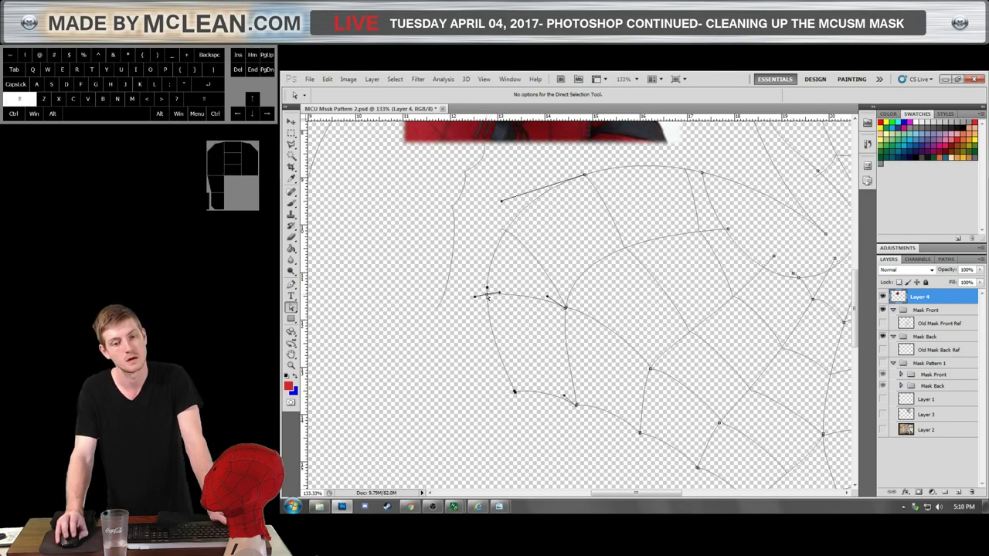
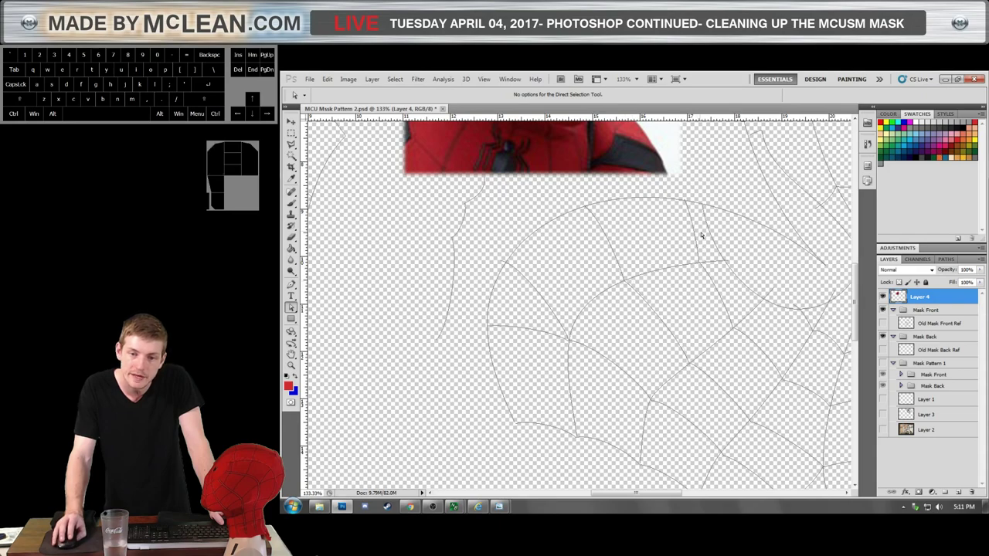
pyautogui.click(700, 232)
pyautogui.click(690, 201)
pyautogui.click(687, 201)
pyautogui.scroll(3)
pyautogui.scroll(-3)
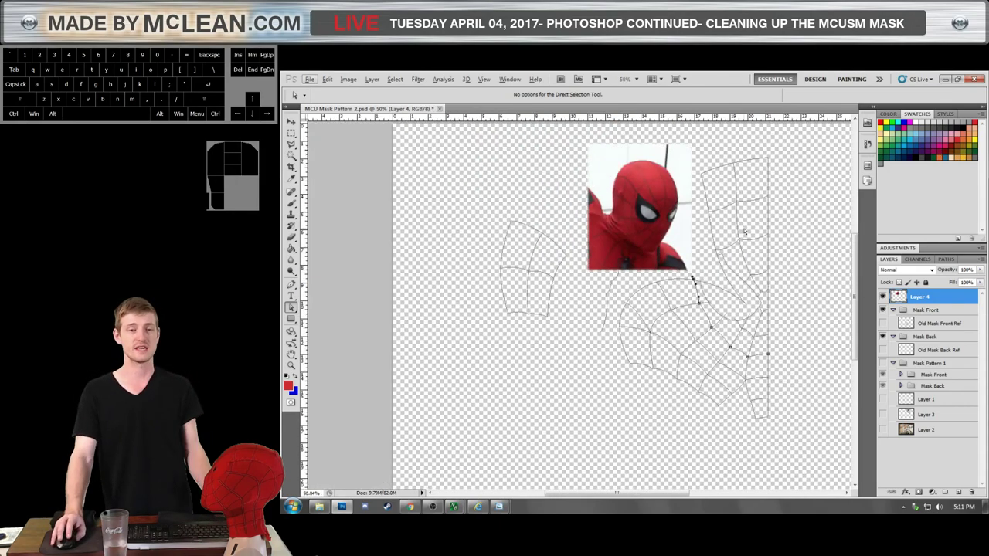
pyautogui.scroll(3)
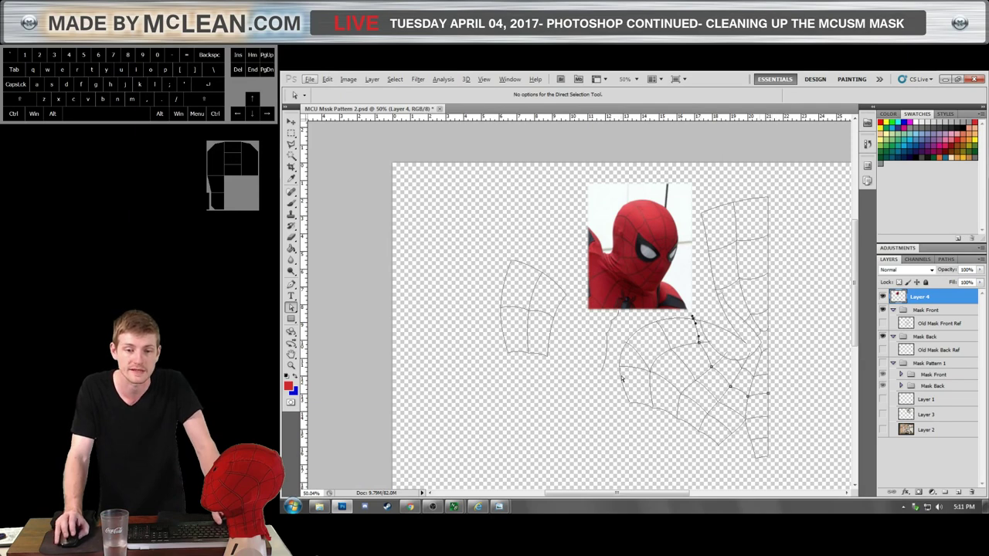
pyautogui.scroll(3)
pyautogui.scroll(3)
pyautogui.scroll(-3)
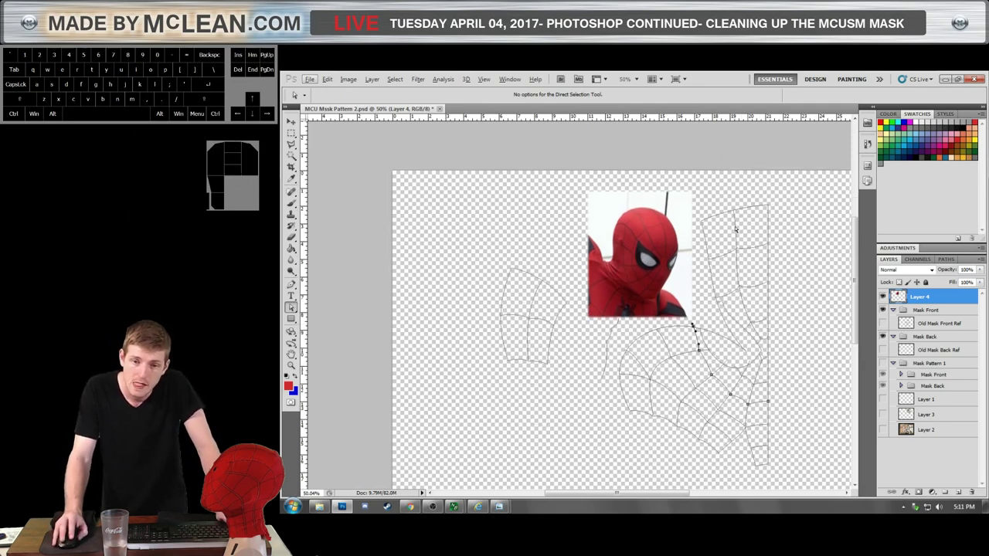
pyautogui.scroll(-3)
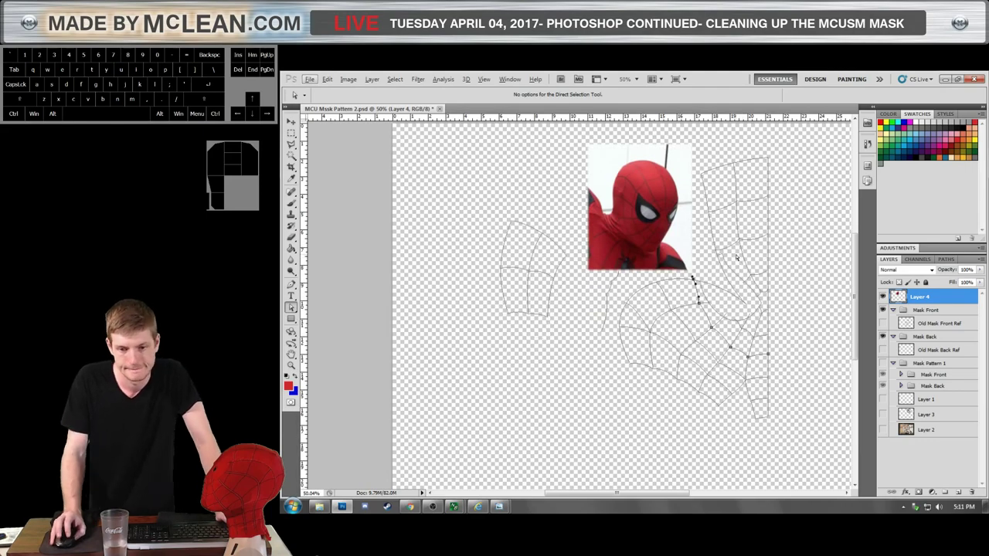
pyautogui.scroll(3)
pyautogui.scroll(3)
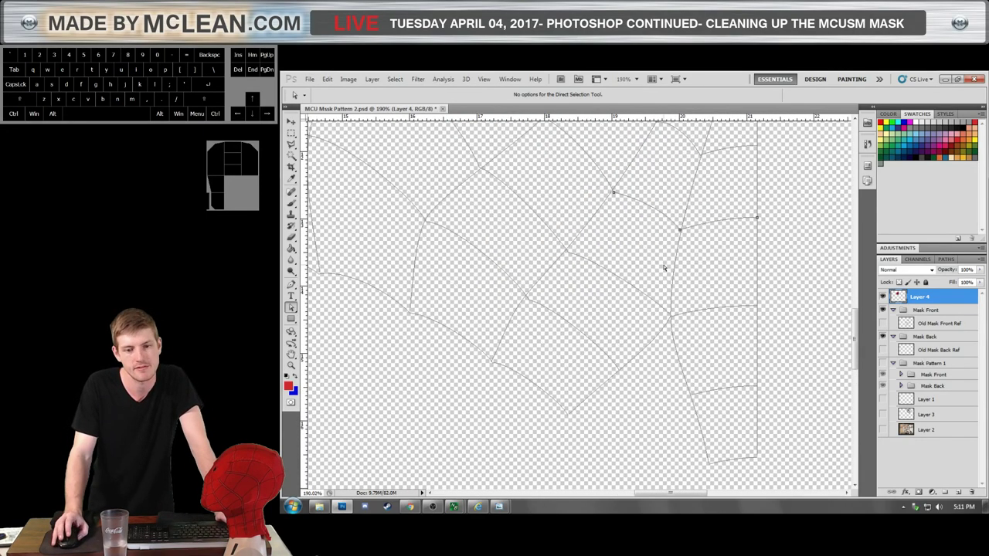
pyautogui.scroll(3)
pyautogui.click(617, 283)
pyautogui.click(609, 290)
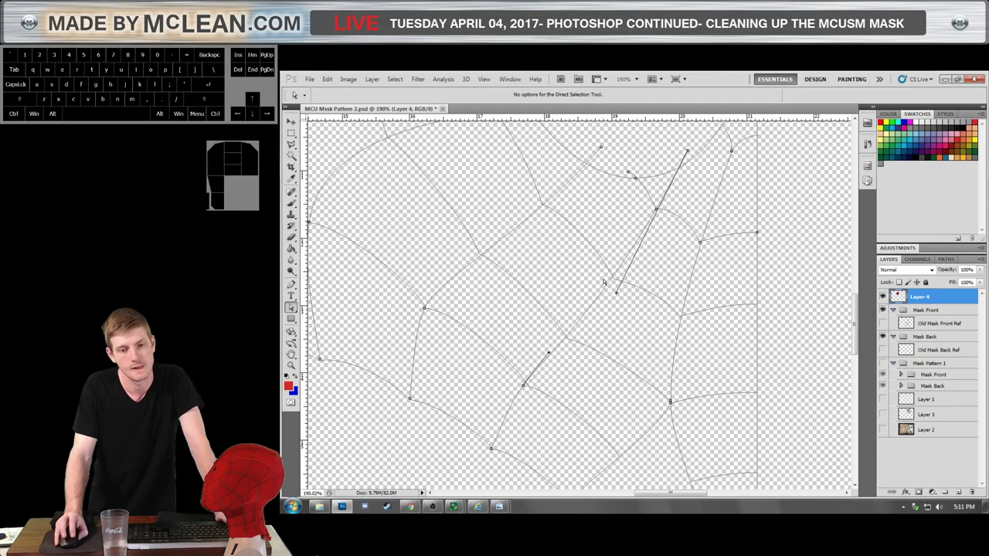
pyautogui.scroll(3)
pyautogui.scroll(-3)
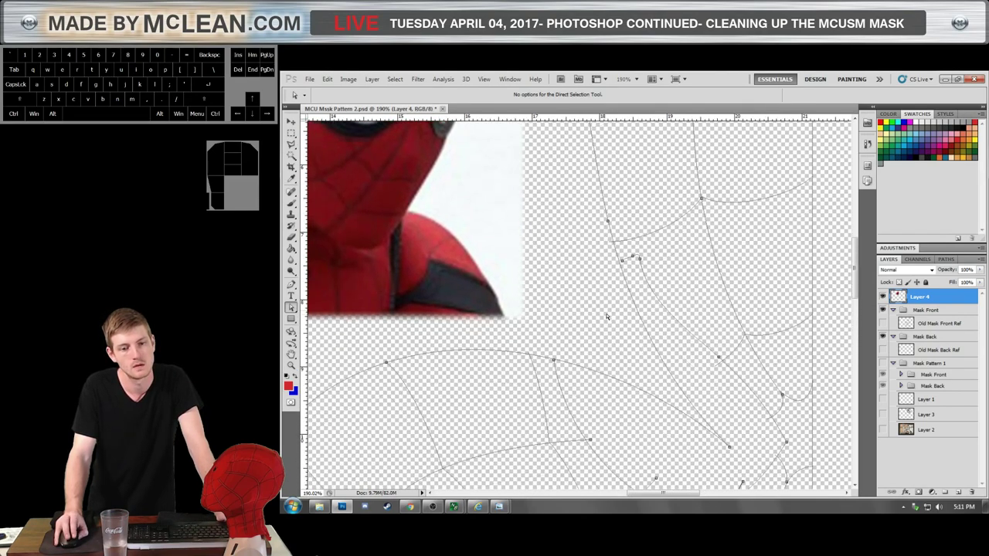
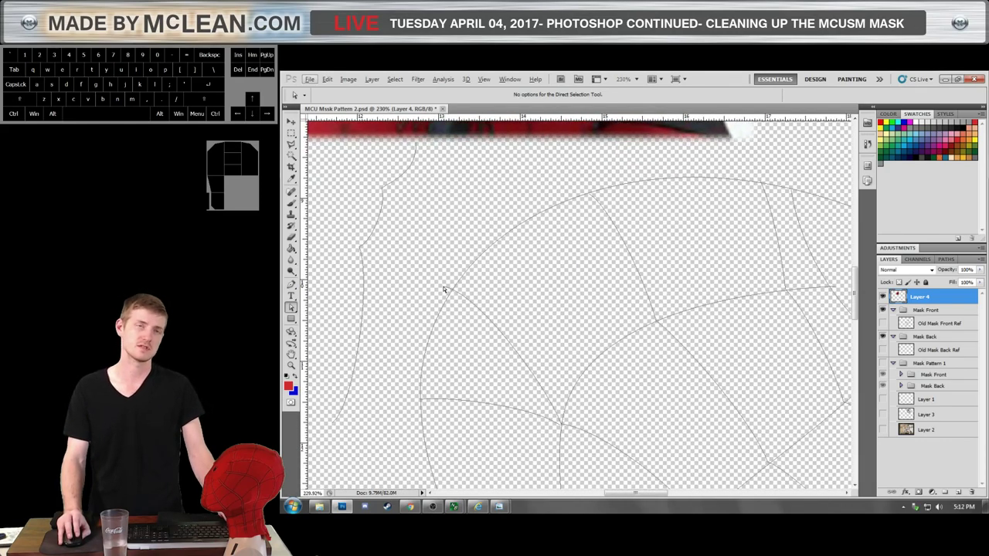
# Pull the curve handle of the strand at the left outline to reshape it, then deselect.
pyautogui.click(448, 289)
pyautogui.click(445, 288)
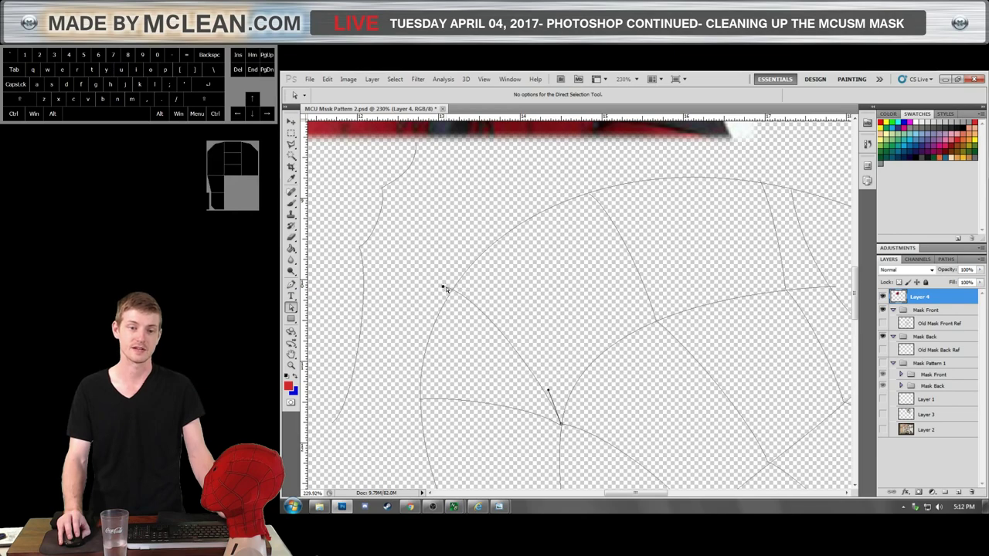
pyautogui.moveTo(447, 290); pyautogui.dragTo(453, 293)
pyautogui.click(479, 280)
# Zoom around the cheek piece to inspect the edge-column junction close up.
pyautogui.scroll(-3)
pyautogui.scroll(-3)
pyautogui.scroll(3)
pyautogui.scroll(3)
pyautogui.scroll(-3)
pyautogui.scroll(-3)
pyautogui.scroll(-3)
pyautogui.scroll(-3)
pyautogui.scroll(-3)
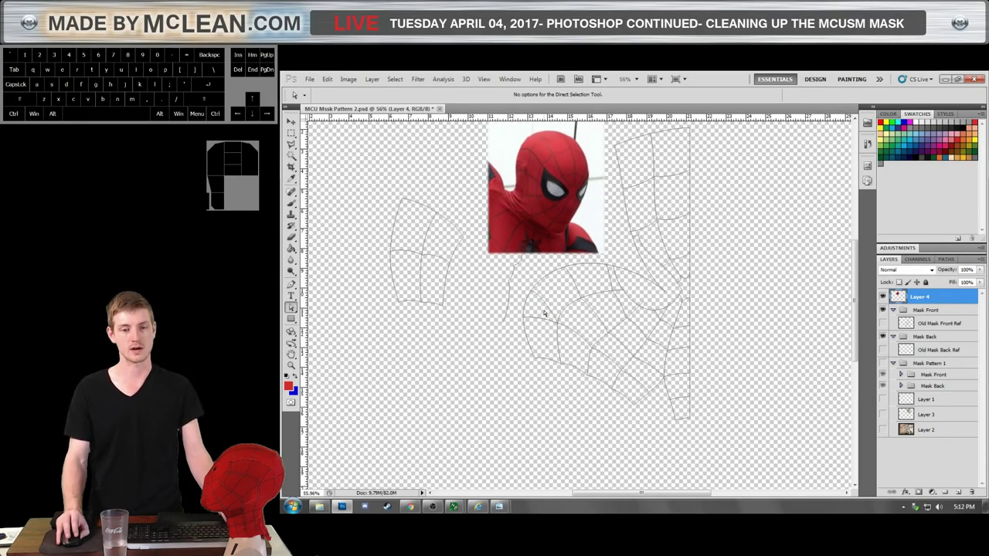
pyautogui.scroll(-3)
pyautogui.scroll(3)
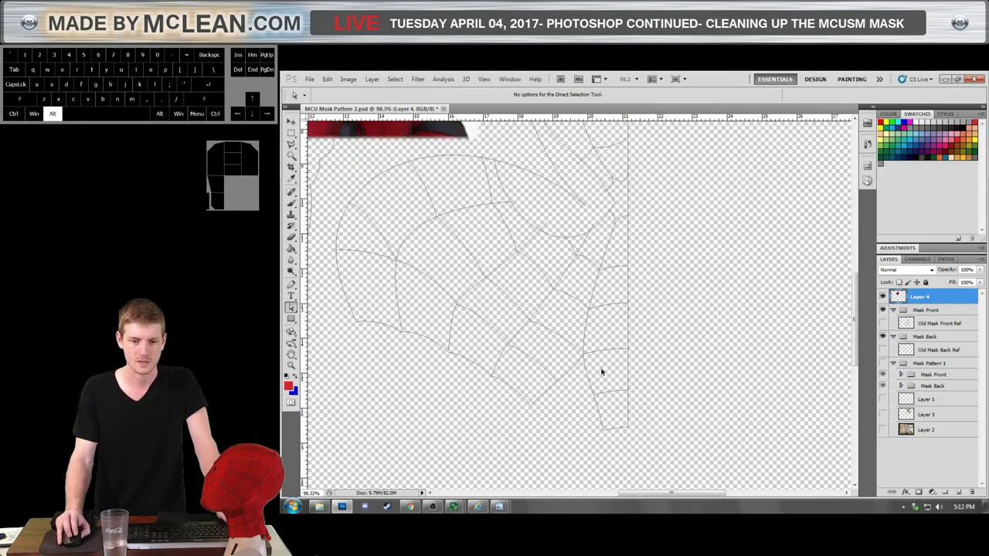
pyautogui.scroll(3)
pyautogui.scroll(-3)
pyautogui.scroll(-3)
pyautogui.scroll(3)
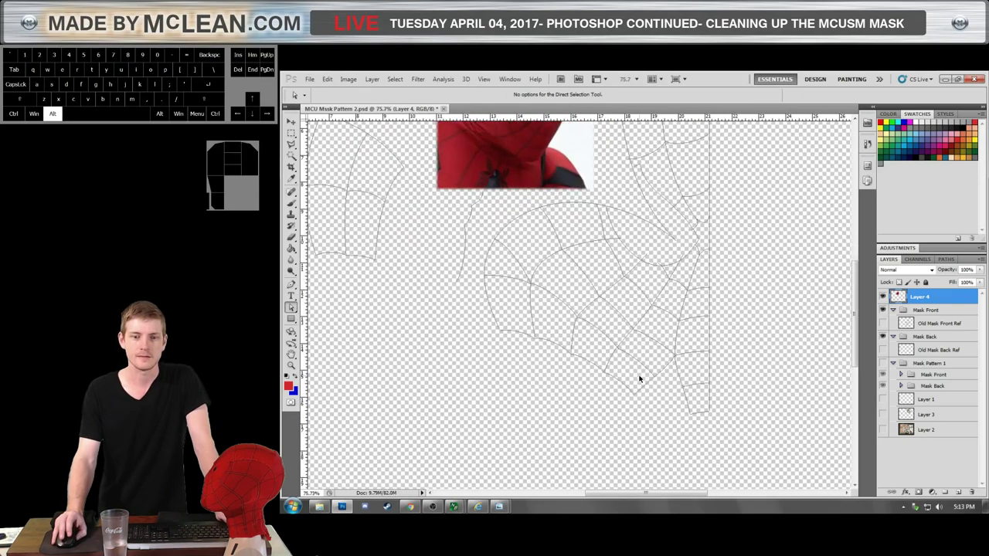
pyautogui.scroll(3)
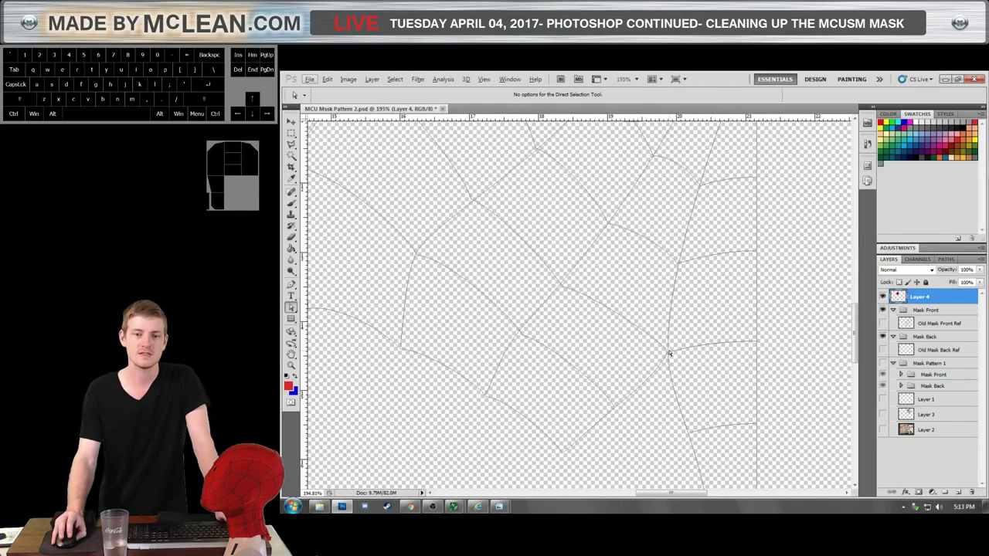
pyautogui.scroll(3)
pyautogui.click(673, 364)
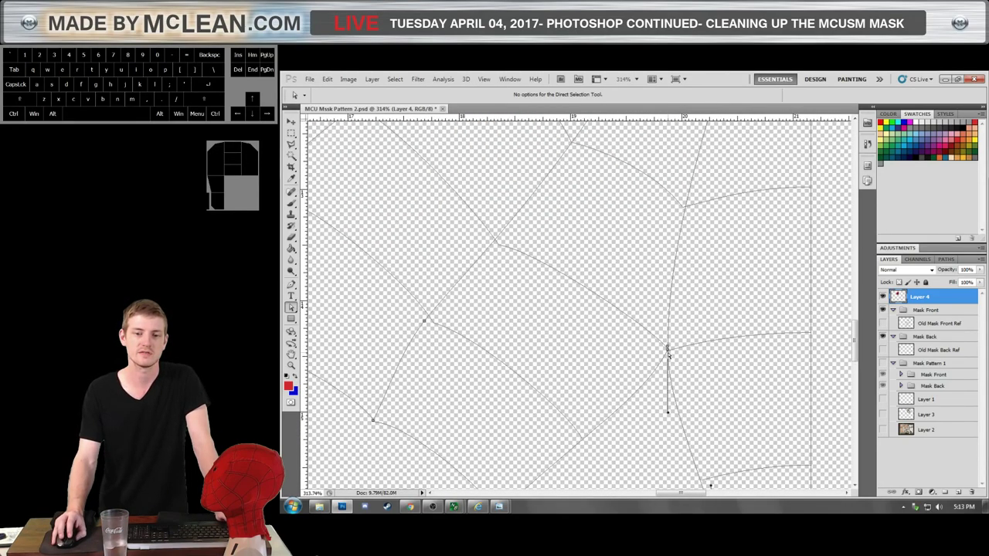
pyautogui.click(671, 355)
pyautogui.click(671, 375)
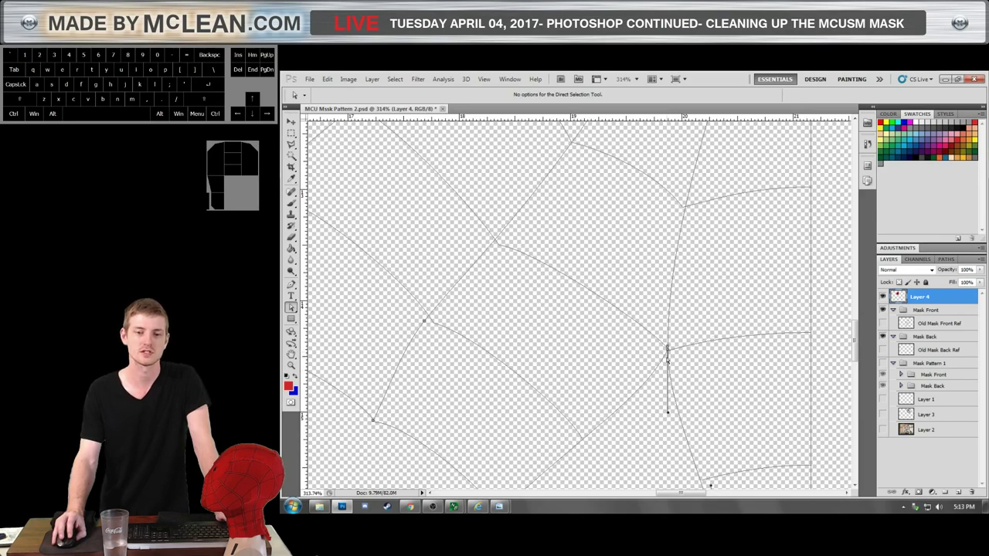
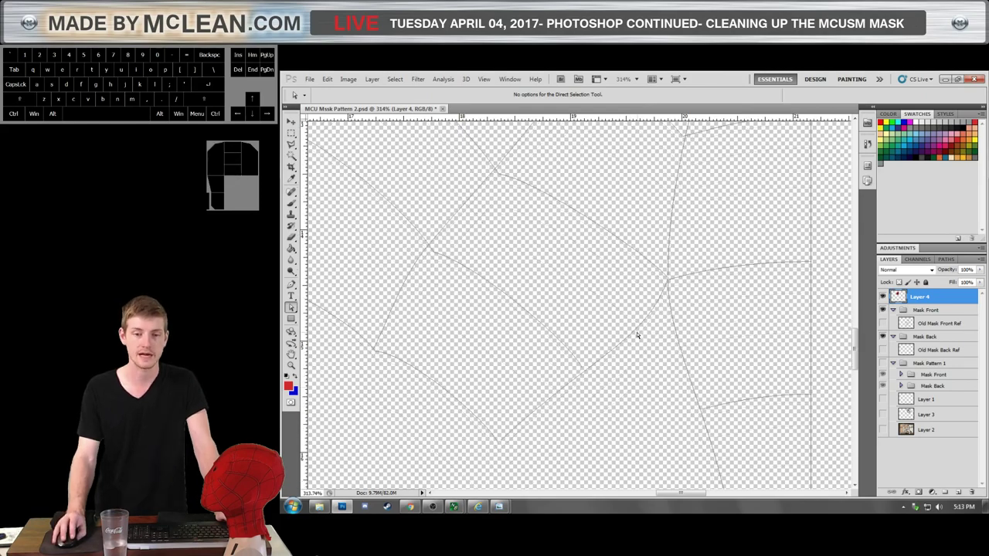
pyautogui.click(638, 334)
pyautogui.click(649, 348)
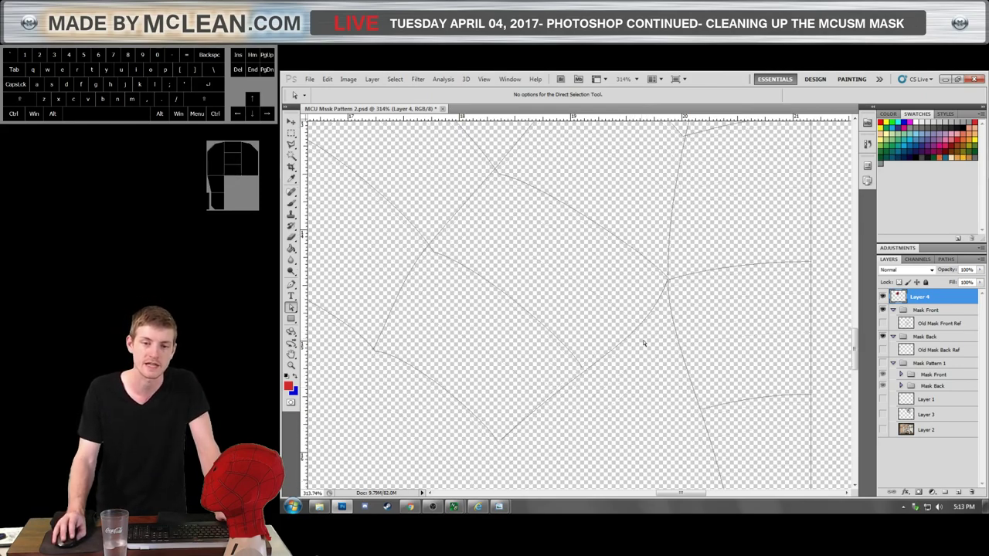
pyautogui.click(637, 337)
pyautogui.click(650, 348)
pyautogui.click(637, 335)
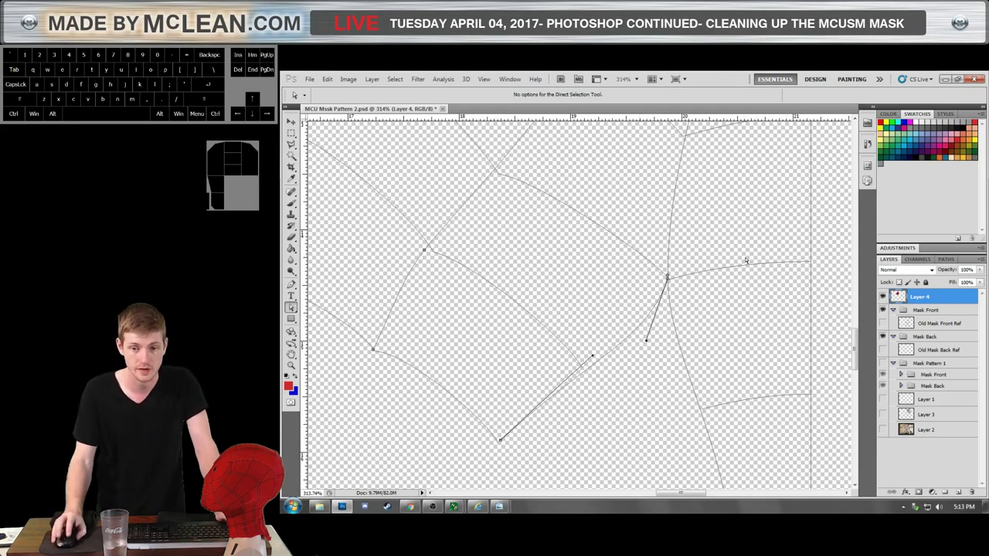
pyautogui.scroll(3)
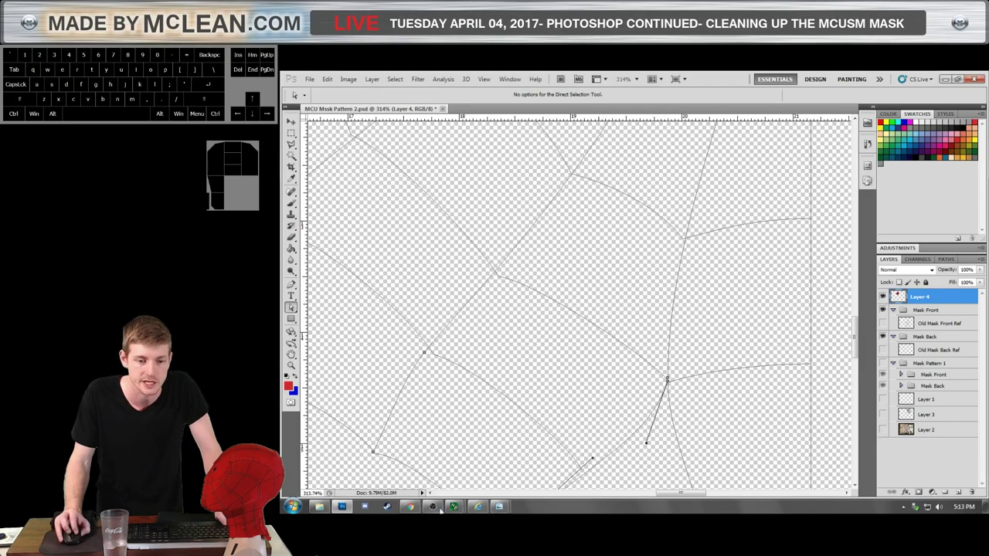
pyautogui.scroll(3)
pyautogui.scroll(-3)
pyautogui.scroll(3)
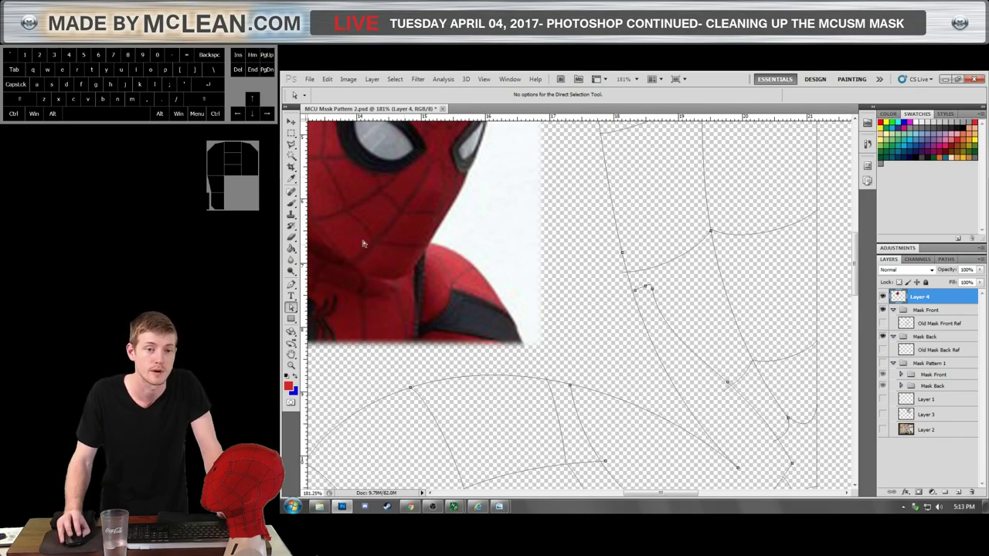
pyautogui.scroll(-3)
pyautogui.press('1')
pyautogui.press('5')
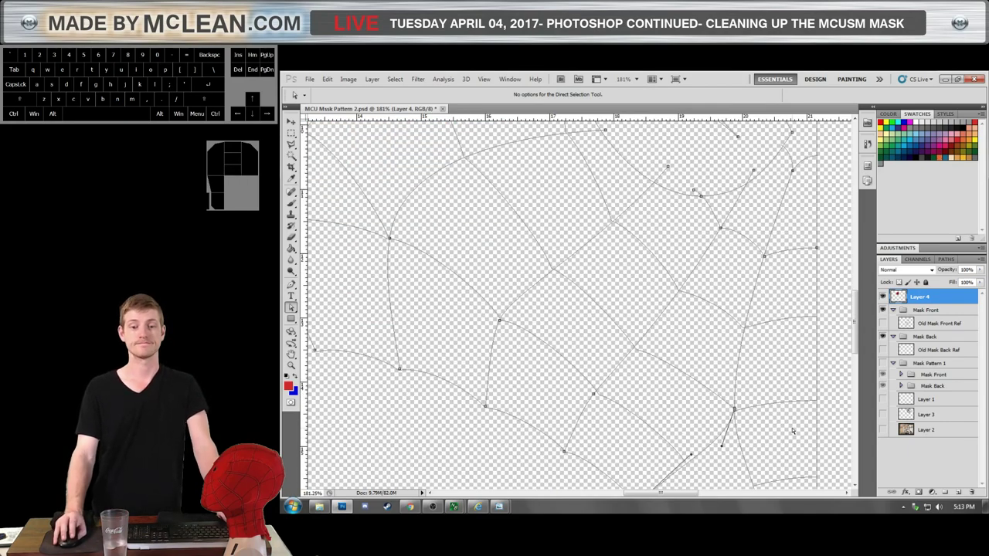
pyautogui.click(403, 329)
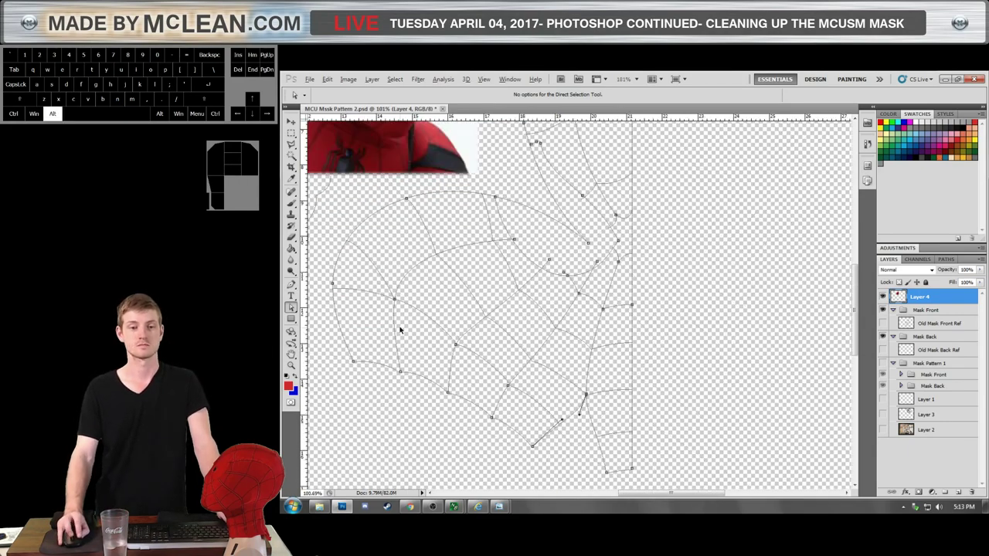
pyautogui.click(396, 252)
pyautogui.scroll(3)
pyautogui.scroll(-3)
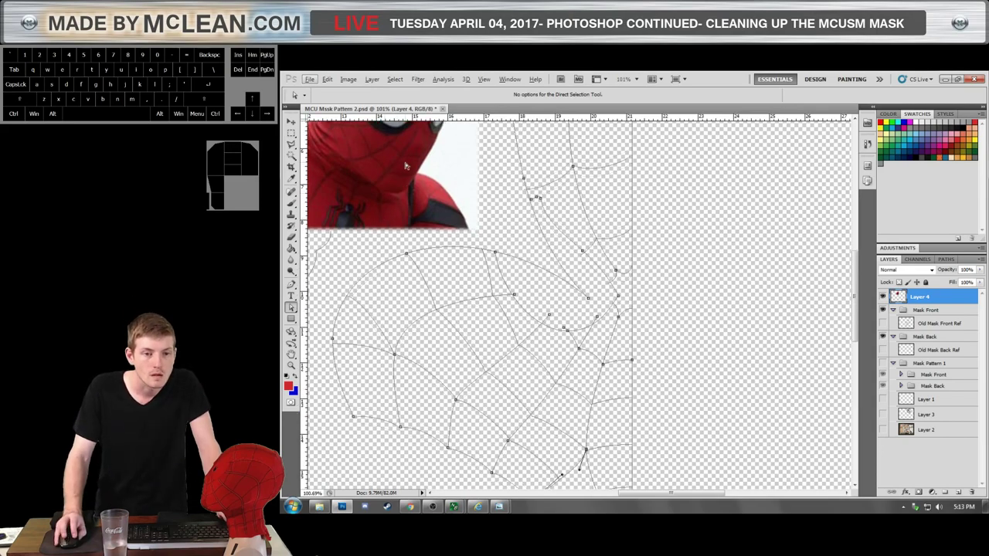
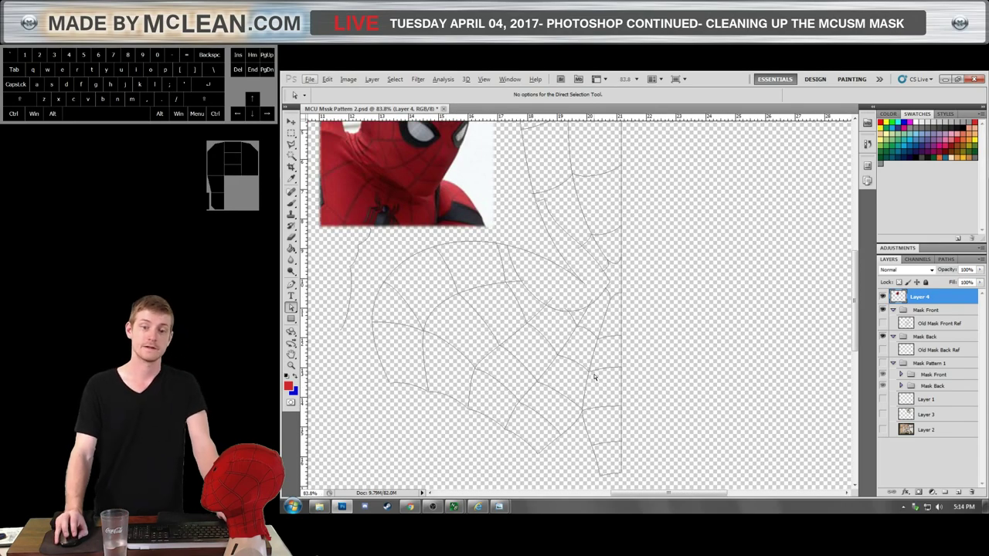
# Move an anchor of the vertical web strand on the cheek piece's left side to reshape it.
pyautogui.scroll(3)
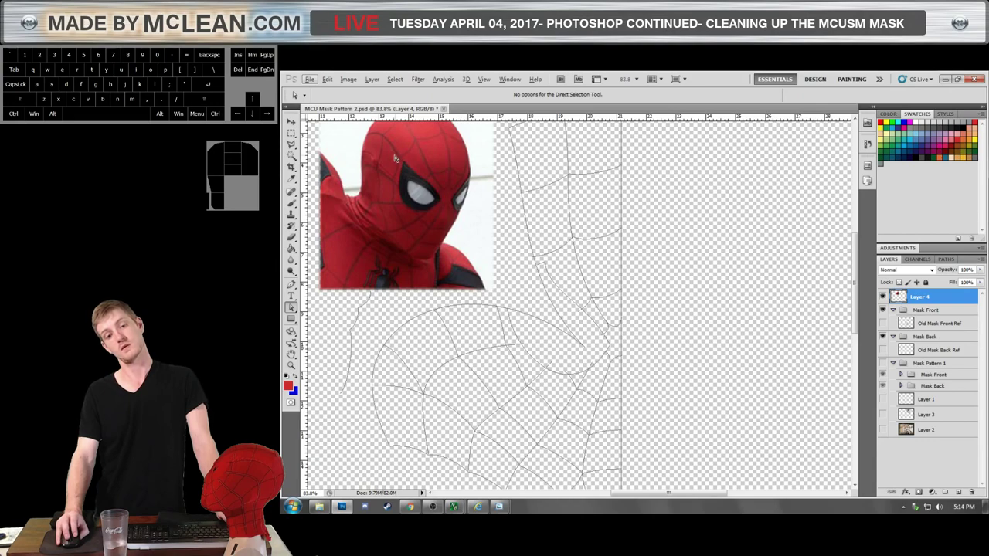
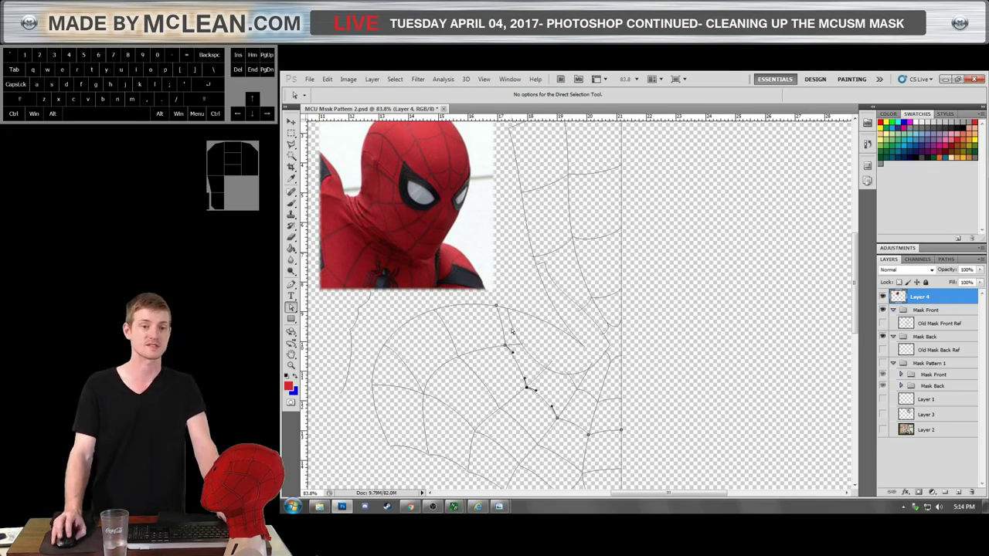
pyautogui.click(449, 360)
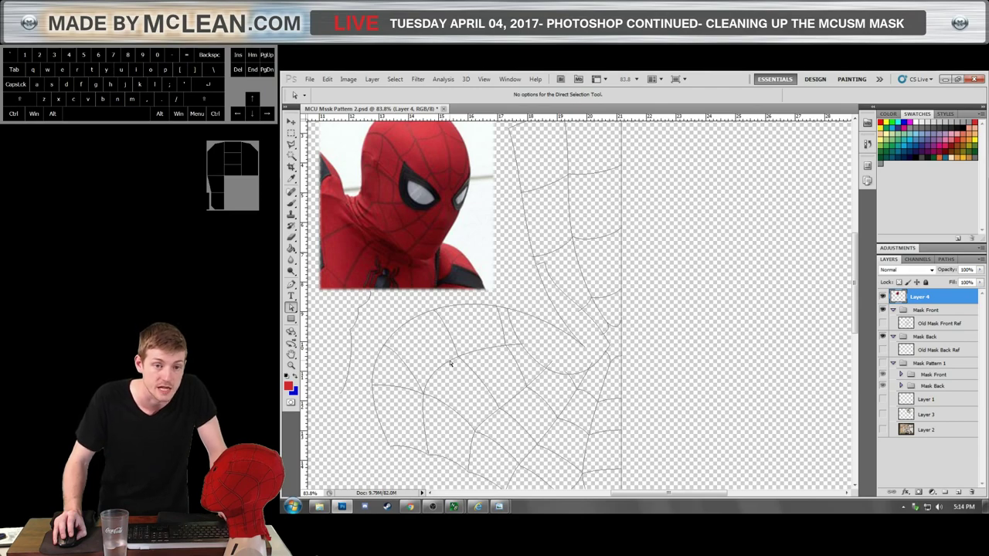
pyautogui.click(448, 369)
pyautogui.click(444, 367)
pyautogui.click(444, 373)
pyautogui.click(441, 372)
pyautogui.moveTo(427, 398); pyautogui.dragTo(428, 401)
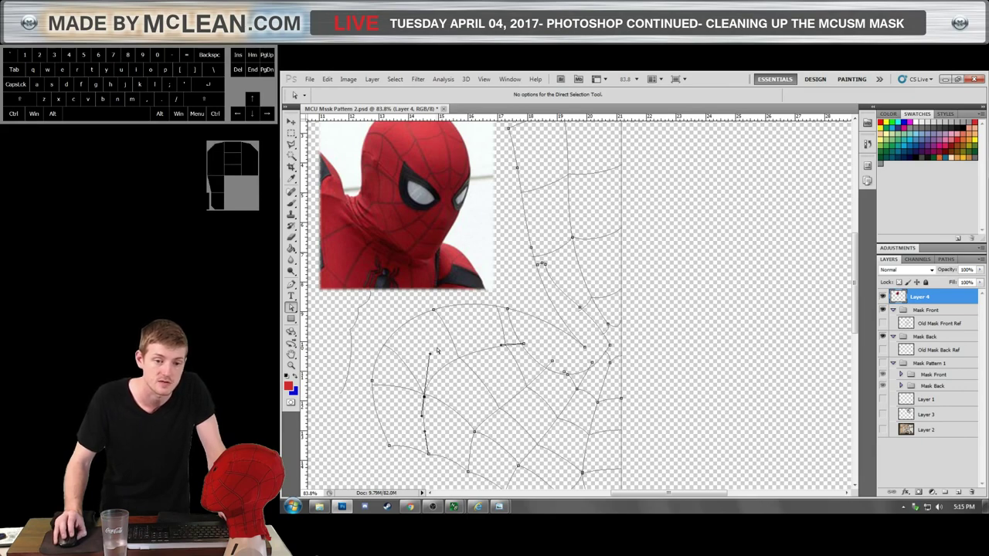
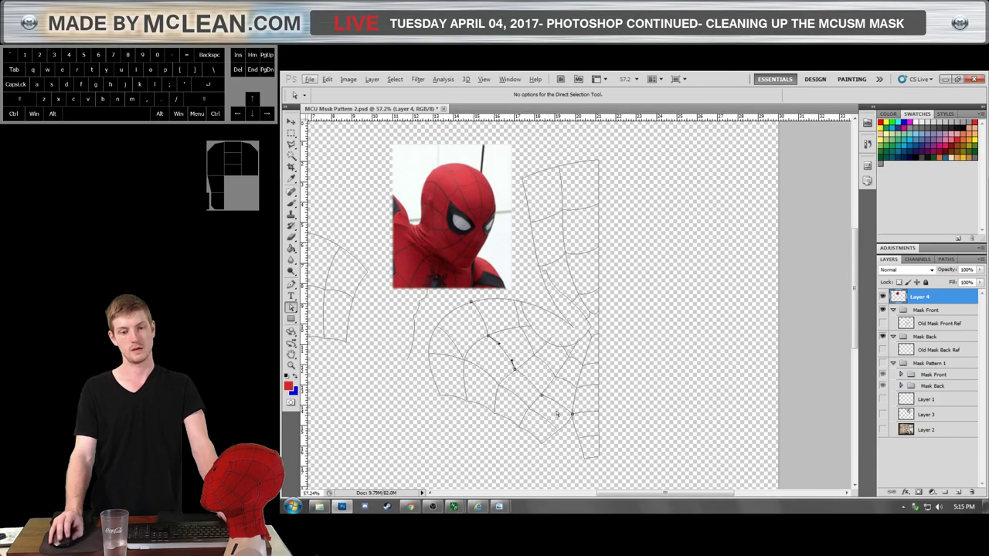
# Select the short junction strand near the strip and pull its curve, undoing the first attempt.
pyautogui.scroll(3)
pyautogui.scroll(-3)
pyautogui.scroll(3)
pyautogui.scroll(-3)
pyautogui.doubleClick(537, 379)
pyautogui.doubleClick(527, 359)
pyautogui.click(519, 356)
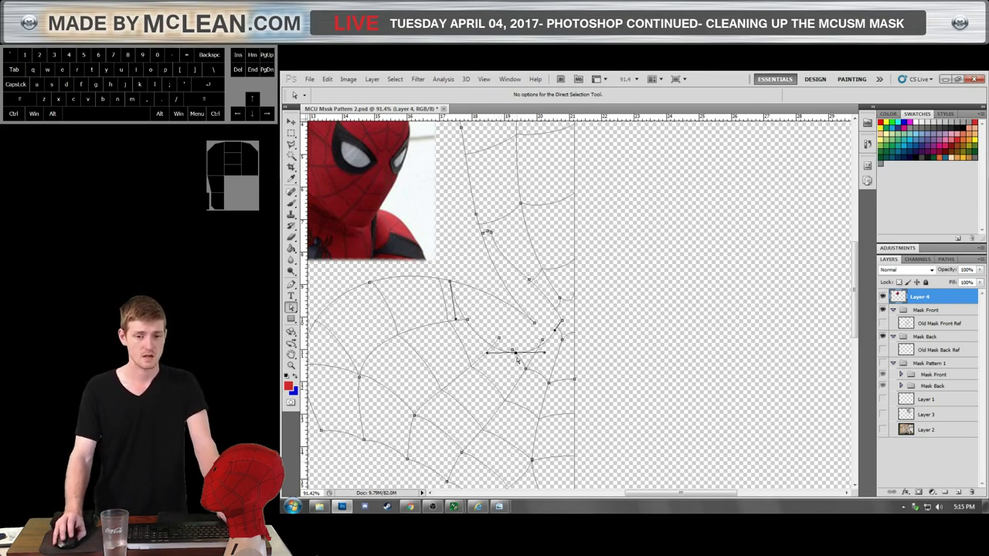
pyautogui.click(520, 357)
pyautogui.moveTo(519, 357); pyautogui.dragTo(517, 359)
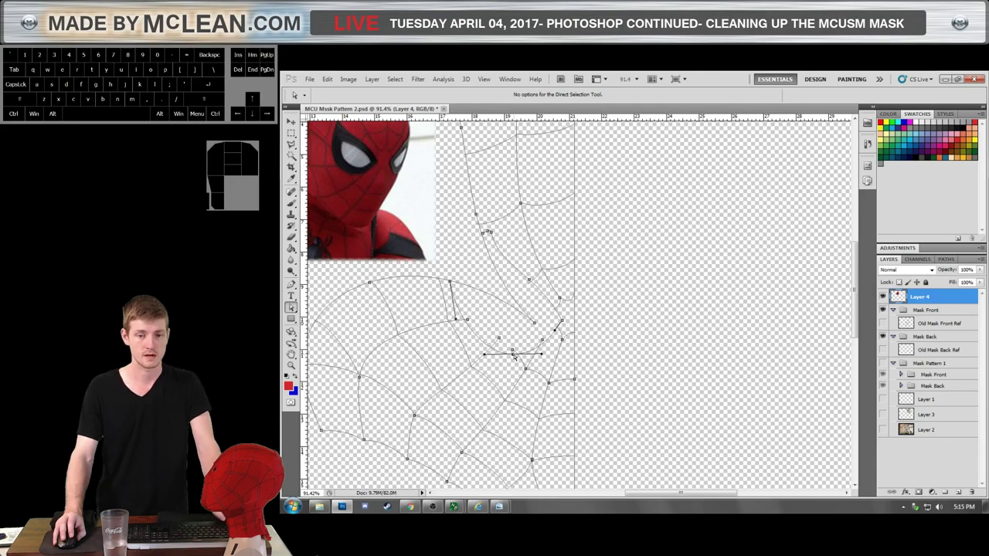
pyautogui.press('ctrl+z')
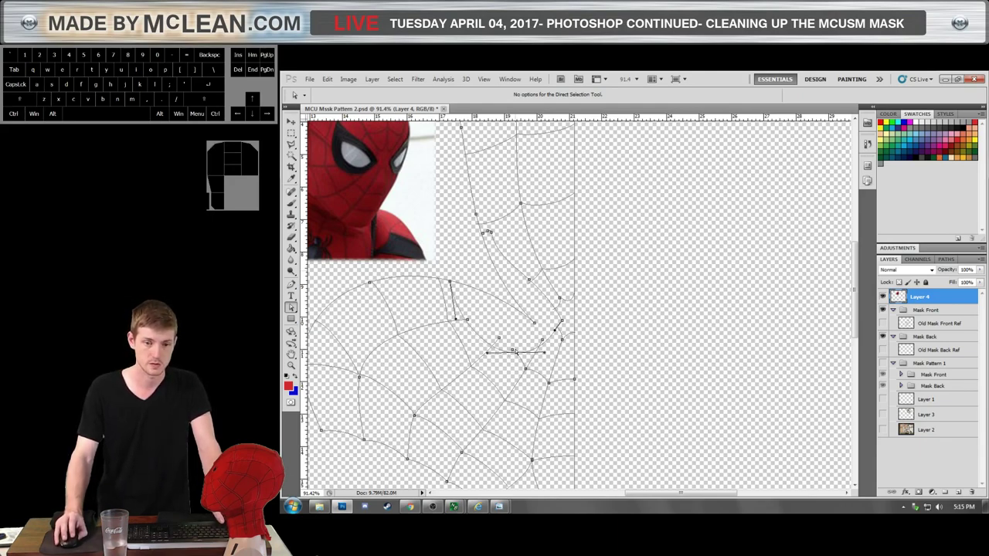
# Reshape the junction strand's curve from another anchor and deselect it.
pyautogui.click(516, 352)
pyautogui.moveTo(516, 353); pyautogui.dragTo(513, 353)
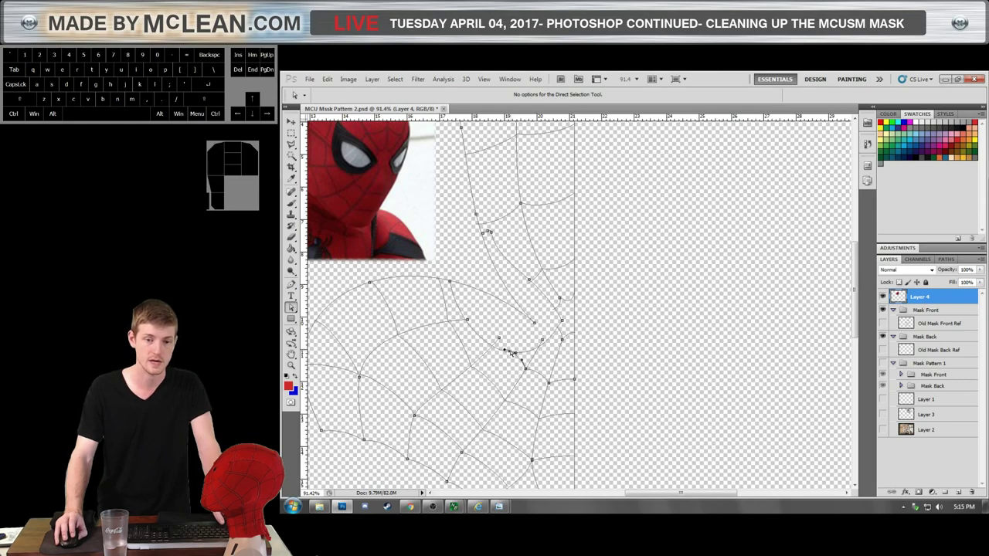
pyautogui.click(507, 377)
# Nudge an anchor to straighten the strand running down from the cheek piece's top.
pyautogui.scroll(-3)
pyautogui.scroll(3)
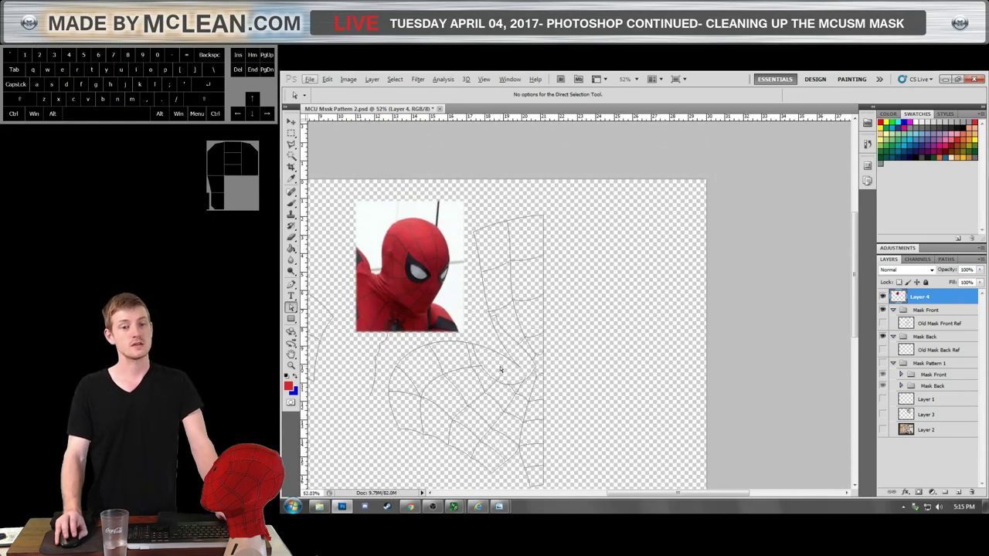
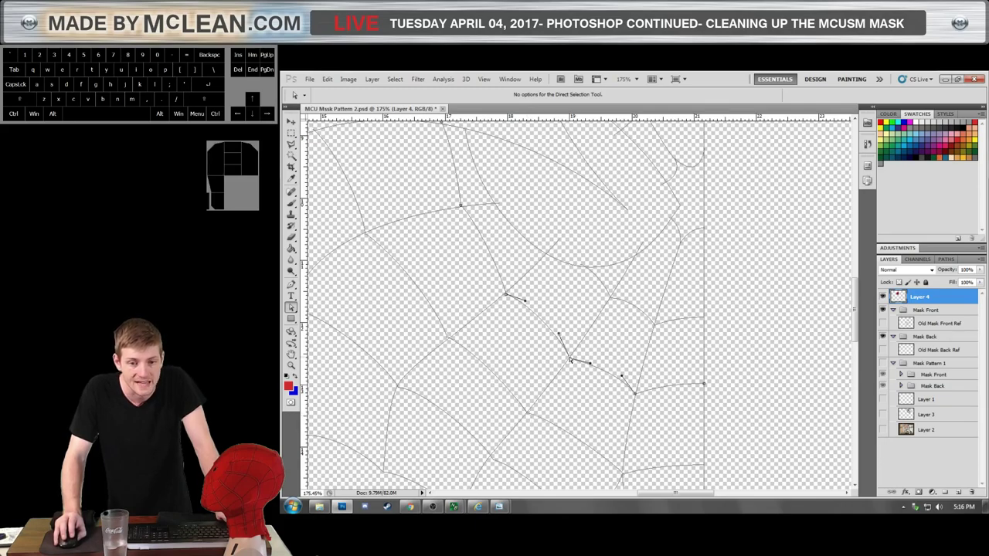
pyautogui.scroll(-3)
pyautogui.scroll(-3)
pyautogui.scroll(-3)
pyautogui.scroll(3)
pyautogui.click(515, 378)
pyautogui.moveTo(515, 377); pyautogui.dragTo(515, 378)
# Deselect the cheek piece's paths and zoom out to view all pieces together.
pyautogui.scroll(-3)
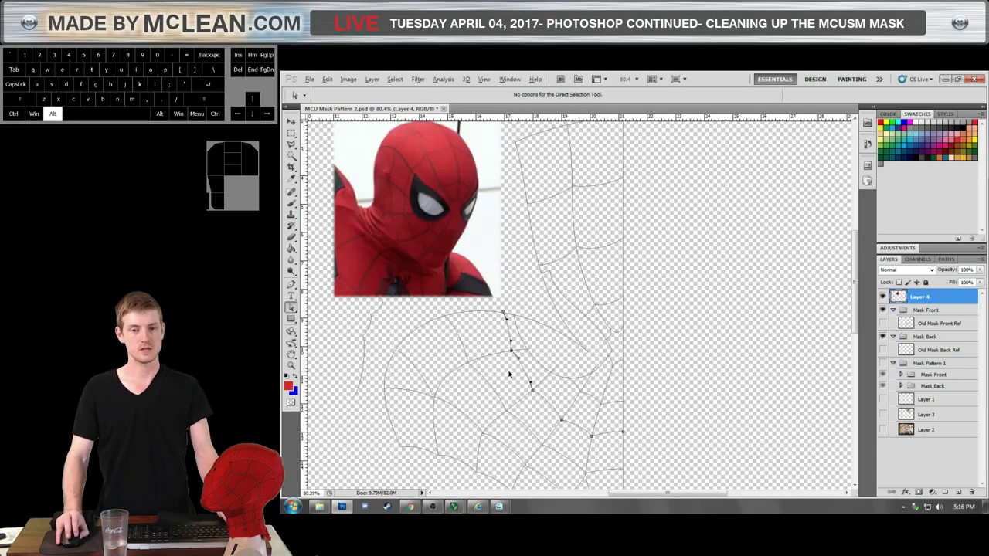
pyautogui.scroll(3)
pyautogui.scroll(-3)
pyautogui.scroll(-3)
pyautogui.scroll(3)
pyautogui.scroll(-3)
pyautogui.scroll(3)
pyautogui.scroll(3)
pyautogui.click(527, 377)
pyautogui.scroll(-3)
pyautogui.scroll(-3)
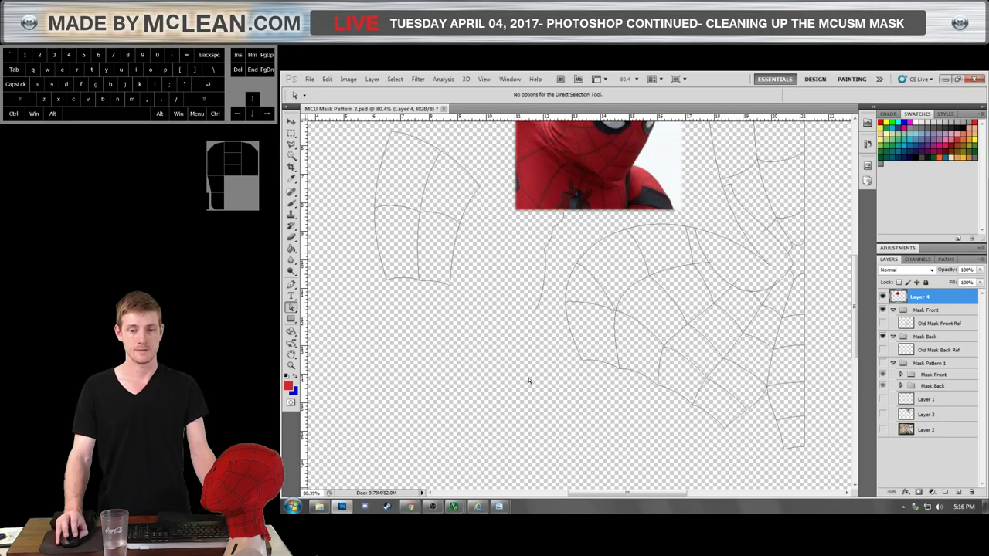
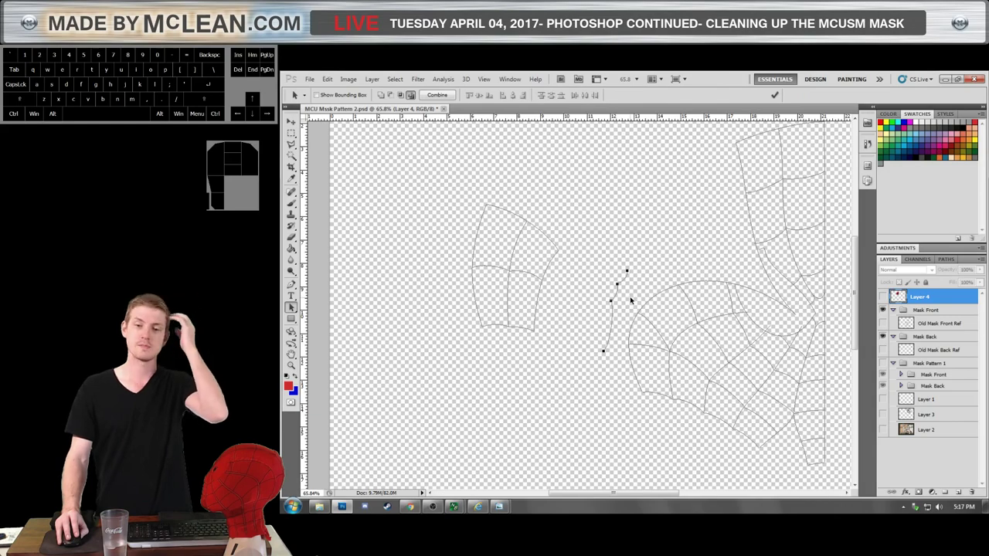
# Shift the loose curved line leftward and inspect the crosswise strand on the long strip.
pyautogui.moveTo(615, 285); pyautogui.dragTo(580, 307)
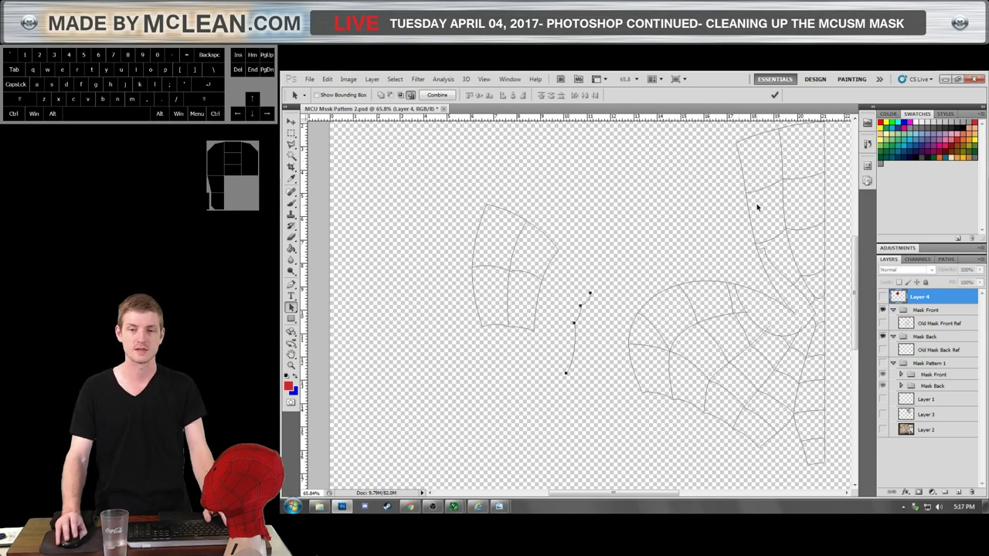
pyautogui.click(755, 195)
pyautogui.click(746, 194)
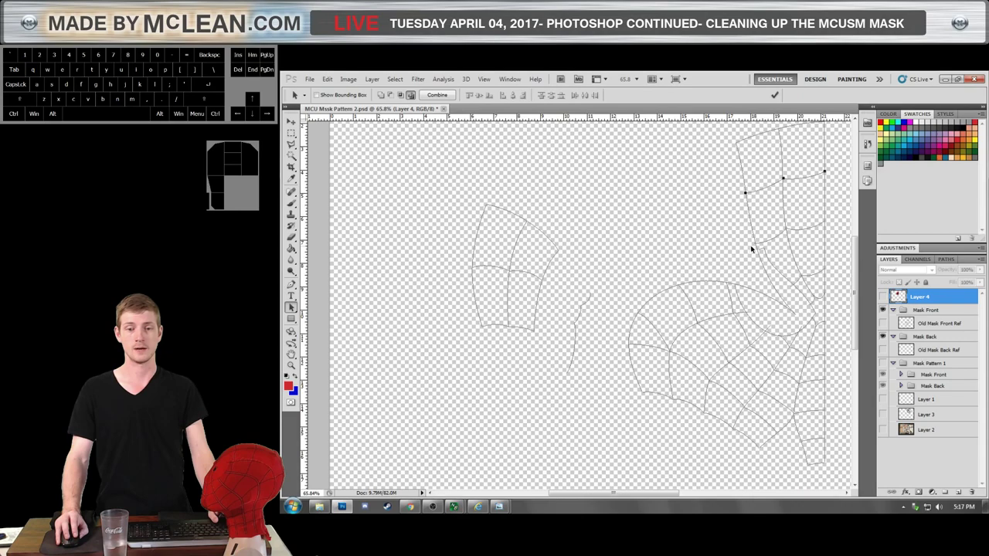
pyautogui.scroll(3)
pyautogui.scroll(3)
pyautogui.scroll(3)
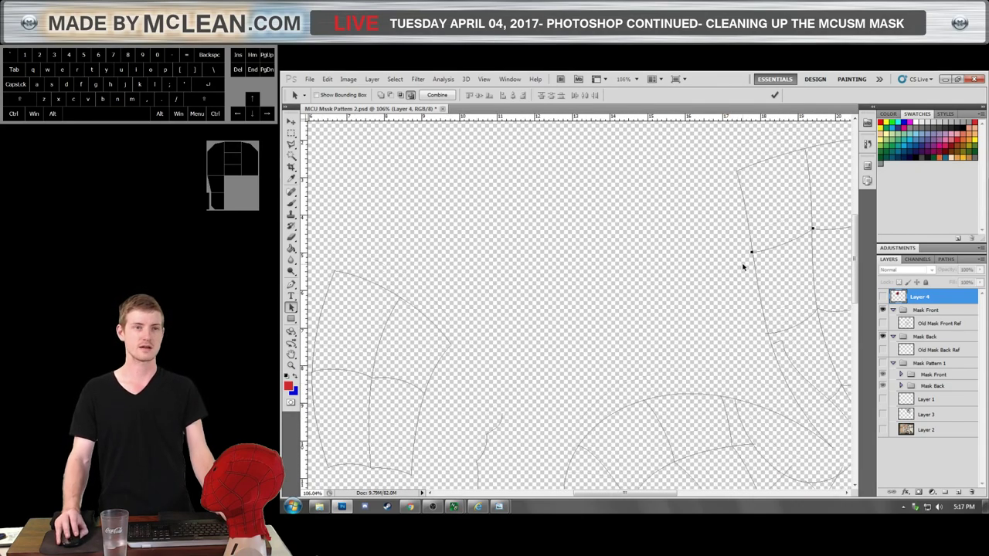
pyautogui.scroll(-3)
pyautogui.scroll(3)
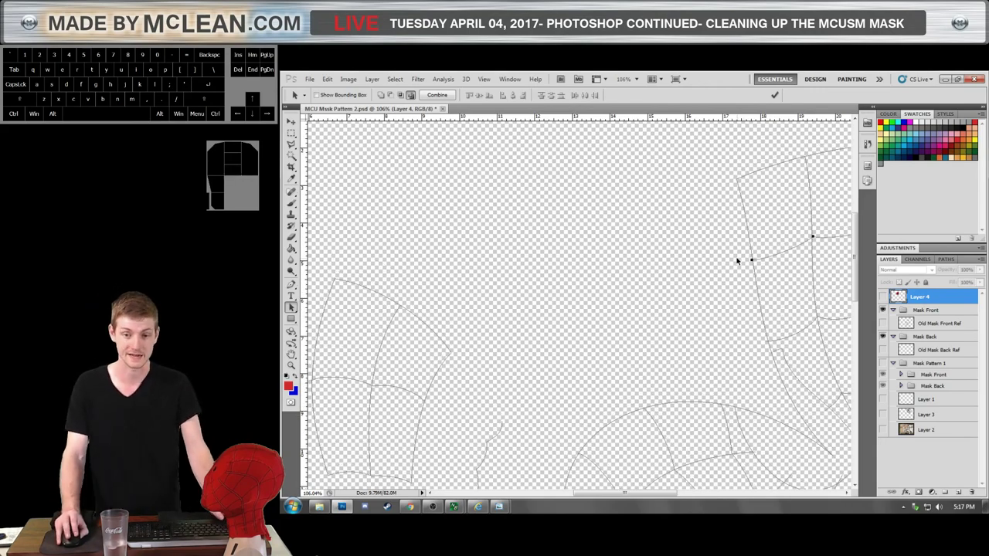
pyautogui.click(735, 262)
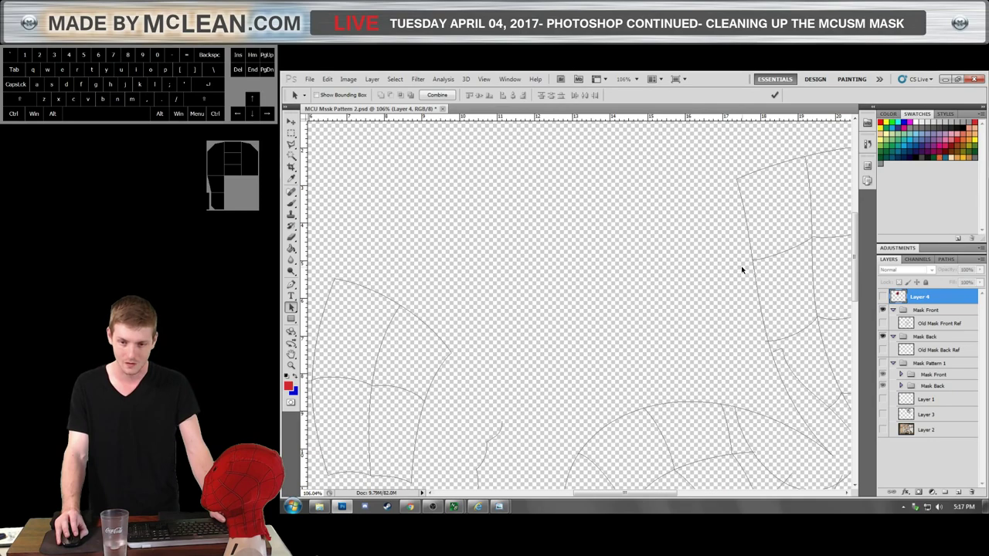
# Reshape the crosswise web line on the long strip by moving one of its anchors.
pyautogui.scroll(-3)
pyautogui.scroll(3)
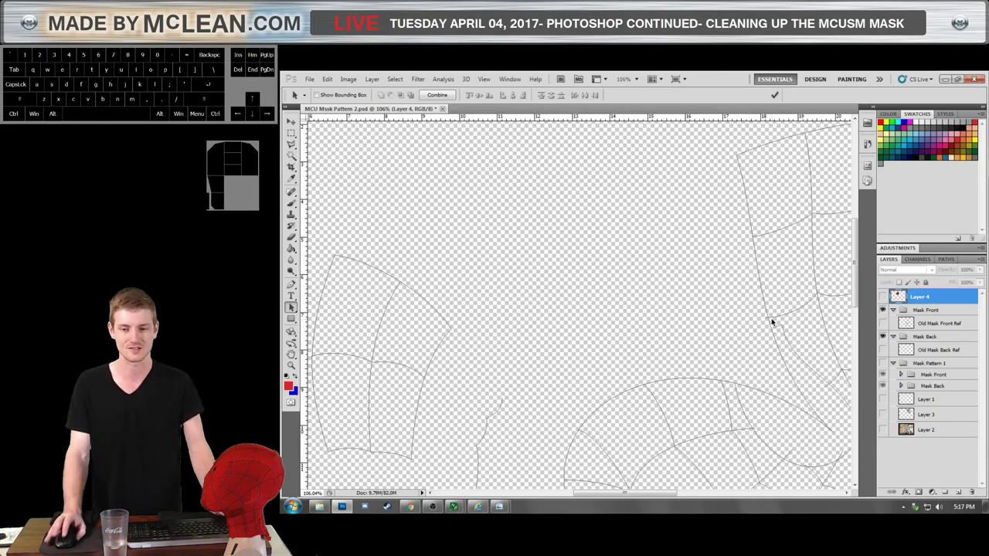
pyautogui.scroll(-3)
pyautogui.click(787, 293)
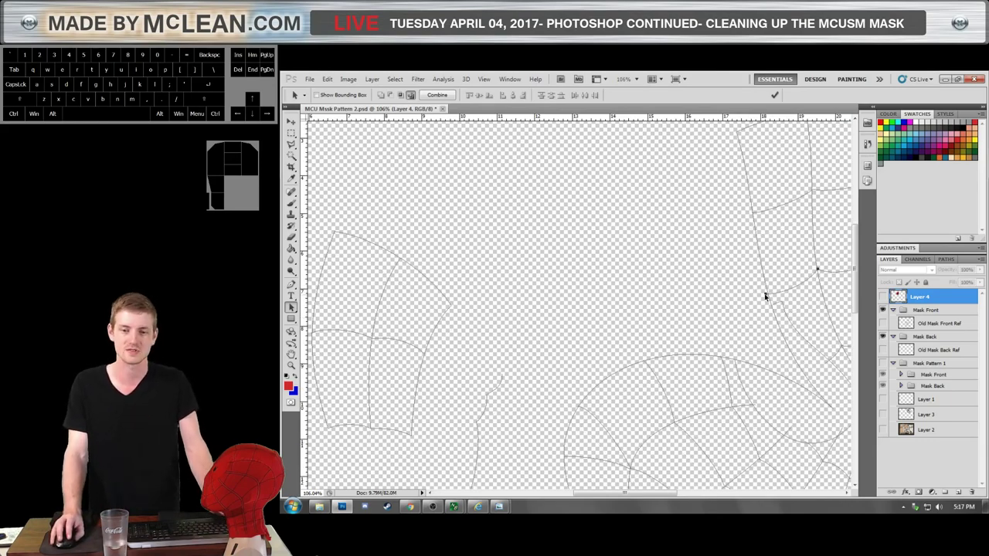
pyautogui.click(766, 296)
pyautogui.click(765, 297)
pyautogui.click(769, 298)
pyautogui.moveTo(768, 298); pyautogui.dragTo(770, 298)
pyautogui.scroll(-3)
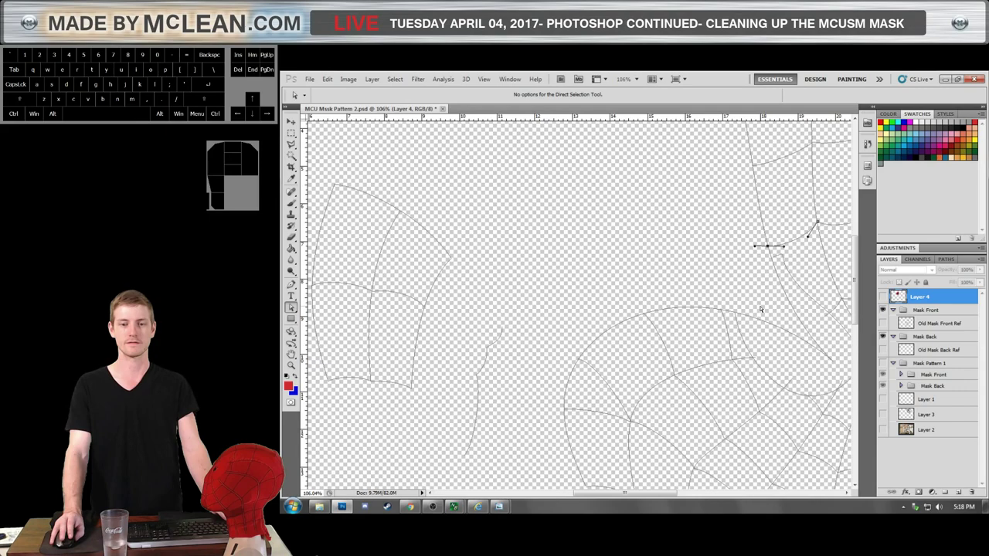
# Reshape two web strands near the top of the long strip piece.
pyautogui.scroll(-3)
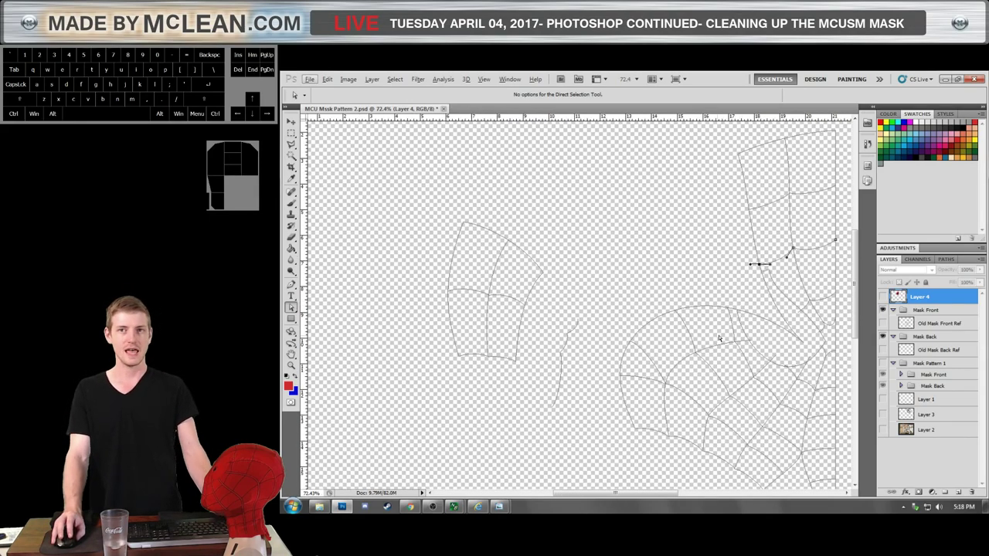
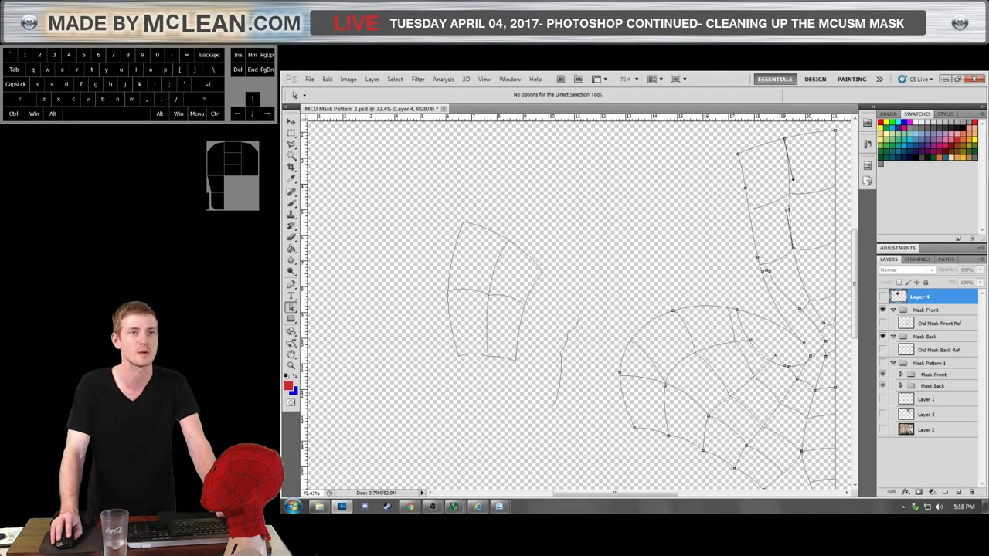
pyautogui.moveTo(798, 185); pyautogui.dragTo(798, 189)
pyautogui.click(800, 208)
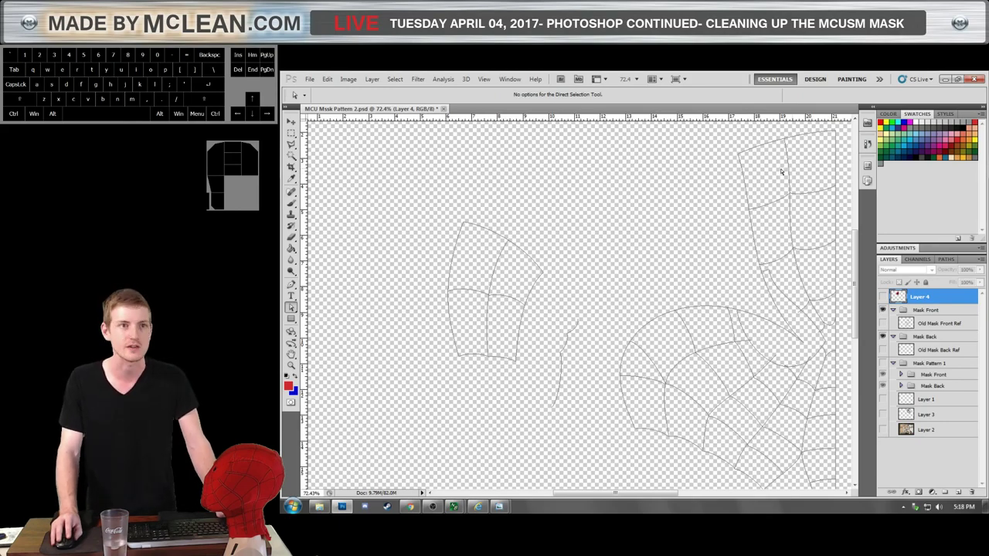
pyautogui.click(792, 171)
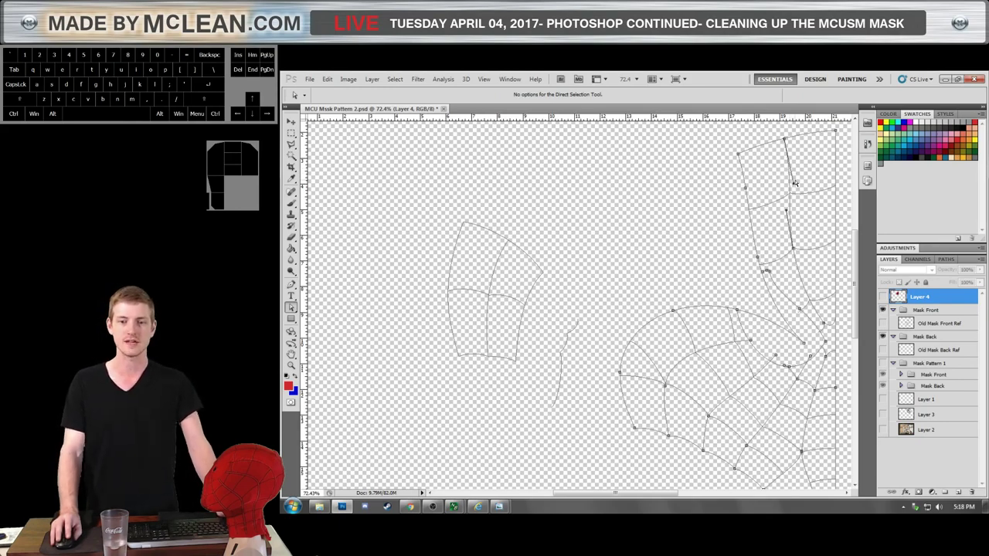
pyautogui.moveTo(798, 187); pyautogui.dragTo(794, 182)
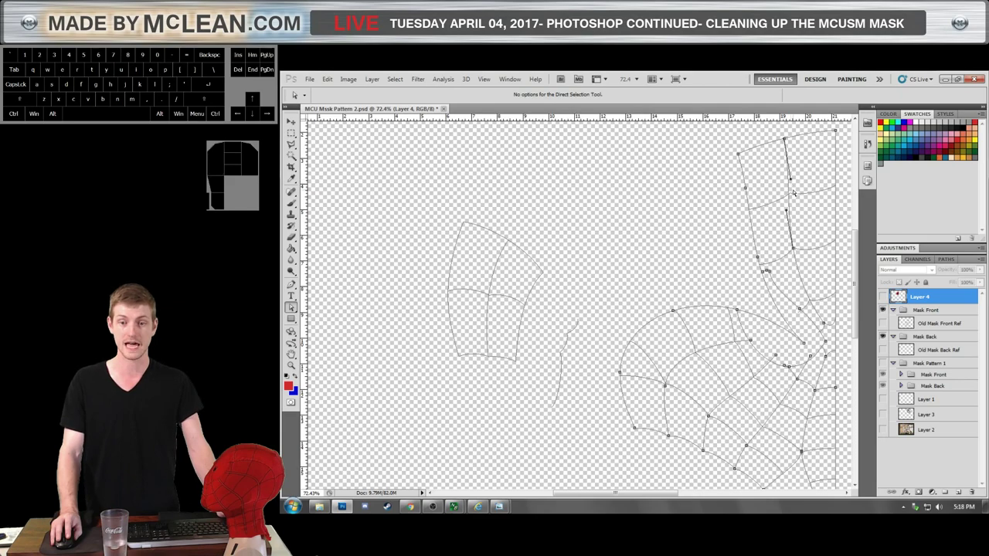
# Select the horizontal cross line on the strip to expose its anchors.
pyautogui.click(796, 194)
pyautogui.click(795, 195)
pyautogui.click(794, 196)
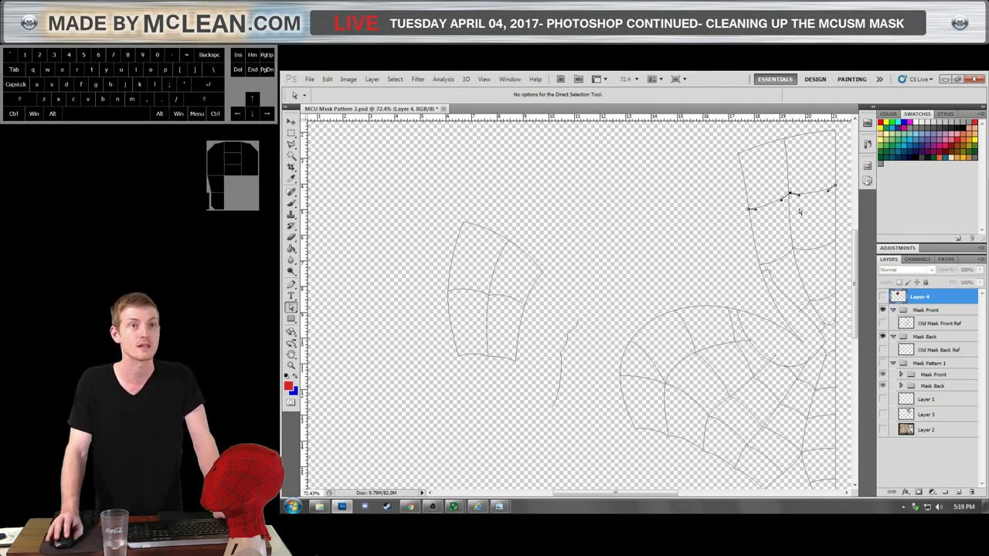
pyautogui.scroll(-3)
# Zoom the view around the long strip's upper cross row.
pyautogui.scroll(-3)
pyautogui.scroll(3)
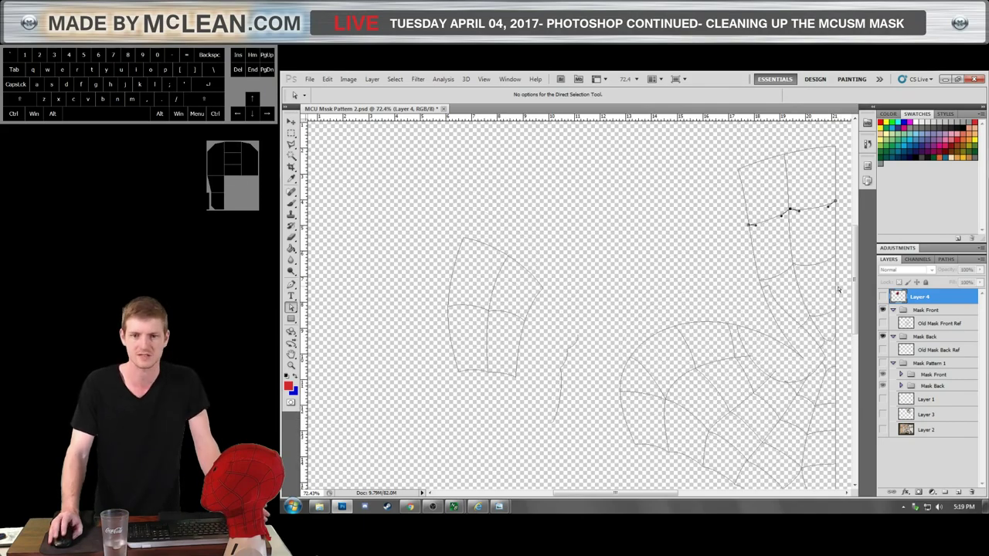
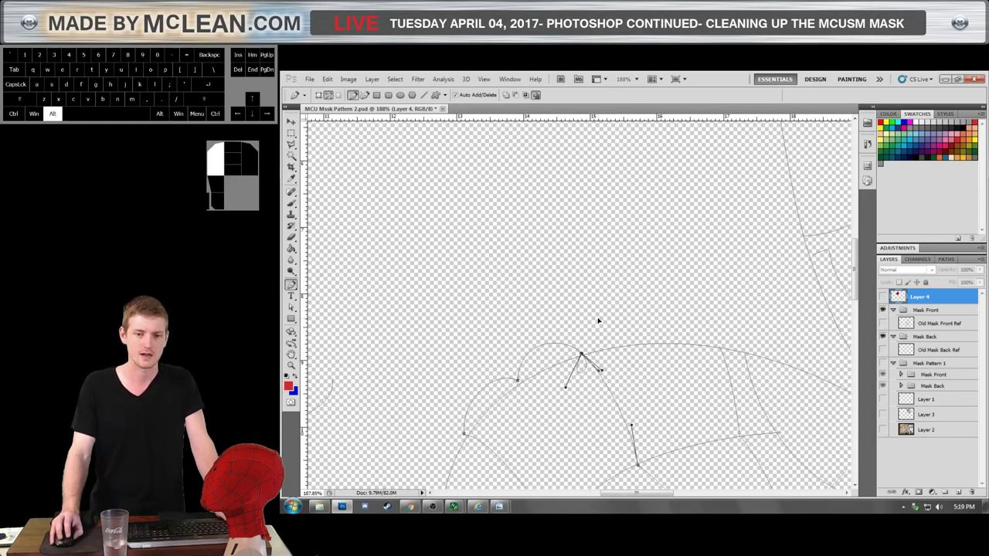
# Undo the last point and place scallop anchors along the lower piece's top edge.
pyautogui.press('ctrl+z')
pyautogui.click(585, 356)
pyautogui.click(586, 354)
pyautogui.click(584, 355)
pyautogui.click(580, 352)
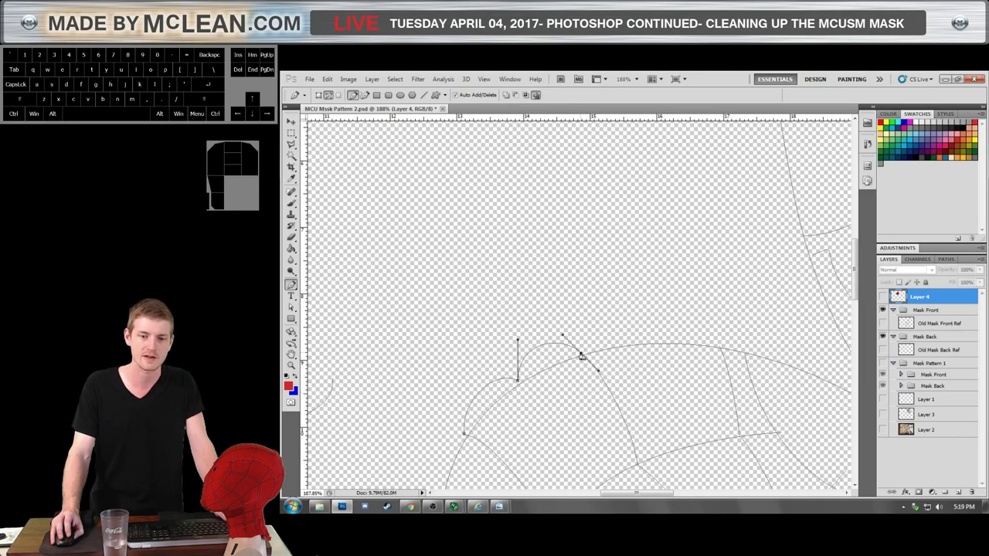
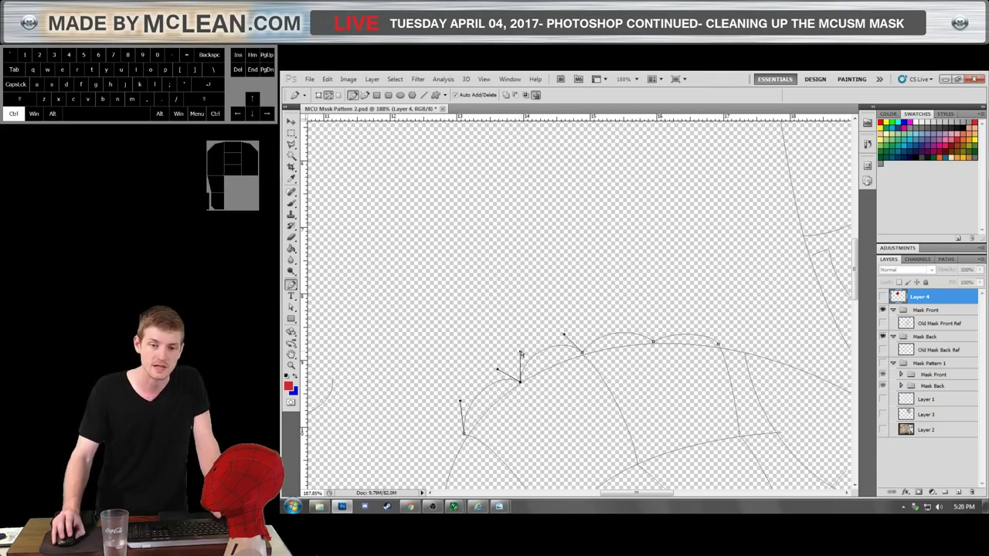
# Extend the scalloped edge to the right end of the lower piece with curved points.
pyautogui.click(723, 351)
pyautogui.moveTo(724, 351); pyautogui.dragTo(725, 353)
pyautogui.click(725, 348)
pyautogui.click(720, 347)
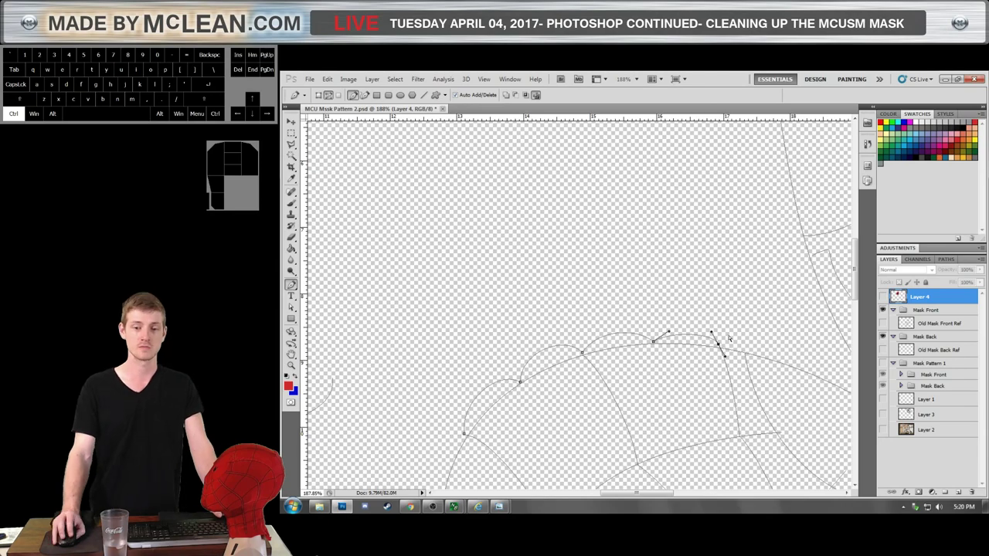
pyautogui.click(723, 348)
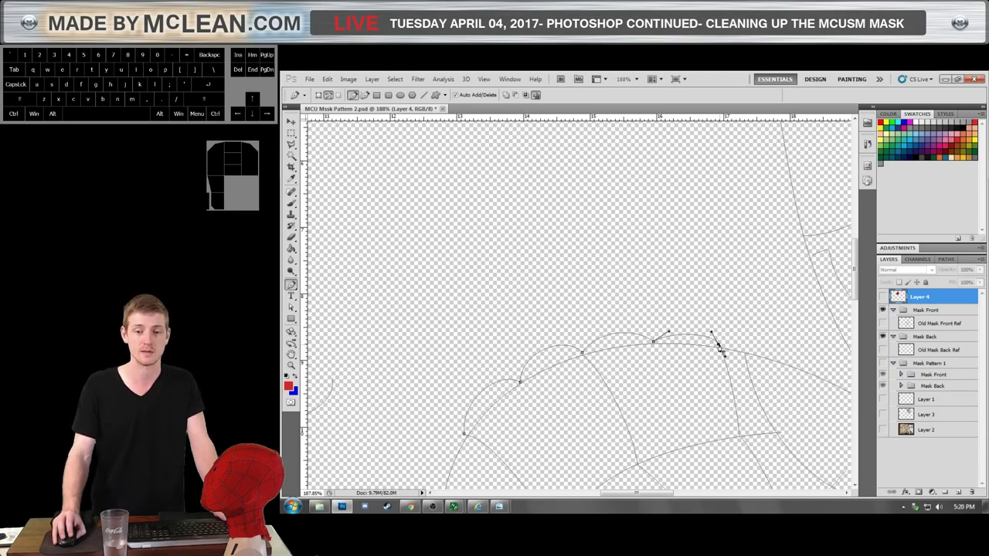
pyautogui.scroll(-3)
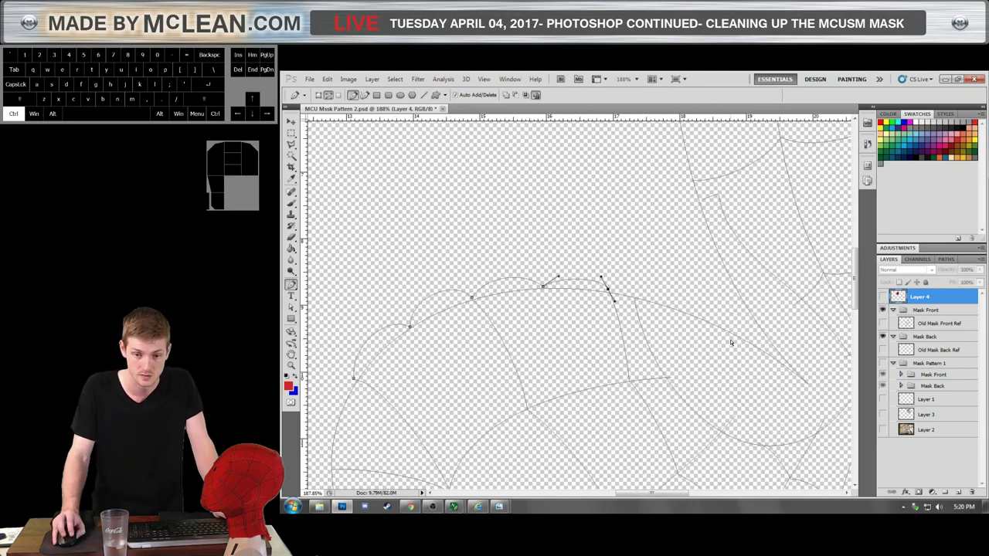
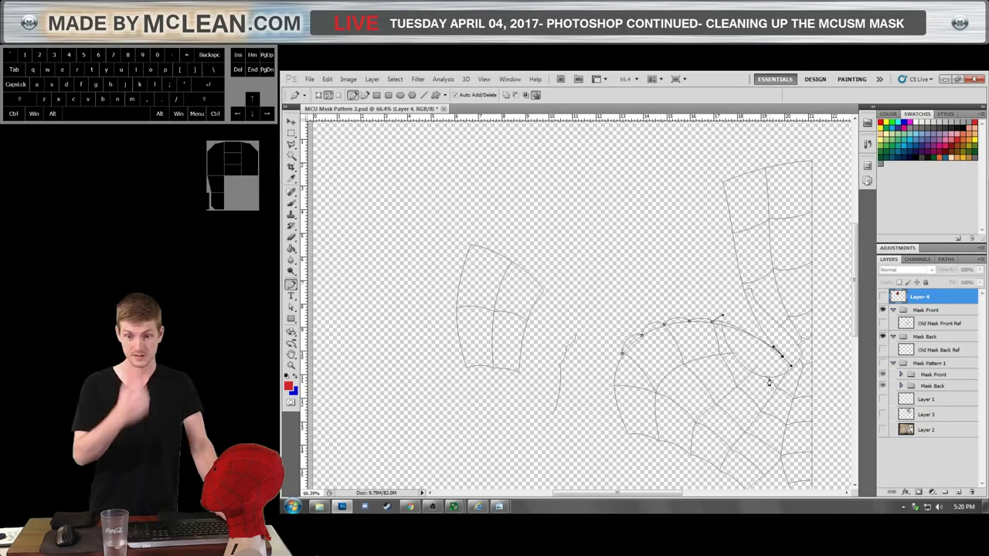
pyautogui.scroll(3)
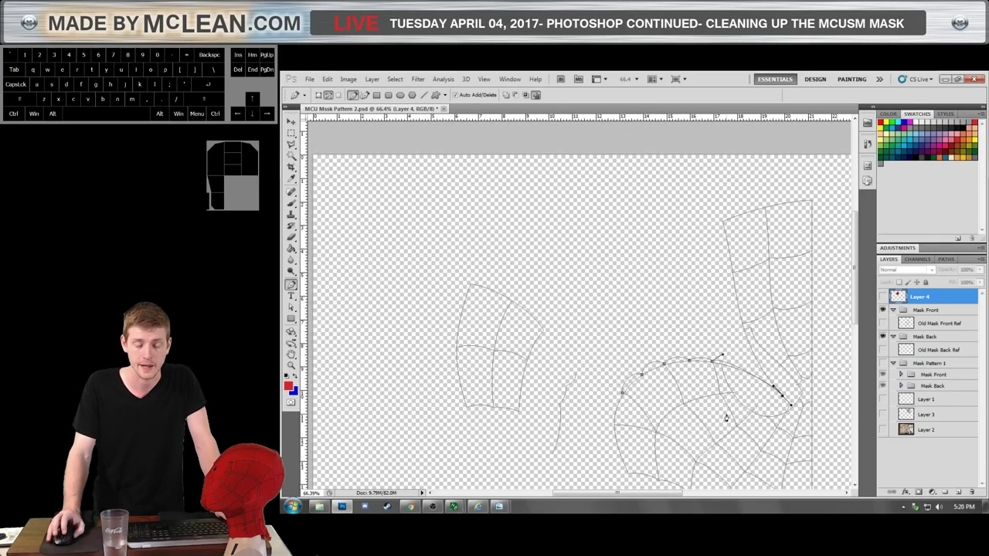
pyautogui.scroll(3)
pyautogui.scroll(-3)
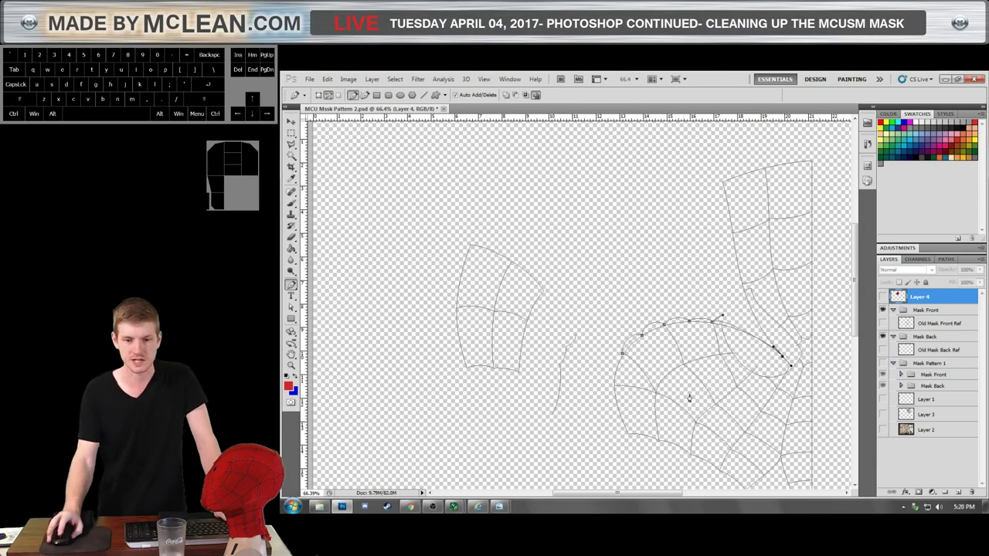
pyautogui.scroll(3)
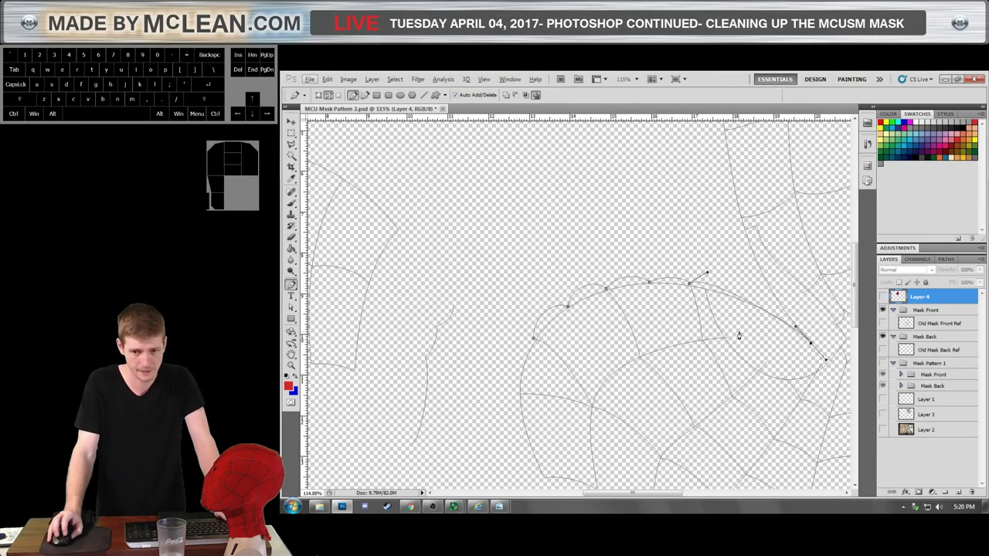
pyautogui.scroll(3)
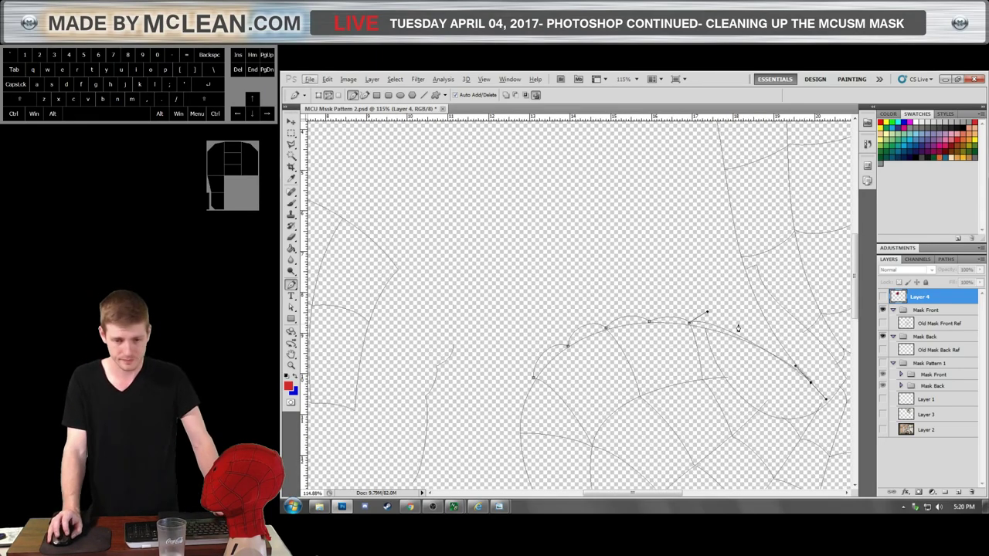
pyautogui.scroll(3)
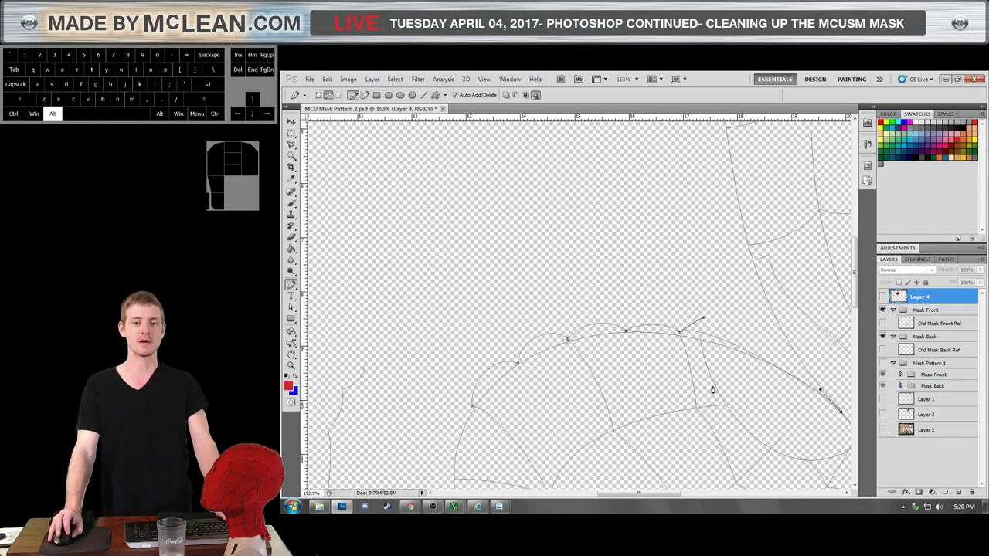
pyautogui.scroll(-3)
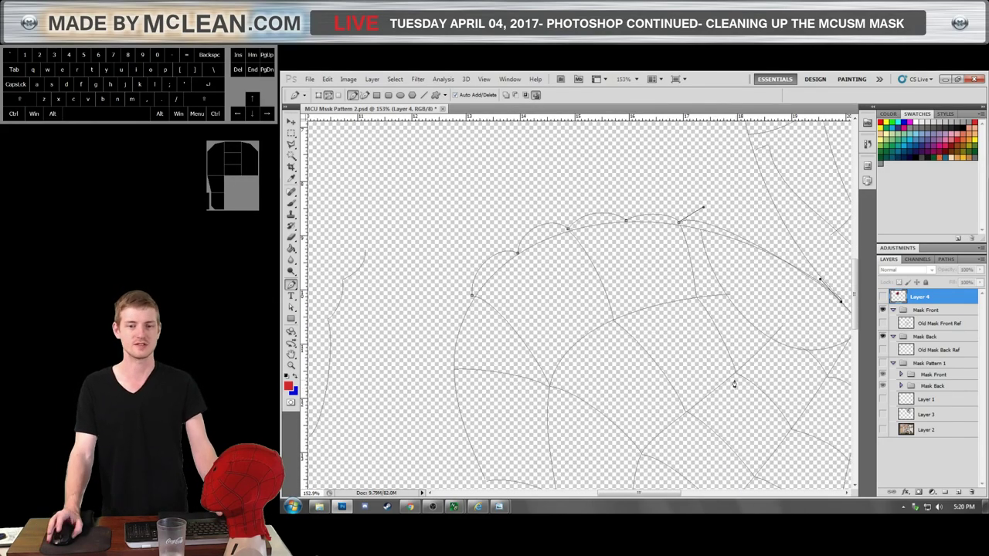
pyautogui.scroll(3)
pyautogui.scroll(3)
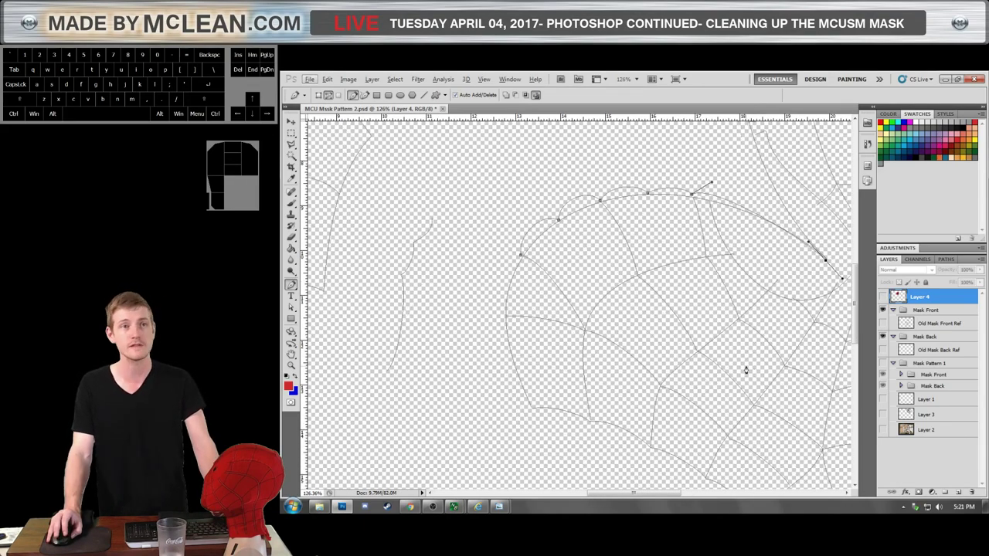
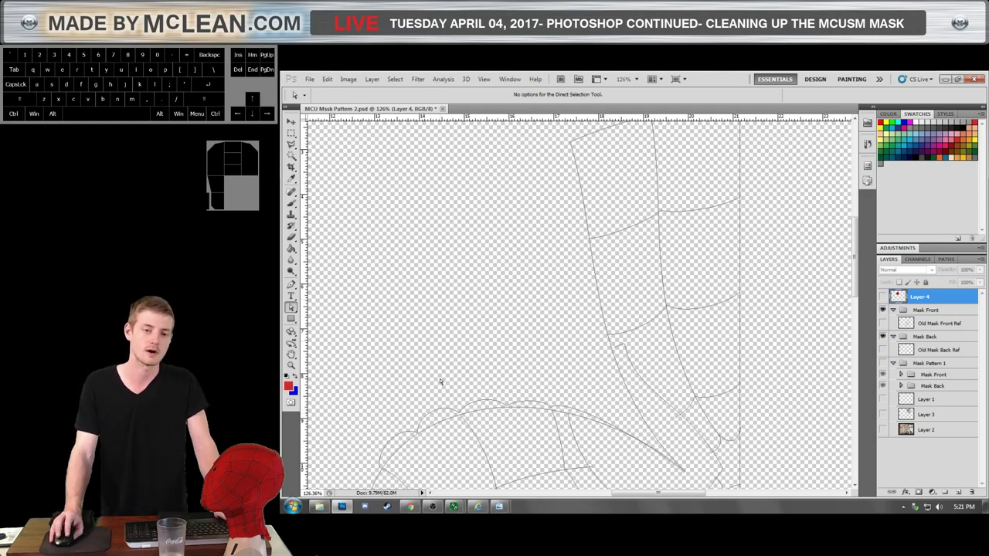
pyautogui.click(429, 417)
pyautogui.click(430, 420)
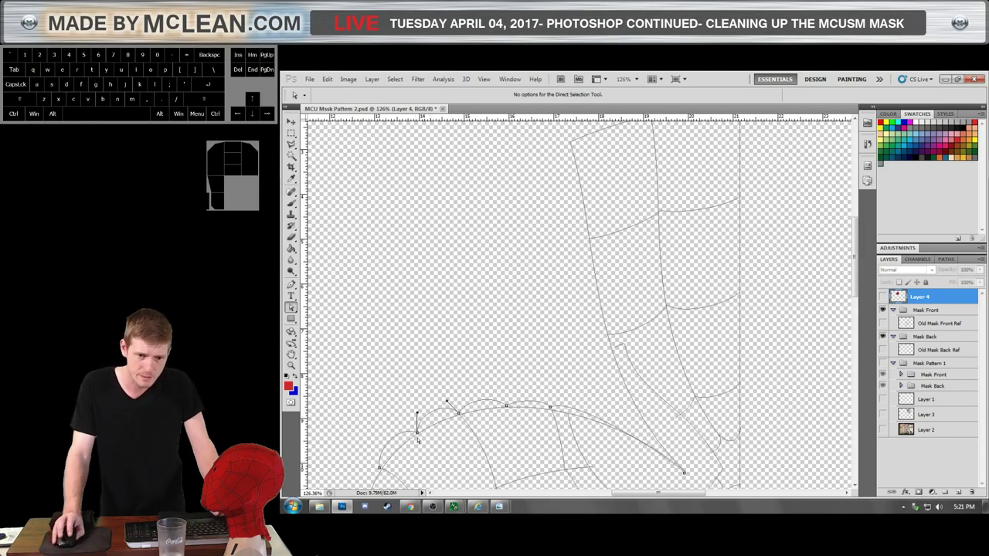
pyautogui.click(418, 433)
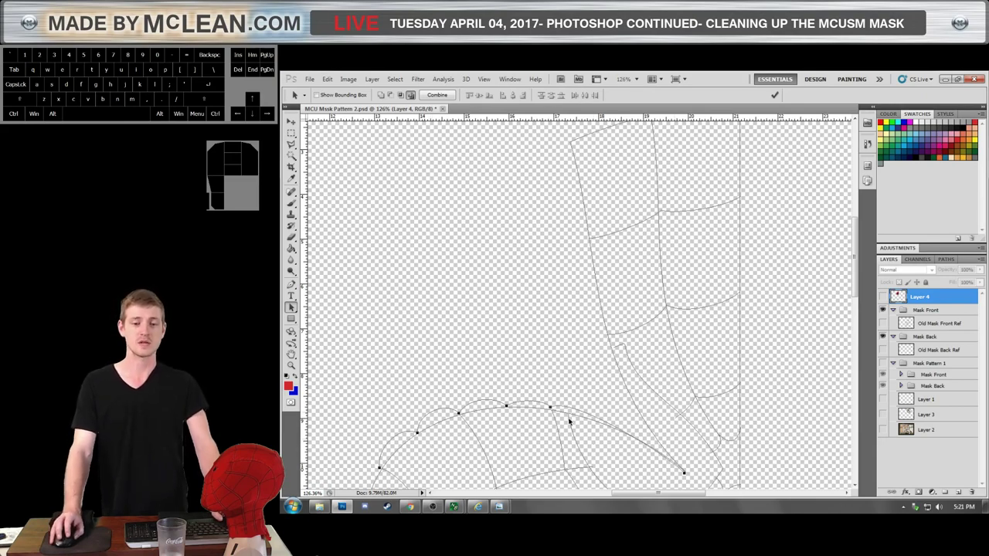
pyautogui.moveTo(553, 409); pyautogui.dragTo(506, 345)
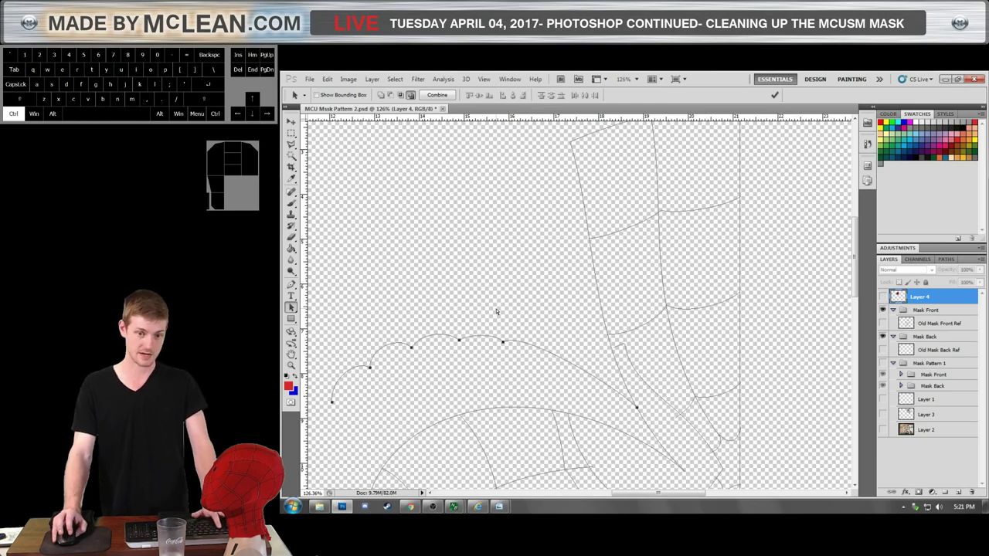
pyautogui.moveTo(505, 342); pyautogui.dragTo(552, 391)
pyautogui.press('ctrl+z')
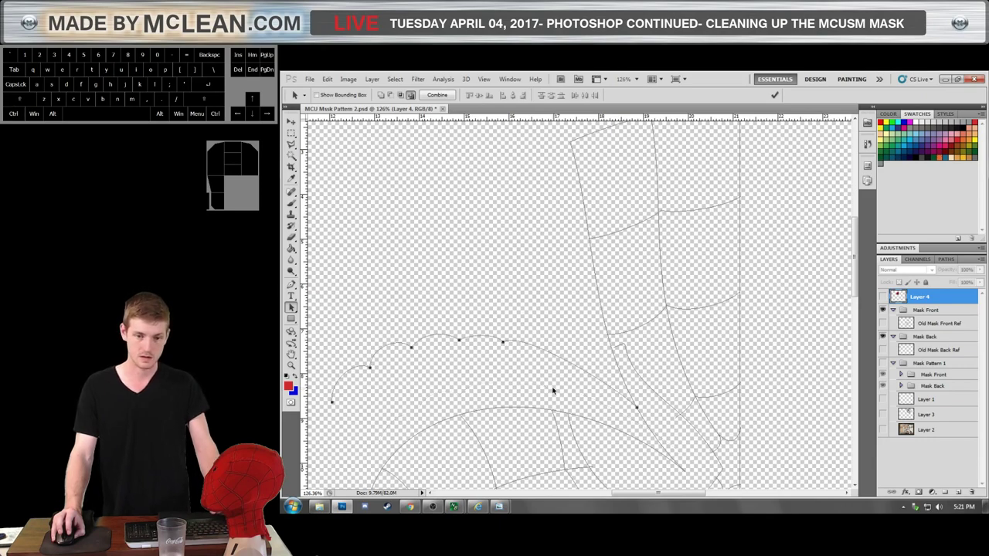
pyautogui.click(544, 379)
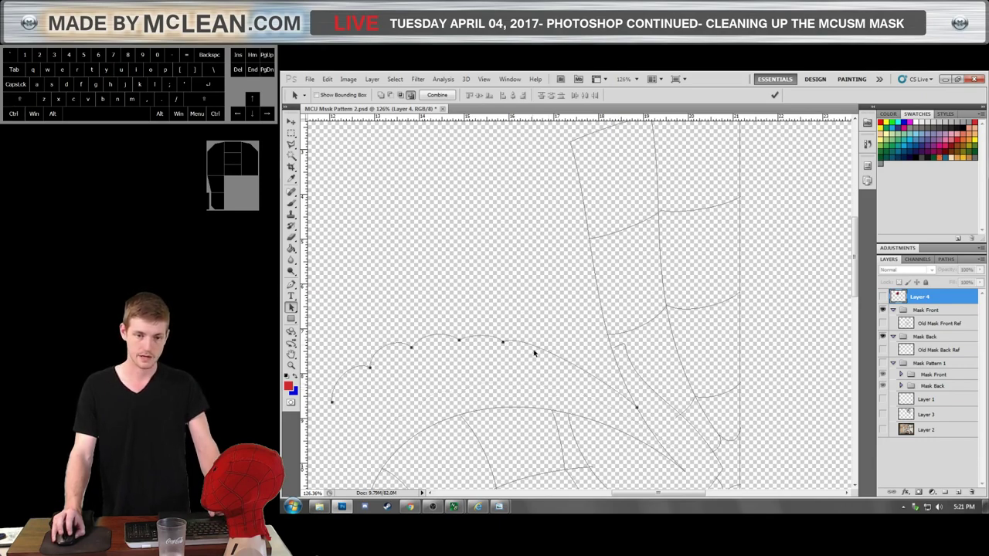
pyautogui.click(524, 329)
pyautogui.press('ctrl+alt+z')
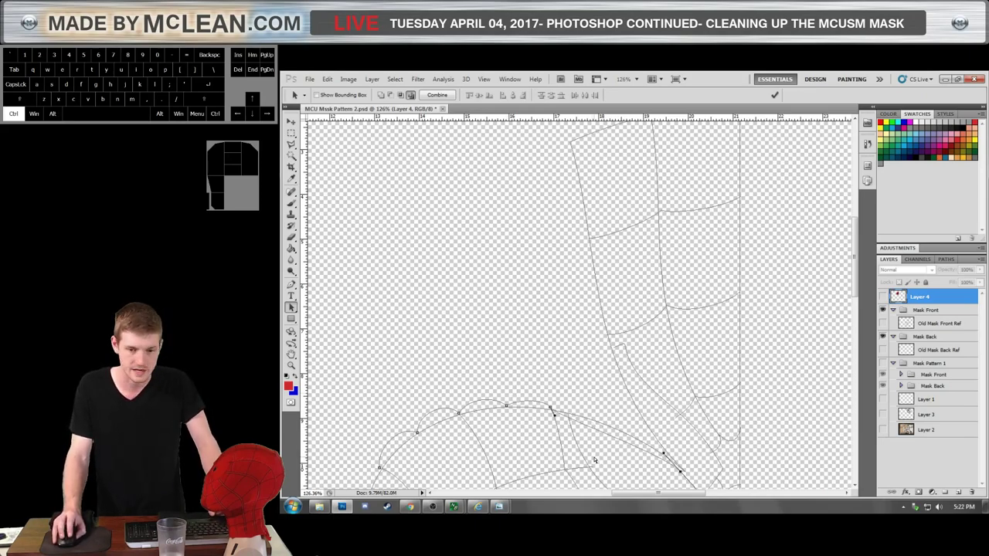
pyautogui.press('ctrl+z')
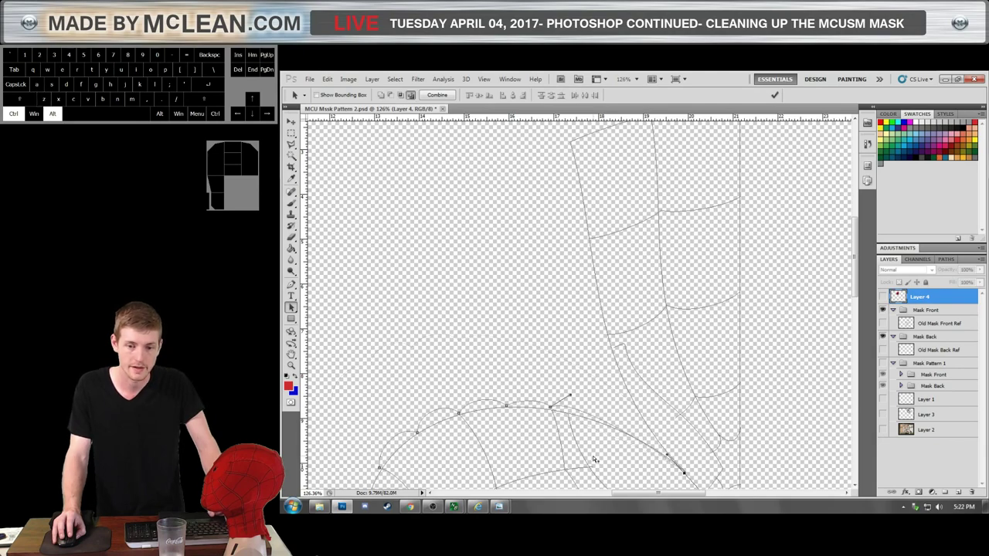
pyautogui.click(565, 406)
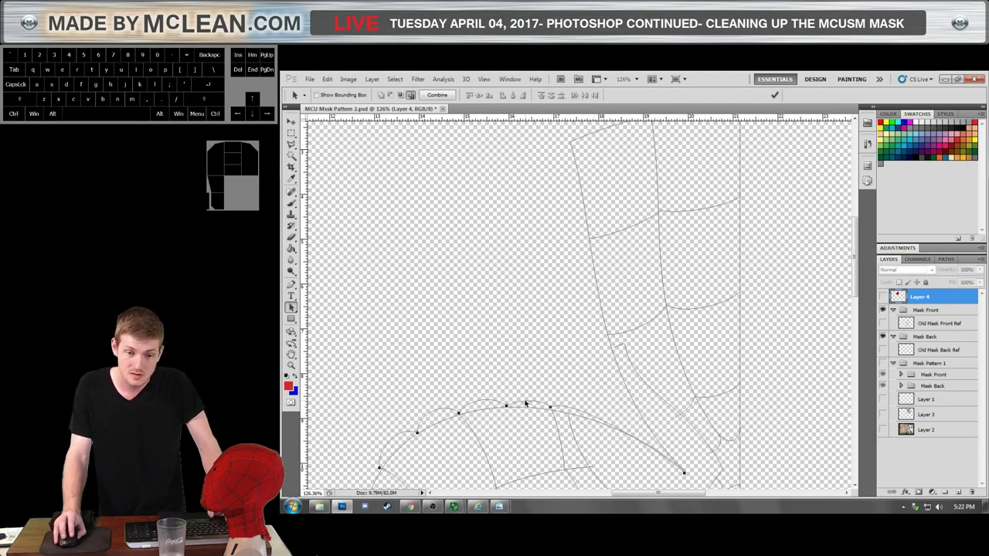
pyautogui.press('ctrl+t')
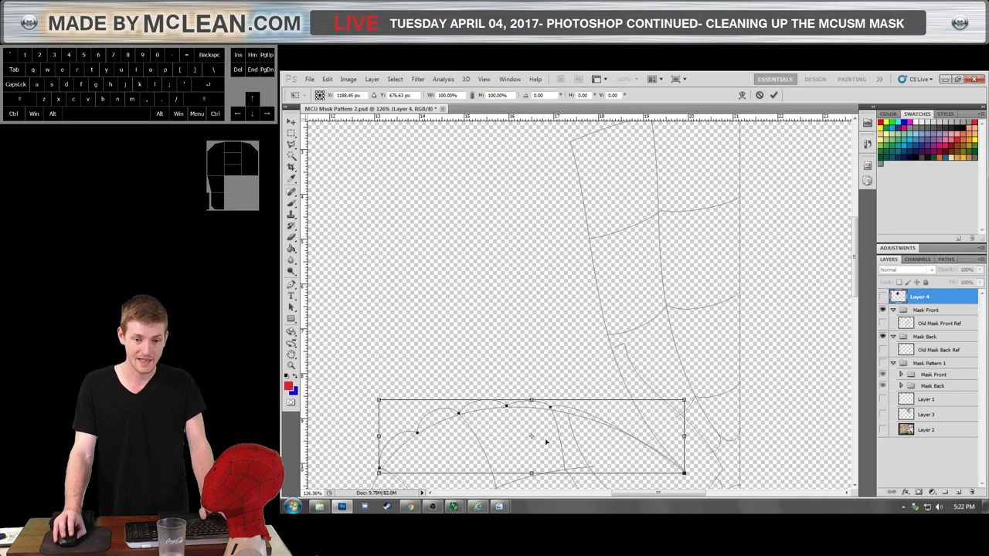
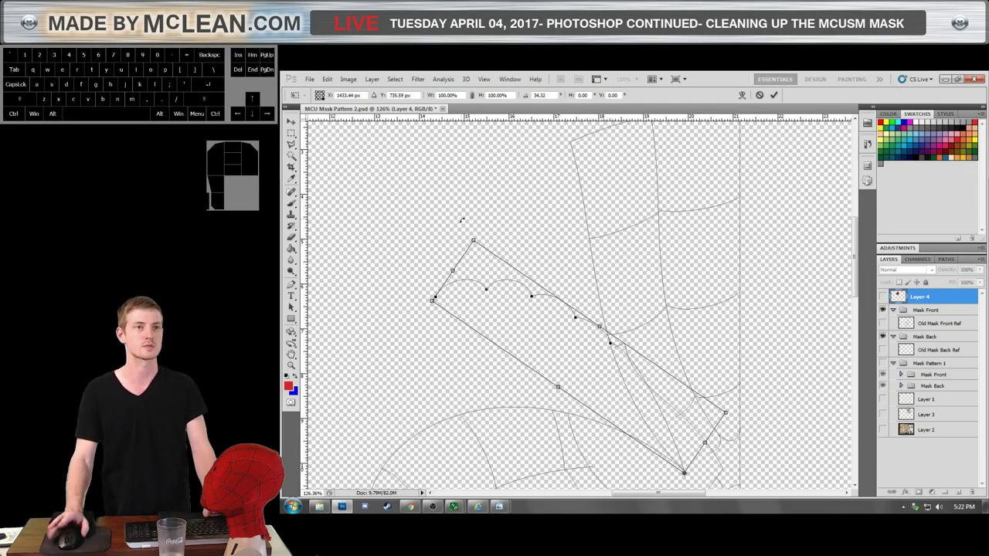
pyautogui.scroll(3)
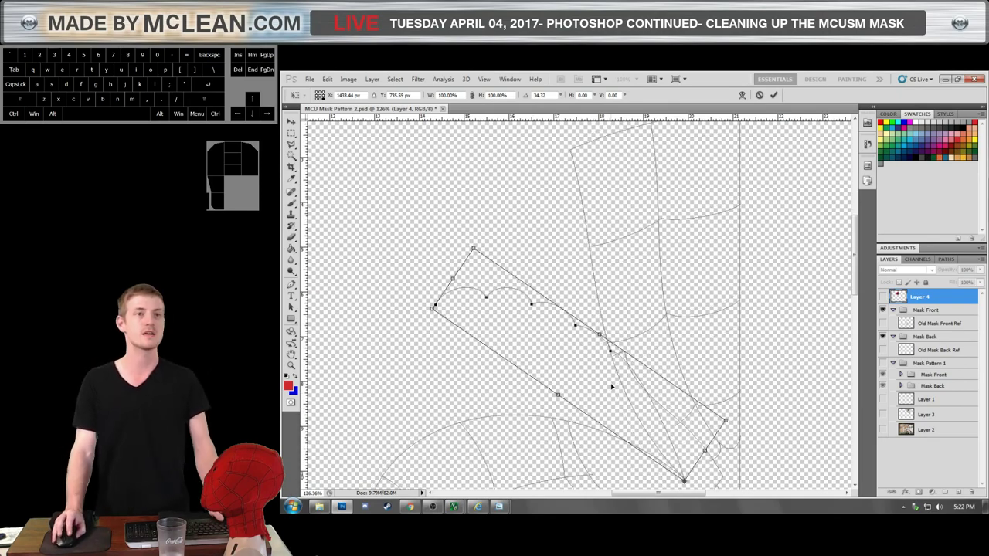
pyautogui.scroll(3)
pyautogui.scroll(-3)
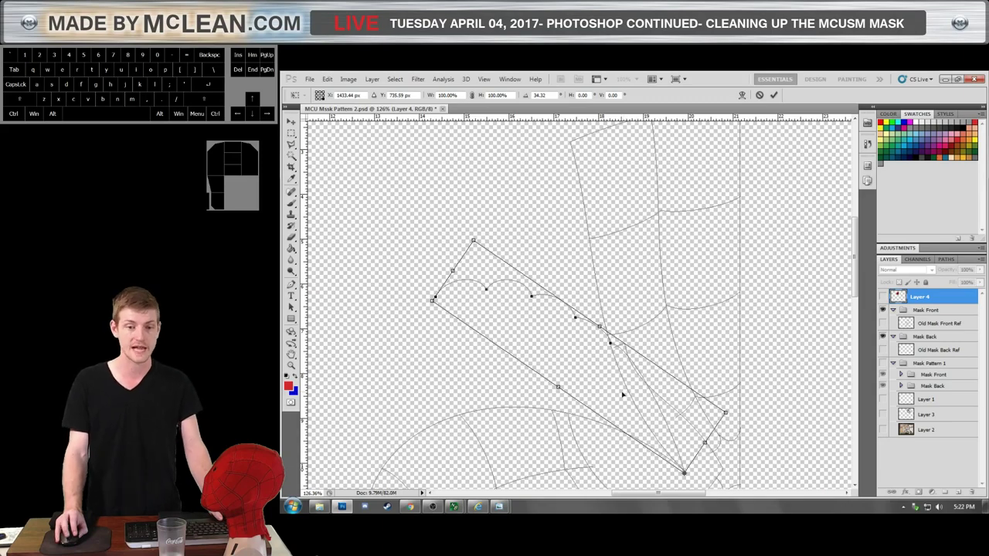
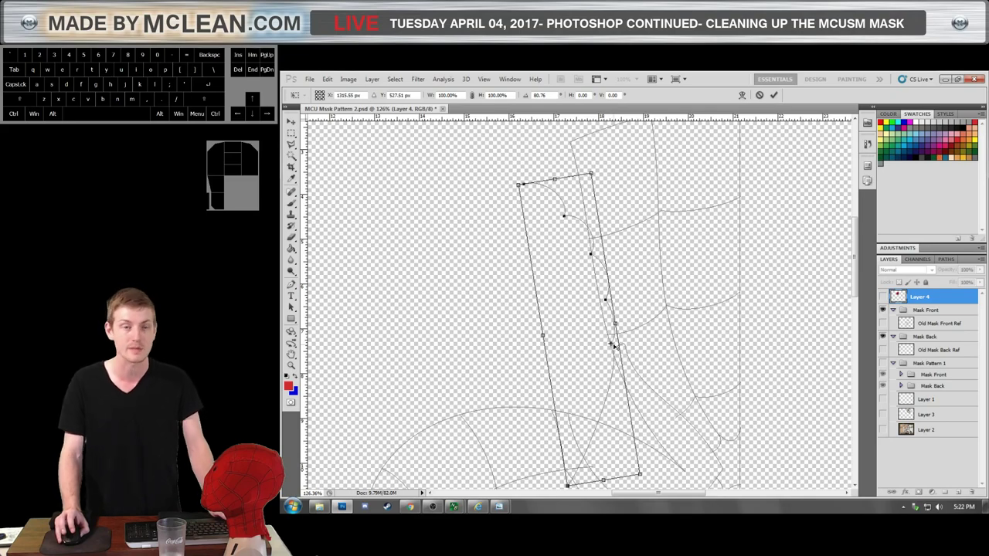
pyautogui.scroll(3)
pyautogui.scroll(3)
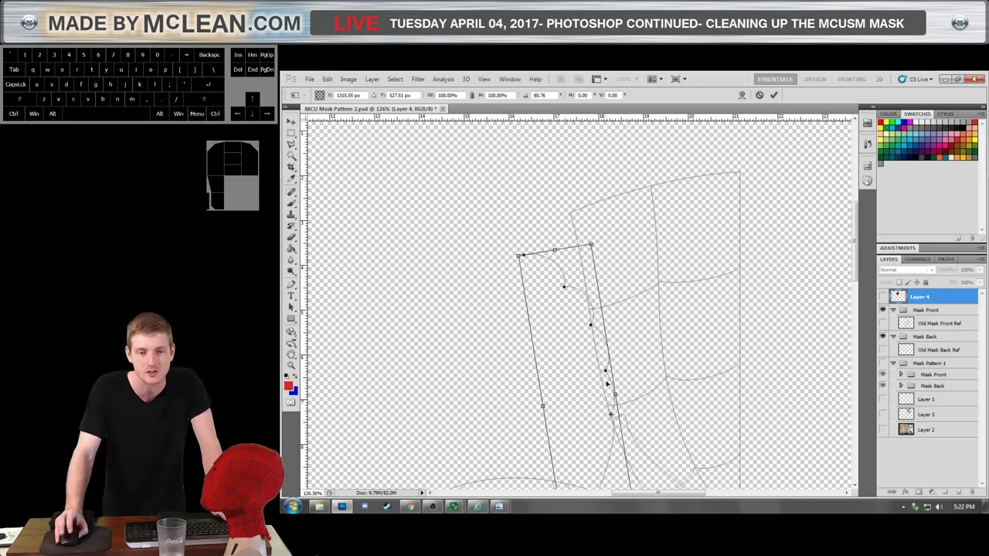
pyautogui.scroll(3)
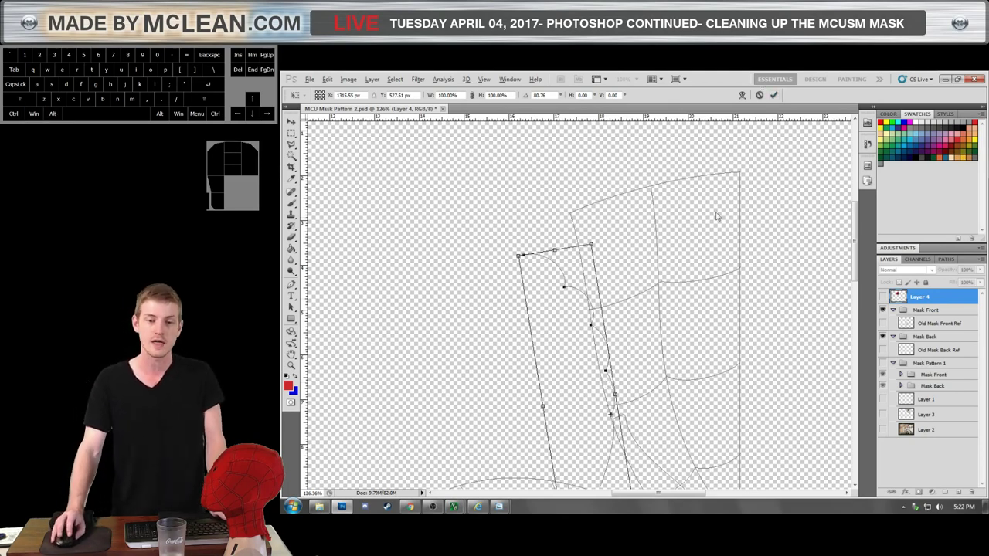
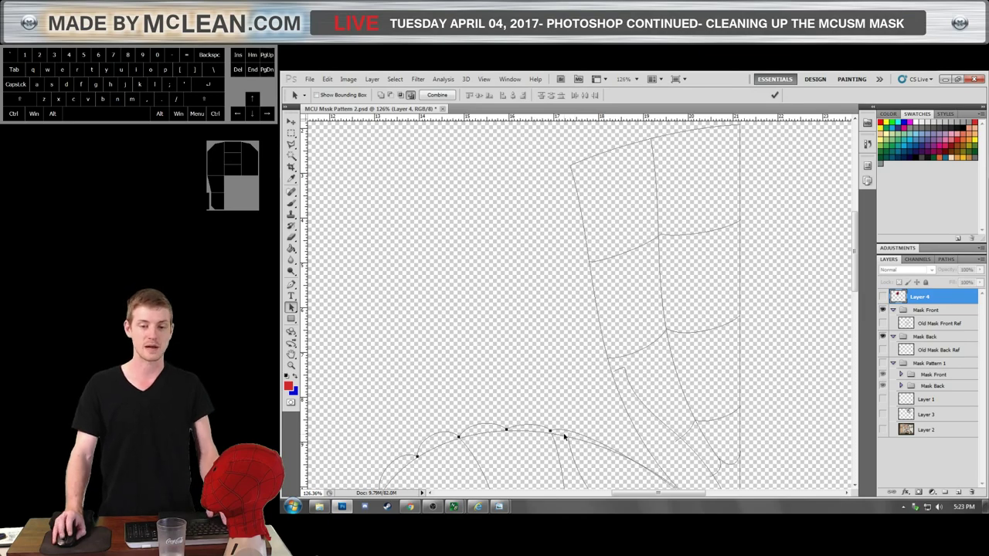
# Start Free Transform Path on the scalloped line and flip it over.
pyautogui.click(561, 430)
pyautogui.rightClick(562, 433)
pyautogui.click(547, 407)
pyautogui.click(567, 430)
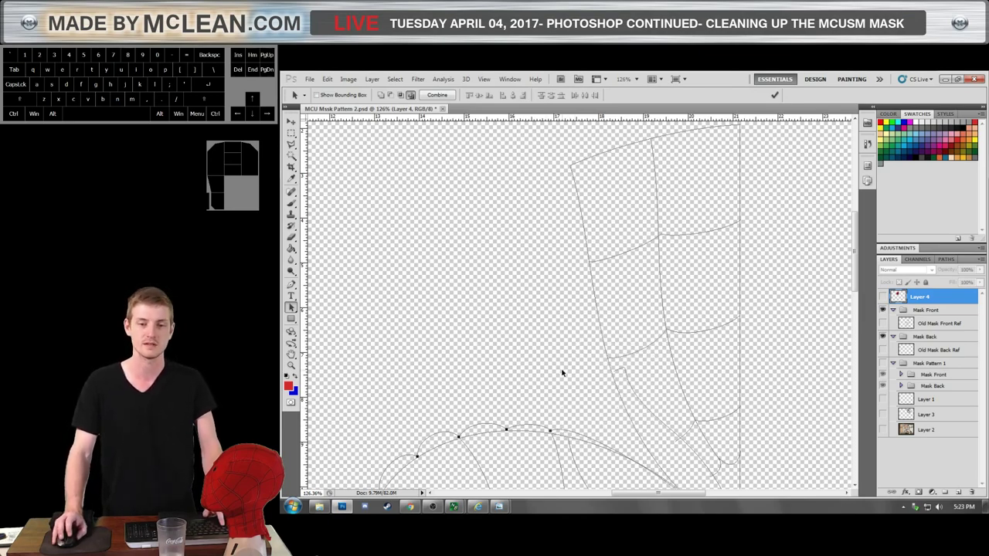
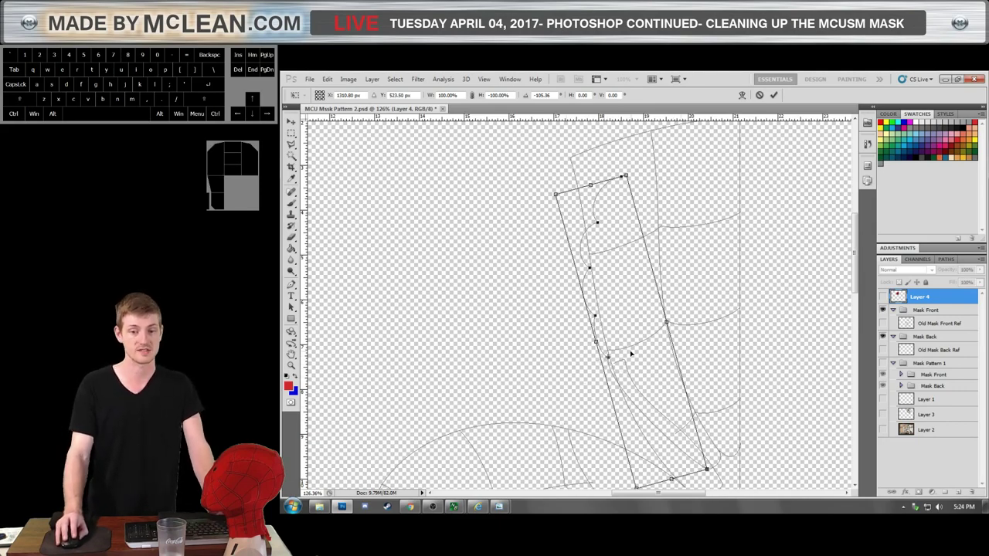
# Scroll the view while the flipped, rotated scalloped line's transform is active.
pyautogui.scroll(-3)
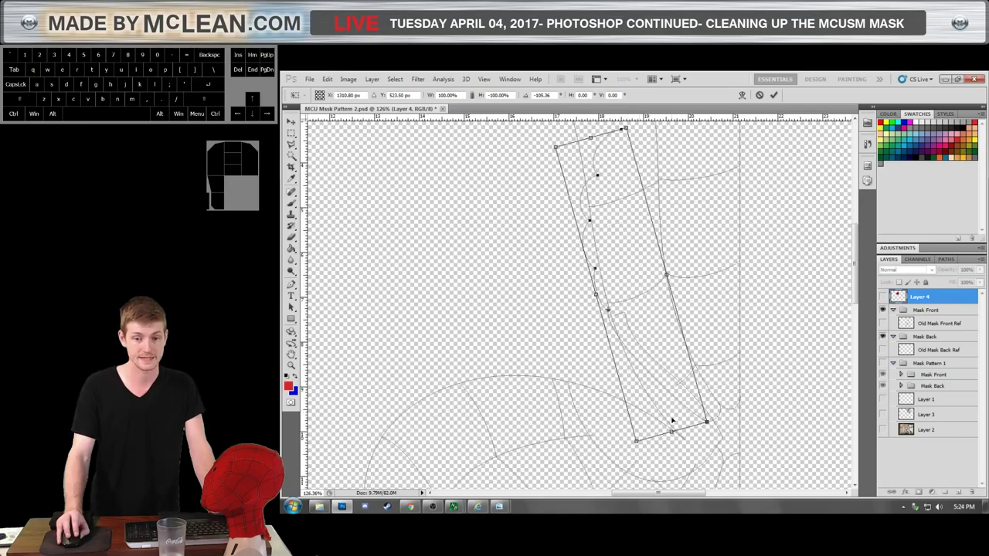
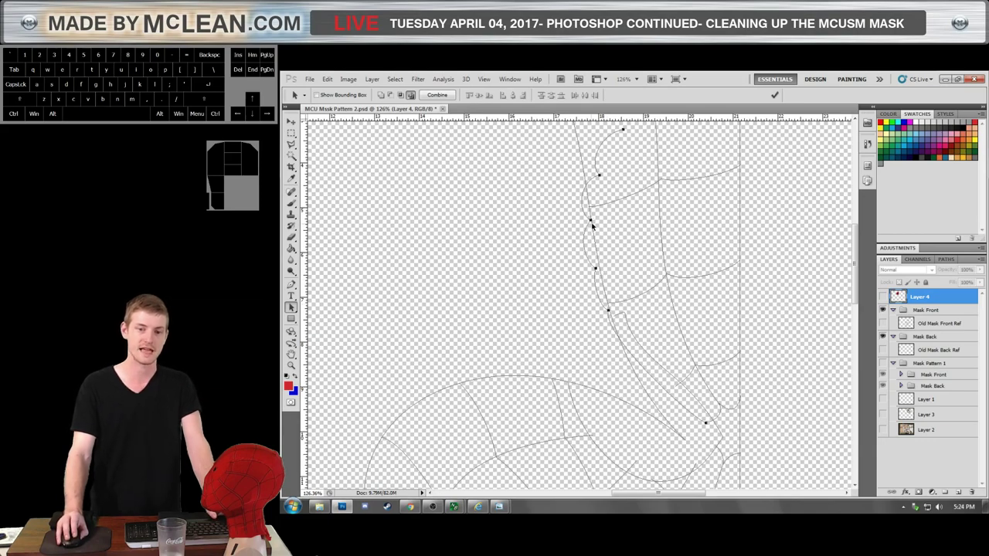
# Move an anchor of the committed scalloped line onto the panel seam.
pyautogui.click(615, 305)
pyautogui.click(616, 306)
pyautogui.click(612, 307)
pyautogui.moveTo(612, 306); pyautogui.dragTo(614, 314)
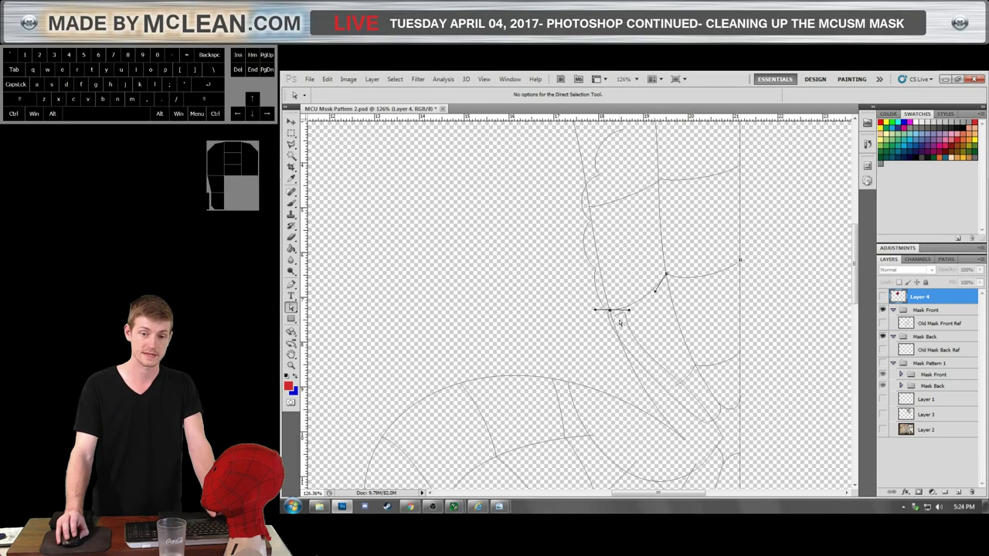
# Reshape the scalloped line's curve where it meets the seam.
pyautogui.click(620, 317)
pyautogui.click(618, 319)
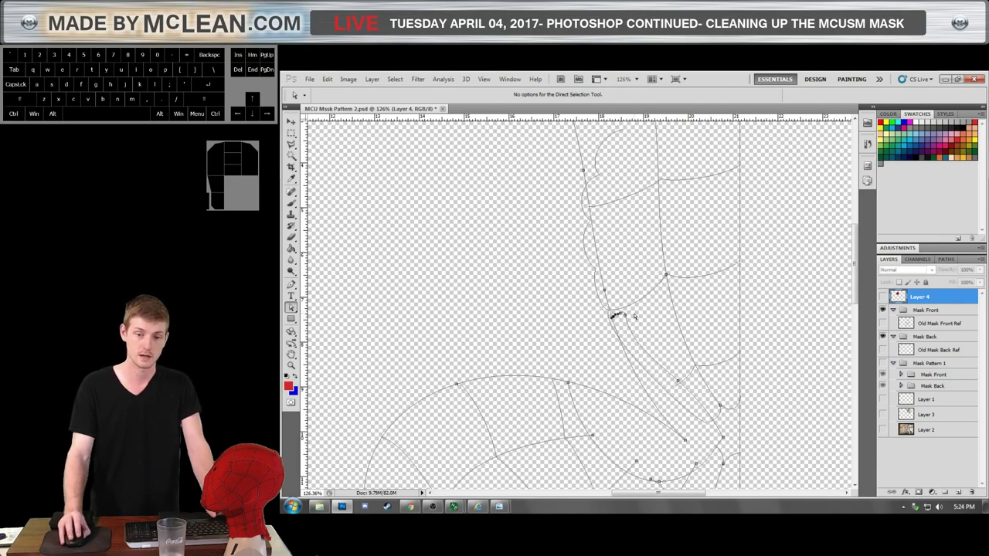
pyautogui.moveTo(634, 316); pyautogui.dragTo(614, 327)
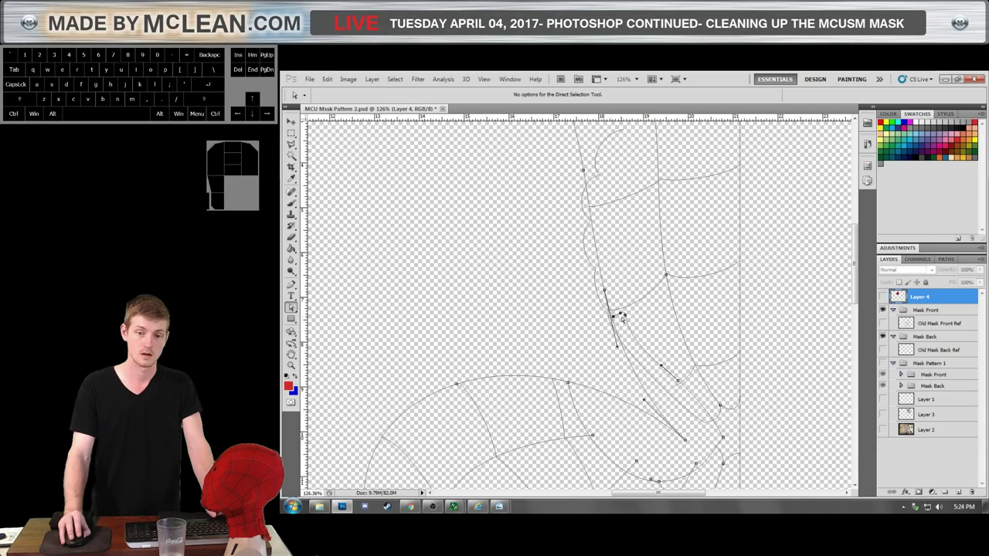
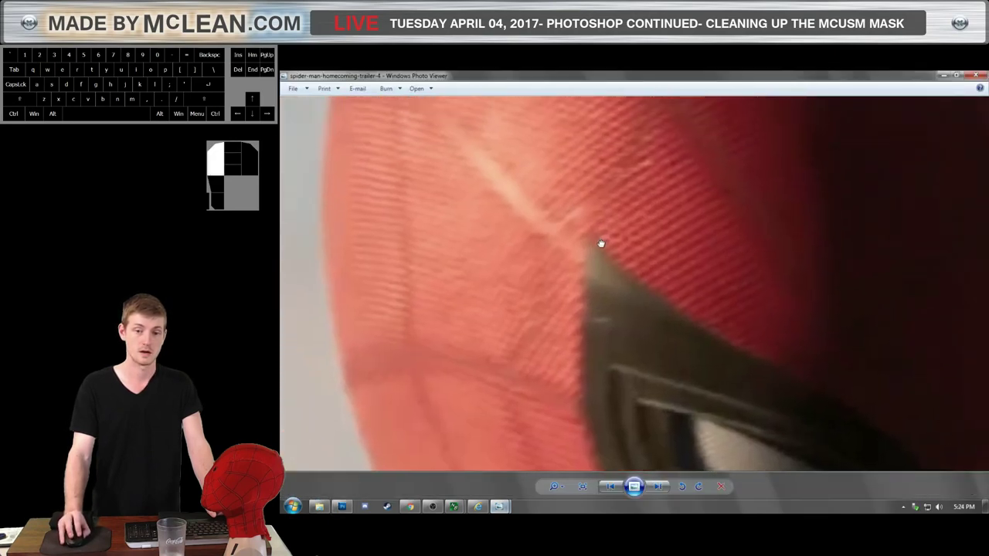
# Zoom into the trailer still's web lines around the eye lens, then back out to full view.
pyautogui.scroll(3)
pyautogui.scroll(-3)
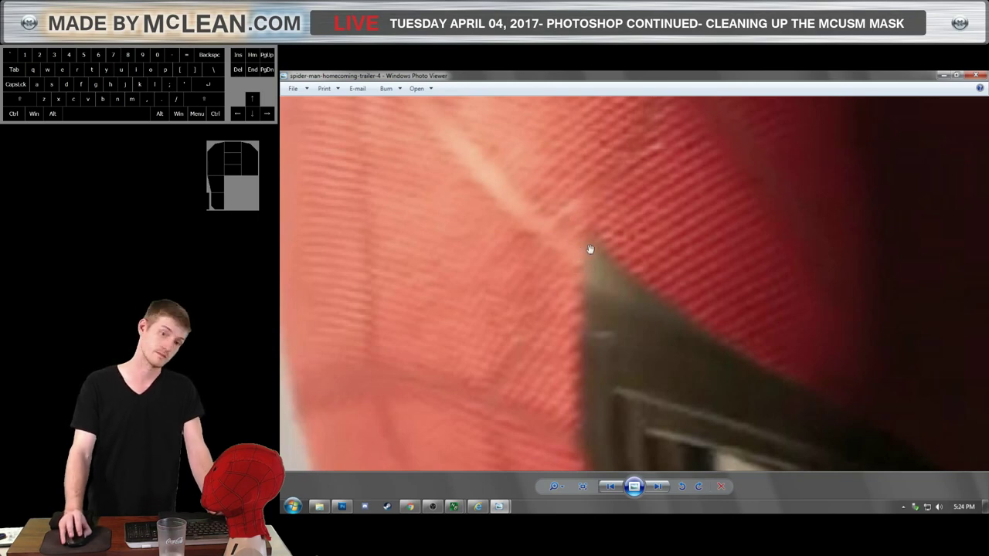
pyautogui.scroll(-3)
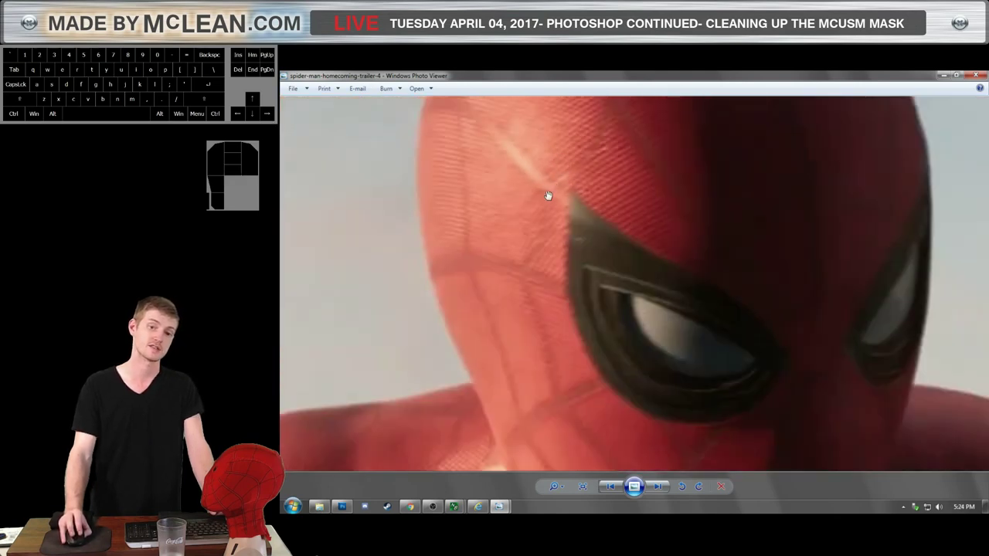
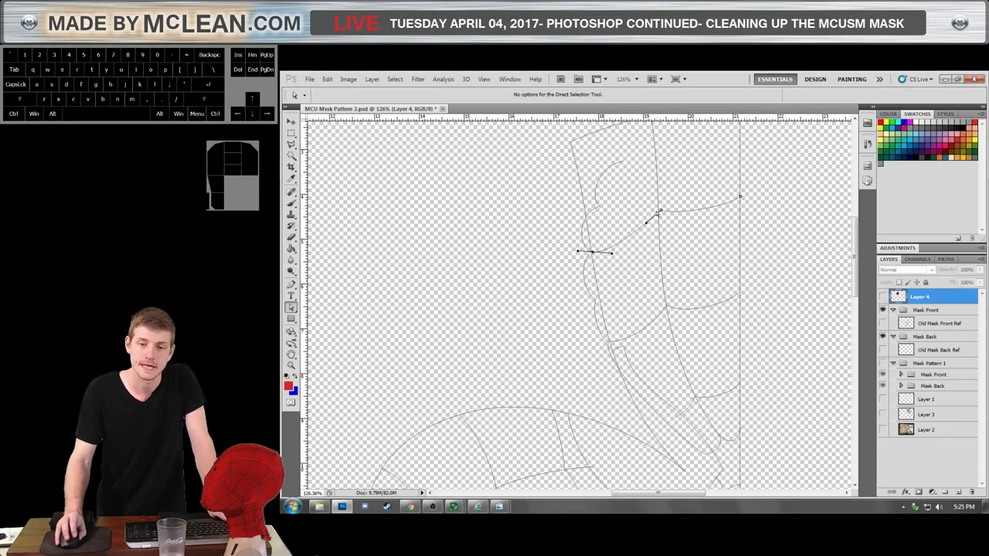
# Move the crosswise web line's end anchor onto the scalloped edge and expose the lower row's anchors.
pyautogui.click(664, 213)
pyautogui.click(745, 199)
pyautogui.moveTo(745, 199); pyautogui.dragTo(744, 203)
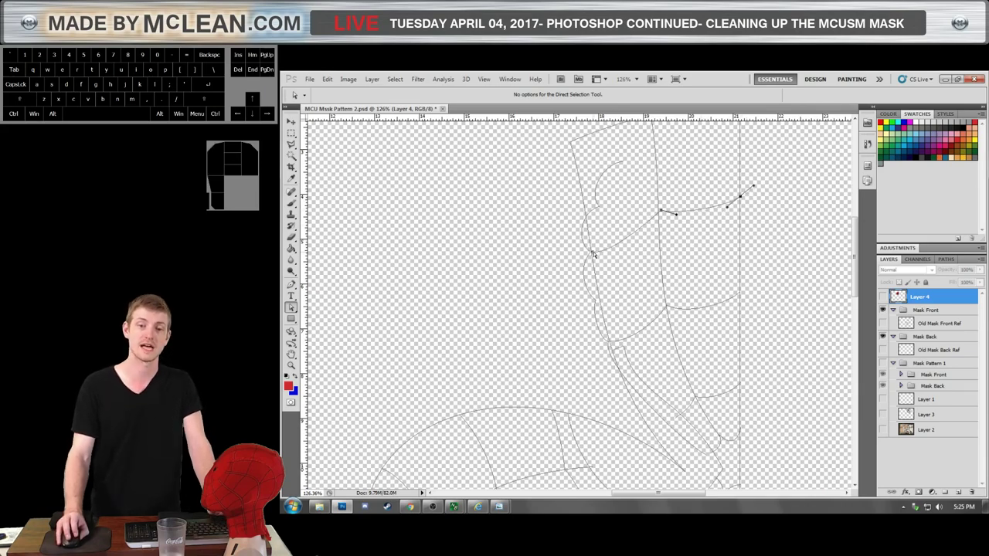
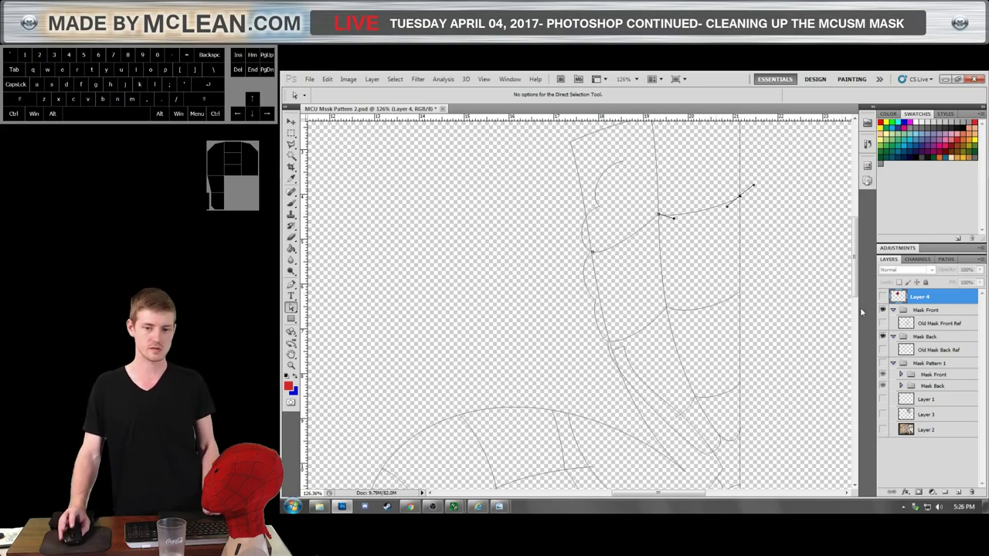
pyautogui.doubleClick(702, 308)
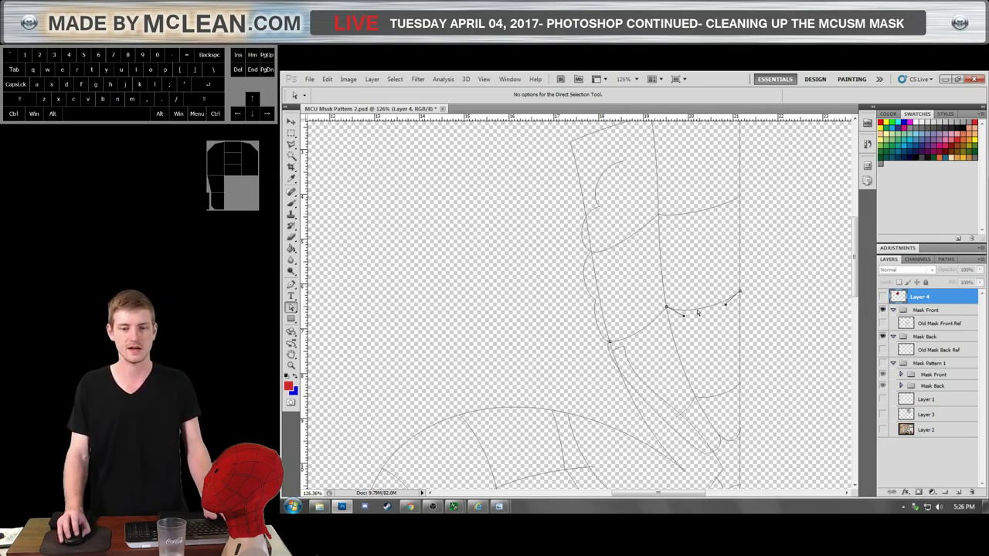
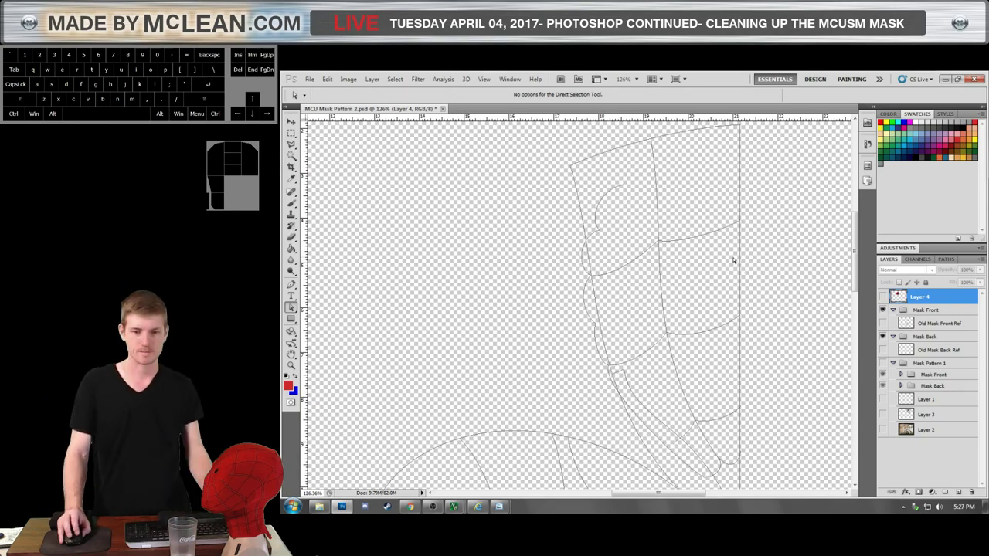
# Pull the web line's end anchor onto the scalloped edge beside the long strip.
pyautogui.scroll(-3)
pyautogui.scroll(3)
pyautogui.click(585, 301)
pyautogui.click(637, 274)
pyautogui.click(637, 278)
pyautogui.click(639, 279)
pyautogui.moveTo(646, 274); pyautogui.dragTo(648, 275)
# Select the whole scalloped edge path and start a free transform on it.
pyautogui.click(637, 282)
pyautogui.click(618, 295)
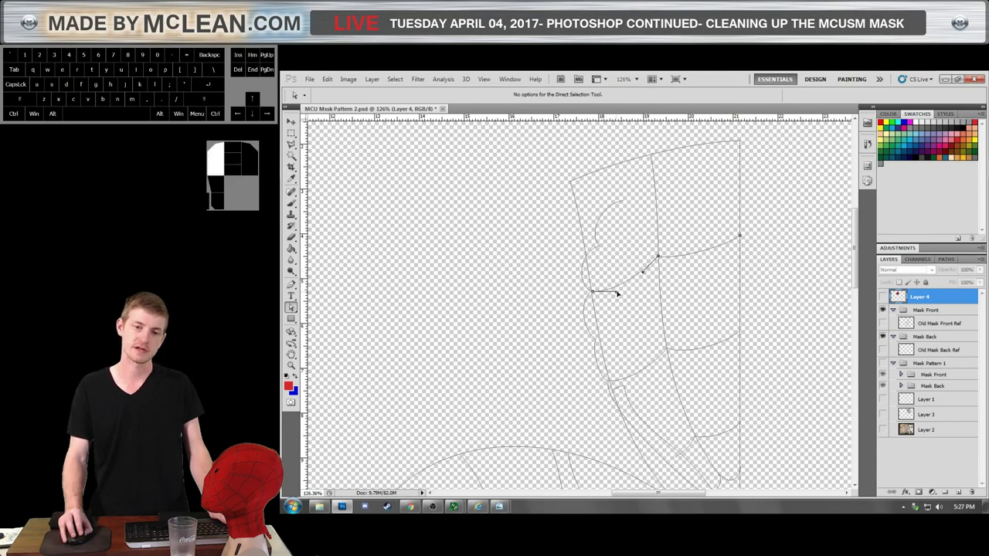
pyautogui.click(586, 278)
pyautogui.click(584, 278)
pyautogui.press('ctrl+t')
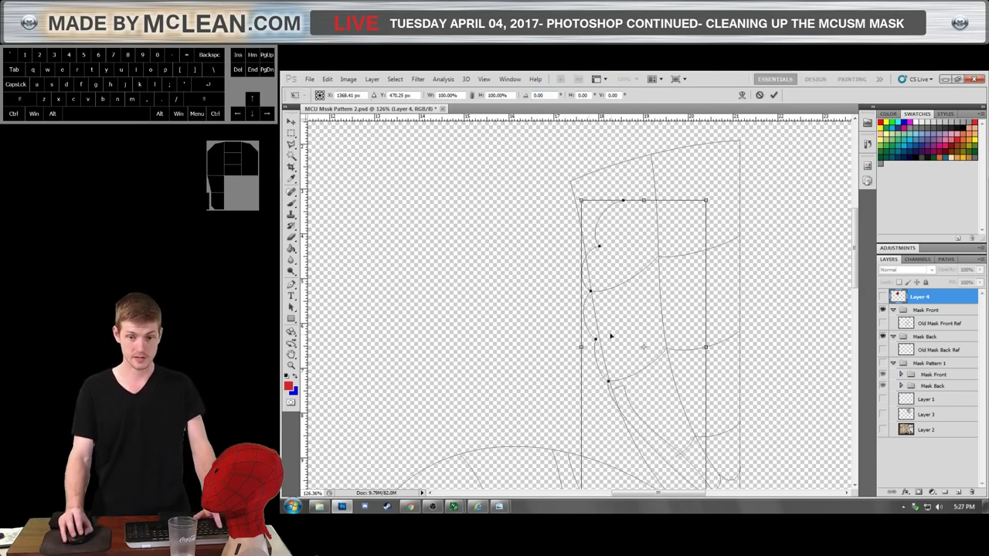
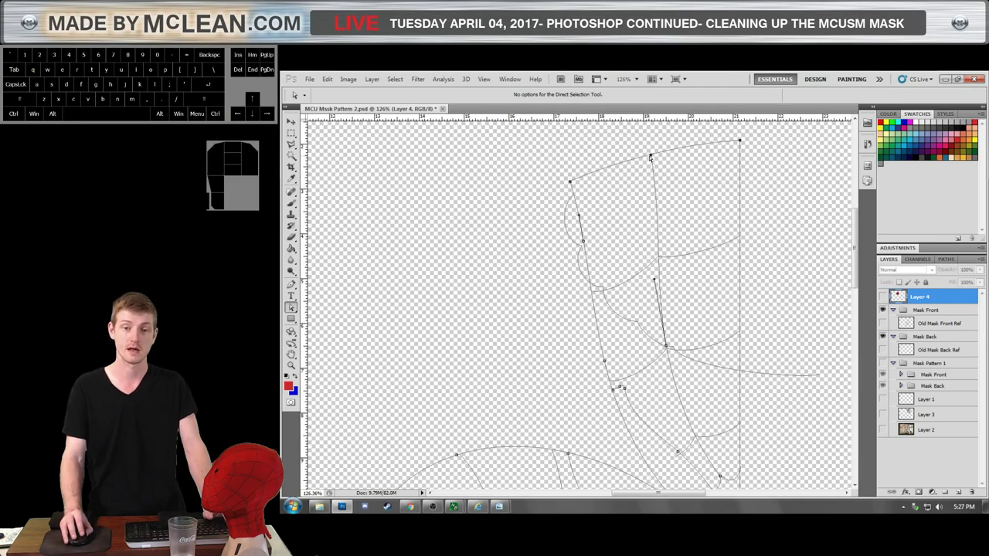
# Lower the top-right anchor of the upper piece's outline and start transforming it.
pyautogui.moveTo(745, 144); pyautogui.dragTo(743, 157)
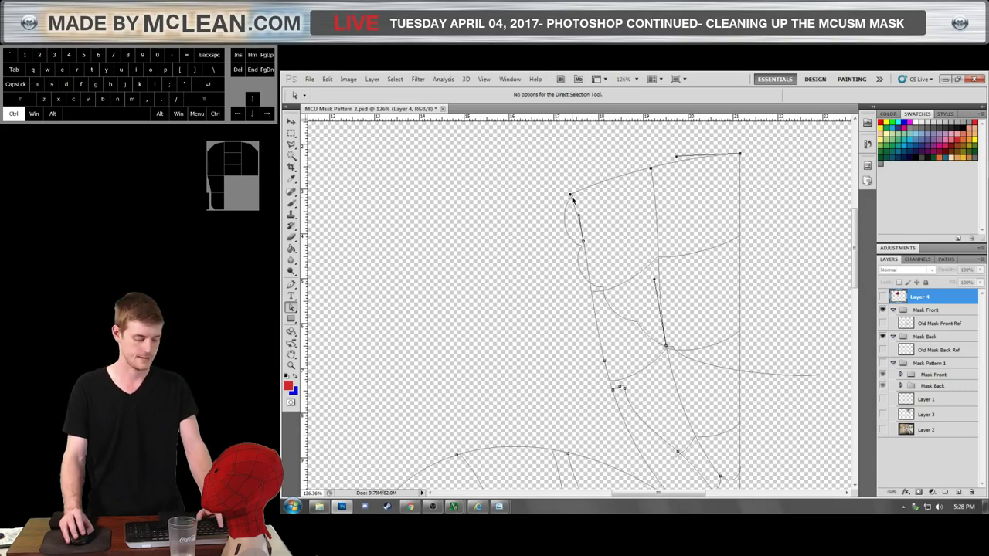
pyautogui.press('ctrl+t')
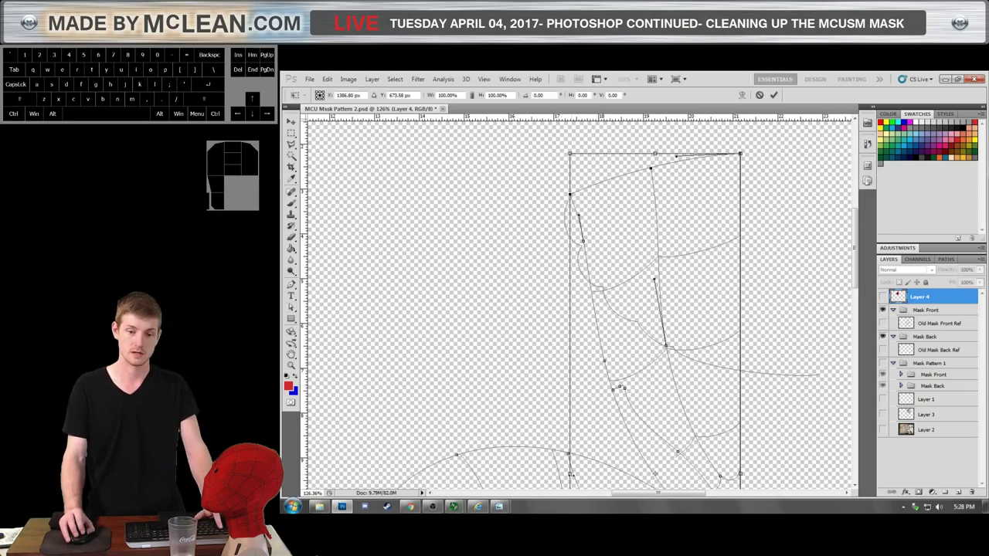
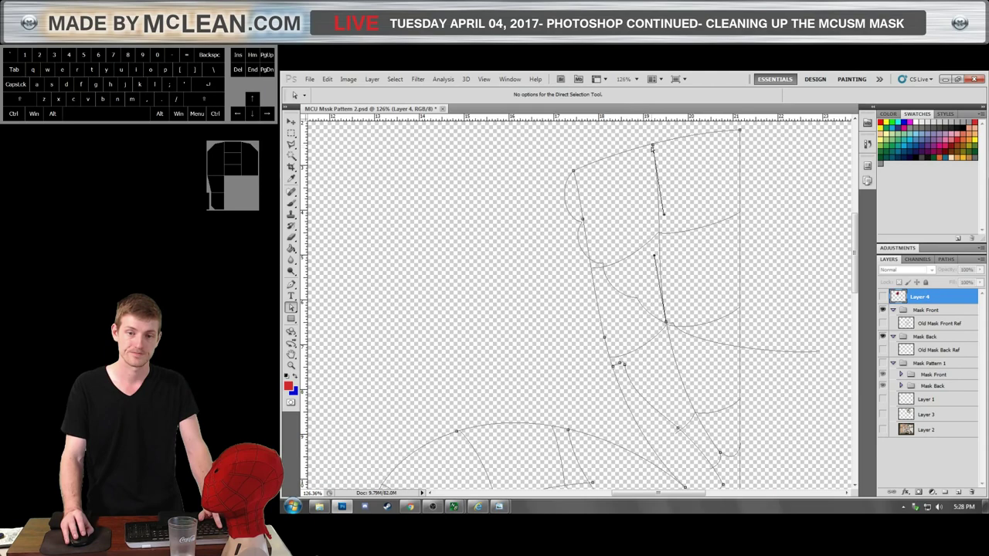
# Zoom out and back in around the scalloped curve and the front mask strip.
pyautogui.scroll(-3)
pyautogui.scroll(3)
pyautogui.scroll(-3)
pyautogui.scroll(3)
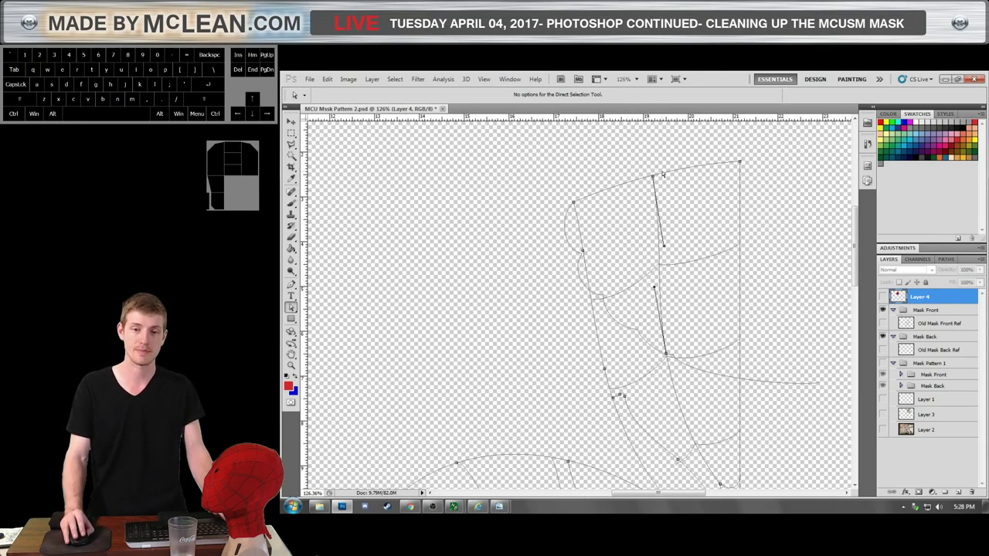
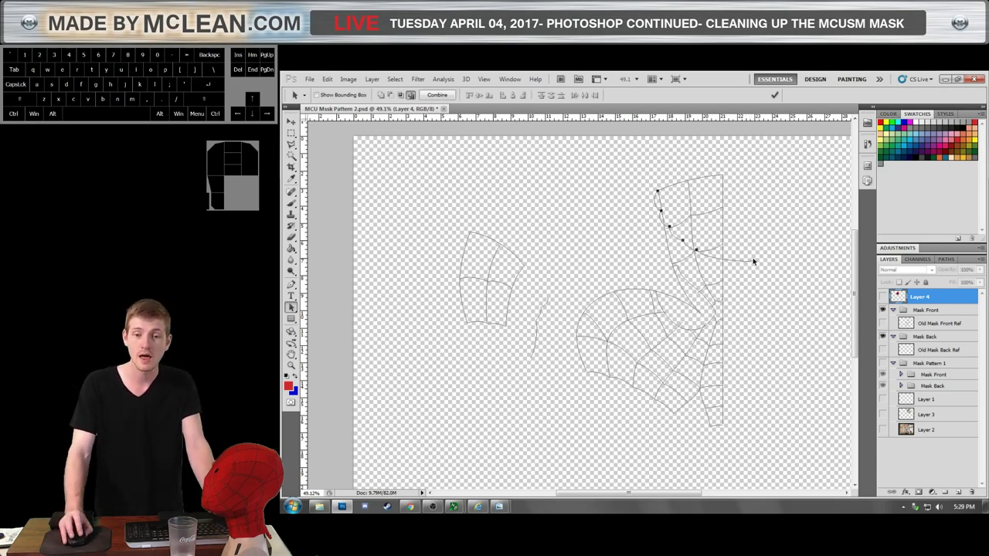
pyautogui.moveTo(751, 262); pyautogui.dragTo(604, 235)
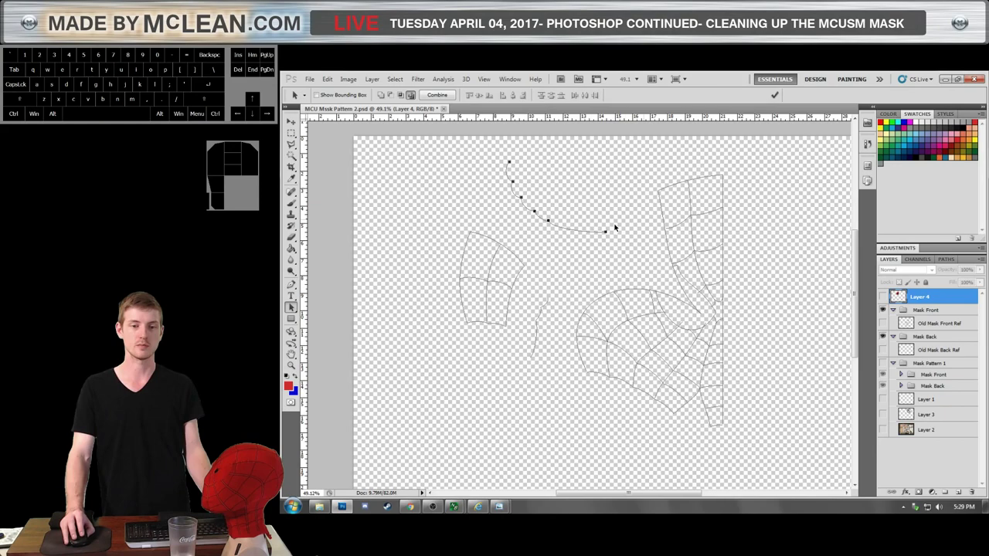
pyautogui.scroll(3)
pyautogui.scroll(3)
pyautogui.scroll(-3)
pyautogui.click(745, 284)
pyautogui.scroll(3)
pyautogui.scroll(-3)
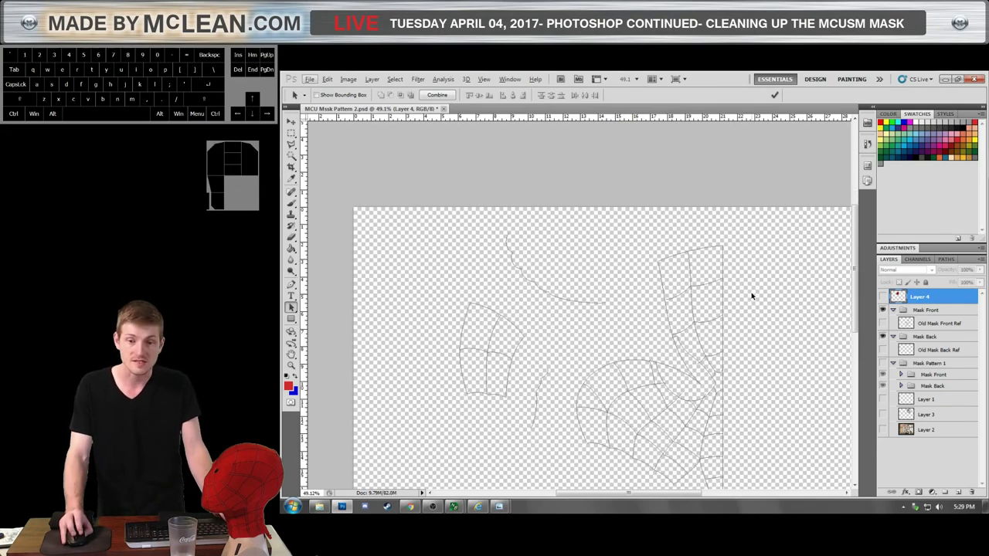
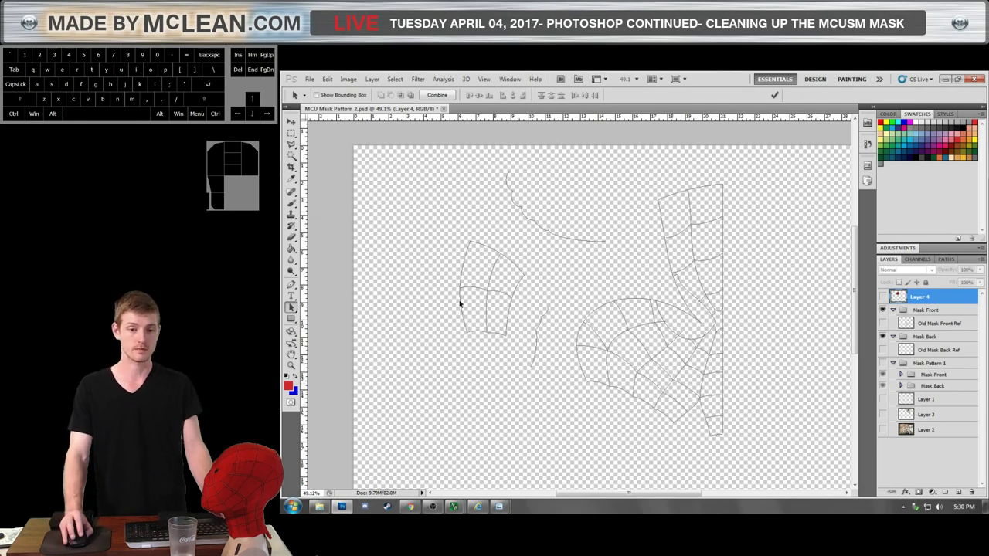
pyautogui.click(462, 306)
pyautogui.click(465, 307)
pyautogui.moveTo(466, 313); pyautogui.dragTo(465, 310)
pyautogui.click(480, 314)
pyautogui.click(533, 292)
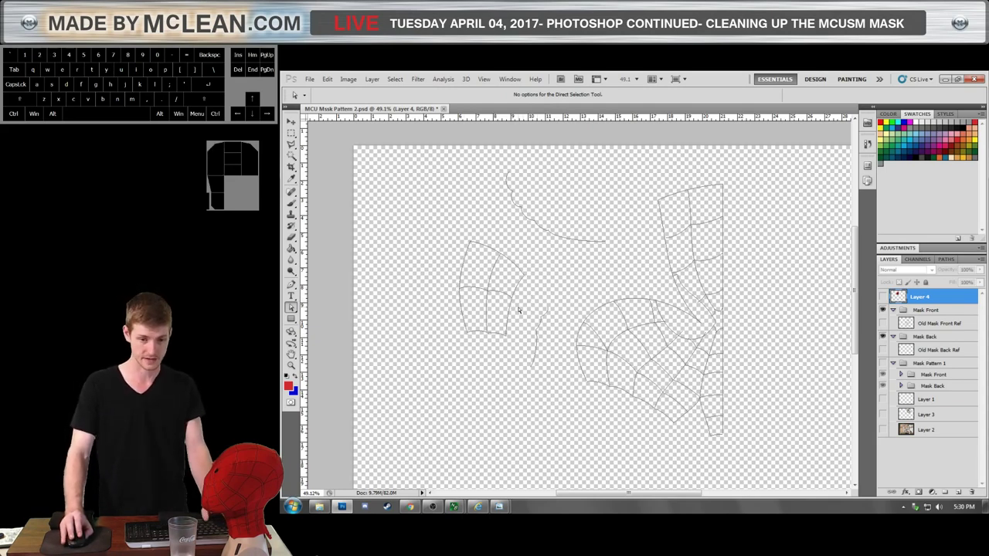
pyautogui.scroll(-3)
pyautogui.scroll(3)
pyautogui.scroll(-3)
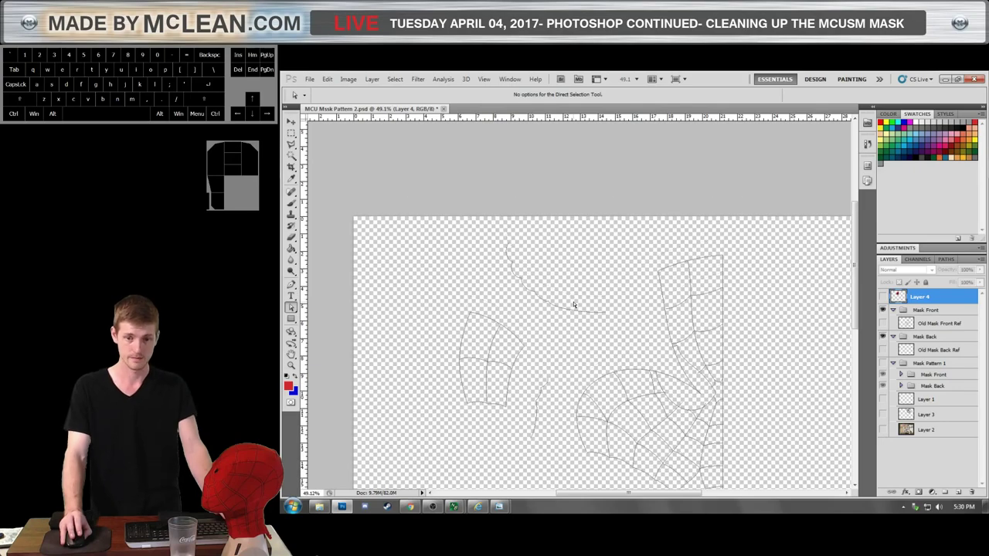
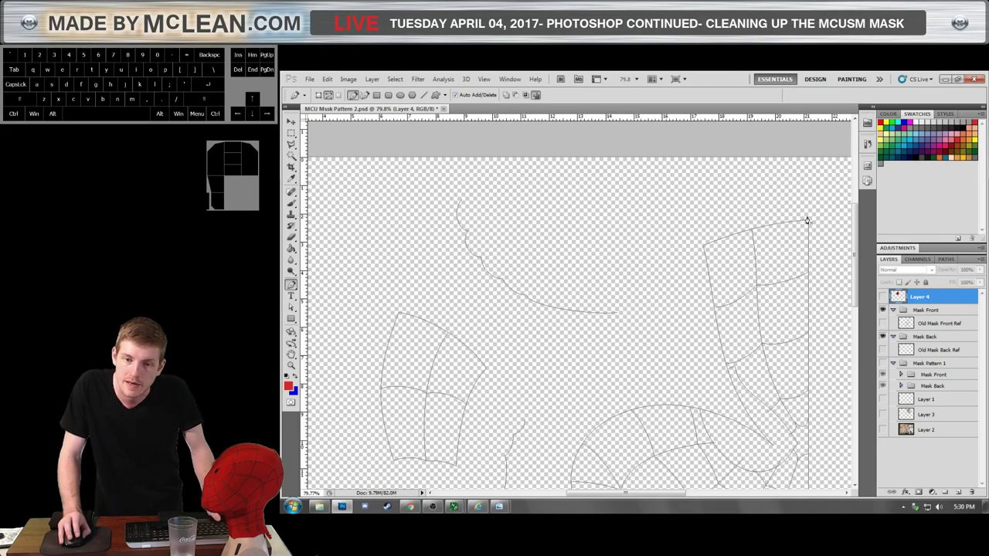
pyautogui.scroll(3)
pyautogui.scroll(-3)
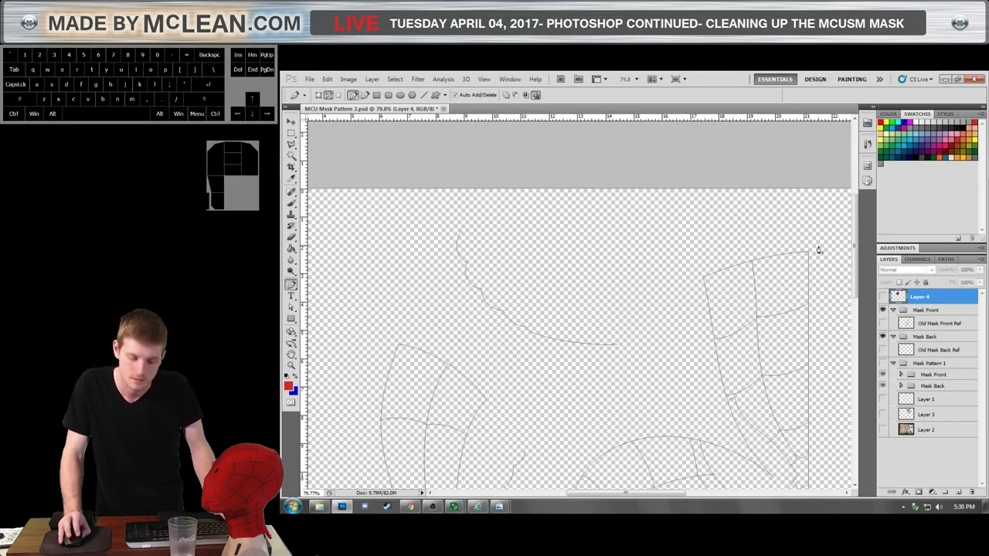
pyautogui.scroll(3)
pyautogui.scroll(-3)
pyautogui.click(827, 239)
pyautogui.scroll(3)
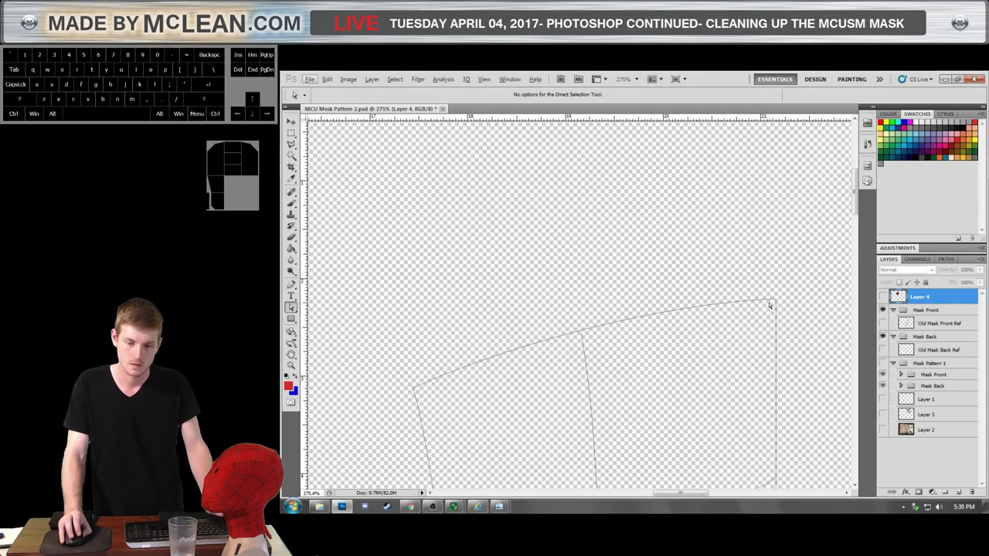
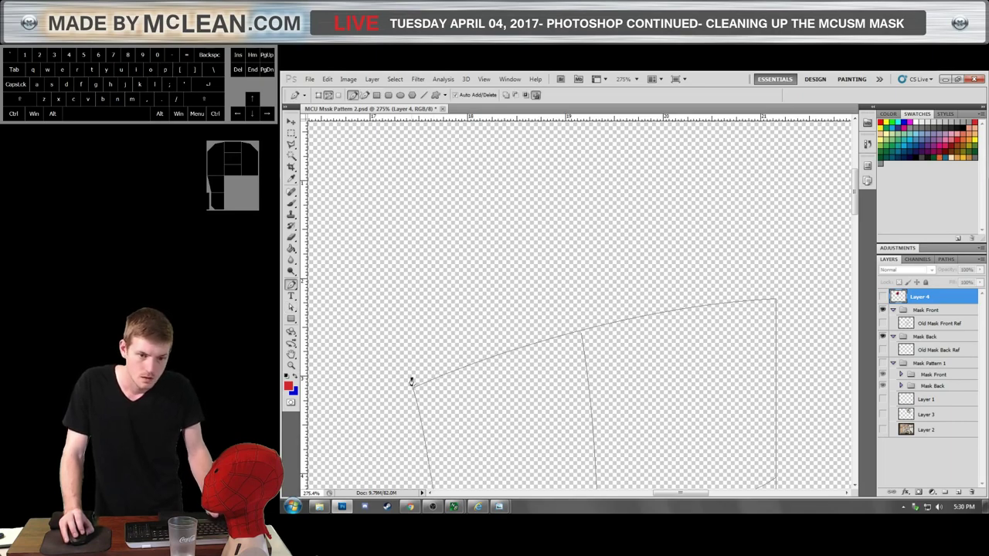
# Undo the last path action and zoom in on the long strip's top edge before arching it.
pyautogui.press('ctrl+z')
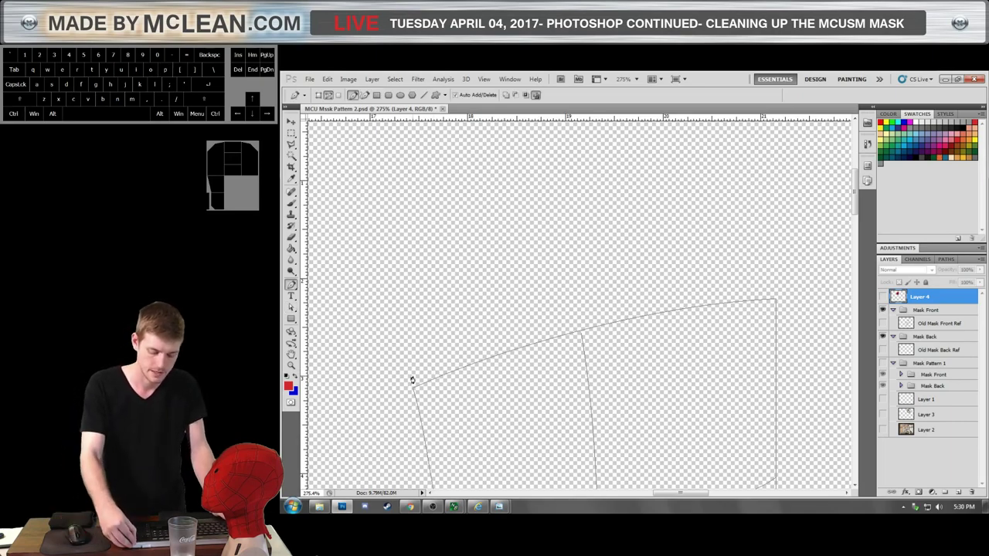
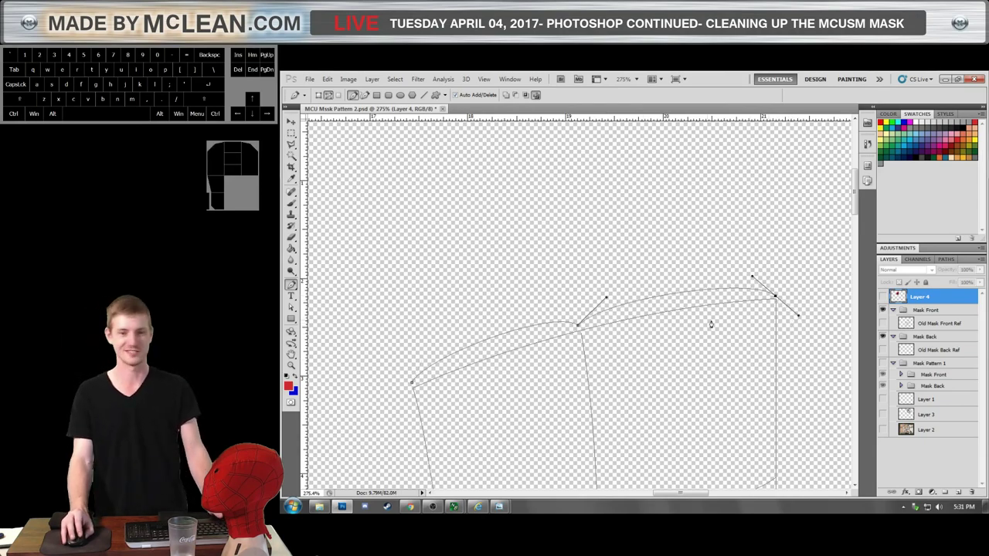
pyautogui.scroll(3)
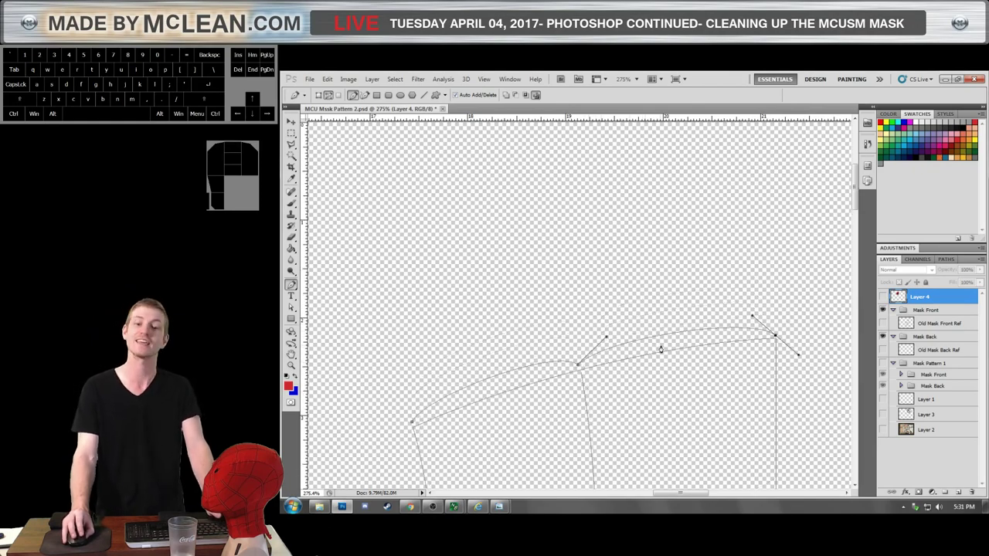
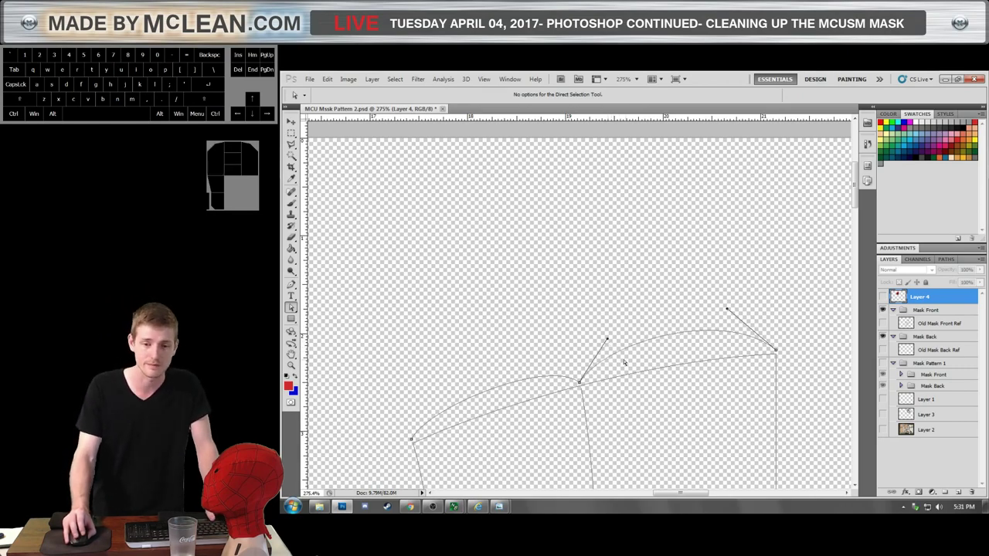
pyautogui.click(633, 365)
pyautogui.scroll(-3)
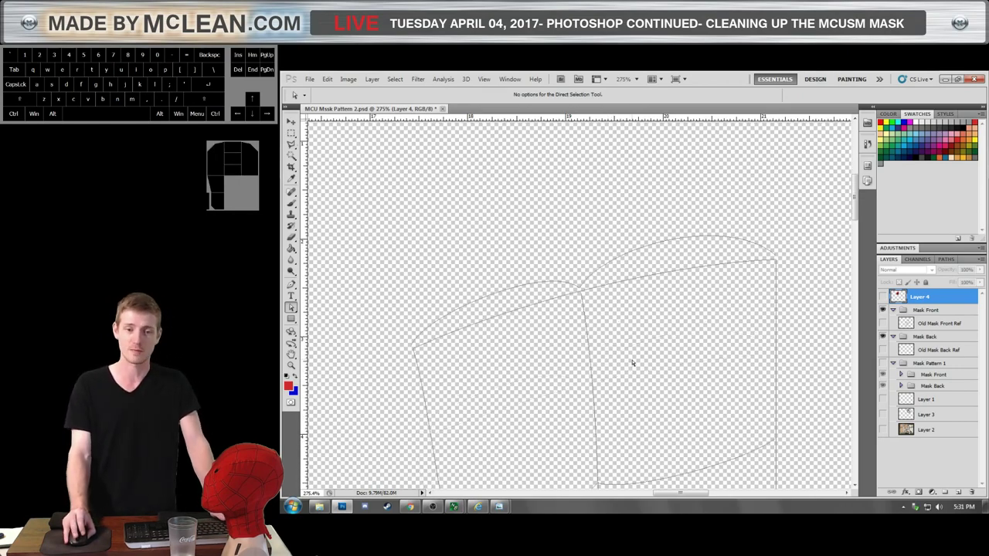
pyautogui.scroll(3)
pyautogui.click(553, 348)
pyautogui.click(576, 349)
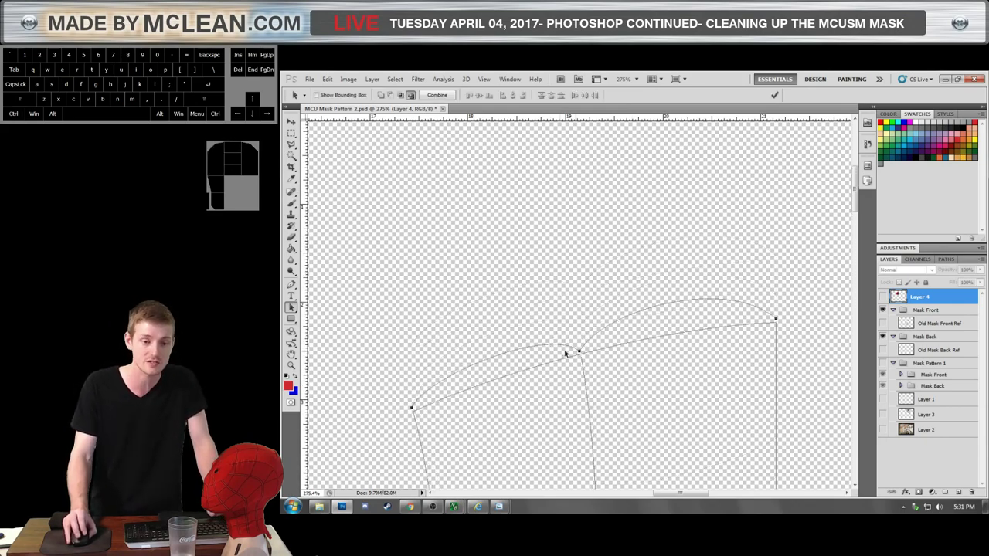
pyautogui.scroll(-3)
pyautogui.scroll(-3)
pyautogui.scroll(-3)
pyautogui.scroll(3)
pyautogui.scroll(-3)
pyautogui.scroll(-3)
pyautogui.scroll(3)
pyautogui.scroll(-3)
pyautogui.scroll(3)
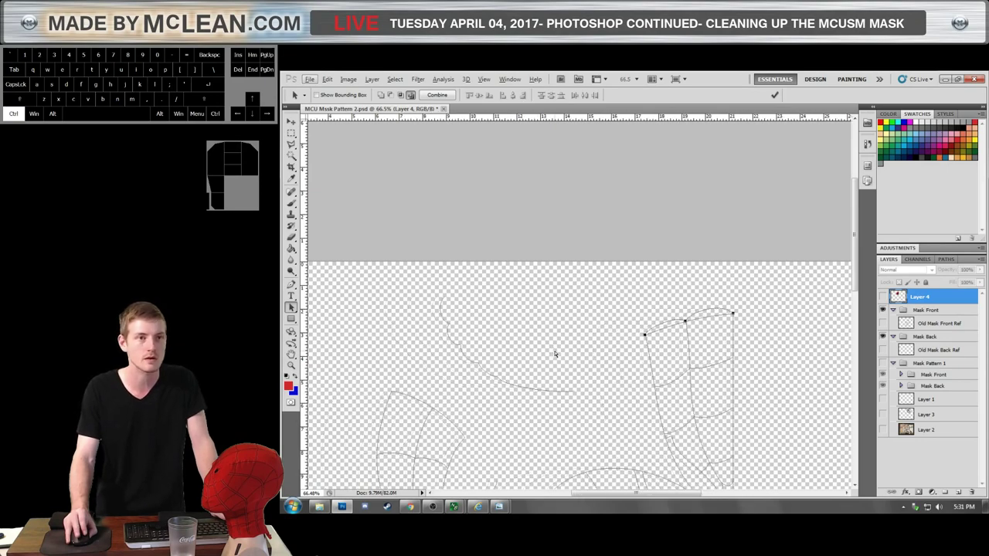
pyautogui.scroll(-3)
pyautogui.scroll(3)
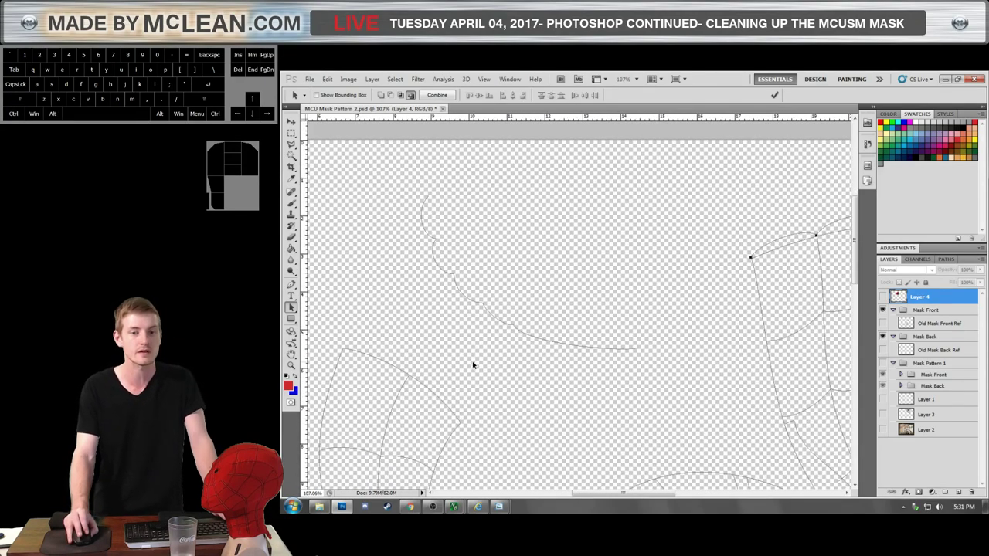
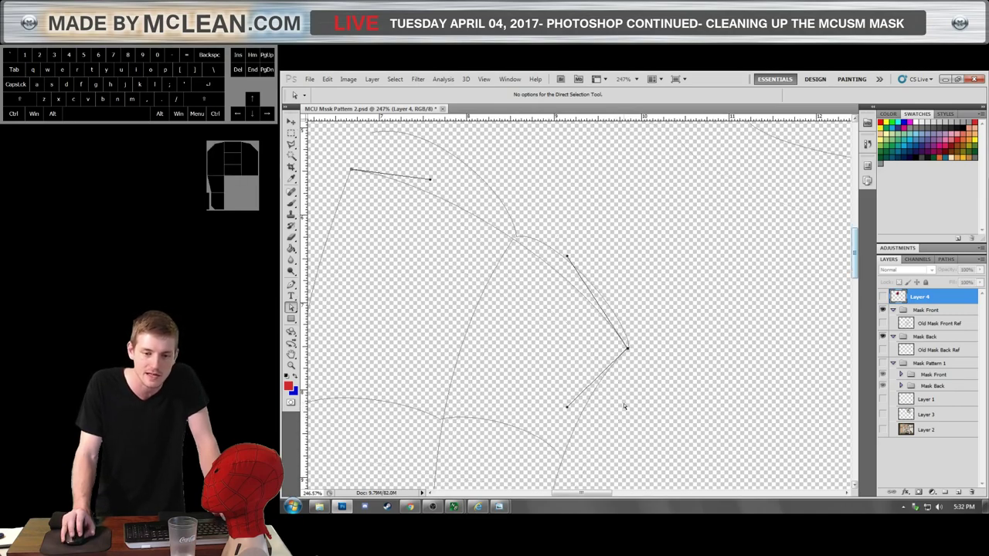
# Reshape the left piece's outer edge by moving its corner anchor up and inward.
pyautogui.scroll(-3)
pyautogui.scroll(-3)
pyautogui.click(594, 341)
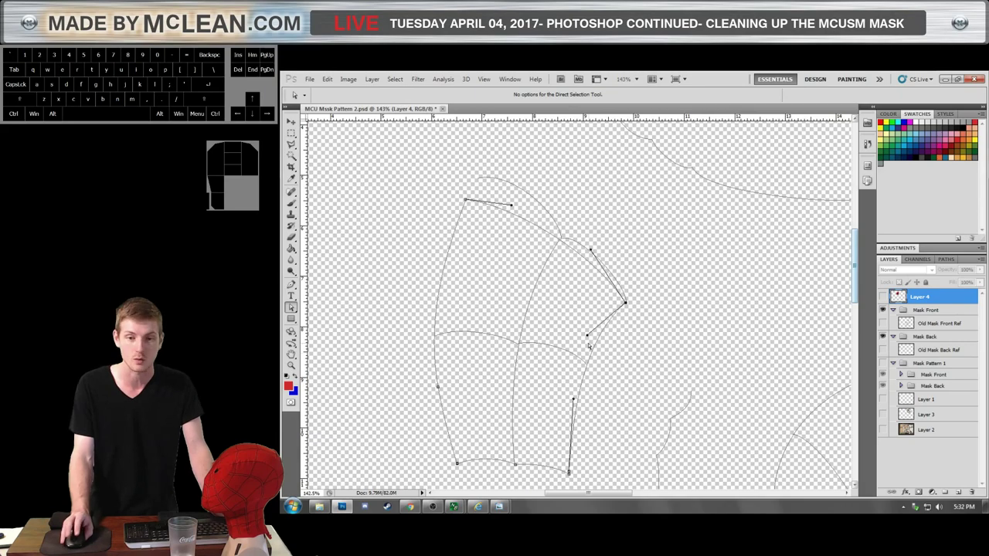
pyautogui.scroll(3)
pyautogui.click(555, 290)
pyautogui.moveTo(555, 289); pyautogui.dragTo(562, 281)
pyautogui.click(606, 397)
pyautogui.scroll(-3)
pyautogui.scroll(-3)
pyautogui.scroll(3)
# Shift the left piece's outer edge curve away from the piece in two small moves.
pyautogui.click(620, 249)
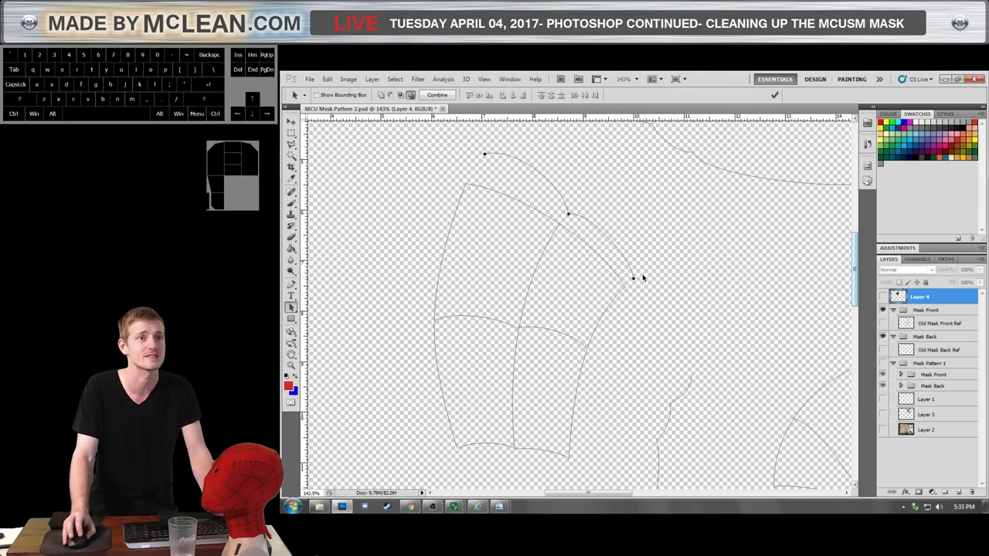
pyautogui.moveTo(626, 257); pyautogui.dragTo(631, 245)
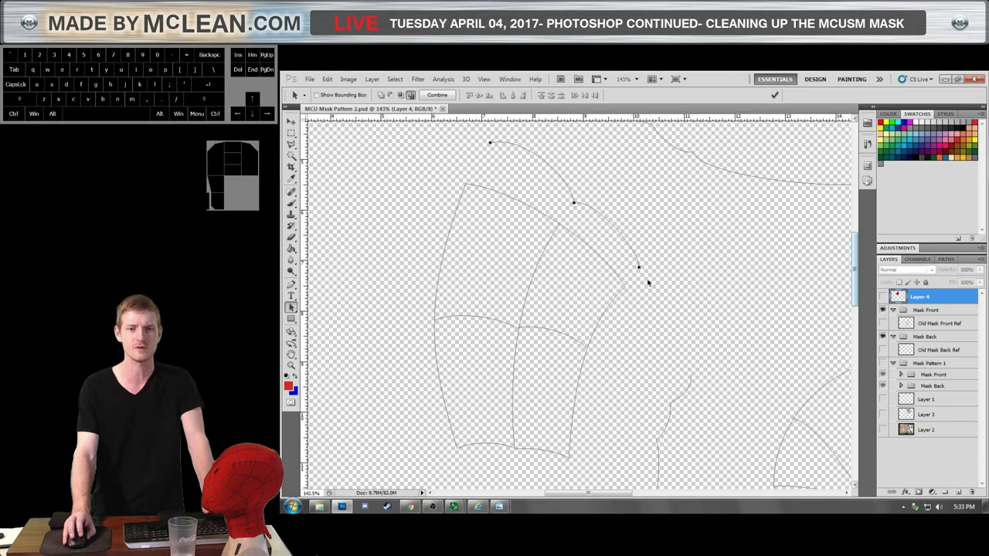
pyautogui.scroll(-3)
pyautogui.scroll(3)
pyautogui.moveTo(616, 315); pyautogui.dragTo(618, 309)
pyautogui.scroll(3)
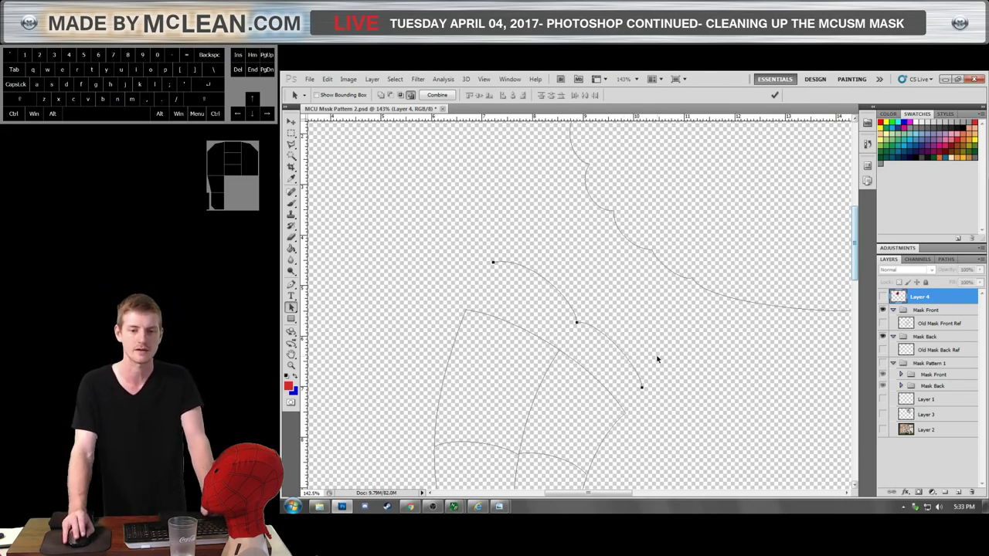
pyautogui.scroll(-3)
pyautogui.scroll(-3)
pyautogui.scroll(3)
# Drag the outer edge curve down into place and select an anchor on the left web curve.
pyautogui.click(622, 328)
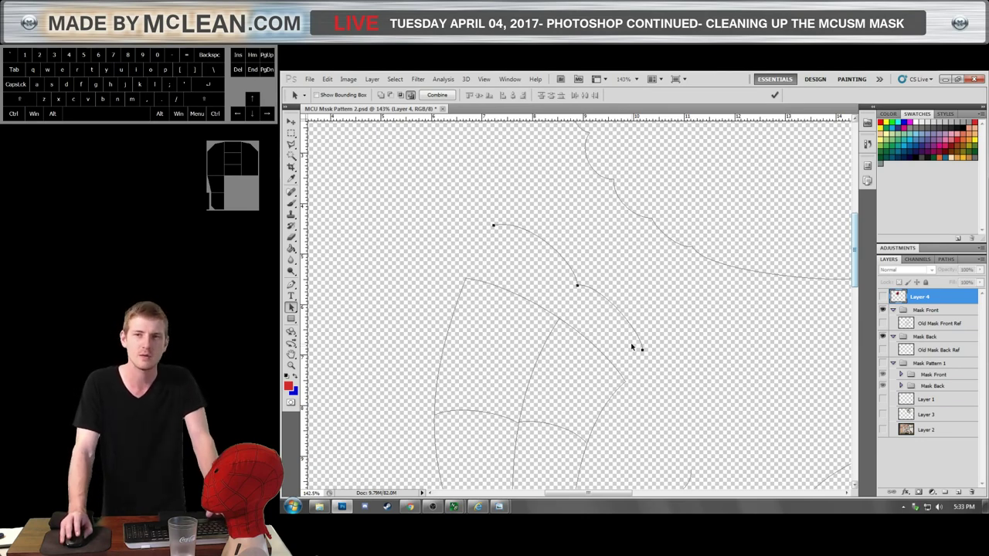
pyautogui.moveTo(632, 330); pyautogui.dragTo(616, 356)
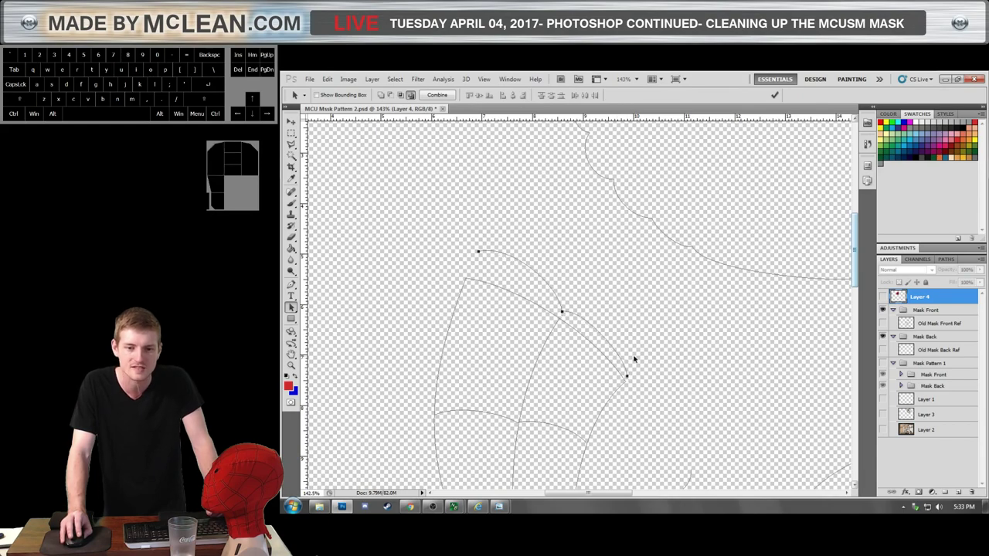
pyautogui.click(621, 355)
pyautogui.scroll(-3)
pyautogui.scroll(-3)
pyautogui.scroll(3)
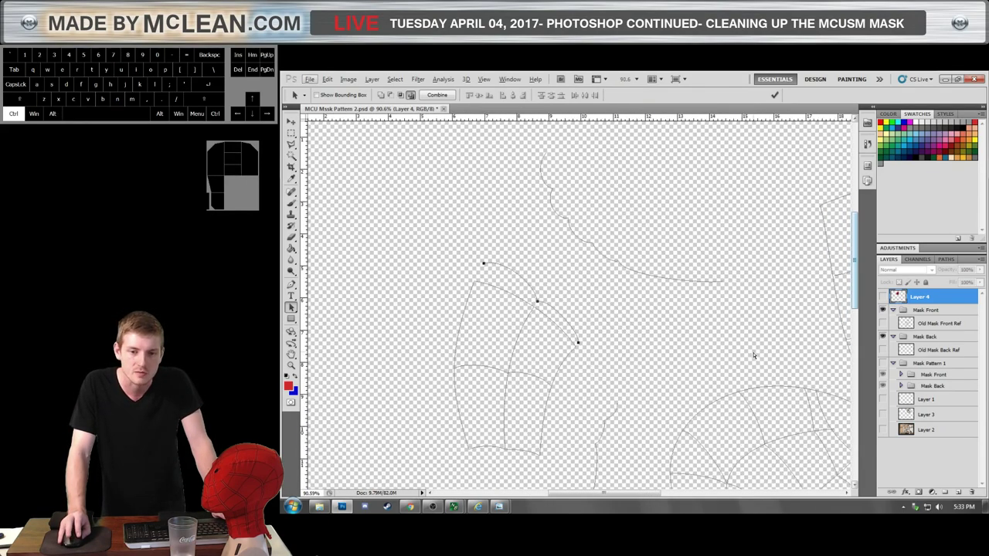
# Step back through the recent anchor edits on the left web piece with repeated undo.
pyautogui.scroll(3)
pyautogui.scroll(3)
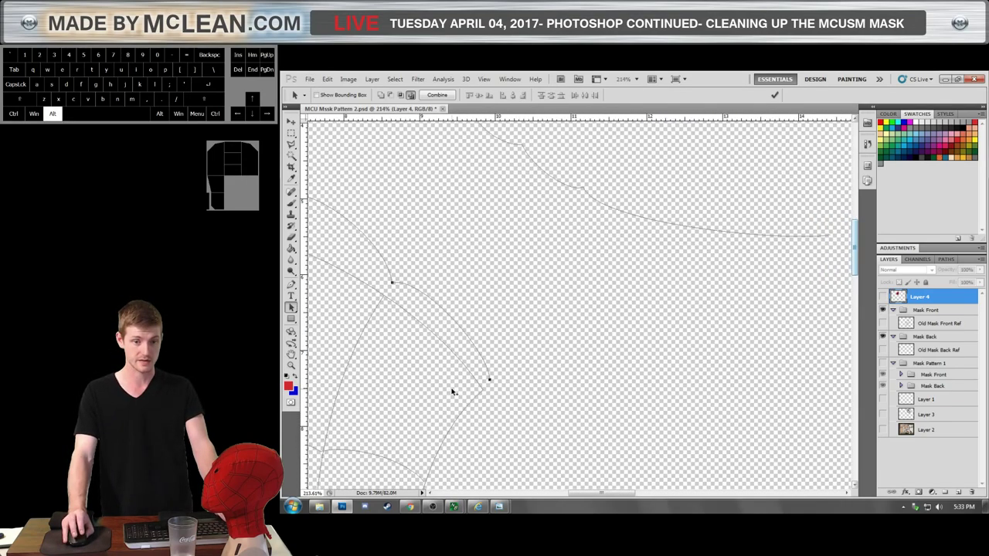
pyautogui.scroll(3)
pyautogui.press('ctrl+z')
pyautogui.press('ctrl+alt+z')
pyautogui.press('ctrl+alt+z')
pyautogui.press('ctrl+alt+z')
pyautogui.press('ctrl+alt+z')
pyautogui.press('ctrl+alt+z')
pyautogui.press('ctrl+alt+z')
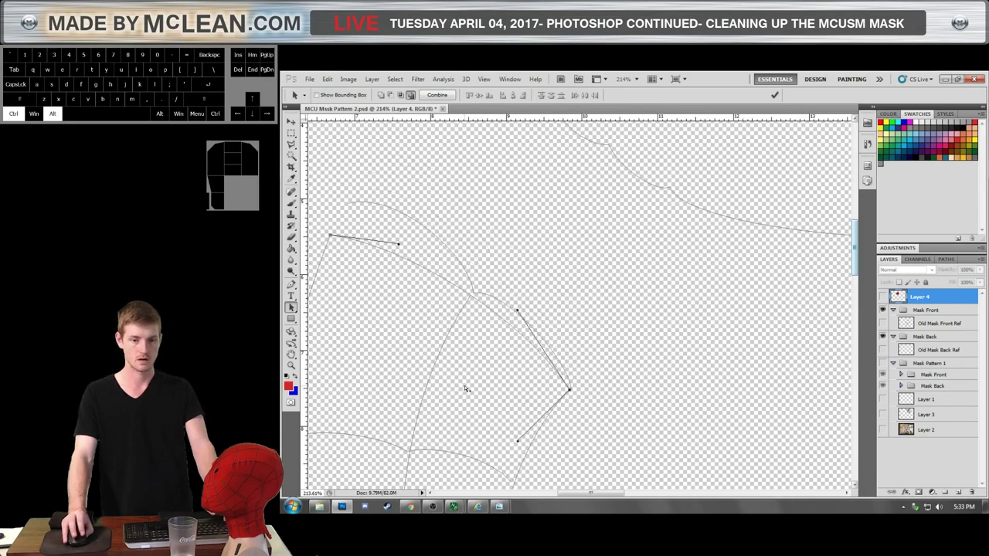
# Marquee-select the points of the double-arched curve above the four-panel piece.
pyautogui.scroll(-3)
pyautogui.scroll(3)
pyautogui.scroll(3)
pyautogui.scroll(-3)
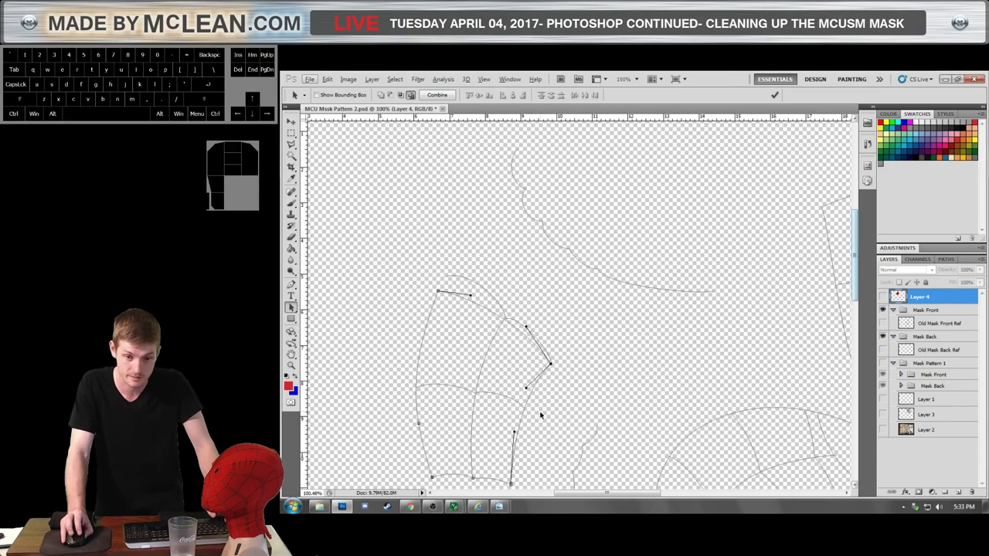
pyautogui.scroll(3)
pyautogui.scroll(-3)
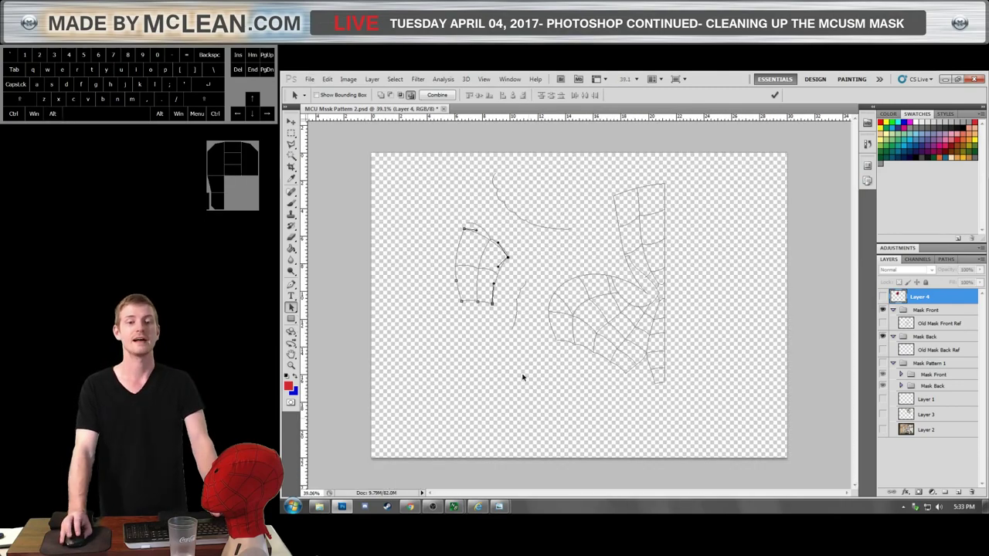
pyautogui.scroll(3)
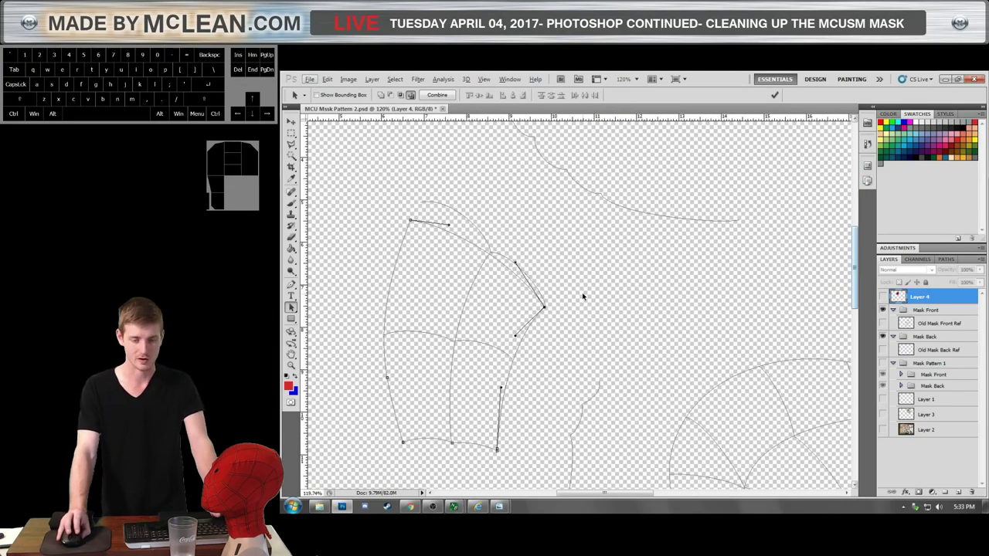
pyautogui.click(473, 225)
pyautogui.moveTo(474, 225); pyautogui.dragTo(498, 171)
pyautogui.scroll(3)
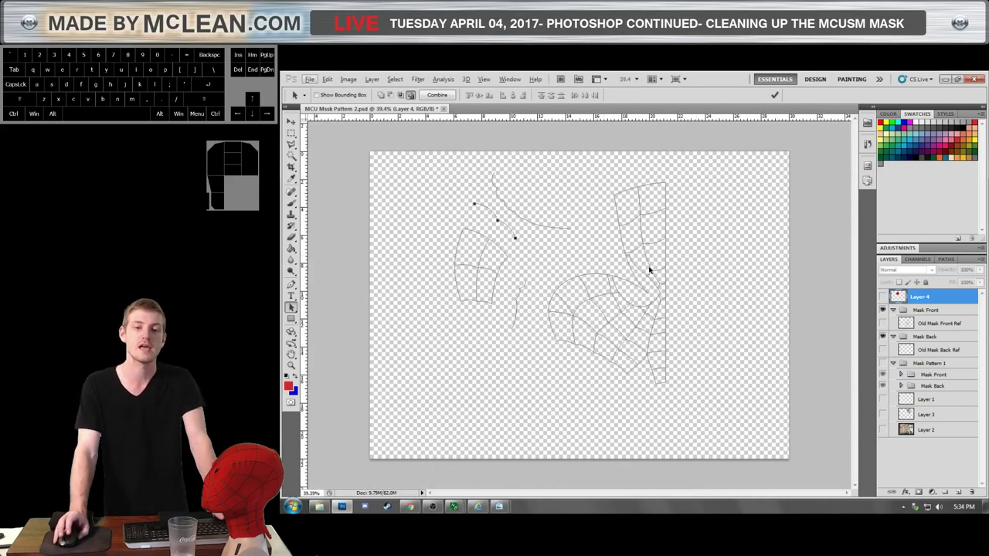
pyautogui.scroll(3)
# Select and inspect the web paths on the tall strip and cheek piece, checking their anchors.
pyautogui.click(648, 261)
pyautogui.click(652, 269)
pyautogui.click(648, 265)
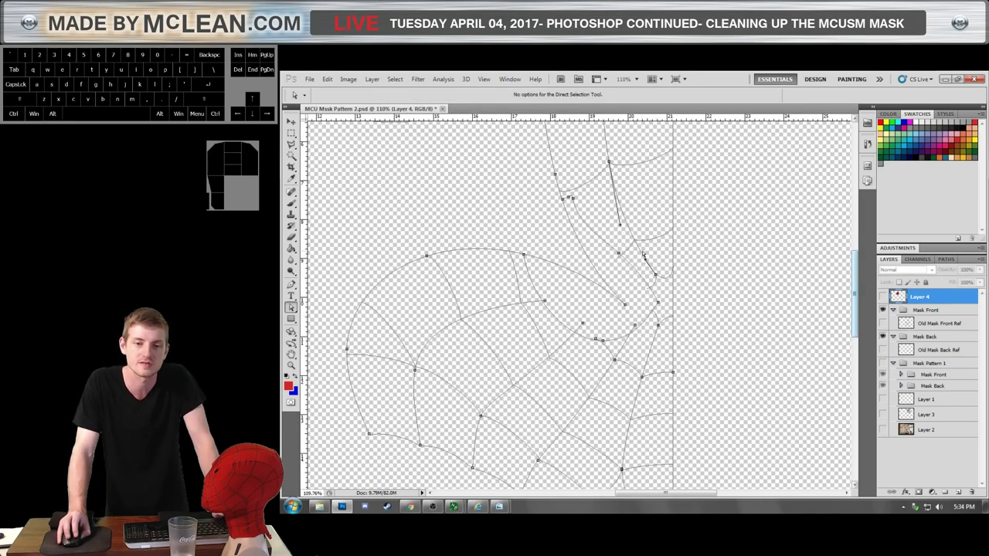
pyautogui.click(656, 205)
pyautogui.scroll(3)
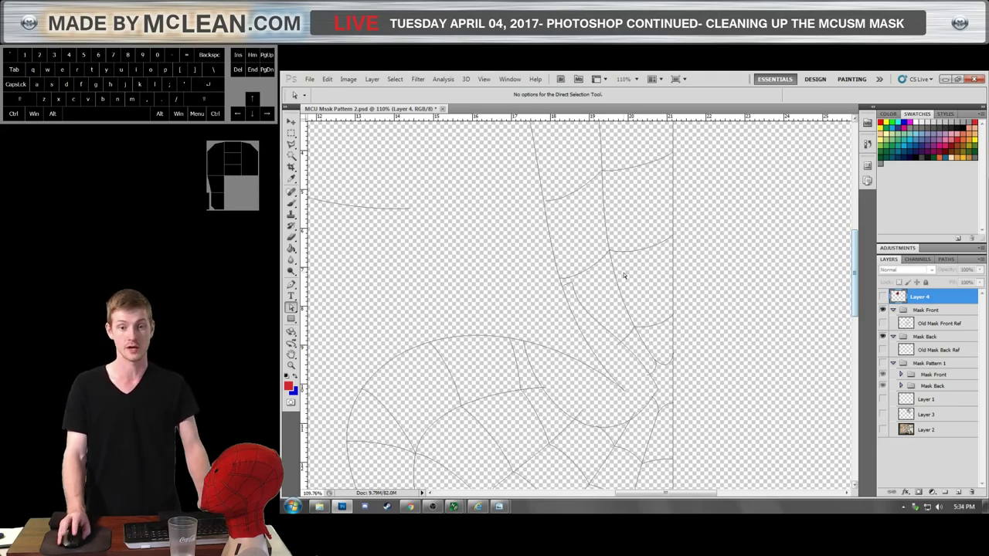
pyautogui.click(615, 272)
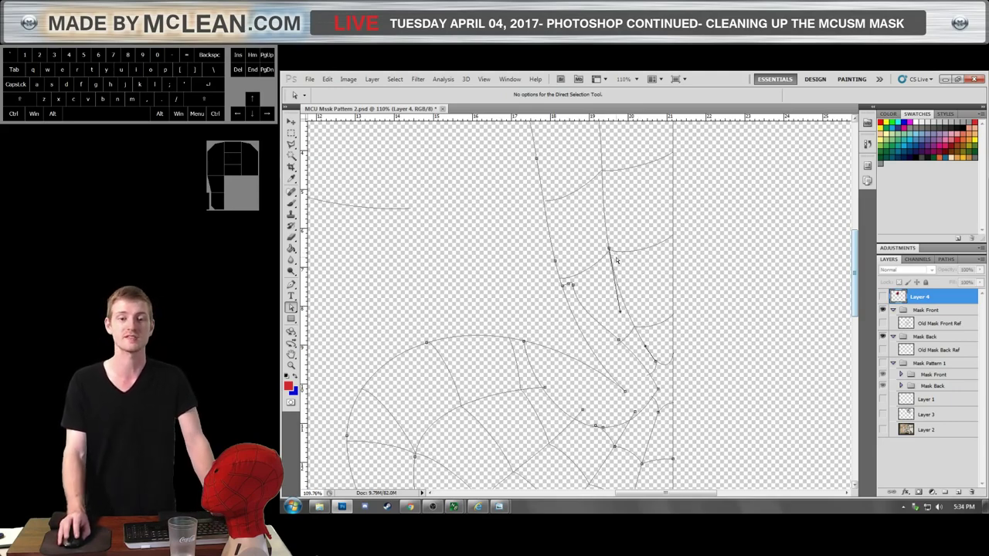
pyautogui.scroll(3)
pyautogui.scroll(-3)
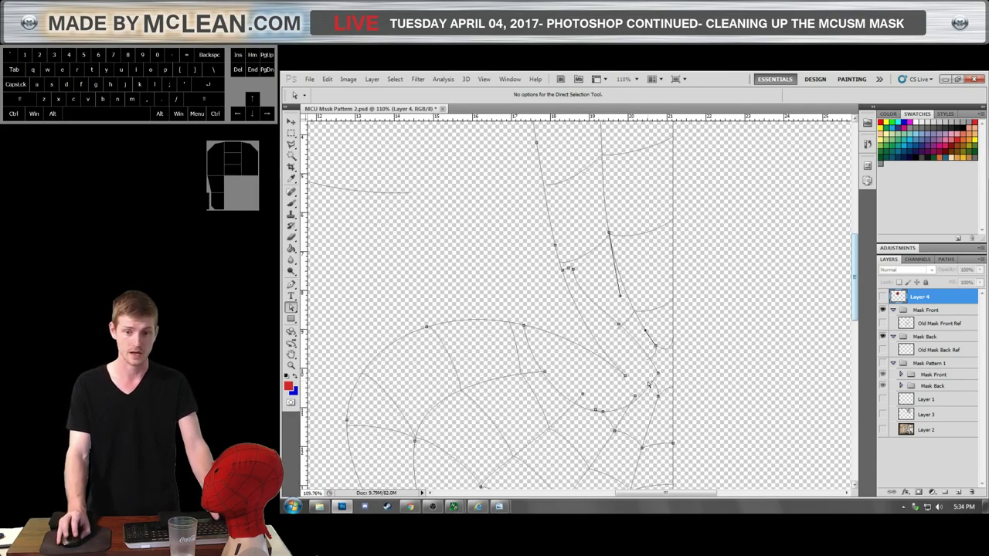
pyautogui.scroll(3)
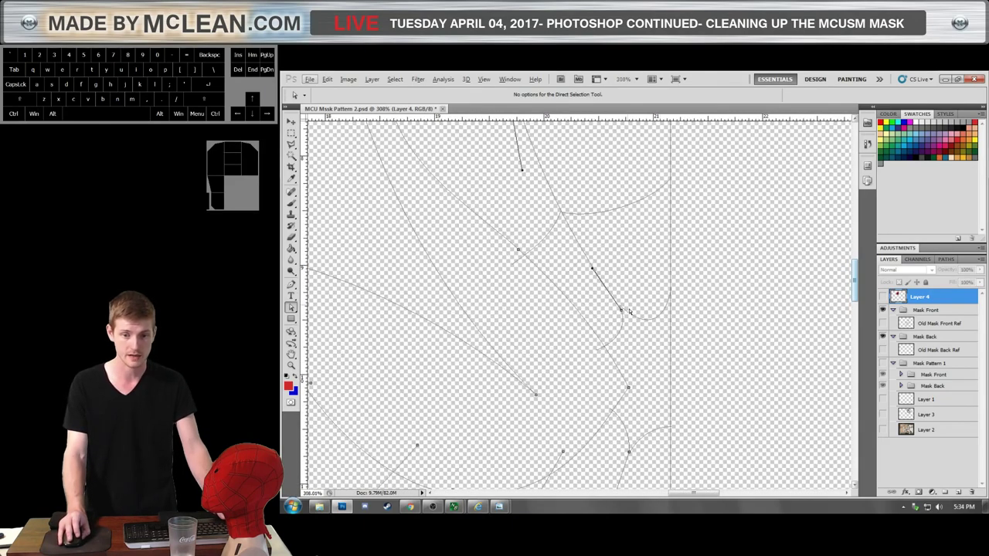
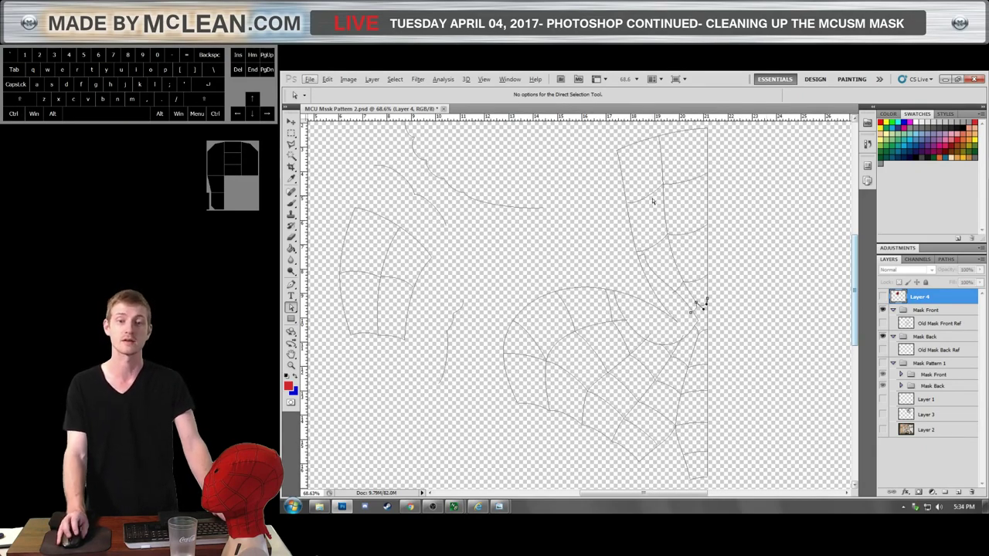
# Check the short web line on the tall strip, then deselect and zoom out to the whole pattern.
pyautogui.scroll(3)
pyautogui.click(657, 237)
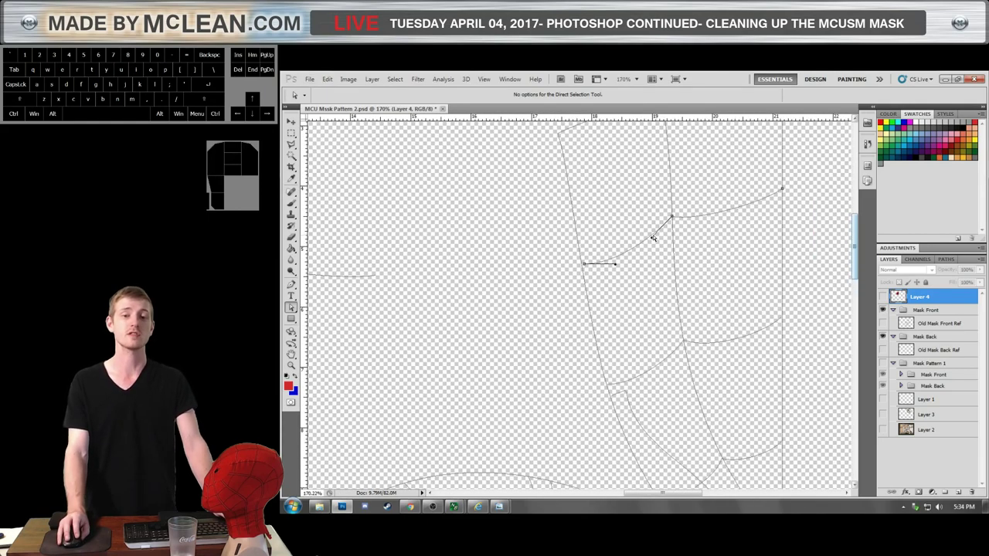
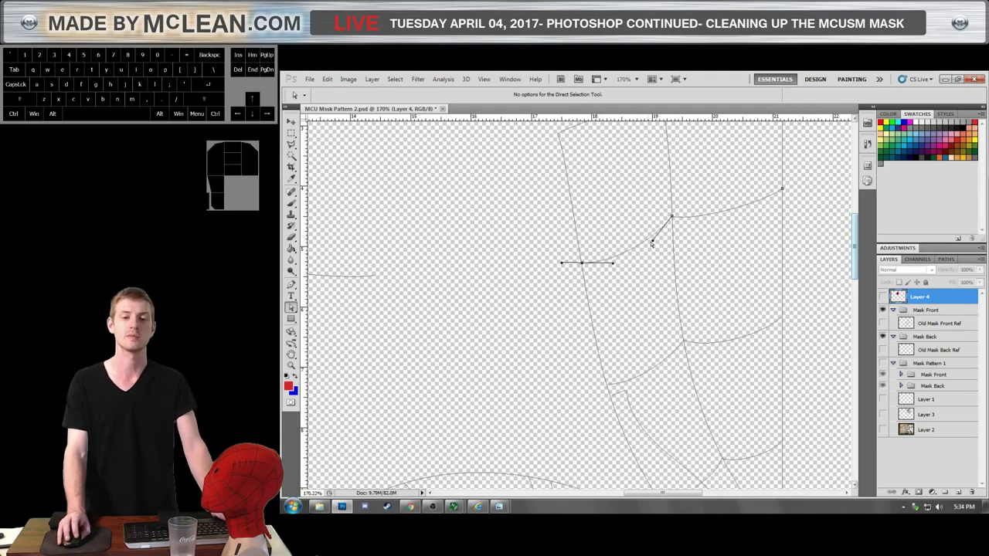
pyautogui.scroll(-3)
pyautogui.scroll(-3)
pyautogui.scroll(-3)
pyautogui.scroll(-3)
pyautogui.scroll(3)
pyautogui.scroll(3)
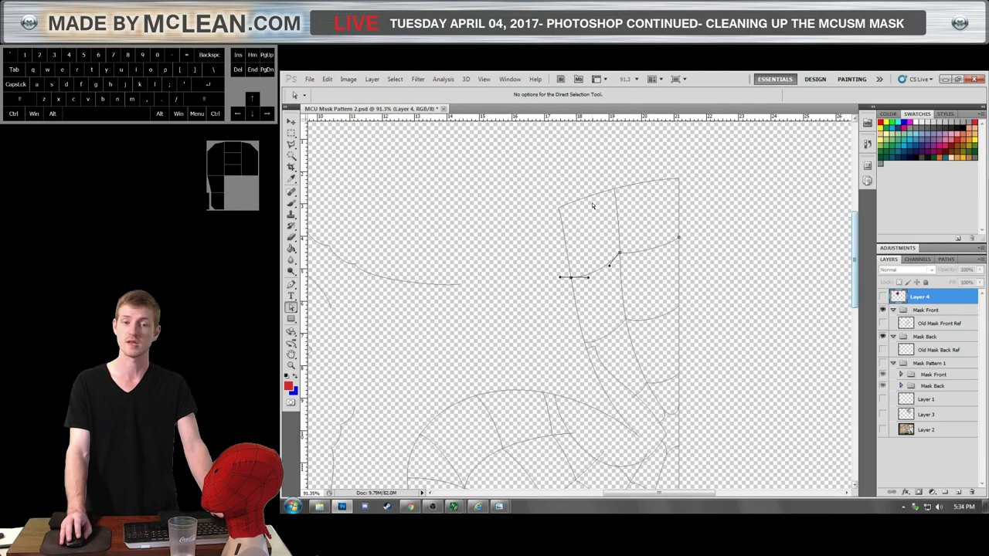
pyautogui.click(620, 204)
pyautogui.click(773, 243)
pyautogui.scroll(-3)
pyautogui.scroll(-3)
pyautogui.scroll(-3)
pyautogui.scroll(3)
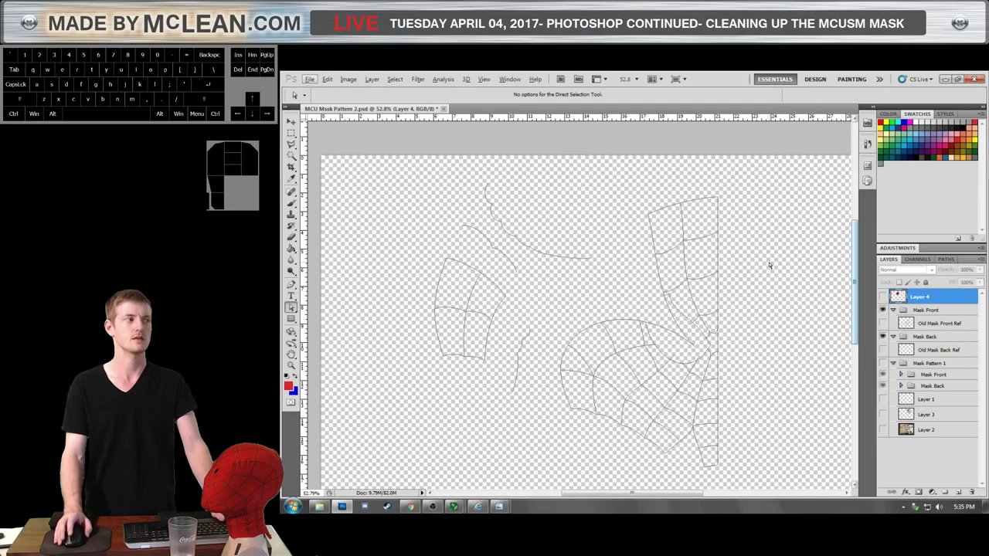
pyautogui.scroll(-3)
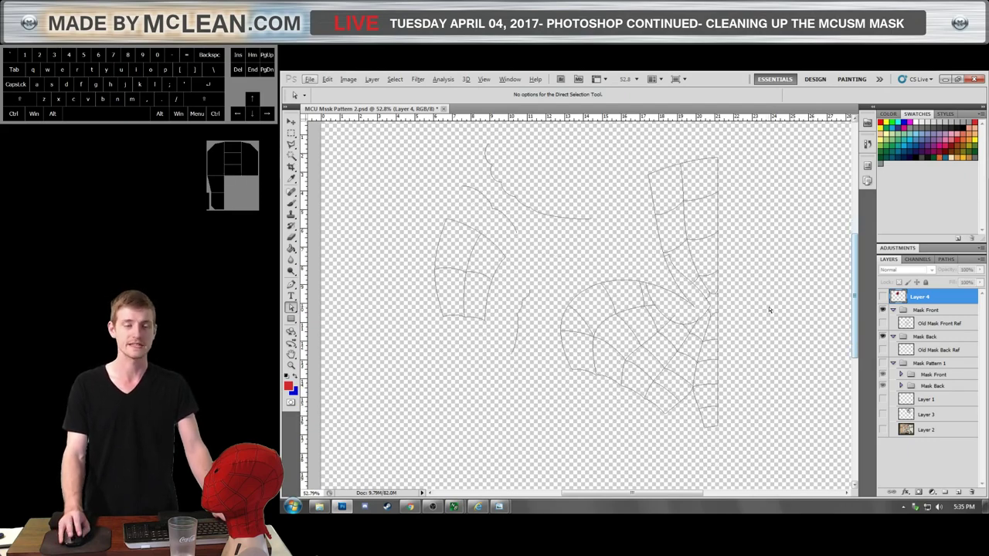
pyautogui.scroll(-3)
pyautogui.scroll(-3)
pyautogui.scroll(3)
pyautogui.scroll(-3)
pyautogui.scroll(3)
pyautogui.scroll(-3)
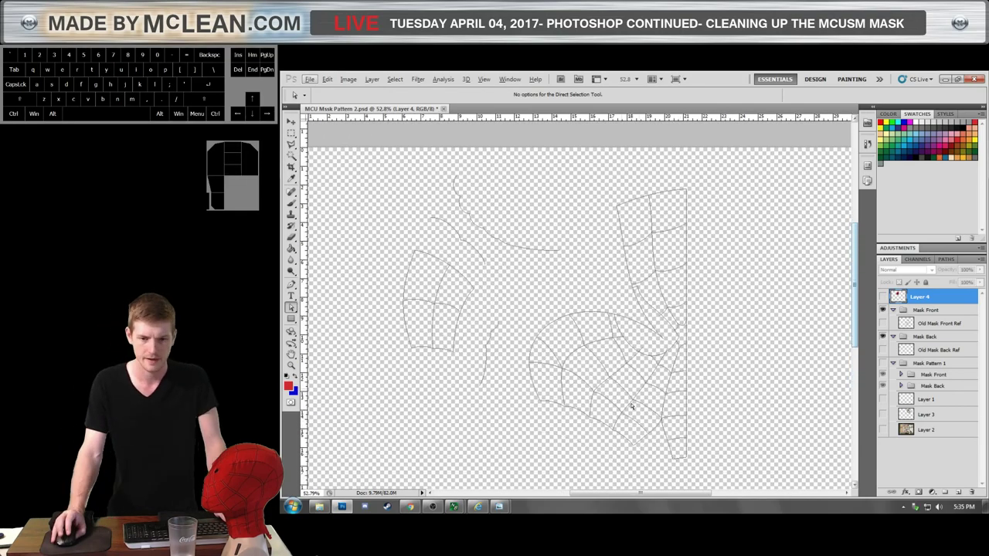
pyautogui.scroll(3)
pyautogui.scroll(-3)
pyautogui.scroll(3)
pyautogui.scroll(-3)
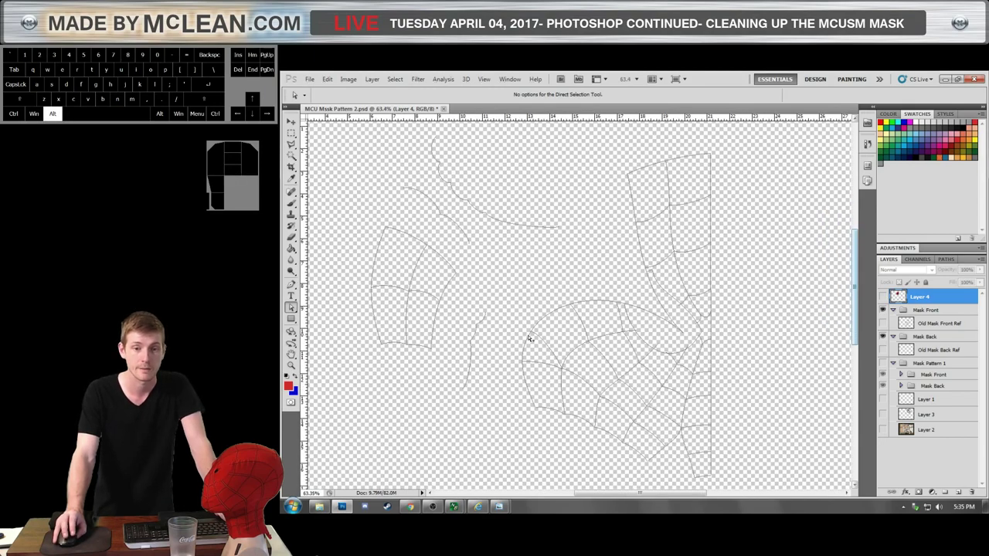
pyautogui.scroll(-3)
pyautogui.scroll(3)
pyautogui.click(442, 308)
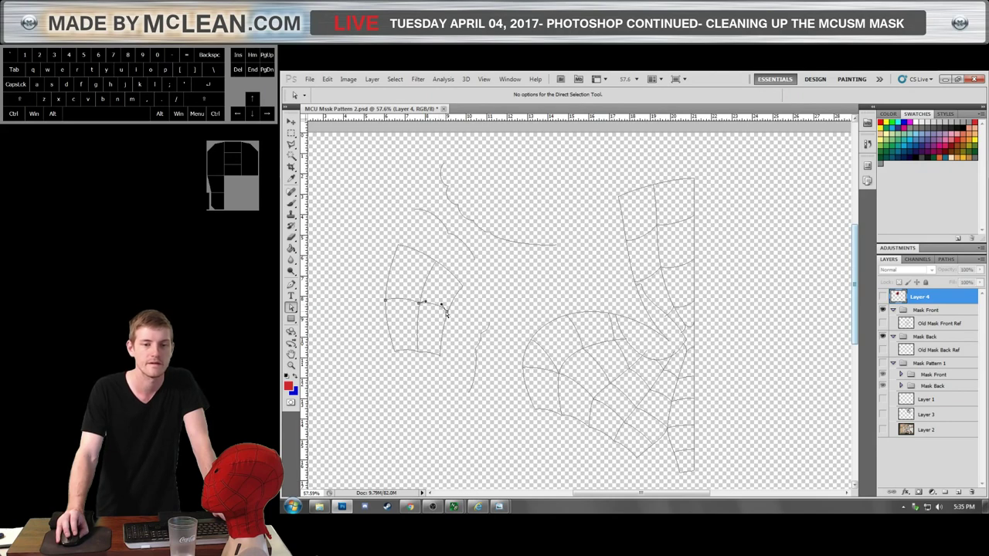
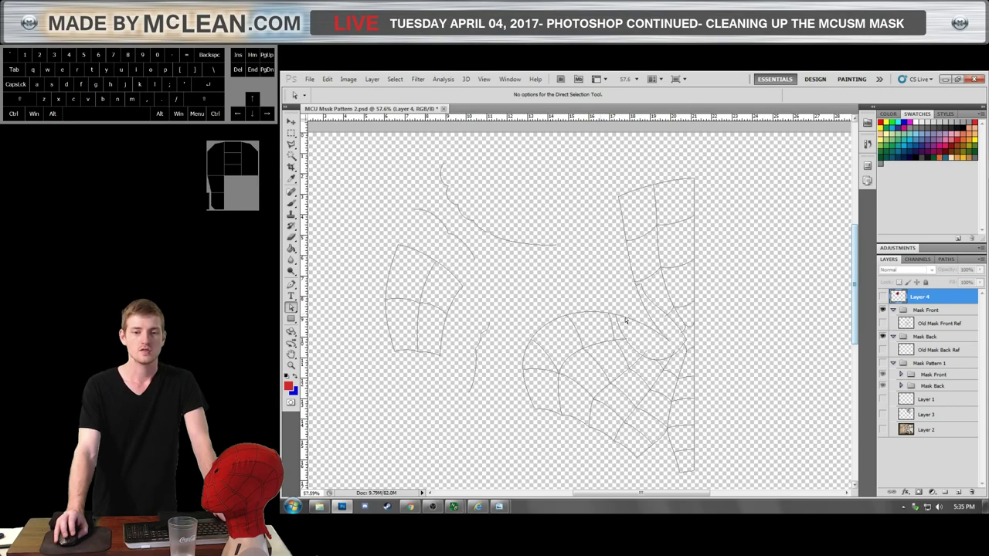
pyautogui.scroll(3)
pyautogui.scroll(-3)
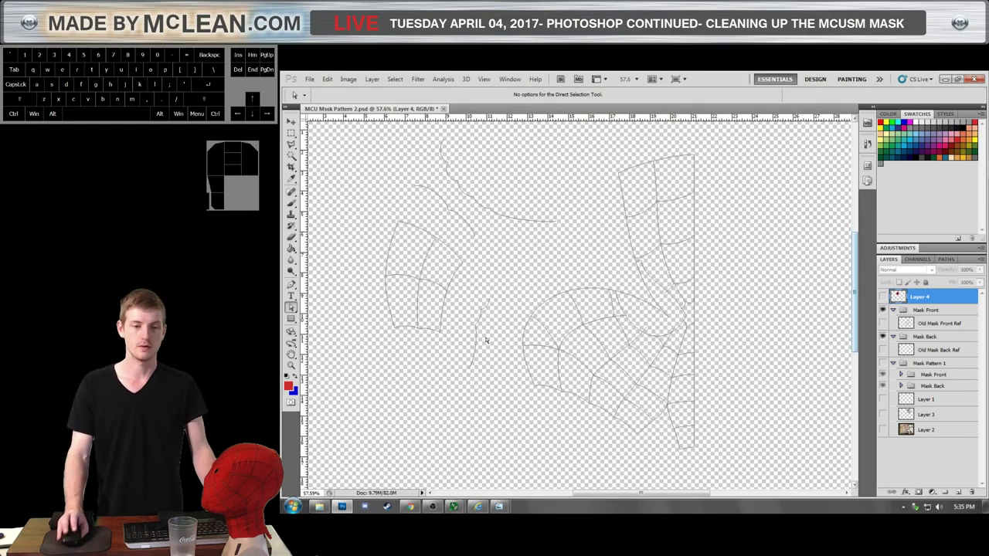
pyautogui.scroll(3)
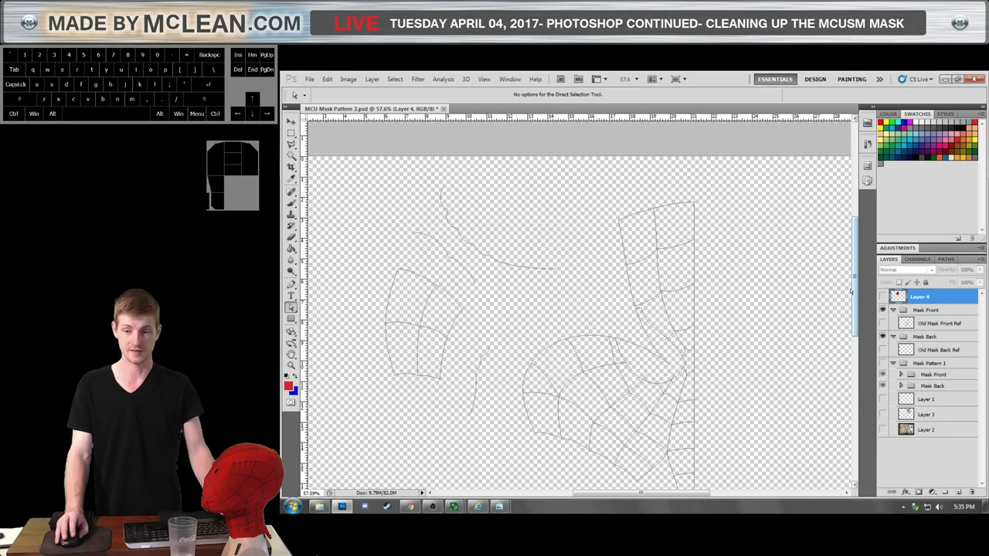
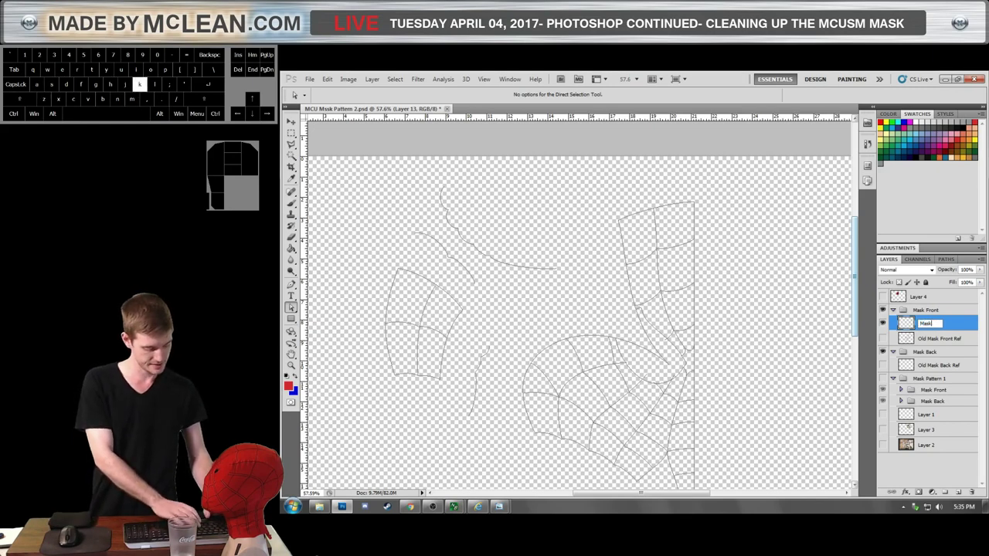
# Confirm the new layer's name as Mask Front Outline in the Mask Front group.
pyautogui.press('shift+space')
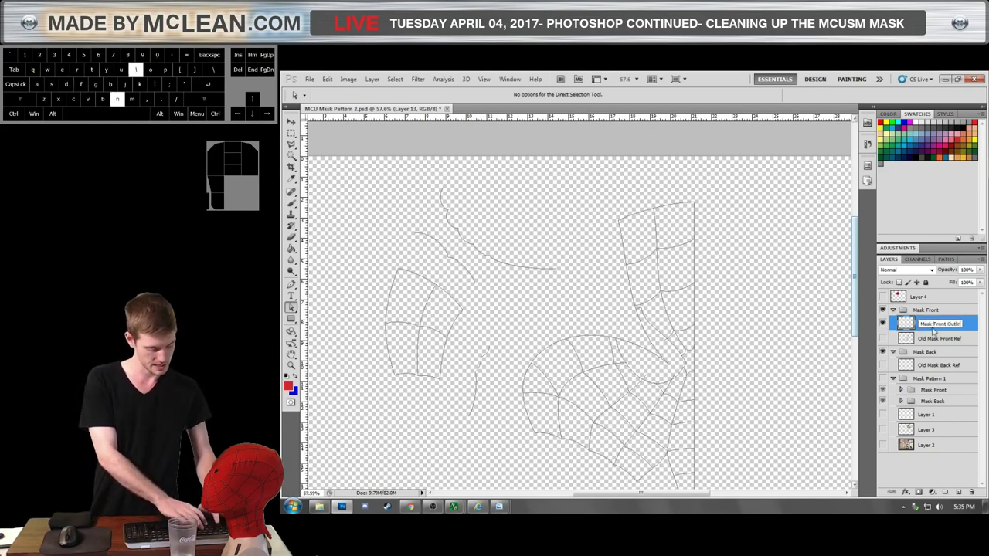
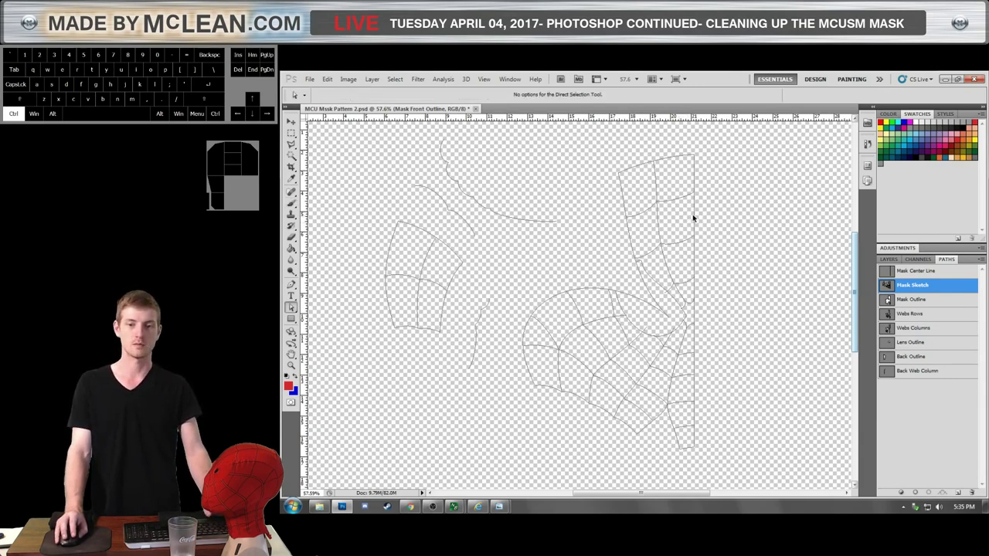
# Copy the sketch's web lines from the canvas for the outline path.
pyautogui.click(694, 216)
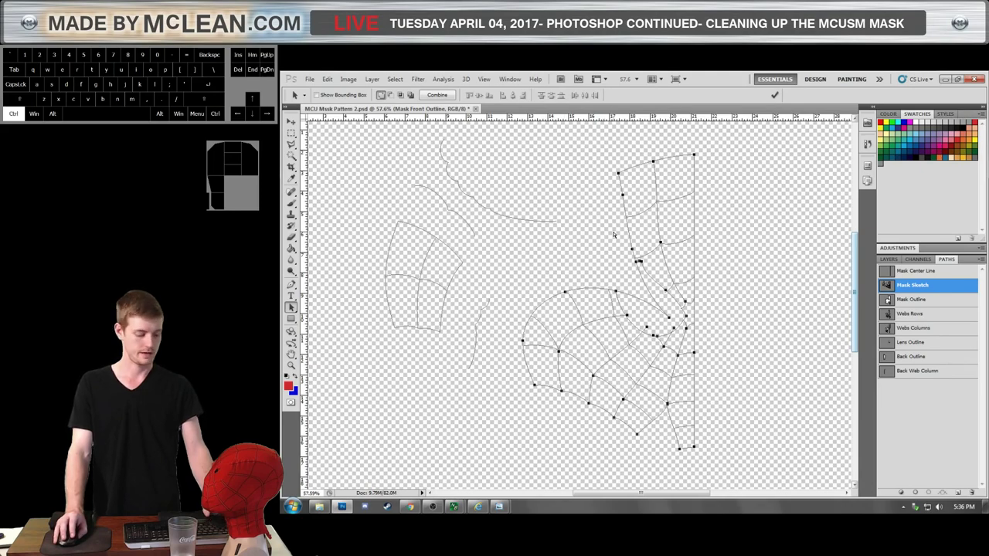
pyautogui.press('ctrl+c')
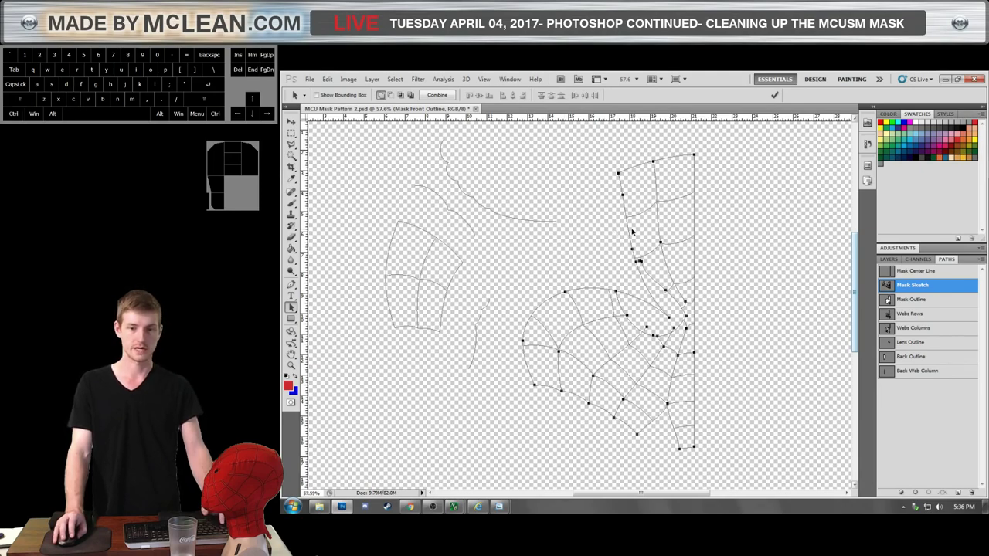
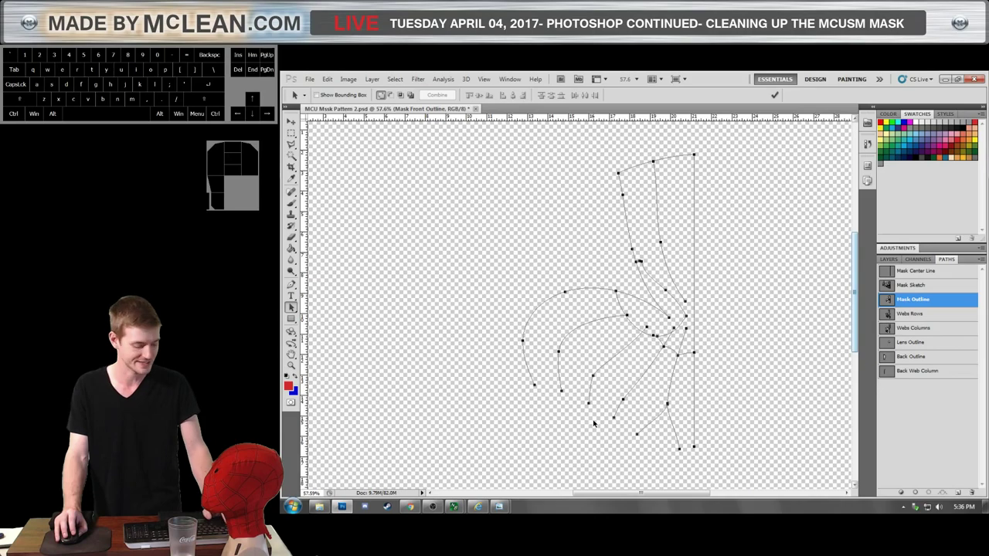
# With Direct Selection (A), delete the interior web lines from Mask Outline, then select the leftover chin strands.
pyautogui.press('a')
pyautogui.click(594, 422)
pyautogui.click(579, 430)
pyautogui.click(584, 425)
pyautogui.moveTo(583, 424); pyautogui.dragTo(654, 324)
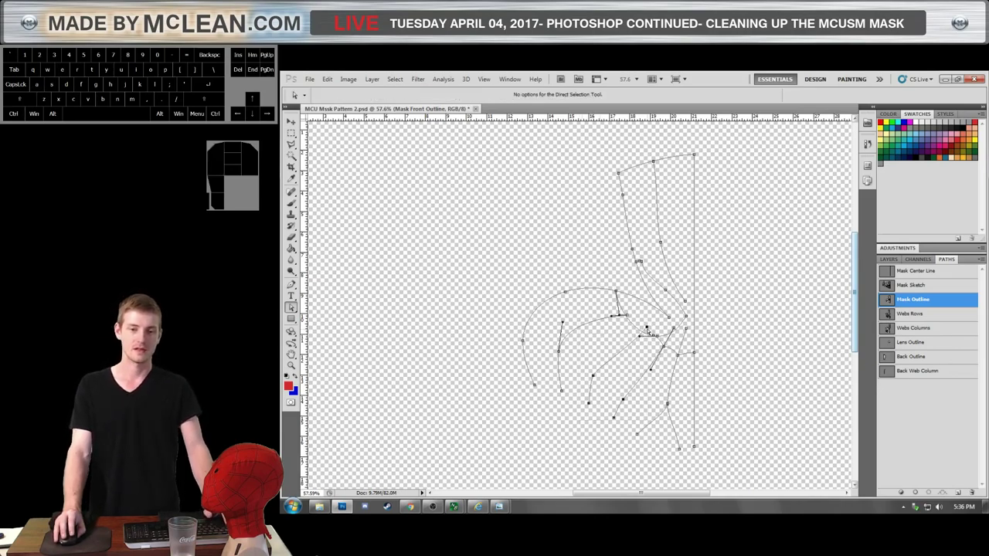
pyautogui.press('Delete')
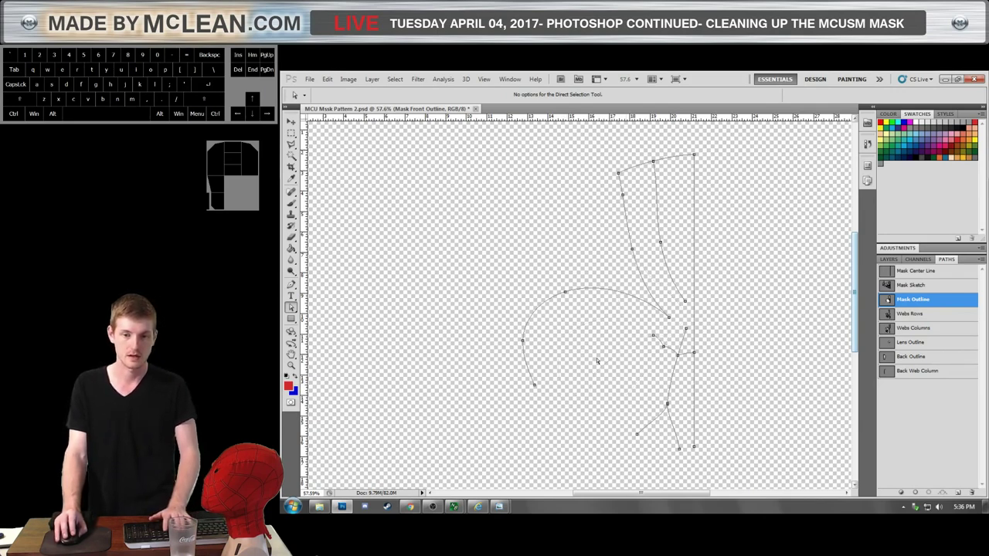
pyautogui.click(684, 302)
pyautogui.click(688, 304)
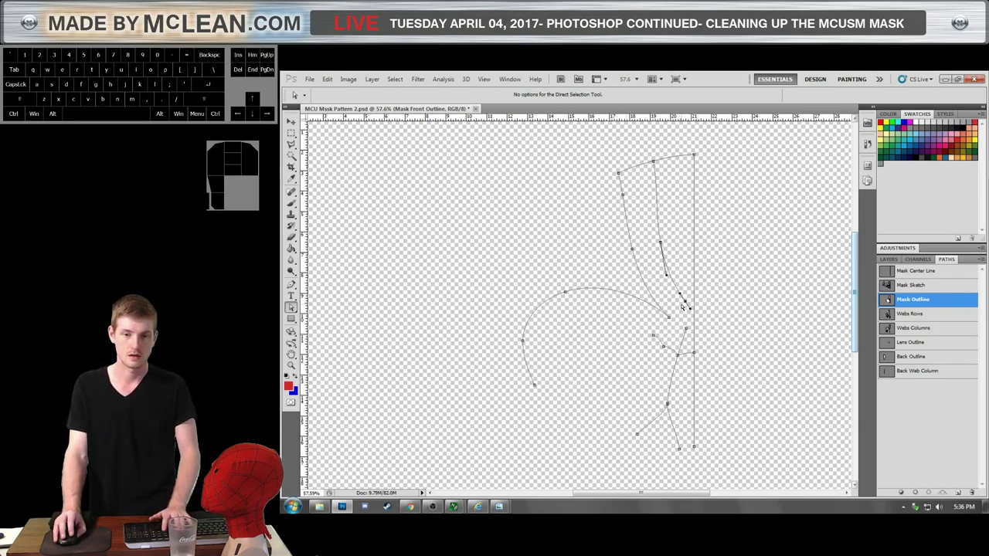
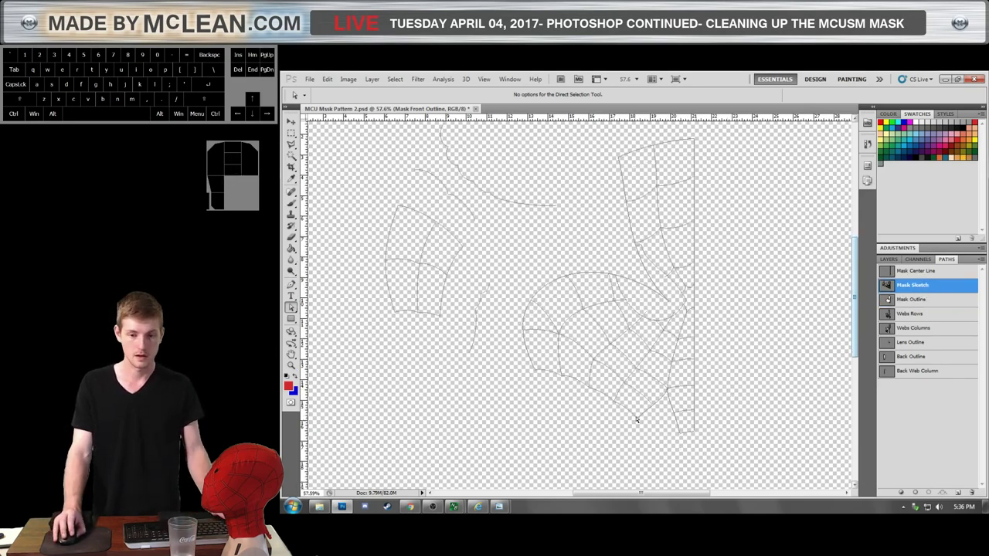
# Select the sketch's bottom chin edge points with Direct Selection and copy them for the Mask Outline path.
pyautogui.click(634, 417)
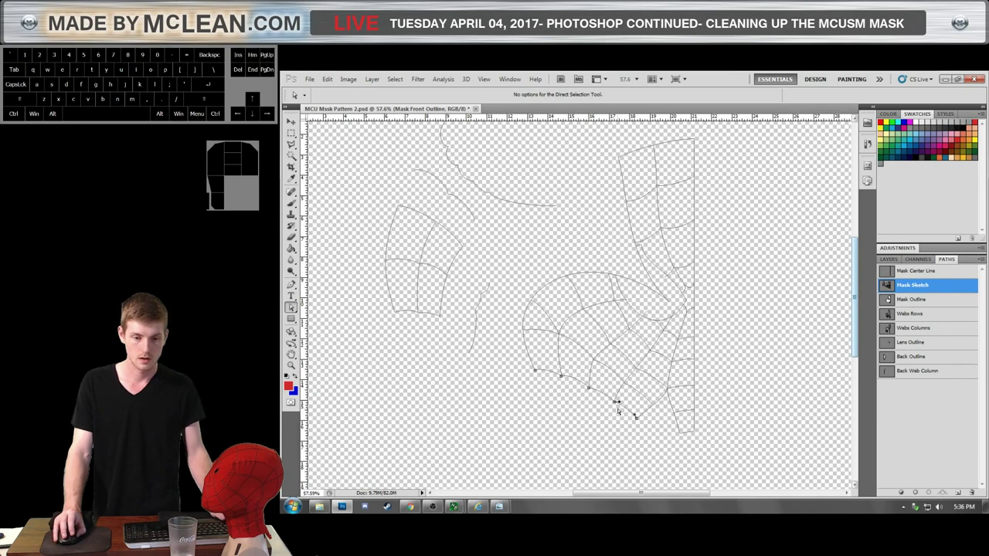
pyautogui.press('a')
pyautogui.click(624, 408)
pyautogui.click(684, 431)
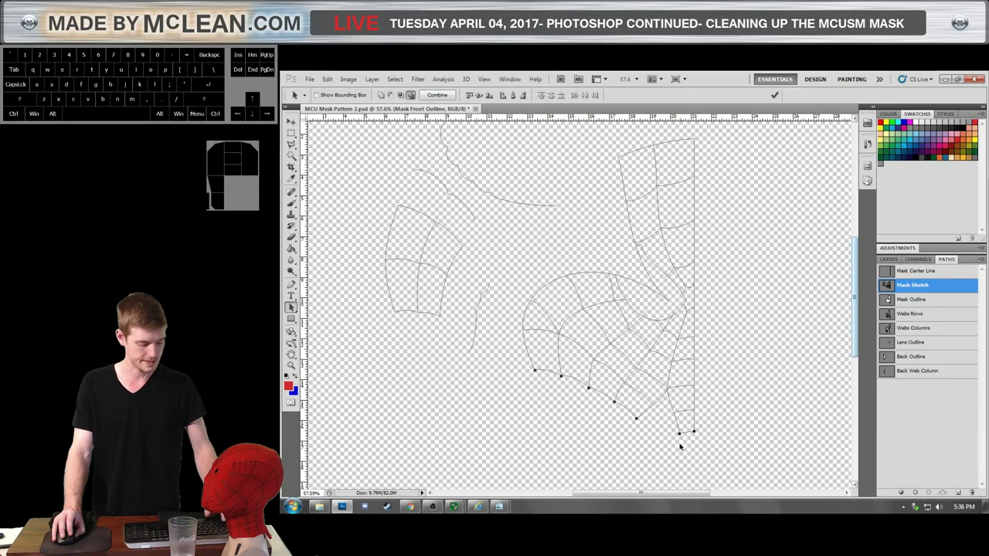
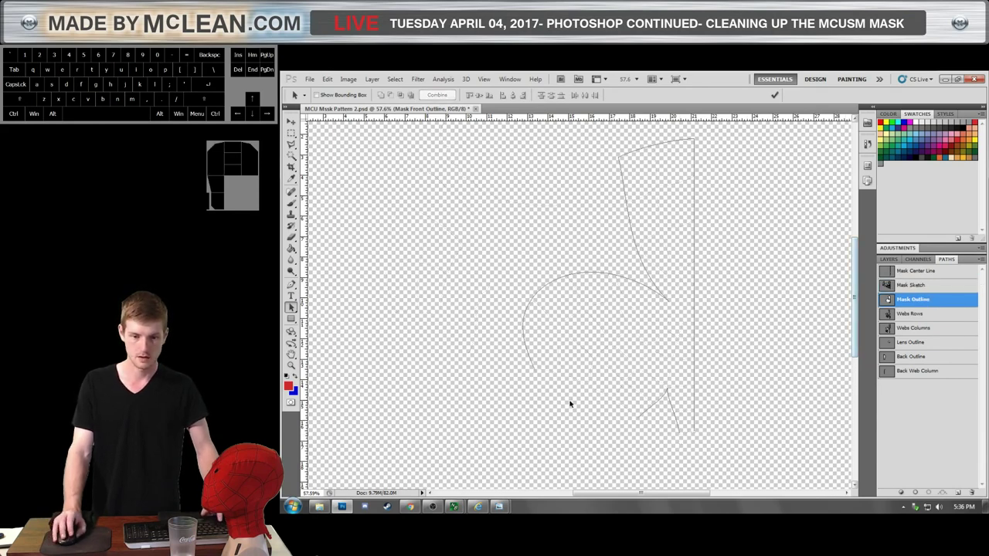
pyautogui.press('ctrl+c')
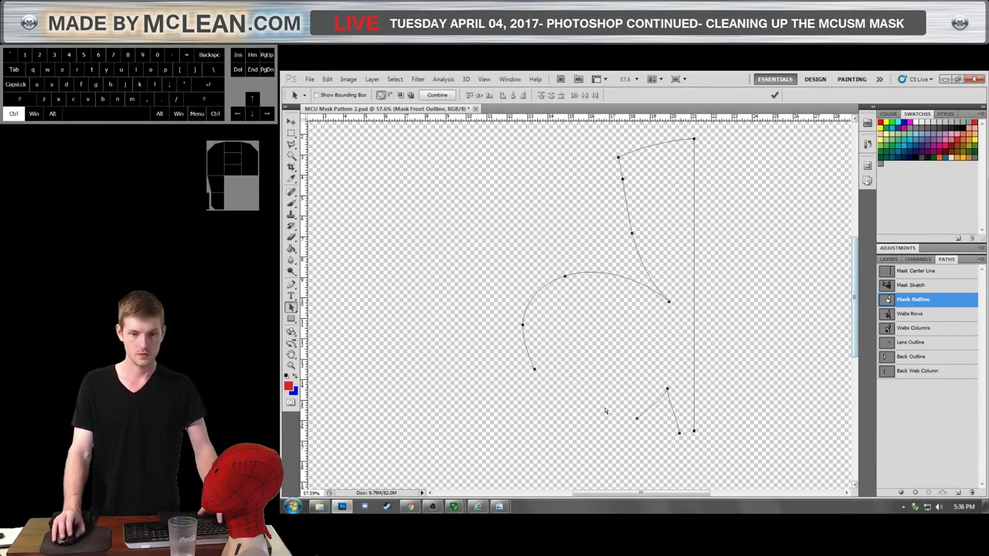
pyautogui.press('ctrl+z')
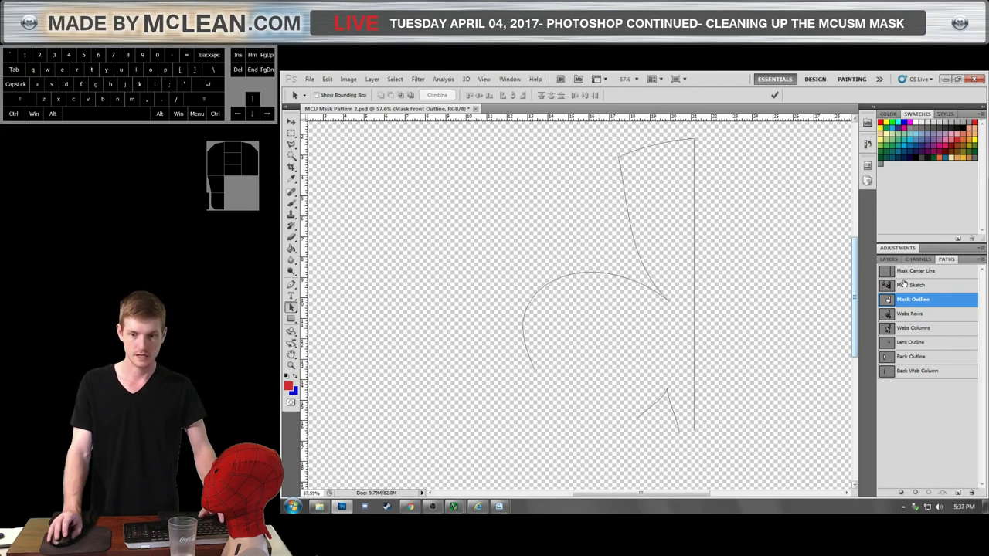
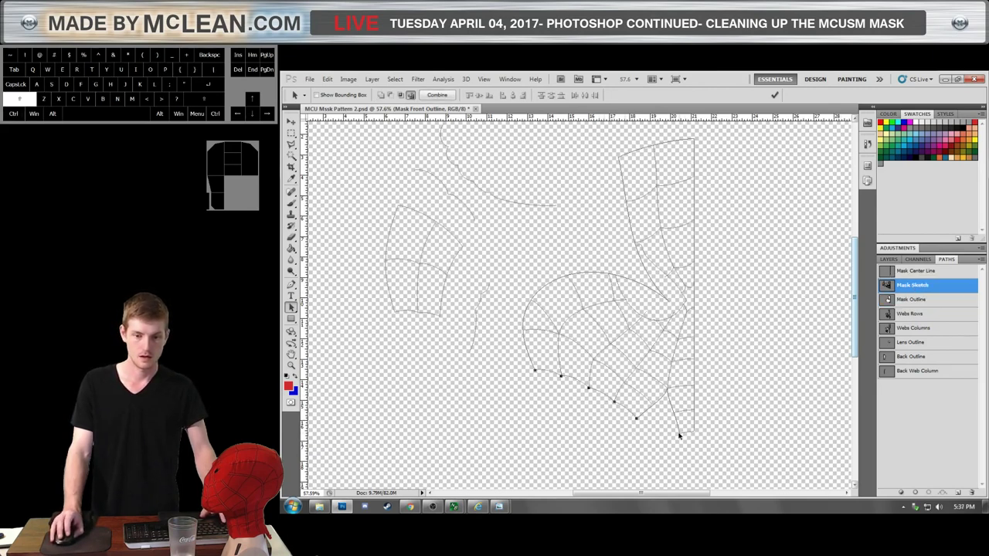
pyautogui.click(687, 432)
pyautogui.press('ctrl+c')
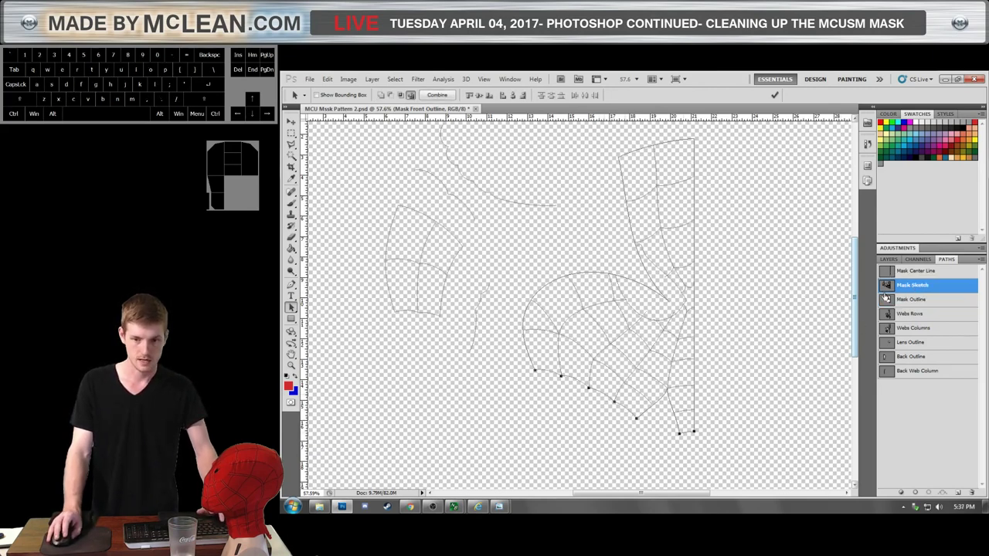
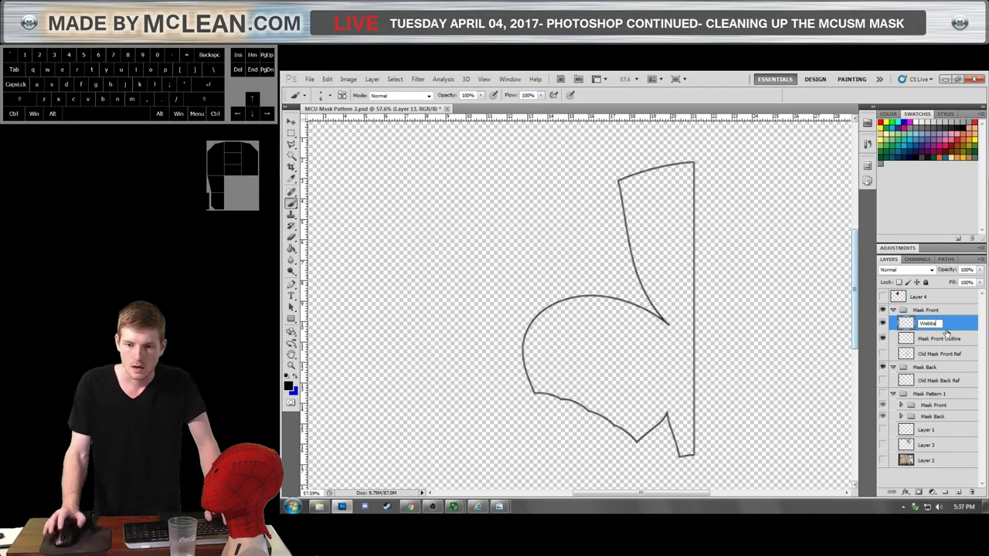
# Correct the new layer's name so it reads Web Rows.
pyautogui.press('BackSpace')
pyautogui.press('space')
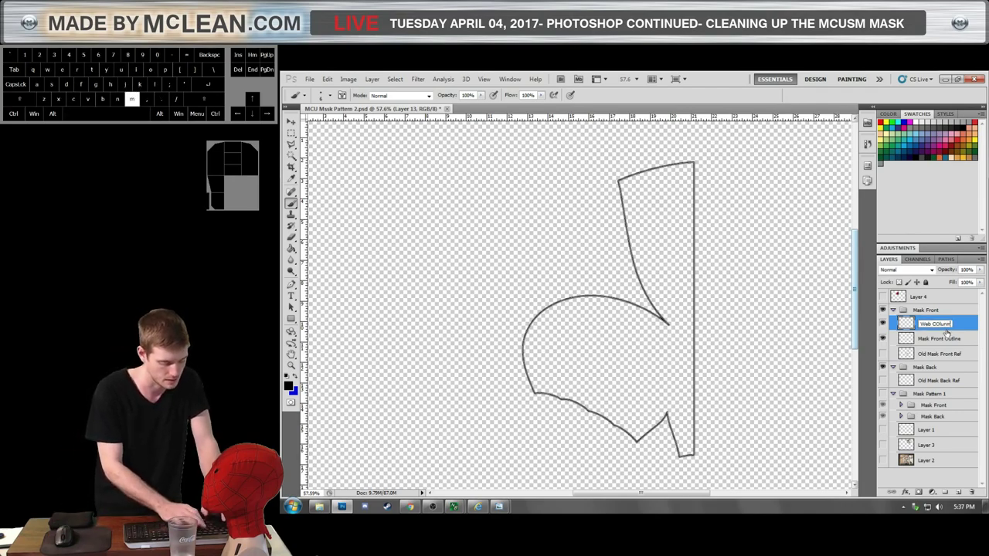
pyautogui.press('BackSpace')
pyautogui.press('BackSpace')
pyautogui.press('BackSpace')
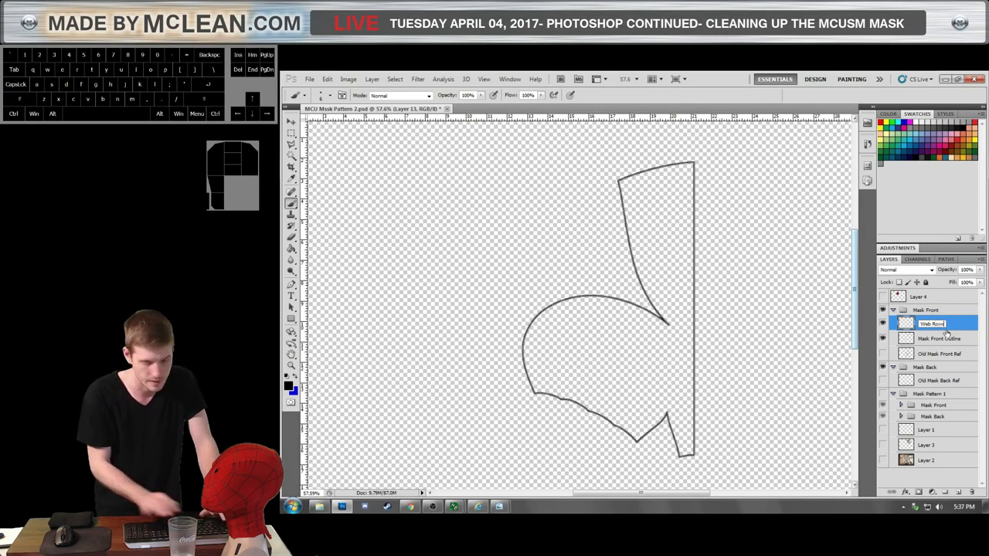
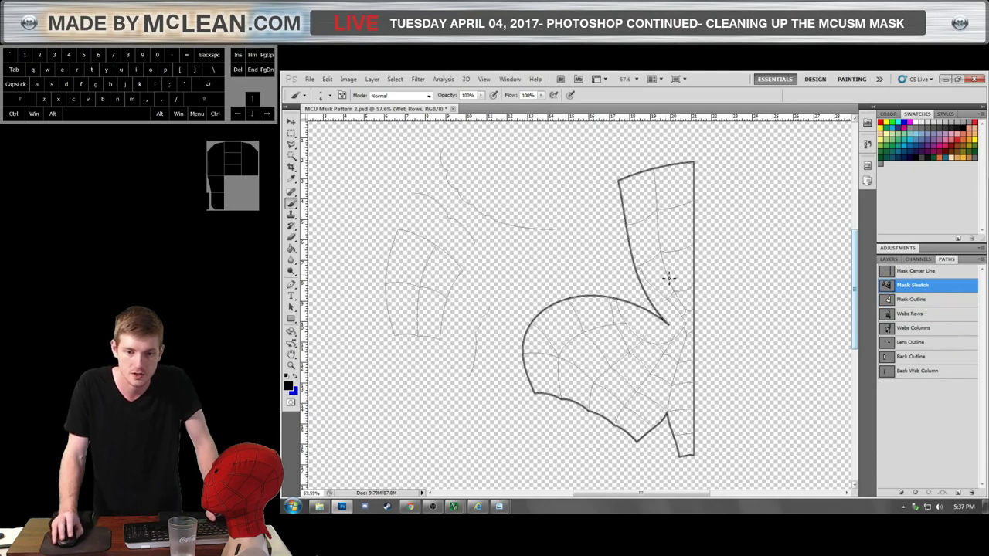
# Shift-select every horizontal web row line in the Mask Sketch and copy them.
pyautogui.click(667, 269)
pyautogui.click(675, 255)
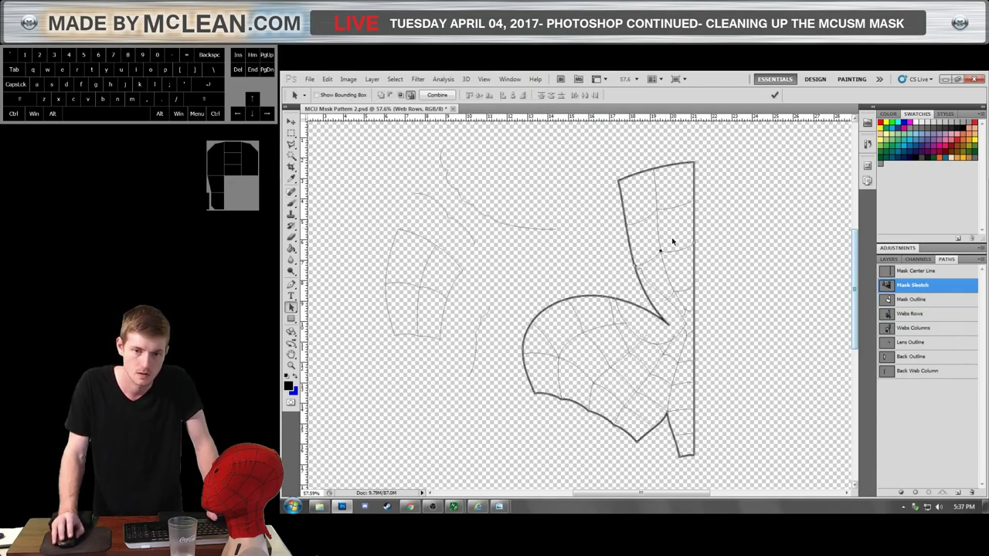
pyautogui.click(676, 210)
pyautogui.click(684, 294)
pyautogui.click(692, 313)
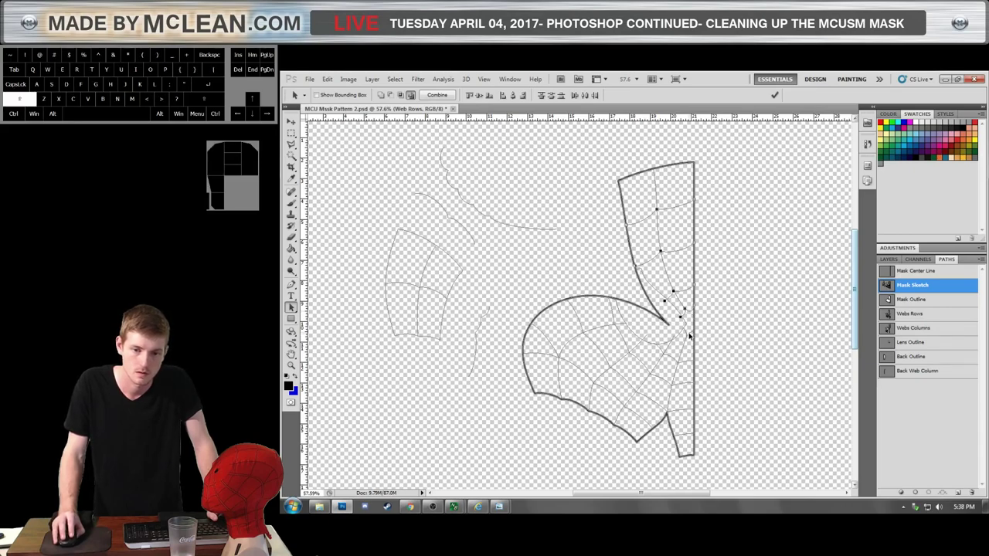
pyautogui.click(690, 336)
pyautogui.click(688, 362)
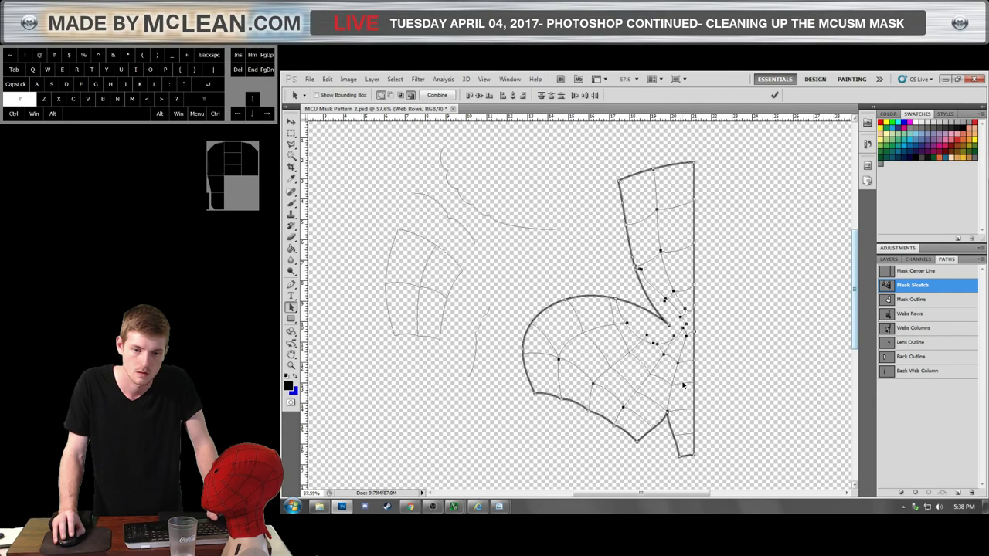
pyautogui.click(684, 384)
pyautogui.click(686, 412)
pyautogui.click(685, 436)
pyautogui.click(652, 401)
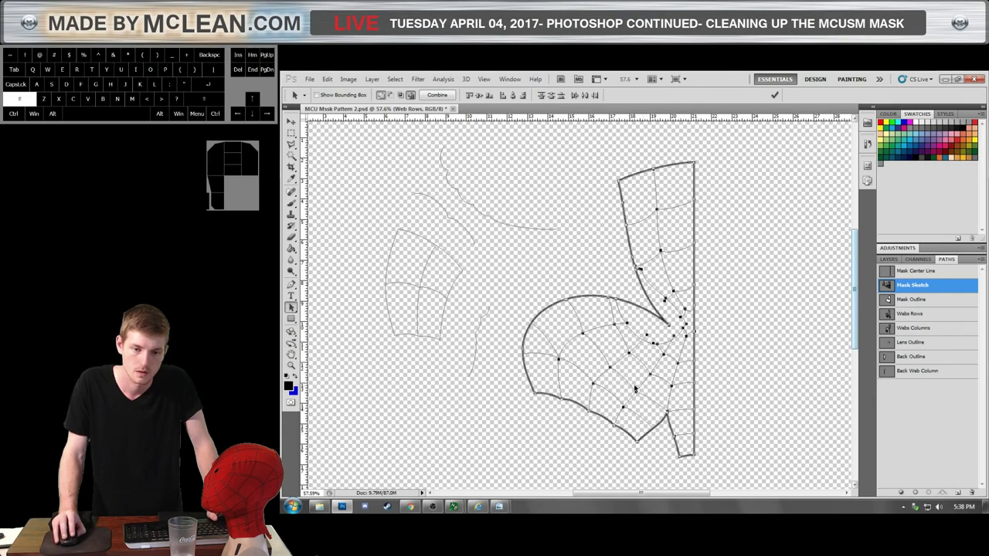
pyautogui.click(687, 365)
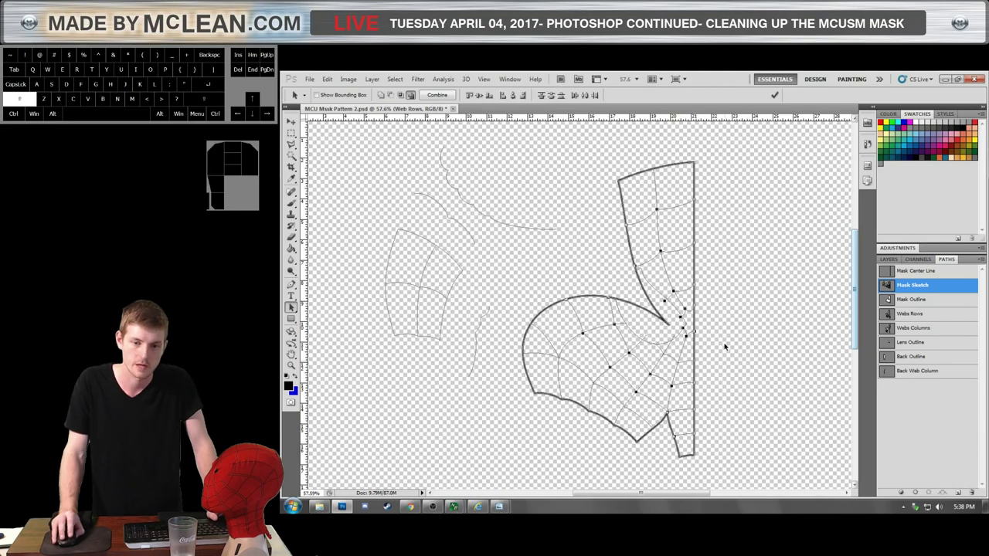
pyautogui.press('ctrl+c')
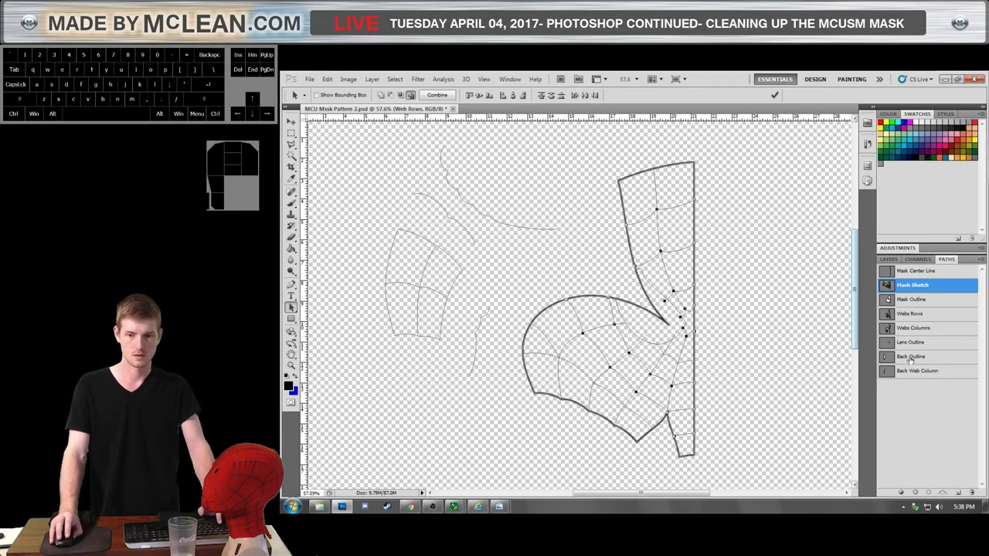
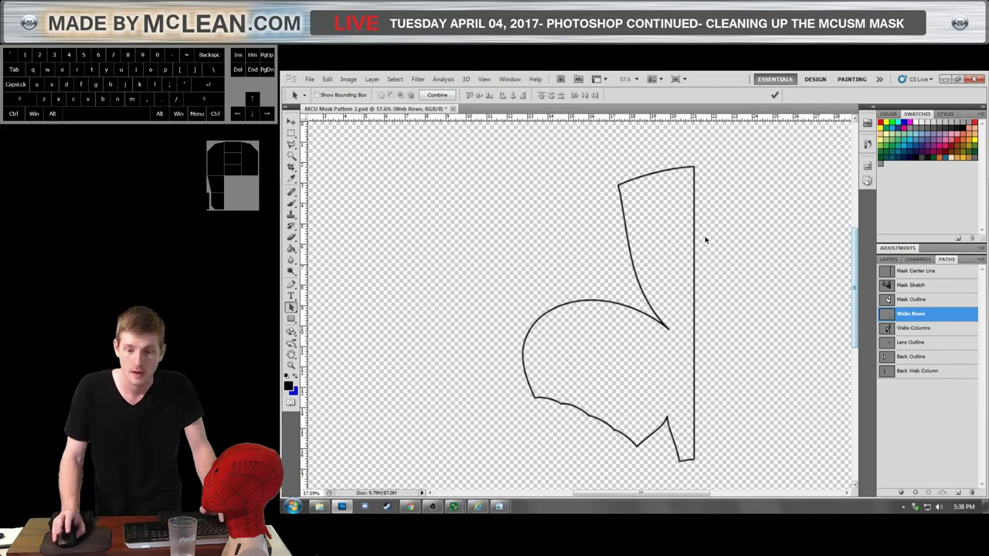
# Paste the row lines into Webs Rows, then copy the sketch's web lines into a work path.
pyautogui.press('ctrl+v')
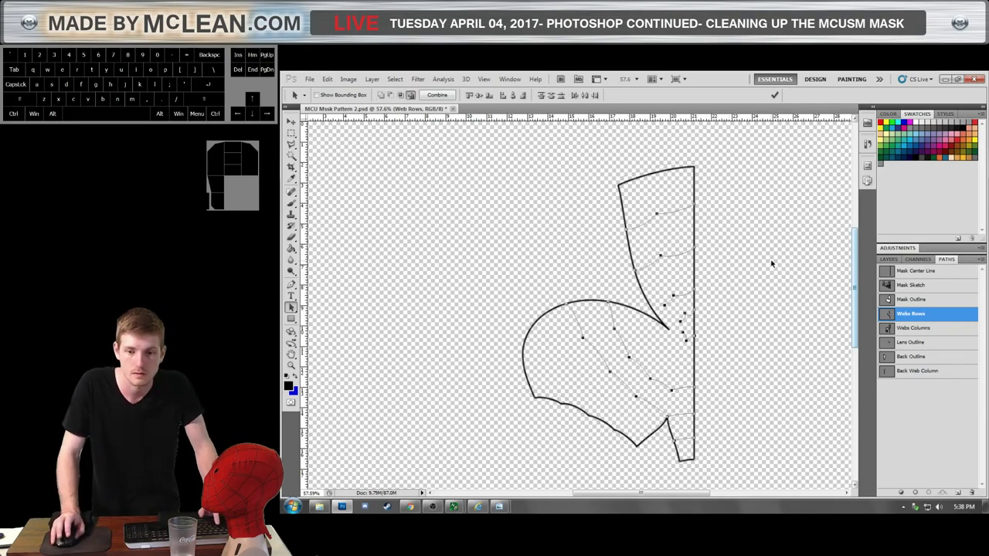
pyautogui.click(727, 350)
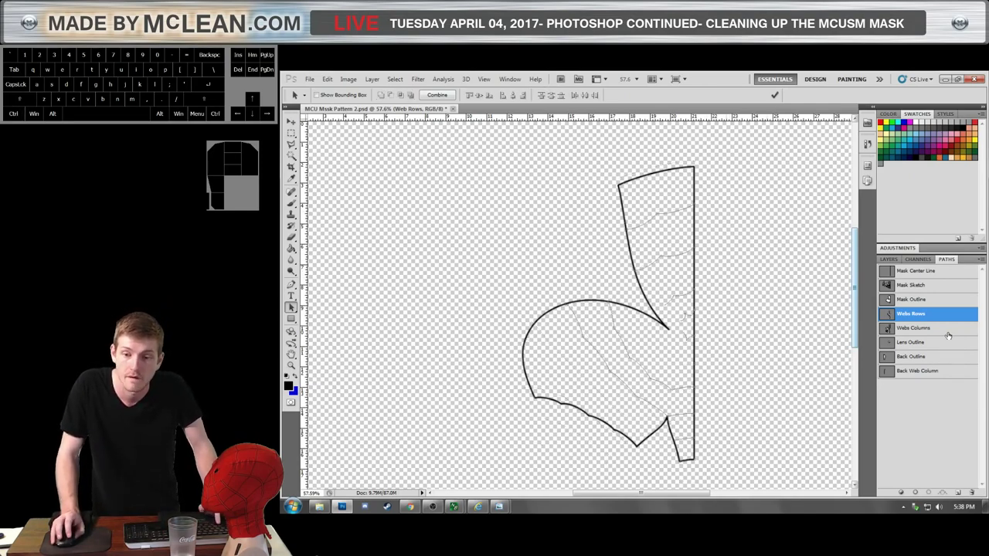
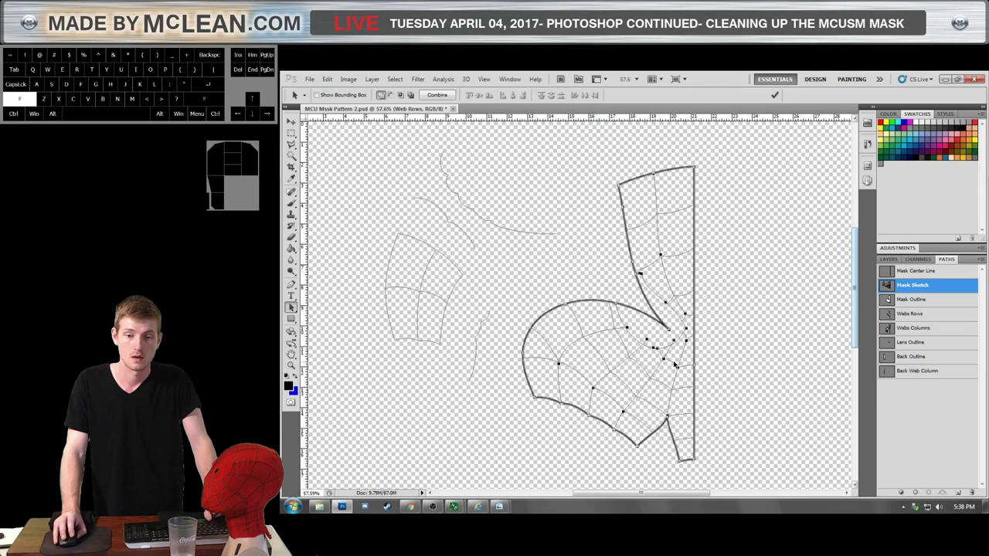
pyautogui.press('ctrl+c')
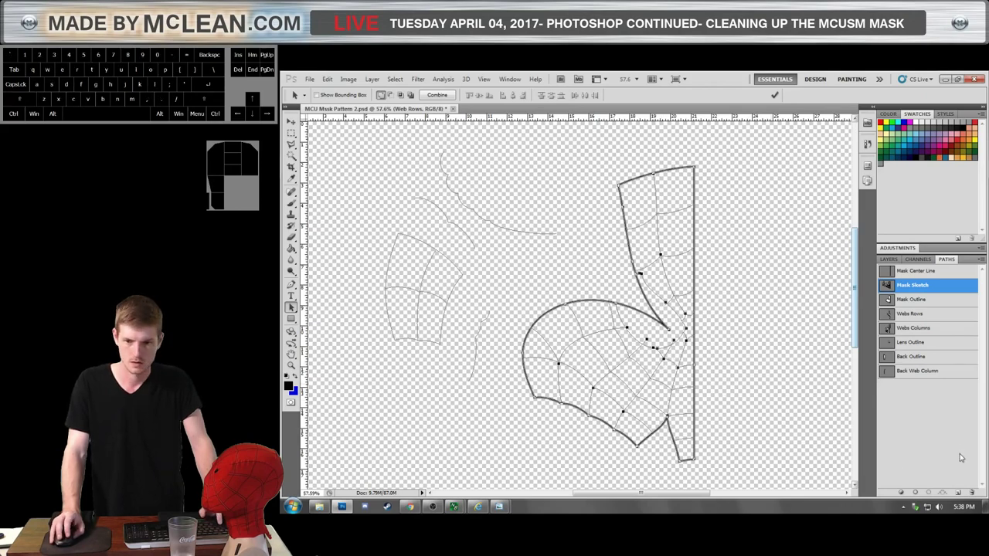
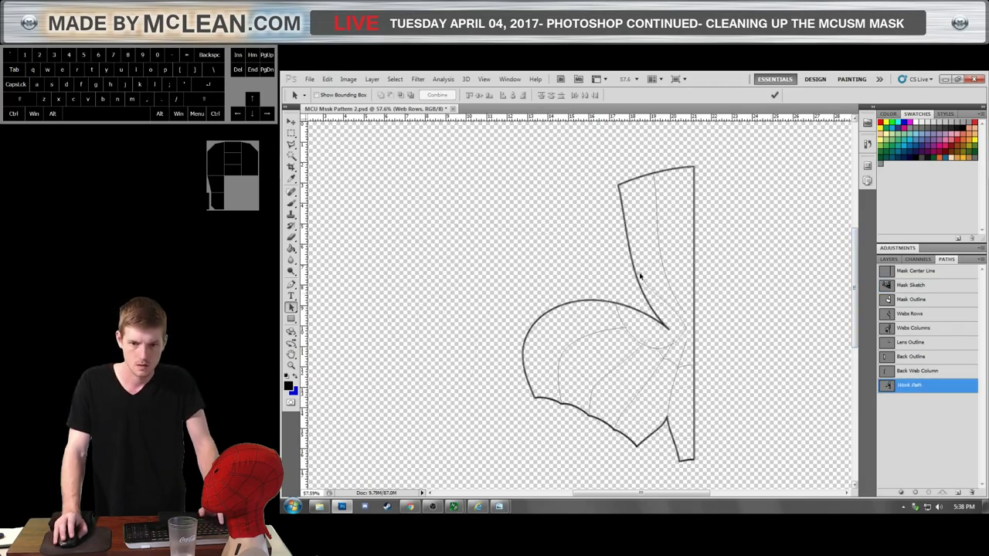
pyautogui.click(571, 403)
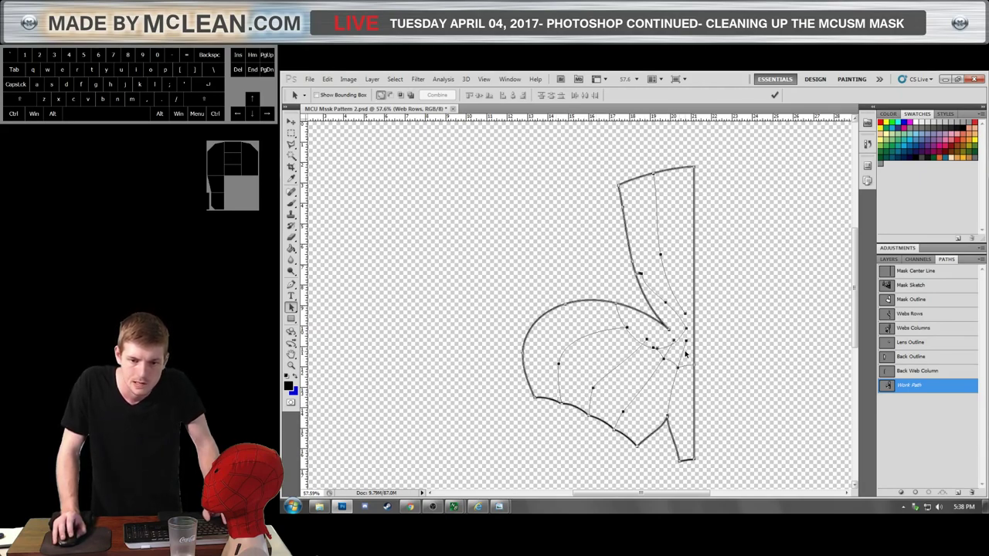
# Delete most of the work path's web line segments with Direct Selection.
pyautogui.press('a')
pyautogui.click(721, 330)
pyautogui.click(723, 334)
pyautogui.moveTo(719, 349); pyautogui.dragTo(610, 149)
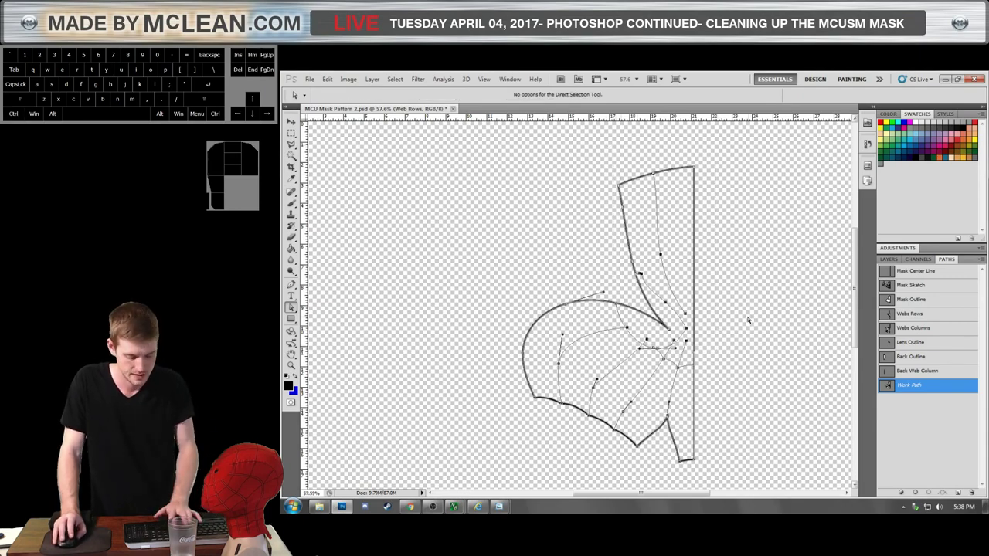
pyautogui.press('Delete')
pyautogui.click(656, 353)
pyautogui.press('Delete')
# Pick at the leftover lower-edge strands, undo the last edits and show the Mask Outline path.
pyautogui.click(655, 363)
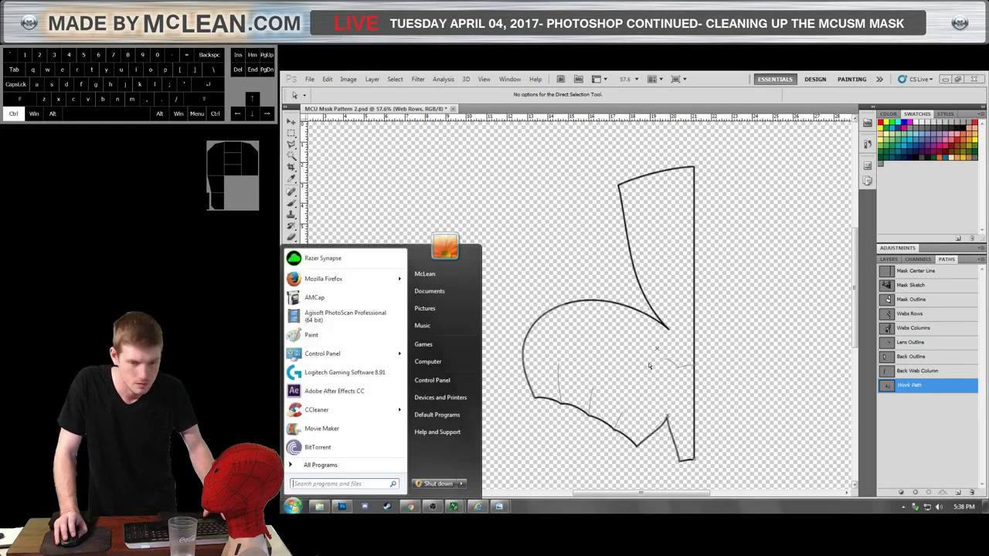
pyautogui.click(652, 367)
pyautogui.click(651, 366)
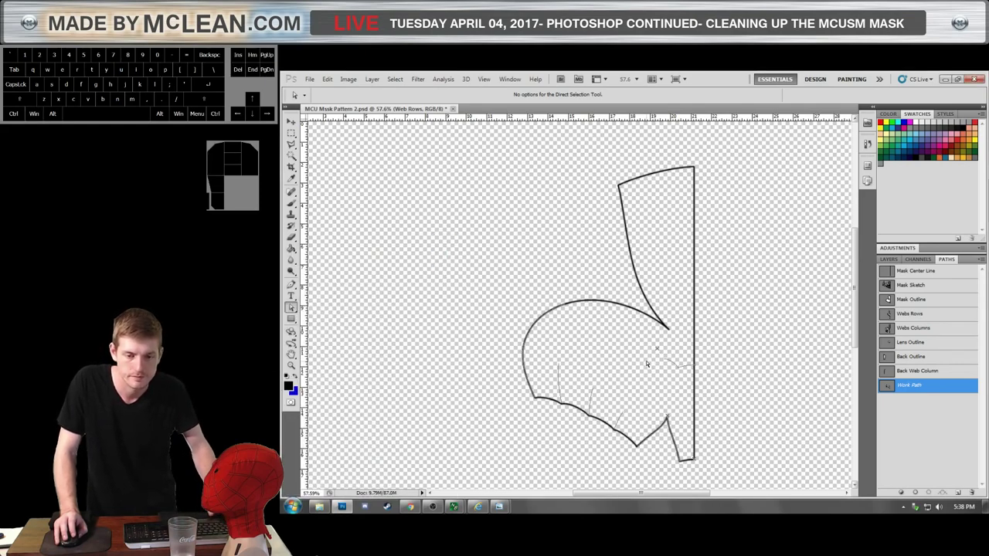
pyautogui.click(649, 364)
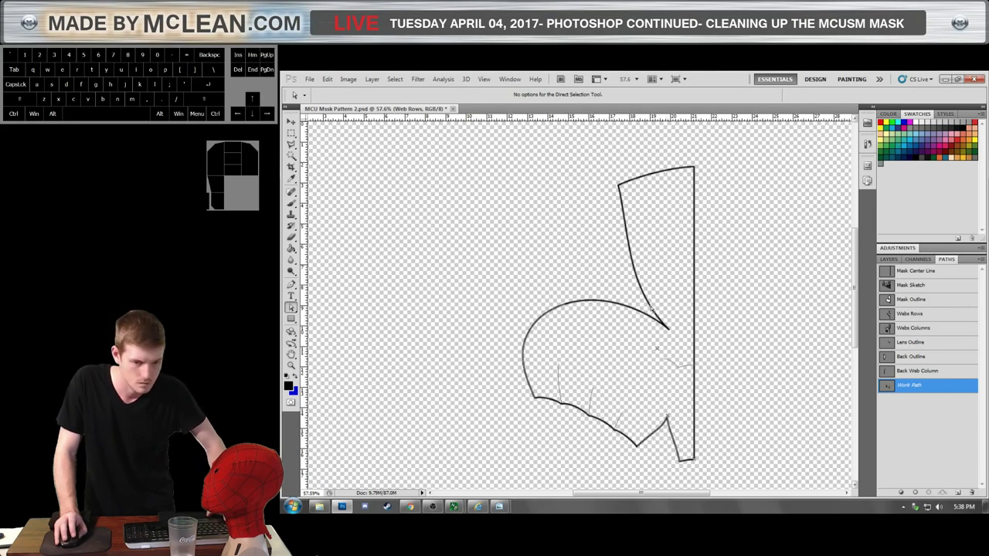
pyautogui.click(664, 354)
pyautogui.doubleClick(657, 354)
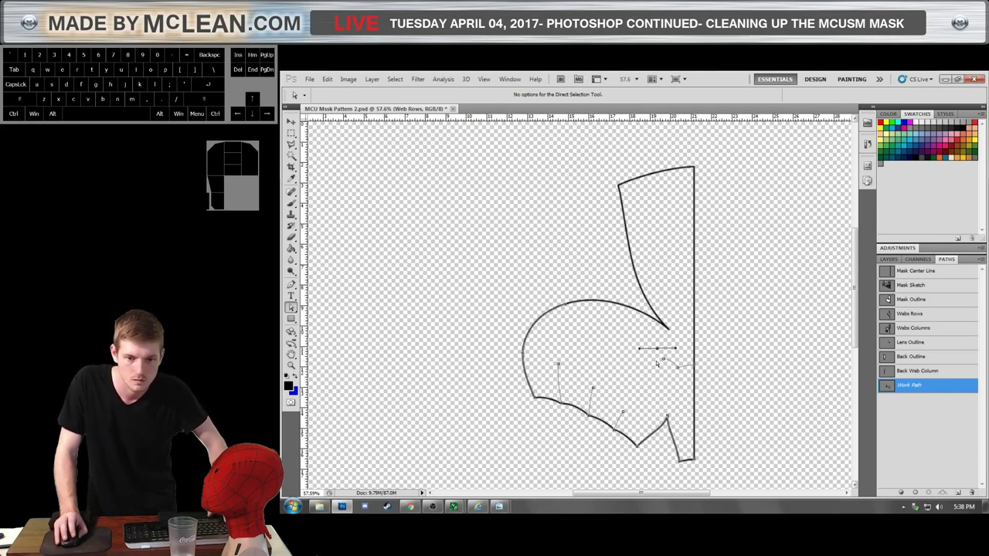
pyautogui.click(651, 363)
pyautogui.press('ctrl+alt+z')
pyautogui.press('ctrl+alt+z')
pyautogui.press('ctrl+z')
pyautogui.click(654, 379)
pyautogui.press('ctrl+z')
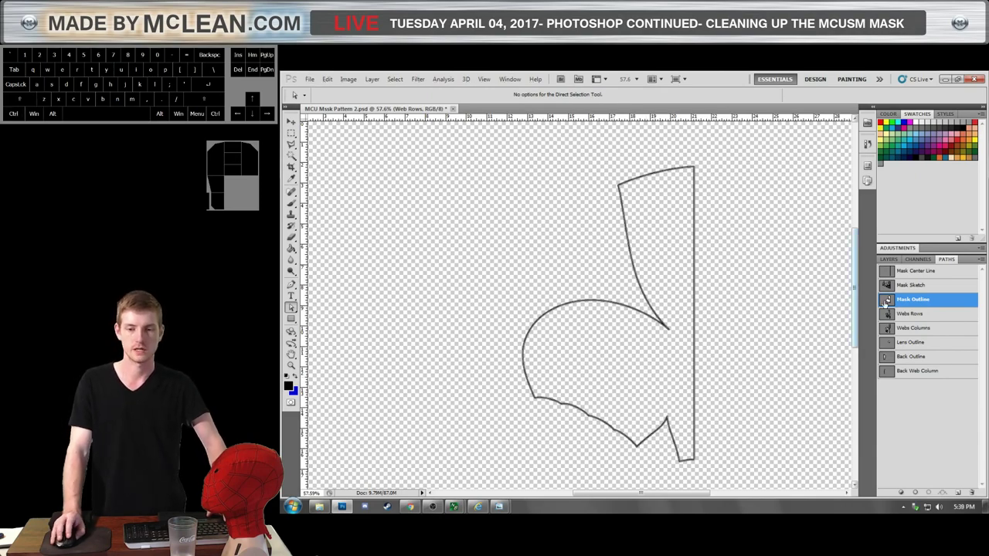
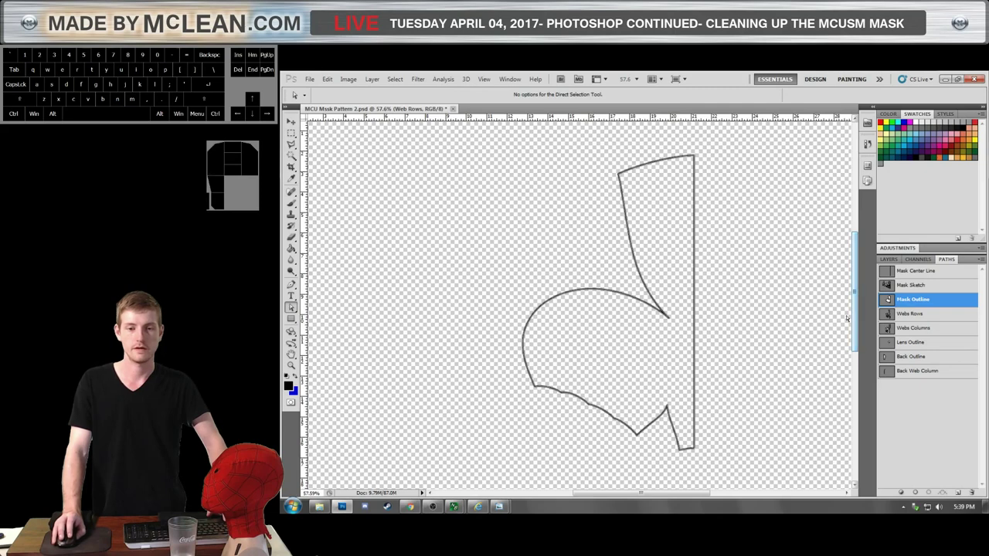
pyautogui.click(731, 332)
pyautogui.press('ctrl+z')
pyautogui.click(670, 347)
pyautogui.press('ctrl+z')
pyautogui.press('ctrl+alt+z')
pyautogui.press('ctrl+z')
pyautogui.click(663, 357)
pyautogui.press('ctrl+z')
pyautogui.press('ctrl+z')
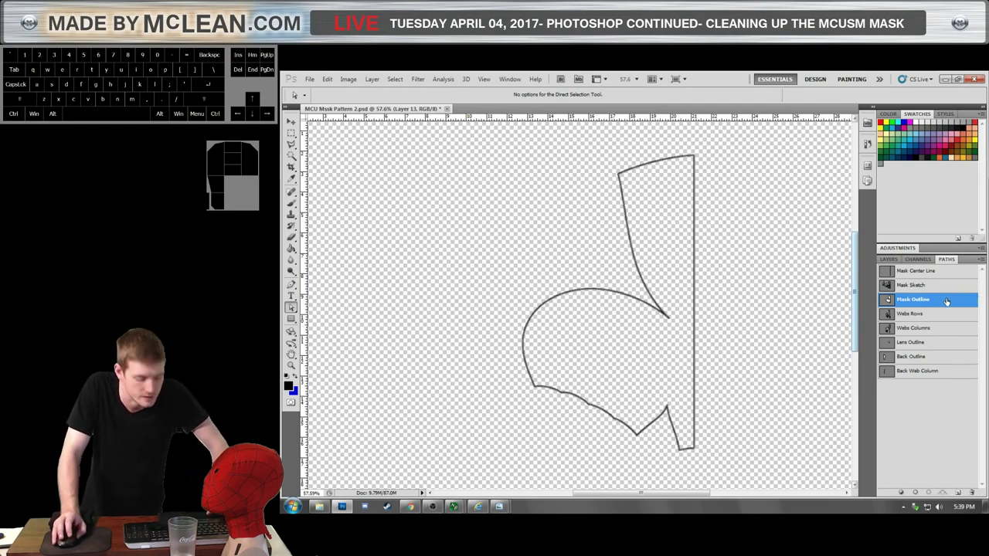
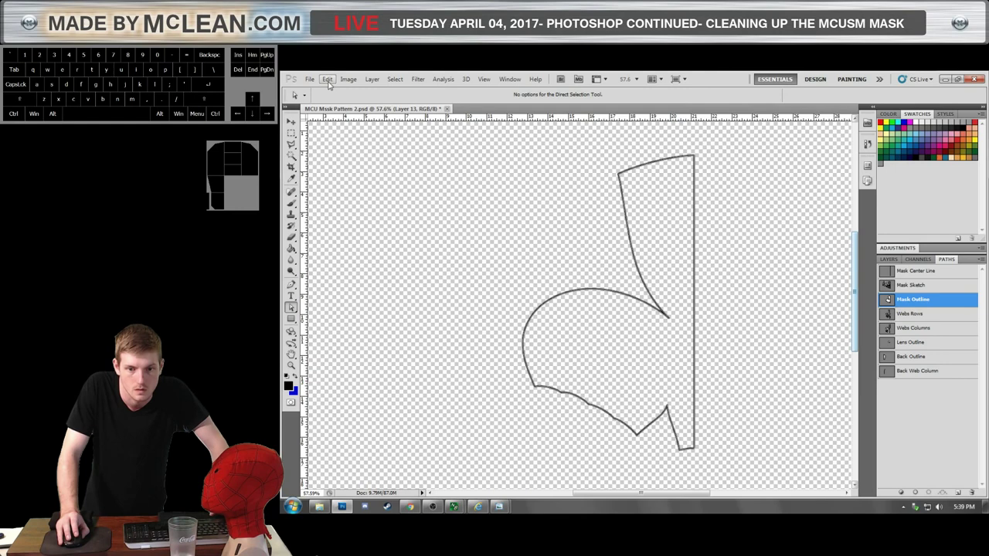
pyautogui.press('ctrl+shift+z')
pyautogui.press('ctrl+shift+z')
pyautogui.press('ctrl+shift+z')
pyautogui.click(649, 344)
pyautogui.press('ctrl+z')
pyautogui.click(649, 342)
pyautogui.click(668, 339)
pyautogui.click(662, 340)
pyautogui.press('Delete')
pyautogui.click(631, 379)
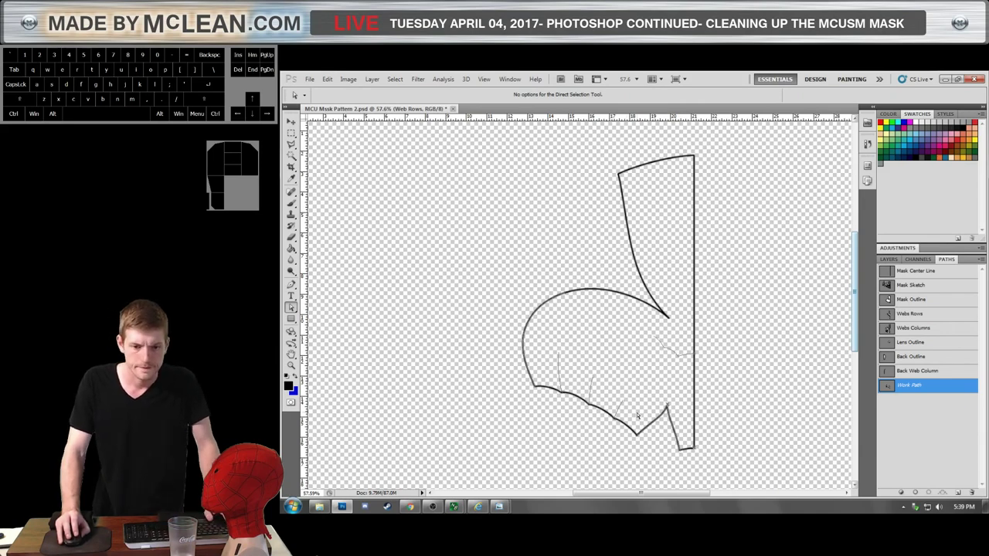
# Select the remaining work-path strands along the lower edge and cut them away.
pyautogui.moveTo(498, 352); pyautogui.dragTo(641, 473)
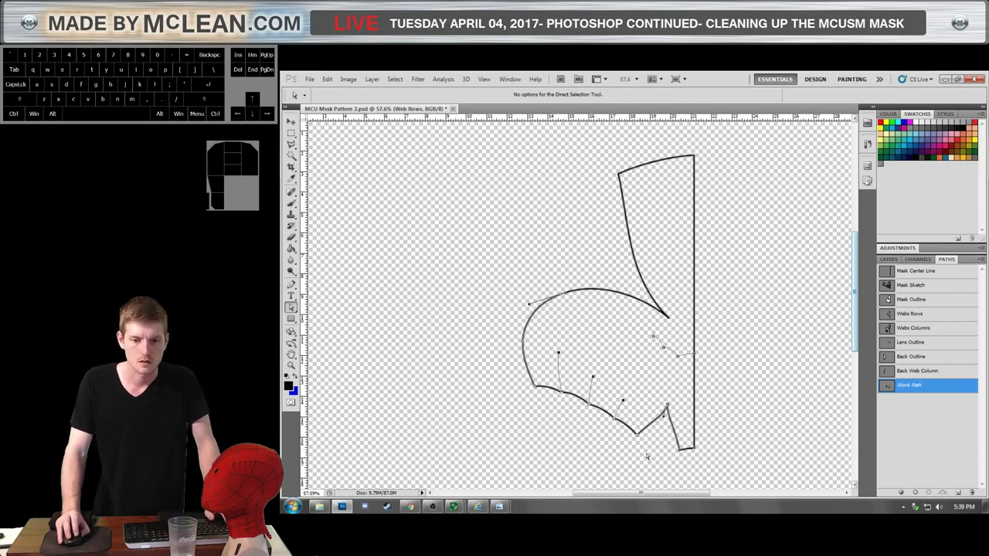
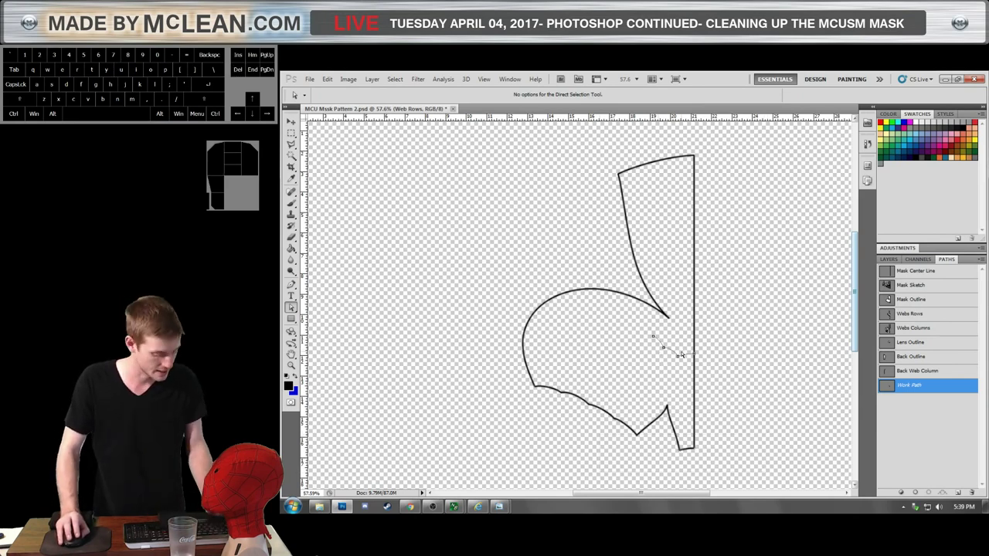
pyautogui.press('a')
pyautogui.click(686, 362)
pyautogui.click(678, 355)
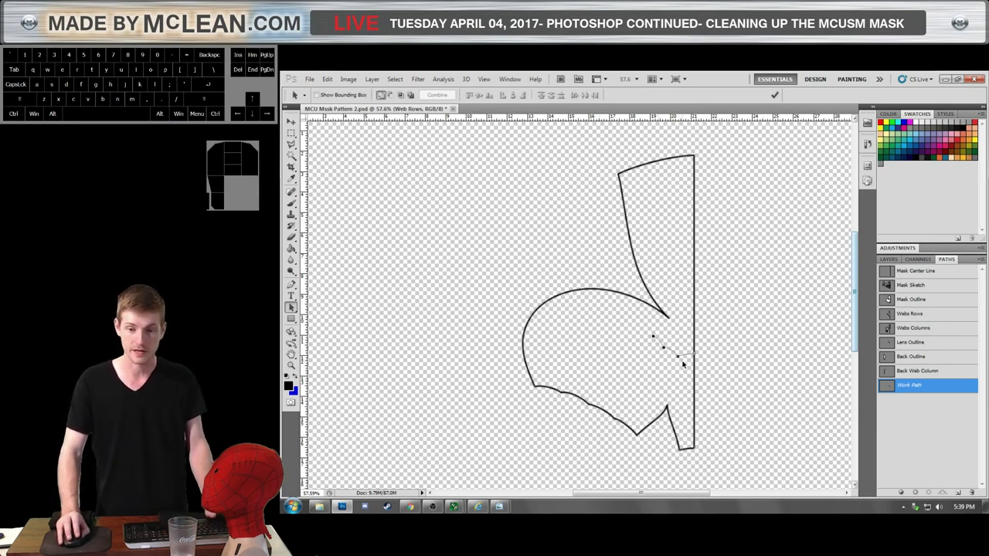
pyautogui.press('ctrl+c')
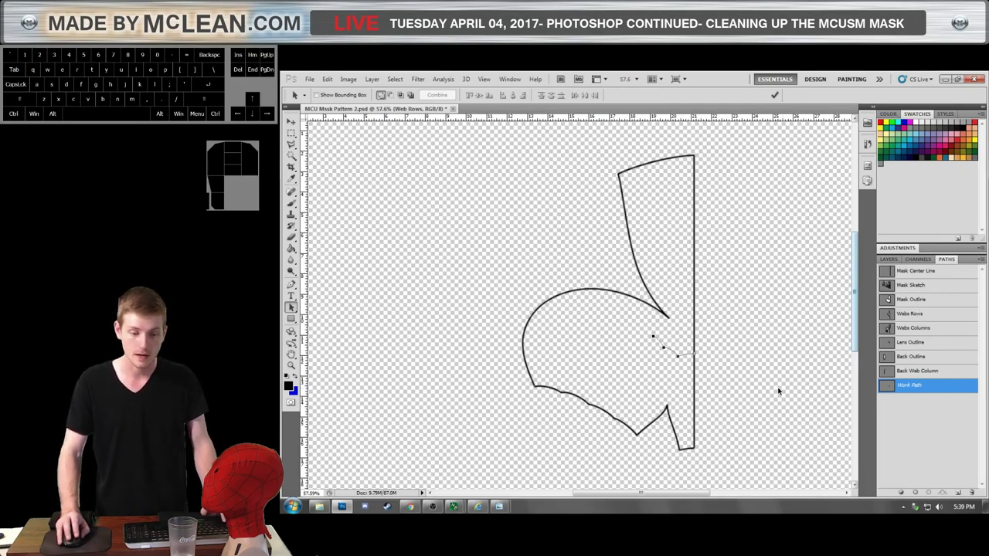
pyautogui.press('ctrl+x')
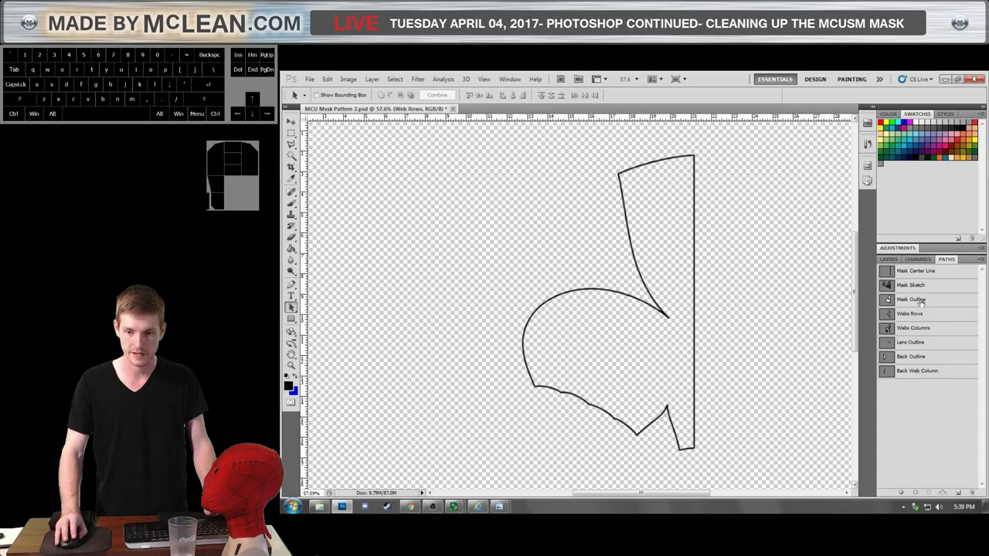
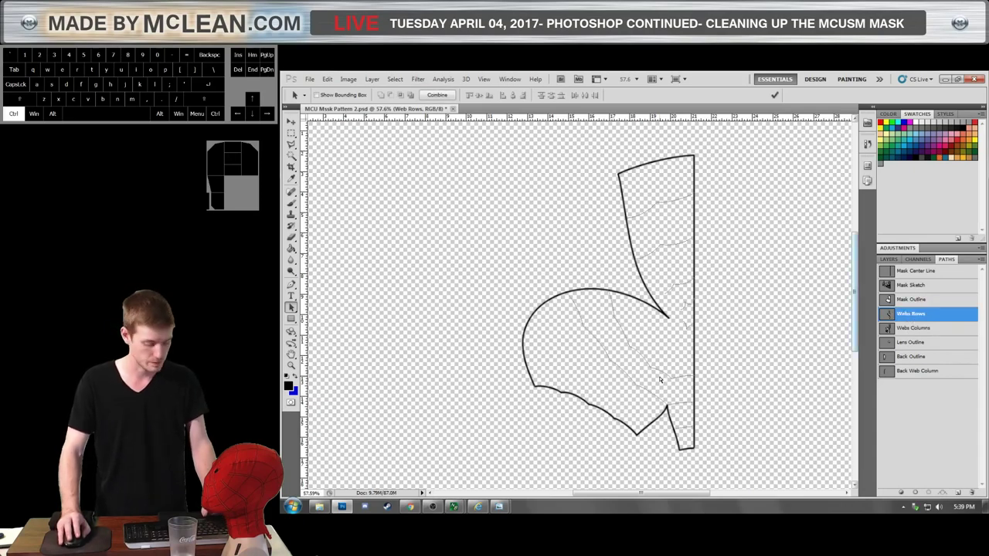
# Paste into and view Web Rows, clear the Webs Columns path and return to the Mask Sketch lines.
pyautogui.press('ctrl+v')
pyautogui.click(718, 380)
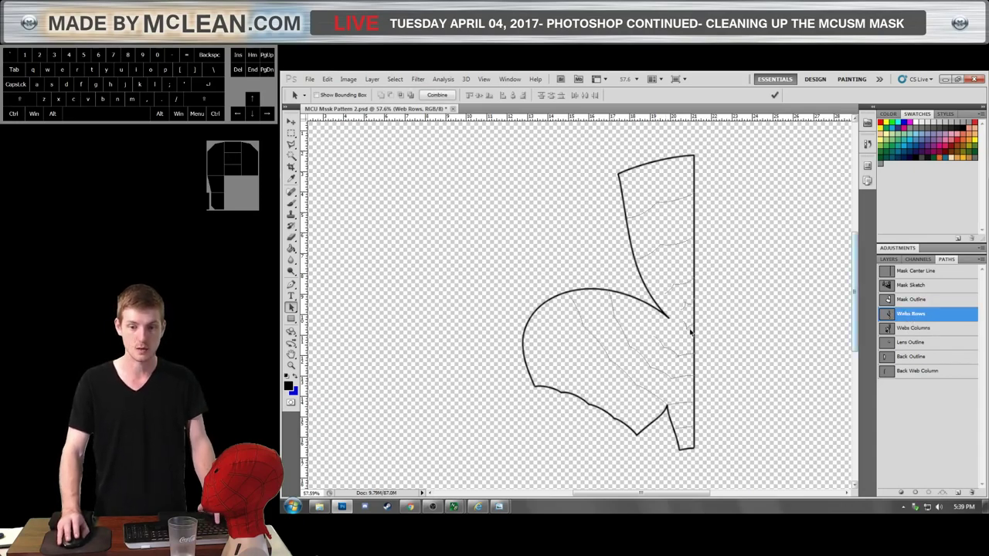
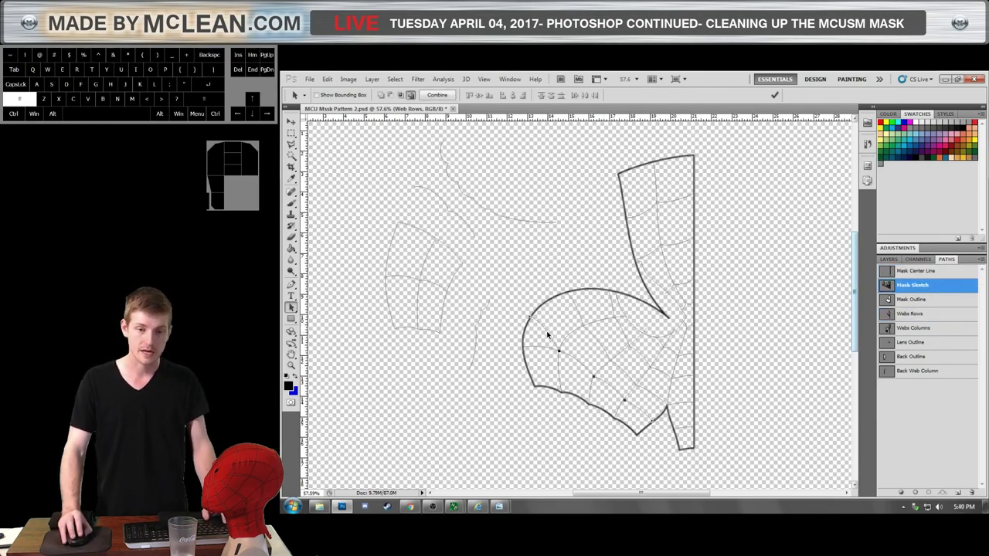
pyautogui.click(543, 348)
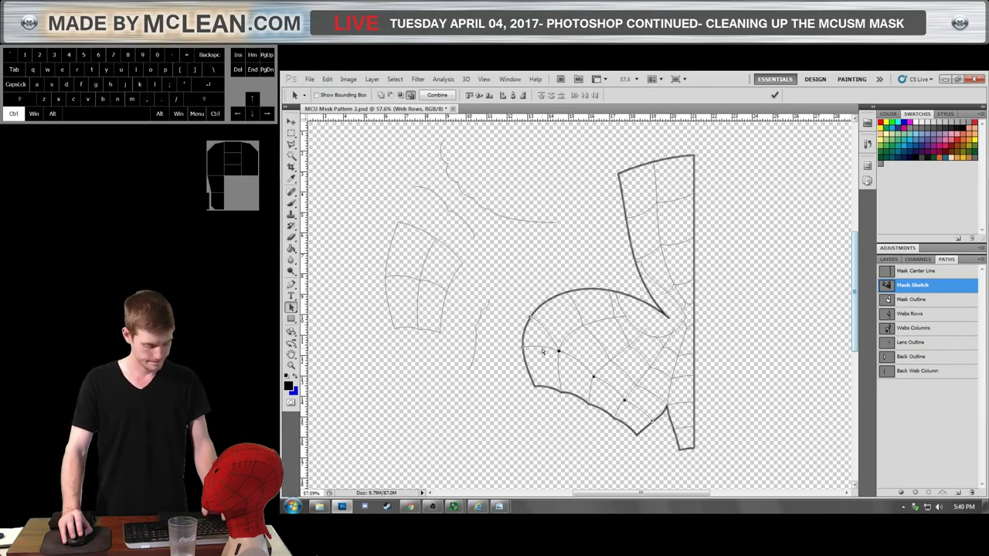
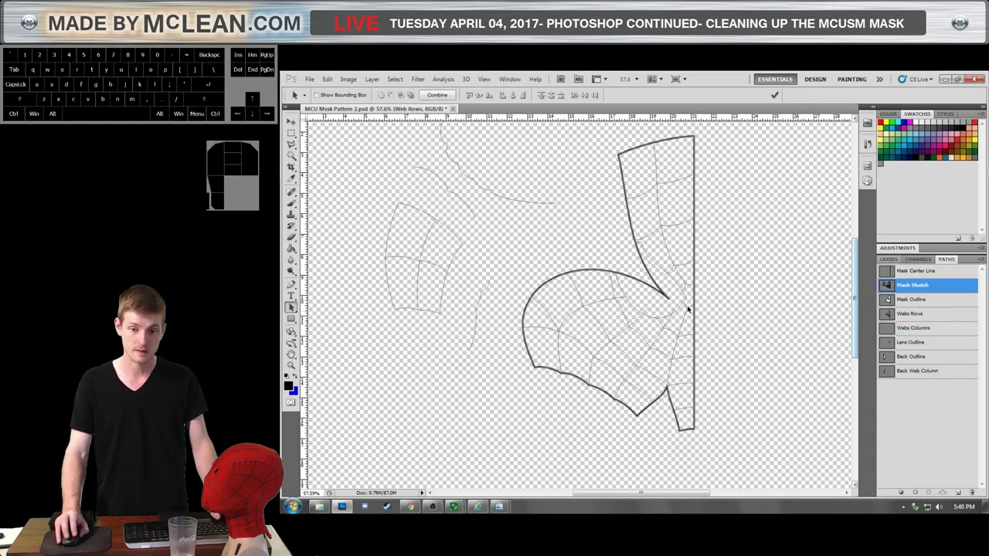
pyautogui.click(681, 323)
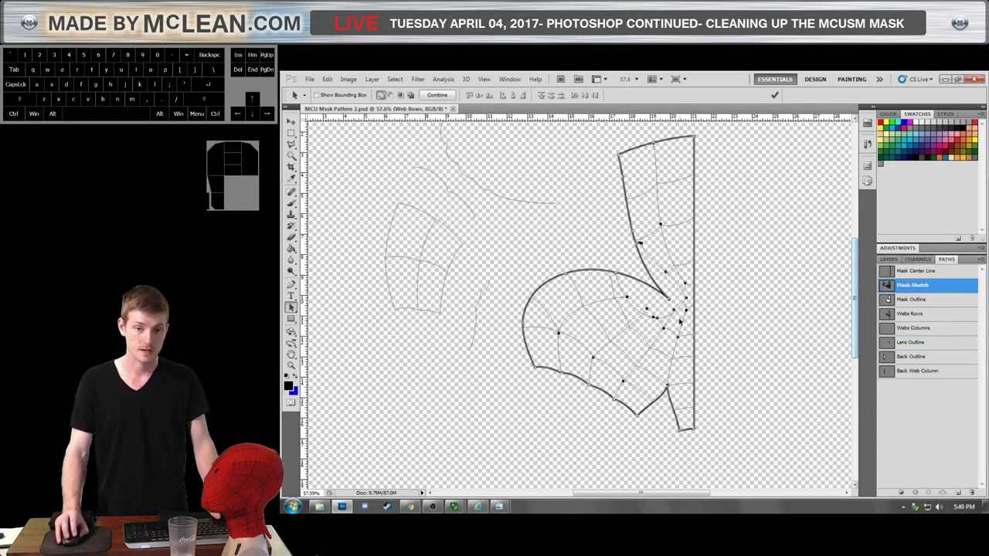
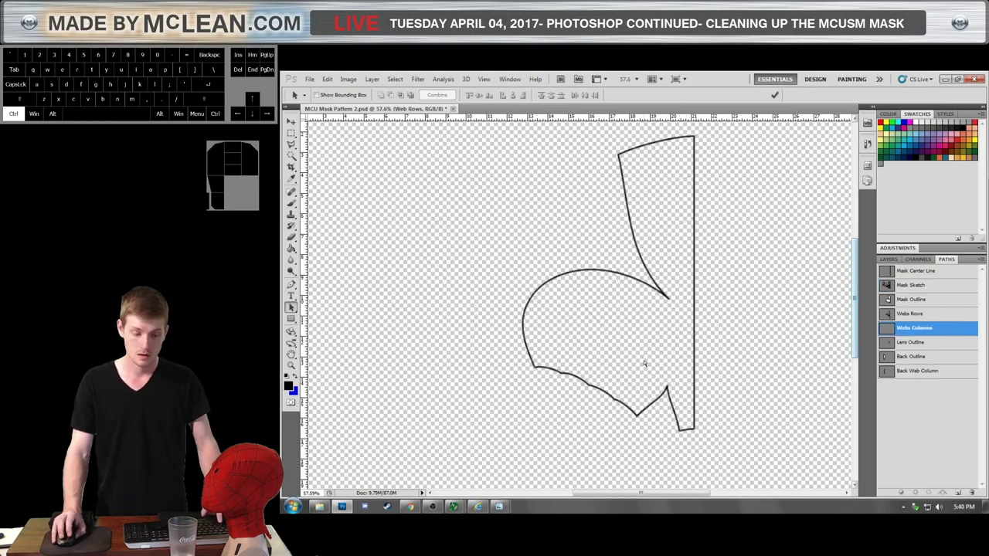
# Paste the column lines into Webs Columns and delete the stray anchors above the mask.
pyautogui.press('ctrl+v')
pyautogui.click(633, 309)
pyautogui.click(640, 309)
pyautogui.click(638, 311)
pyautogui.click(615, 275)
pyautogui.click(673, 303)
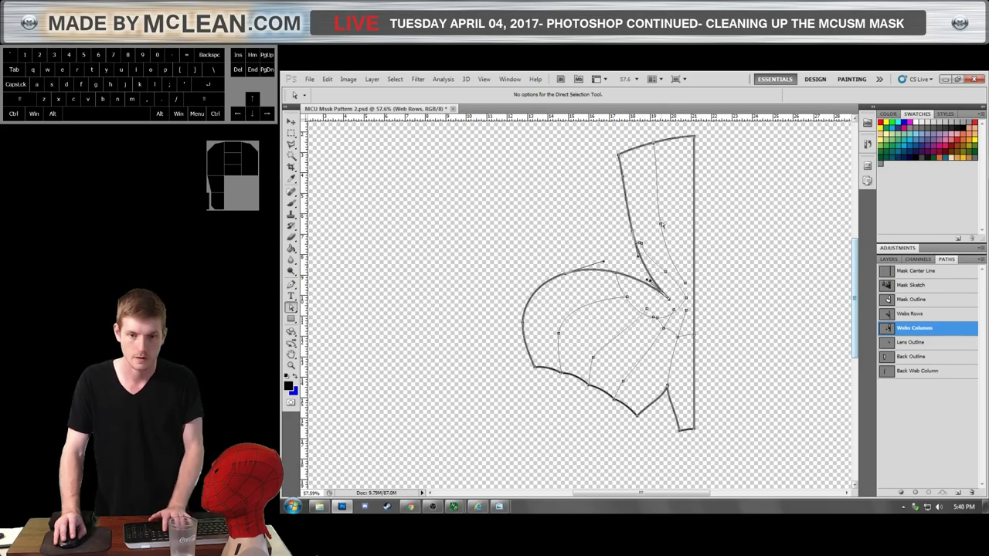
pyautogui.press('Delete')
pyautogui.click(621, 159)
pyautogui.press('Delete')
pyautogui.click(658, 147)
pyautogui.click(642, 198)
pyautogui.click(611, 242)
pyautogui.press('Delete')
# Drag a column anchor onto the mask outline and delete the overhanging end points.
pyautogui.moveTo(656, 276); pyautogui.dragTo(672, 286)
pyautogui.click(669, 273)
pyautogui.click(669, 276)
pyautogui.press('Delete')
pyautogui.click(689, 301)
pyautogui.press('Delete')
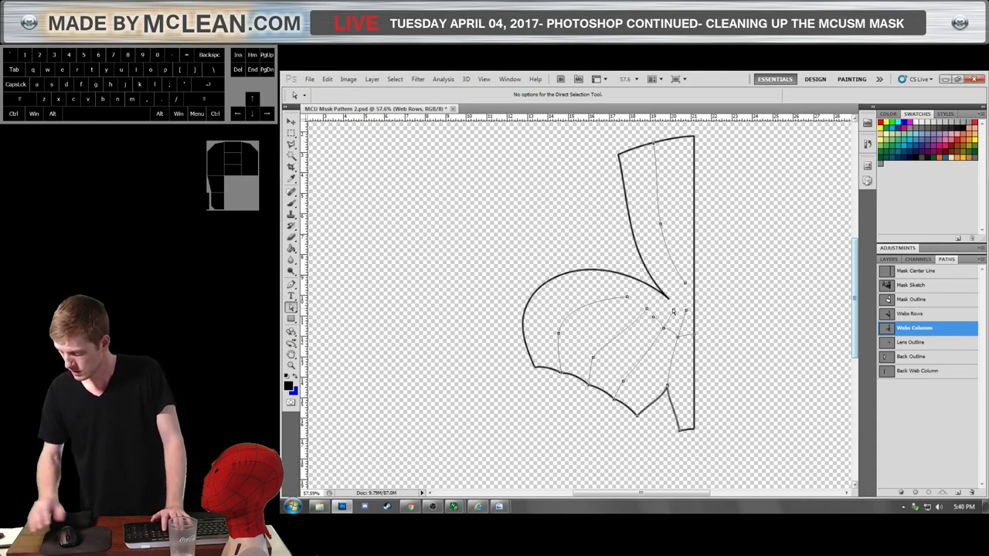
pyautogui.scroll(3)
pyautogui.scroll(-3)
pyautogui.scroll(3)
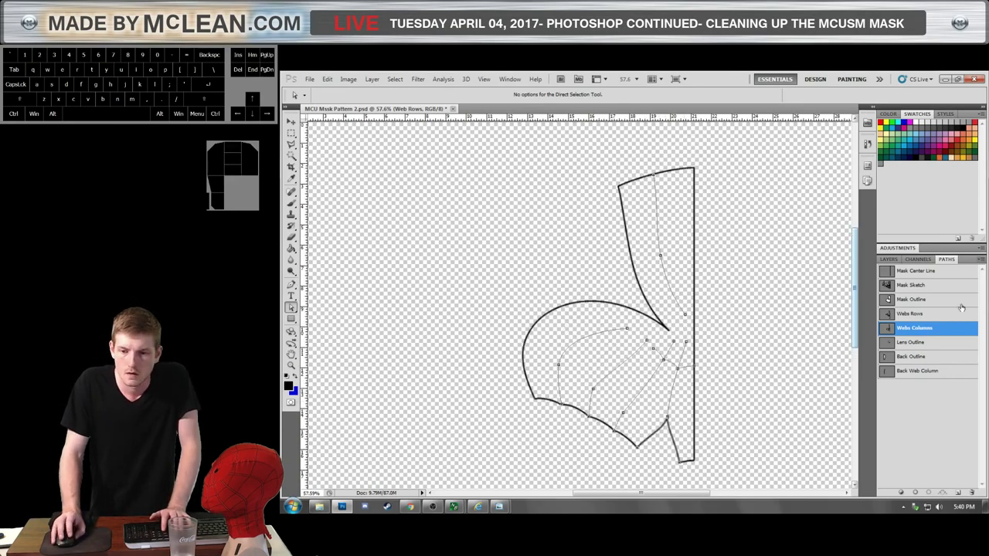
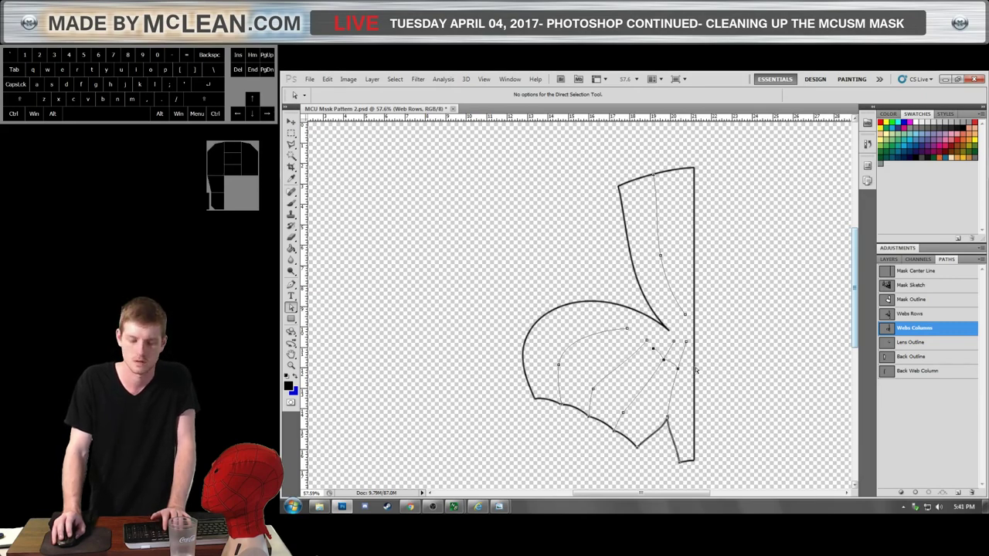
pyautogui.press('Delete')
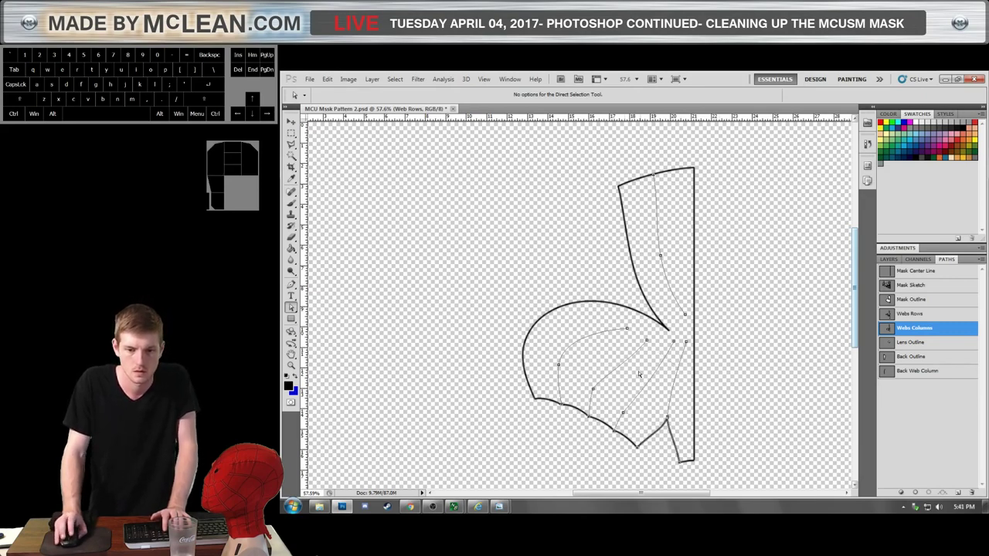
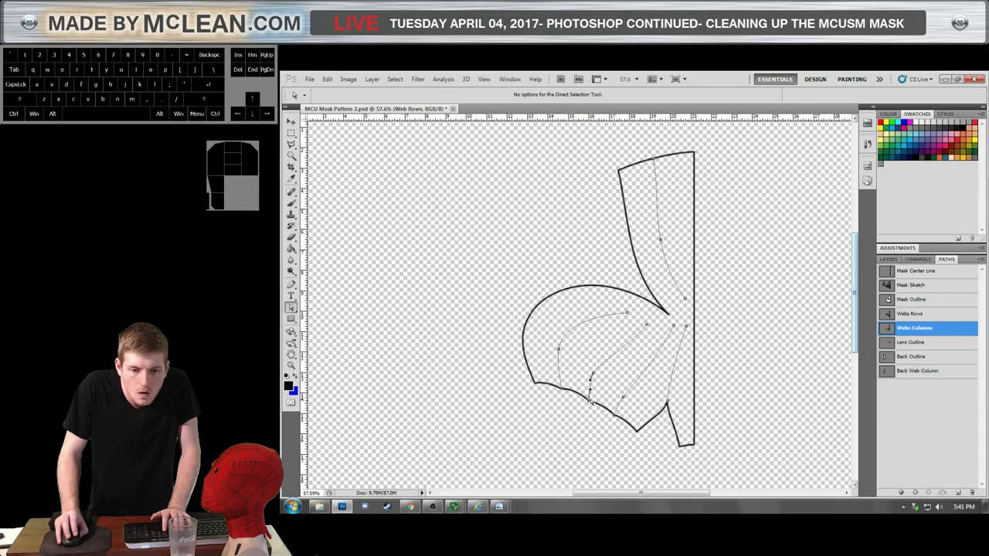
pyautogui.scroll(-3)
pyautogui.scroll(3)
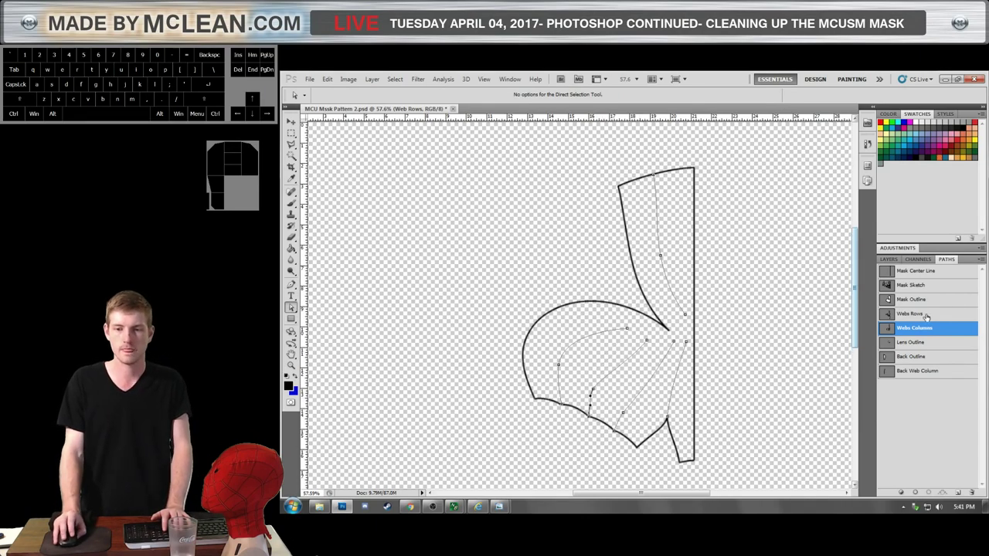
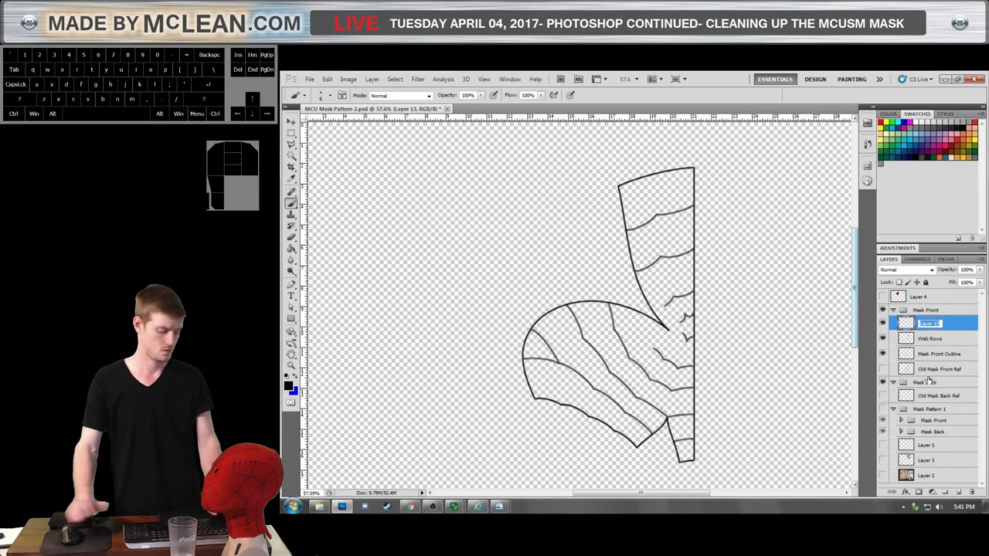
# Start typing the web columns layer name.
pyautogui.press('shift+w')
pyautogui.press('b')
pyautogui.press('space')
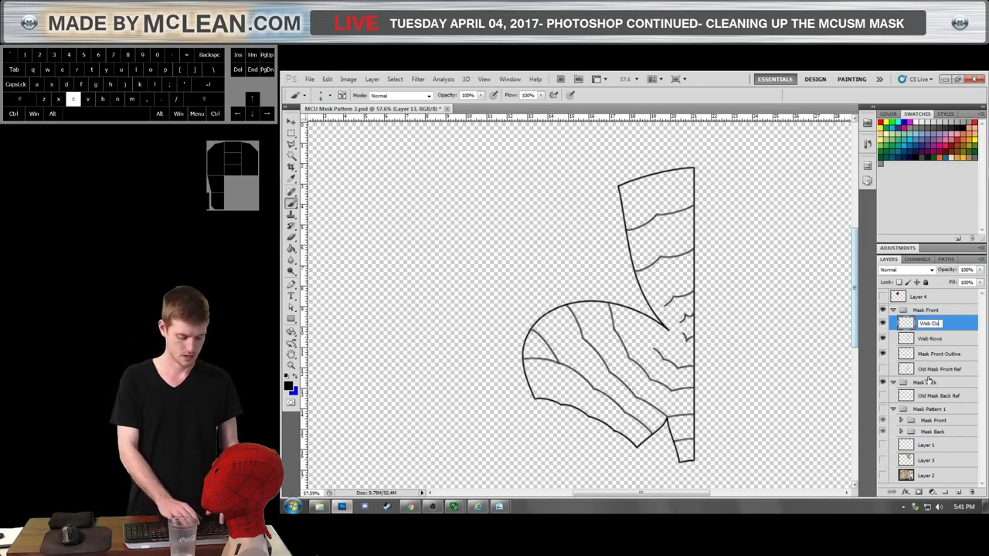
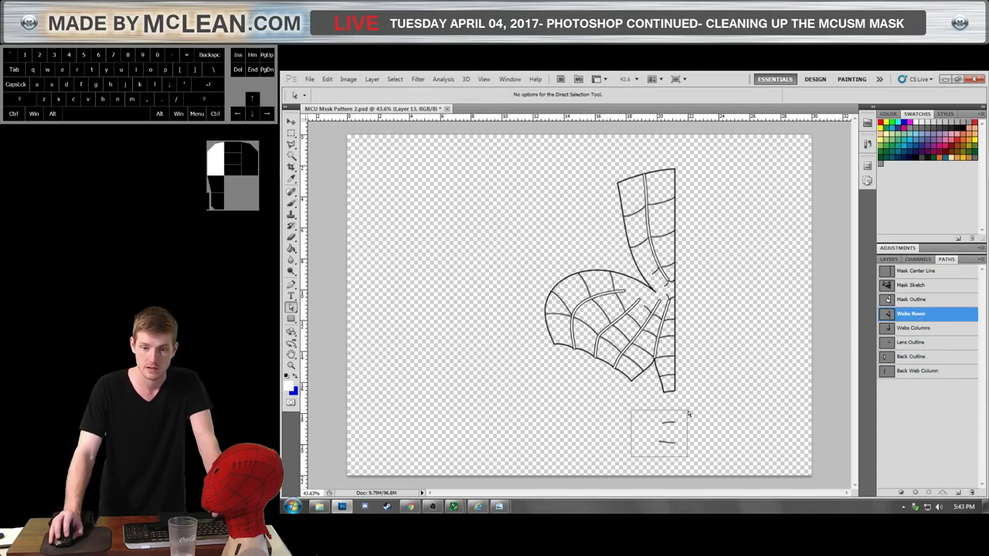
# Delete the stray line fragments below the mask.
pyautogui.press('Delete')
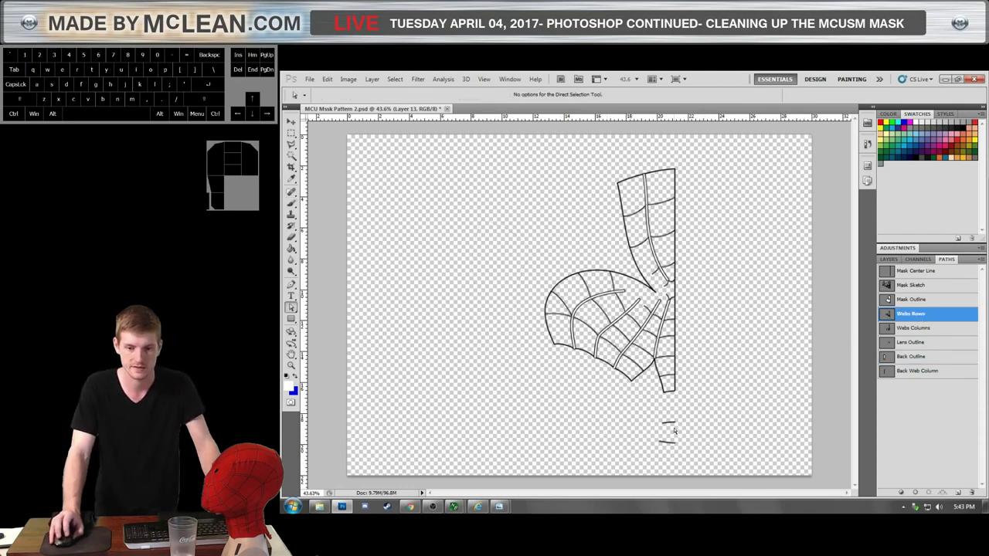
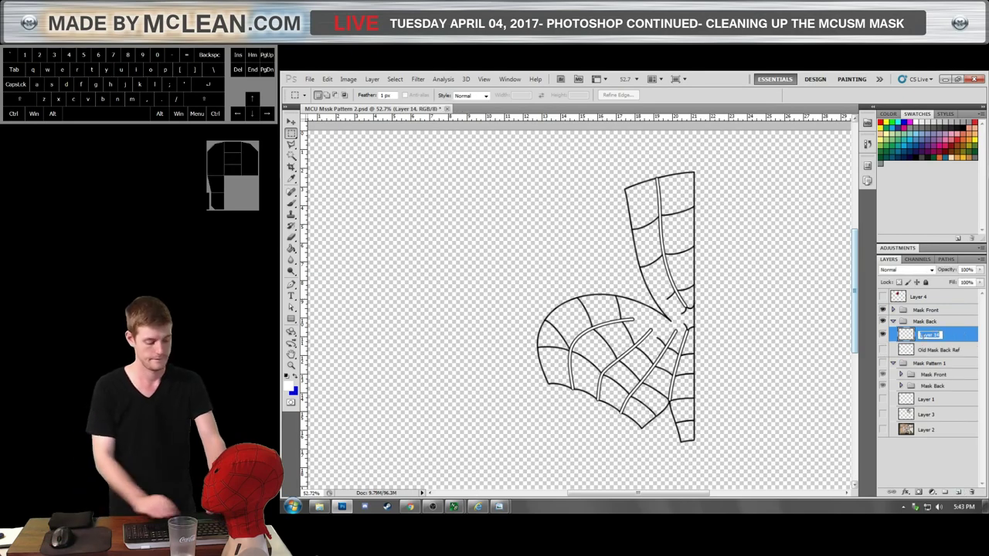
# Continue typing the Back Outline layer name.
pyautogui.press('shift+space')
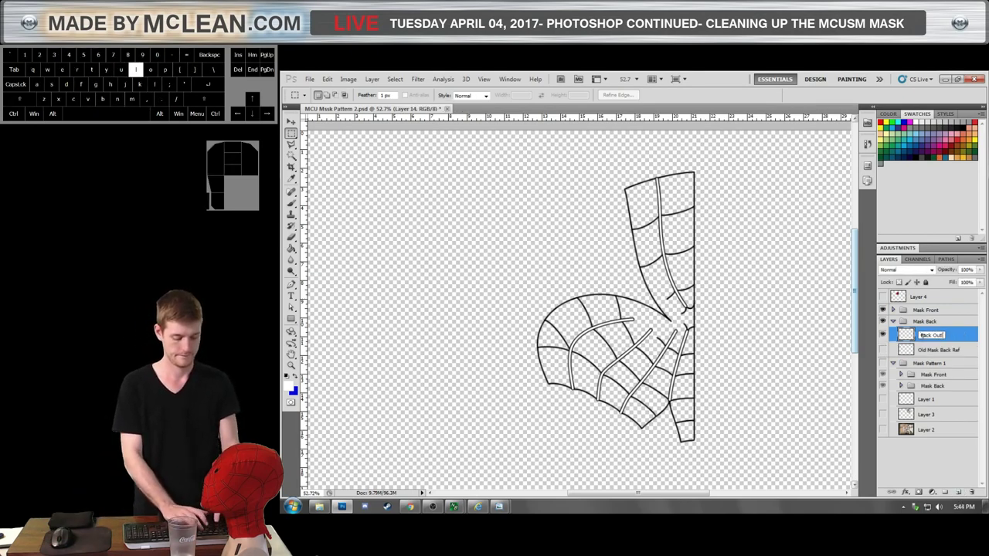
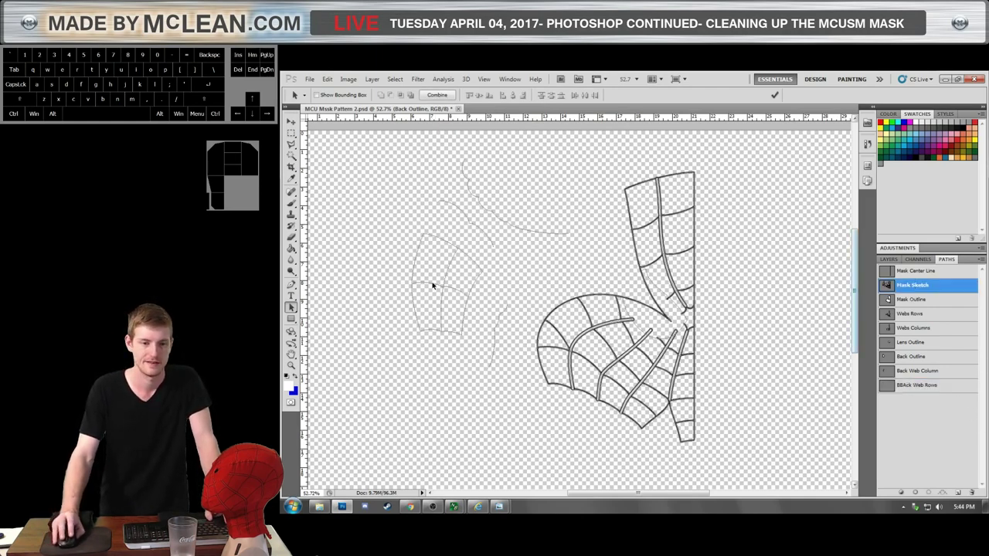
# Select the Back Outline path in the Paths panel for the back mask piece.
pyautogui.click(434, 284)
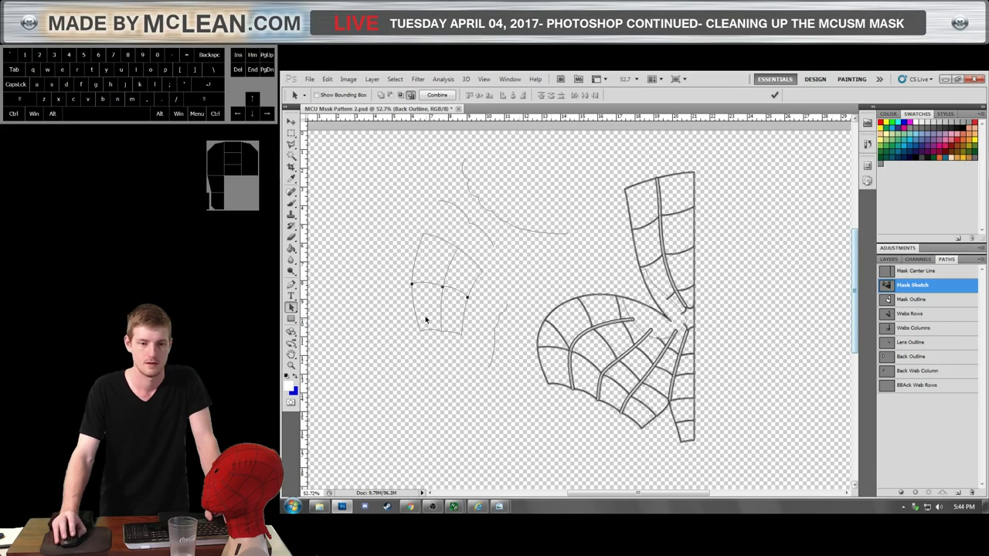
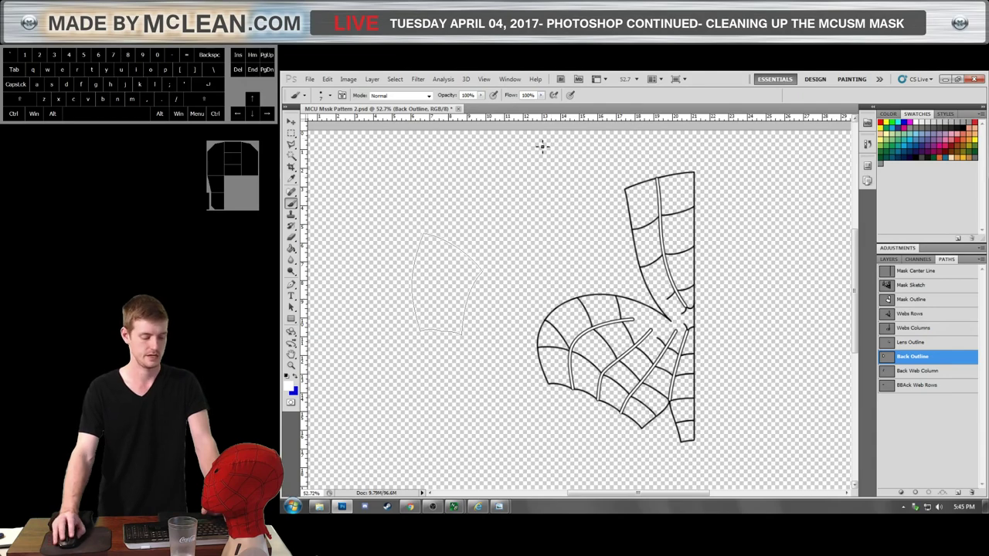
# Swap foreground/background colours repeatedly so black is ready for stroking the Back Outline.
pyautogui.press('x')
pyautogui.press('x')
pyautogui.press('x')
pyautogui.press('x')
pyautogui.press('x')
pyautogui.press('x')
pyautogui.press('x')
pyautogui.press('x')
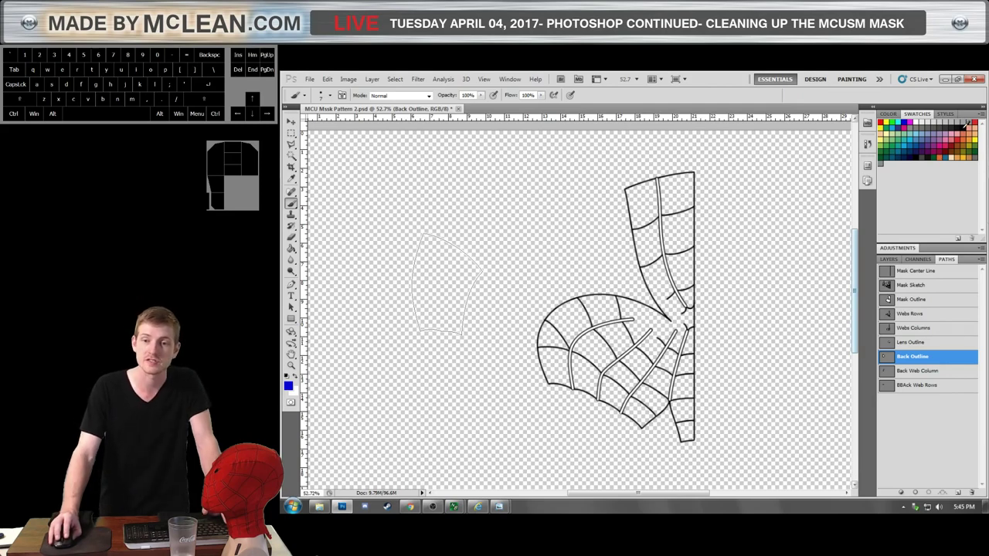
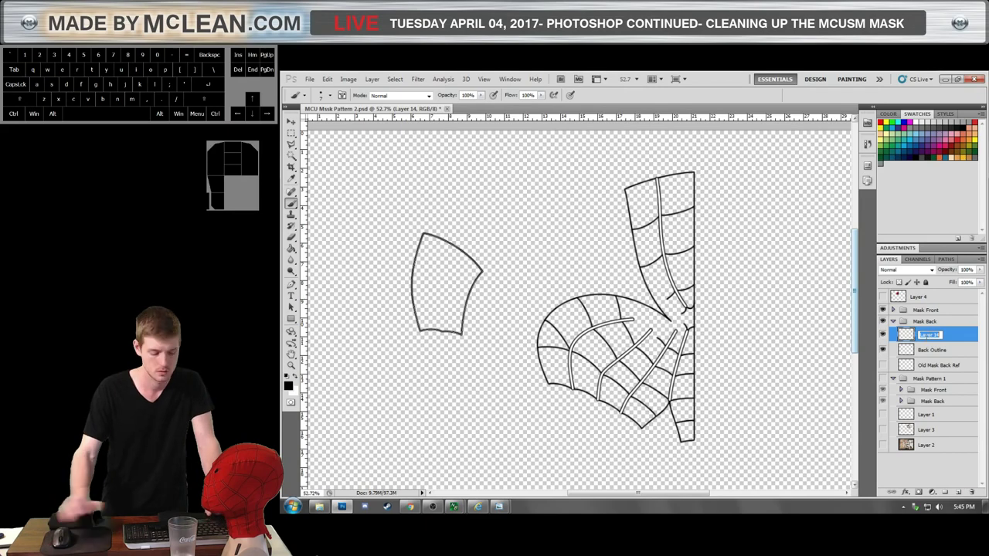
# Rename the new layer 'Back Web Row' for the stroked back rows.
pyautogui.press('space')
pyautogui.press('shift+r')
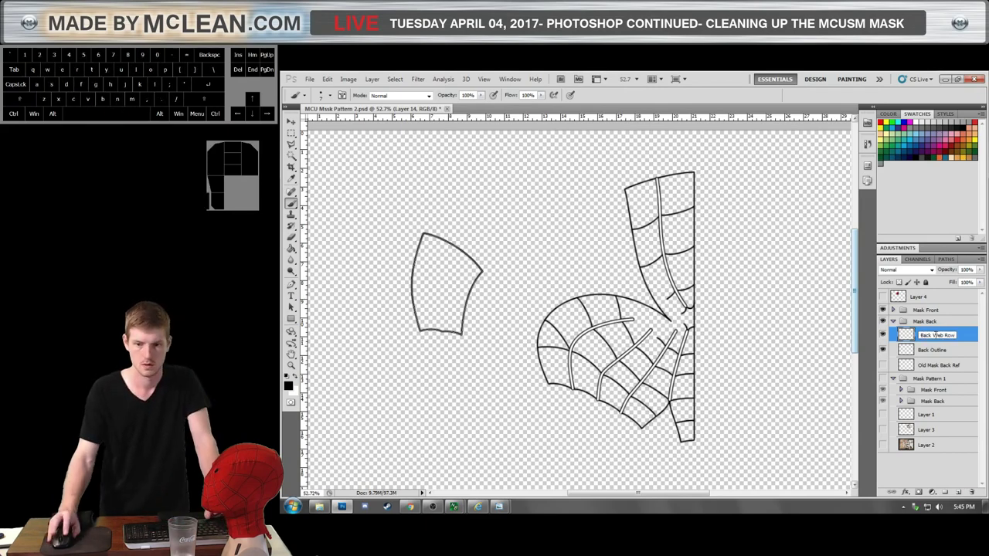
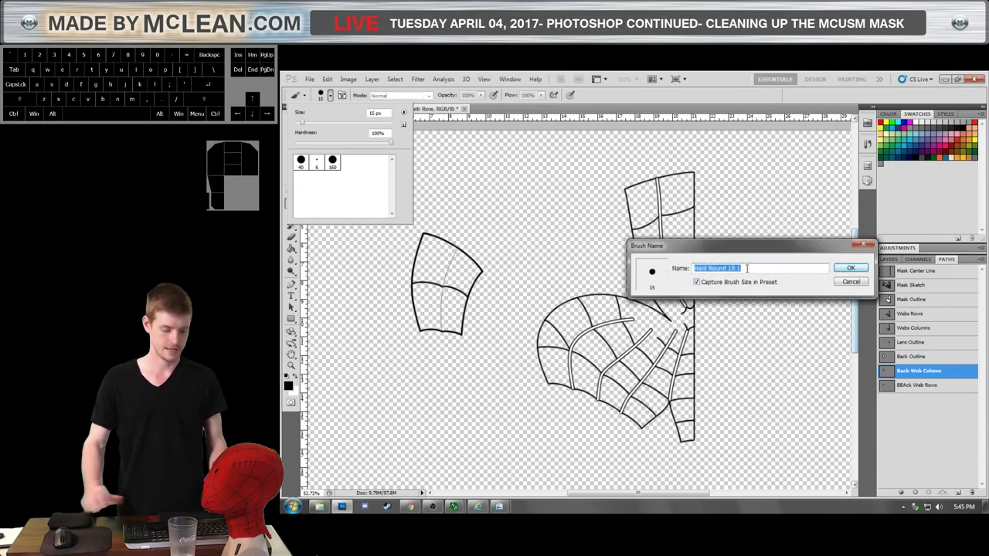
# Name the new 15 px brush preset 'Web Column Thickness', correcting its capitalisation.
pyautogui.press('shift+space')
pyautogui.press('space')
pyautogui.press('BackSpace')
pyautogui.press('BackSpace')
pyautogui.press('o')
pyautogui.press('m')
pyautogui.press('shift+space')
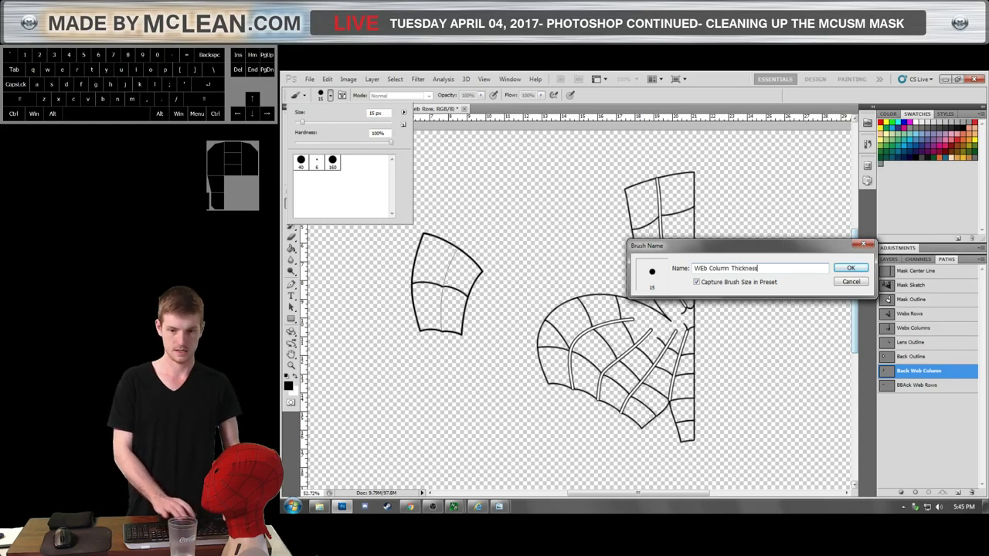
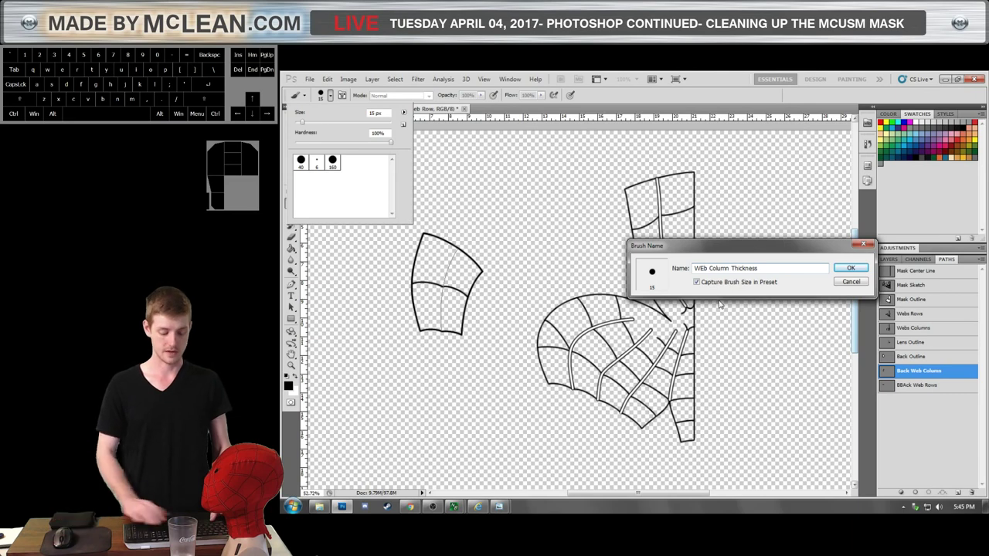
pyautogui.press('BackSpace')
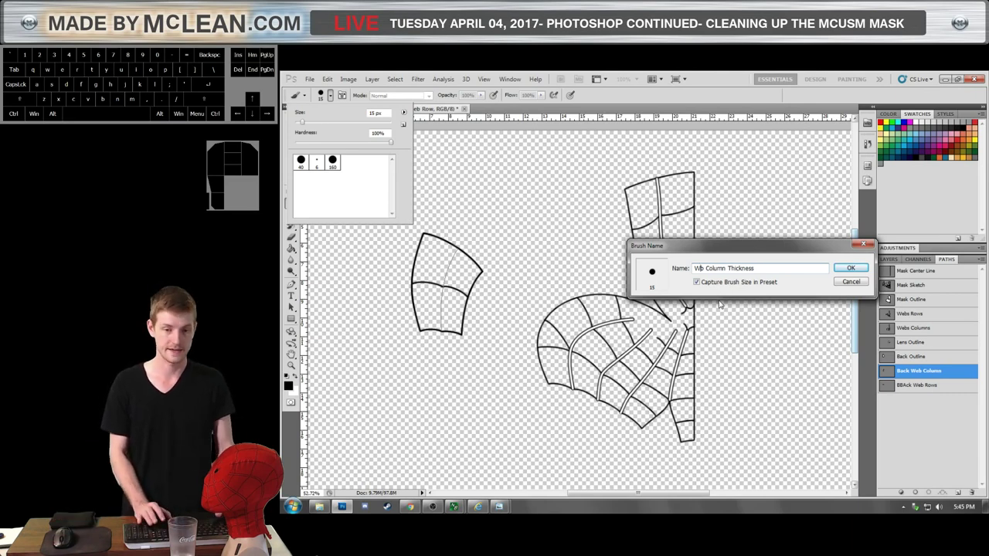
pyautogui.press('e')
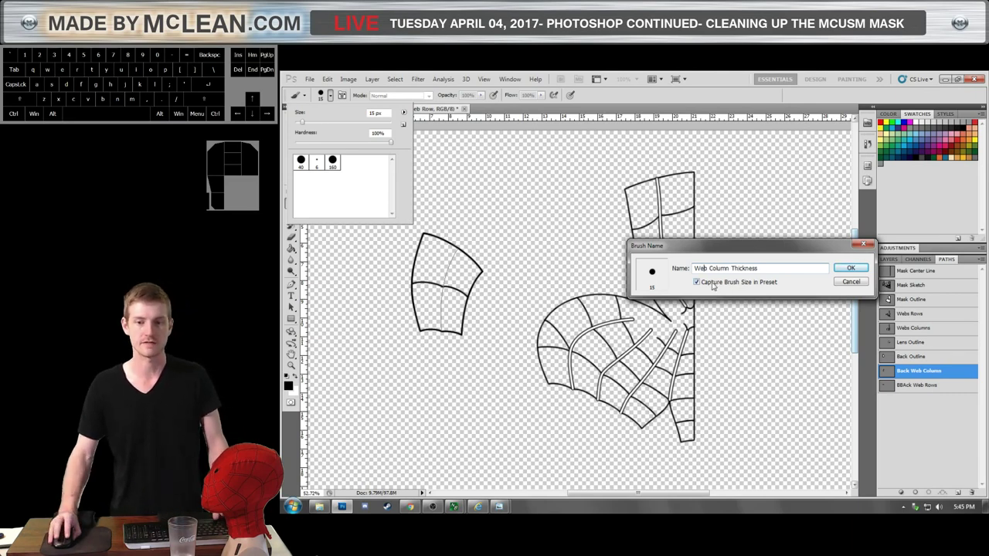
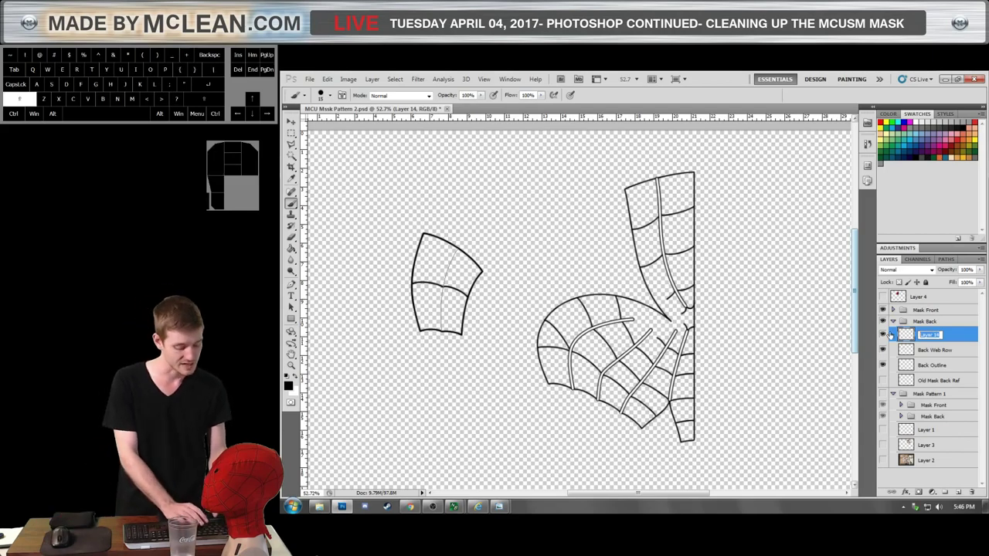
# Rename the new layer above Back Web Row, typing 'Back Web' for the back web column.
pyautogui.press('shift+b')
pyautogui.press('c')
pyautogui.press('space')
pyautogui.press('shift+w')
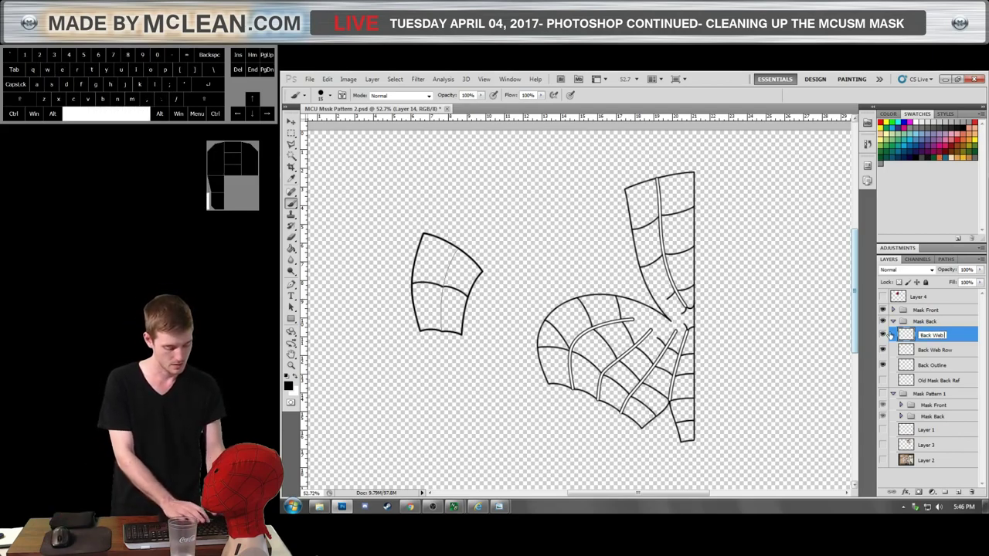
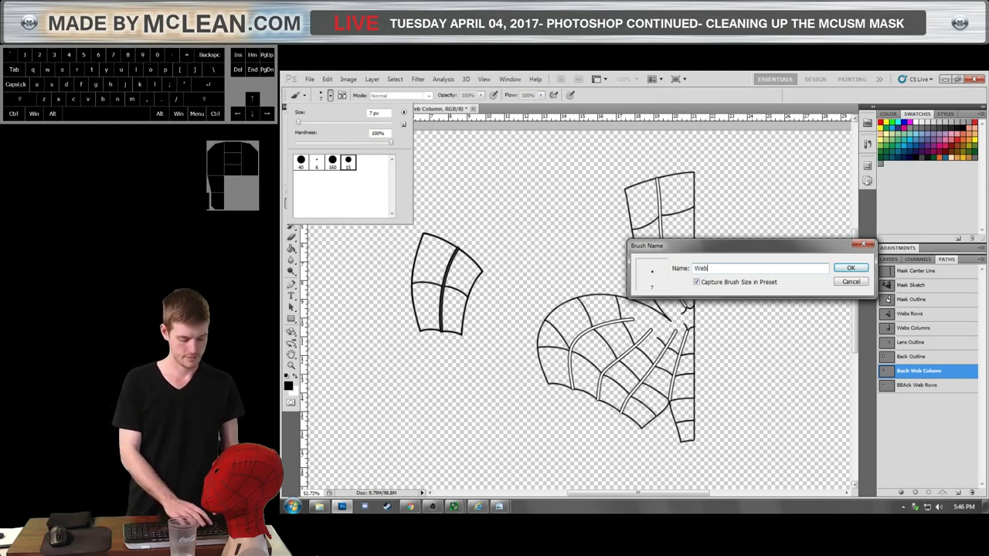
# Name the 7 px brush preset 'Web Column Gap' in the Brush Name dialog.
pyautogui.press('space')
pyautogui.press('u')
pyautogui.press('BackSpace')
pyautogui.press('space')
pyautogui.press('shift+g')
pyautogui.press('o')
pyautogui.press('p')
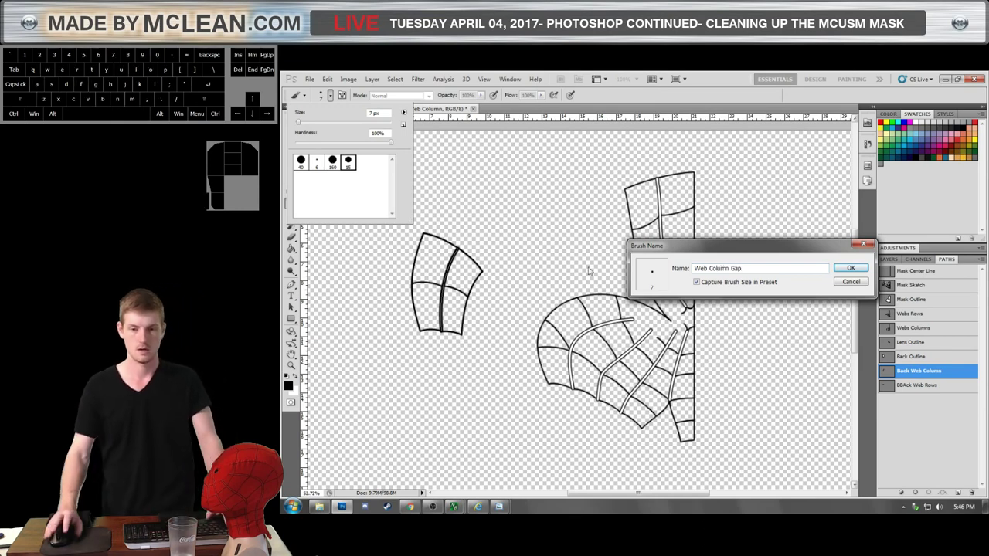
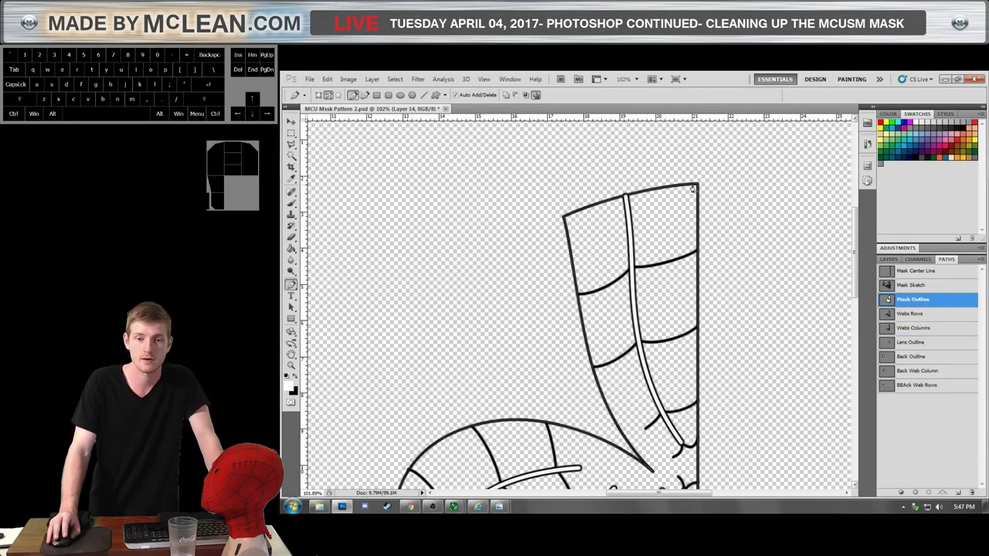
pyautogui.scroll(-3)
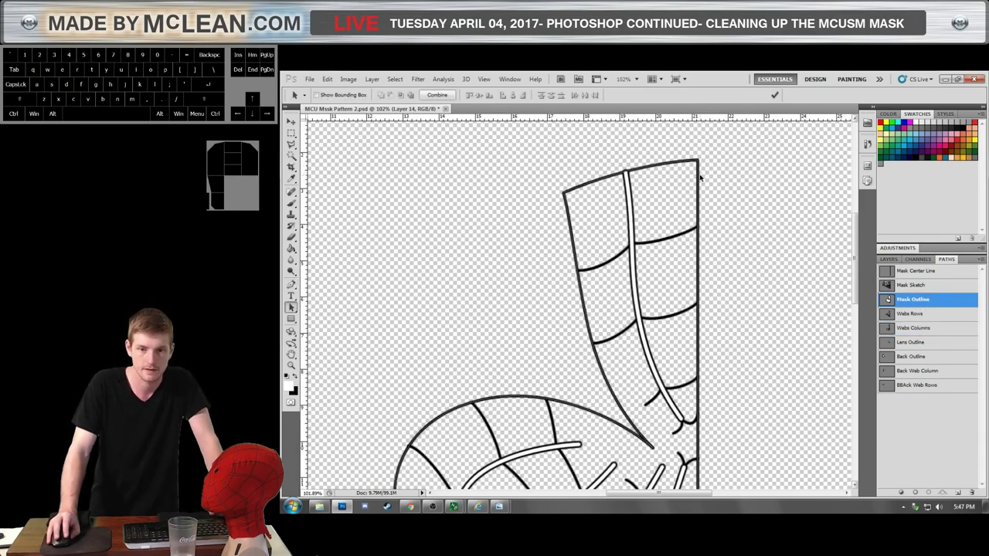
pyautogui.click(715, 180)
pyautogui.click(718, 185)
pyautogui.click(700, 189)
pyautogui.click(701, 190)
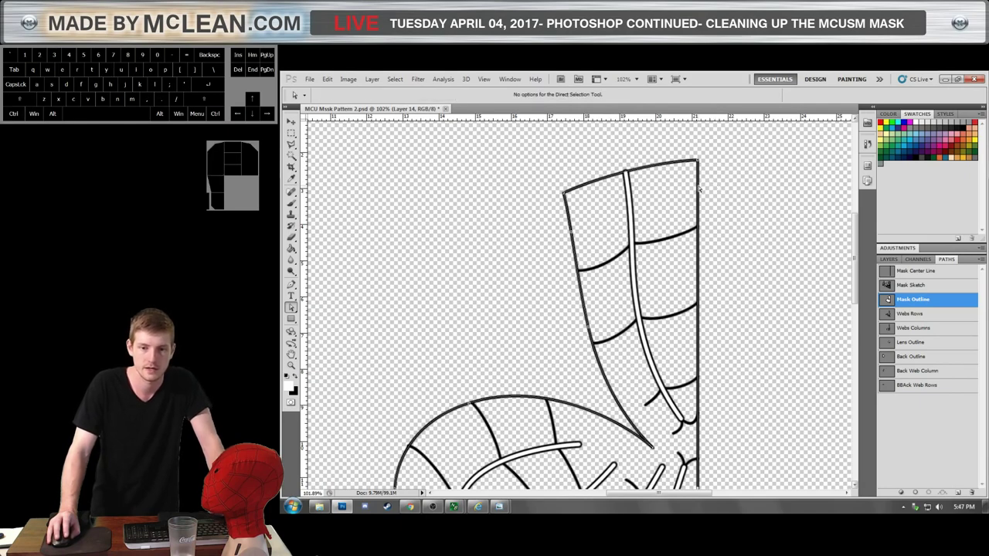
pyautogui.click(702, 190)
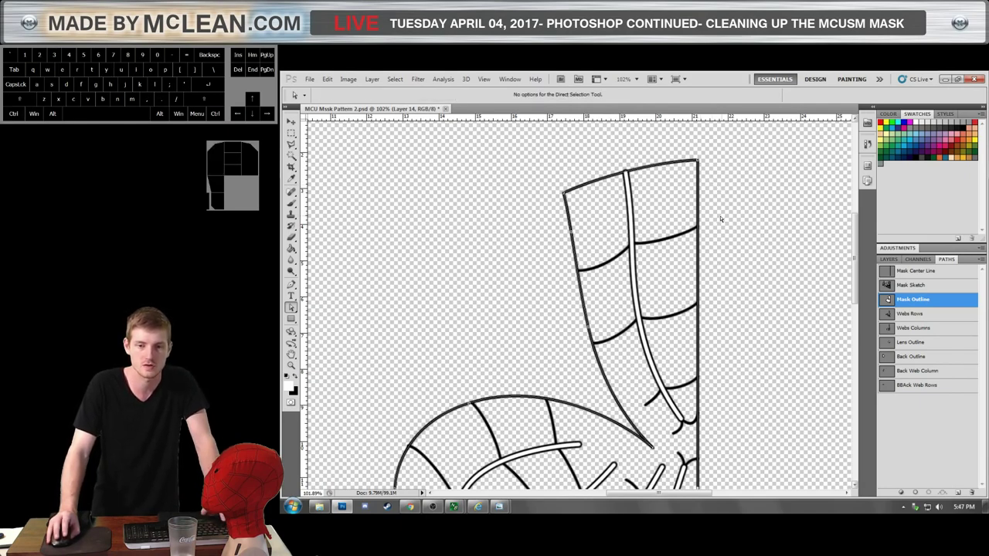
pyautogui.press('ctrl+c')
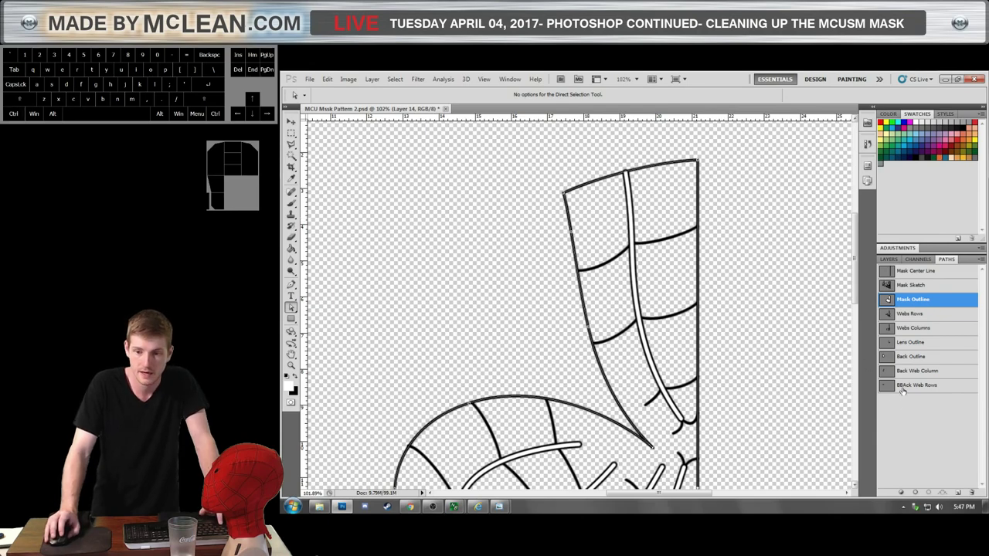
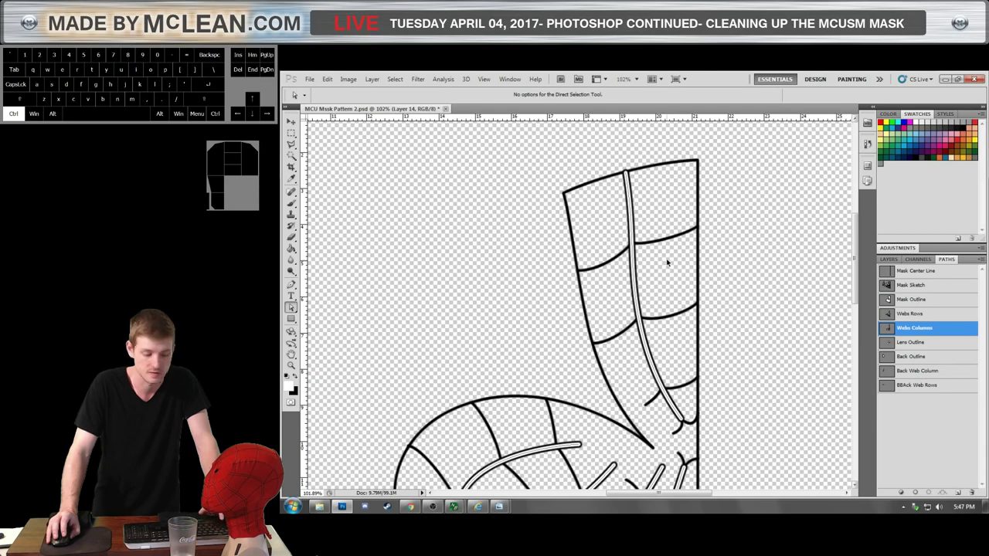
pyautogui.press('ctrl+v')
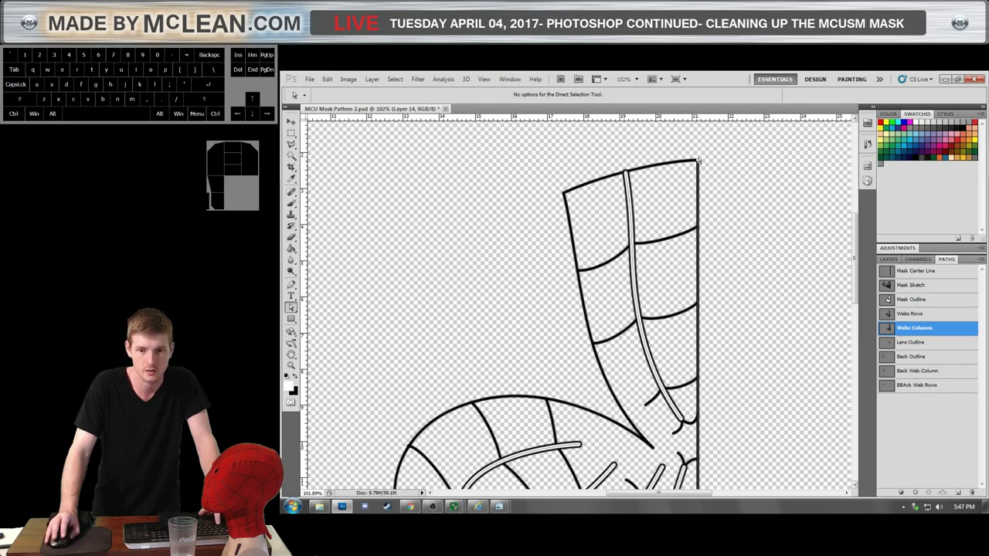
pyautogui.scroll(3)
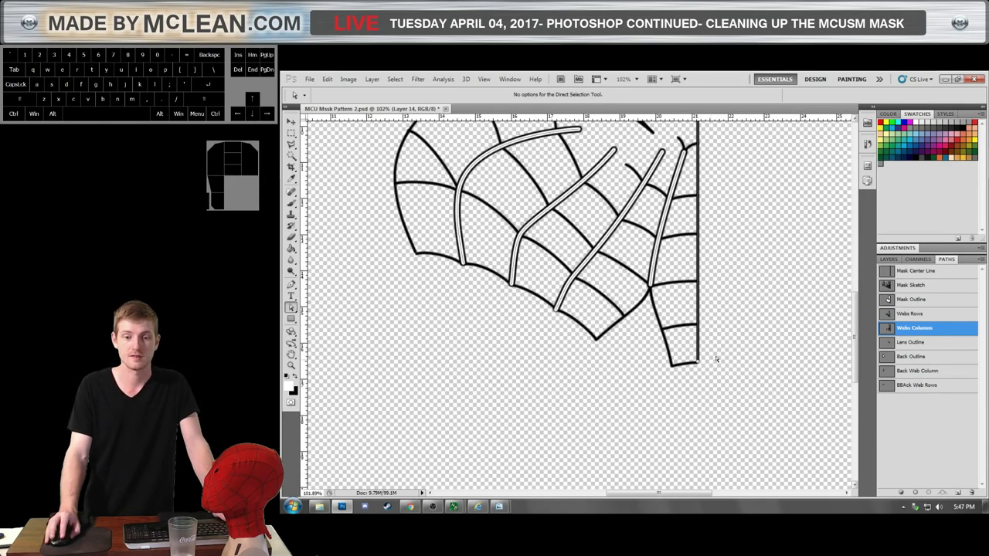
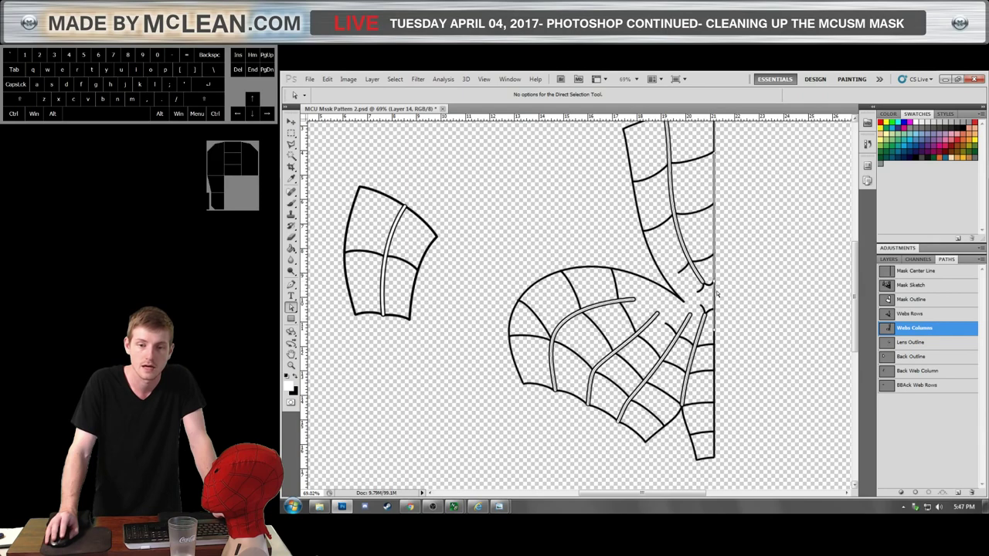
# Zoom and pan along the Webs Columns path's straight centre edge to inspect it.
pyautogui.scroll(3)
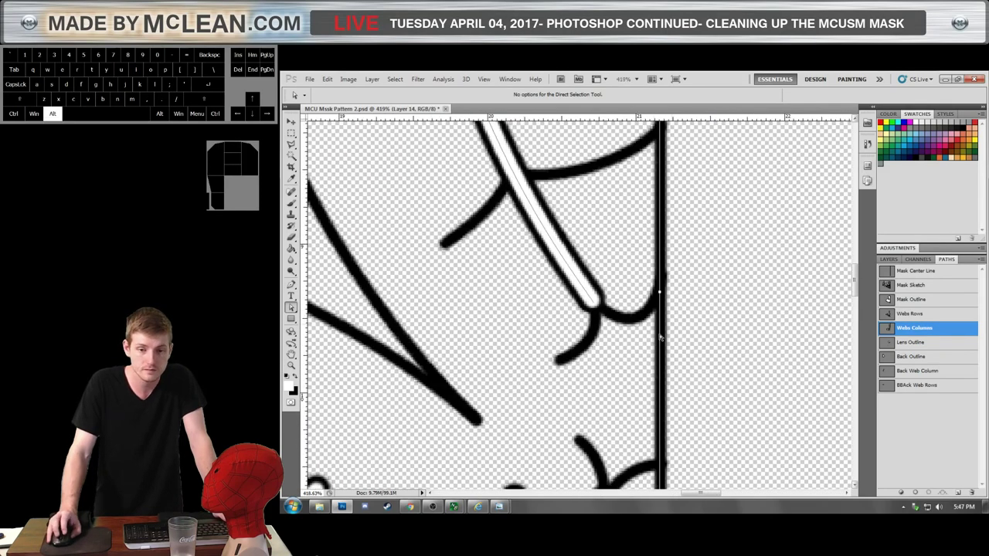
pyautogui.scroll(3)
pyautogui.scroll(-3)
pyautogui.scroll(3)
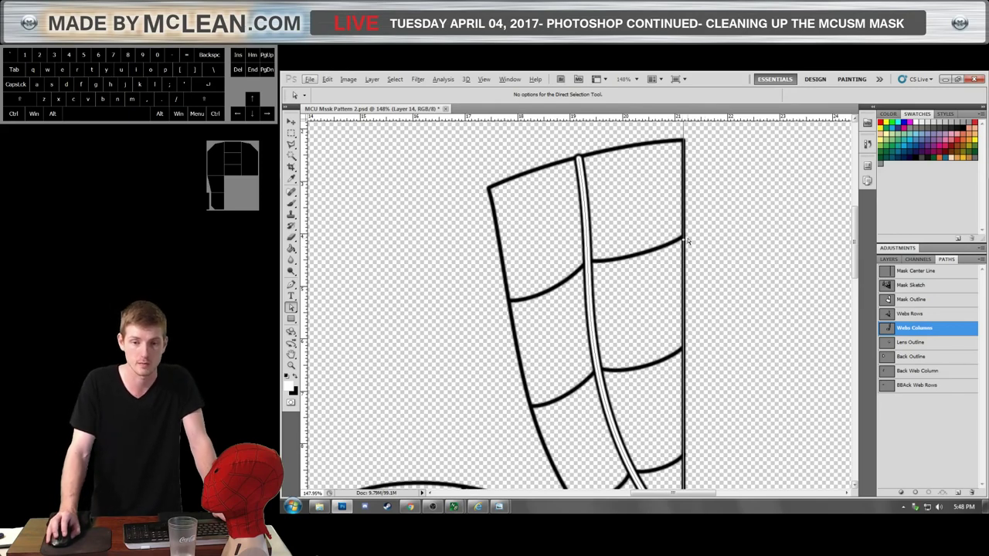
pyautogui.doubleClick(712, 171)
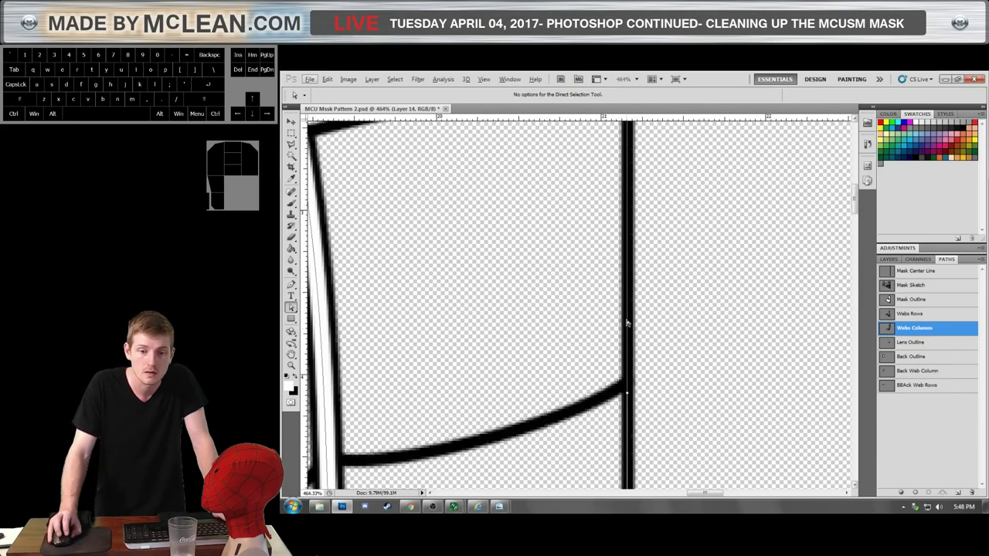
pyautogui.scroll(3)
pyautogui.scroll(-3)
pyautogui.scroll(-3)
pyautogui.scroll(3)
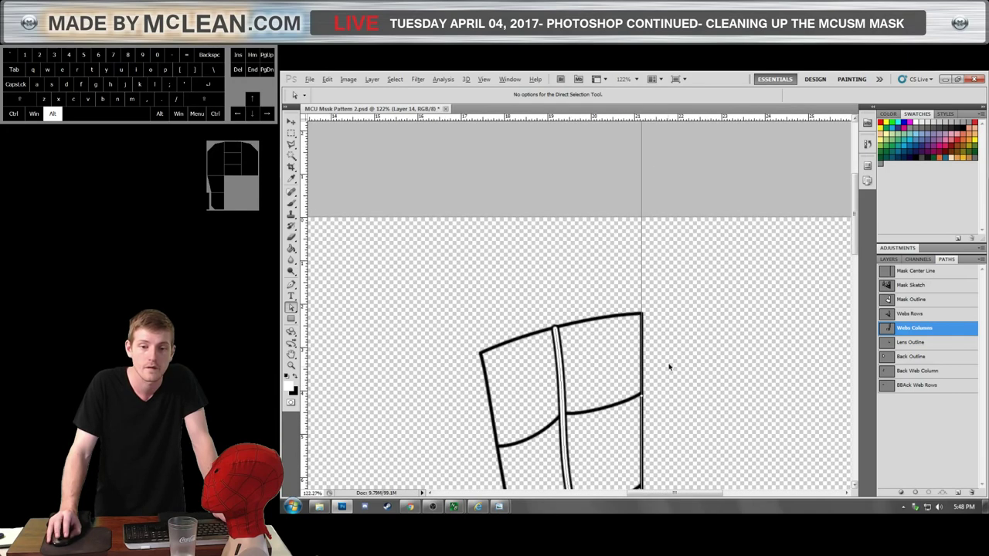
# Bring up the Layers panel and pick Layer 13 in the Mask Front group.
pyautogui.click(646, 399)
pyautogui.click(646, 318)
pyautogui.scroll(-3)
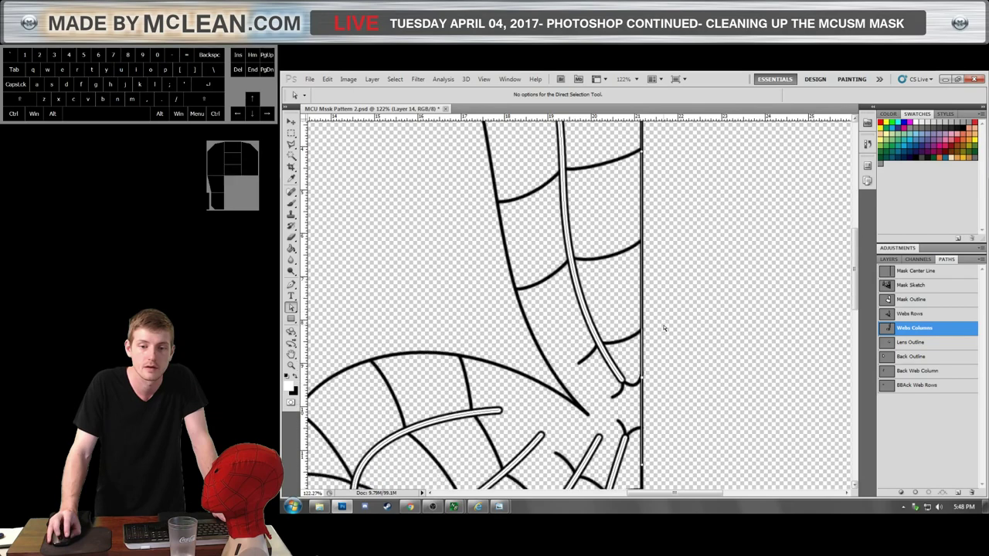
pyautogui.scroll(-3)
pyautogui.scroll(3)
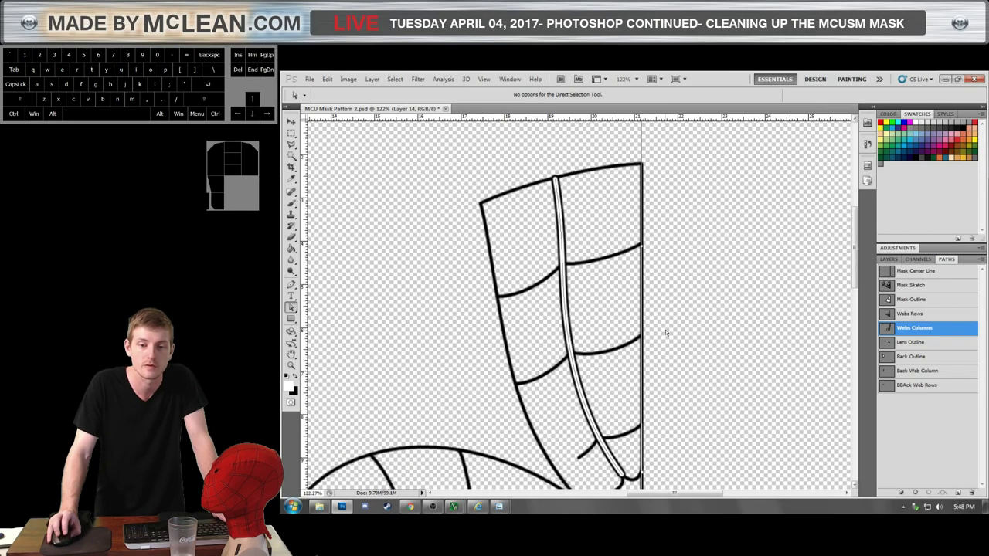
pyautogui.scroll(3)
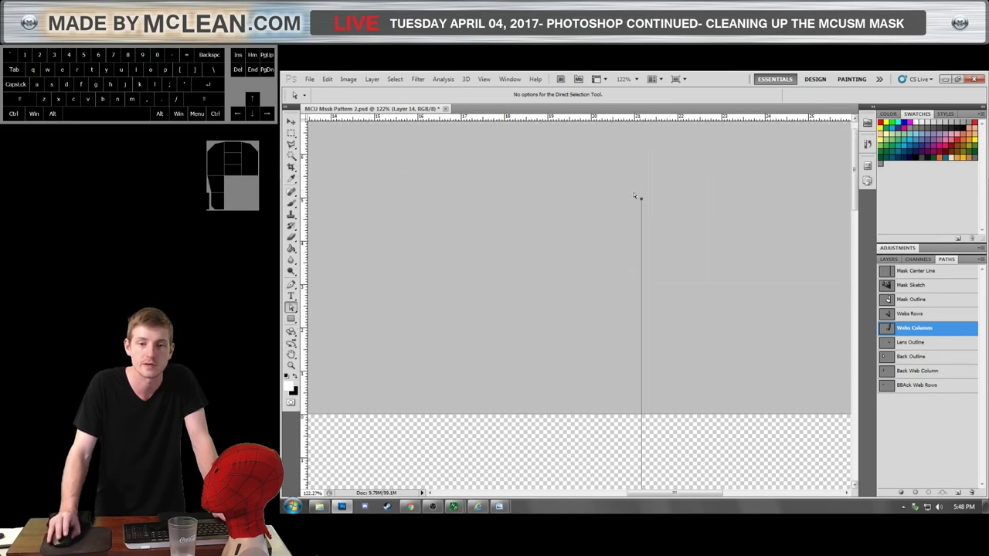
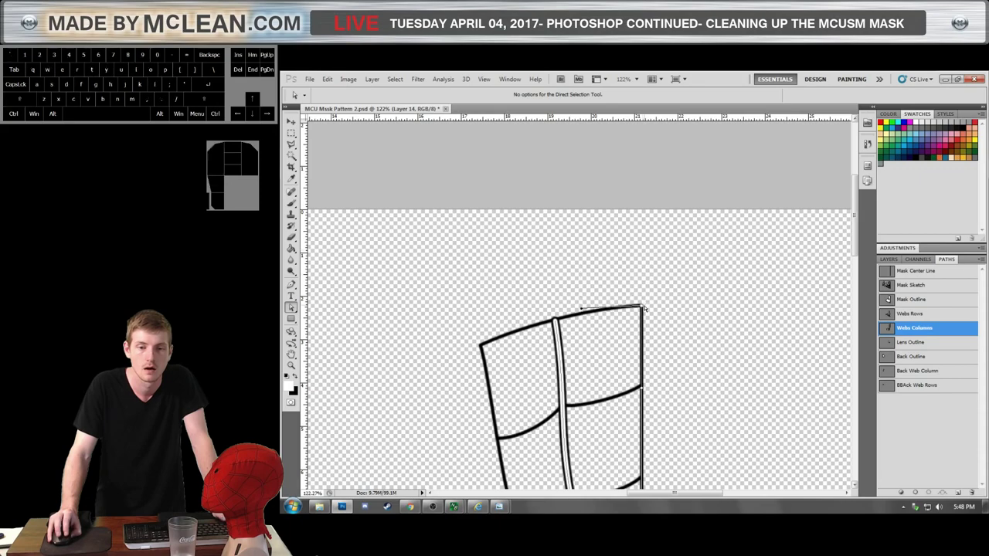
pyautogui.scroll(-3)
pyautogui.click(704, 310)
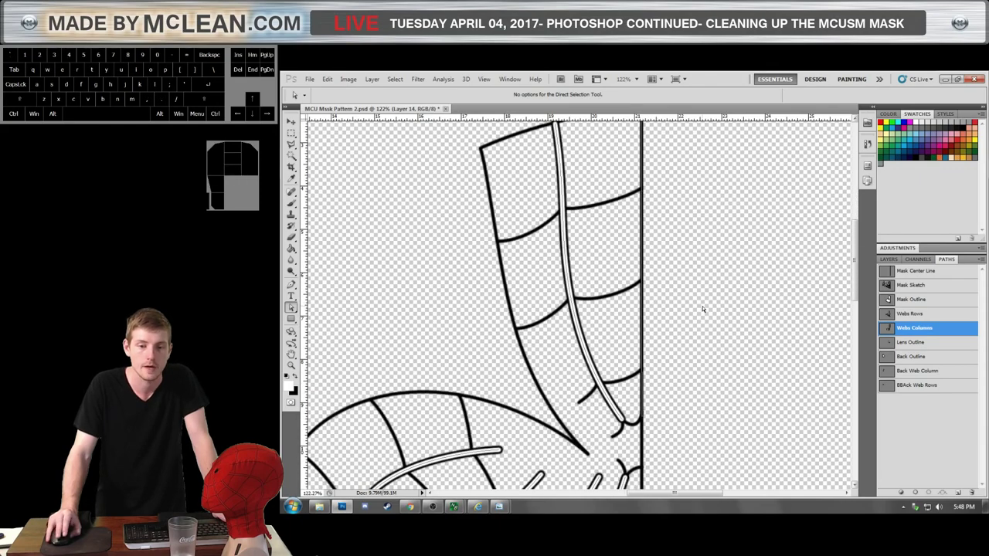
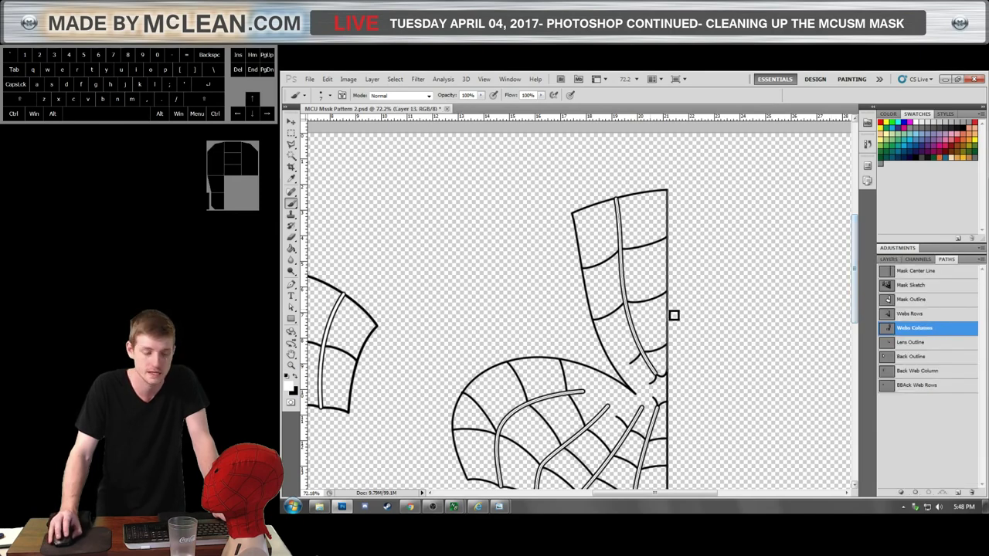
# Select the Webs Columns path with the Path Selection tool and swap colours so black is in front.
pyautogui.press('a')
pyautogui.click(689, 279)
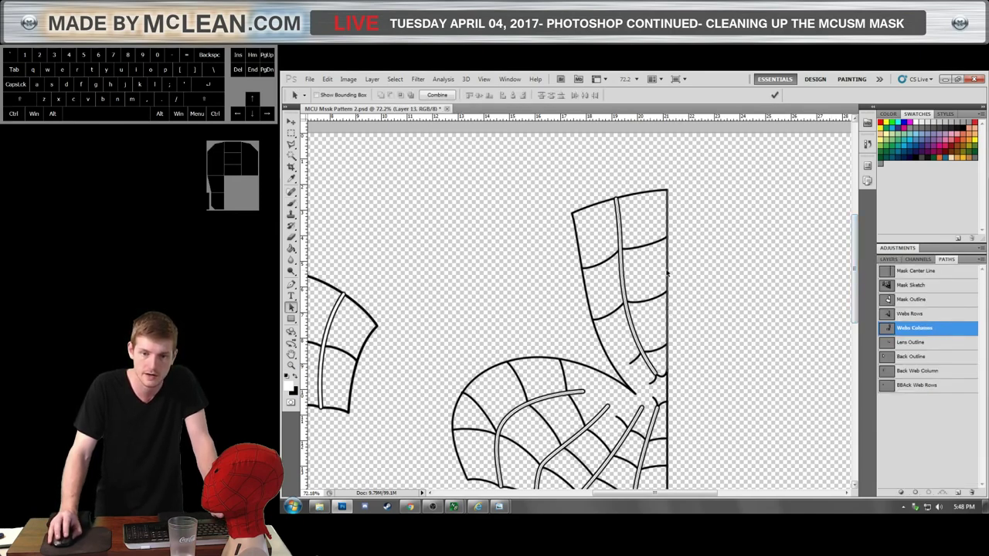
pyautogui.click(669, 272)
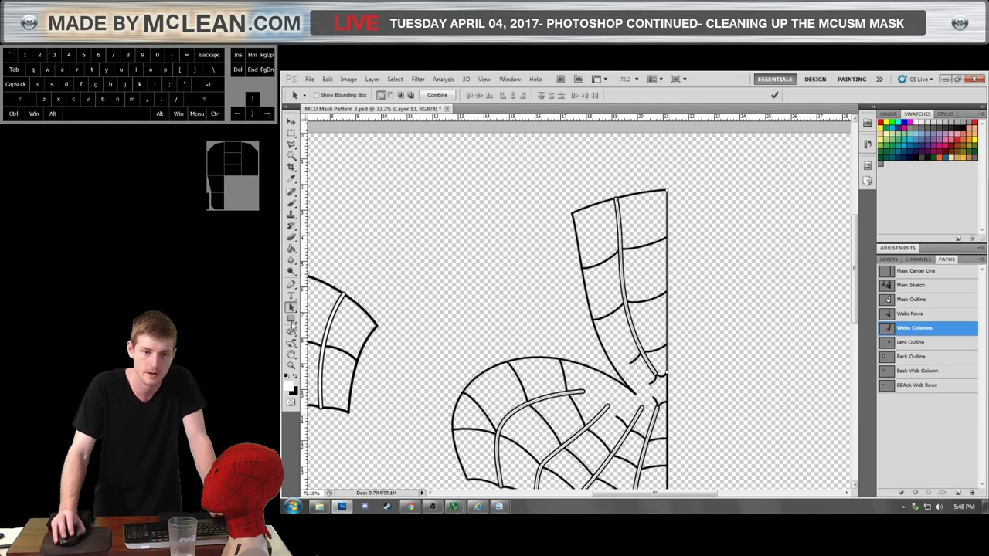
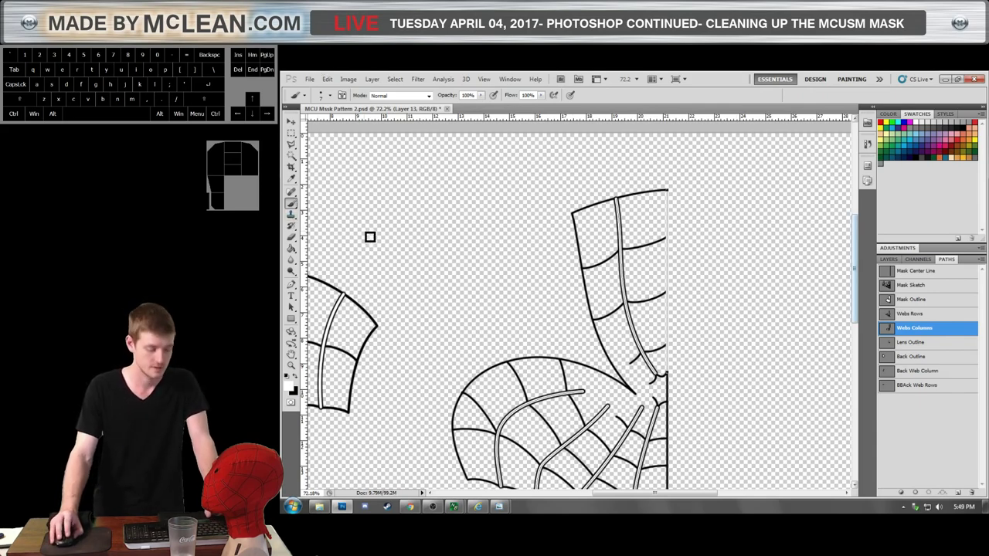
pyautogui.press('x')
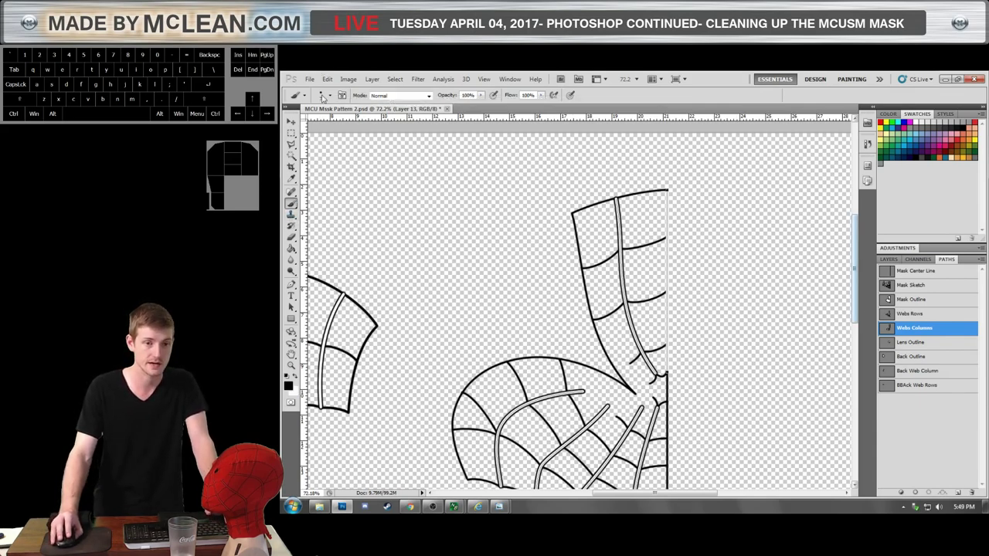
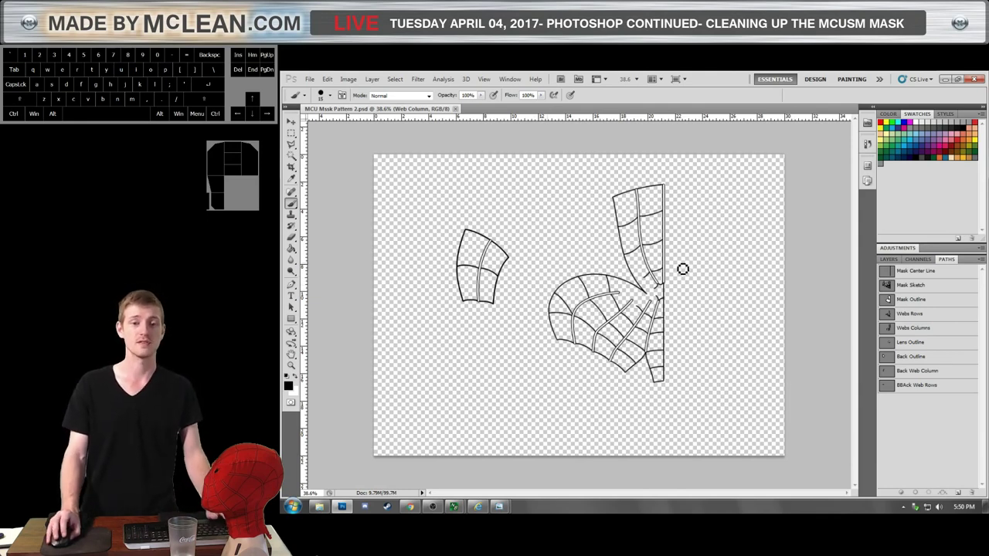
# Zoom in and out to check the web pieces' right-edge line.
pyautogui.scroll(-3)
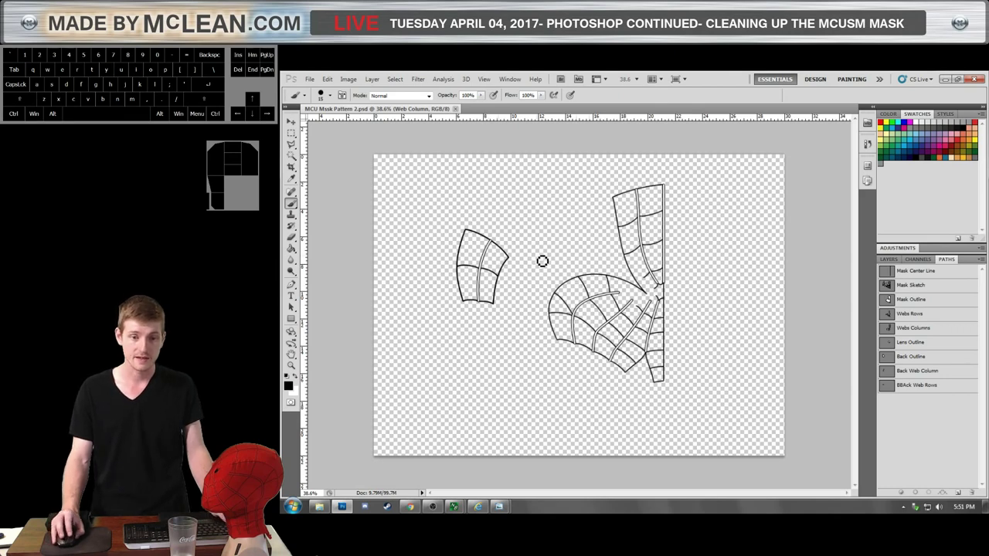
pyautogui.scroll(3)
pyautogui.scroll(3)
pyautogui.scroll(-3)
pyautogui.scroll(3)
pyautogui.scroll(-3)
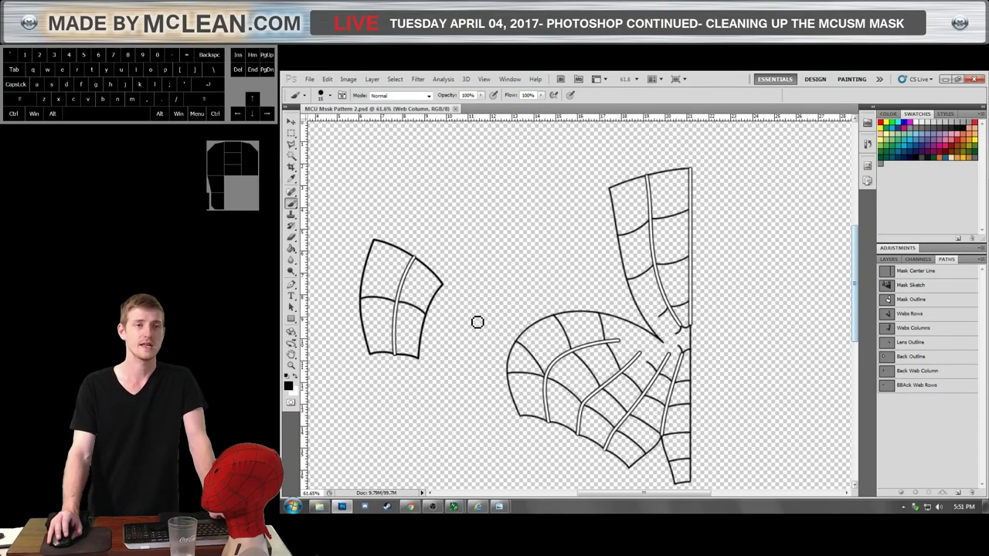
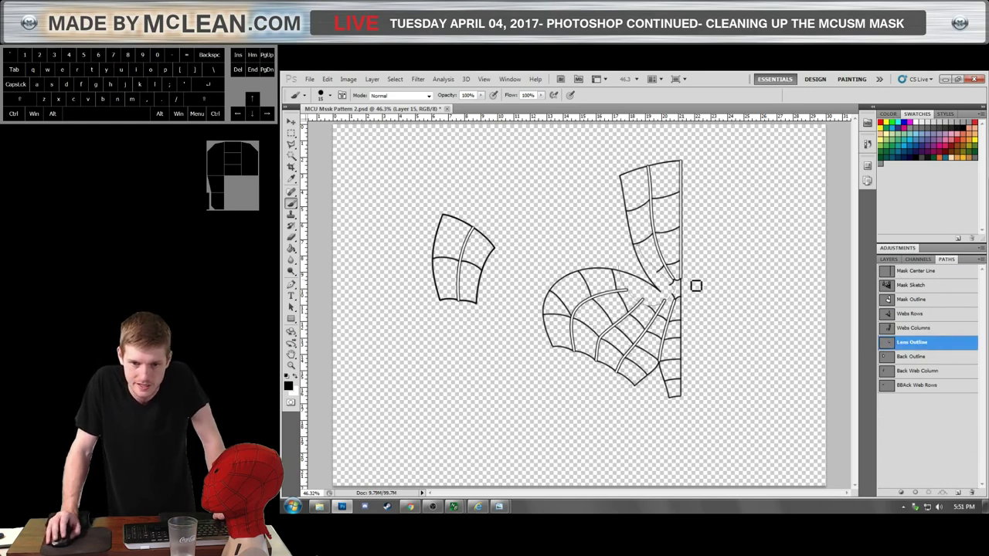
# Select the Lens Outline path with the Path Selection tool before marking the front pattern.
pyautogui.click(664, 279)
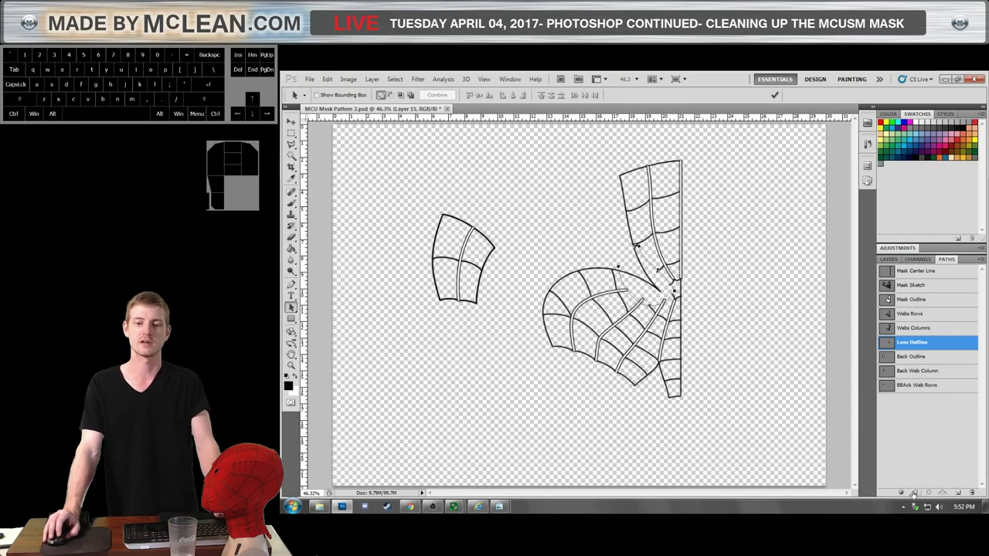
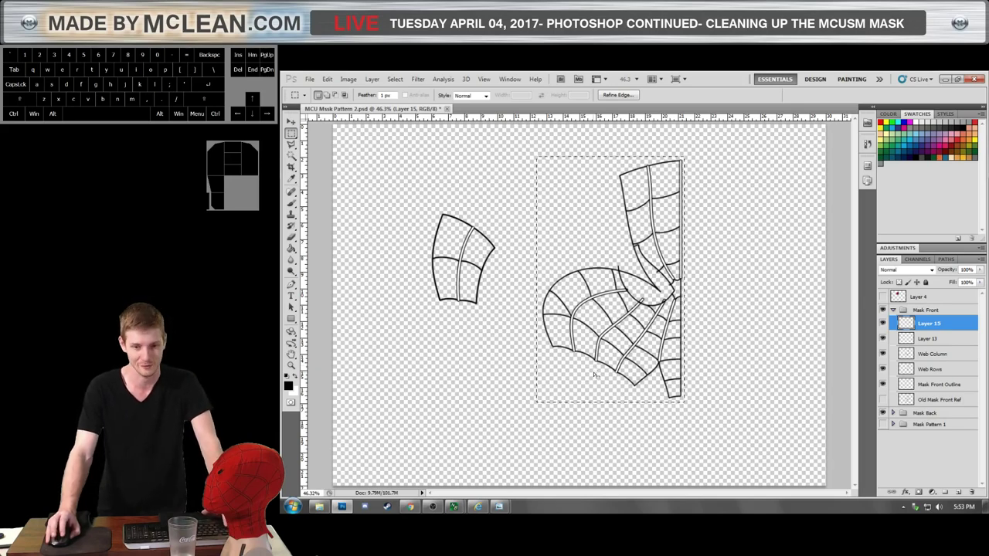
# Zoom to check the marquee enclosing the front mask pattern before cropping.
pyautogui.scroll(3)
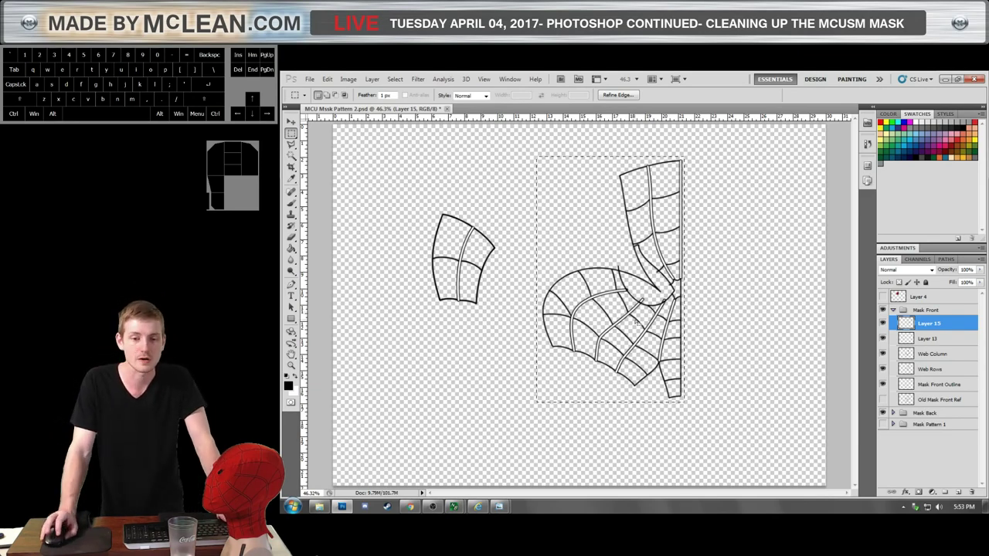
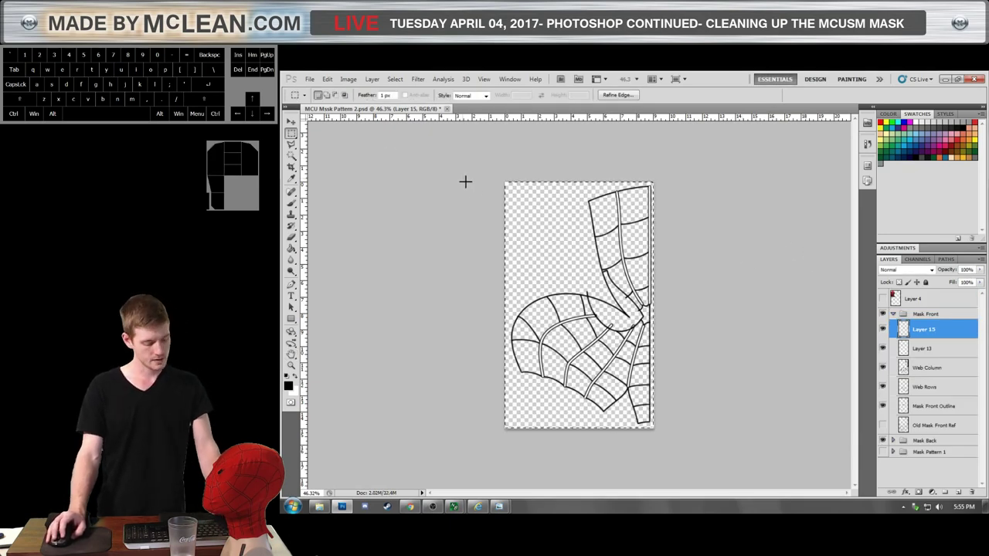
# Undo the crop and flatten to restore the full layered pattern canvas.
pyautogui.press('ctrl+z')
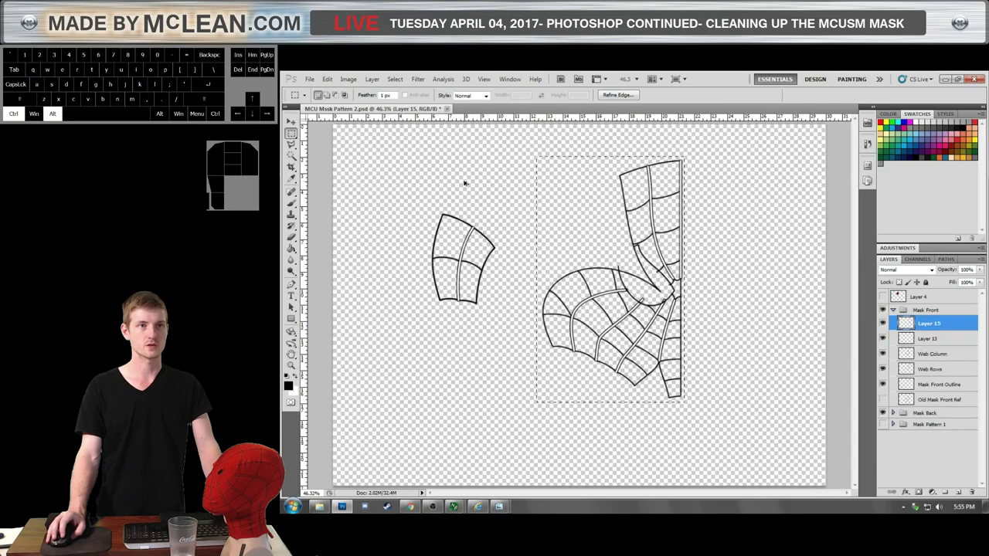
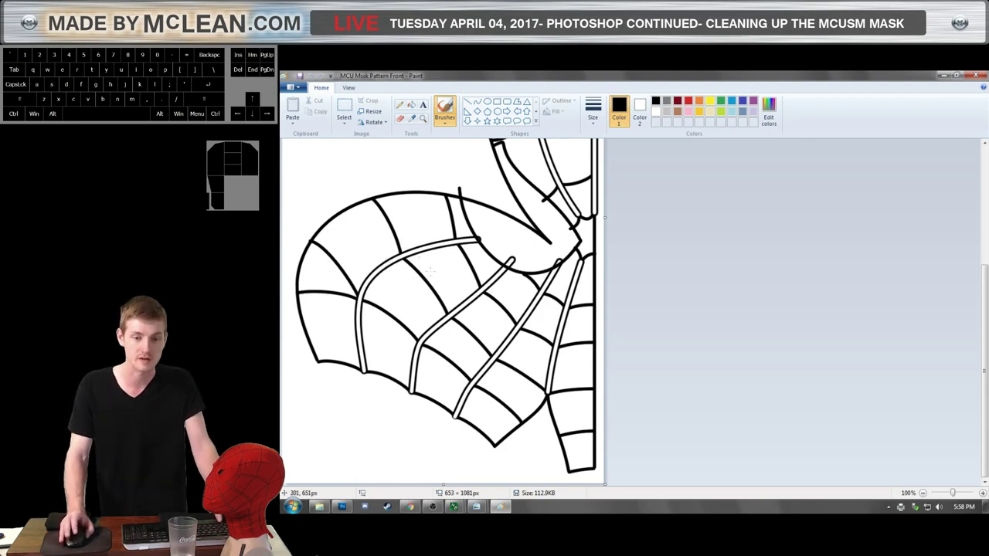
# Scroll through the saved mask pattern in Paint to review the web rows and cheek piece.
pyautogui.scroll(3)
pyautogui.scroll(-3)
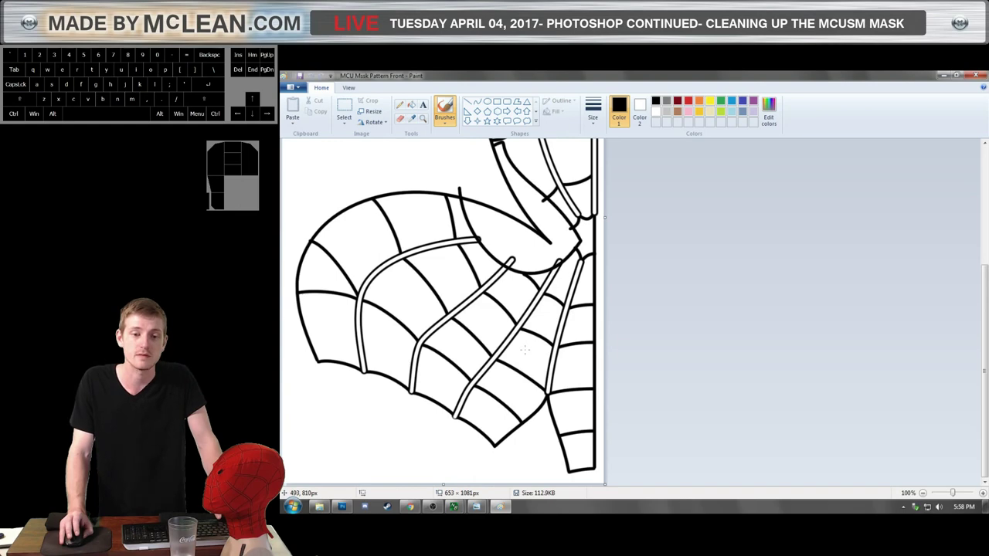
pyautogui.scroll(-3)
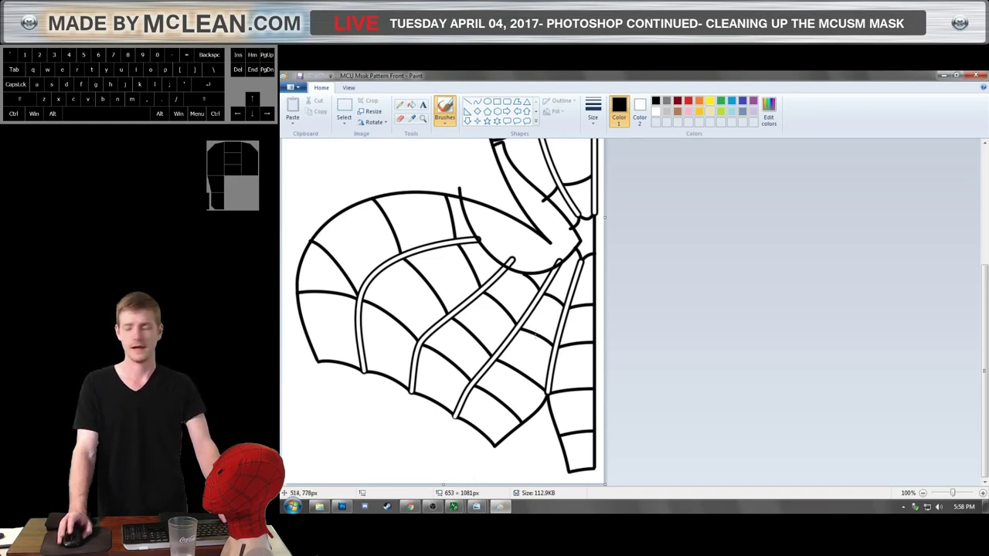
pyautogui.scroll(3)
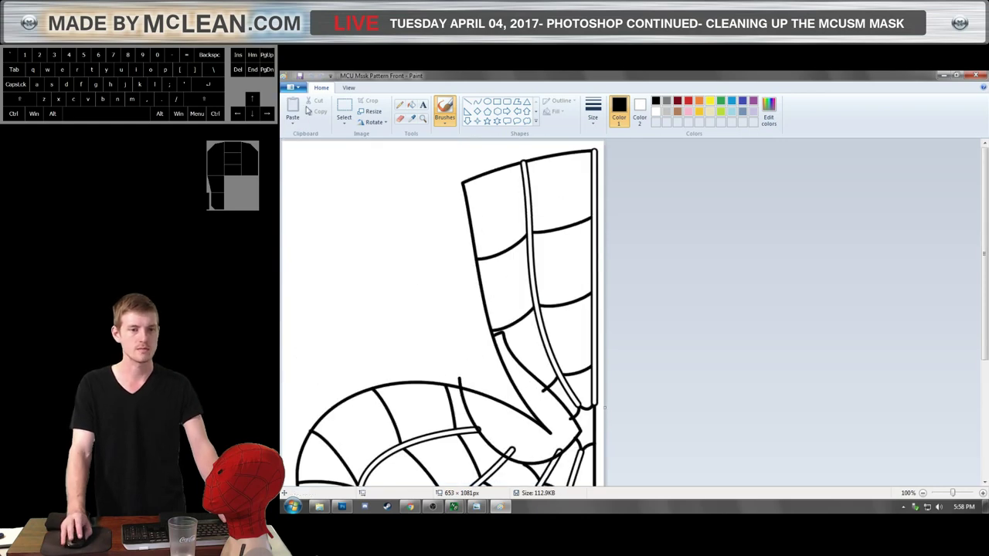